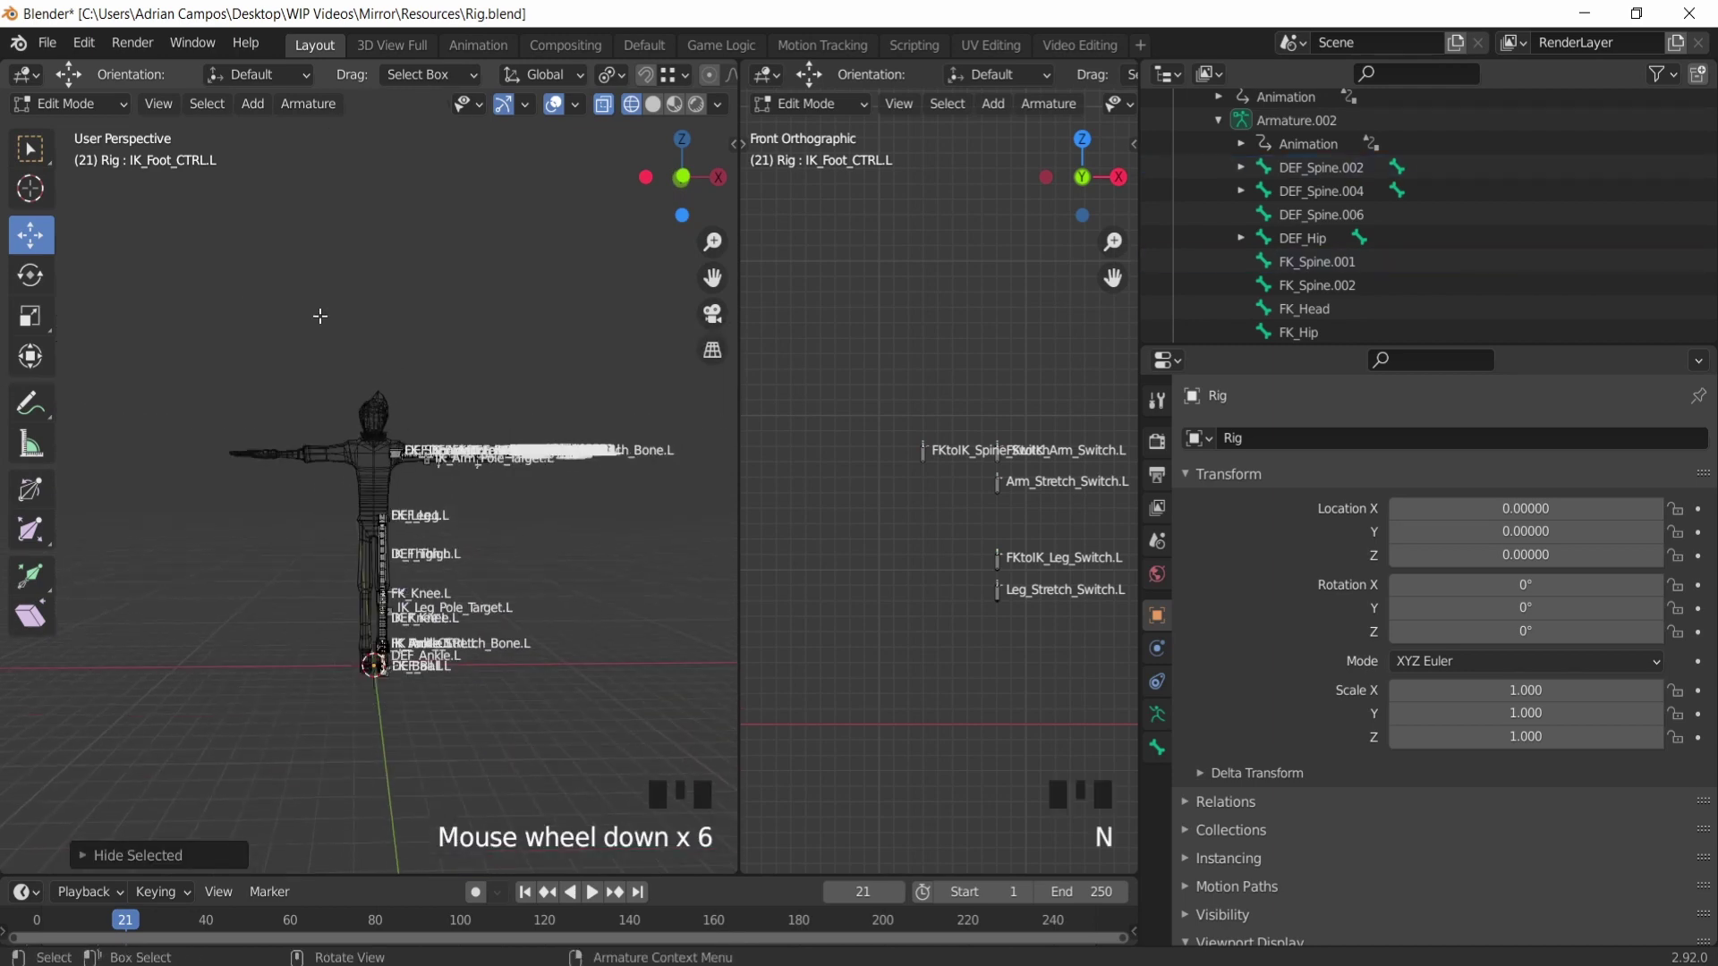
Step: Zoom into the left hand, hide clutter, and rename the index finger bone to DEF_Index_002.L
scroll(down, 3)
scroll(up, 3)
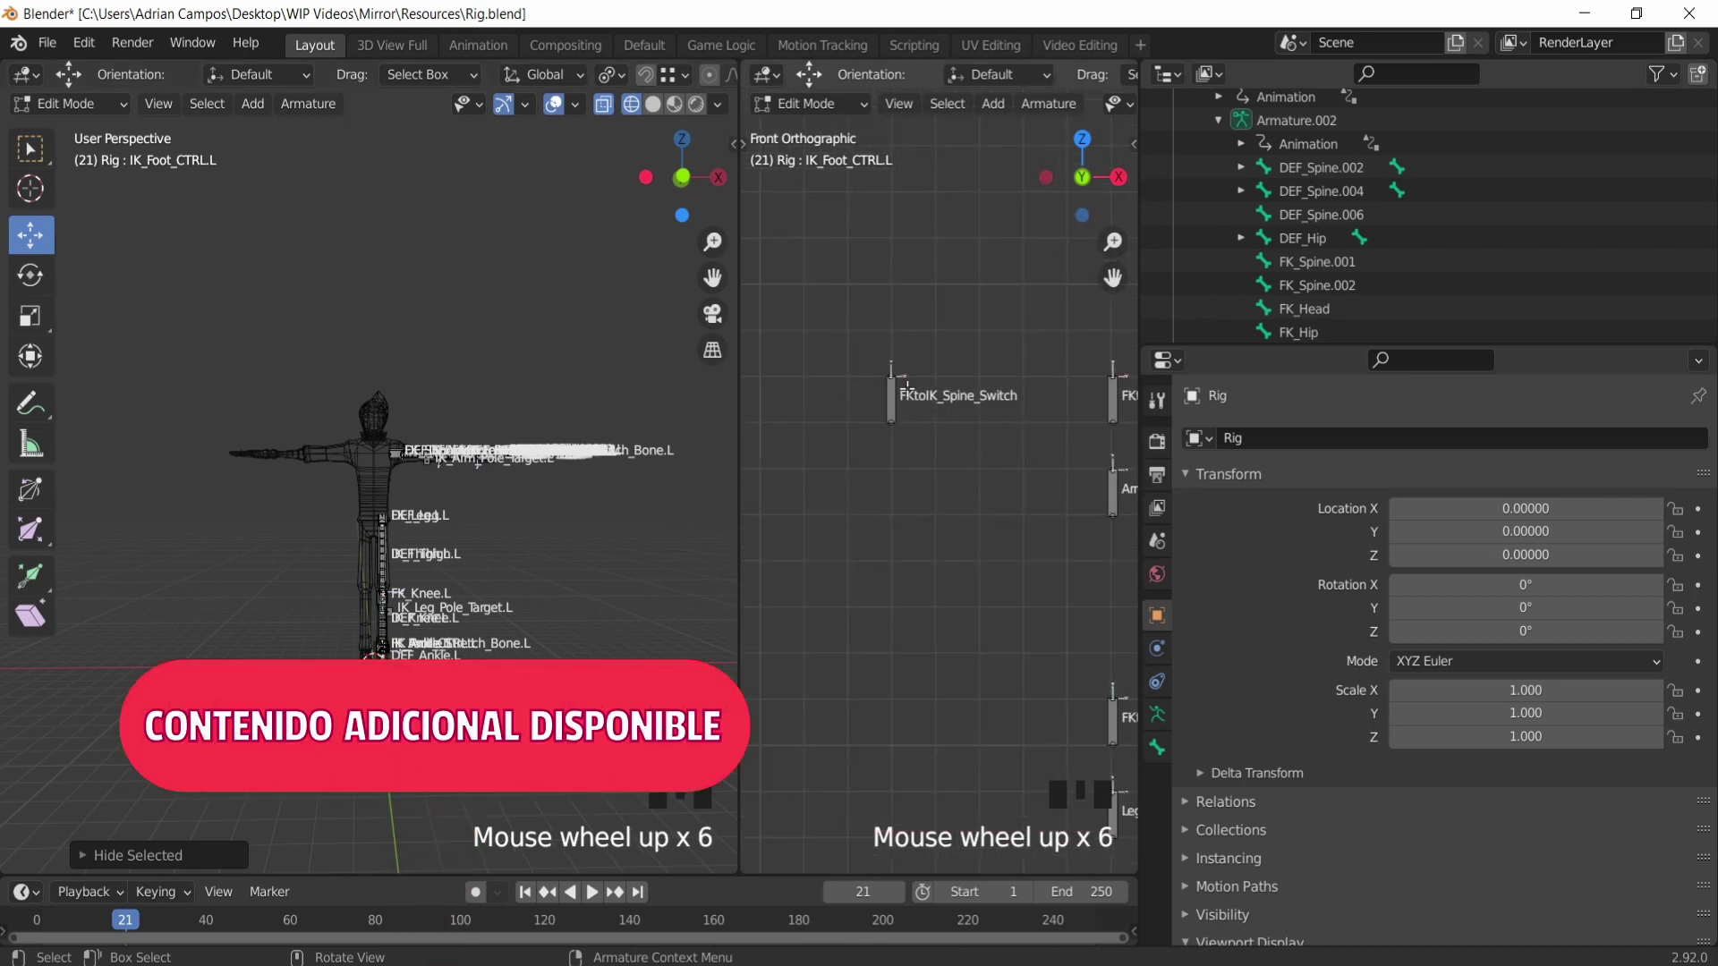
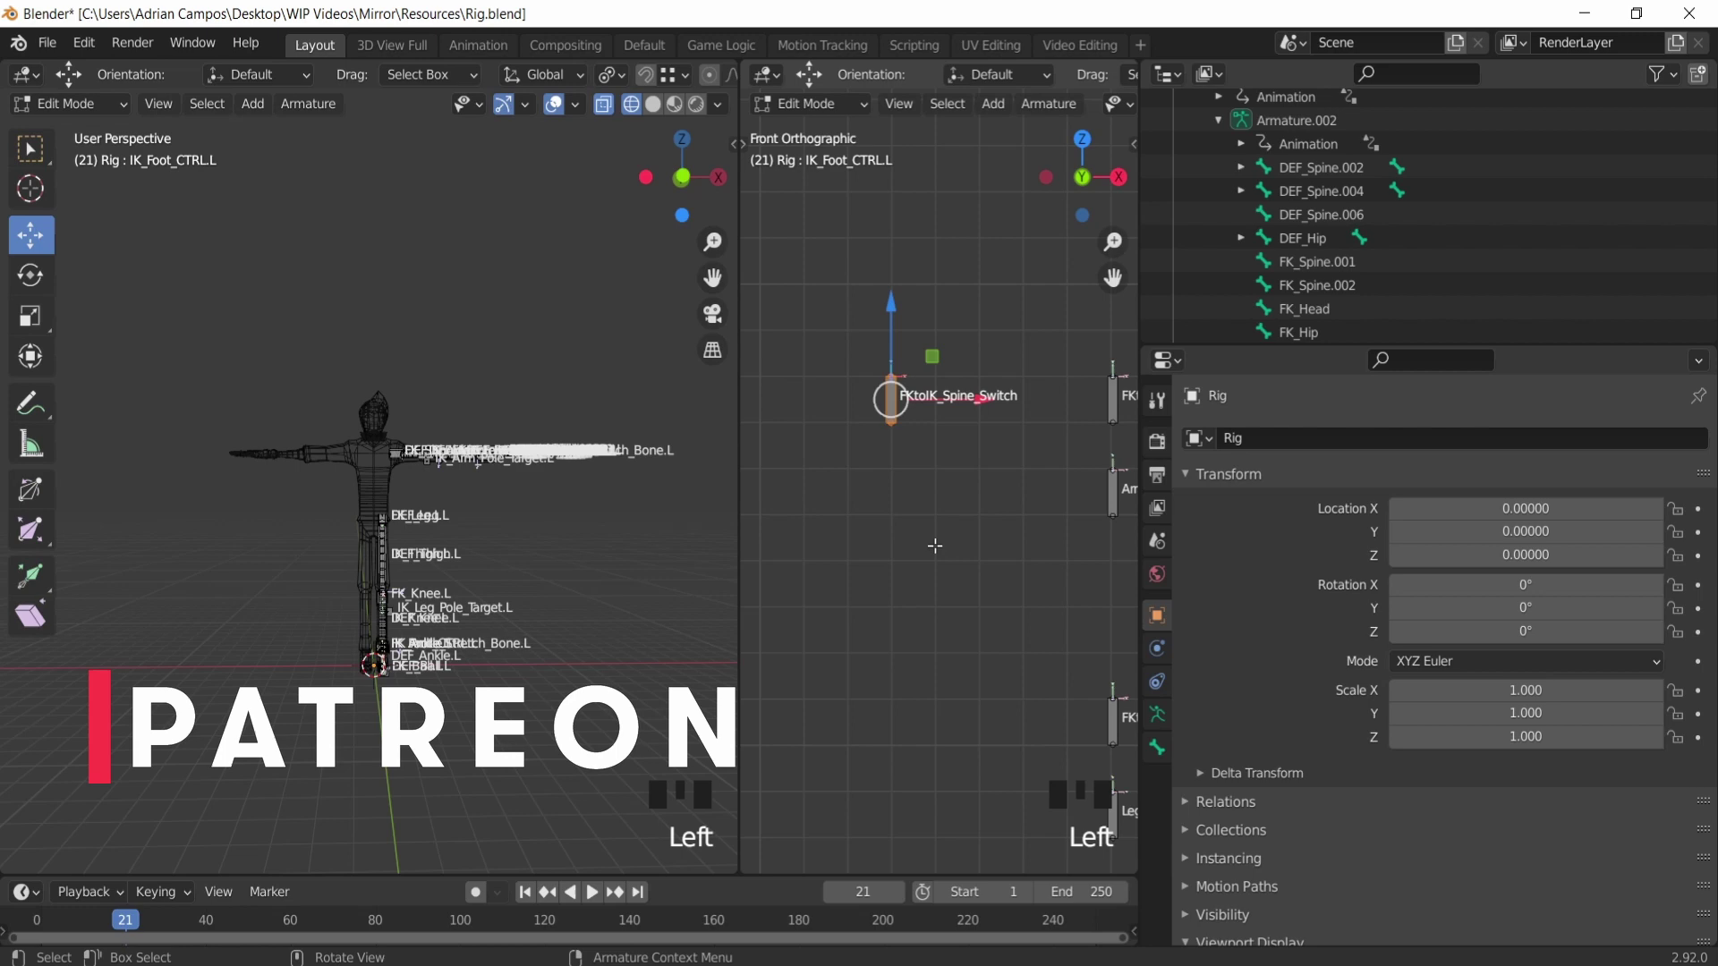
key(h)
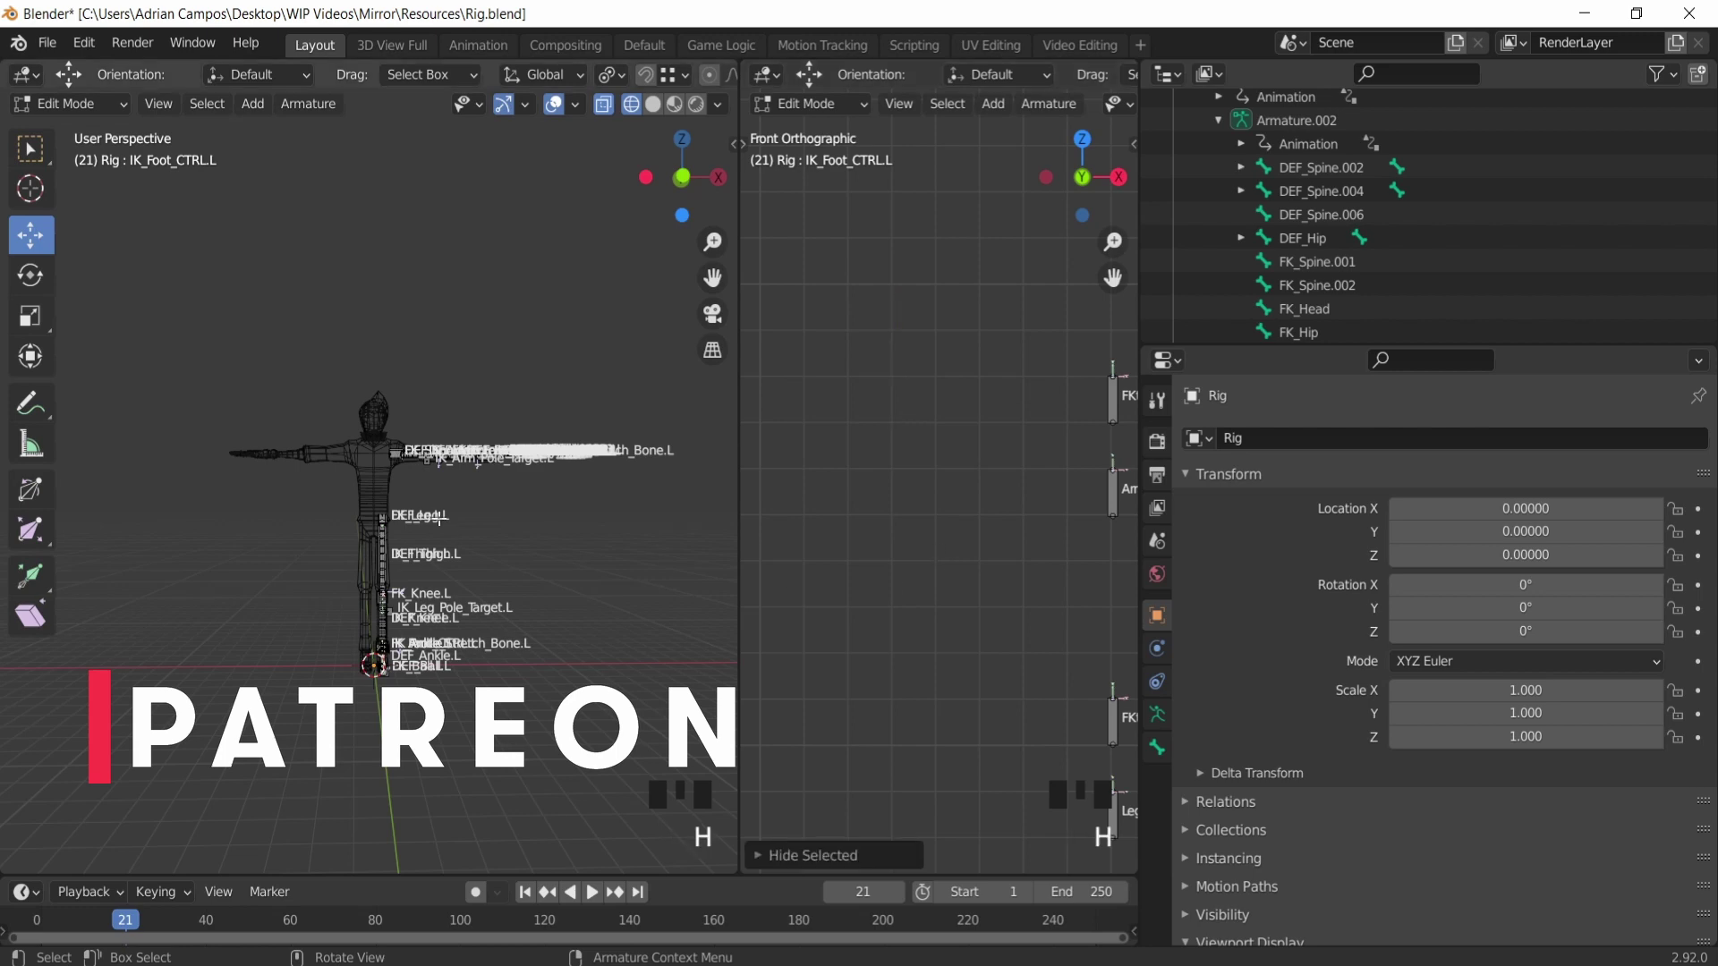
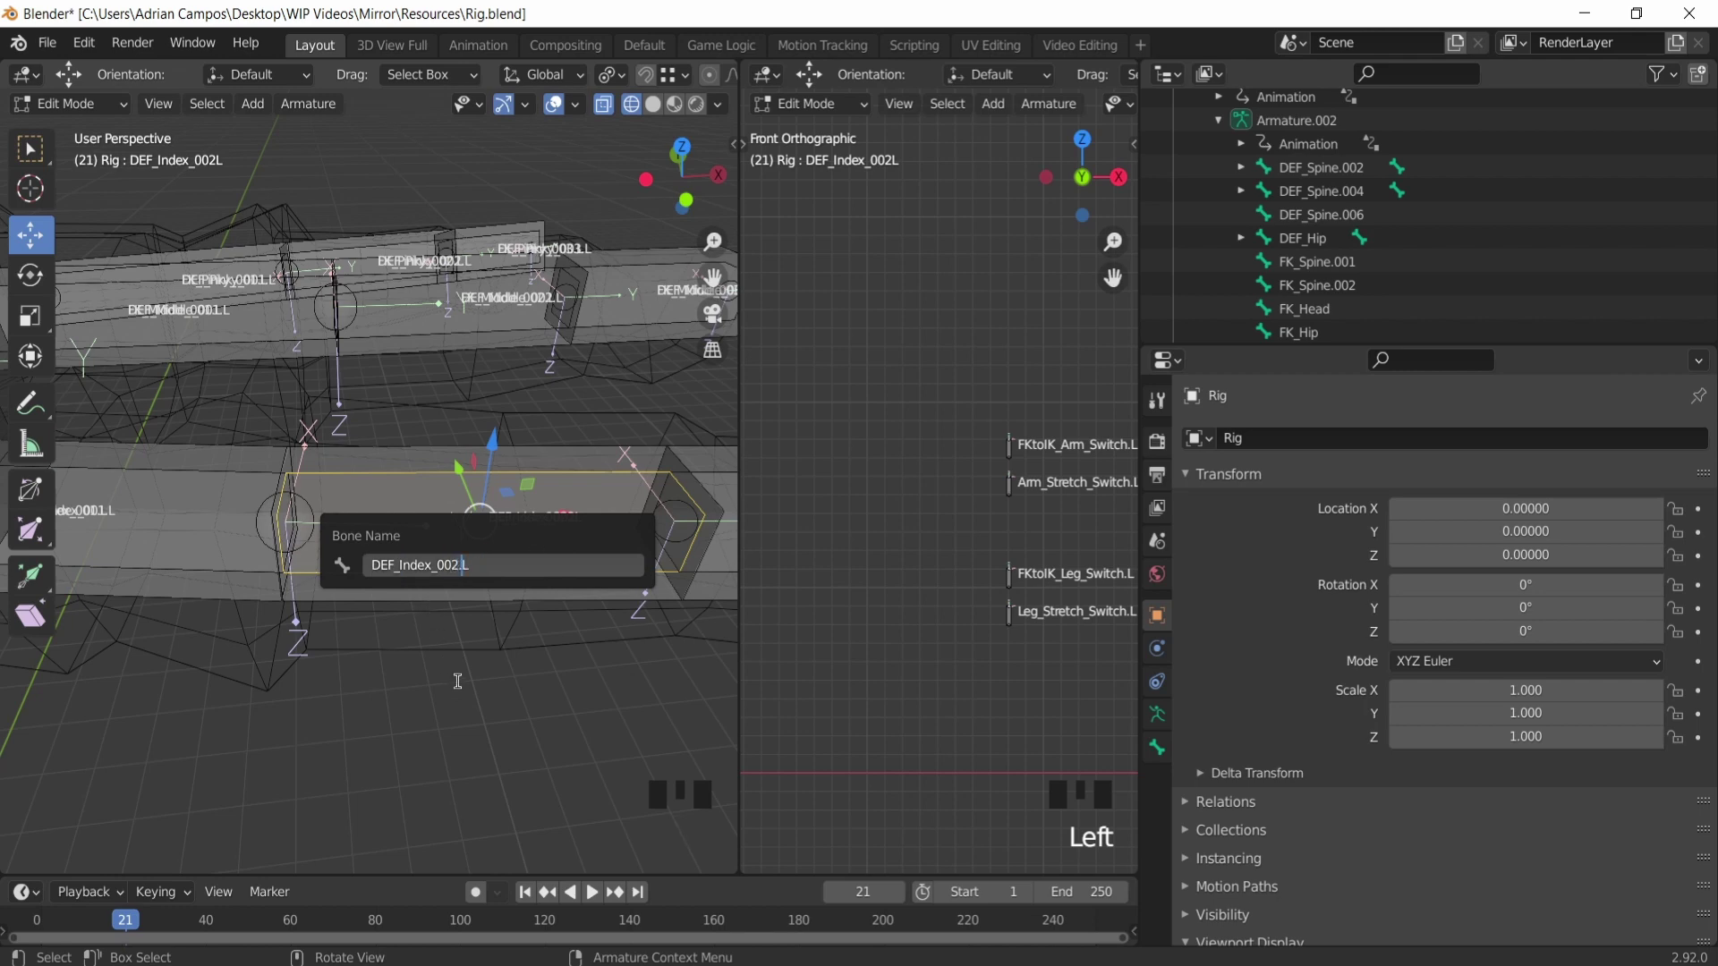
scroll(down, 3)
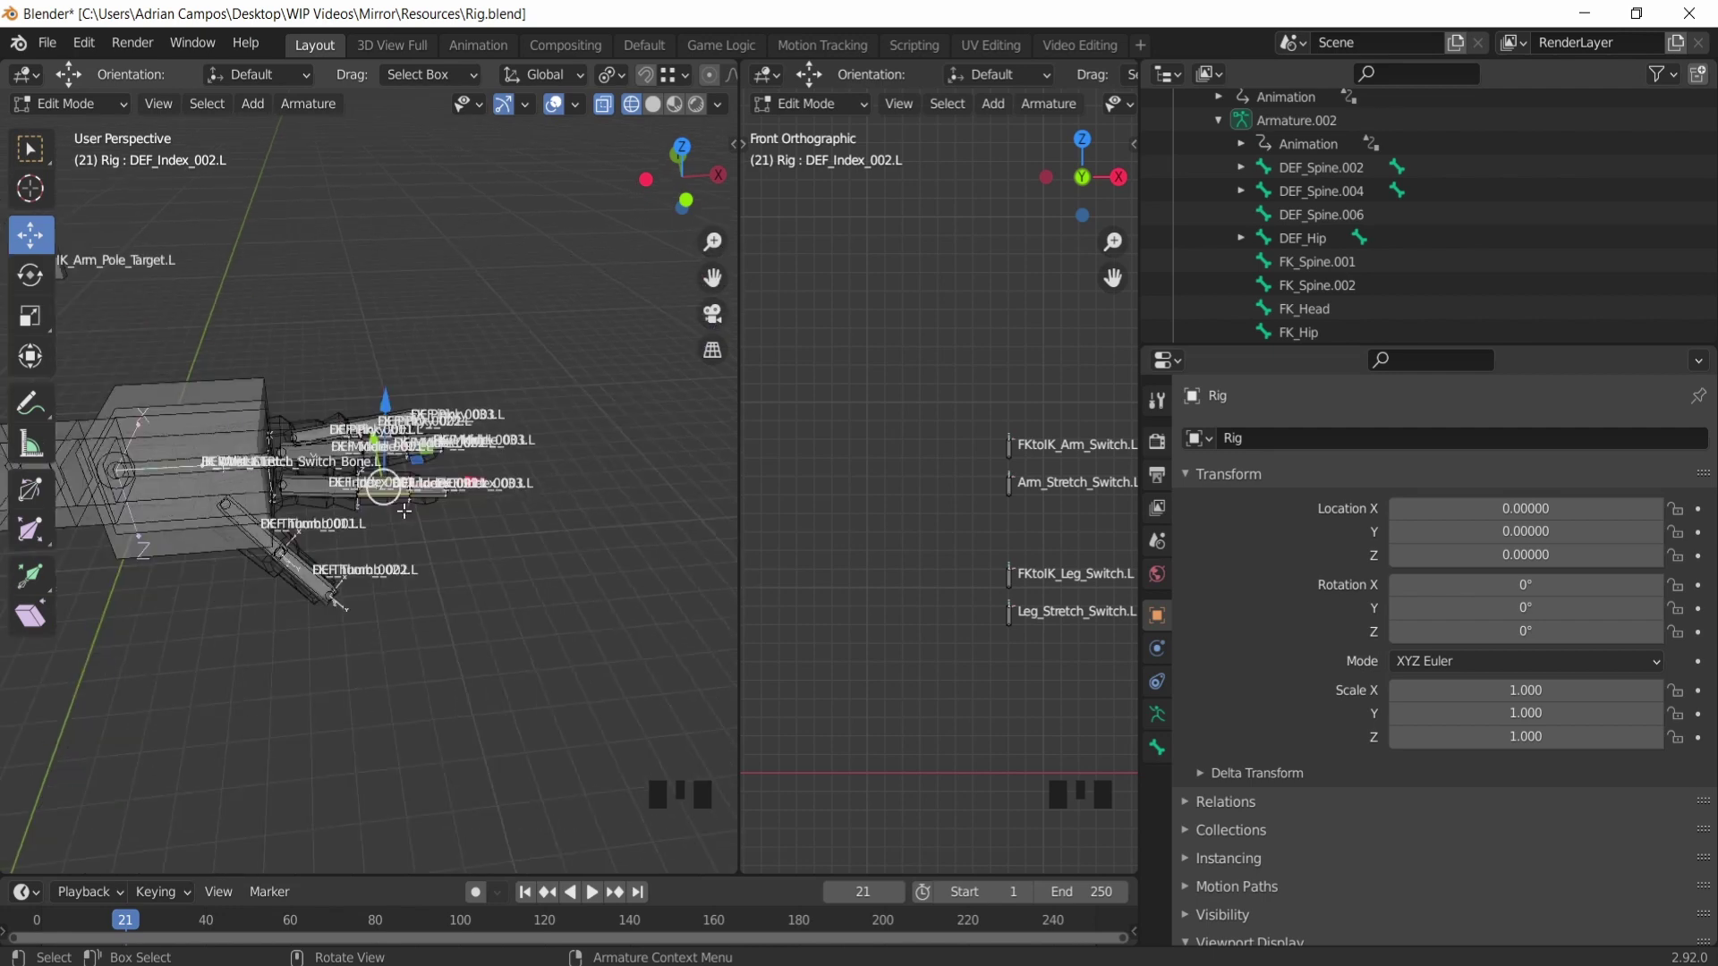
scroll(up, 3)
scroll(up, 3)
scroll(down, 3)
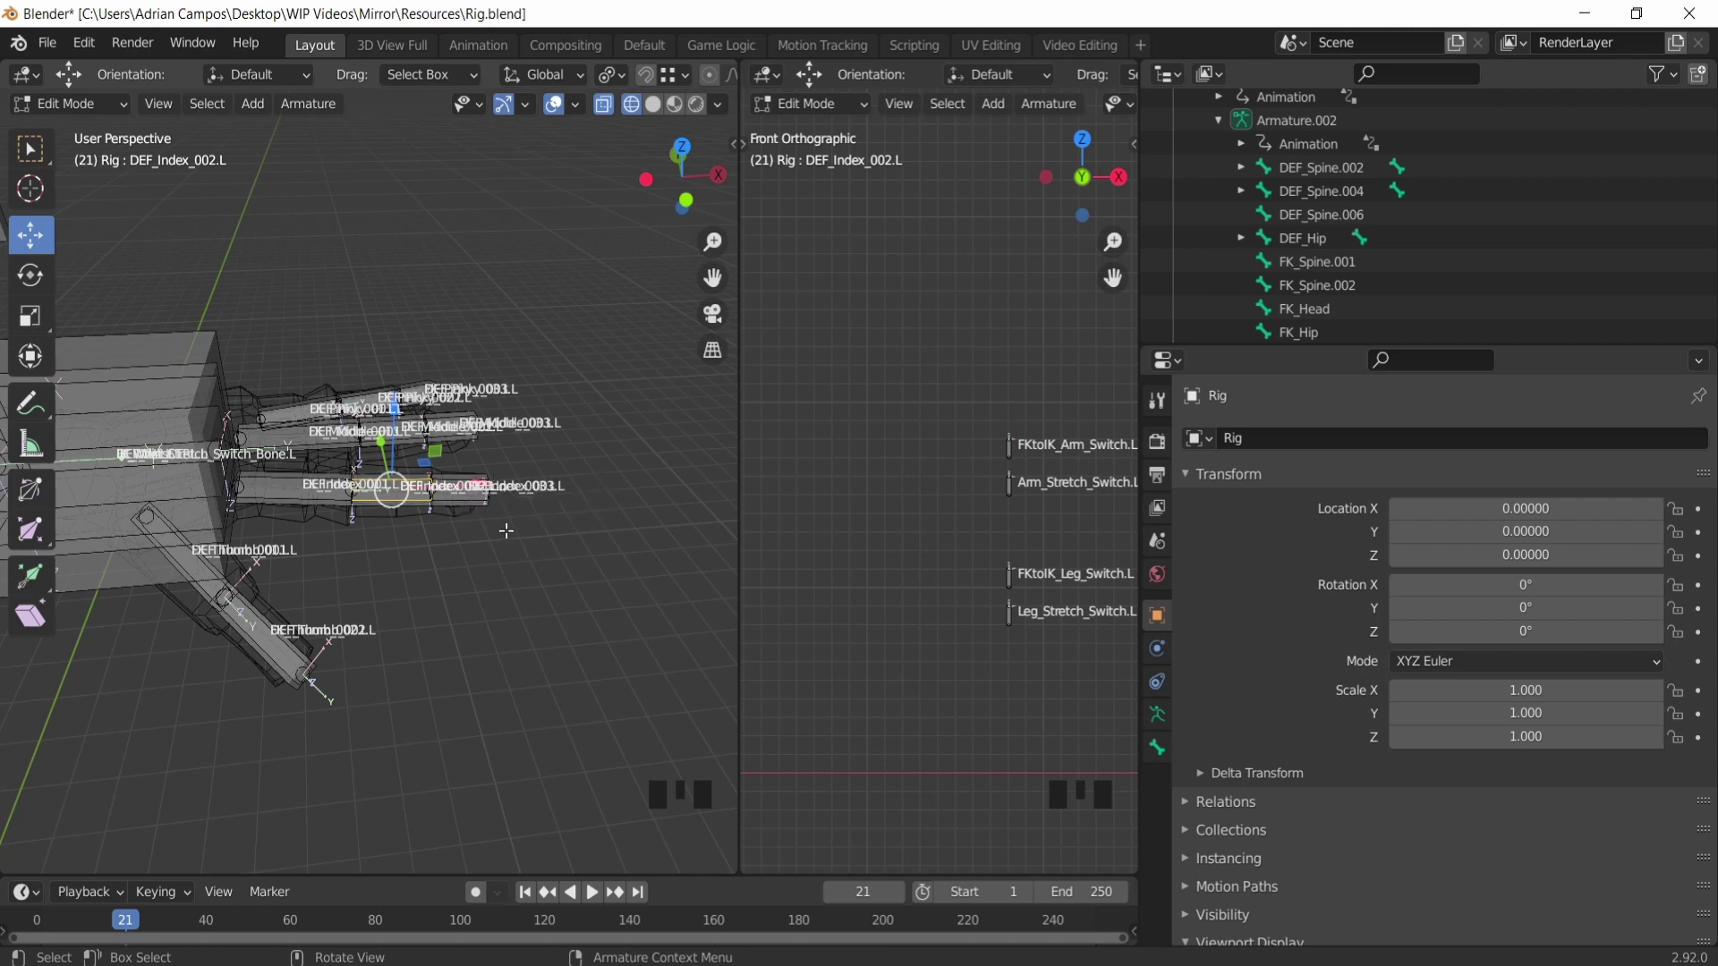
scroll(up, 3)
scroll(up, 3)
scroll(down, 3)
scroll(down, 3)
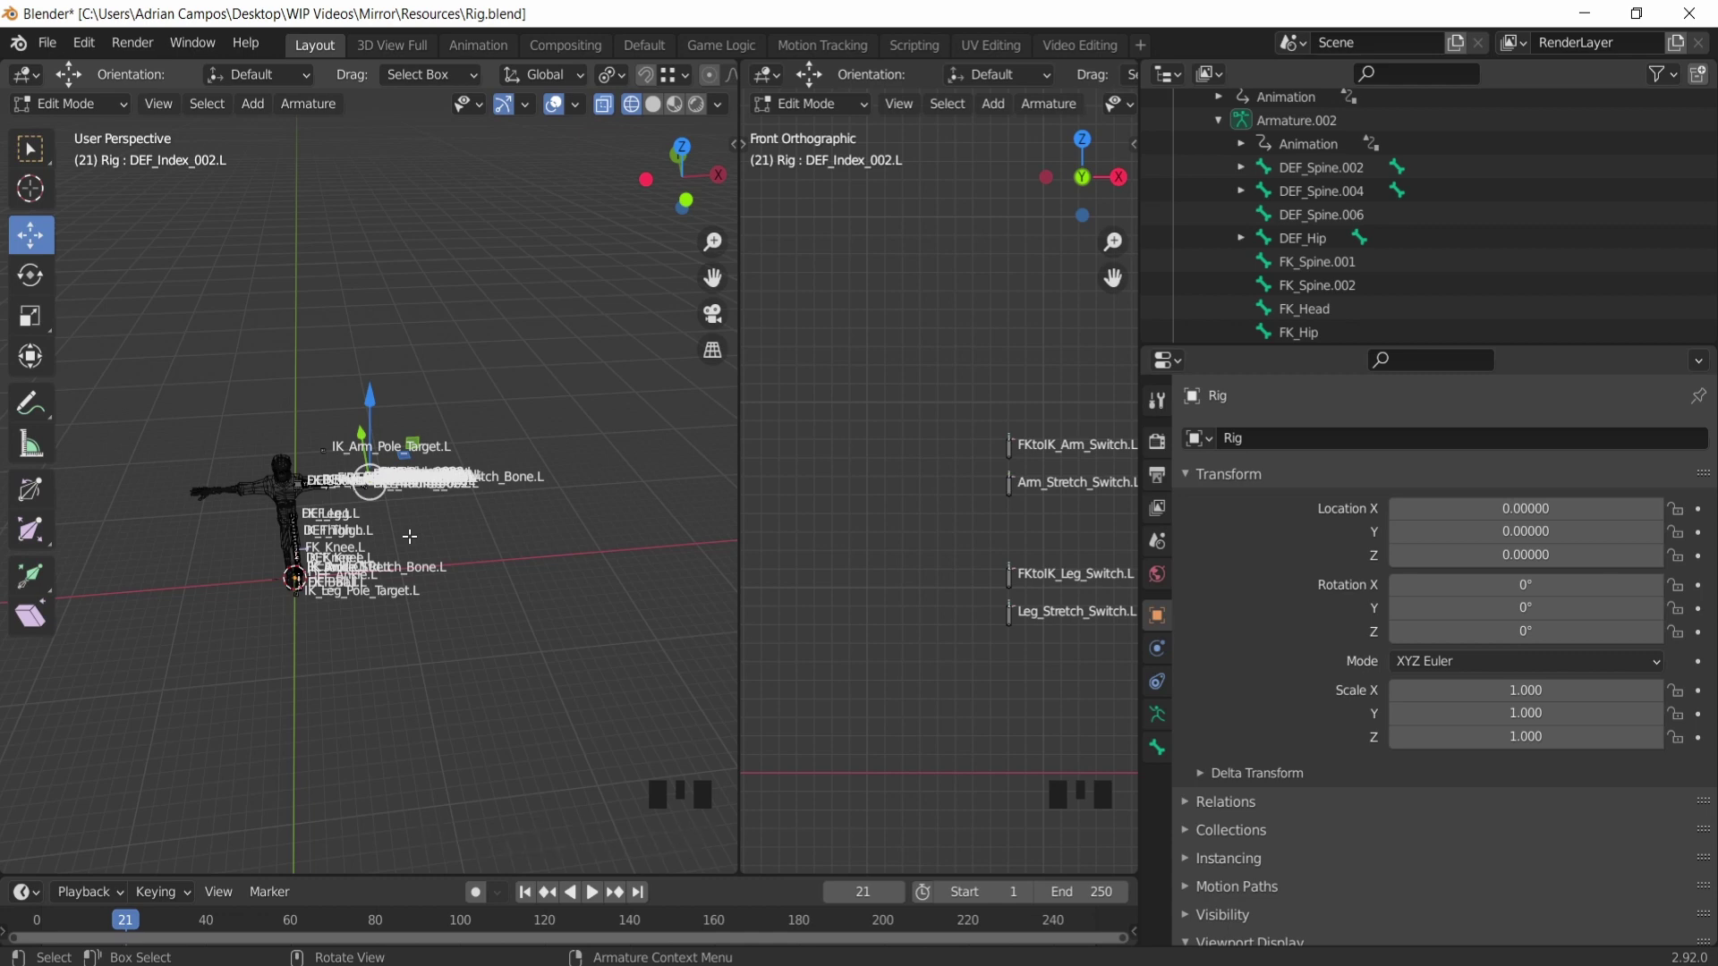
Step: Select all left-side bones, Symmetrize them to the right side, and switch into Pose Mode
key(a)
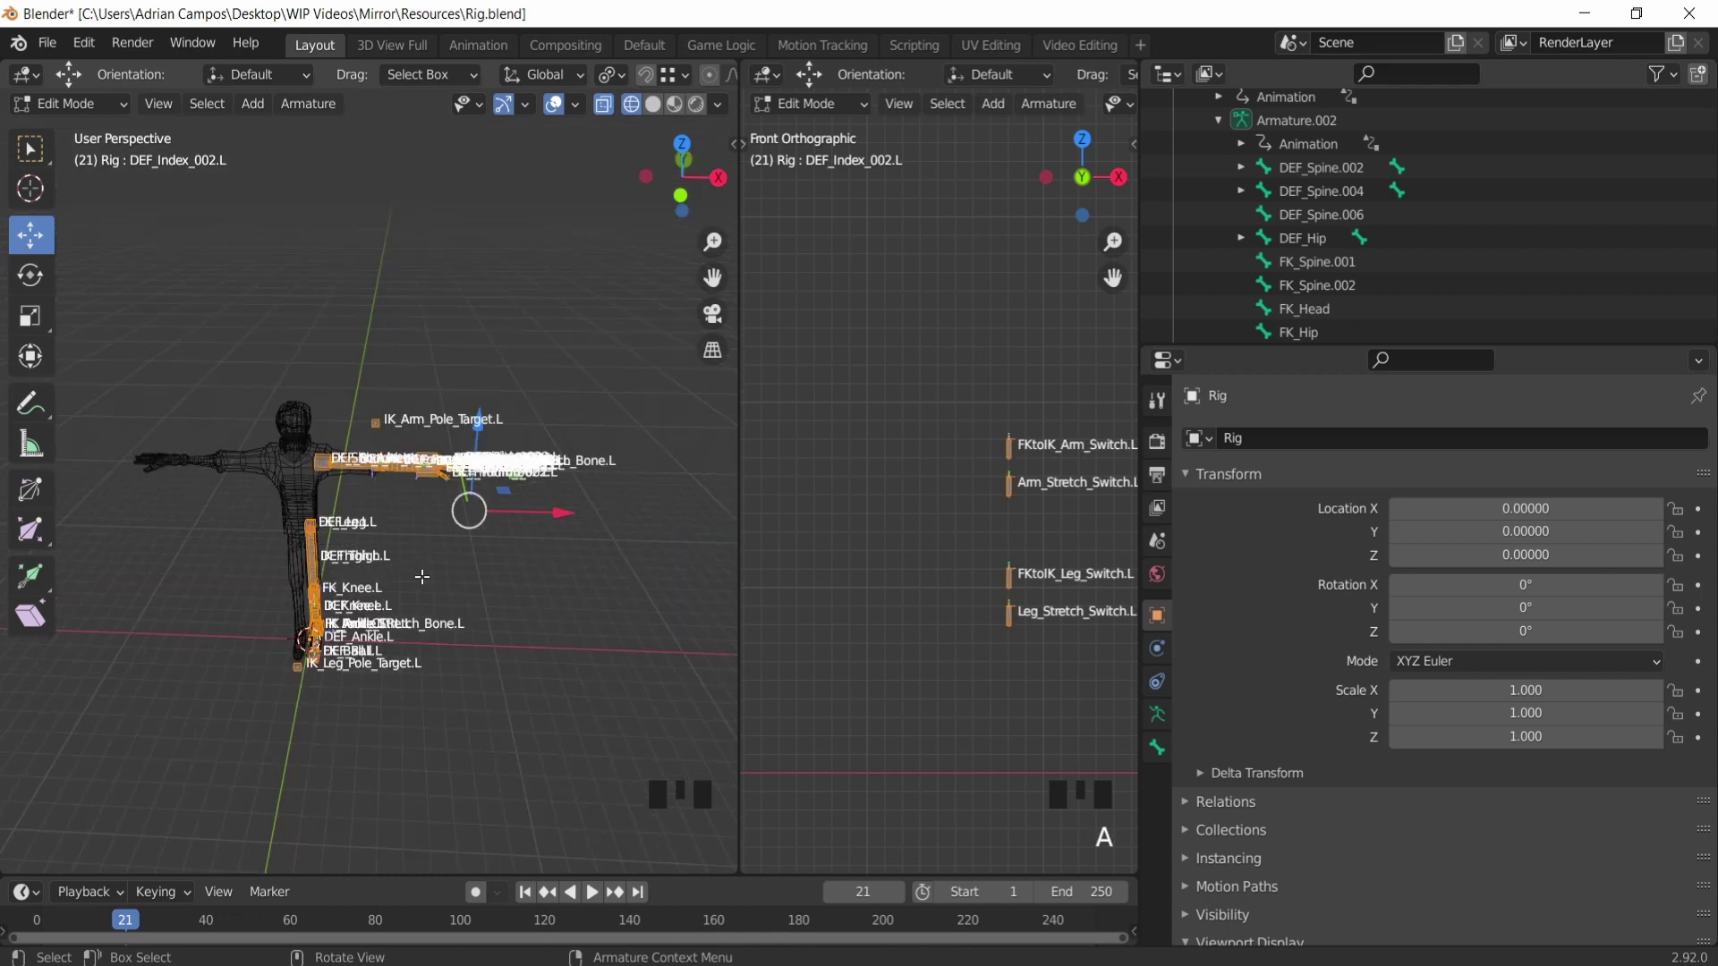
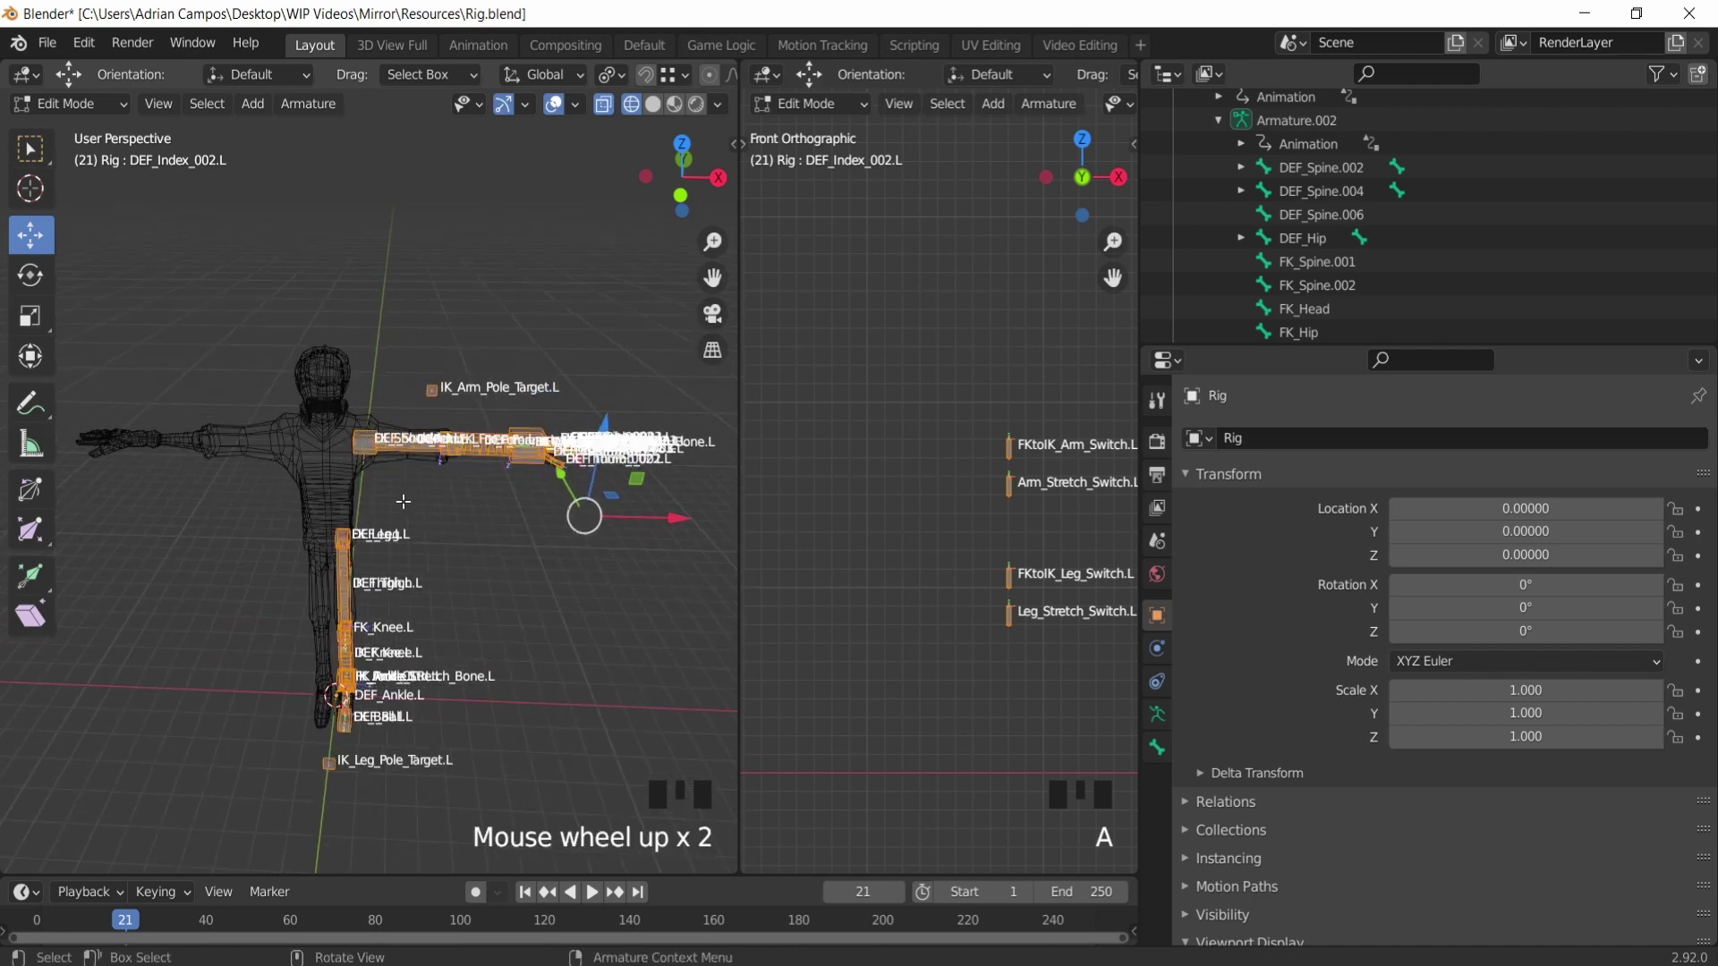
right_click(404, 511)
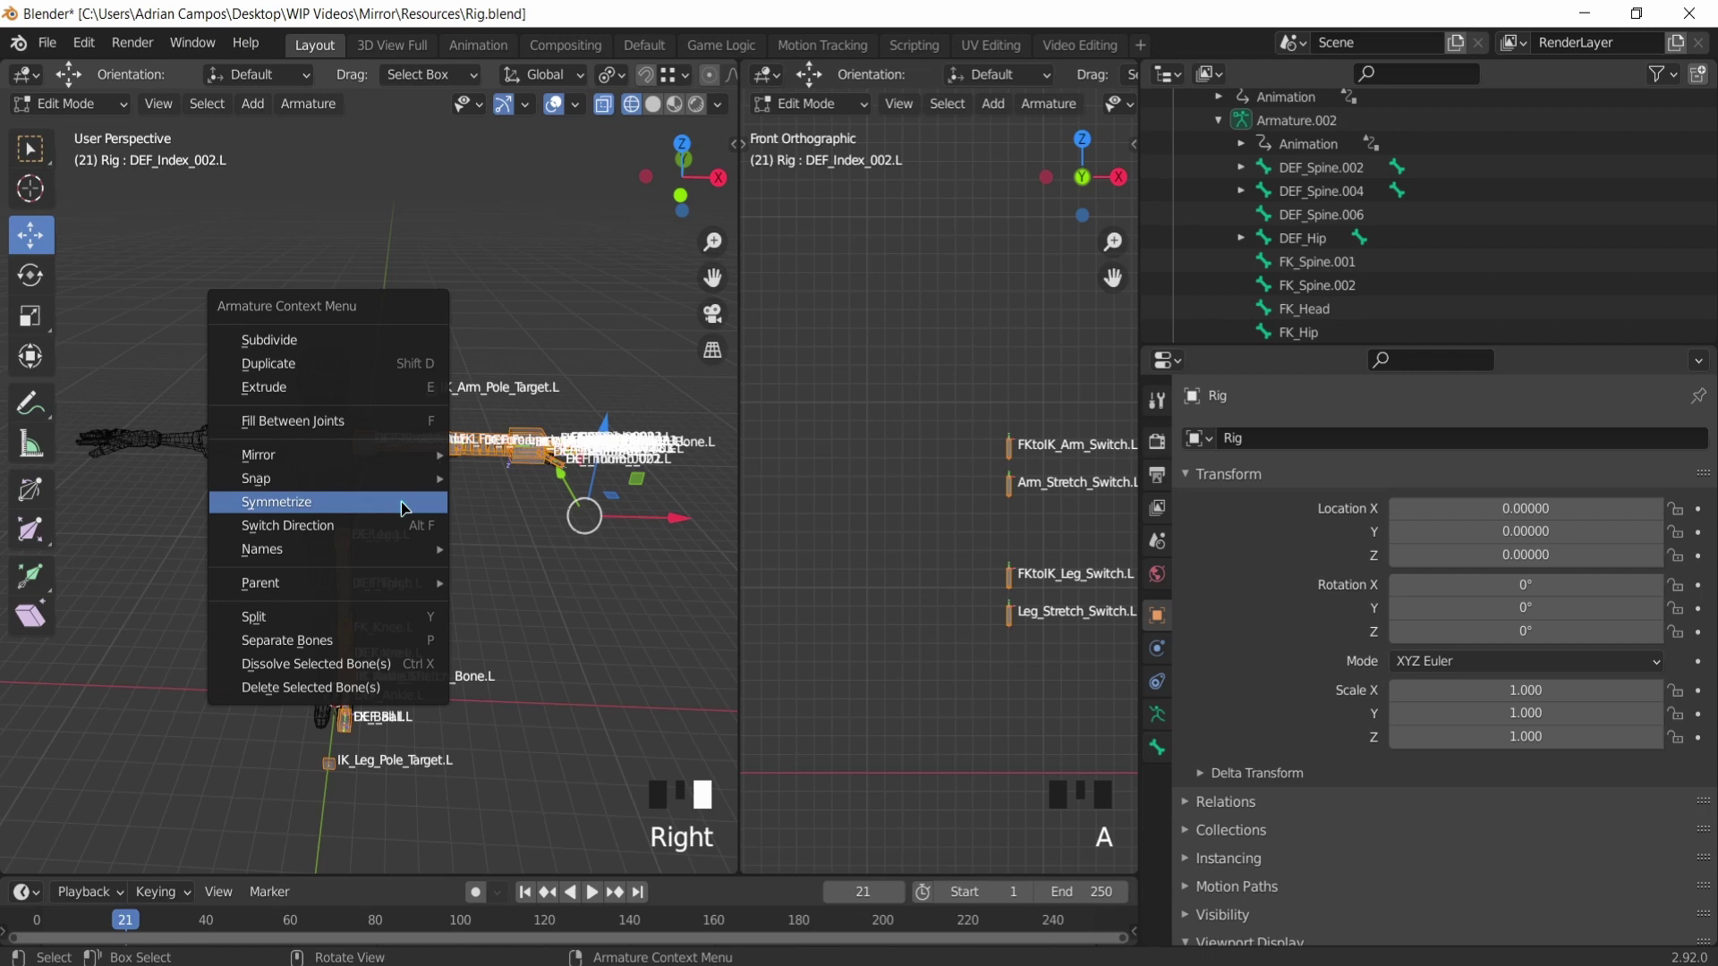
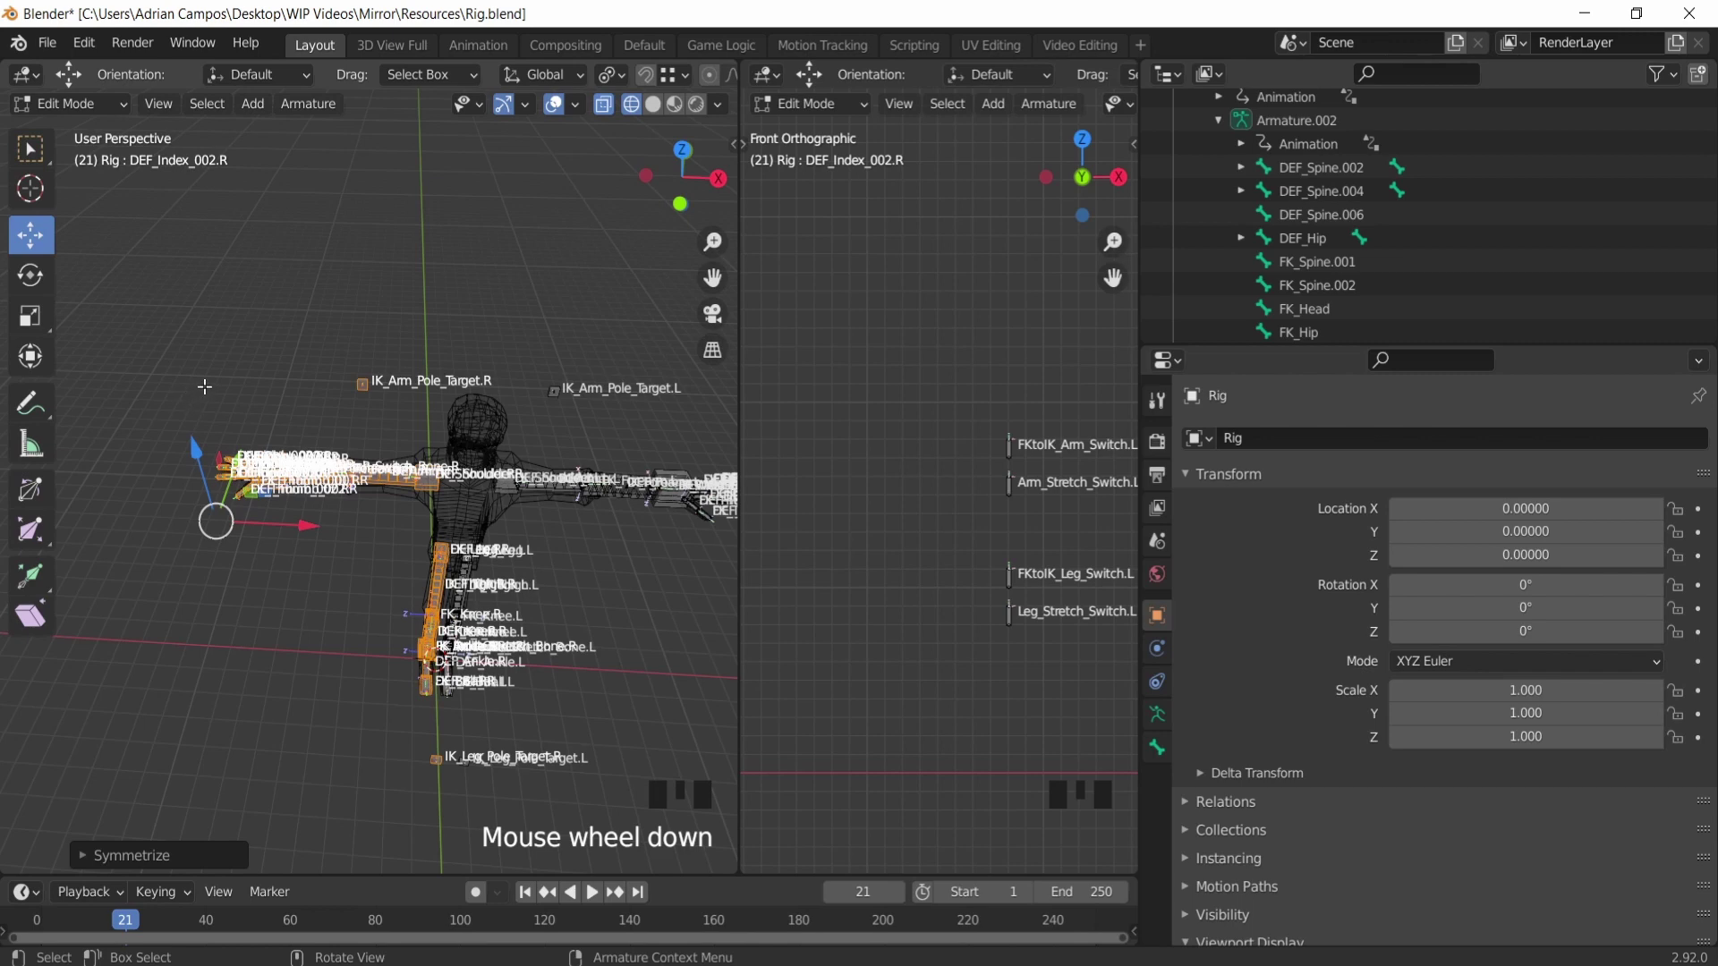
scroll(up, 3)
drag(99, 110, 264, 340)
drag(264, 339, 346, 312)
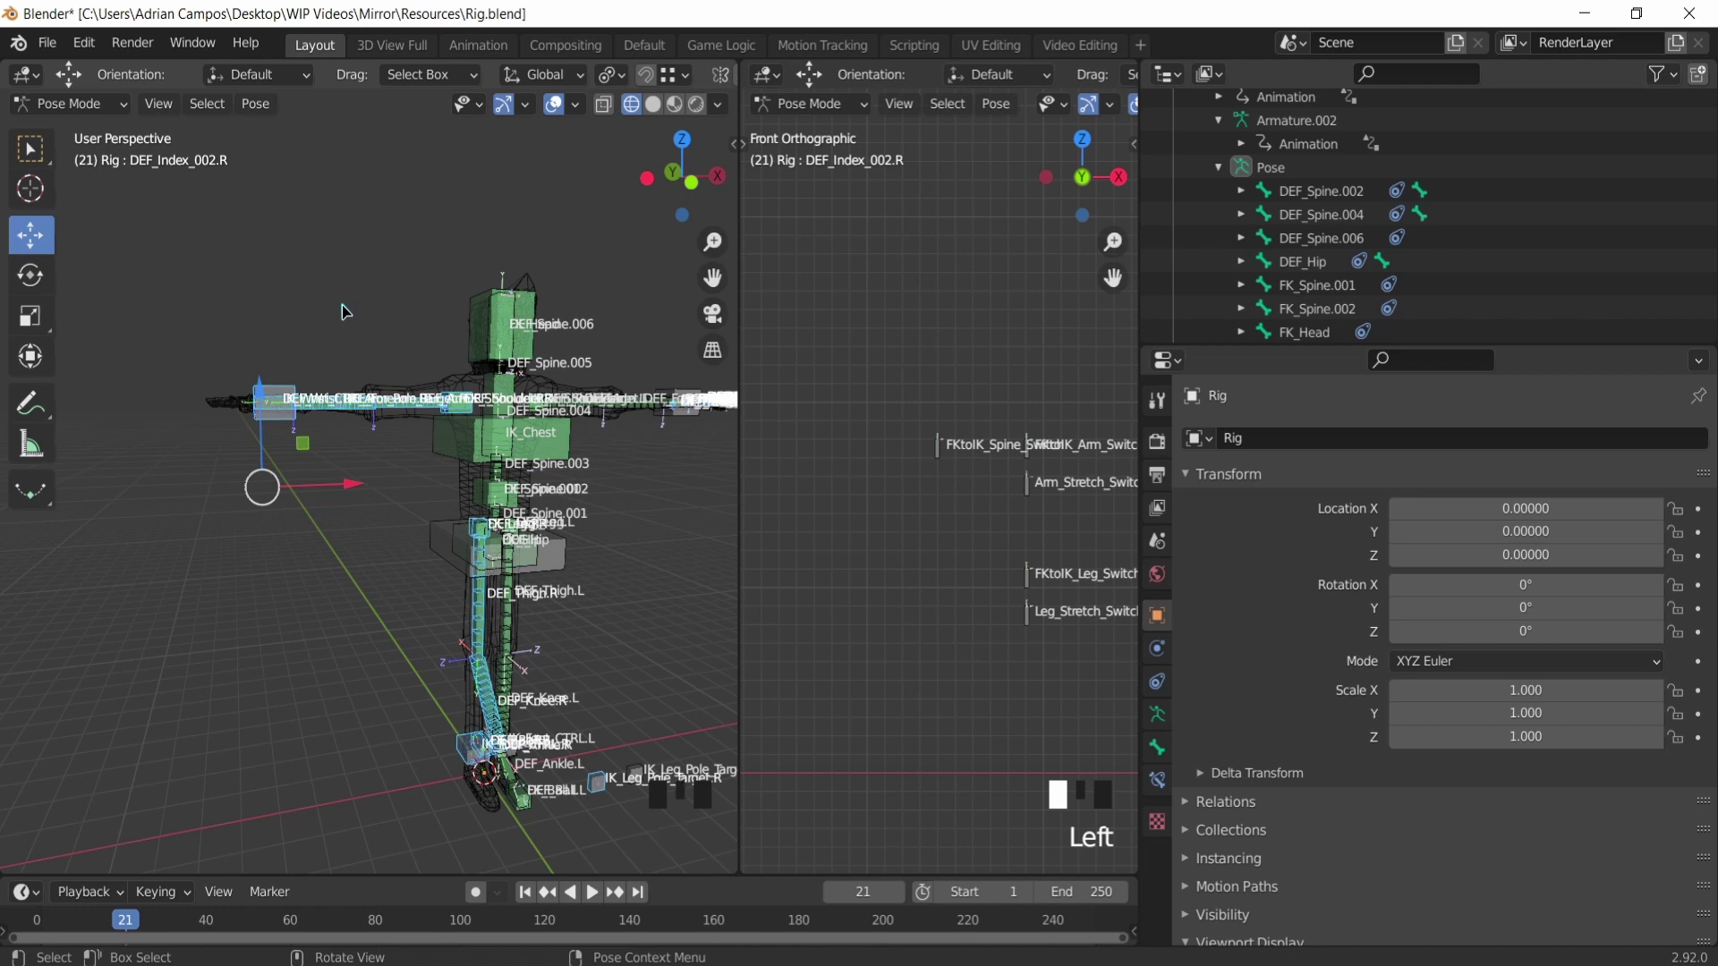
drag(365, 580, 387, 593)
scroll(up, 3)
drag(499, 630, 340, 518)
scroll(up, 3)
drag(342, 515, 290, 520)
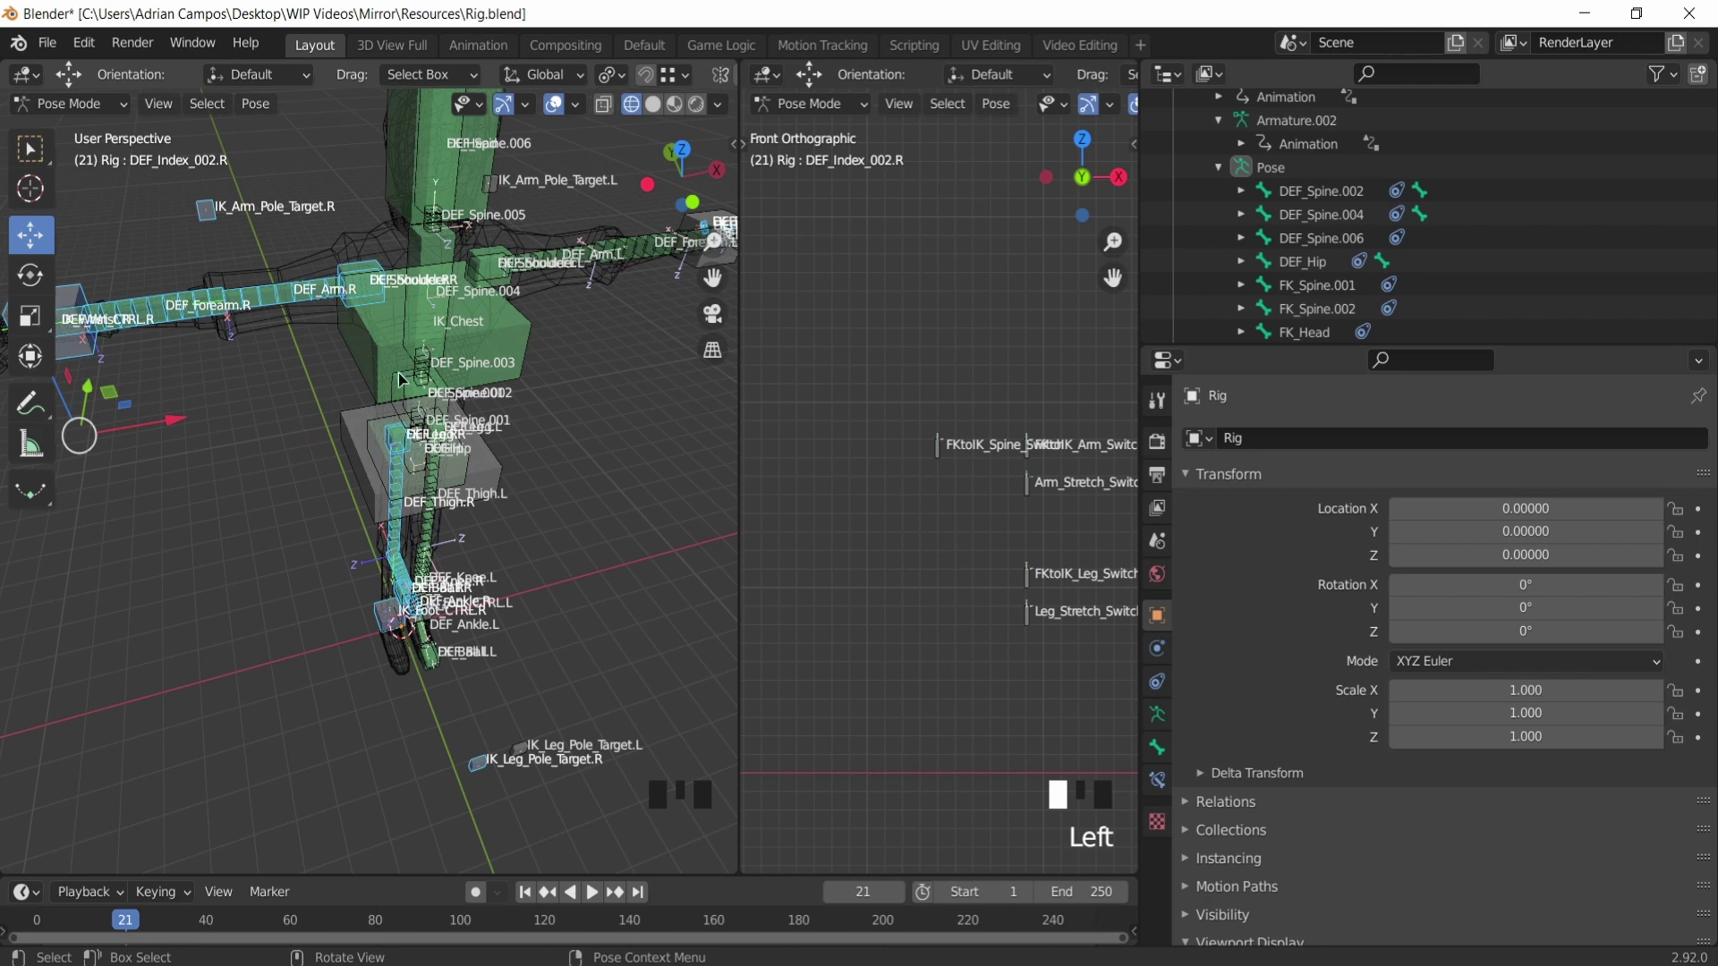
scroll(down, 3)
drag(332, 382, 391, 331)
scroll(up, 3)
drag(215, 565, 520, 548)
key(ctrl+shift+z)
drag(370, 541, 555, 588)
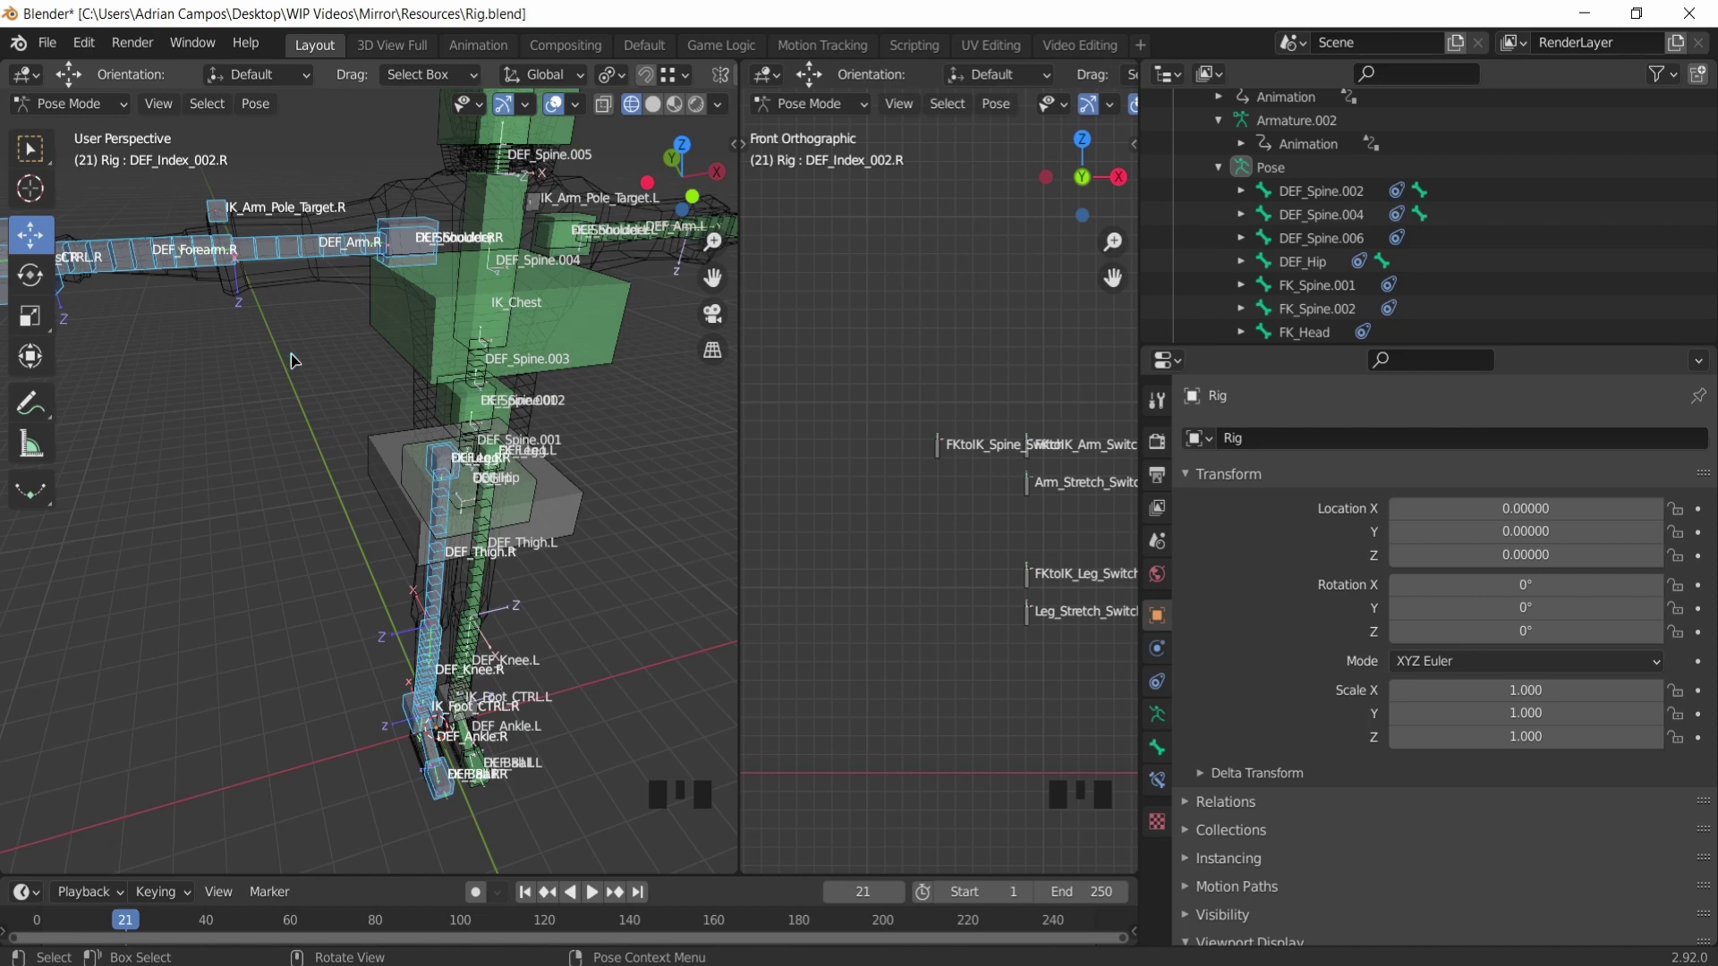
drag(263, 309, 229, 308)
scroll(down, 3)
drag(250, 368, 334, 99)
drag(336, 265, 255, 391)
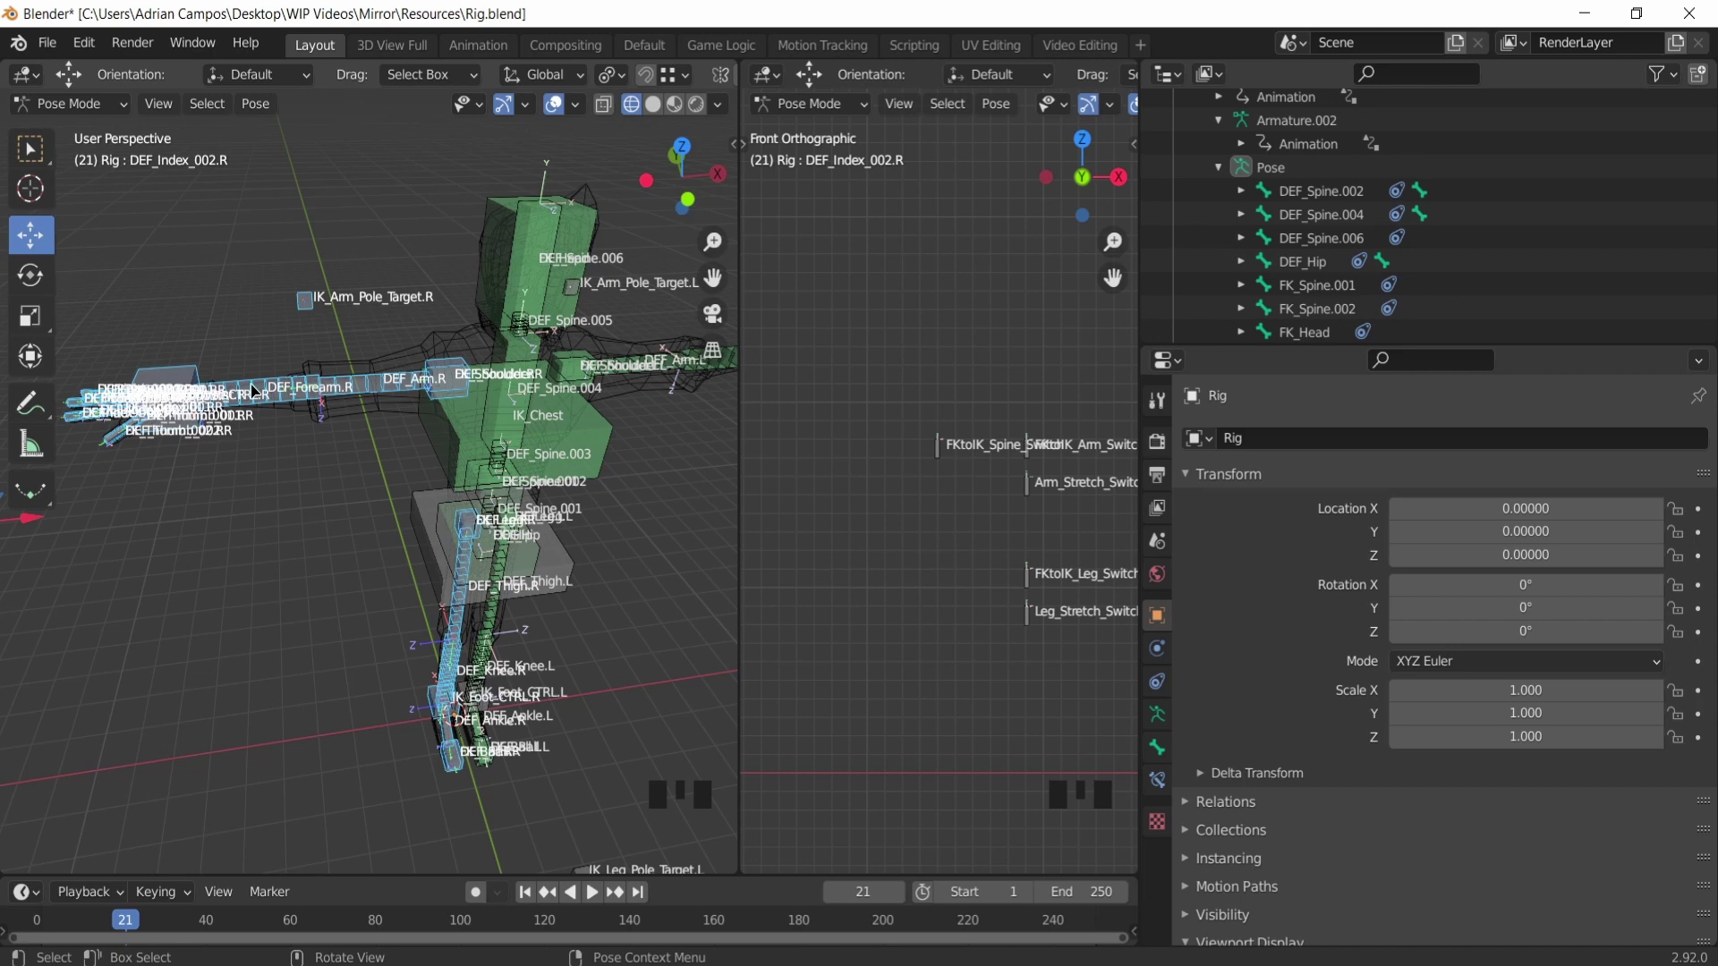
Step: Reveal the hidden bones with Alt+H and box-select all bones of the right arm
key(alt+h)
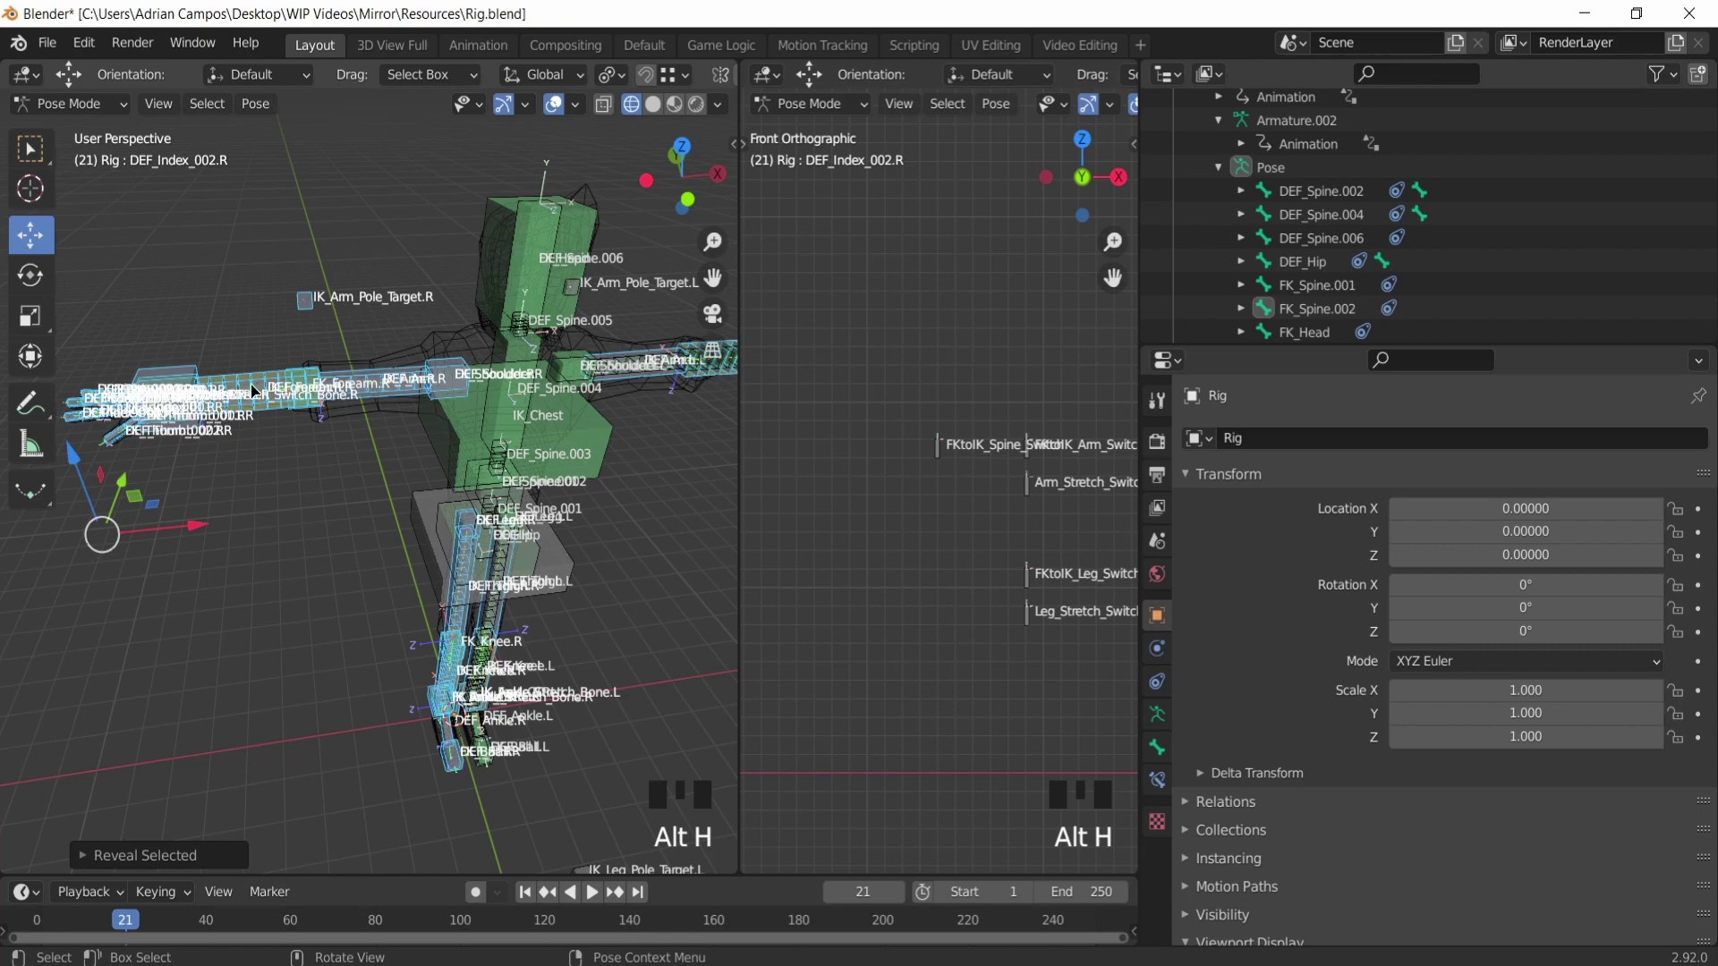
drag(283, 309, 232, 247)
click(232, 247)
scroll(down, 3)
drag(203, 288, 177, 282)
scroll(down, 3)
scroll(up, 3)
drag(197, 332, 170, 285)
drag(170, 285, 185, 310)
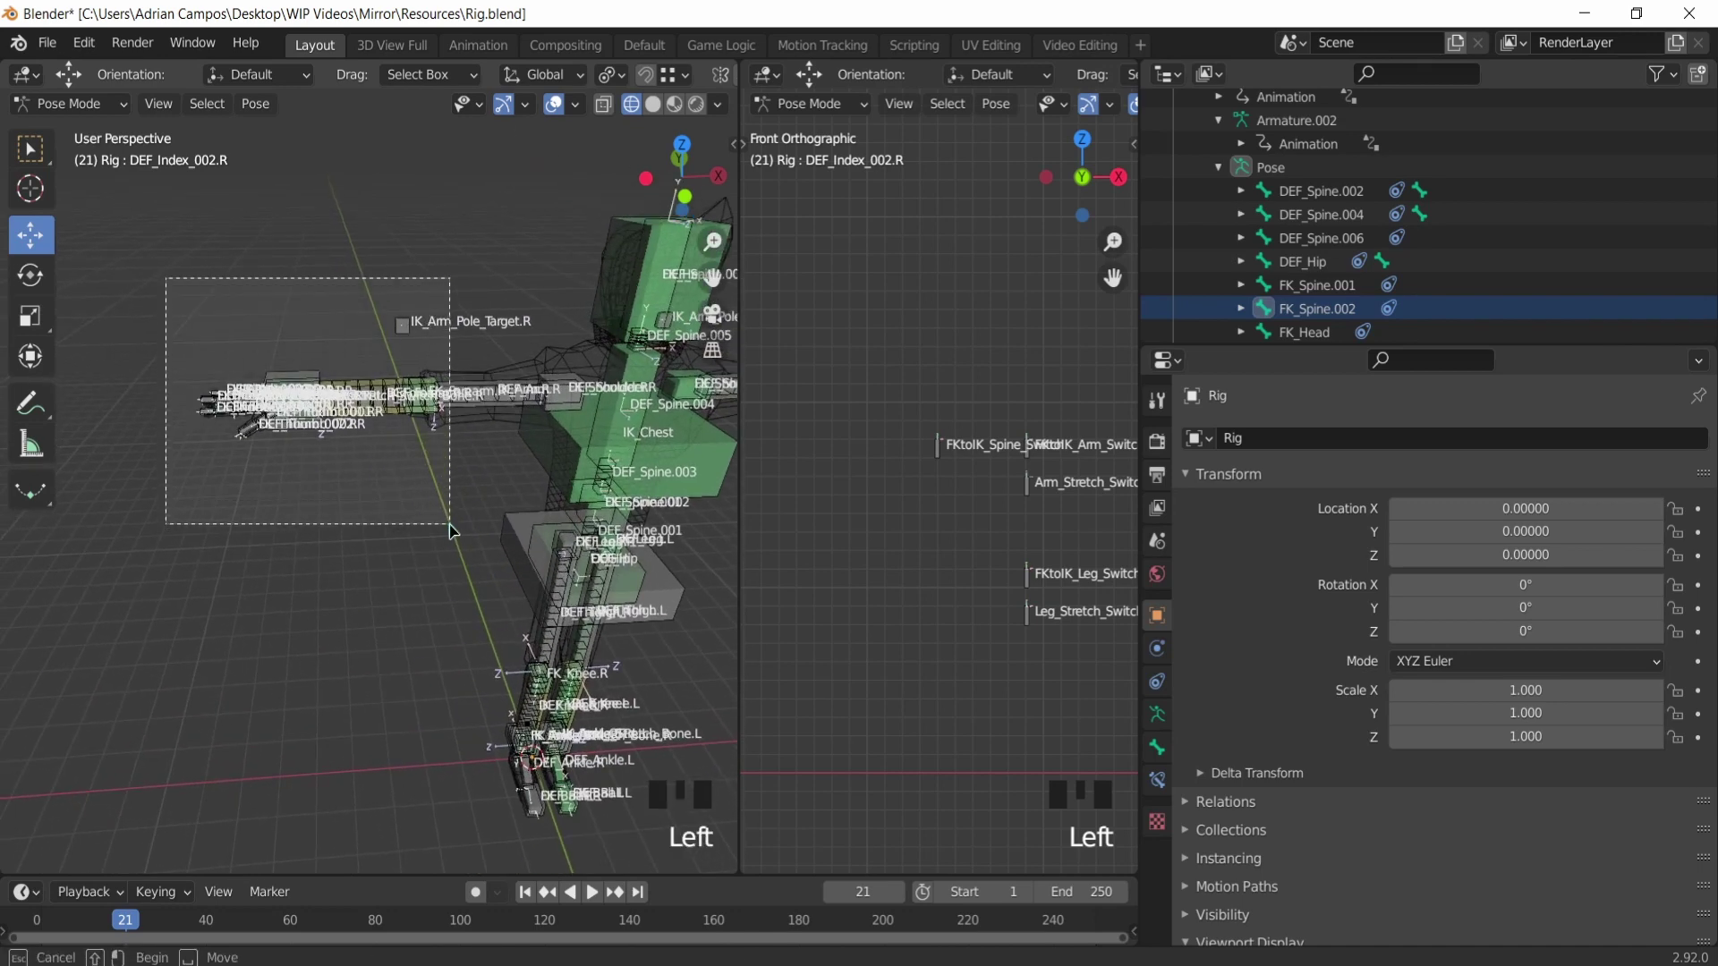
Step: Clear all pose constraints from the selected right arm bones via Pose > Constraints
drag(275, 114, 422, 520)
scroll(down, 3)
drag(394, 570, 278, 400)
scroll(up, 3)
drag(328, 436, 176, 537)
click(176, 537)
drag(146, 311, 604, 588)
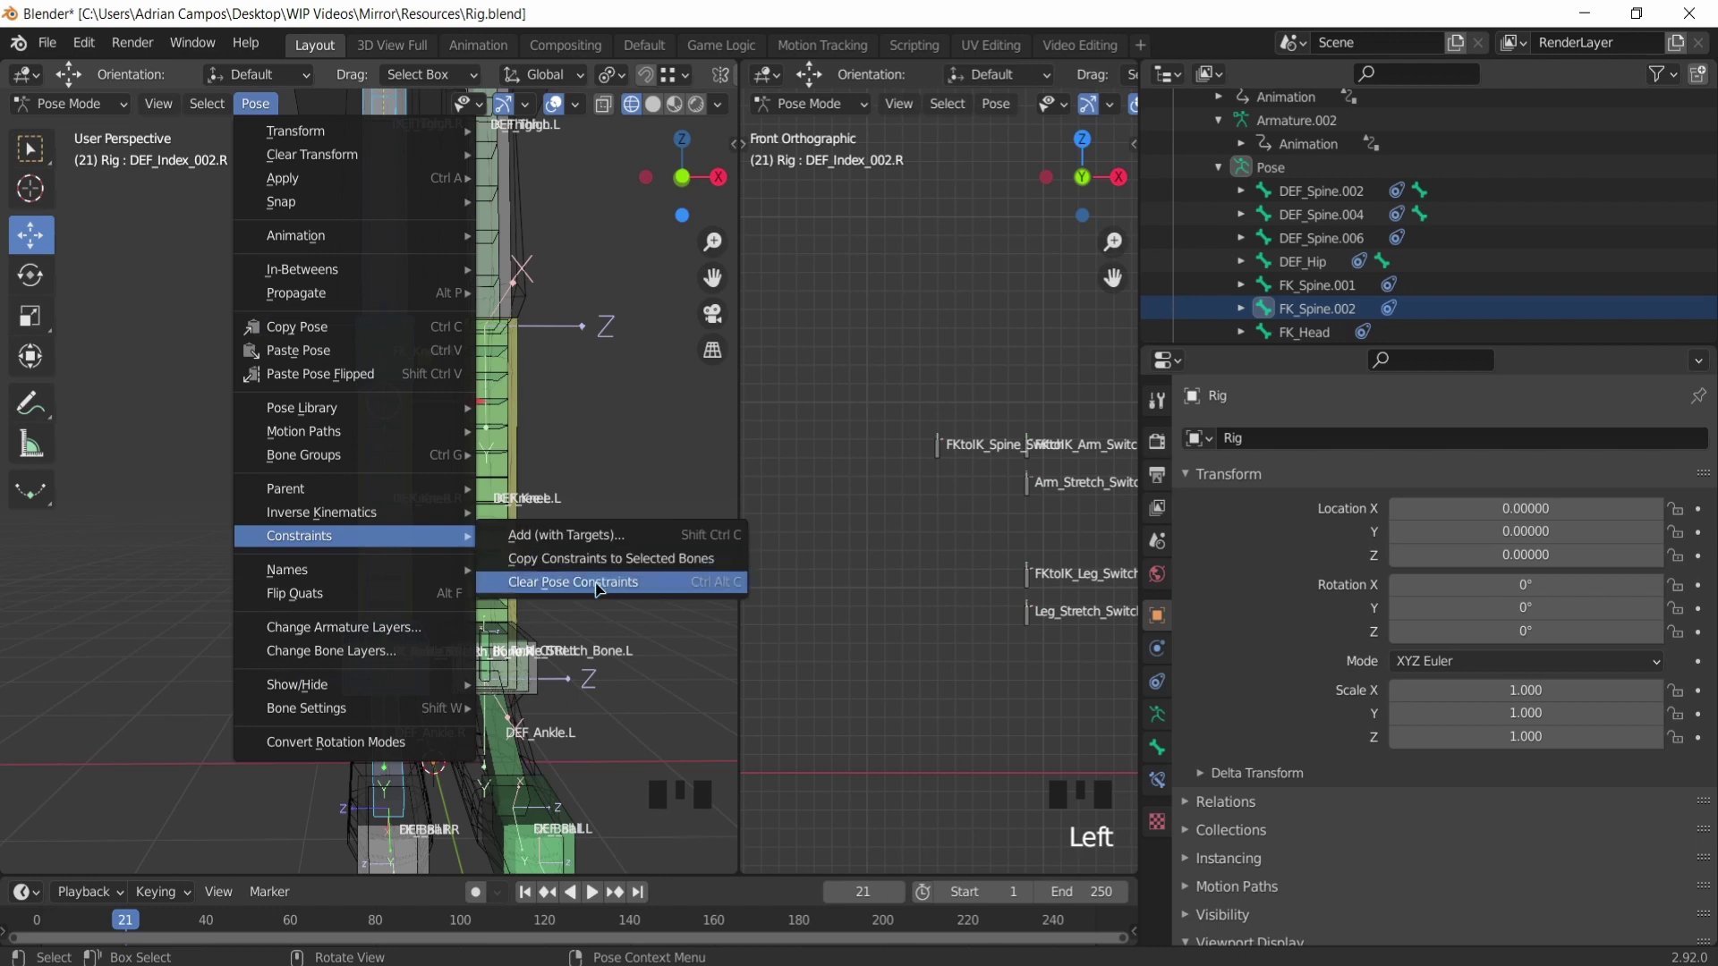
scroll(down, 3)
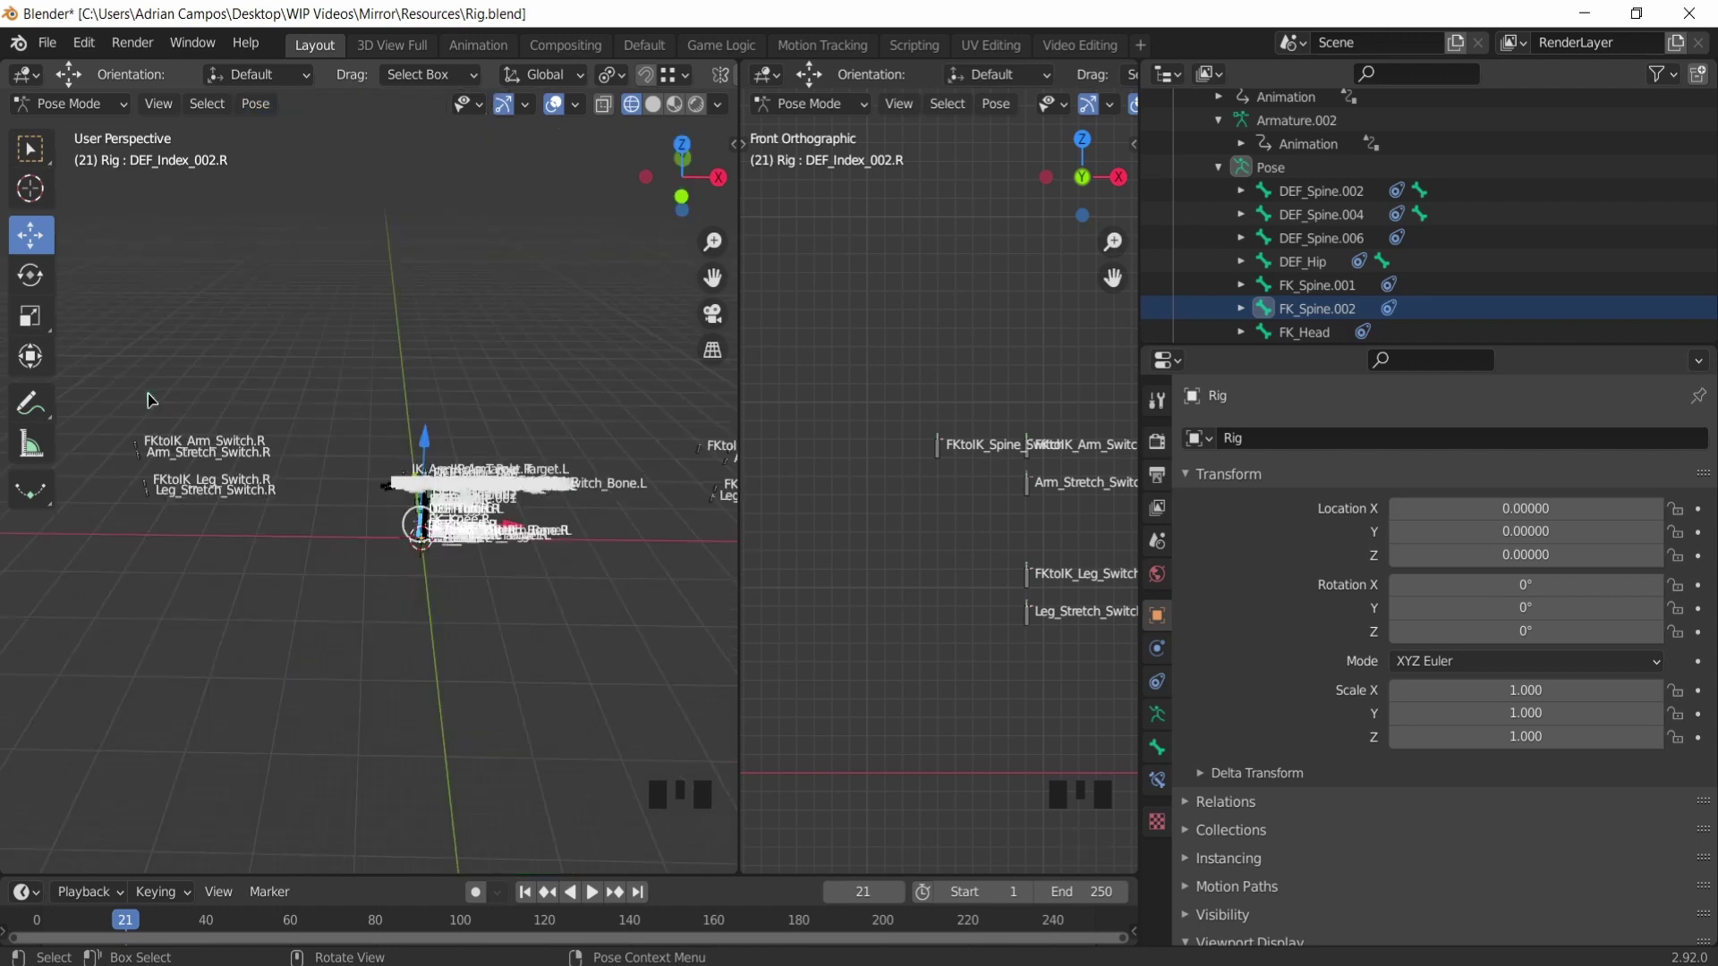
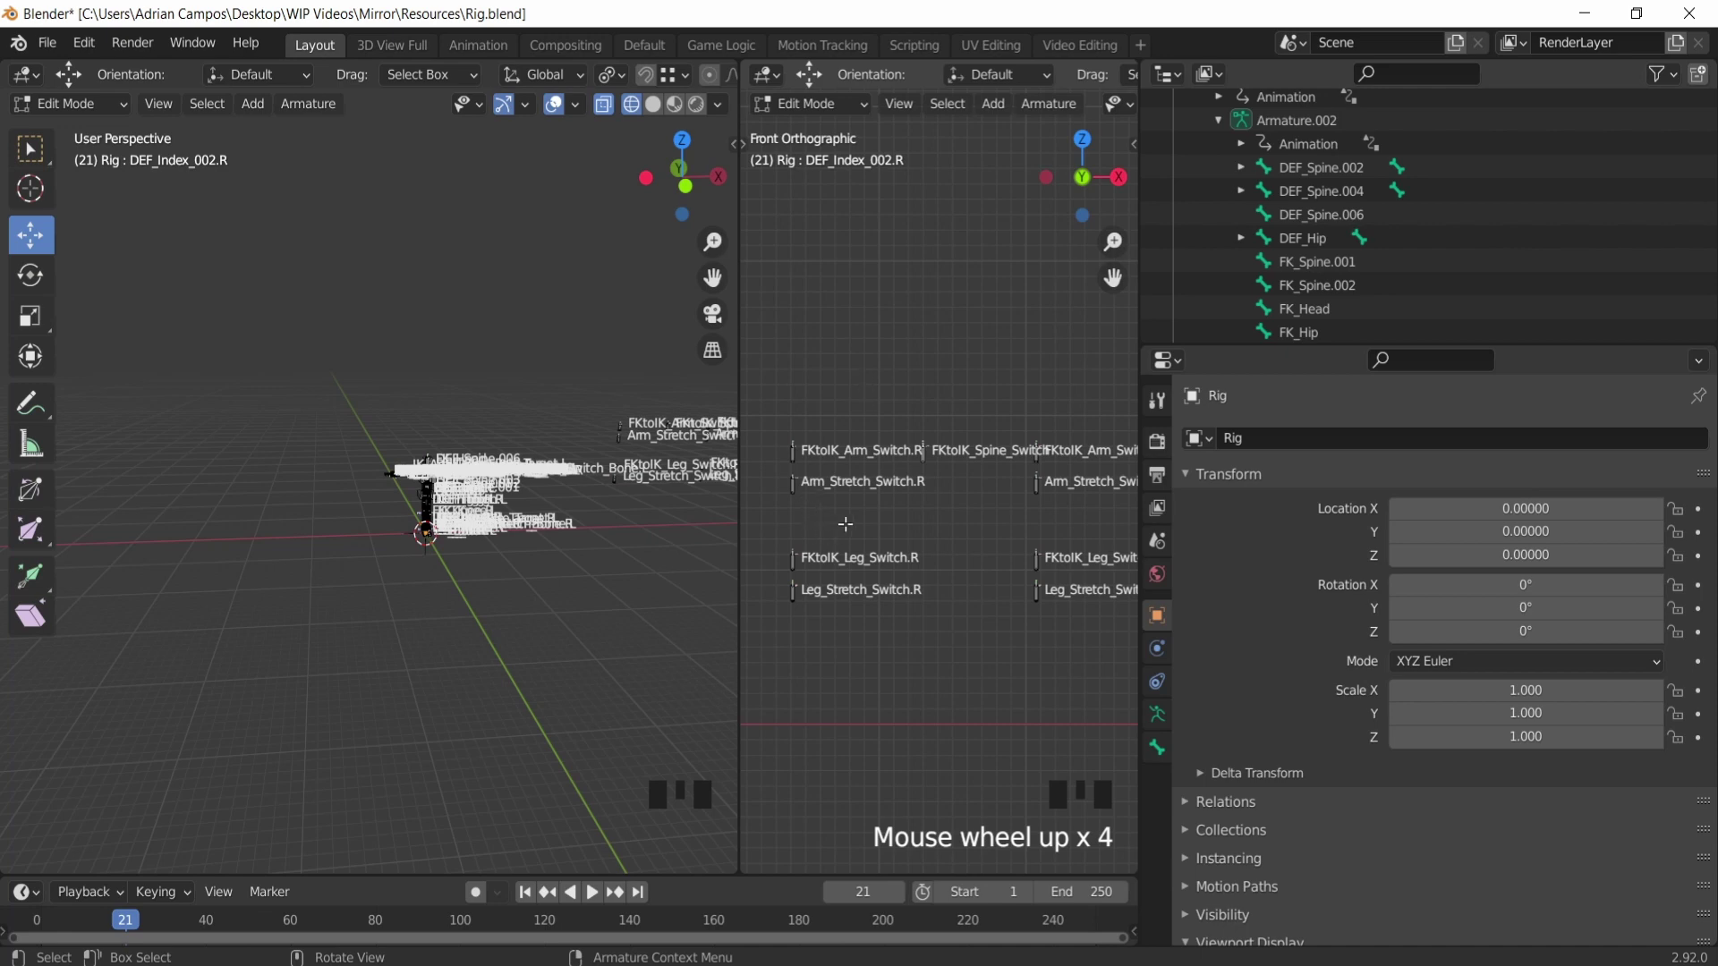
Step: Zoom the front view while placing the .R switch bones beside FKtoIK_Spine_Switch
scroll(up, 3)
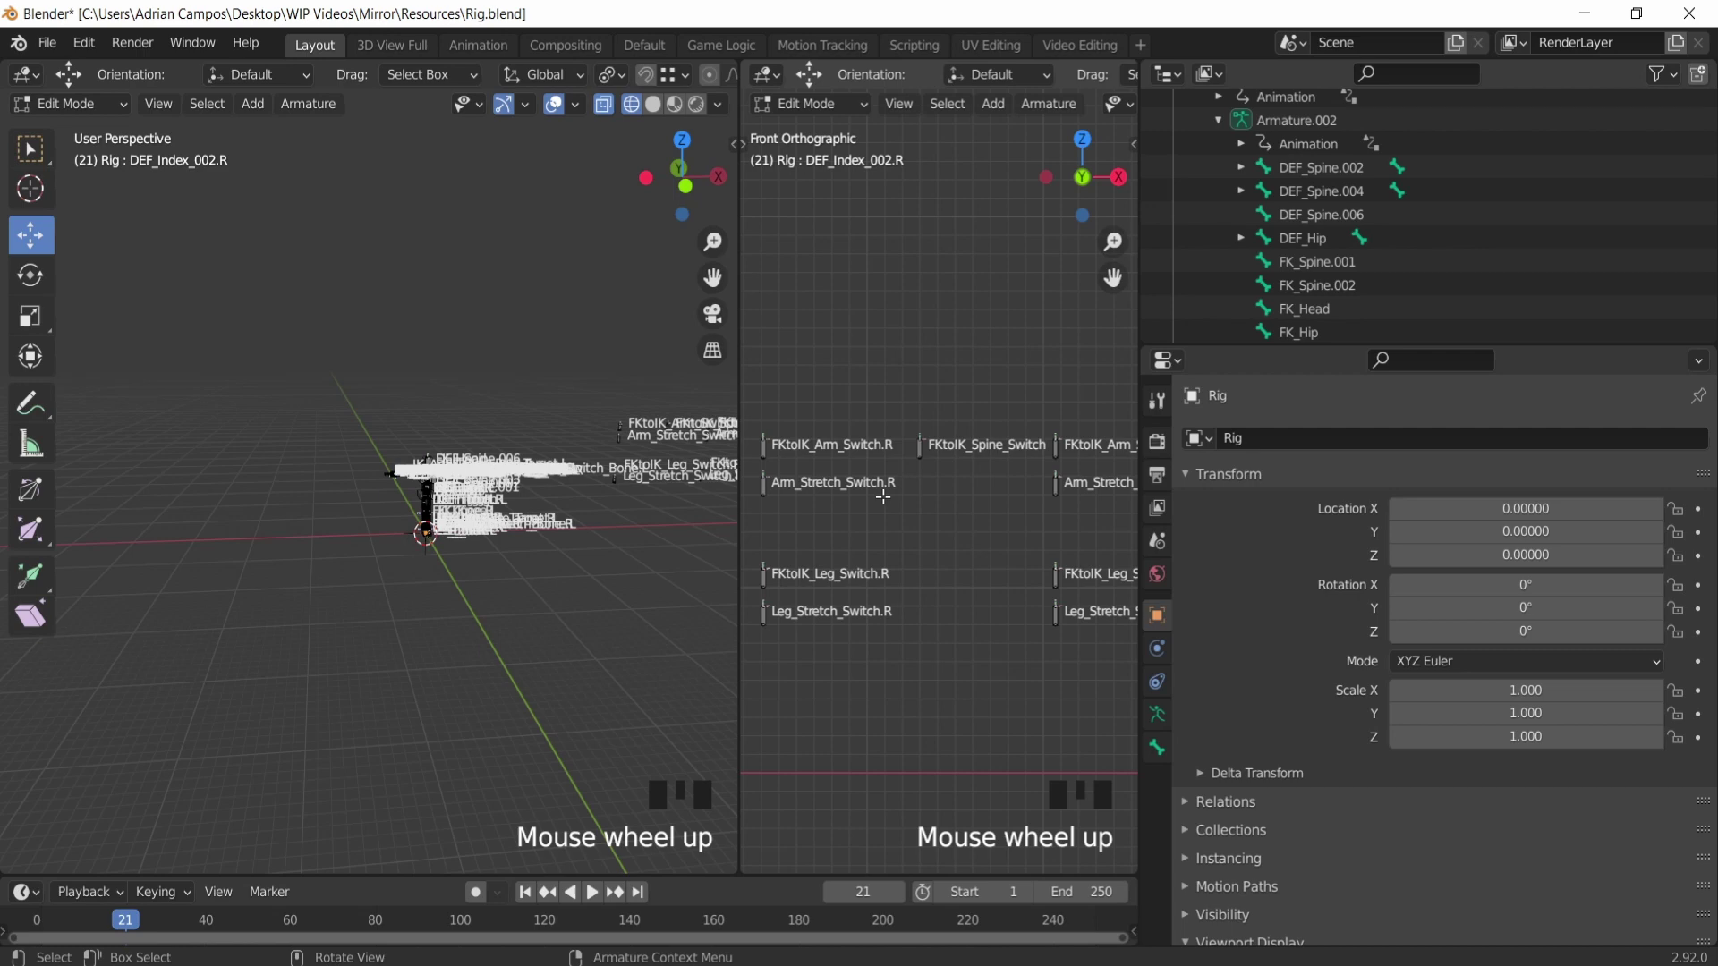
scroll(down, 3)
scroll(up, 3)
scroll(down, 3)
Step: Frame the shoulders, select FK_Shoulder.L and inspect its Child Of constraint to FK_Spine.002
drag(388, 373, 465, 393)
drag(509, 413, 389, 404)
scroll(up, 3)
drag(459, 444, 517, 490)
click(517, 490)
click(1161, 779)
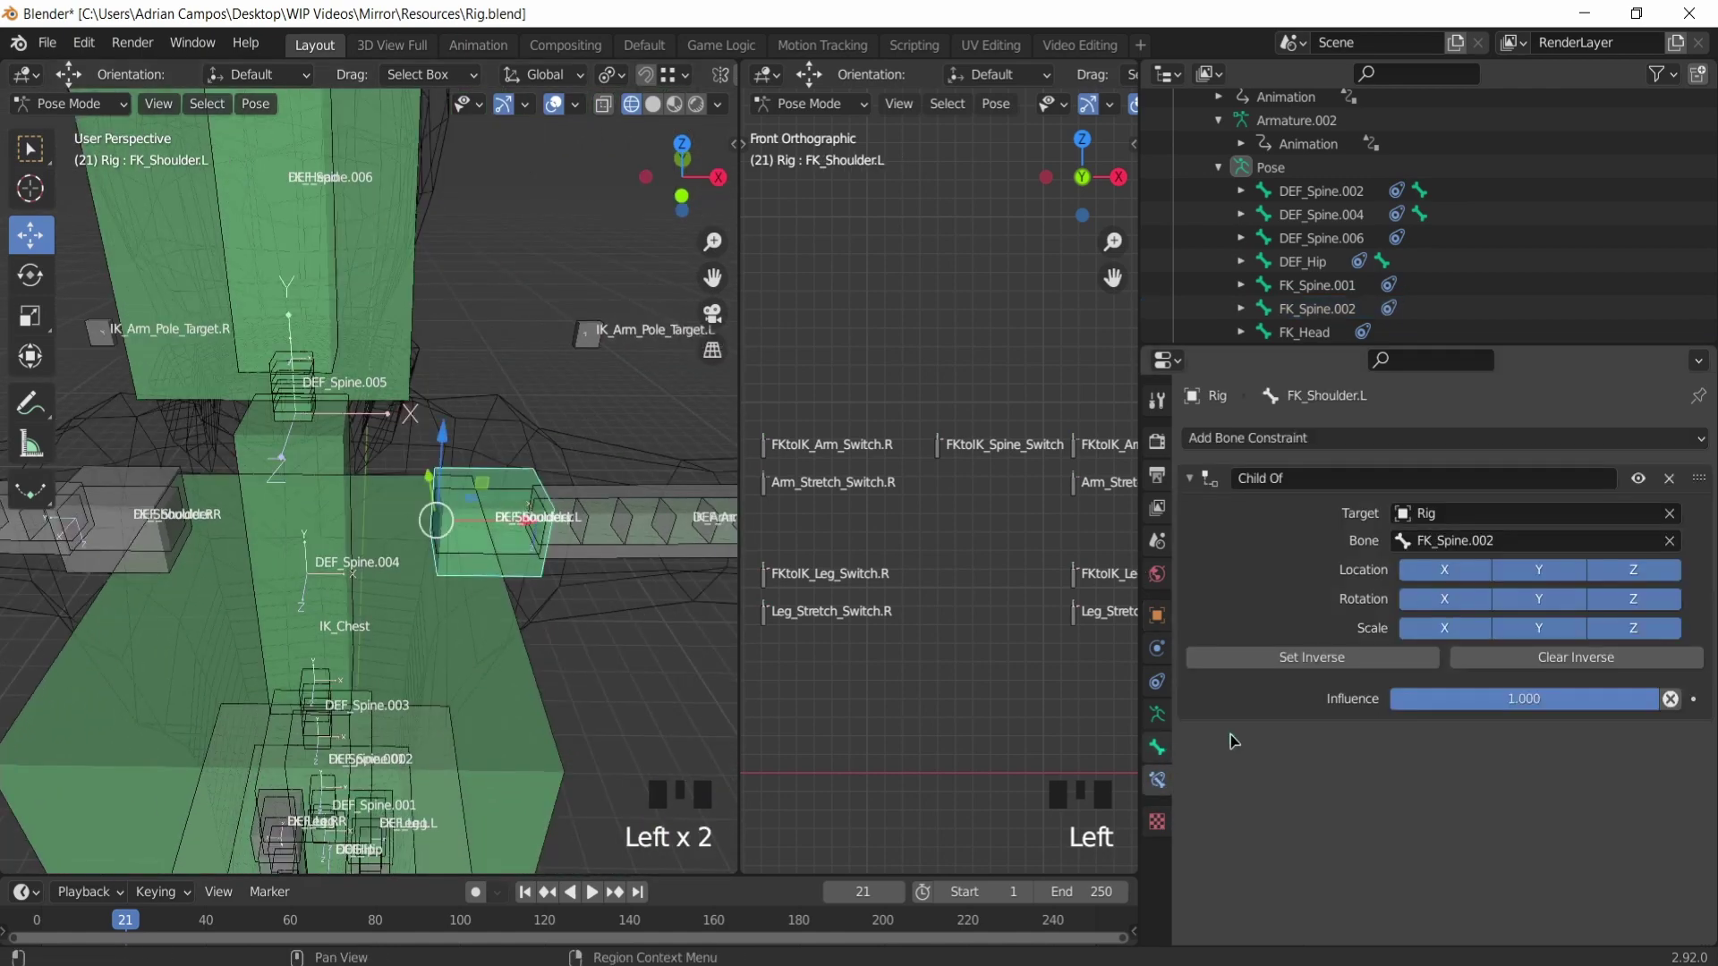
scroll(down, 3)
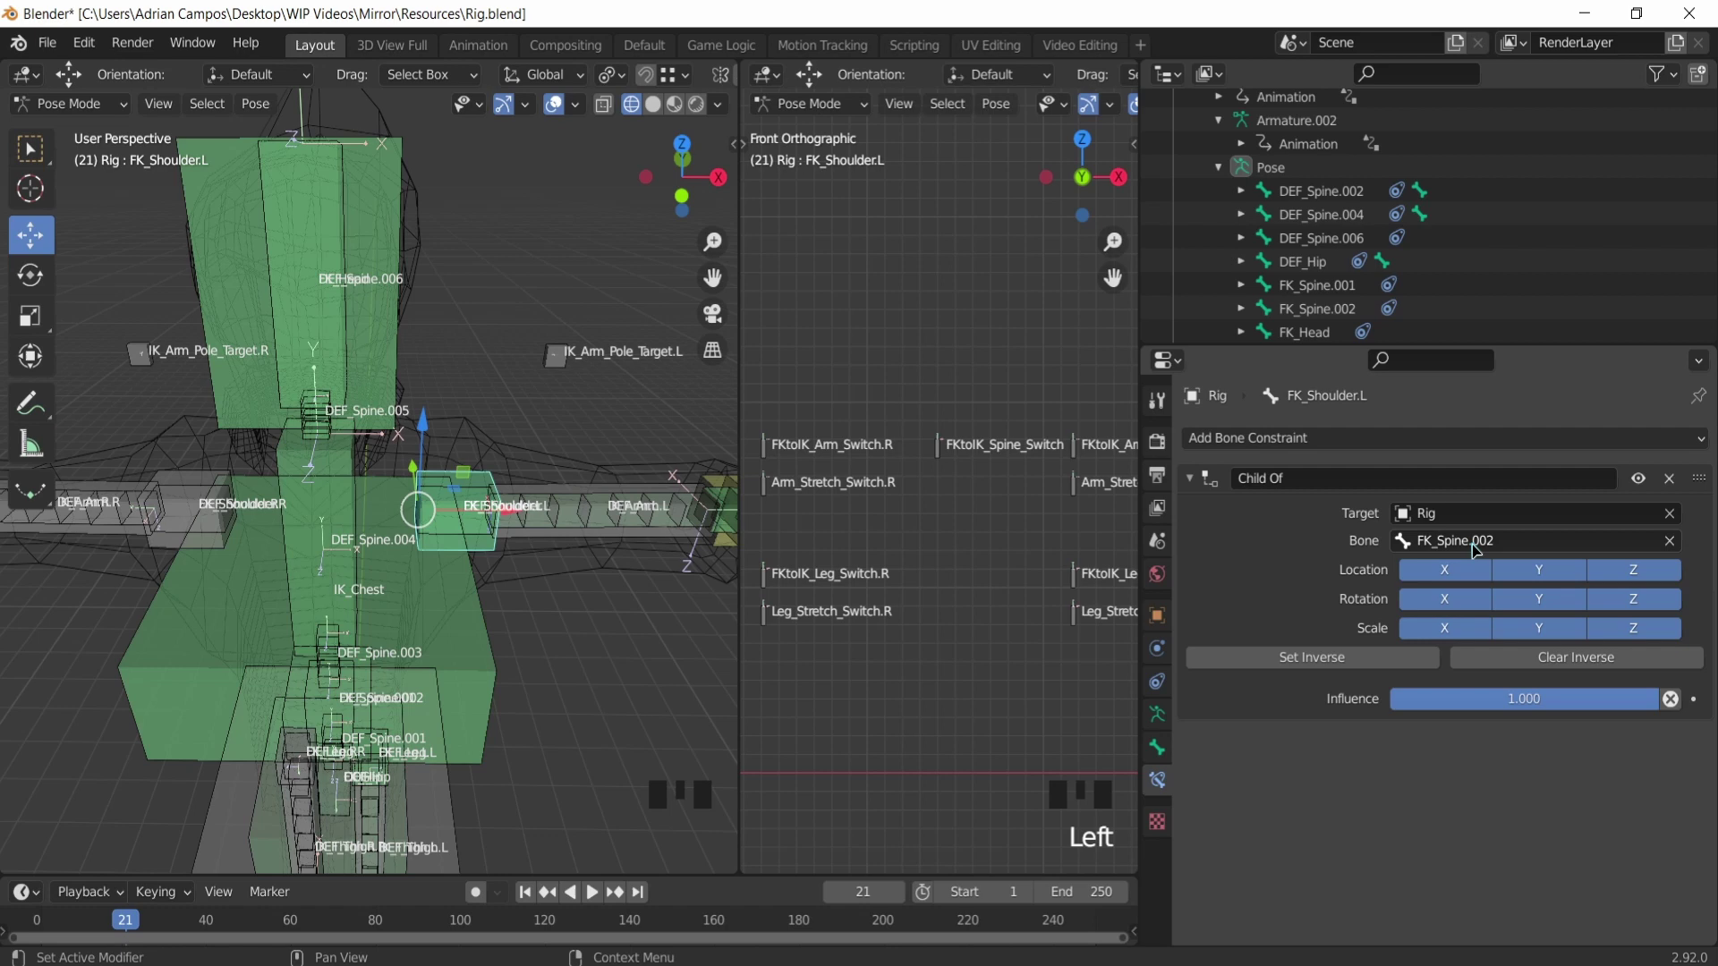
scroll(down, 3)
scroll(up, 3)
scroll(up, 3)
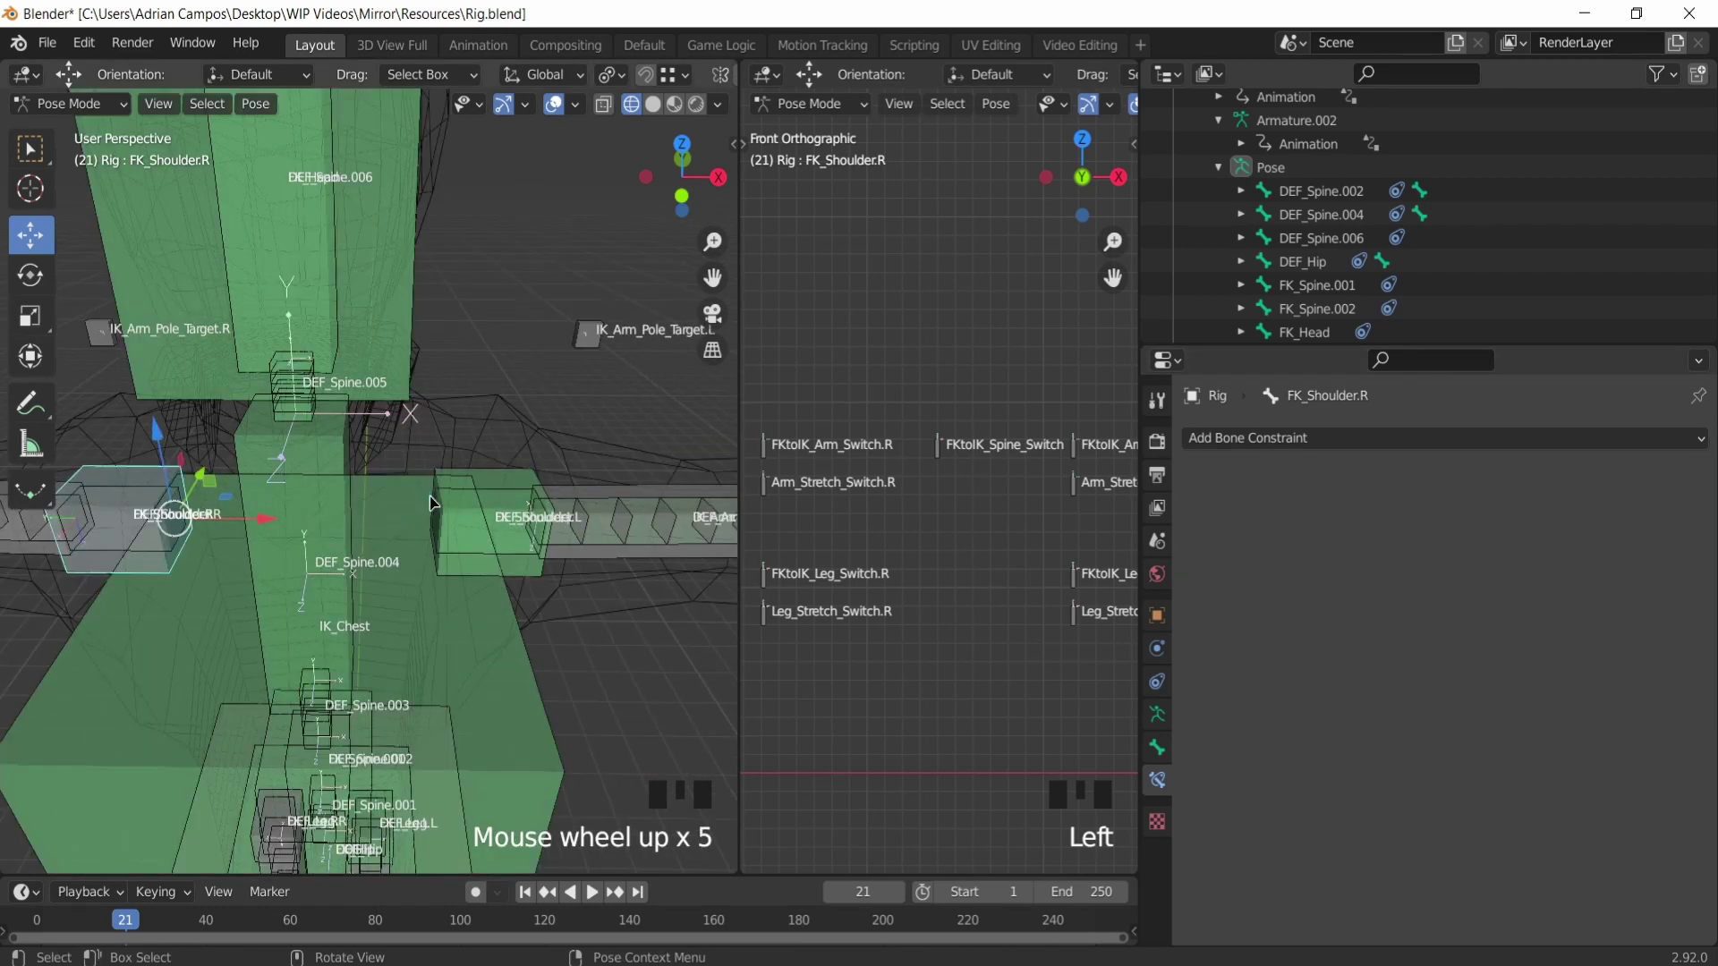
Step: Select FK_Shoulder.R then FK_Shoulder.L and copy the Child Of constraint to the right shoulder
click(515, 483)
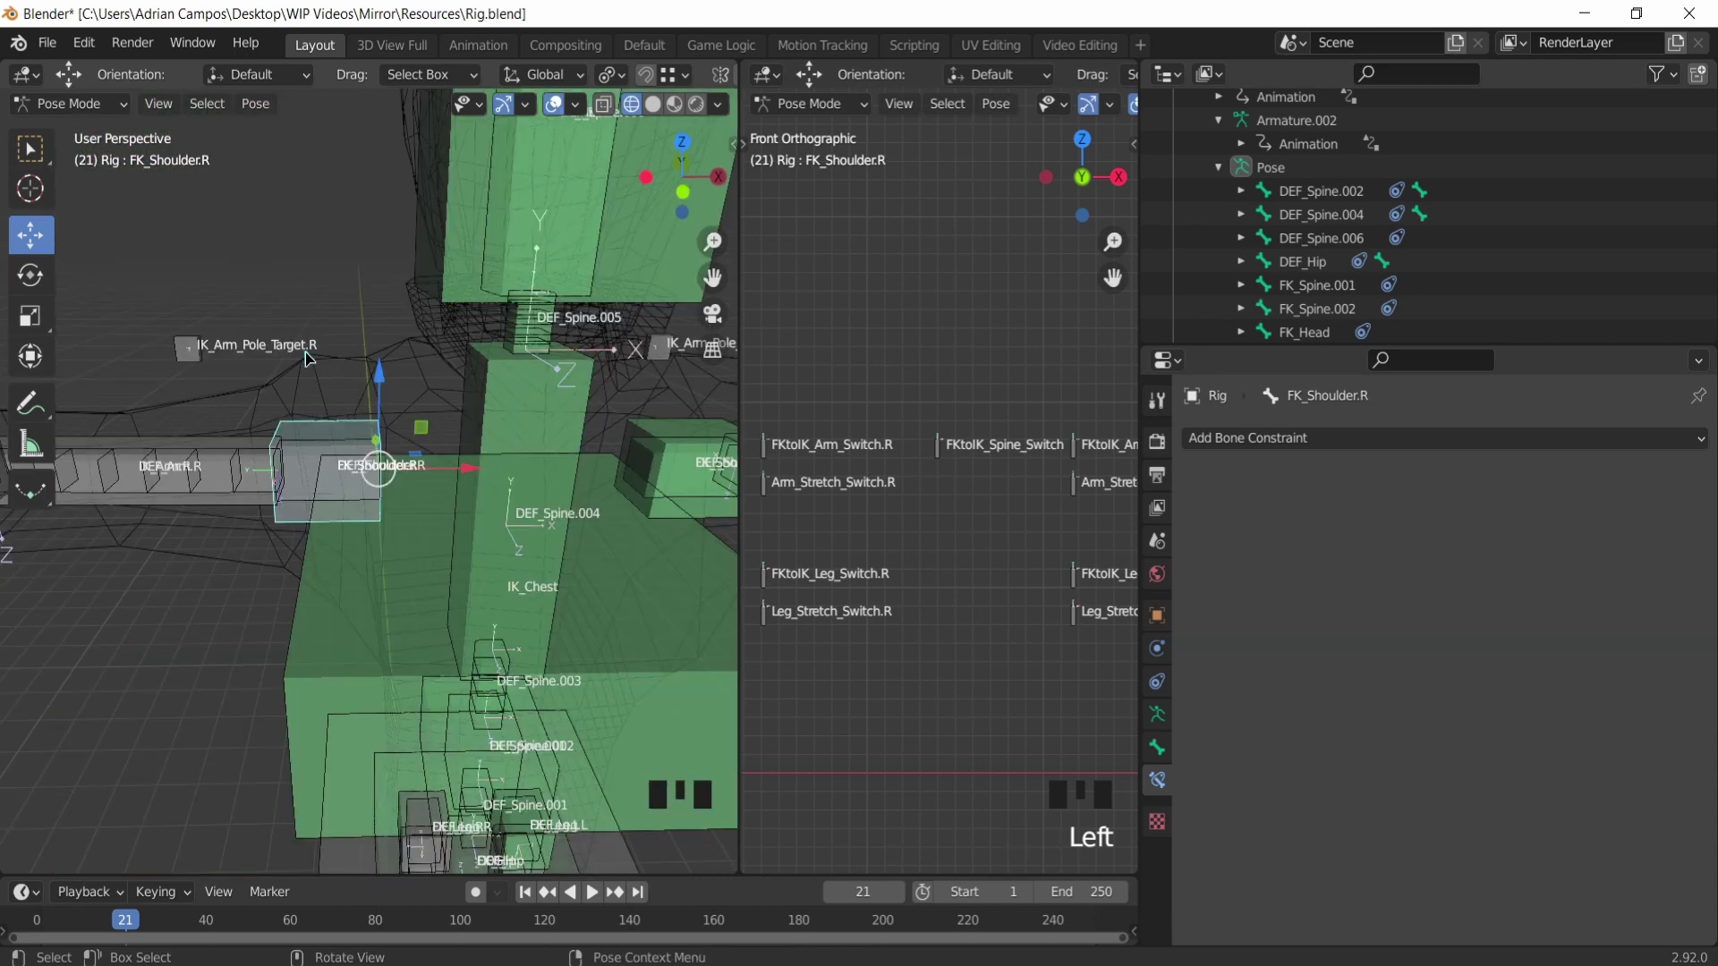
drag(323, 408, 544, 453)
click(544, 453)
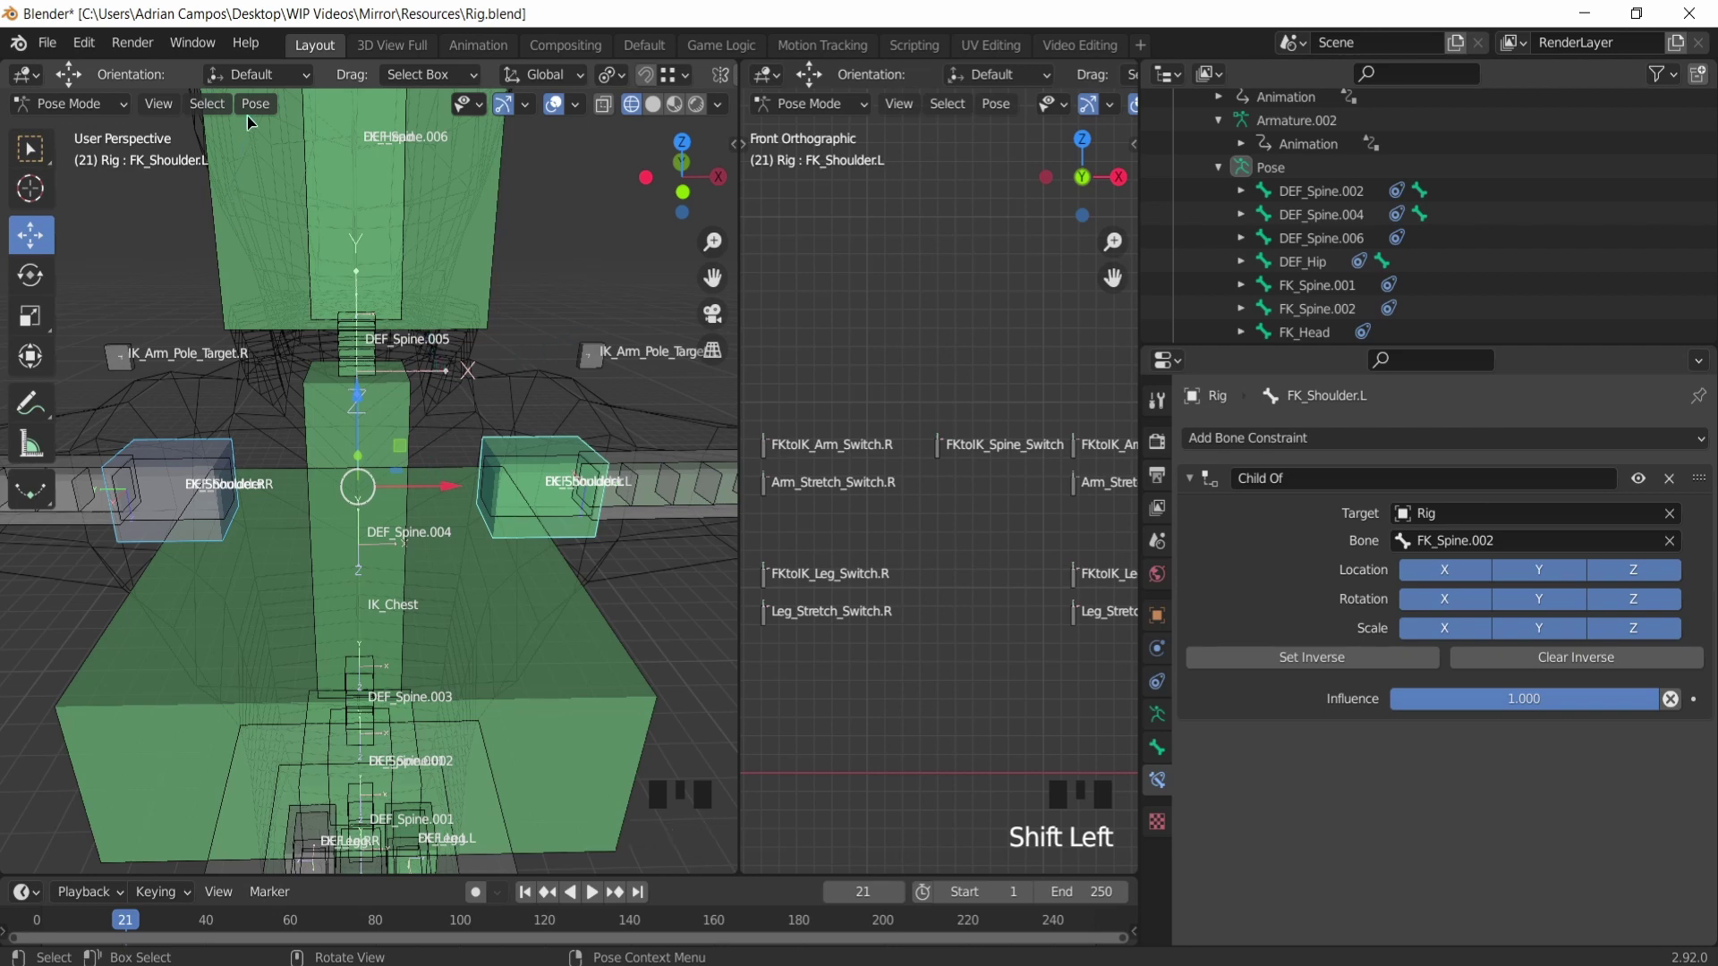
drag(254, 116, 563, 570)
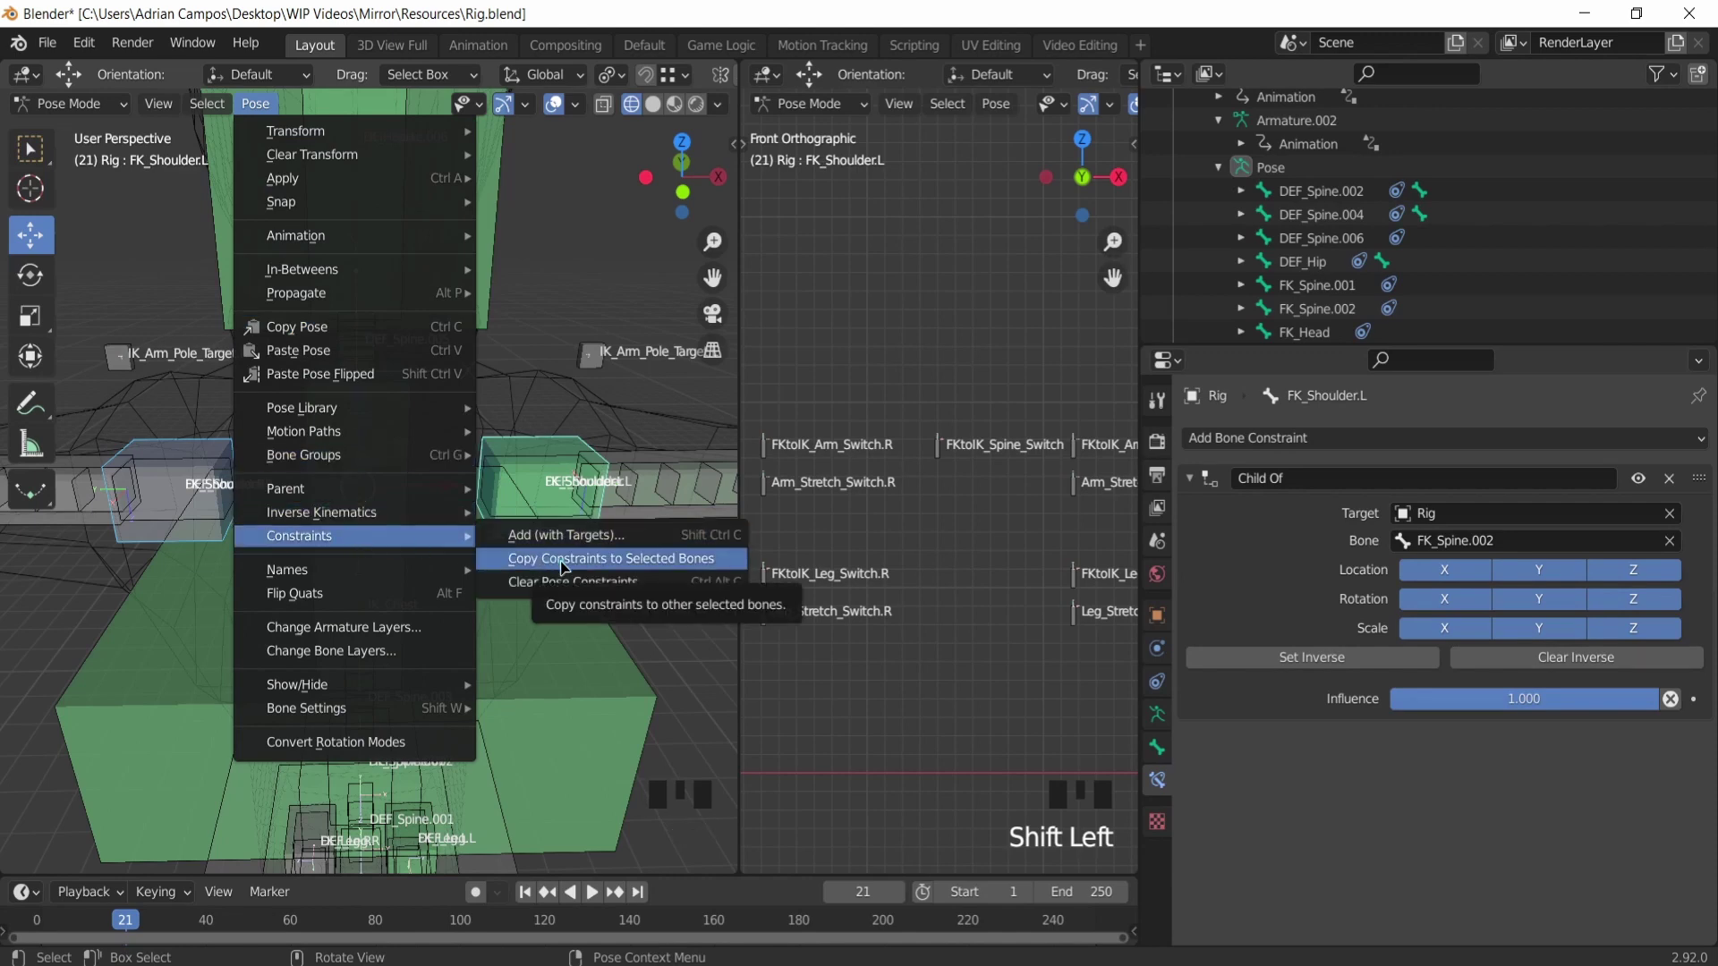
click(169, 426)
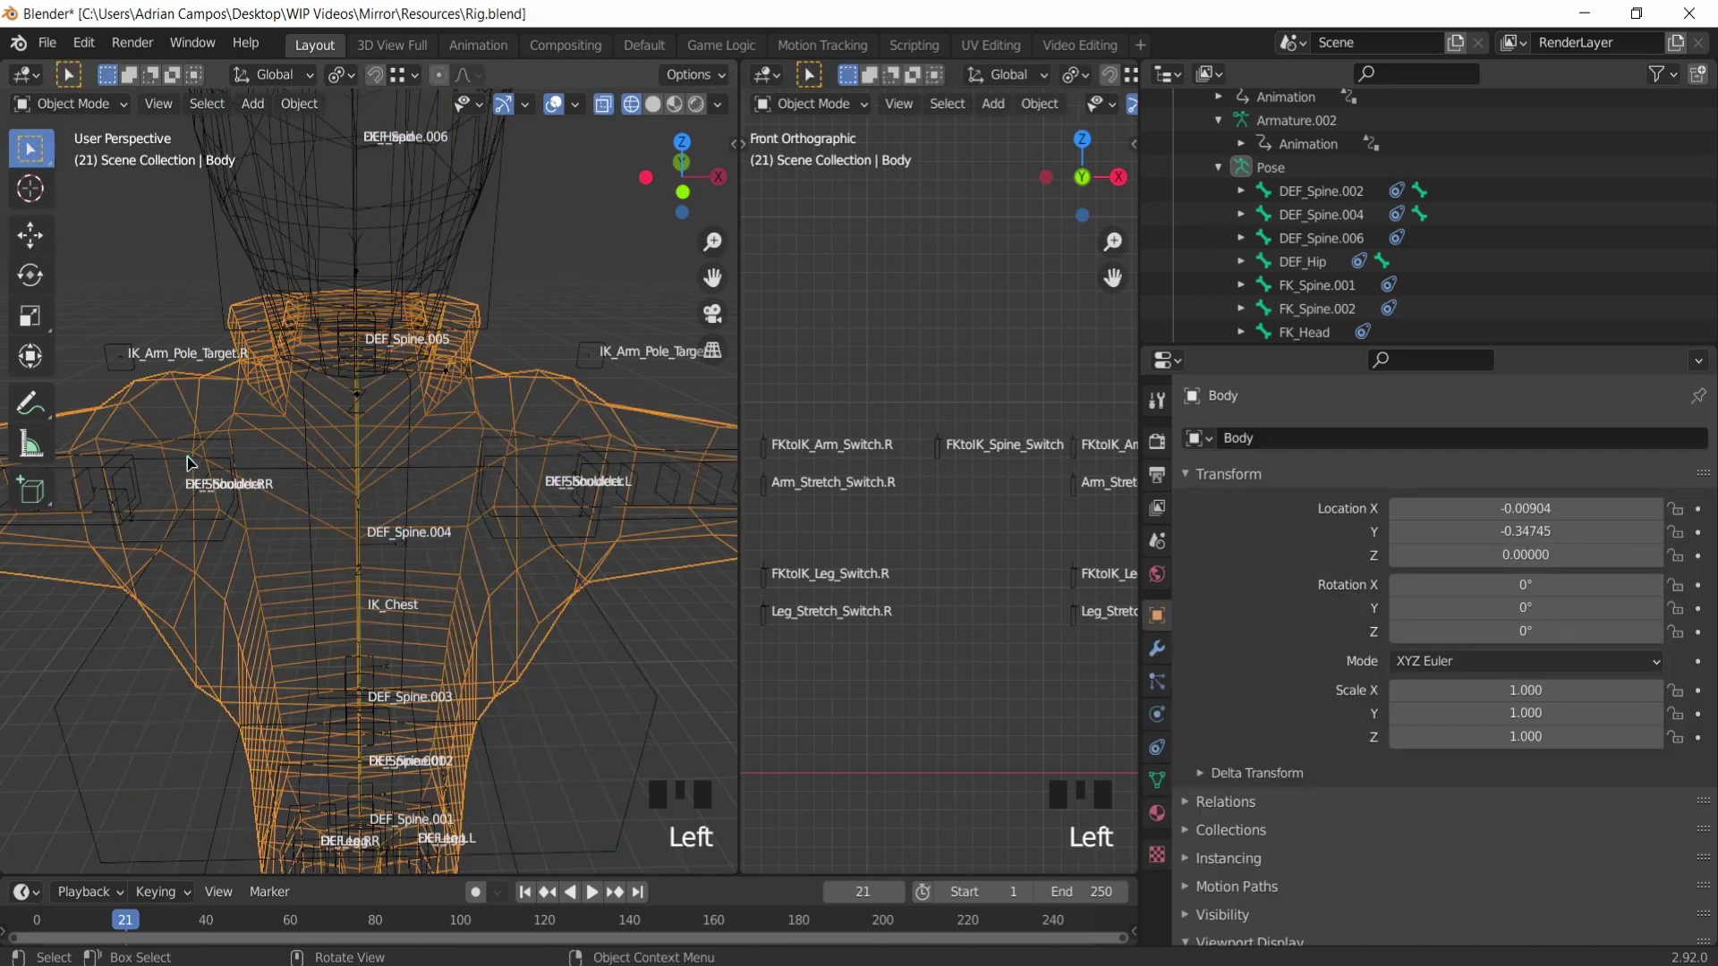
click(197, 461)
click(206, 452)
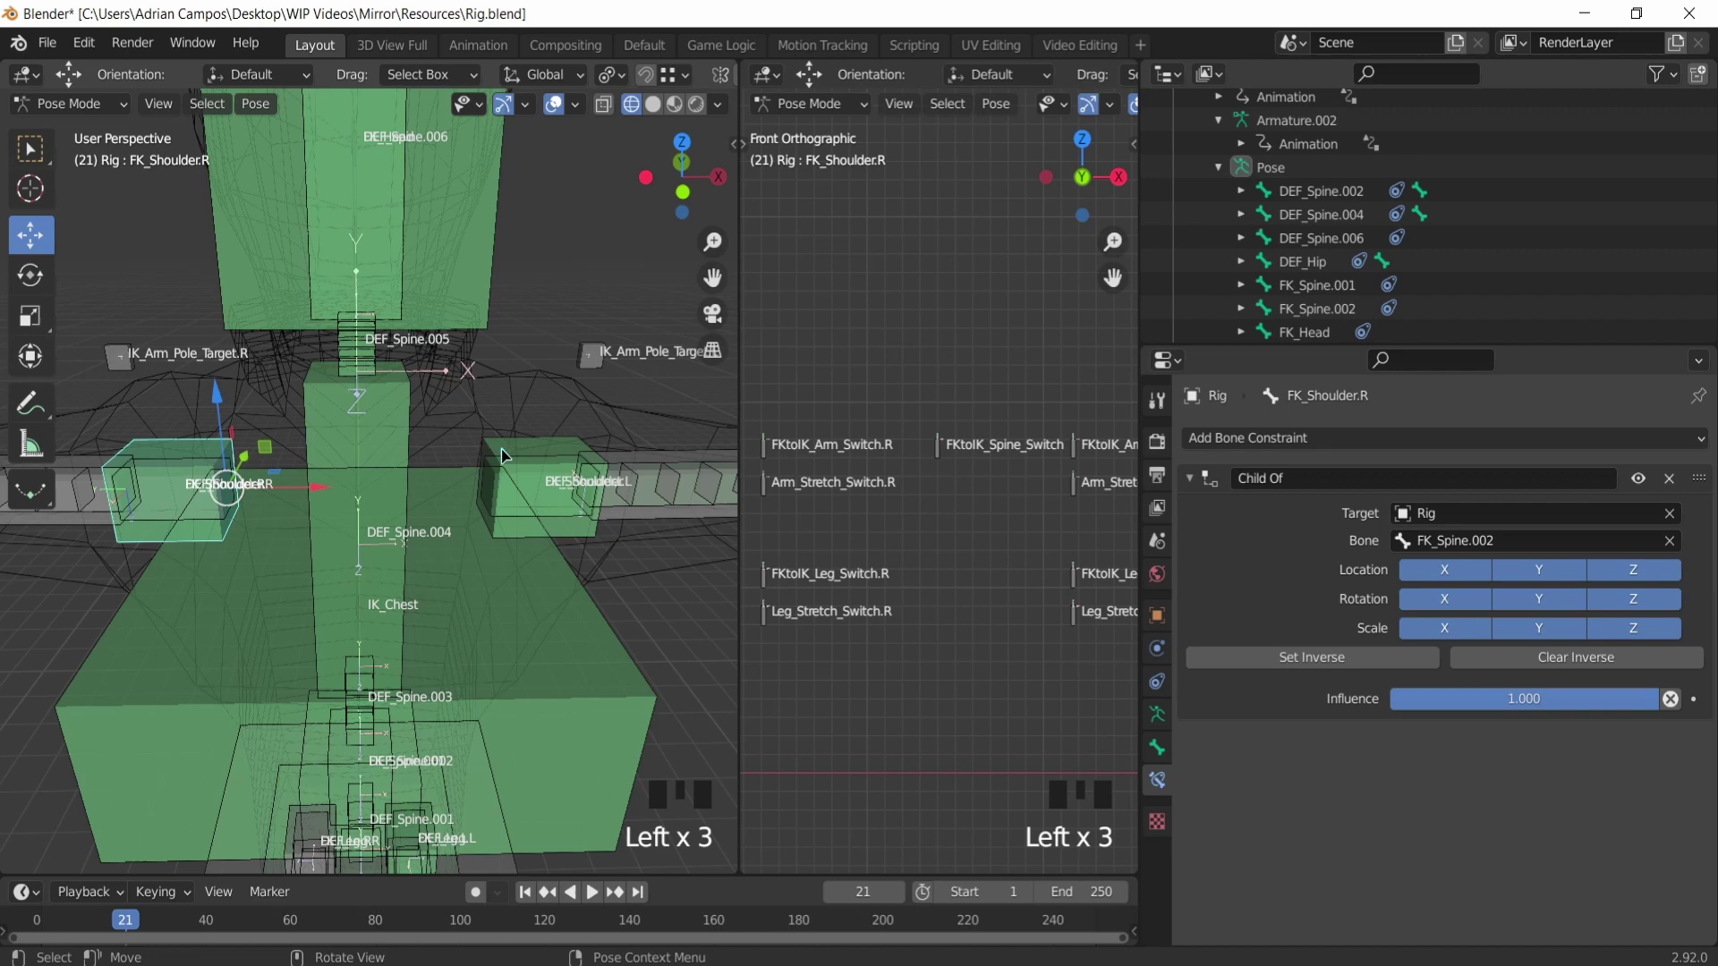
Step: Reselect FK_Shoulder.L and move the view down to frame the FK leg bones
click(504, 458)
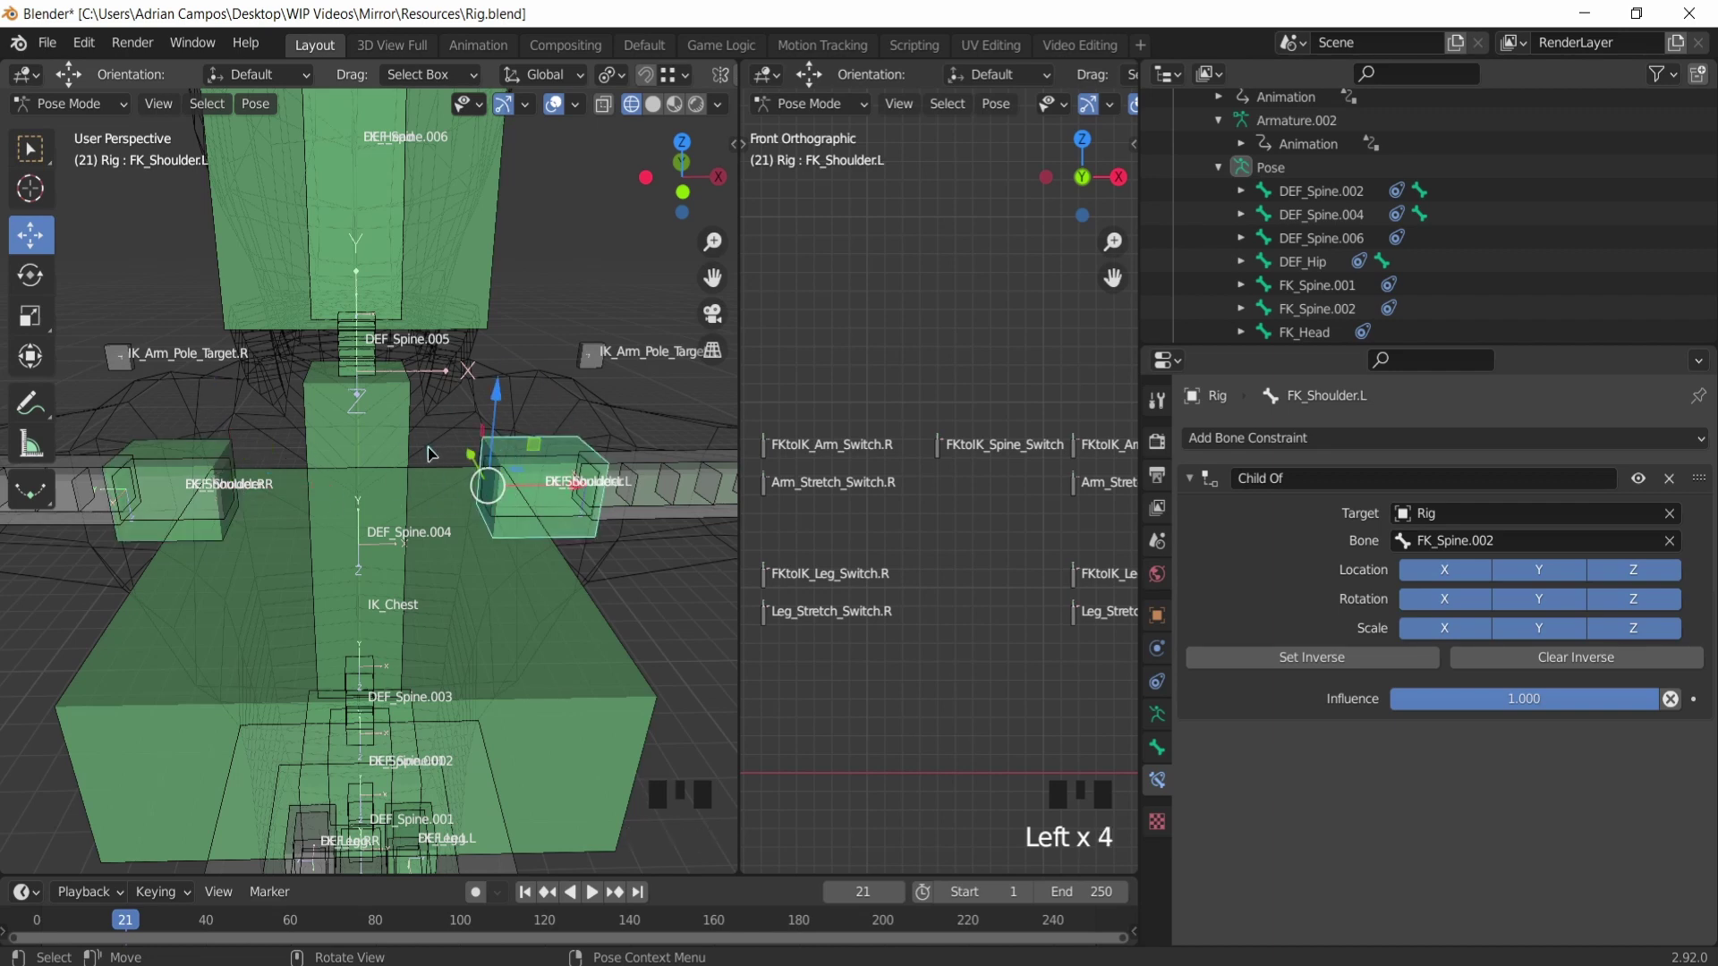
scroll(down, 3)
scroll(up, 3)
drag(375, 629, 359, 442)
scroll(up, 3)
drag(263, 497, 285, 535)
Step: Select FK_Leg.R then FK_Leg.L and copy the Child Of constraint to FK_Hip onto the right leg
click(286, 535)
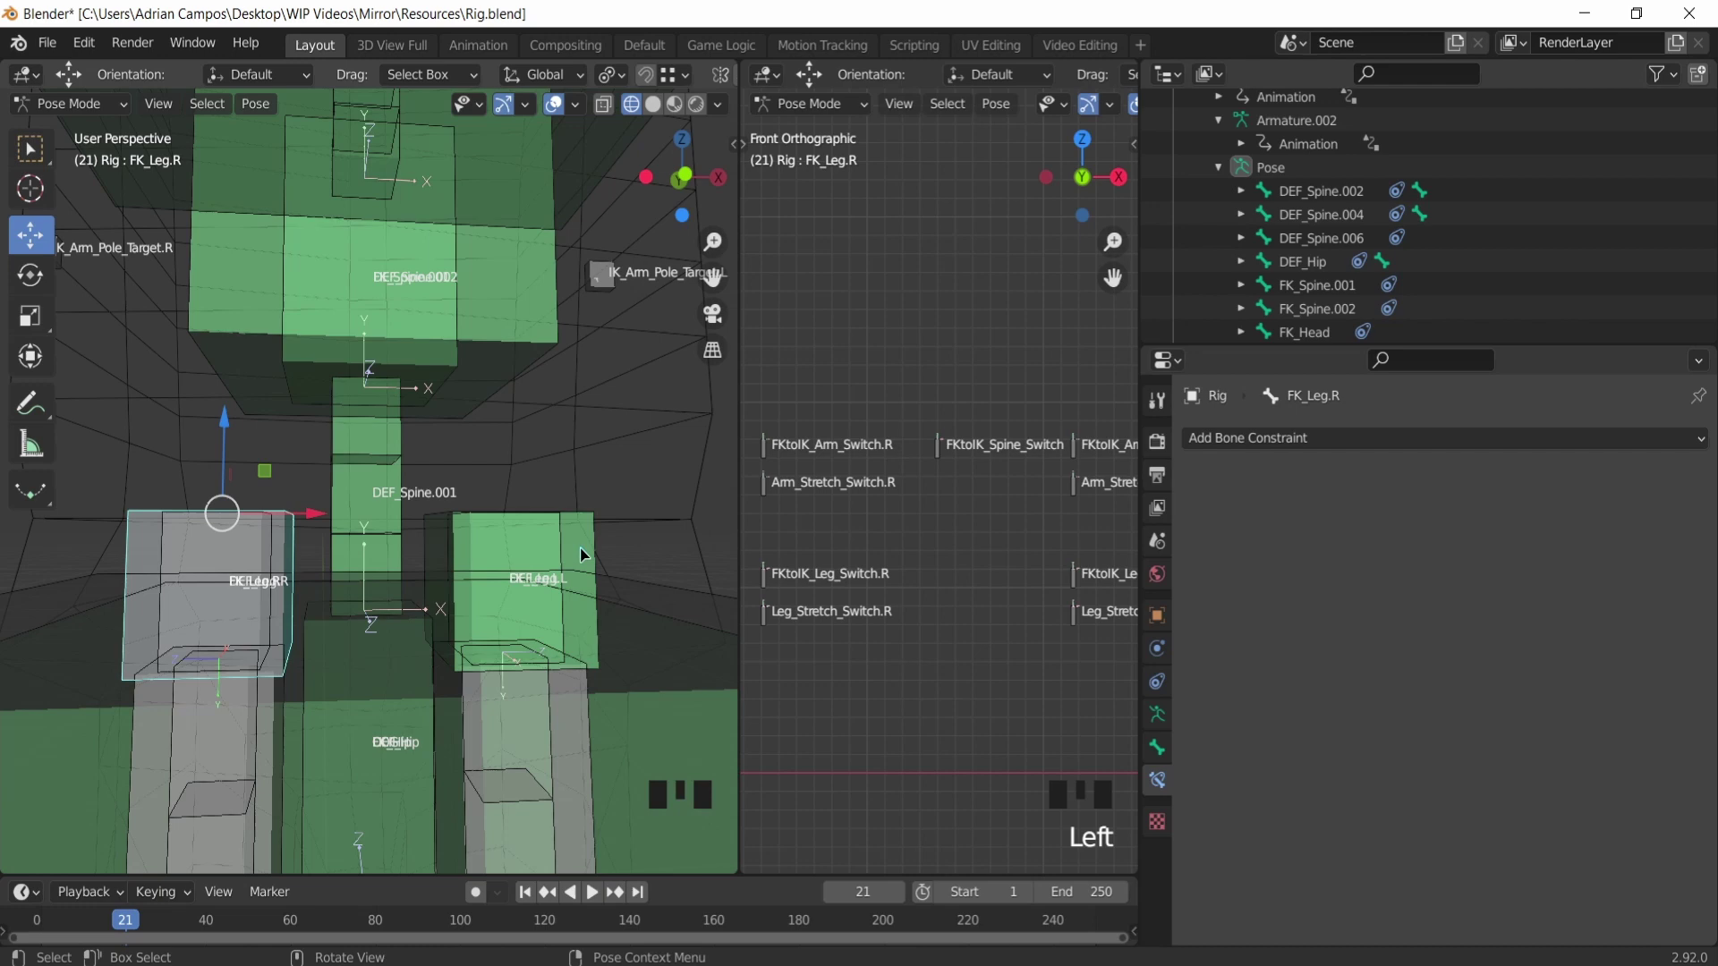
click(589, 551)
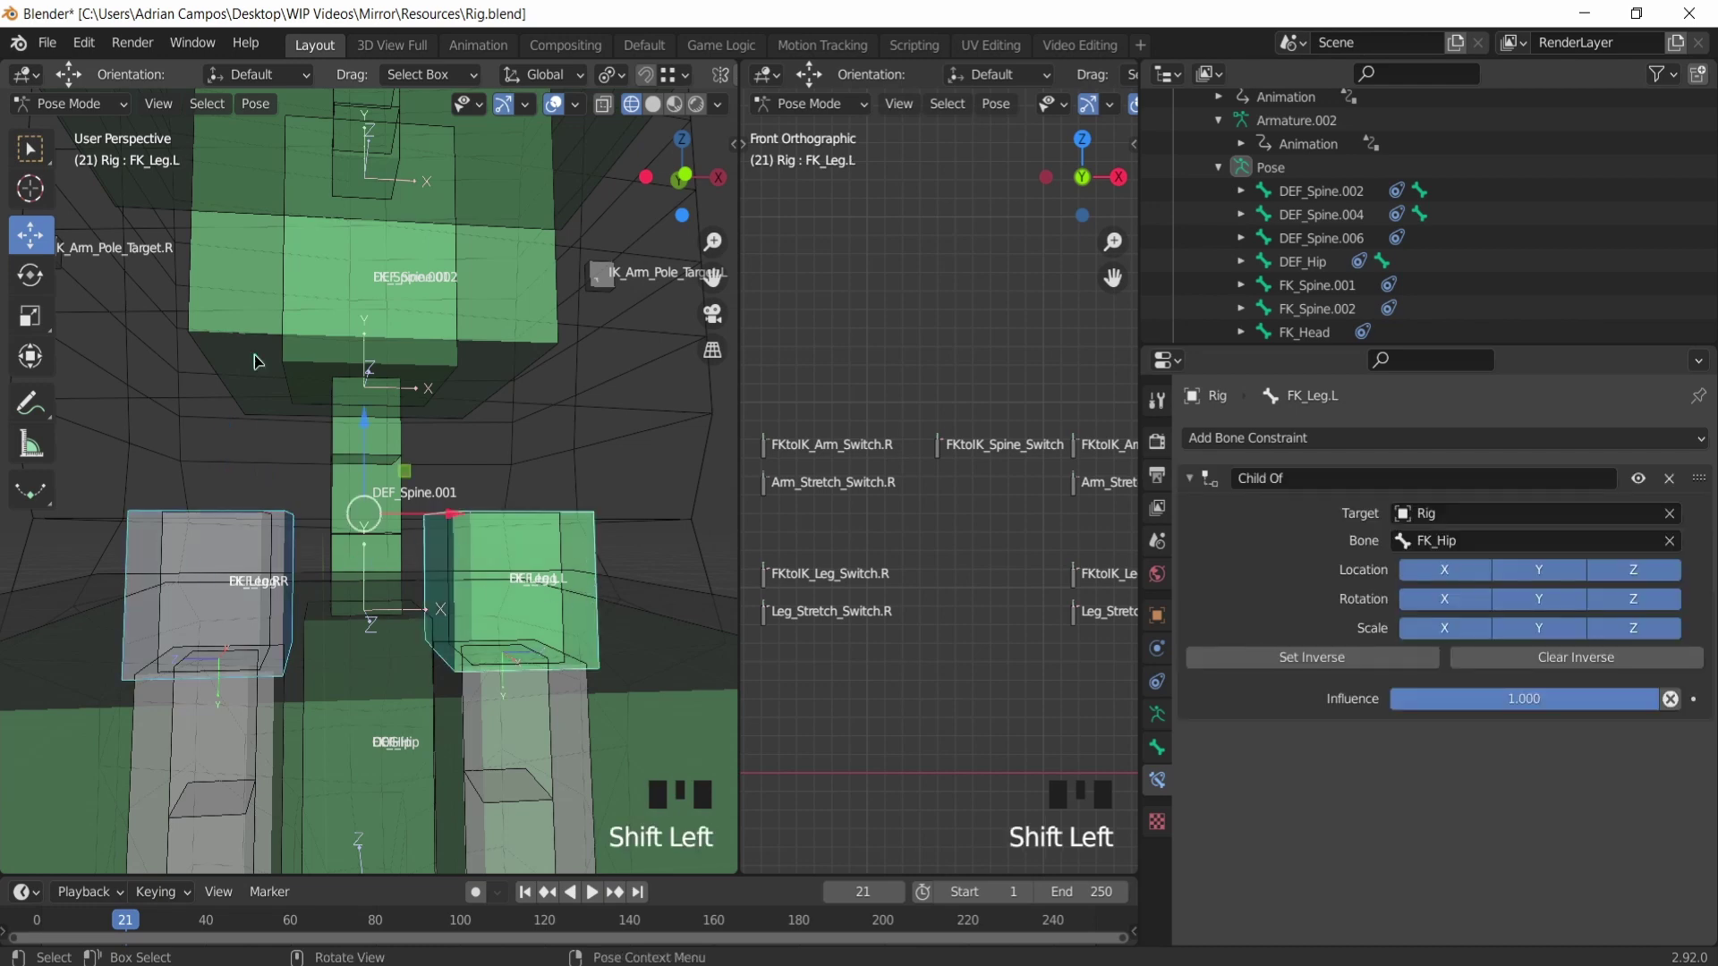
click(265, 447)
drag(265, 110, 624, 569)
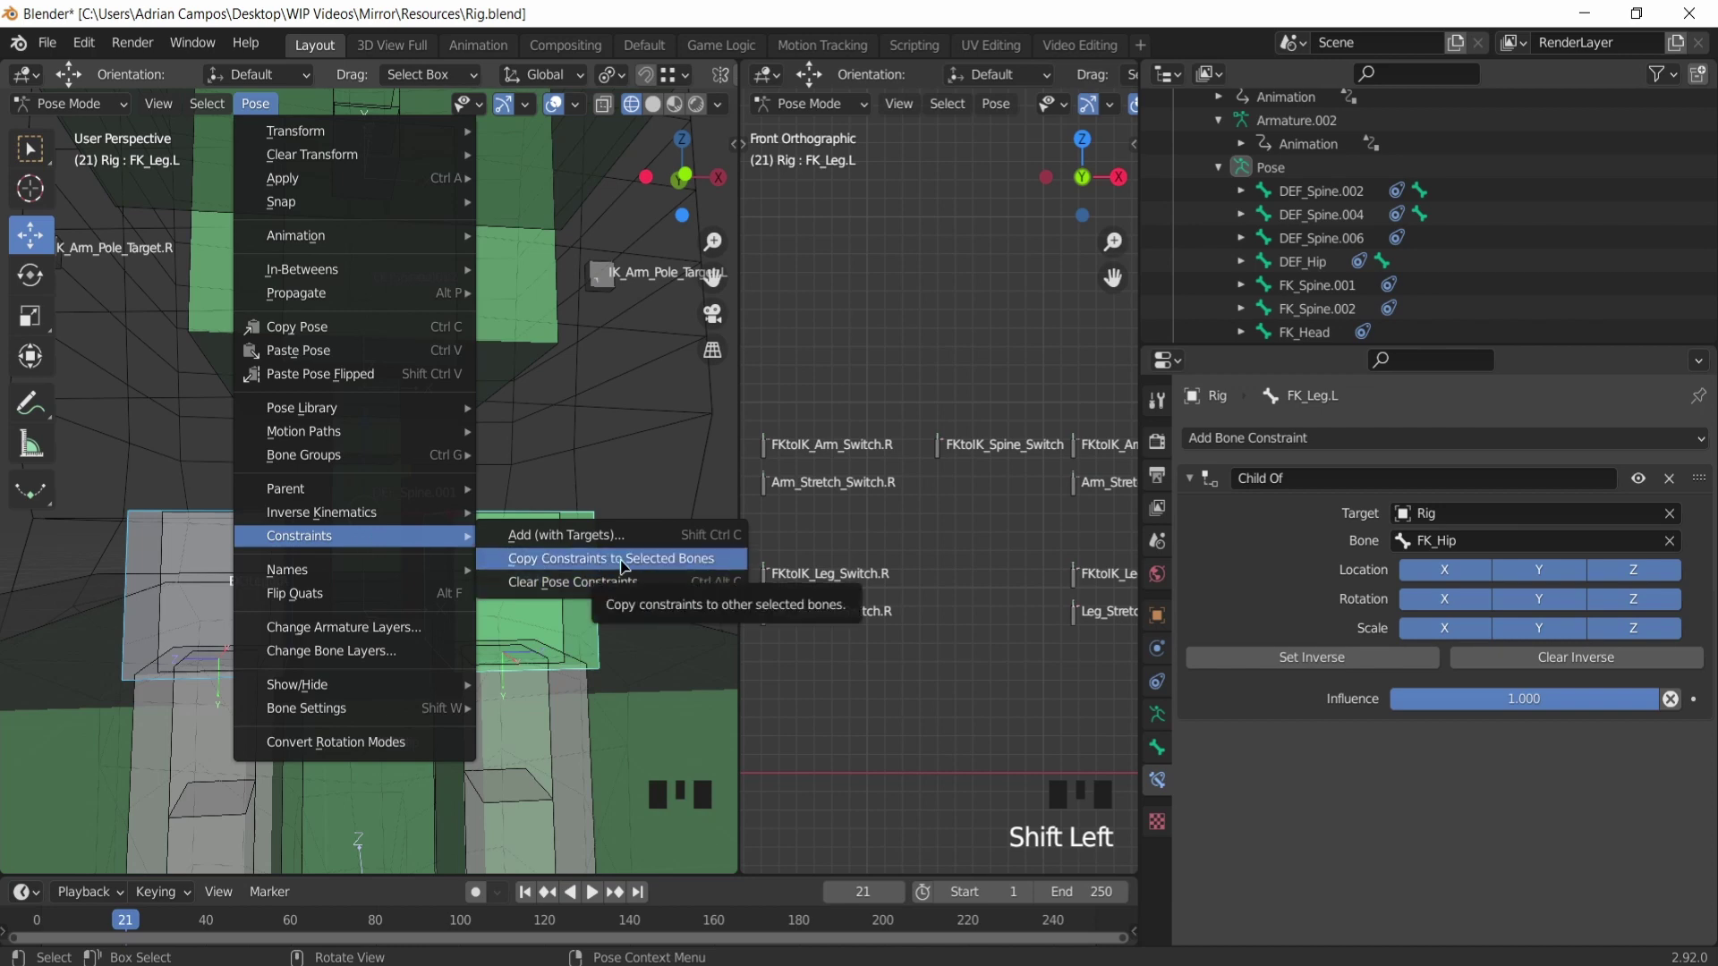
click(391, 313)
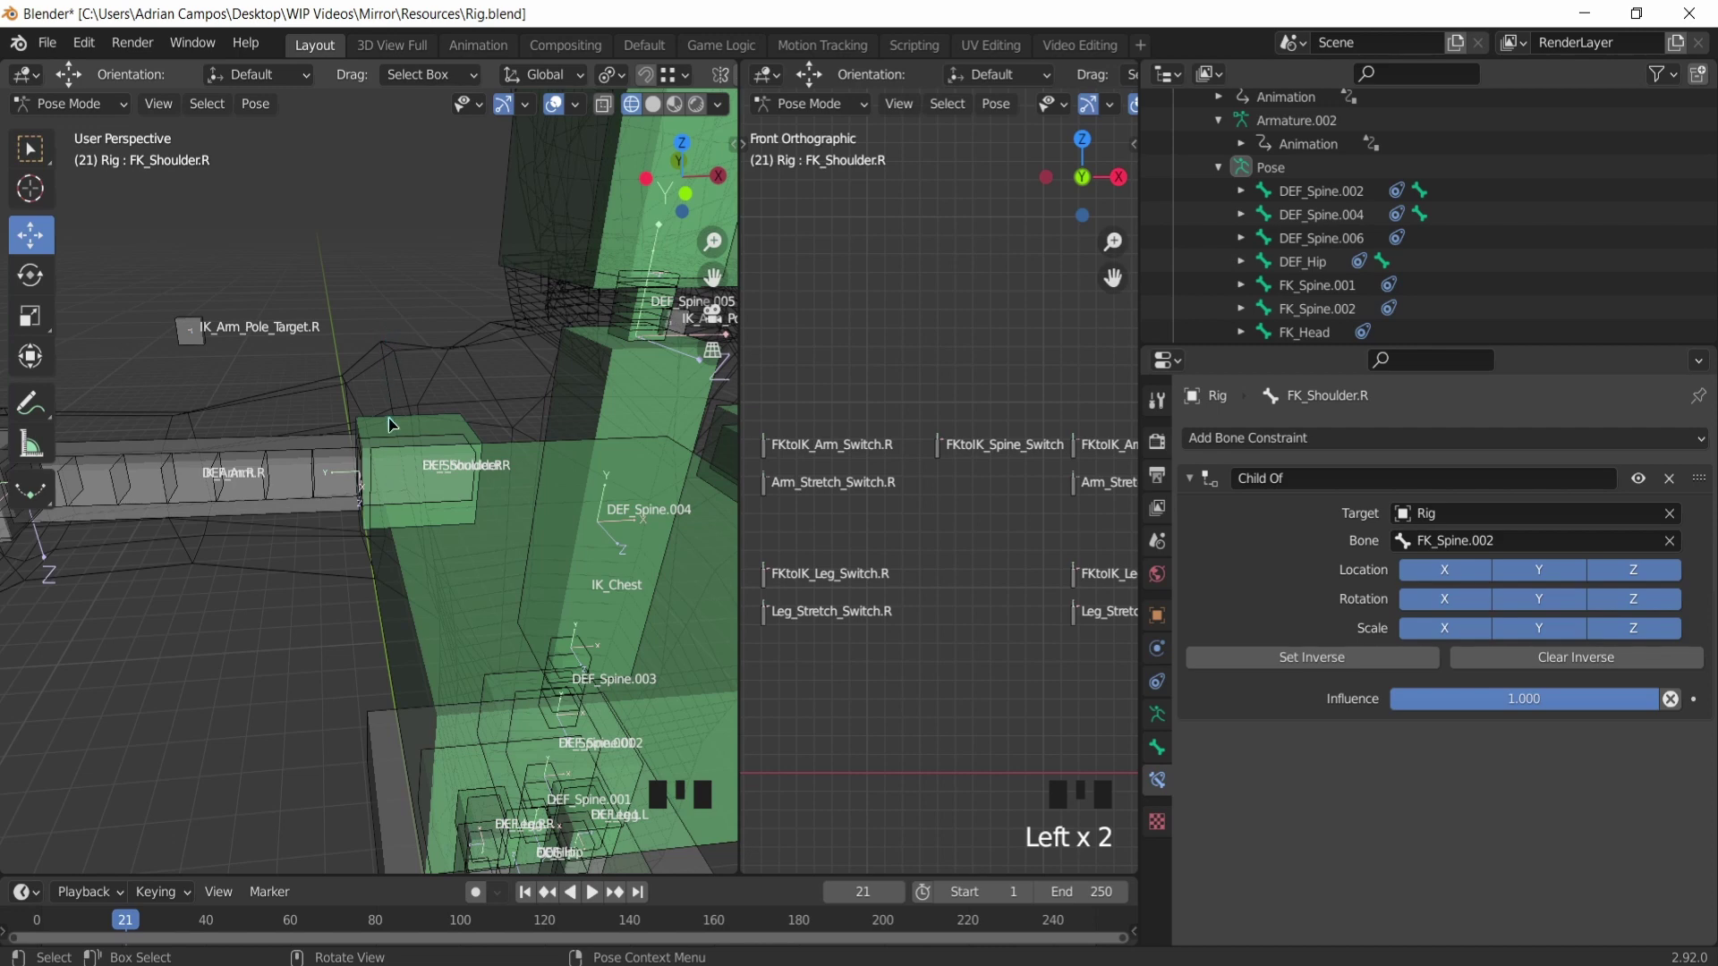
Step: Show the deform bone layer in Armature properties, check DEF_Arm.L, then select DEF_Arm.R
click(1157, 715)
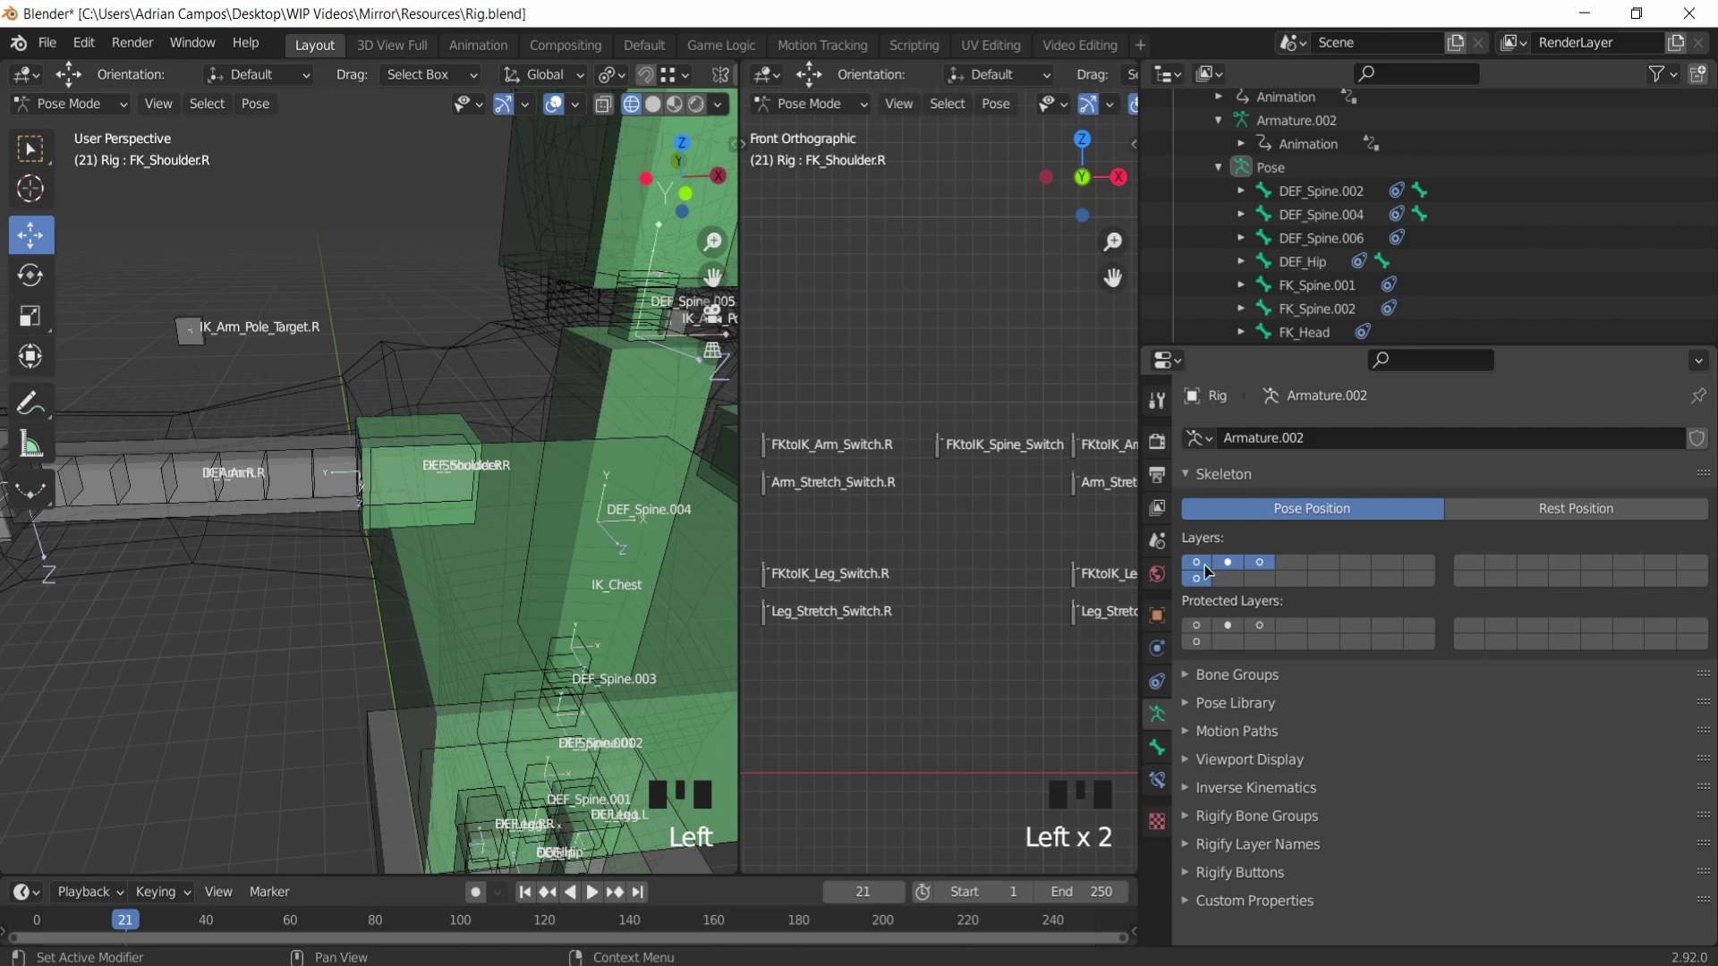
click(1205, 566)
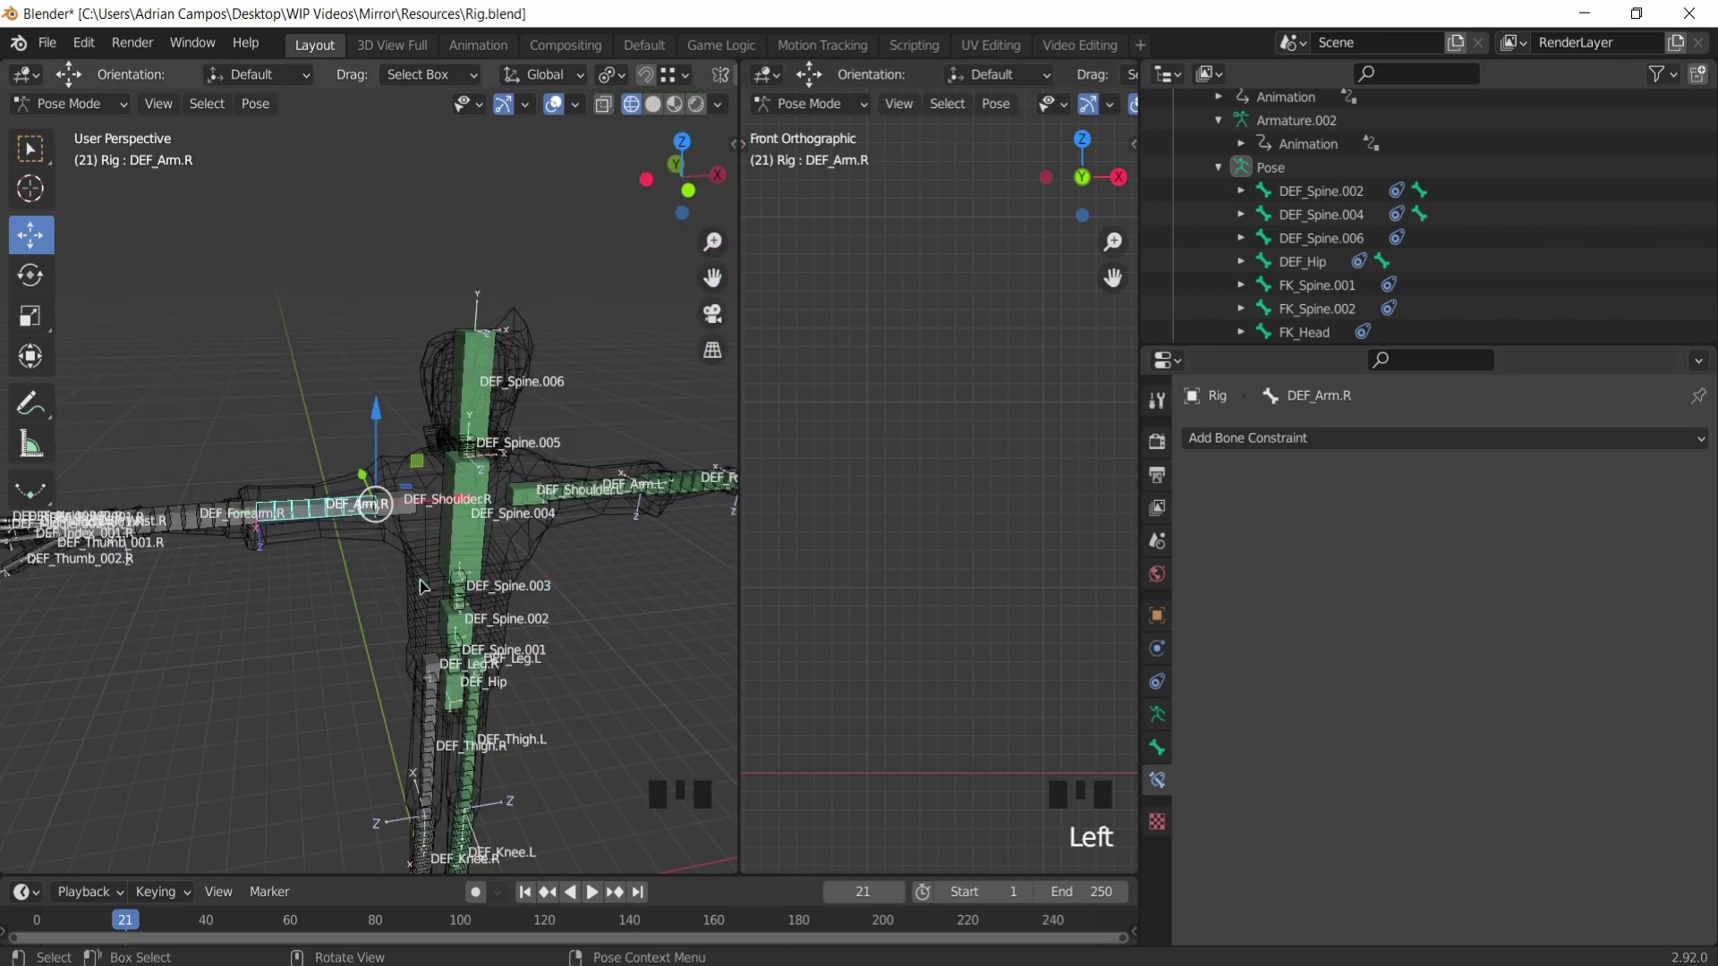
drag(526, 513, 503, 506)
scroll(up, 3)
click(629, 512)
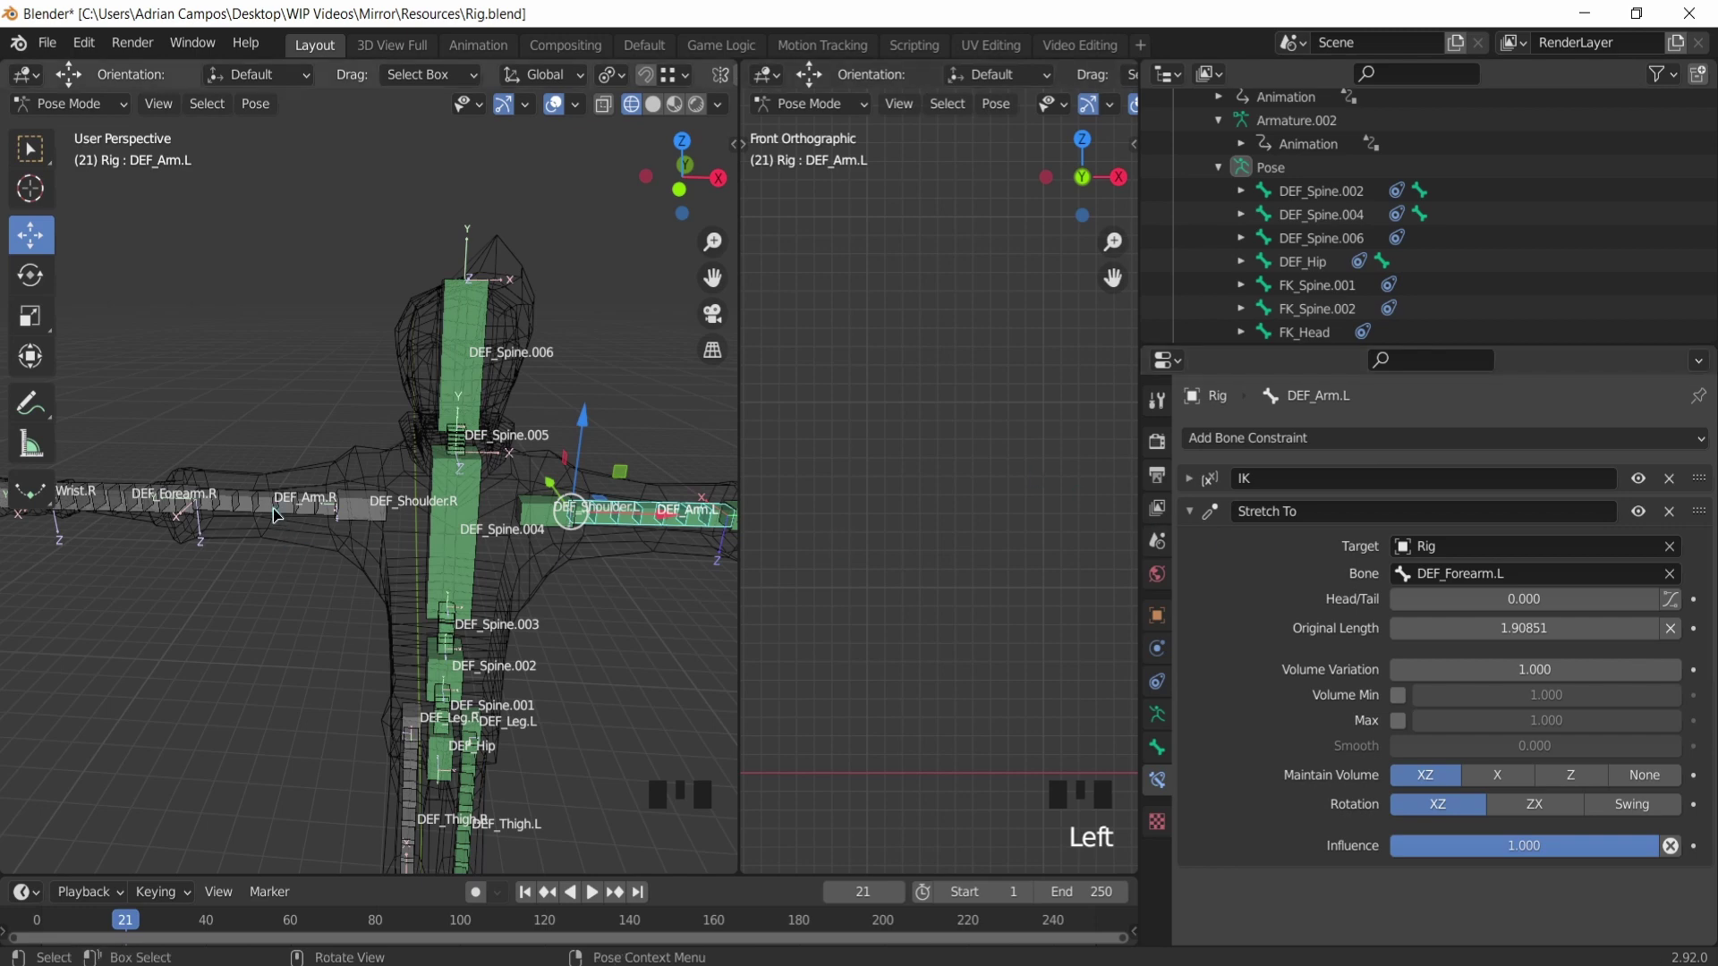
click(277, 515)
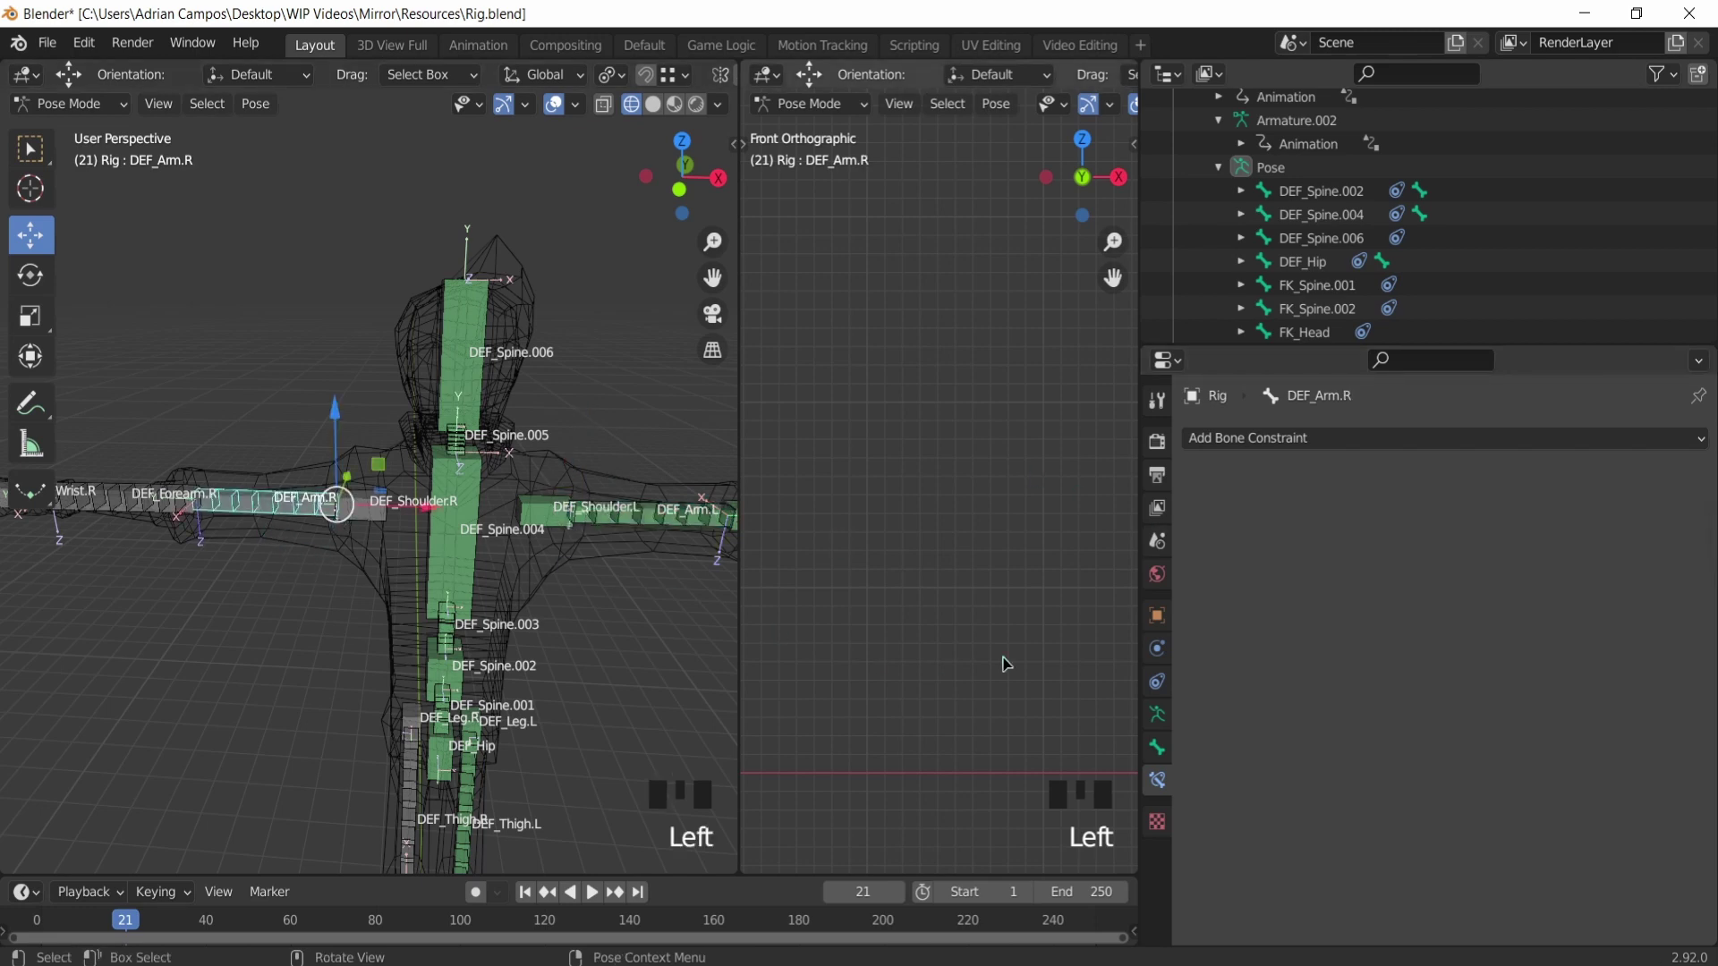
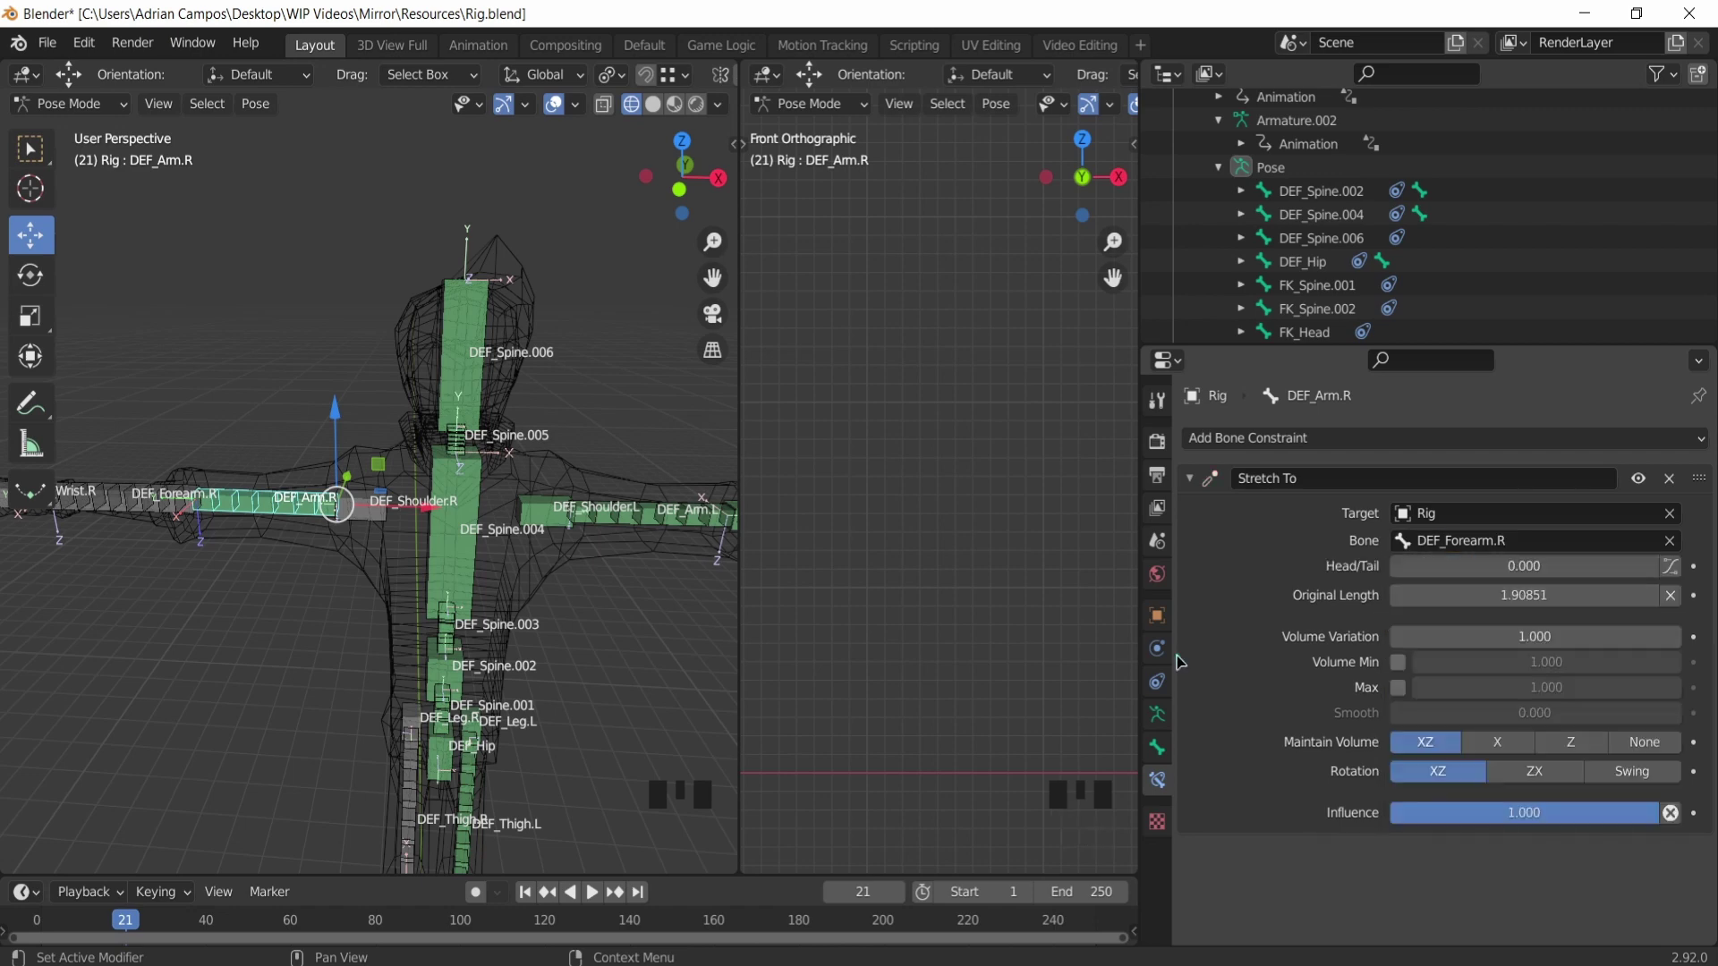
Step: Test-move DEF_Forearm.R, add a Stretch To constraint to it, and pull out a separate Drivers editor window
click(176, 503)
click(213, 511)
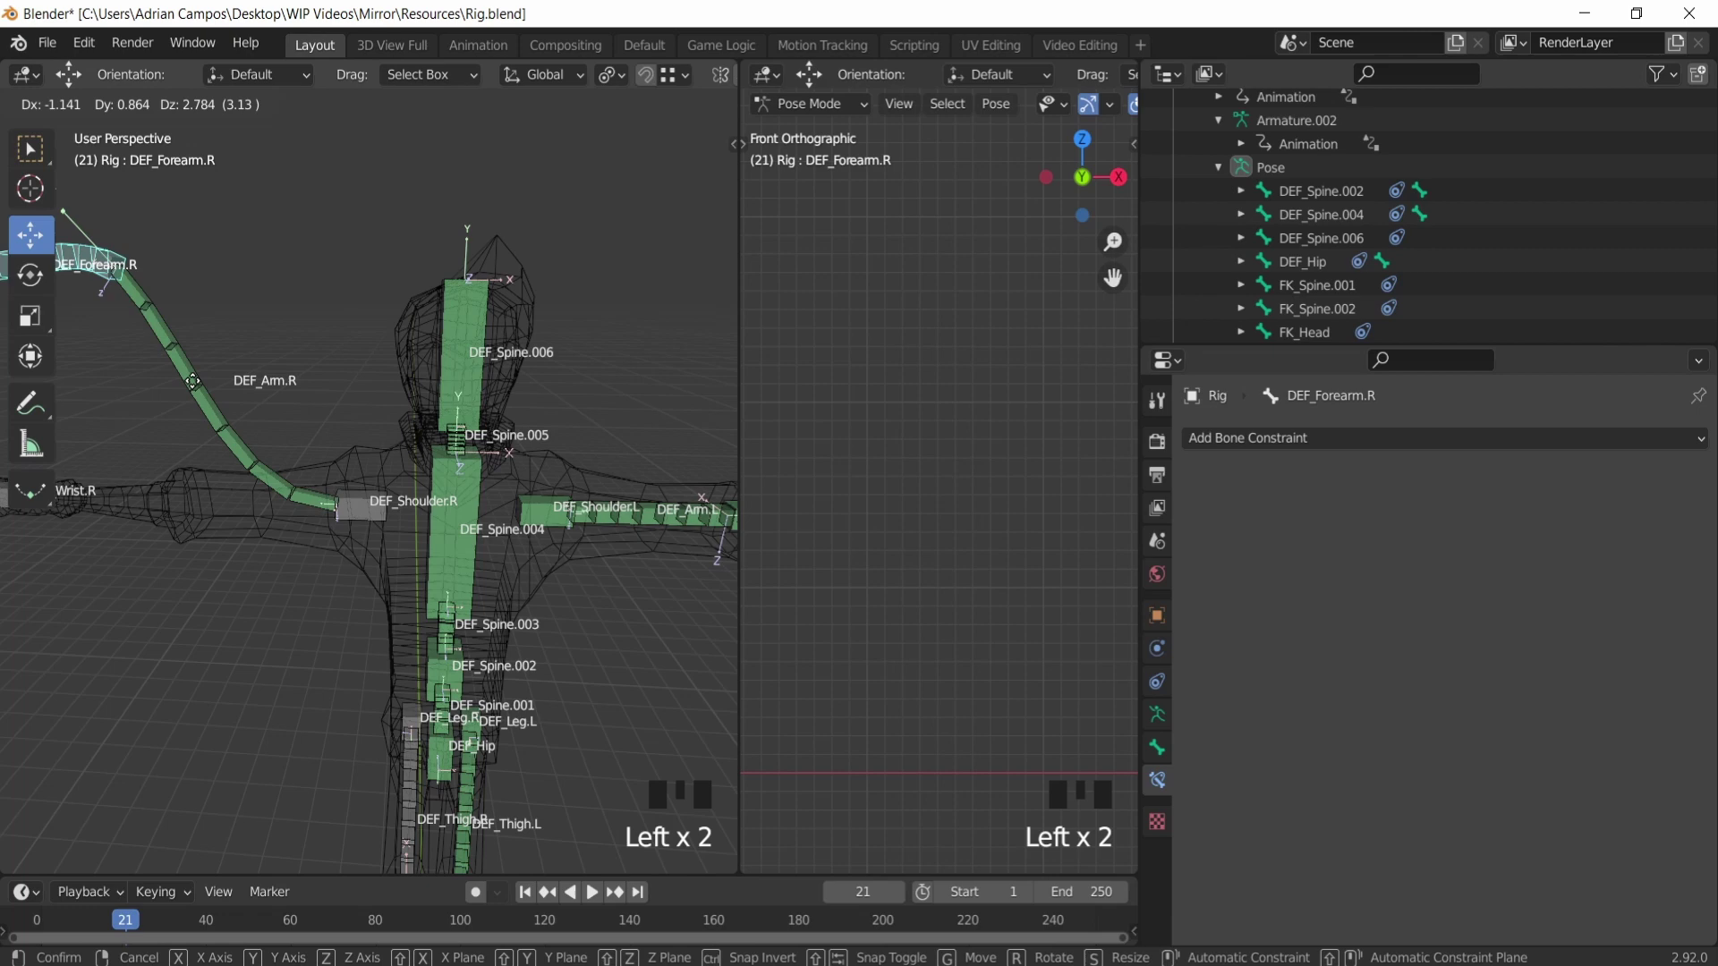
middle_click(351, 505)
click(351, 506)
scroll(up, 3)
click(157, 513)
drag(185, 500, 1295, 448)
drag(1295, 448, 1445, 656)
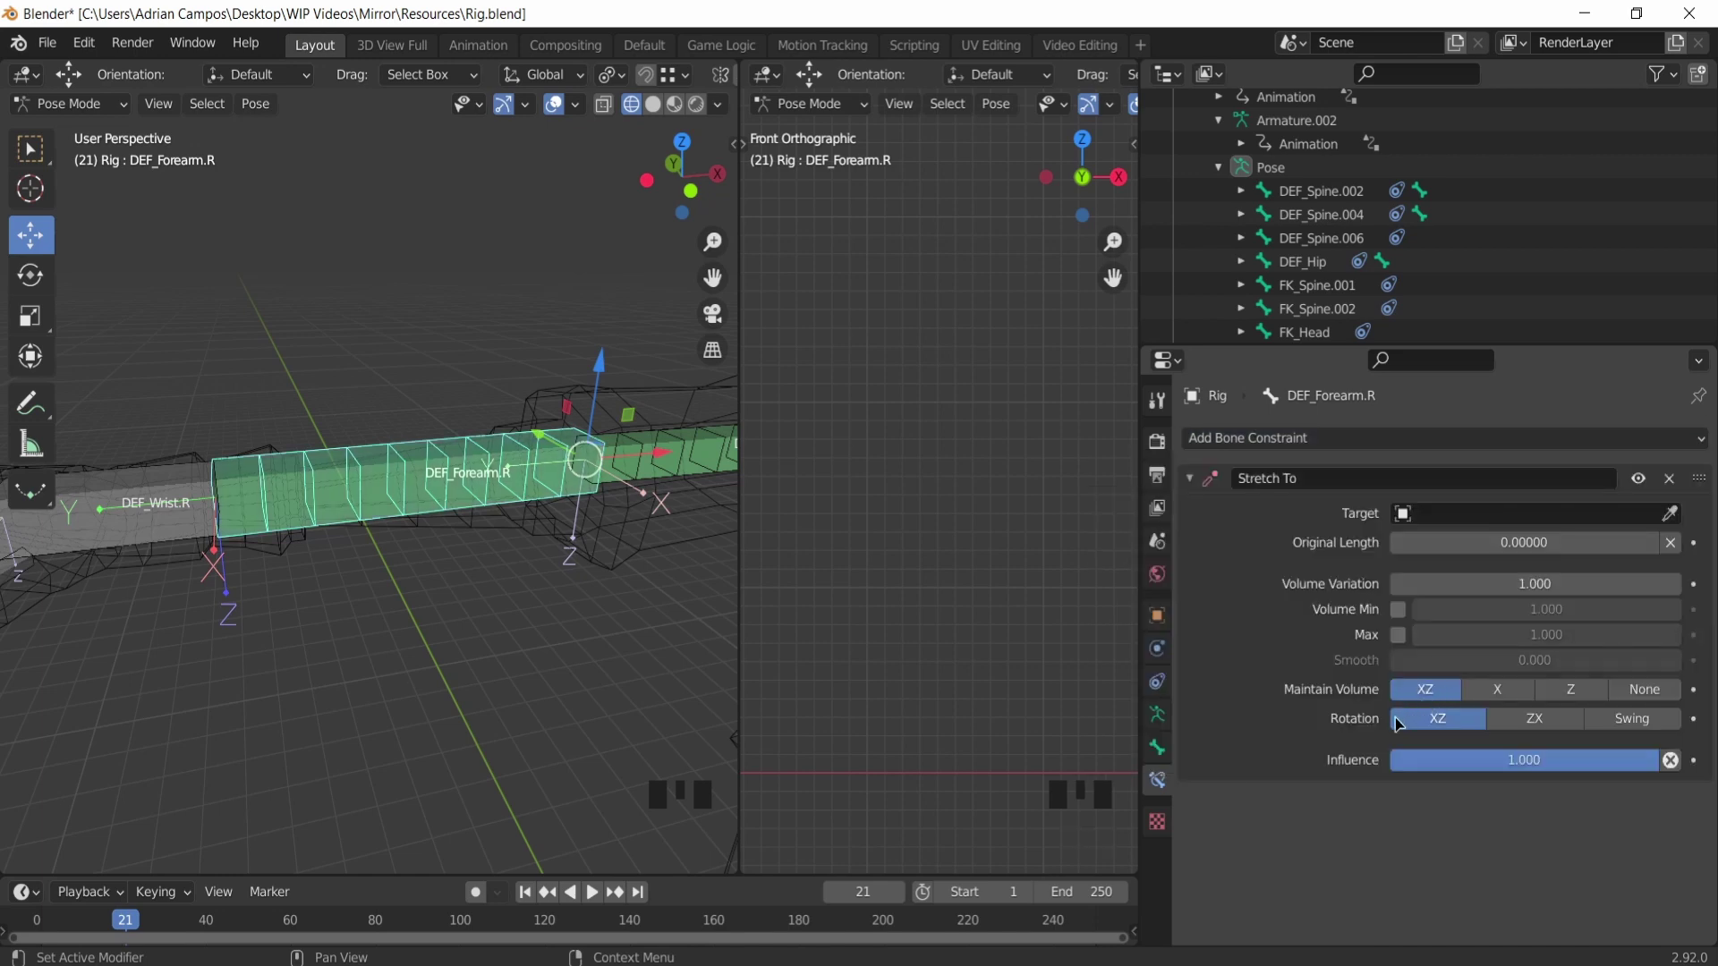
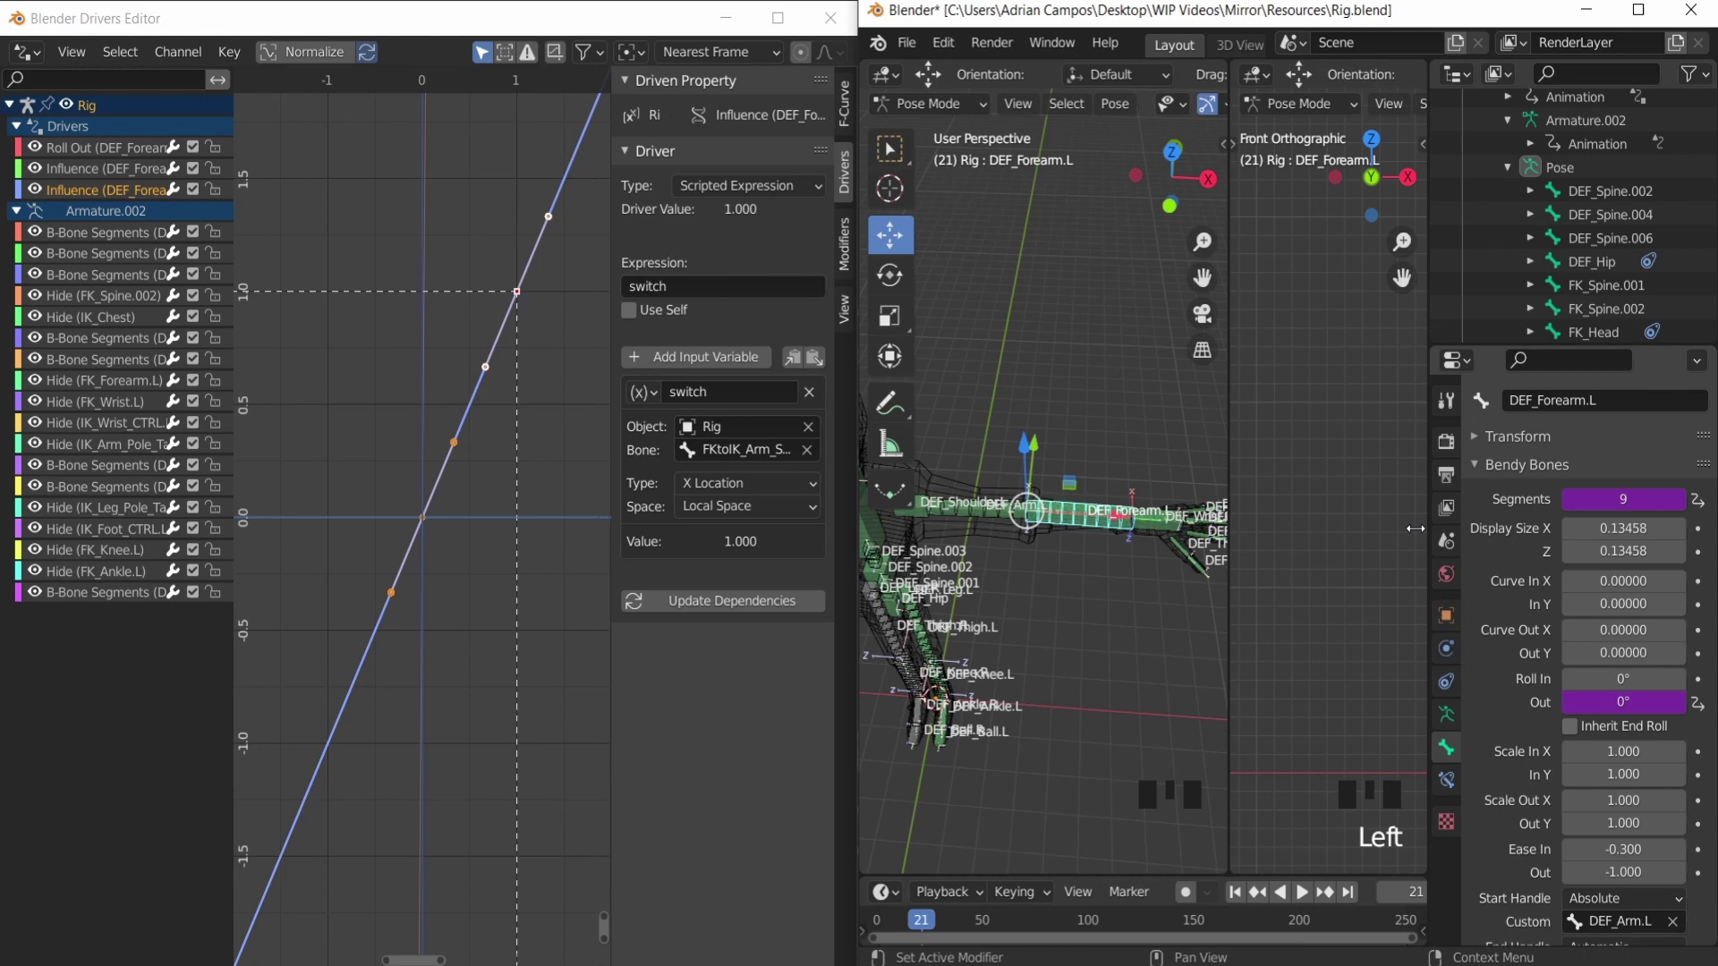
Step: Add a B-Bone Segments driver on DEF_Forearm.R, stretch*2+2, distance from DEF_Arm.R to DEF_Wrist.R
scroll(down, 3)
drag(966, 557, 1001, 553)
scroll(up, 3)
drag(967, 552, 966, 554)
scroll(up, 3)
drag(945, 558, 918, 545)
drag(918, 545, 1207, 501)
scroll(up, 3)
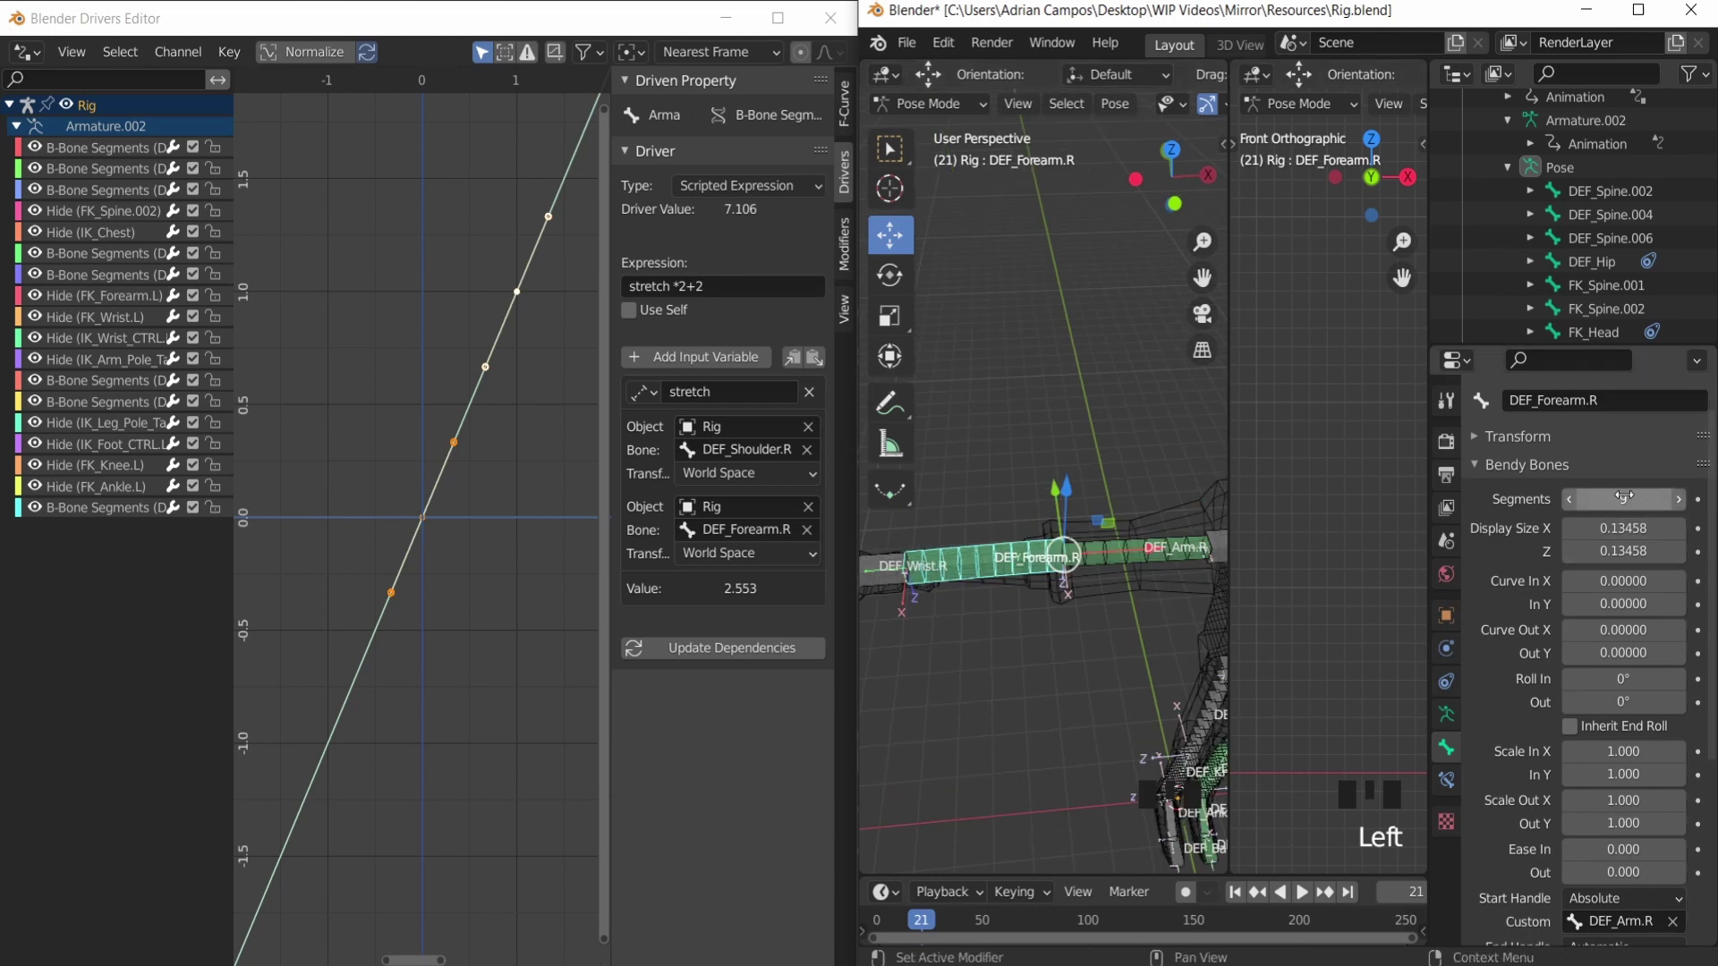
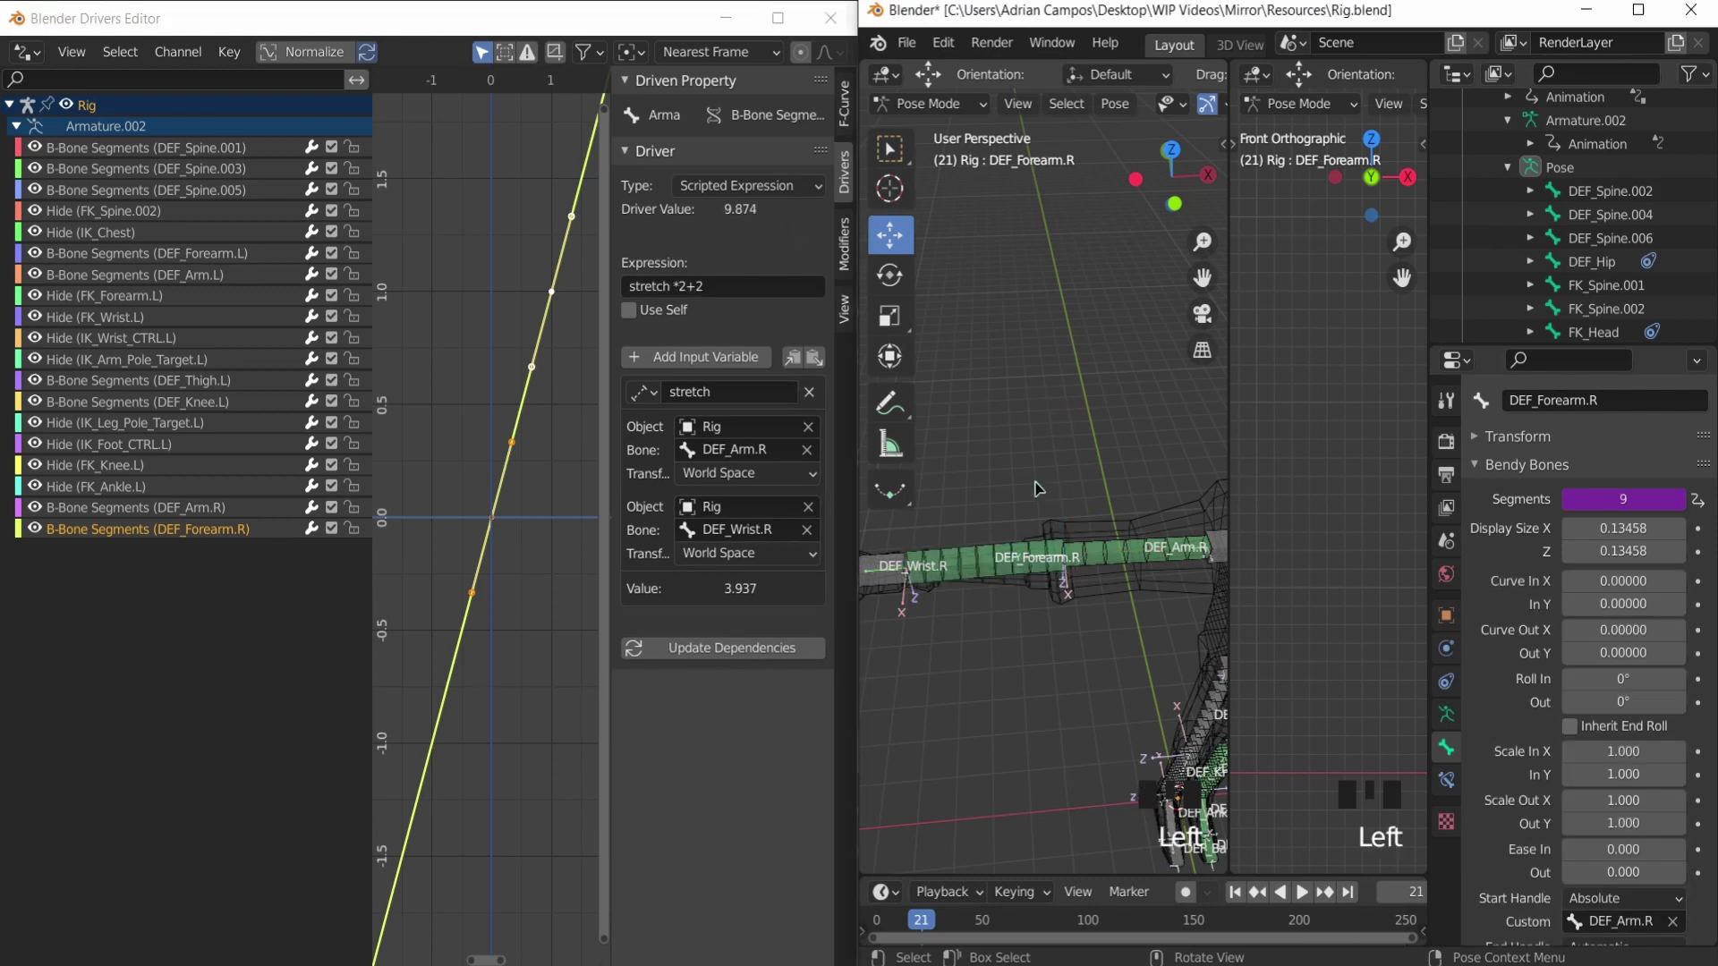
Step: Add a Roll Out driver on DEF_Forearm.R, expression roll, reading DEF_Wrist.R local Y rotation, using DEF_Forearm.L as reference
scroll(down, 3)
drag(1050, 543, 1060, 690)
drag(1060, 690, 1181, 518)
click(1182, 519)
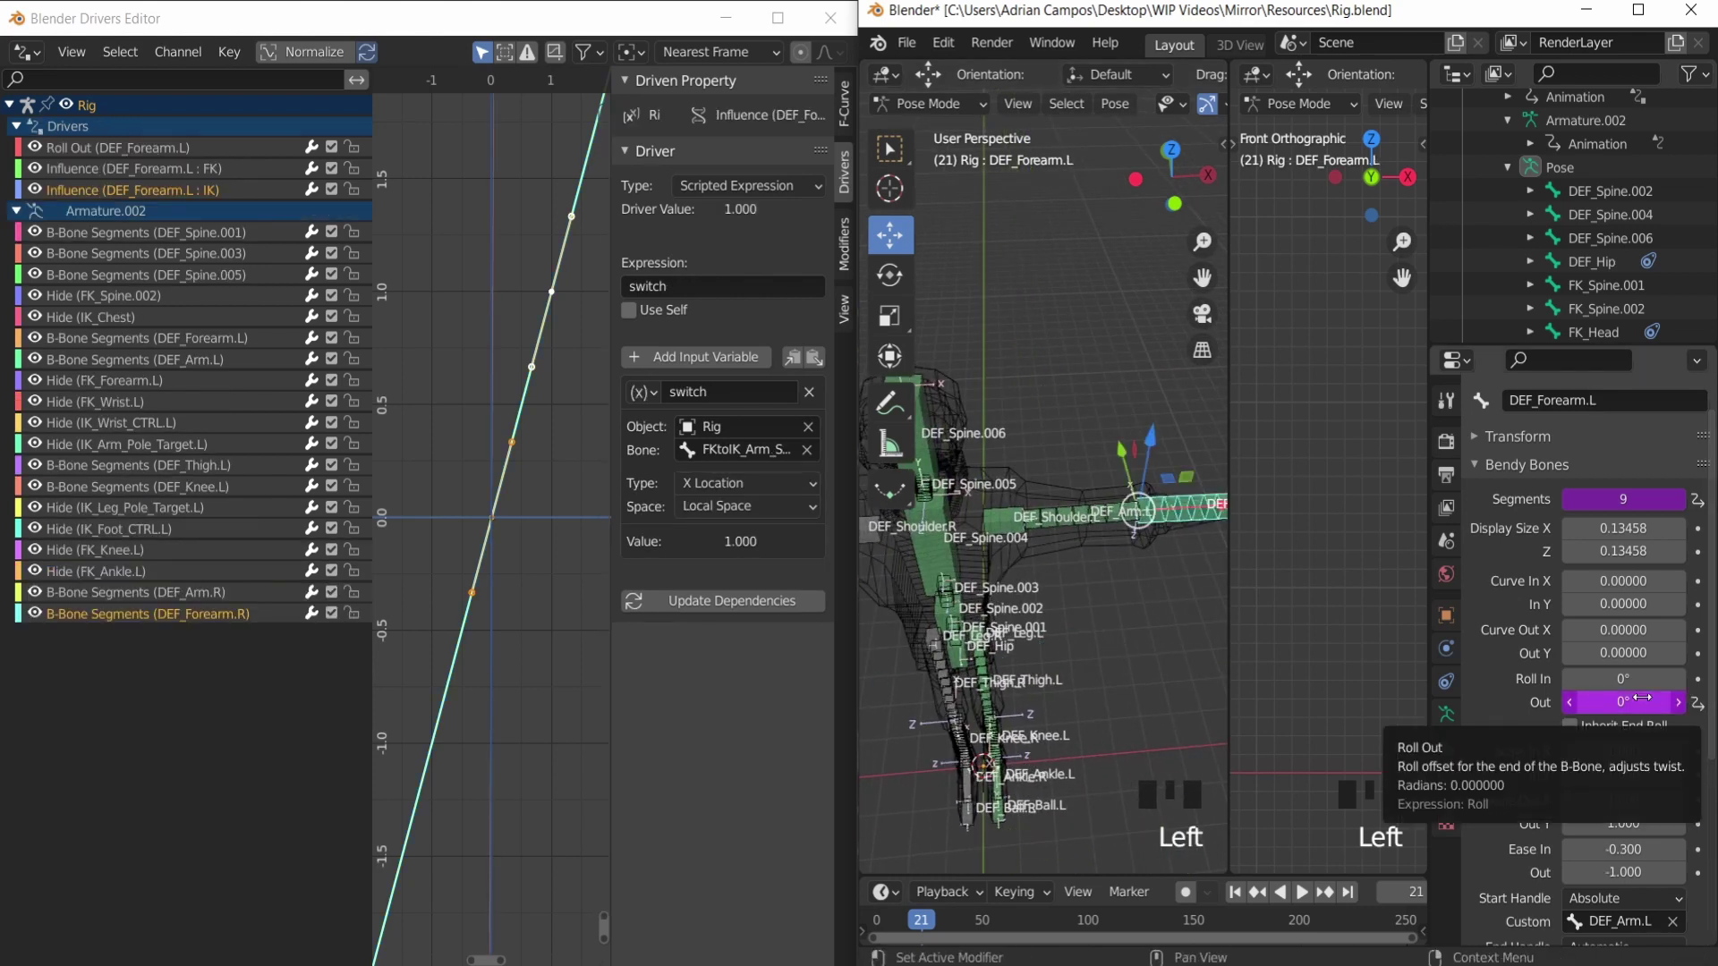
scroll(down, 3)
scroll(up, 3)
drag(935, 614, 1090, 577)
scroll(up, 3)
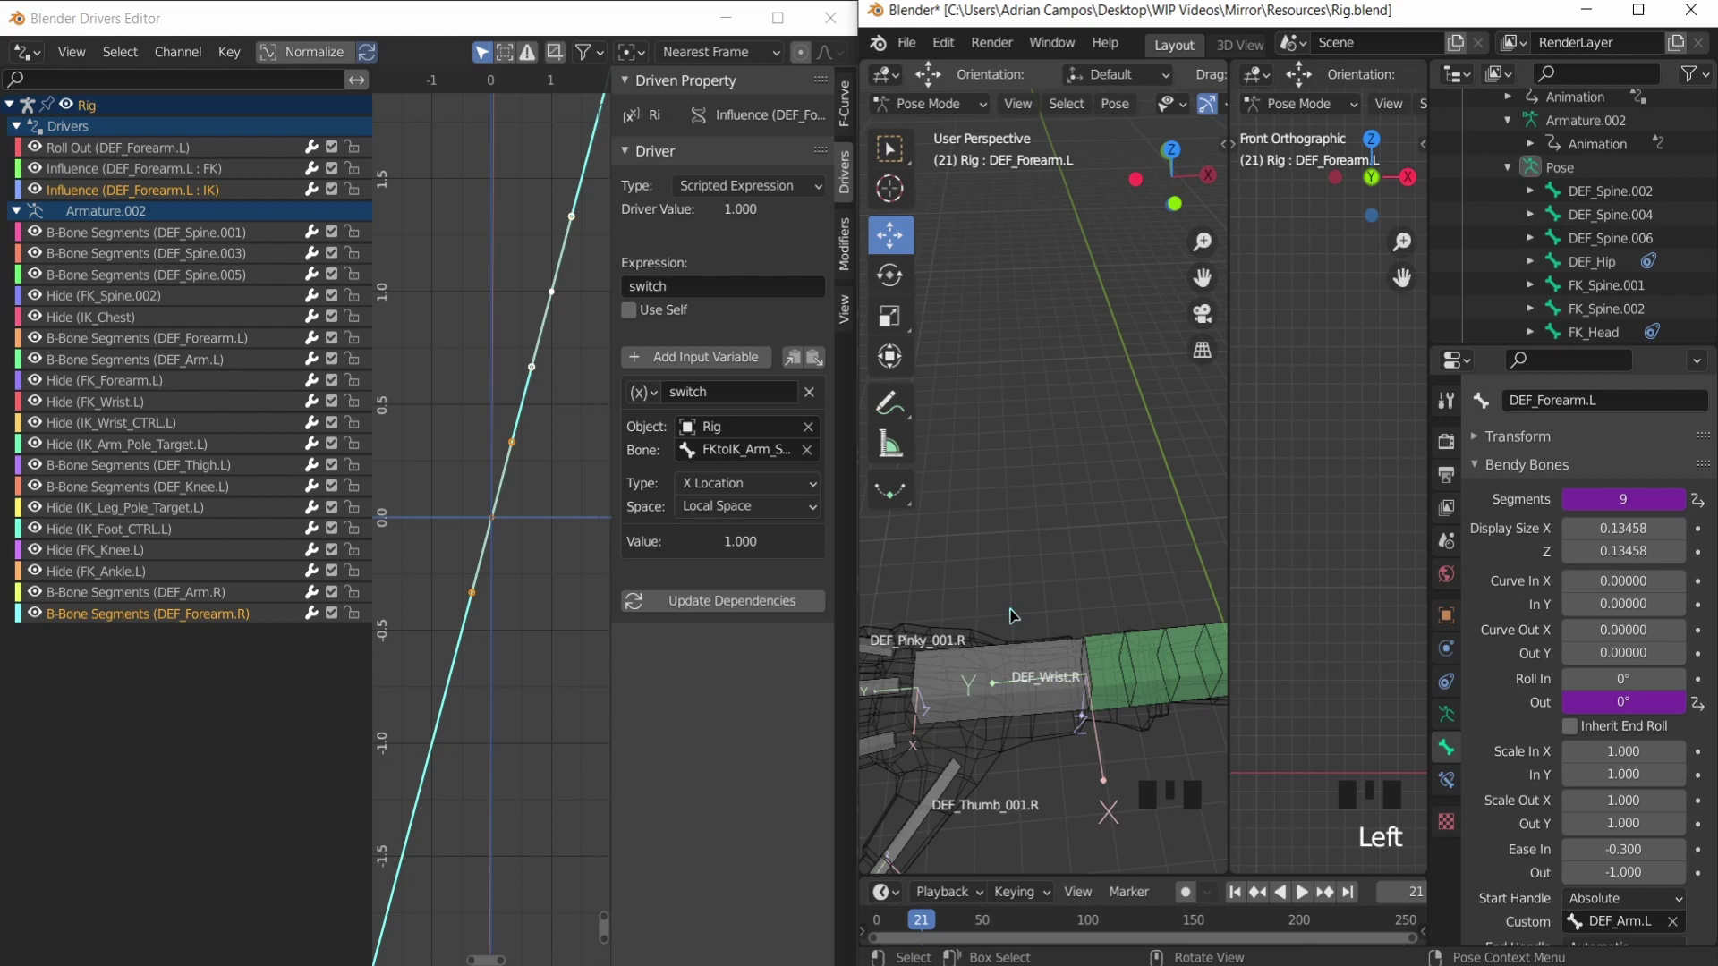
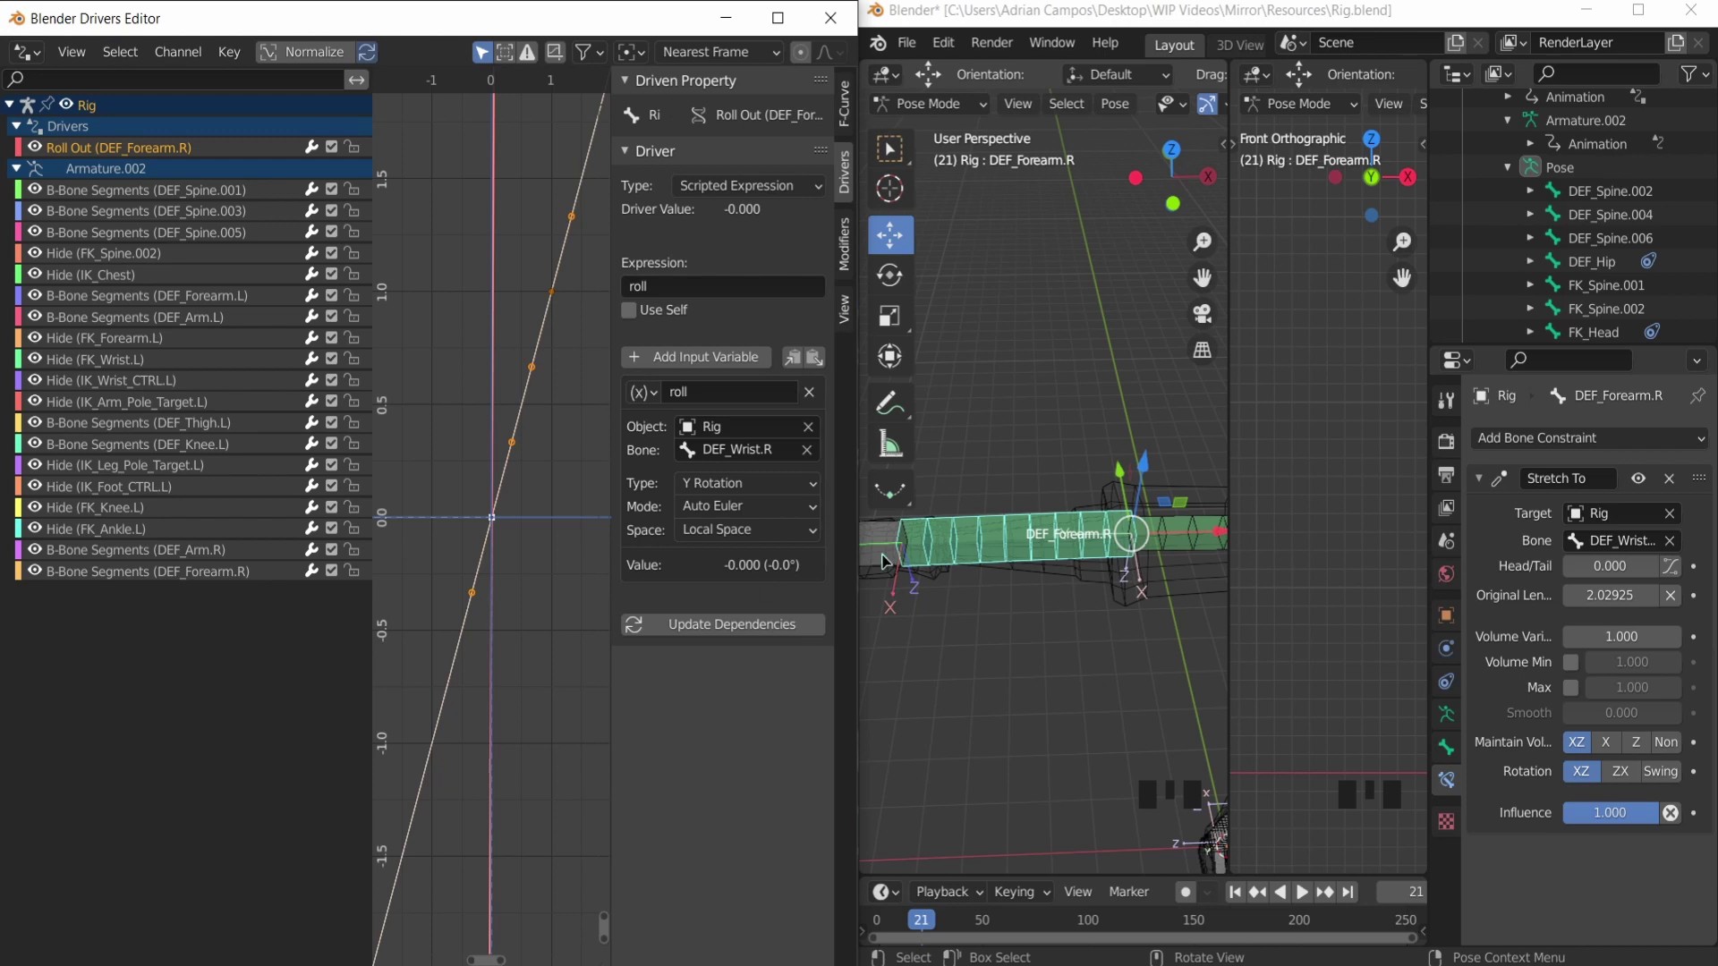
Step: Select DEF_Forearm.R and add a driver on its B-Bone Roll Out property
drag(890, 556, 980, 480)
scroll(down, 3)
scroll(up, 3)
drag(982, 504, 1055, 505)
key(r)
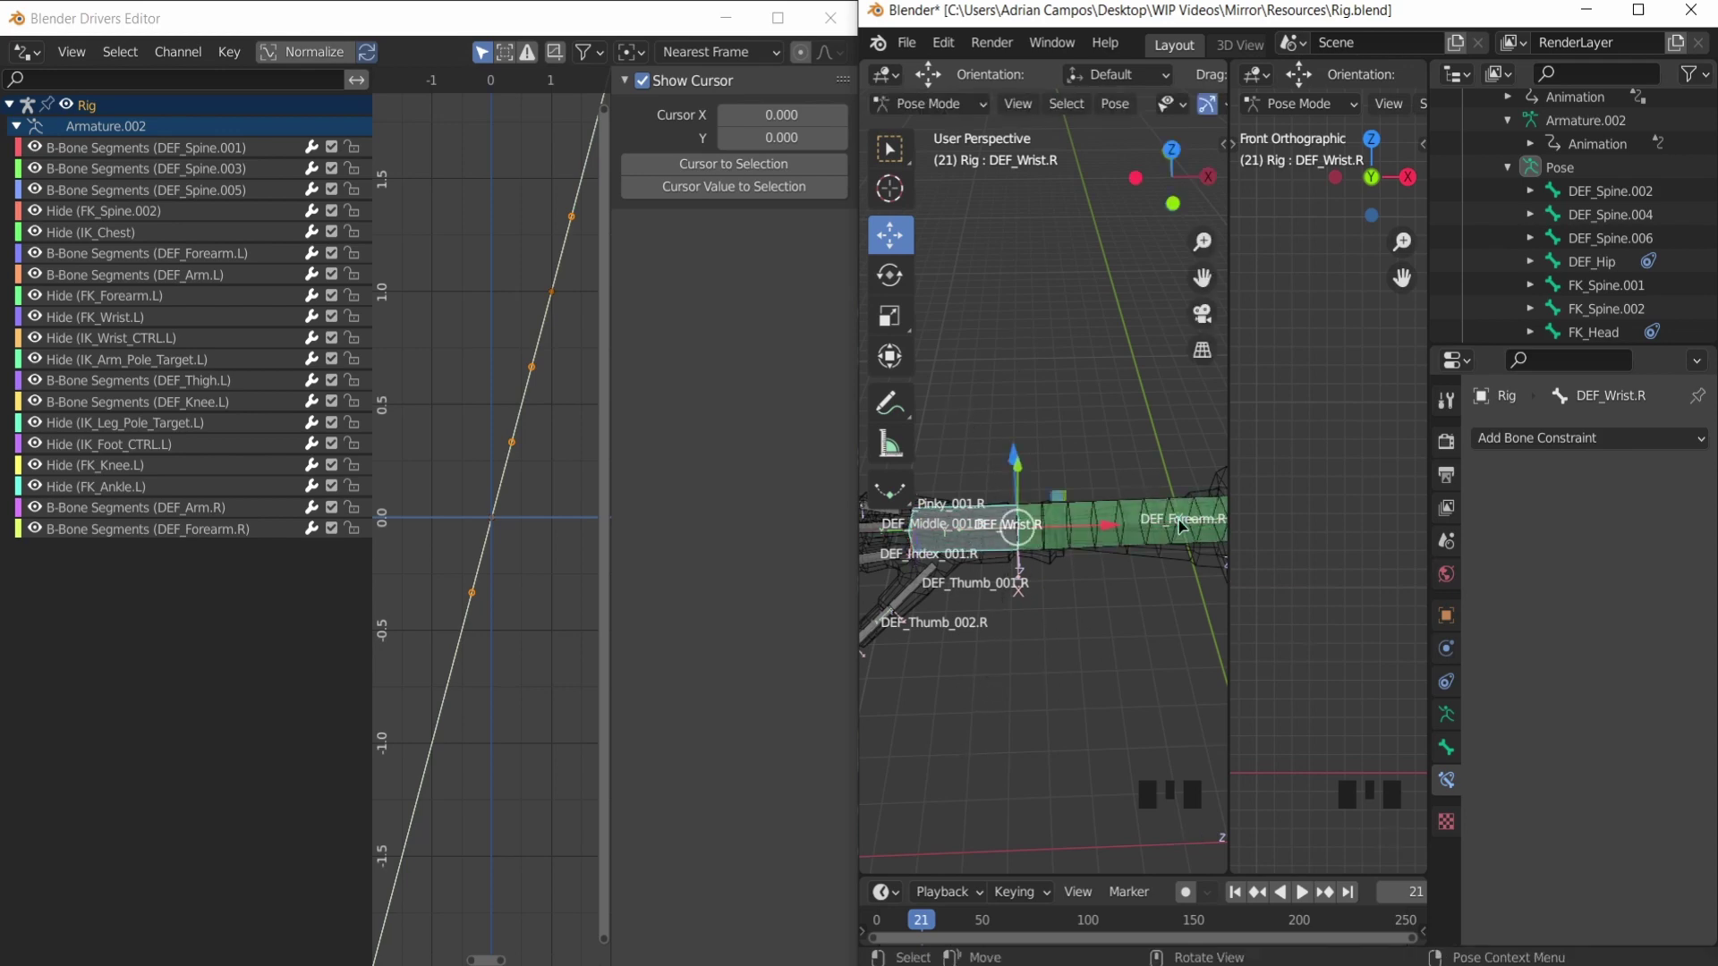
click(1076, 524)
Step: Set the driver to Scripted Expression 'roll' with variable roll reading DEF_Wrist.R Y Rotation in Local Space
scroll(down, 3)
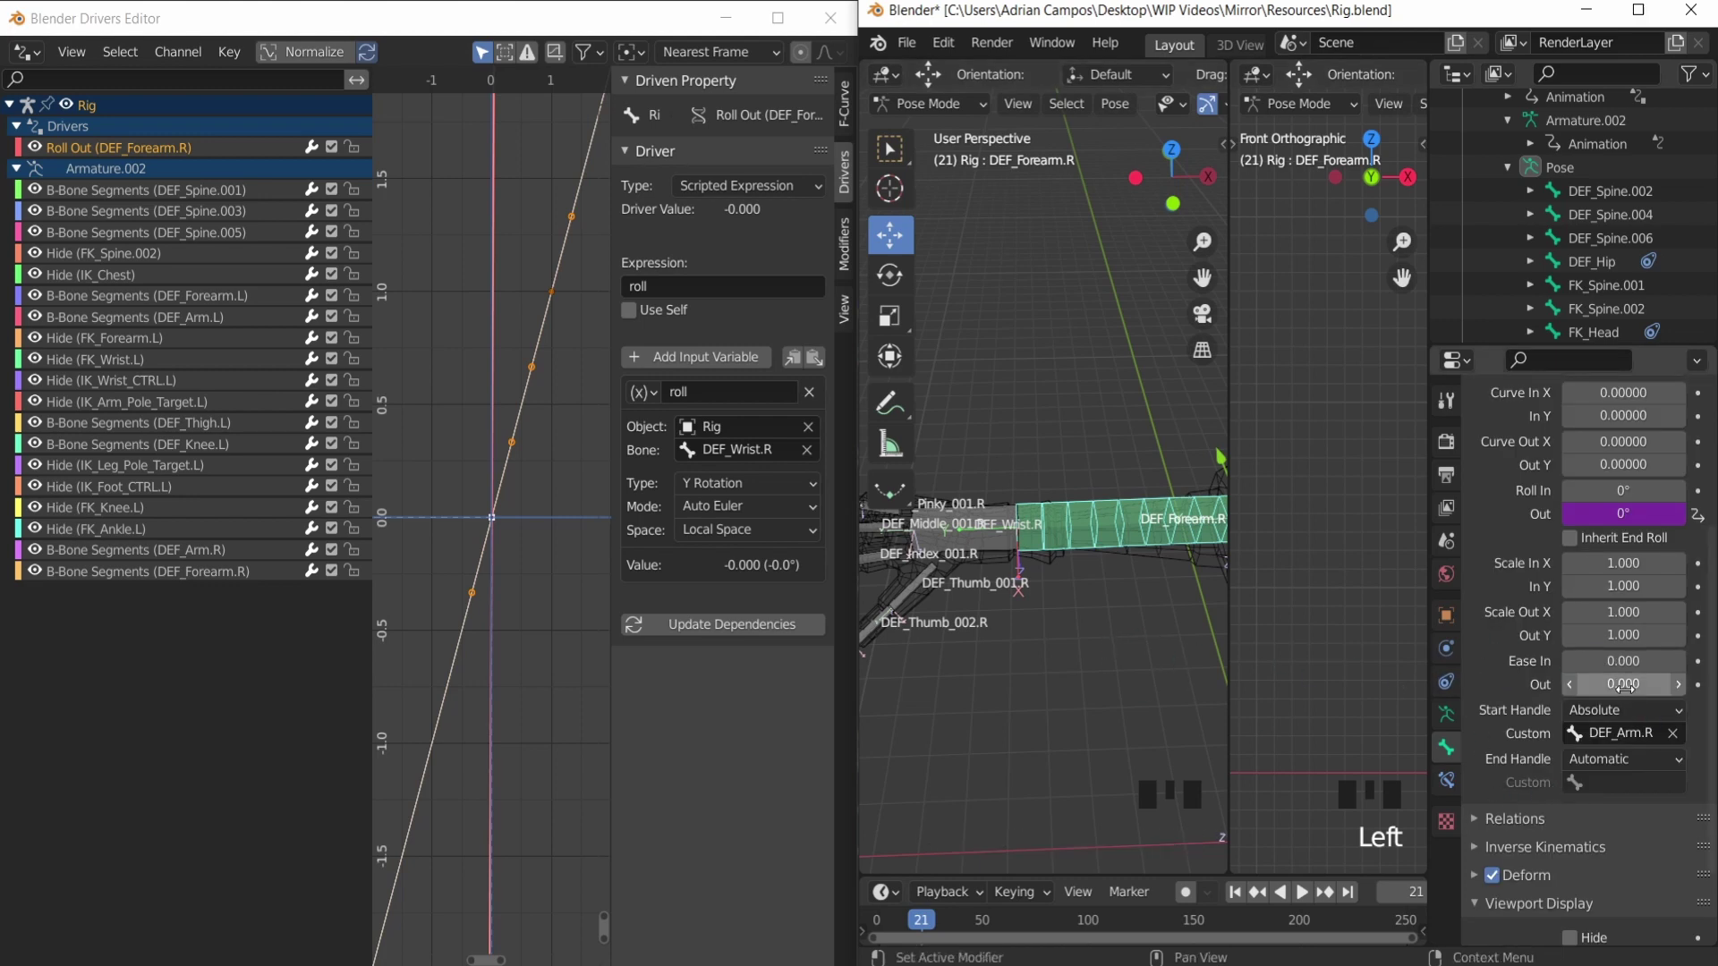
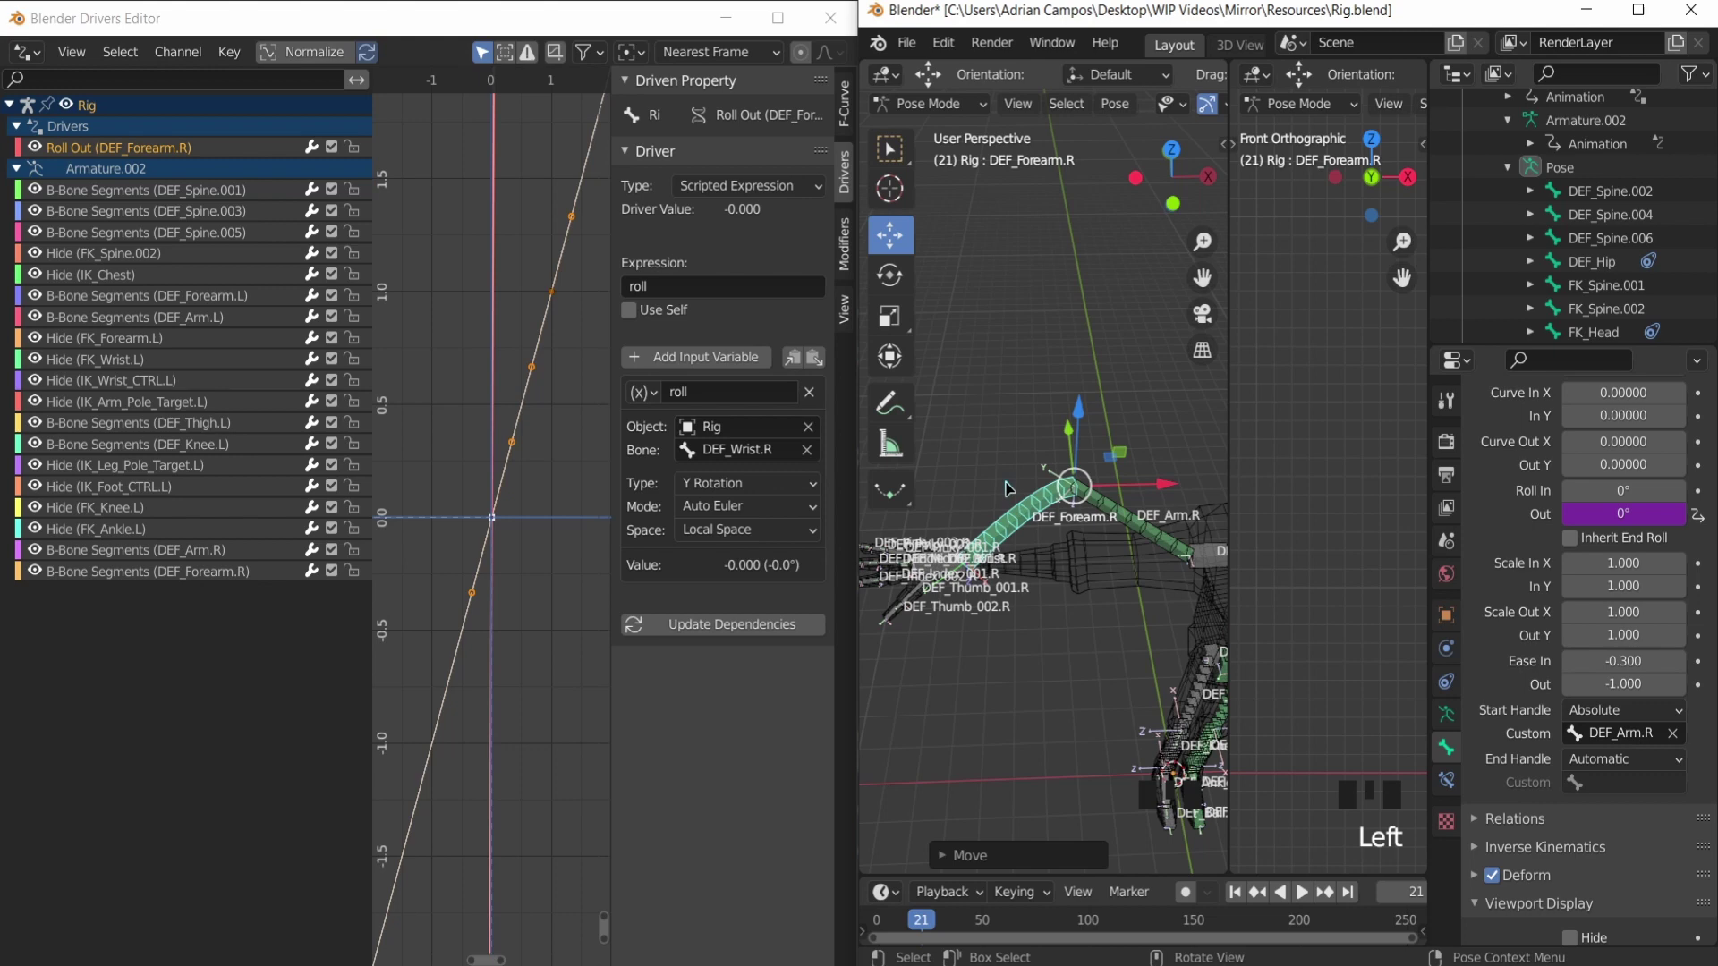
scroll(down, 3)
scroll(up, 3)
key(ctrl+z)
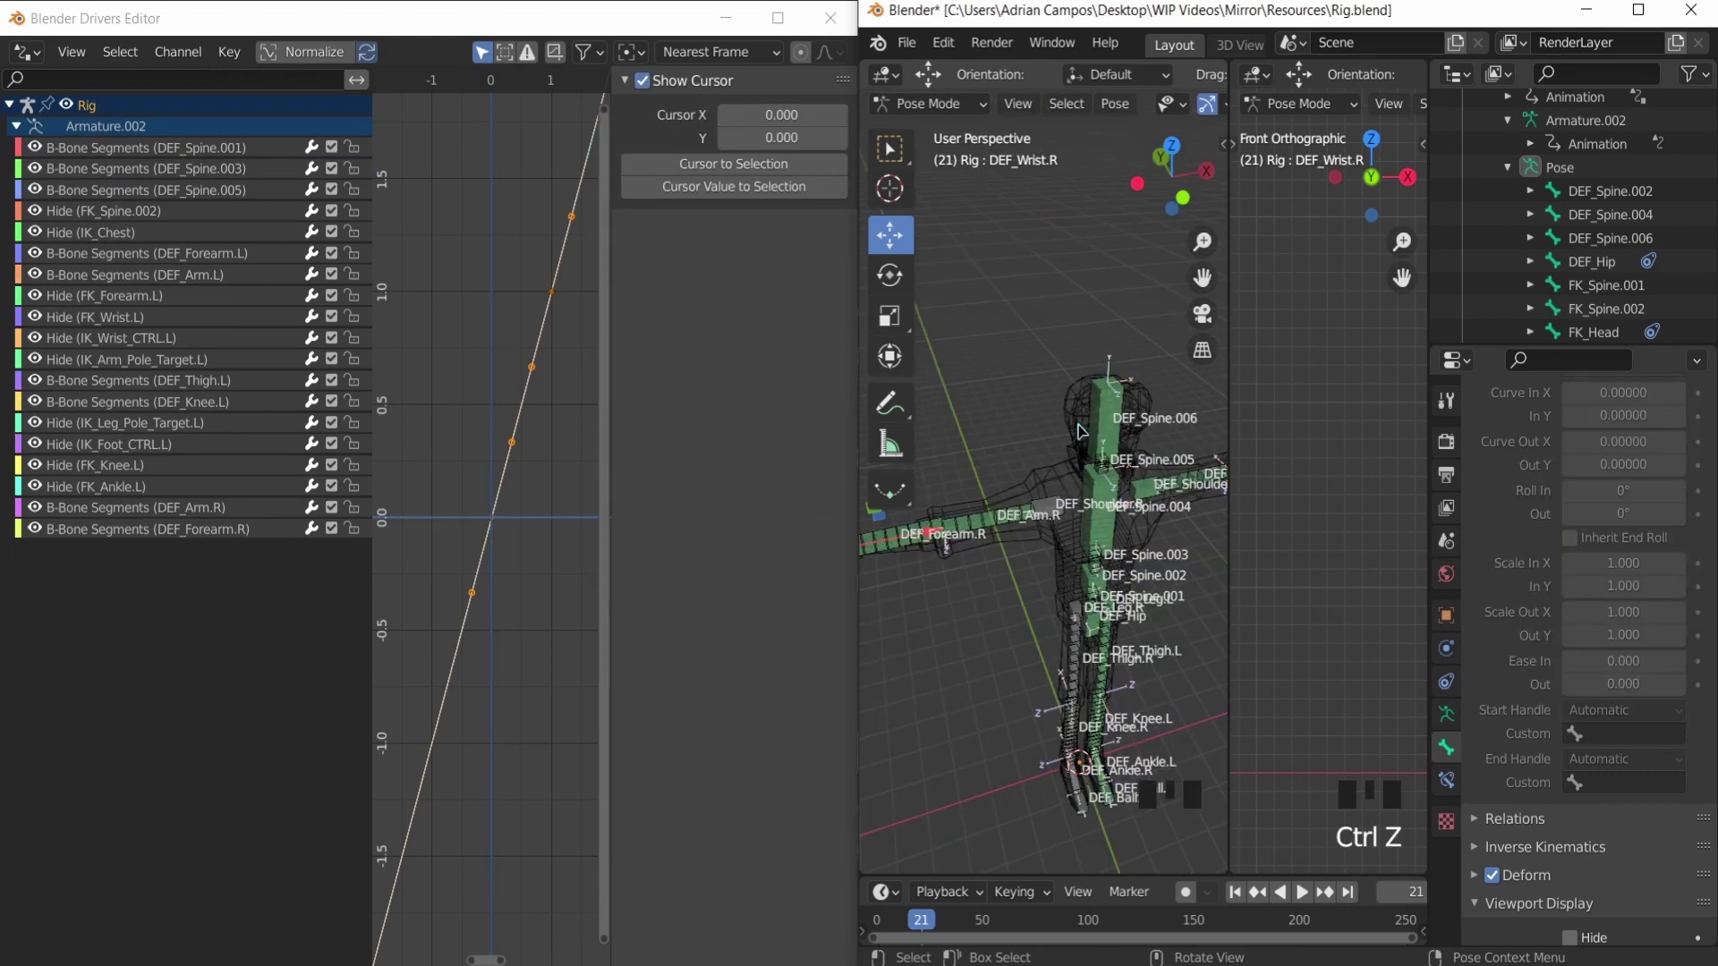
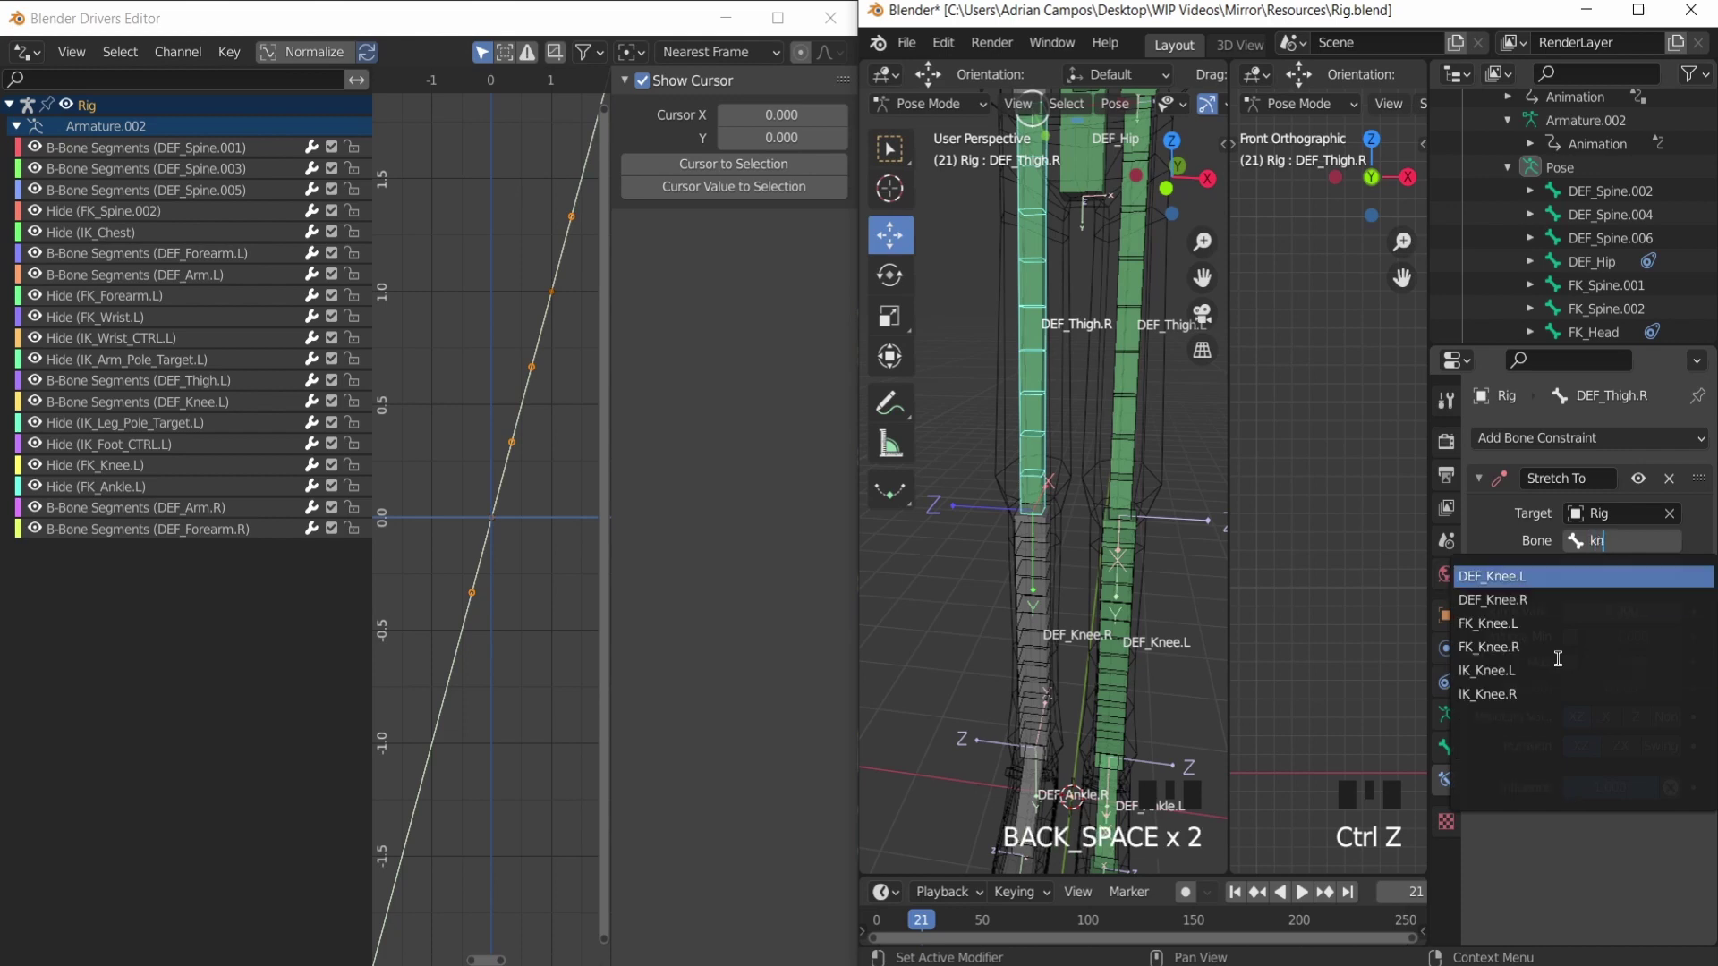
Step: Give DEF_Thigh.R a Stretch To constraint targeting the Rig's DEF_Knee.R bone
key(e)
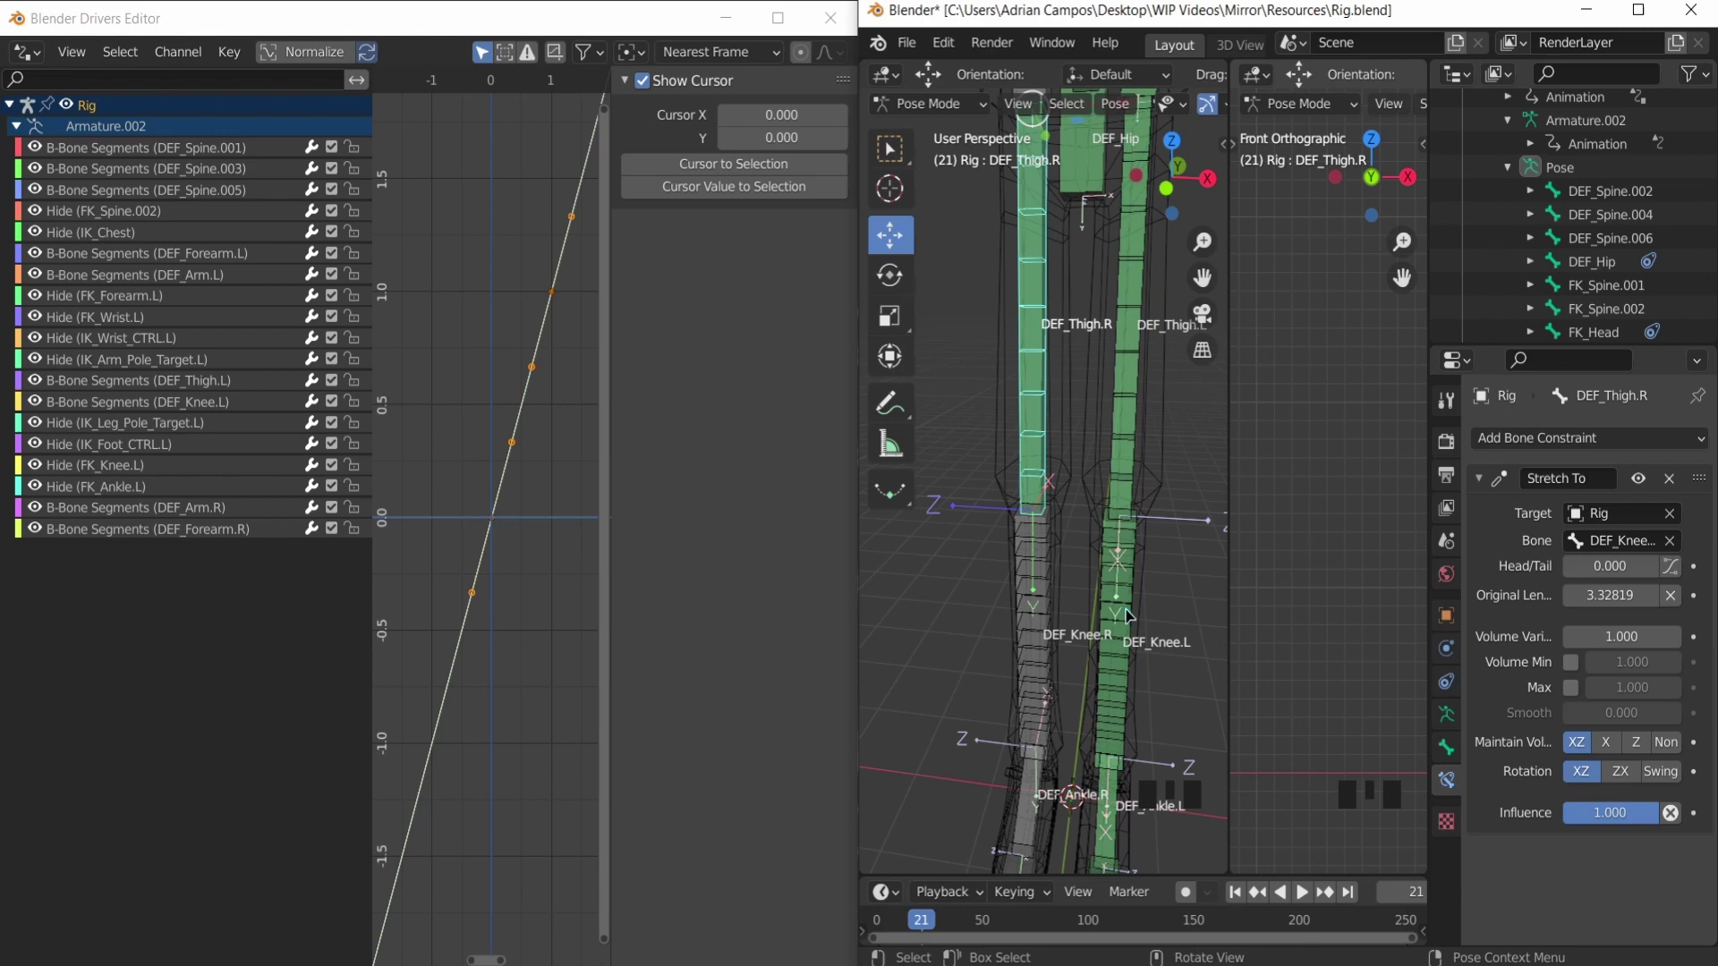
drag(1045, 527, 1107, 587)
drag(1107, 587, 1033, 517)
drag(1033, 518, 1007, 565)
key(ctrl+z)
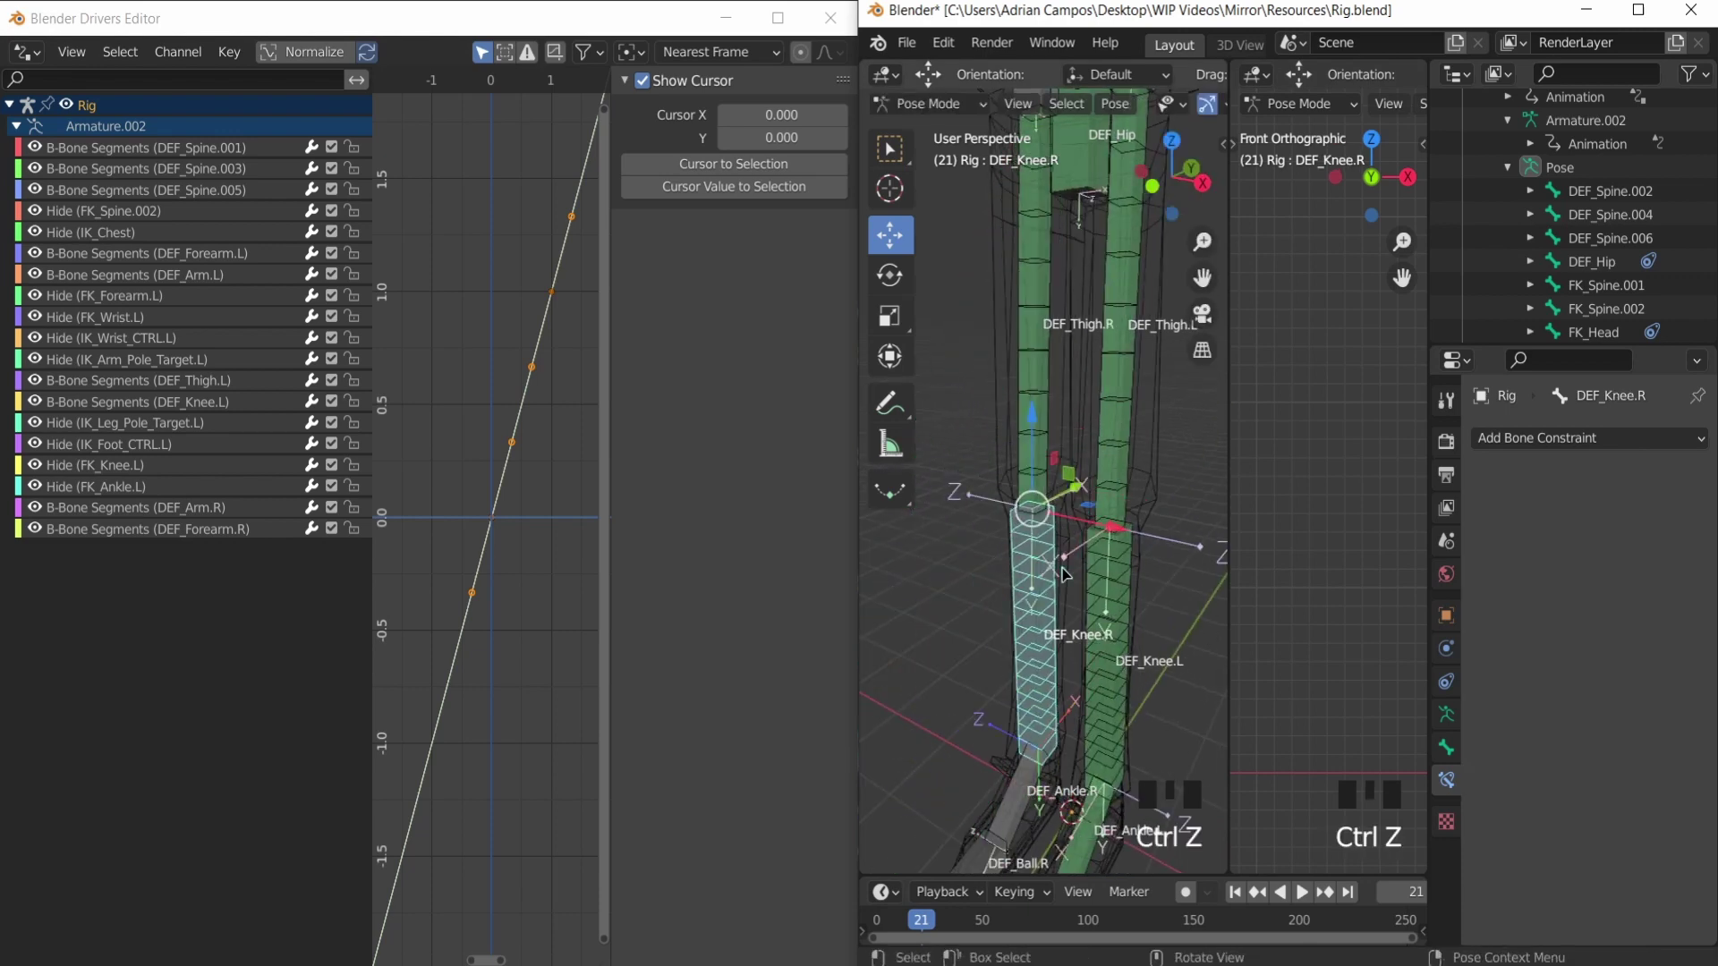
scroll(up, 3)
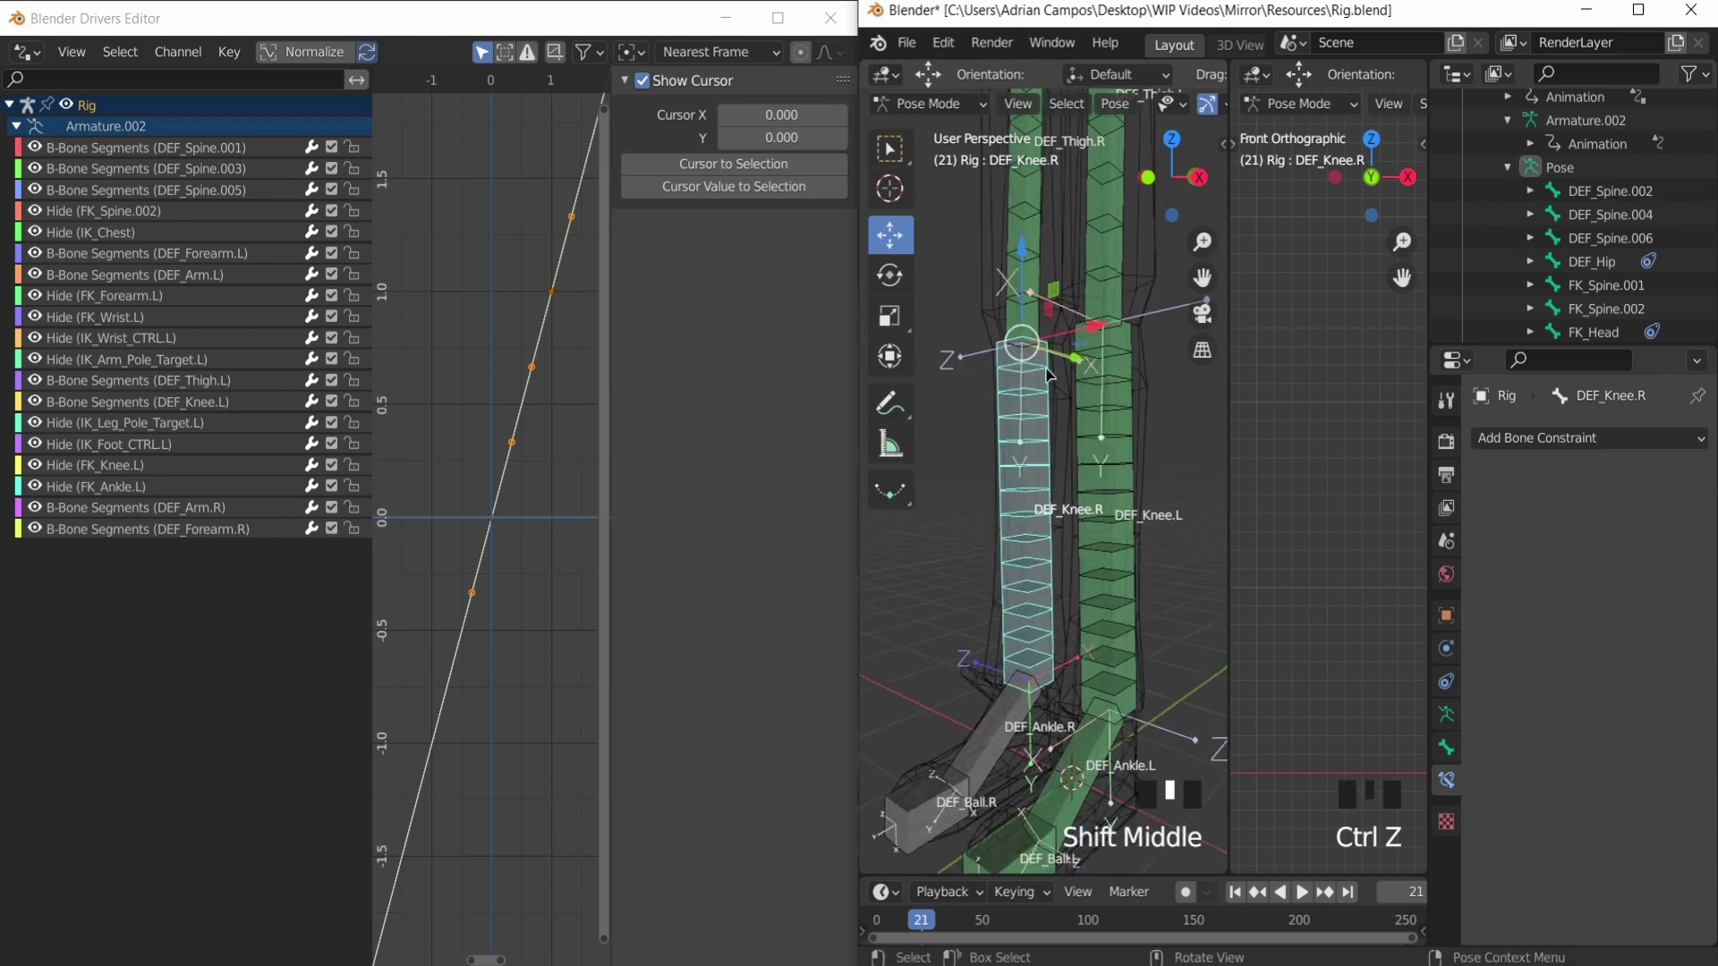
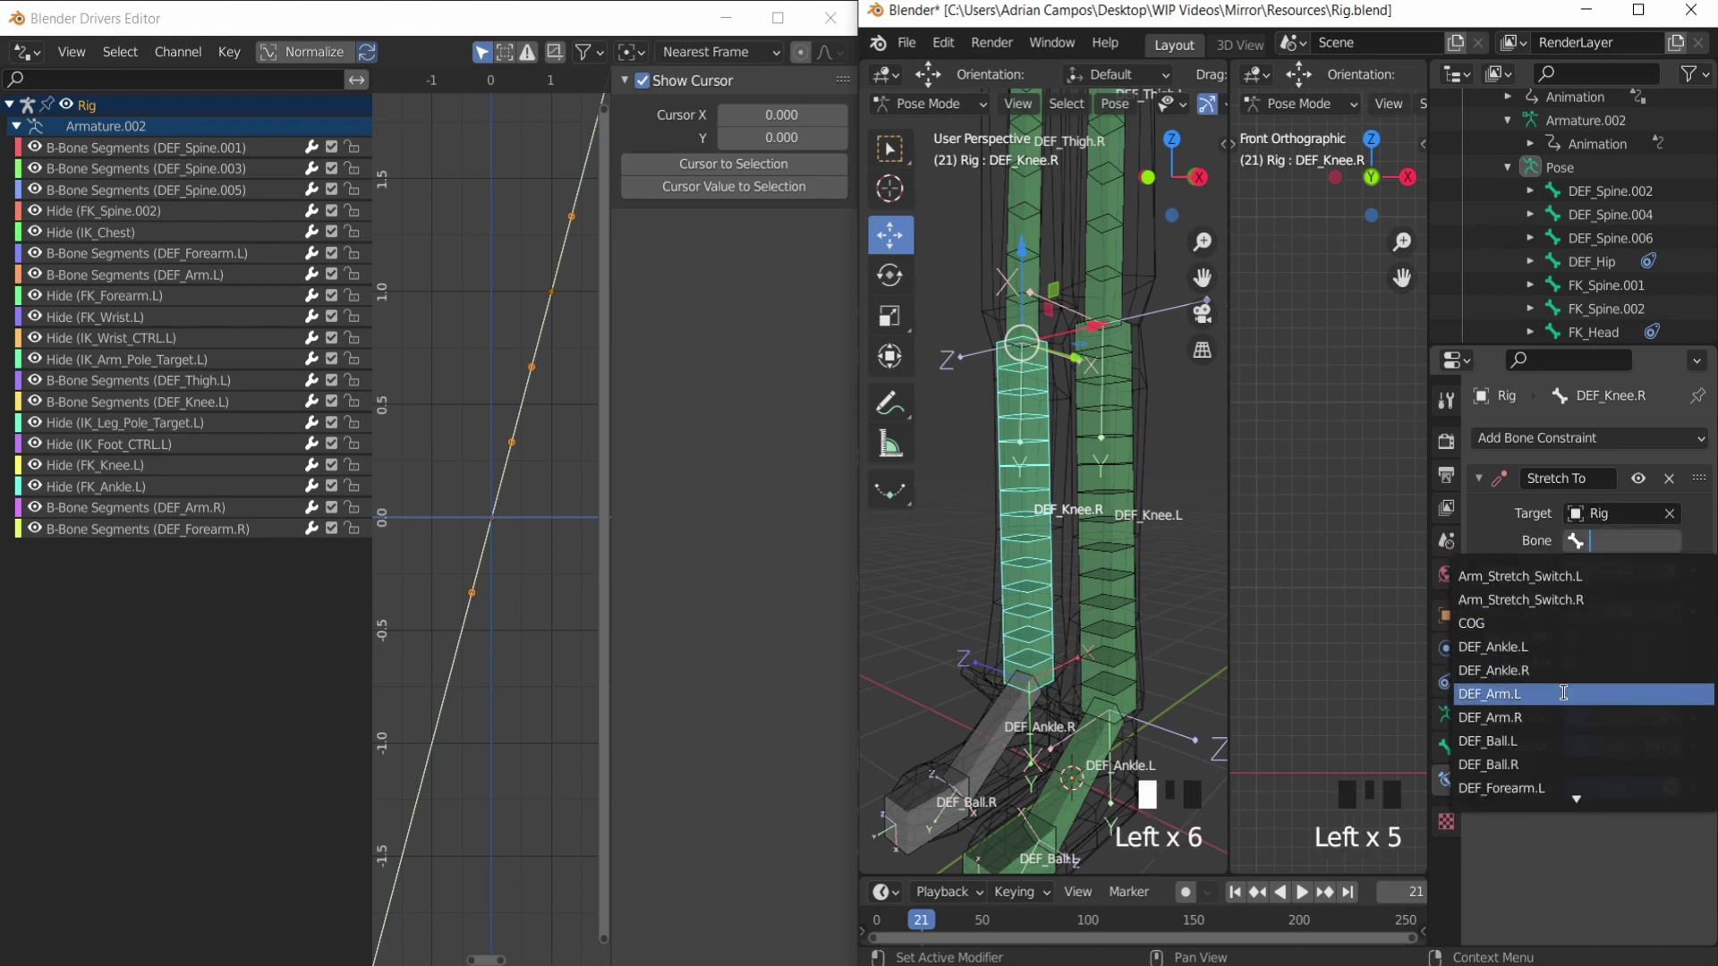
Step: Adjust the Stretch To constraint's target fields in Bone Constraint properties and reframe the right leg
drag(1499, 694, 1114, 686)
scroll(down, 3)
drag(1018, 594, 1051, 572)
key(ctrl+z)
scroll(up, 3)
middle_click(942, 573)
scroll(down, 3)
scroll(down, 3)
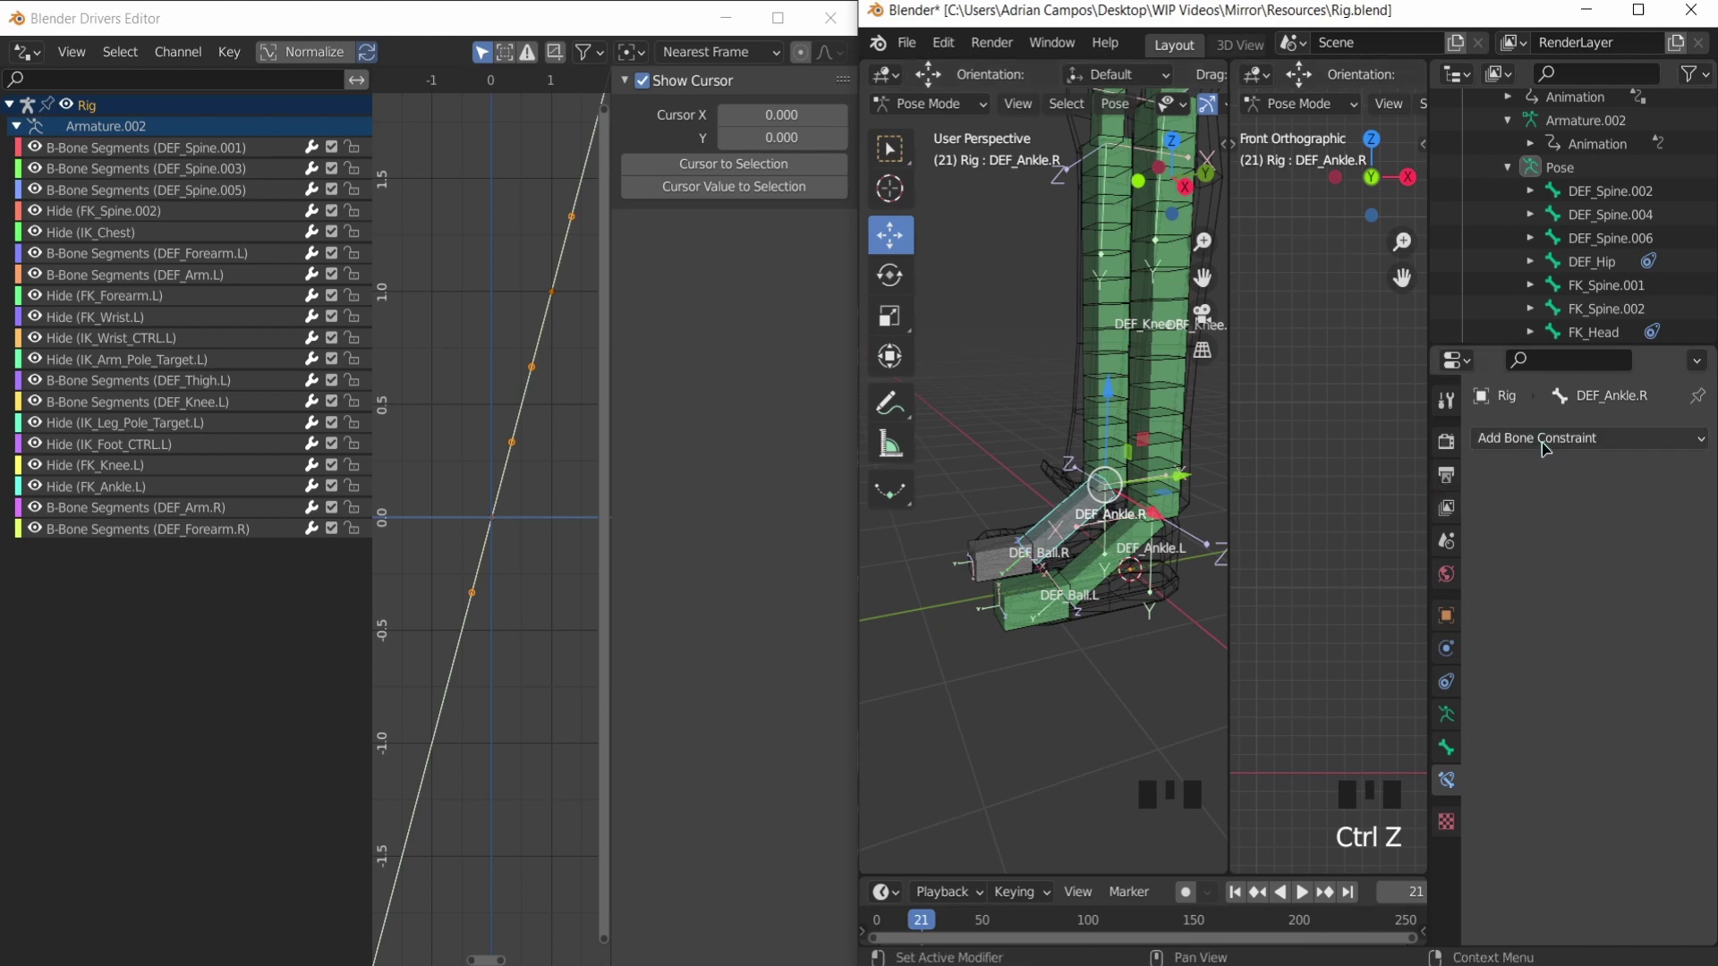
Step: Give DEF_Knee.R a Stretch To constraint targeting the Rig's DEF_Ankle.R bone
drag(1543, 448, 1586, 660)
drag(1624, 503, 1532, 766)
drag(1019, 566, 1107, 489)
key(ctrl+z)
scroll(down, 3)
click(1079, 308)
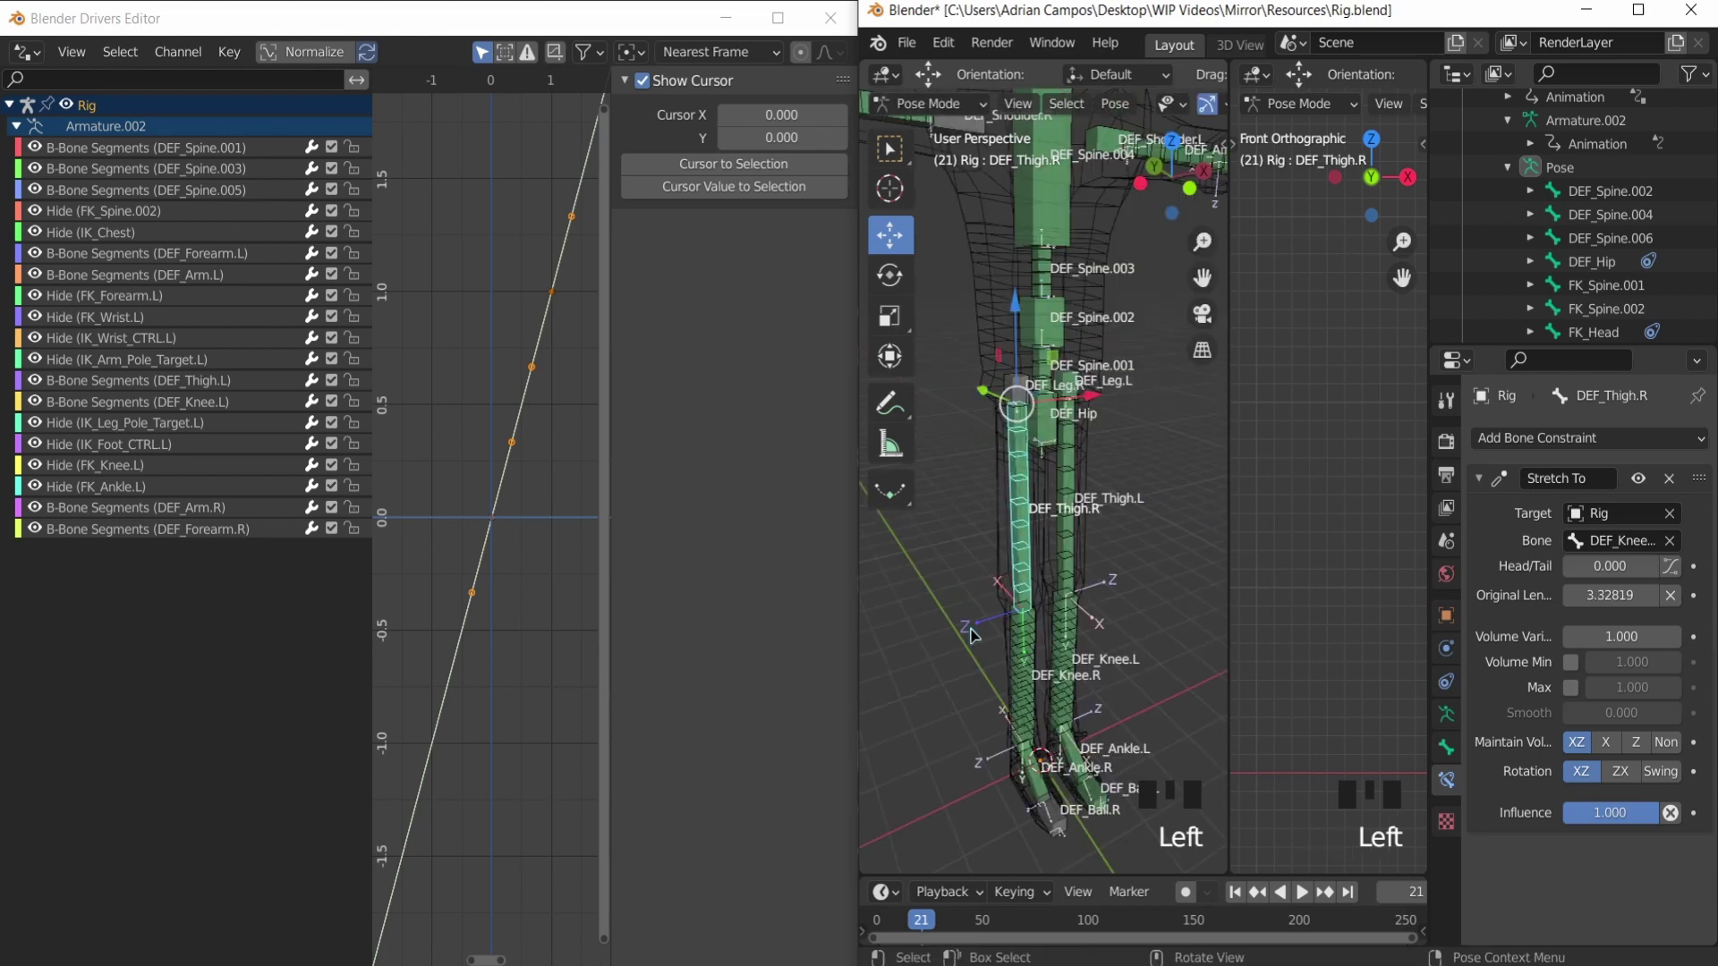
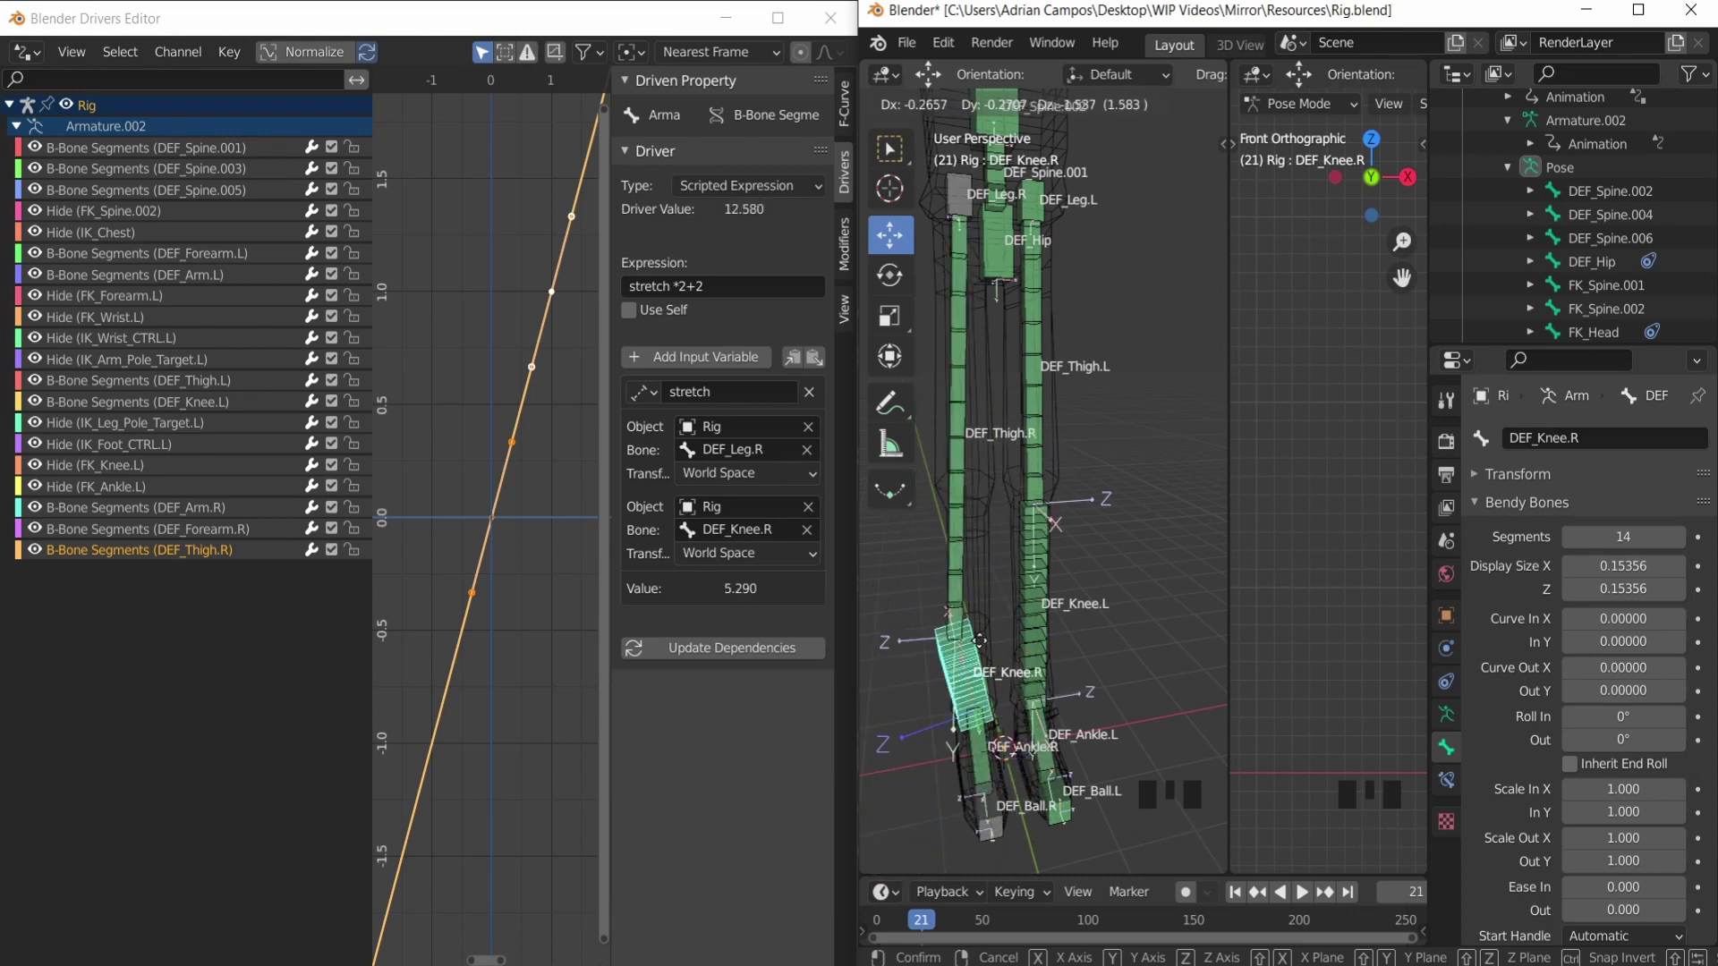
Step: Drive DEF_Thigh.R and DEF_Knee.R B-Bone Segments with stretch*2+2 from the thigh-to-ankle distance, then close the Drivers editor
click(963, 610)
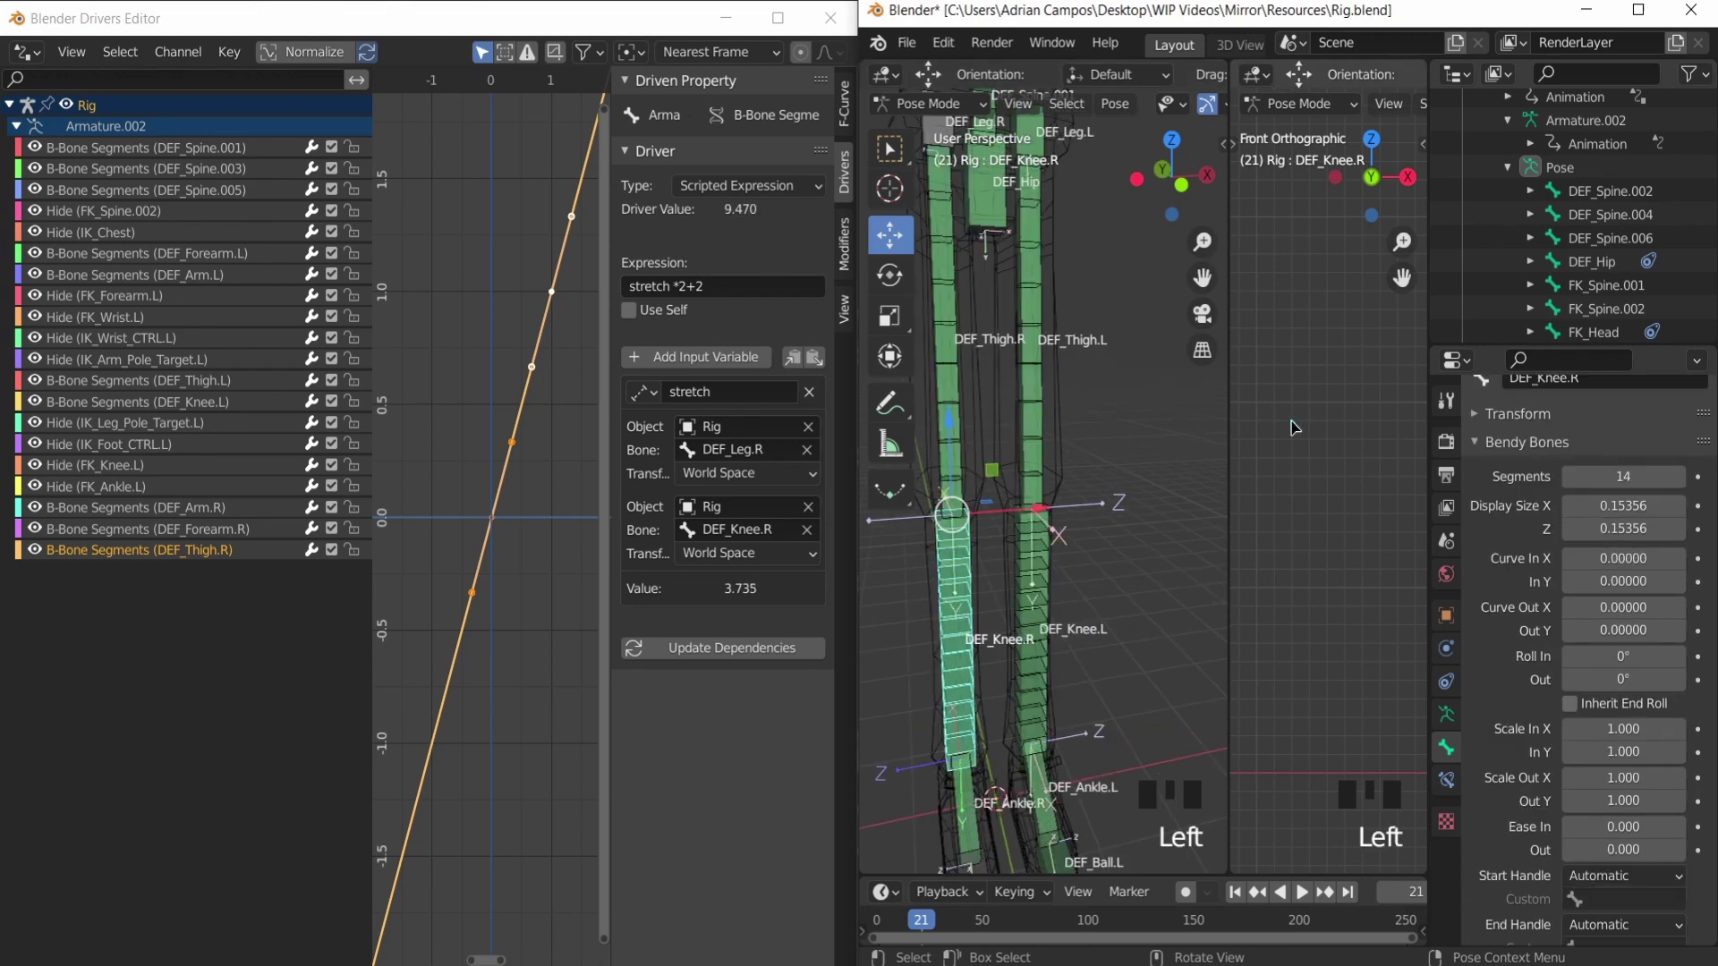
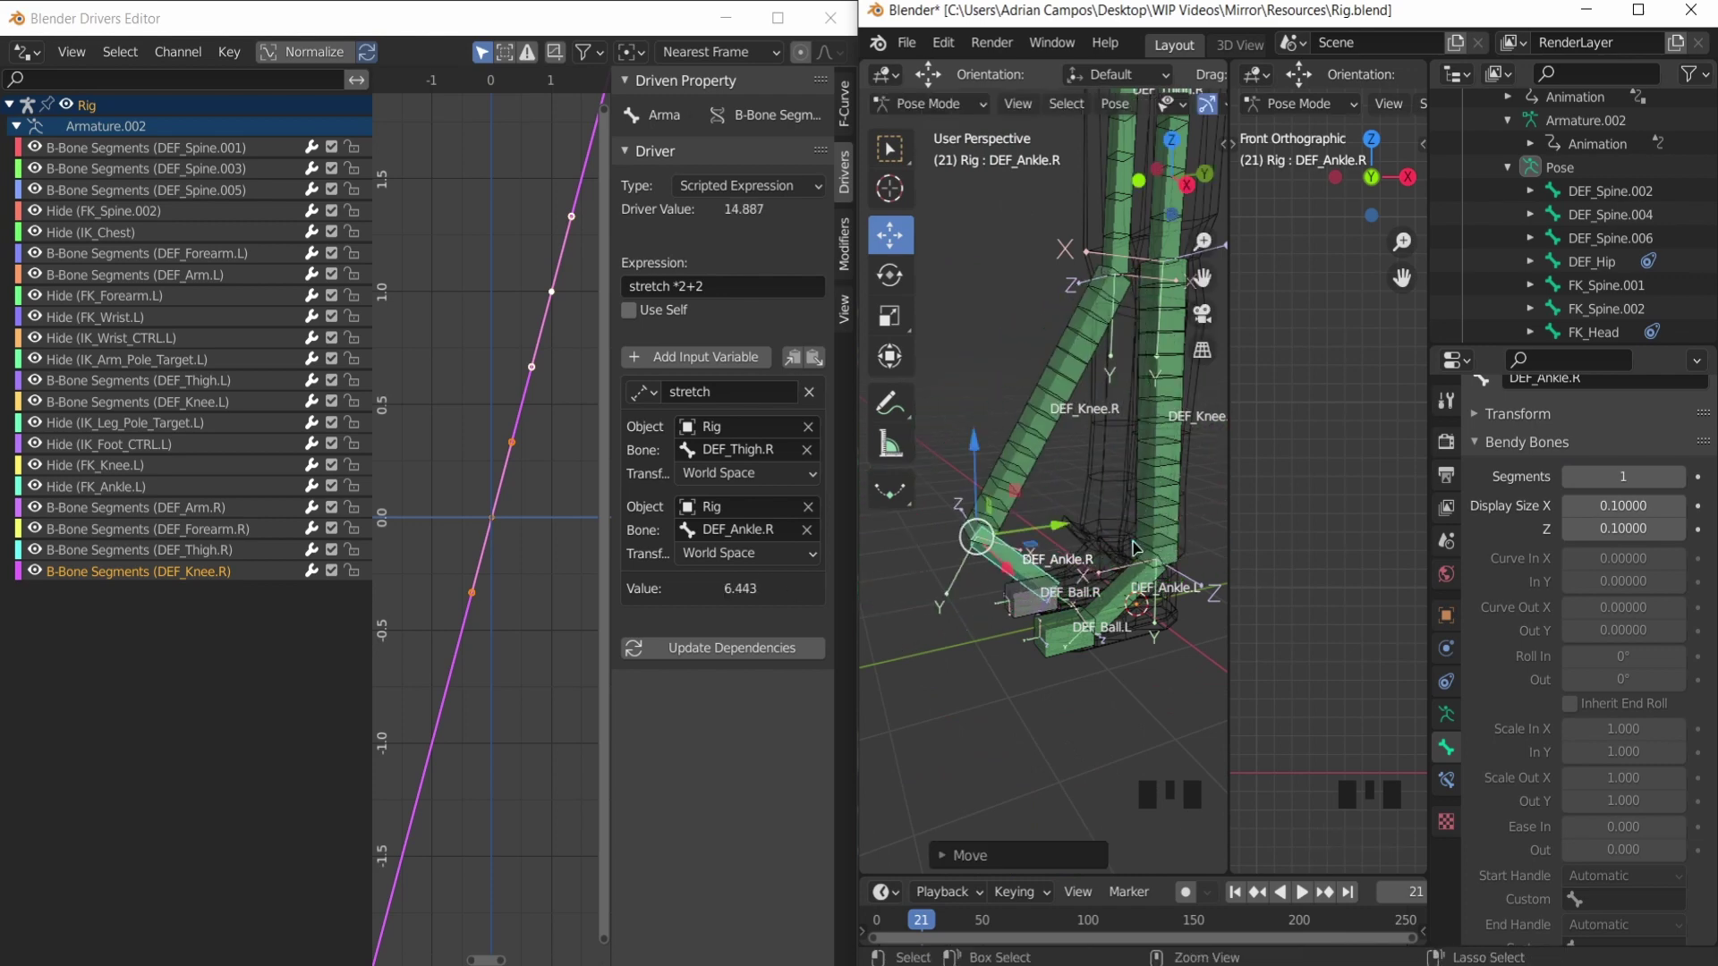
key(ctrl+z)
scroll(down, 3)
drag(997, 423, 1067, 484)
scroll(down, 3)
drag(1042, 463, 622, 452)
Step: Enable the extra armature bone layers holding the FK controls and the FK/IK switch bones
click(622, 453)
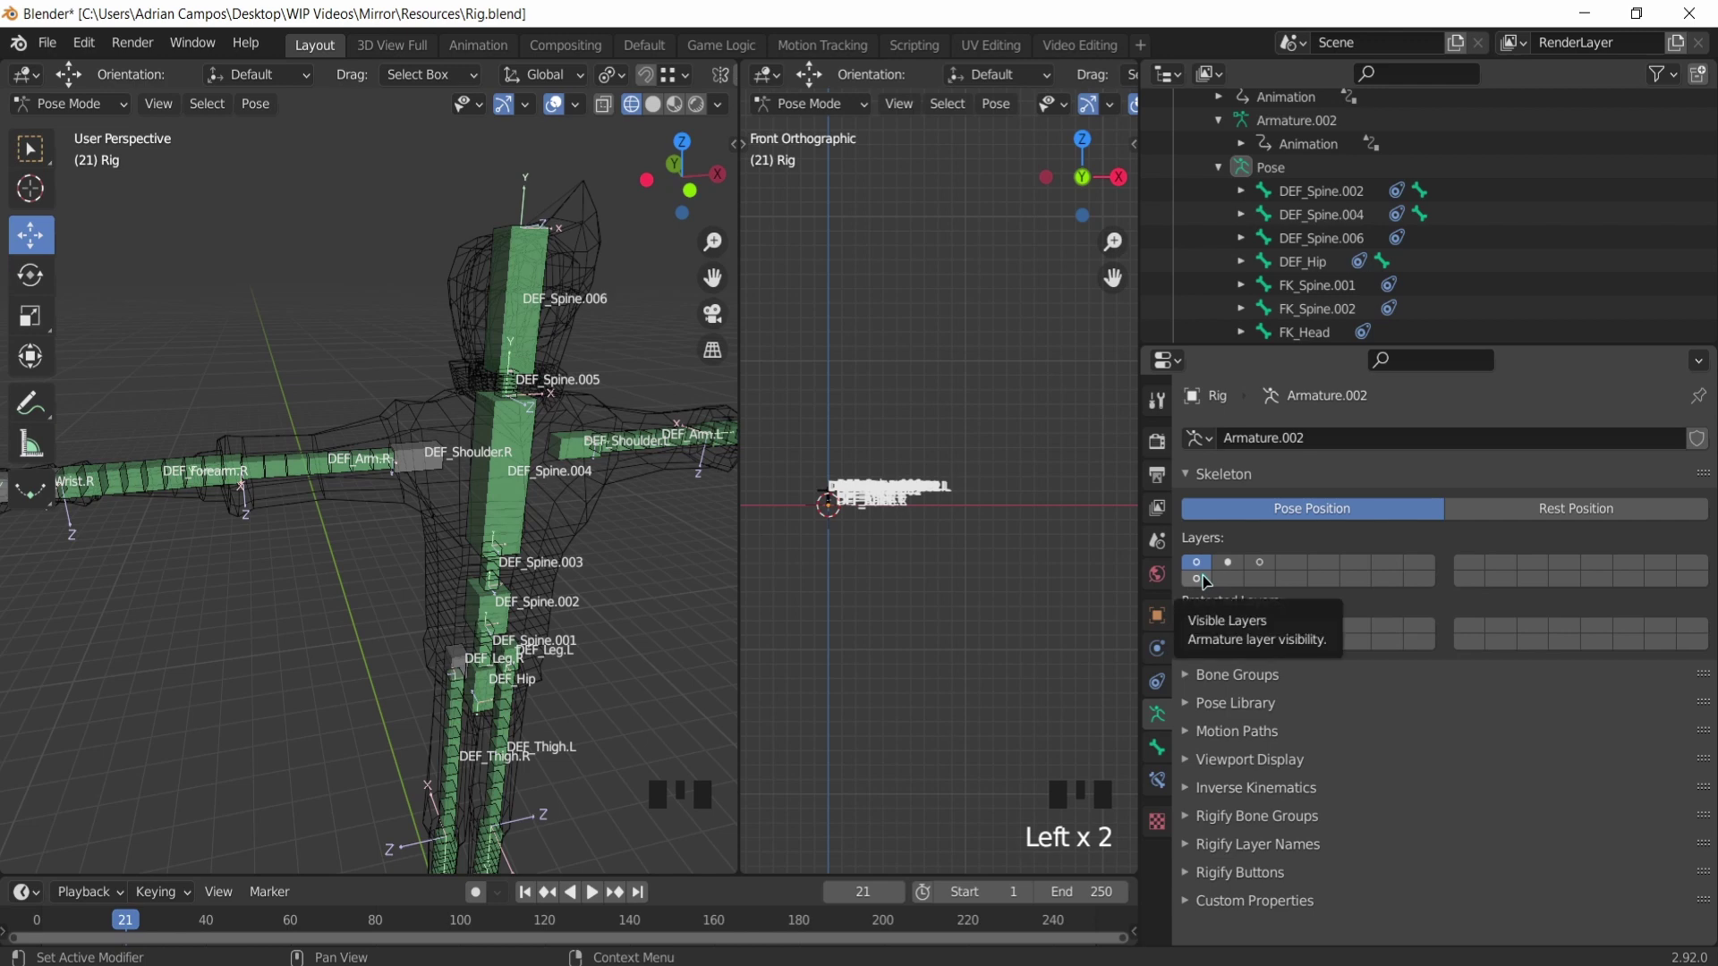
click(1201, 576)
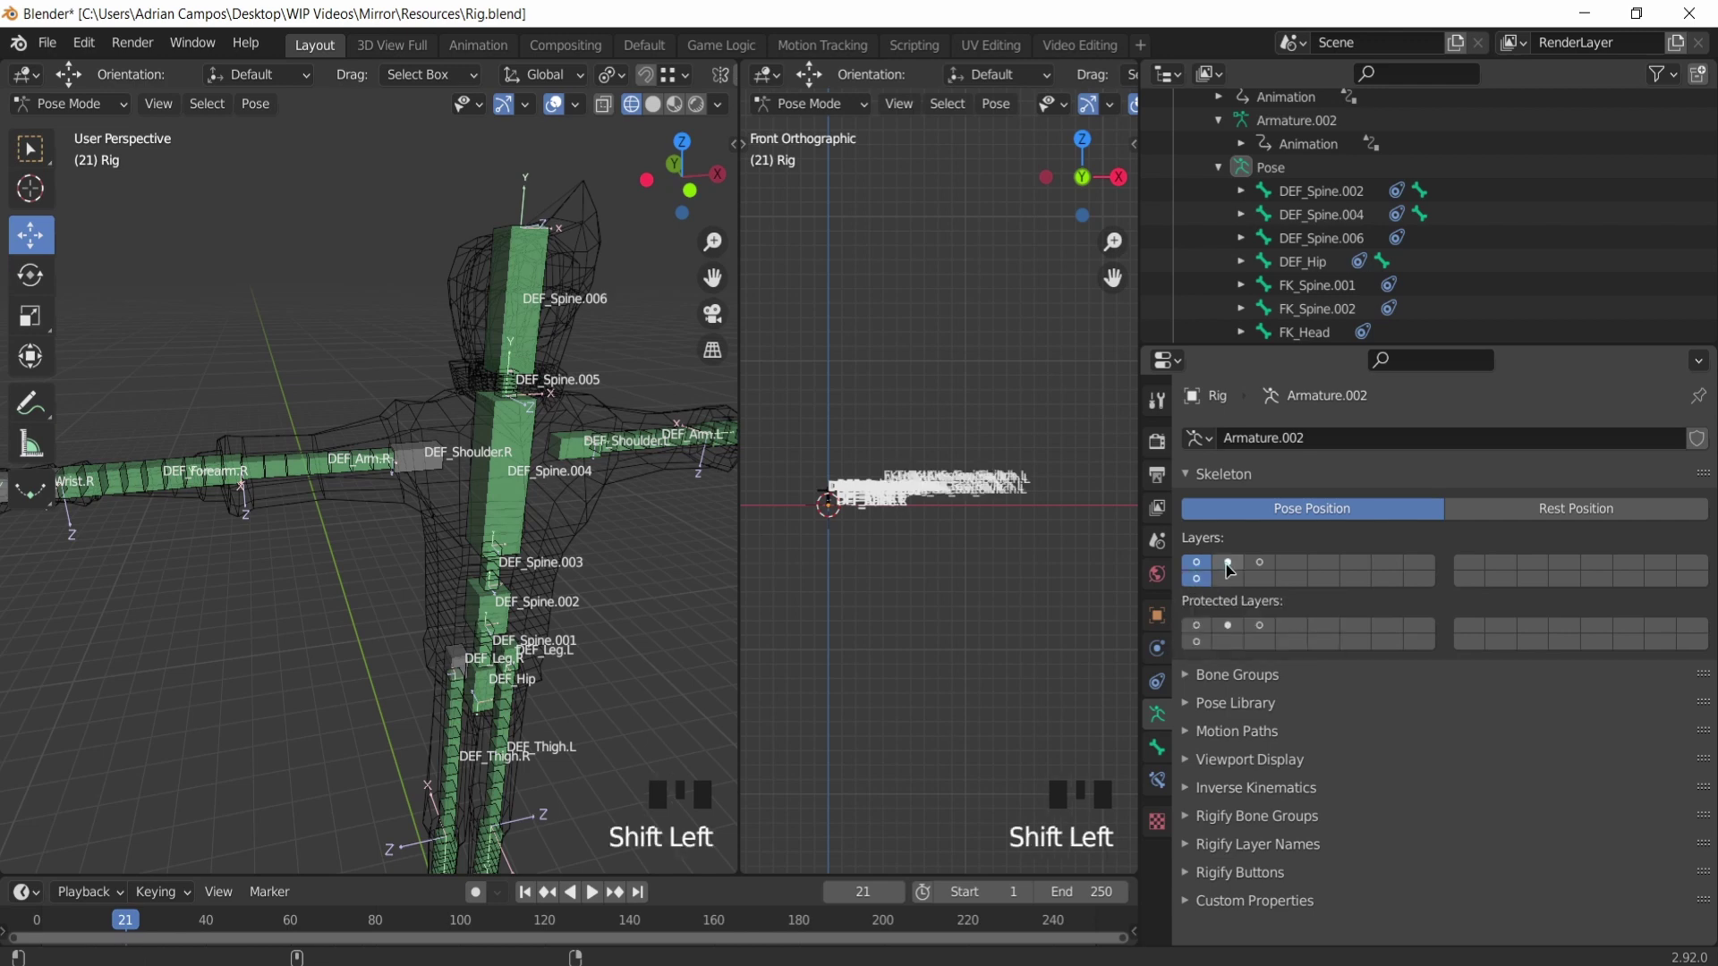
click(1231, 569)
key(ctrl+z)
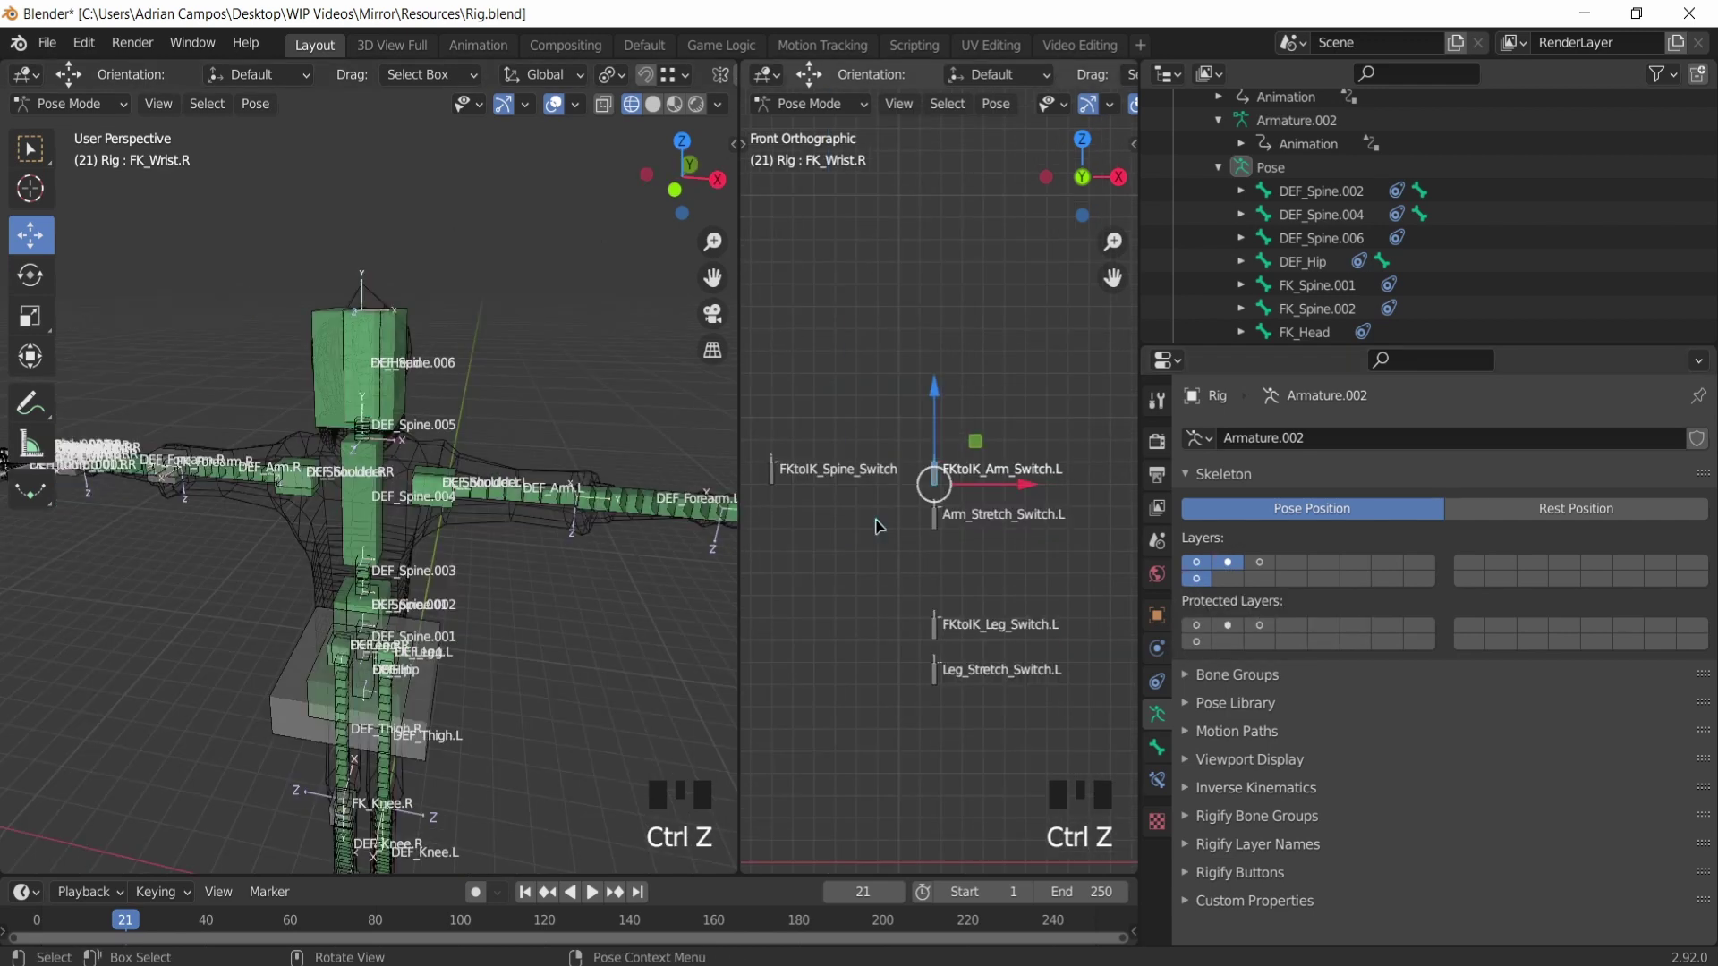
Step: Select FK_Forearm.L on the left arm to bring up its bone constraints
click(936, 491)
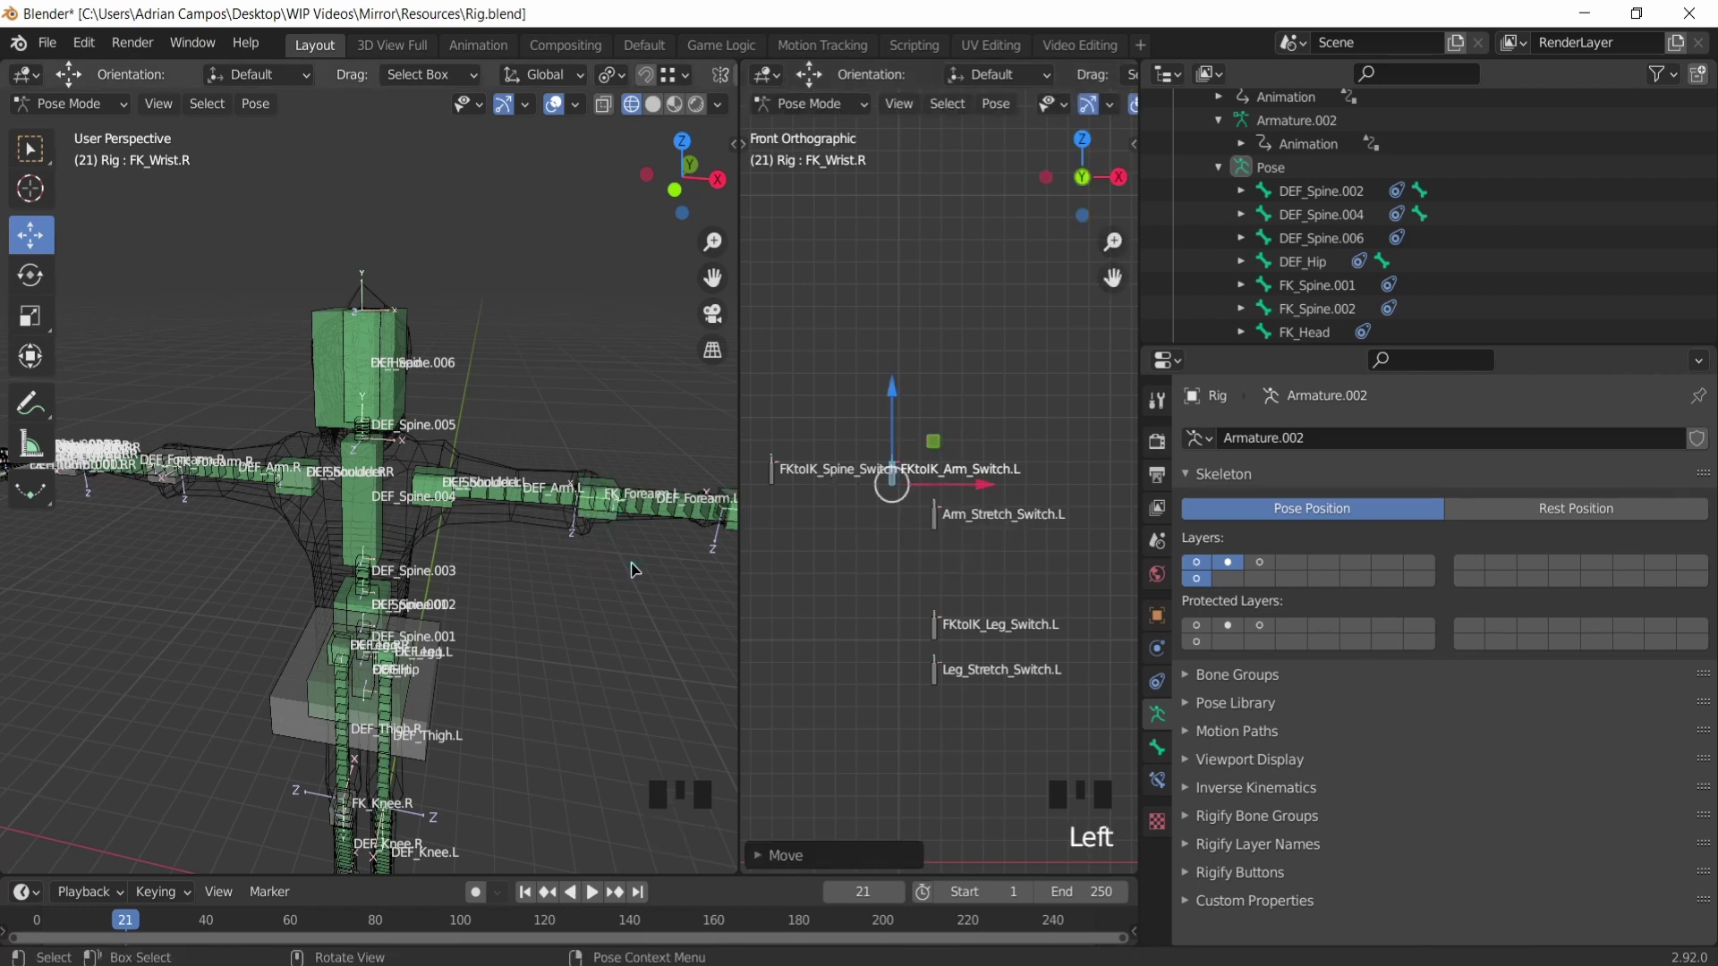
drag(603, 552, 512, 551)
scroll(up, 3)
click(627, 606)
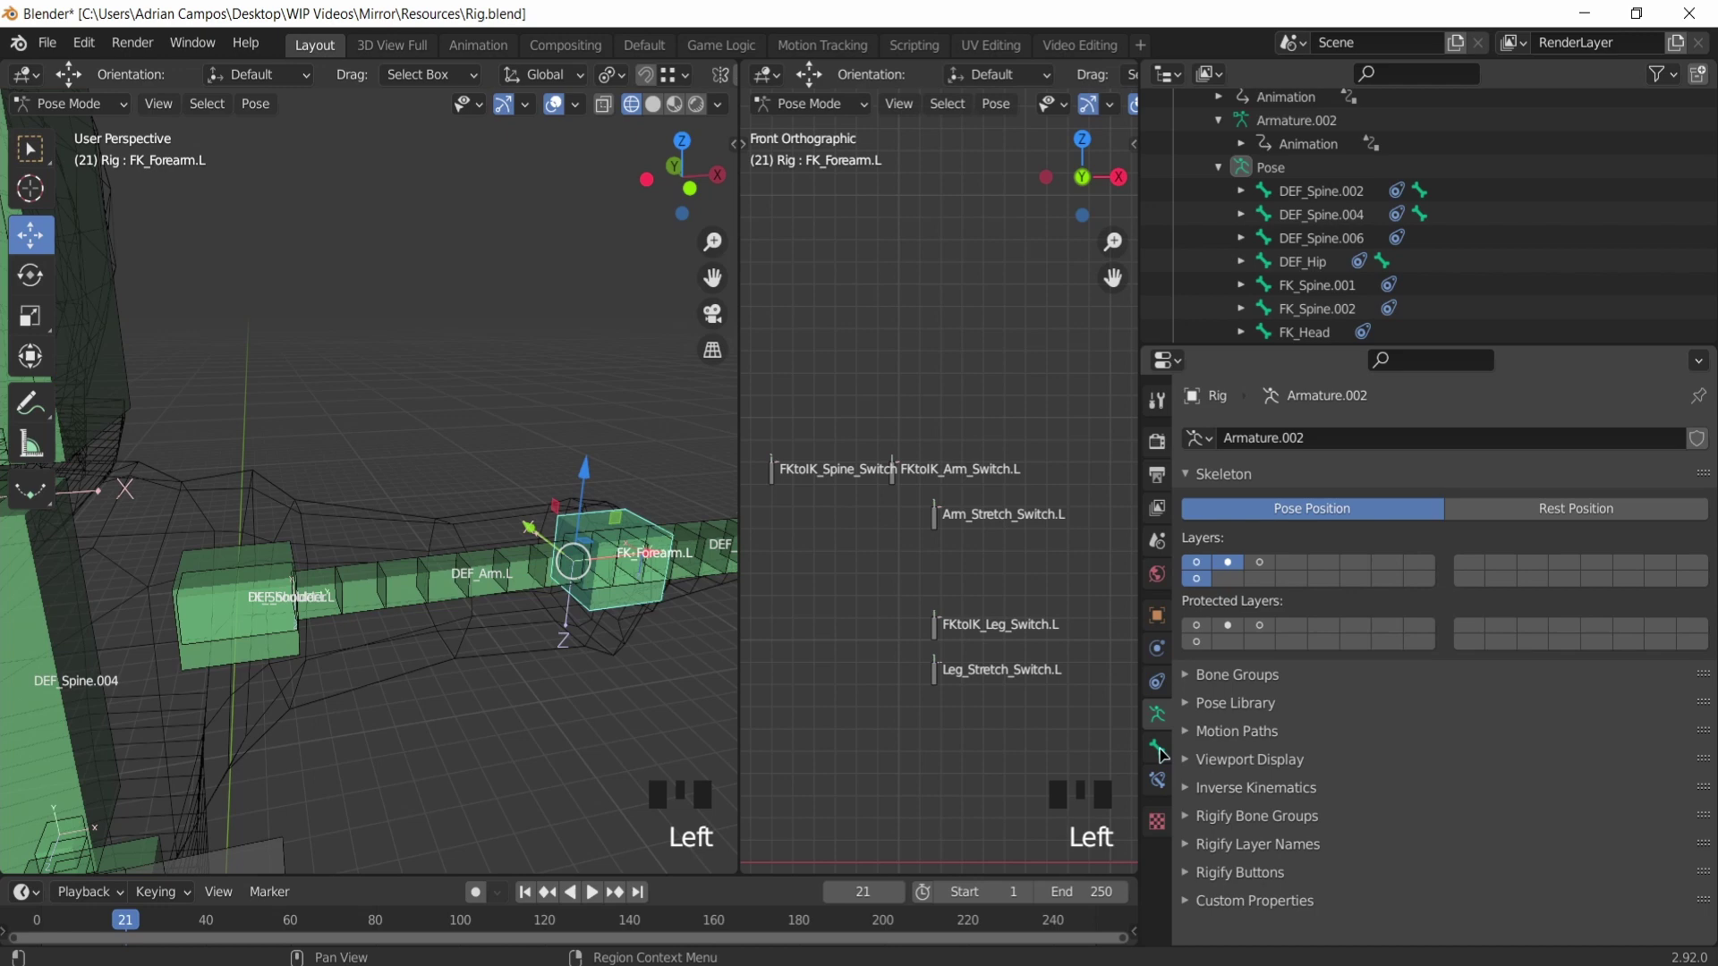
drag(1159, 786, 1325, 660)
scroll(down, 3)
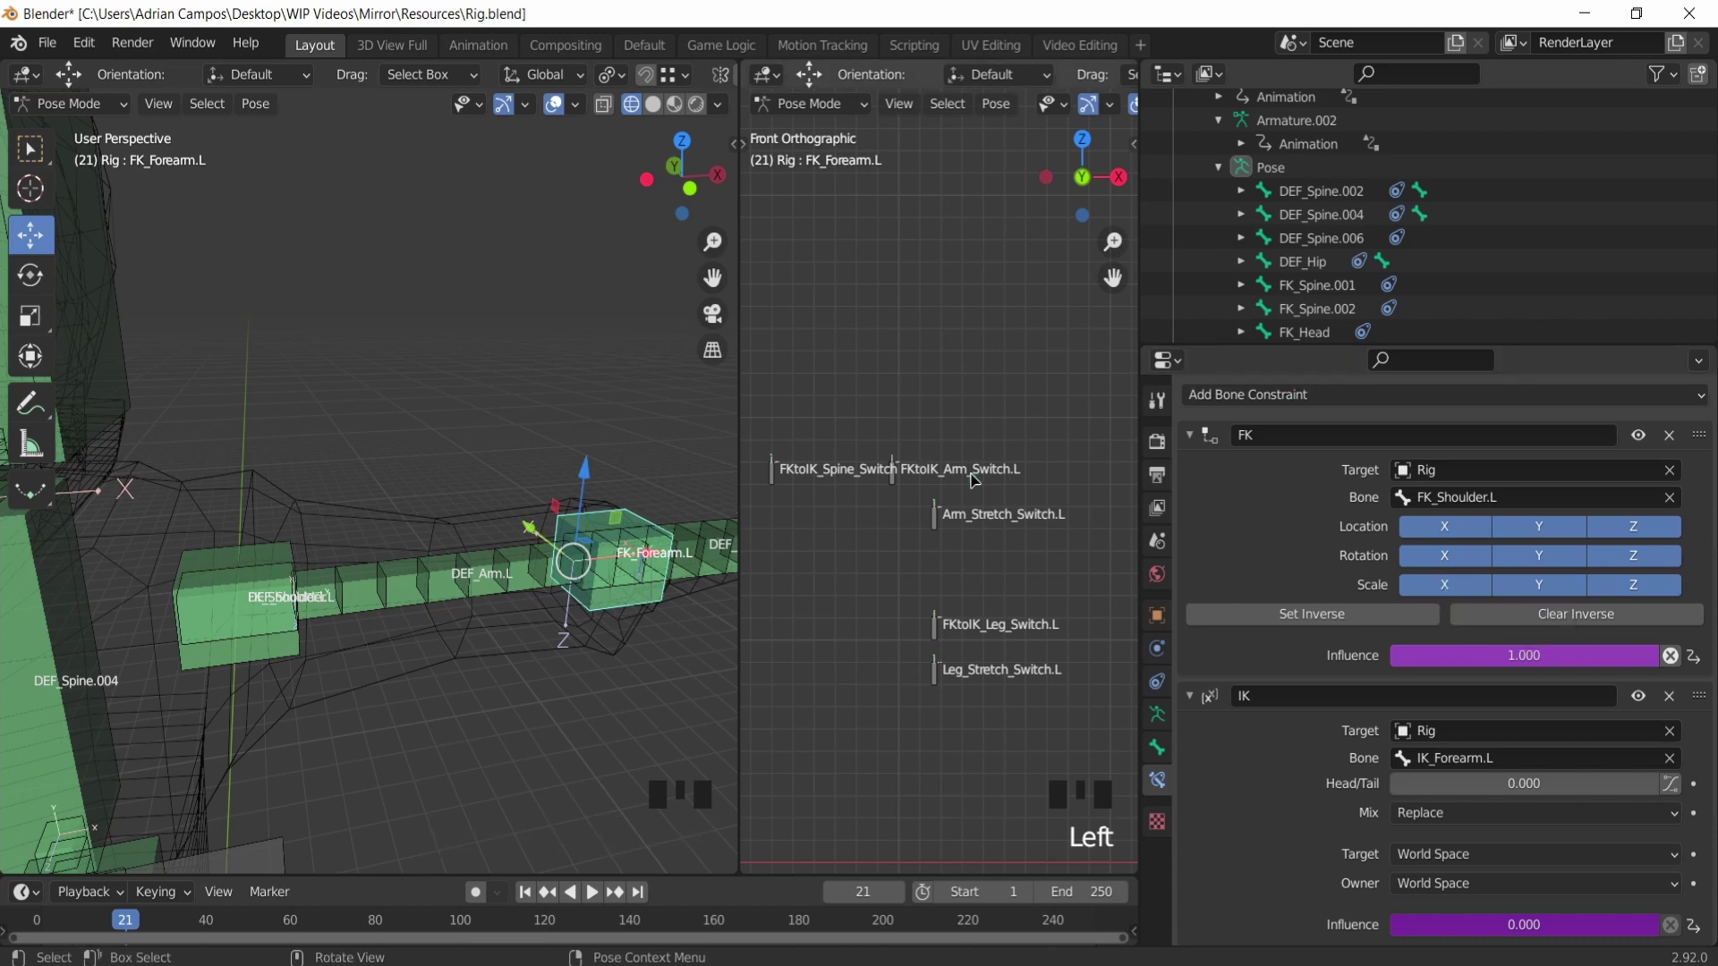
scroll(down, 3)
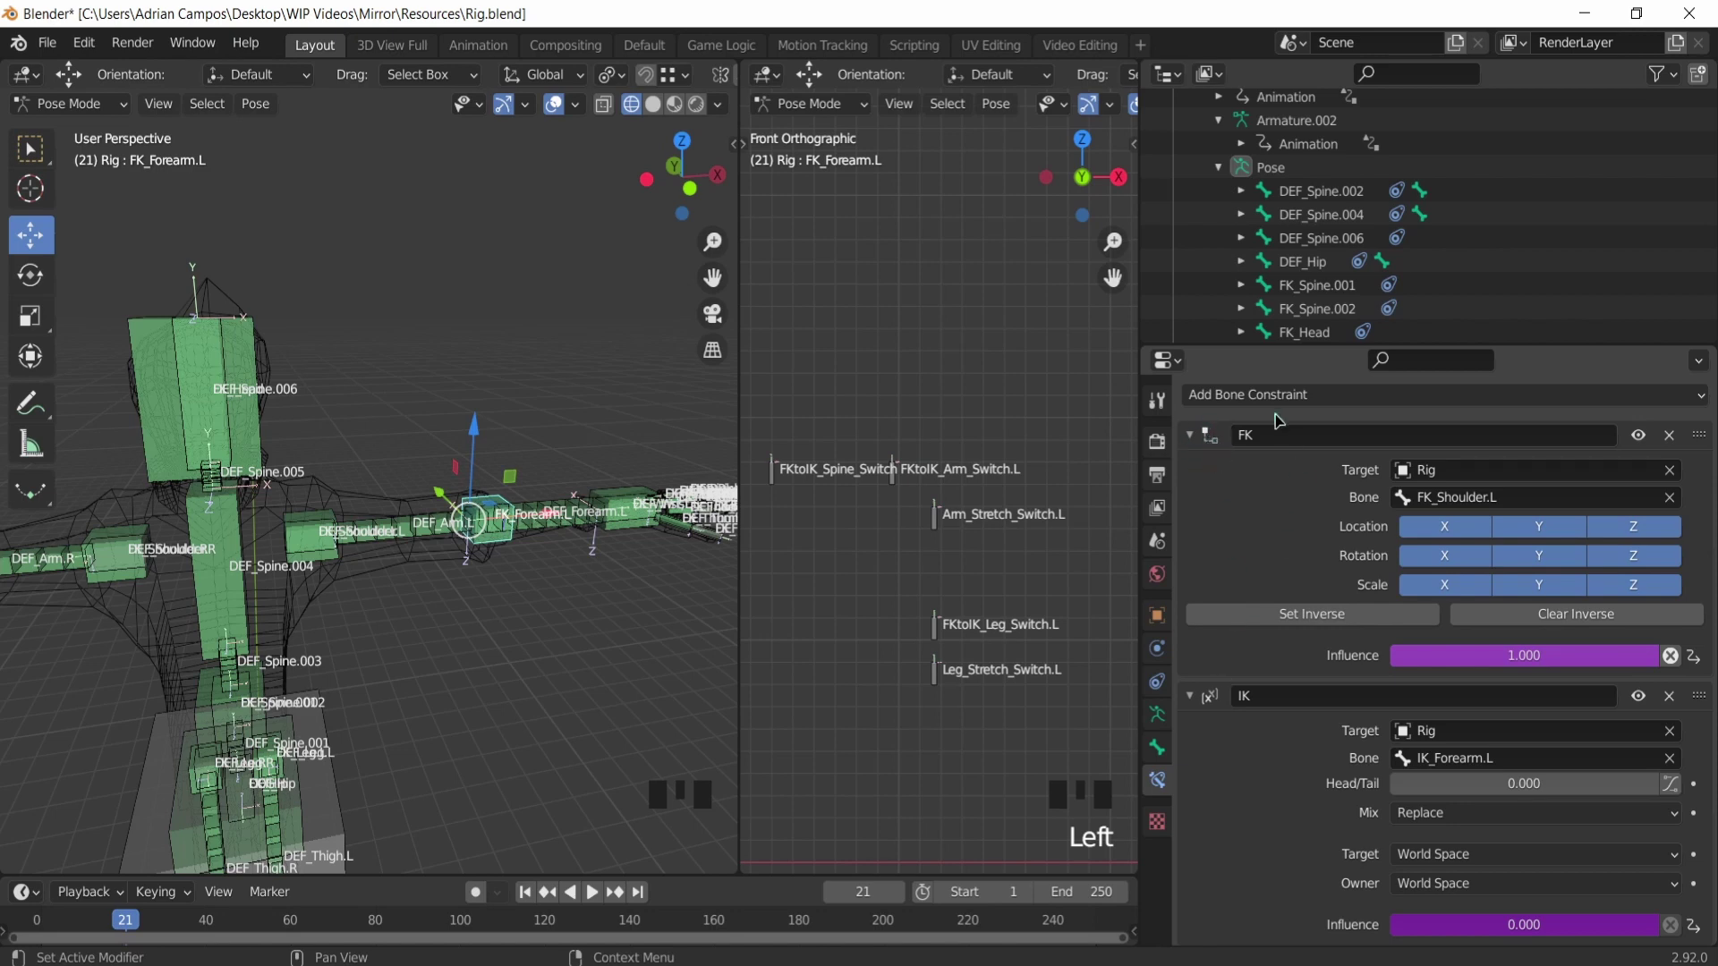
drag(1275, 407, 1254, 877)
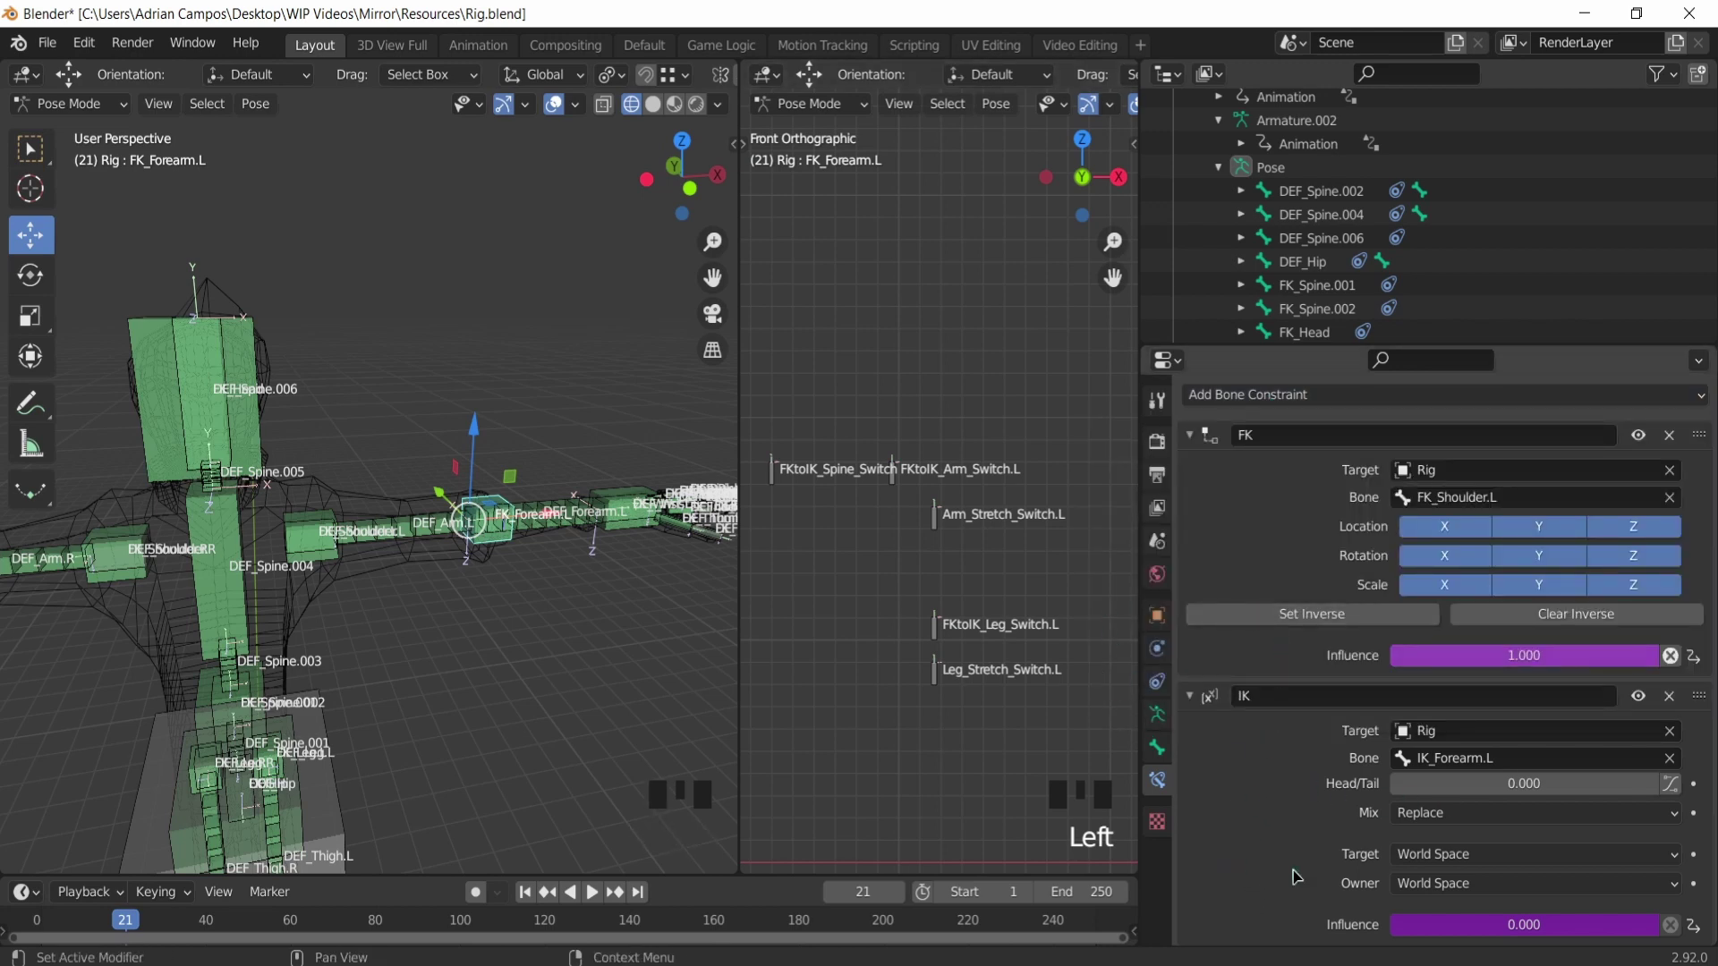
scroll(down, 3)
scroll(down, 3)
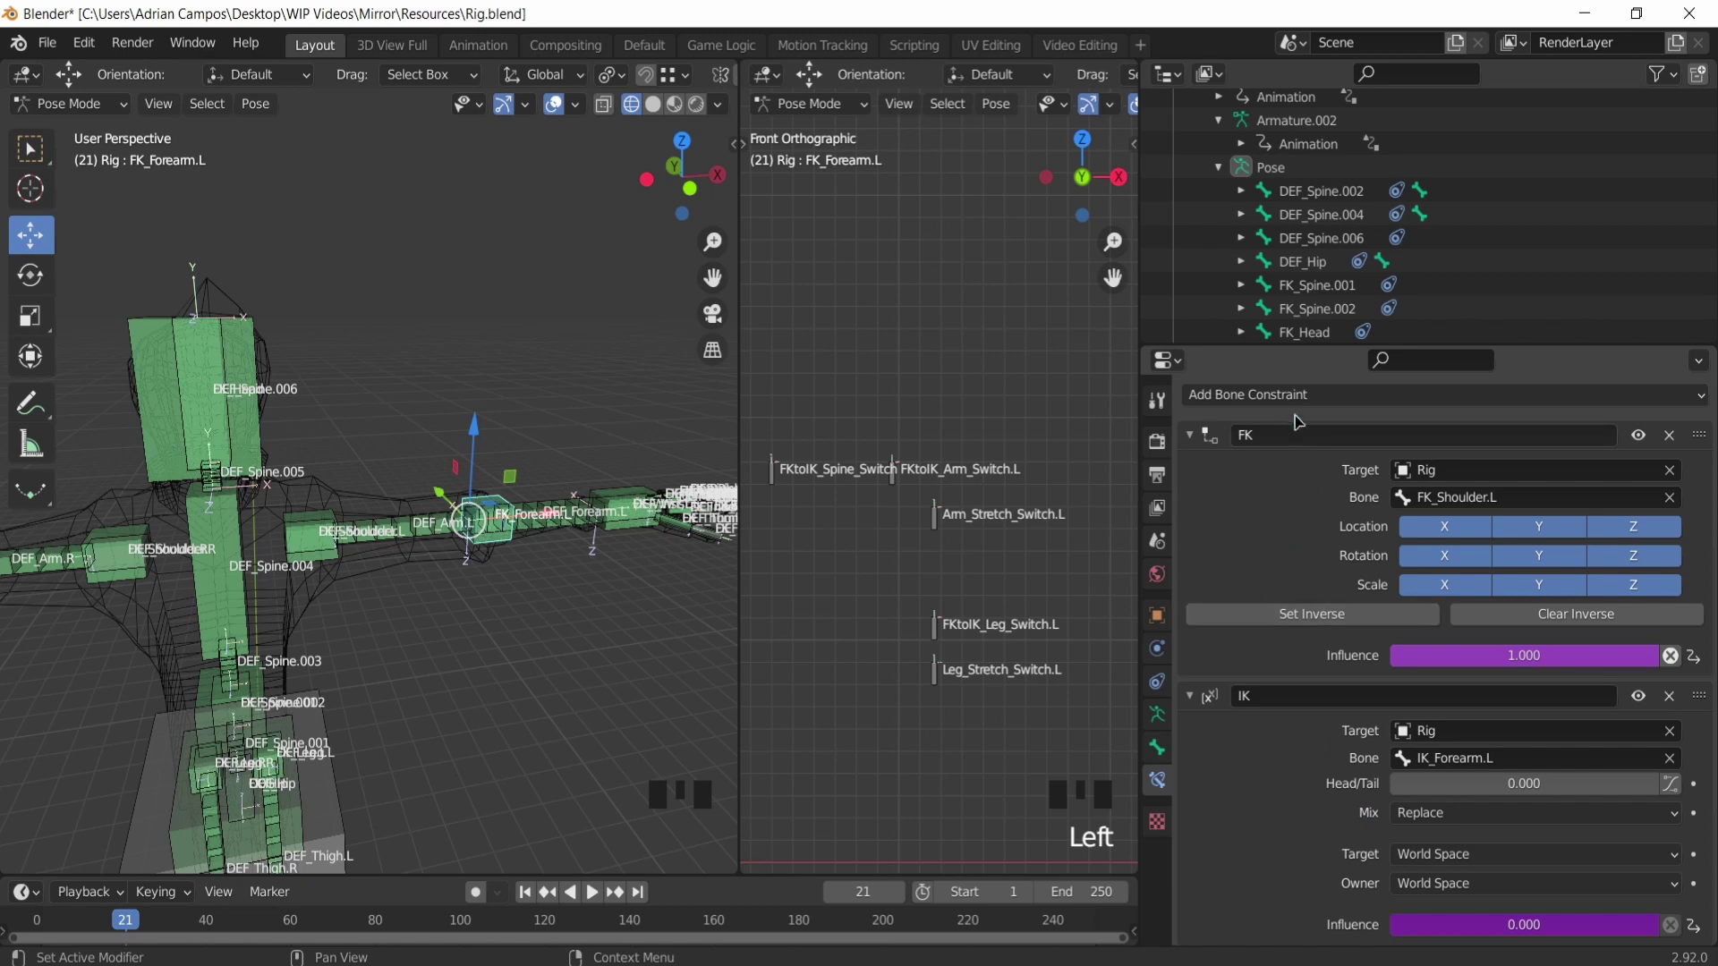
drag(1293, 408, 1282, 902)
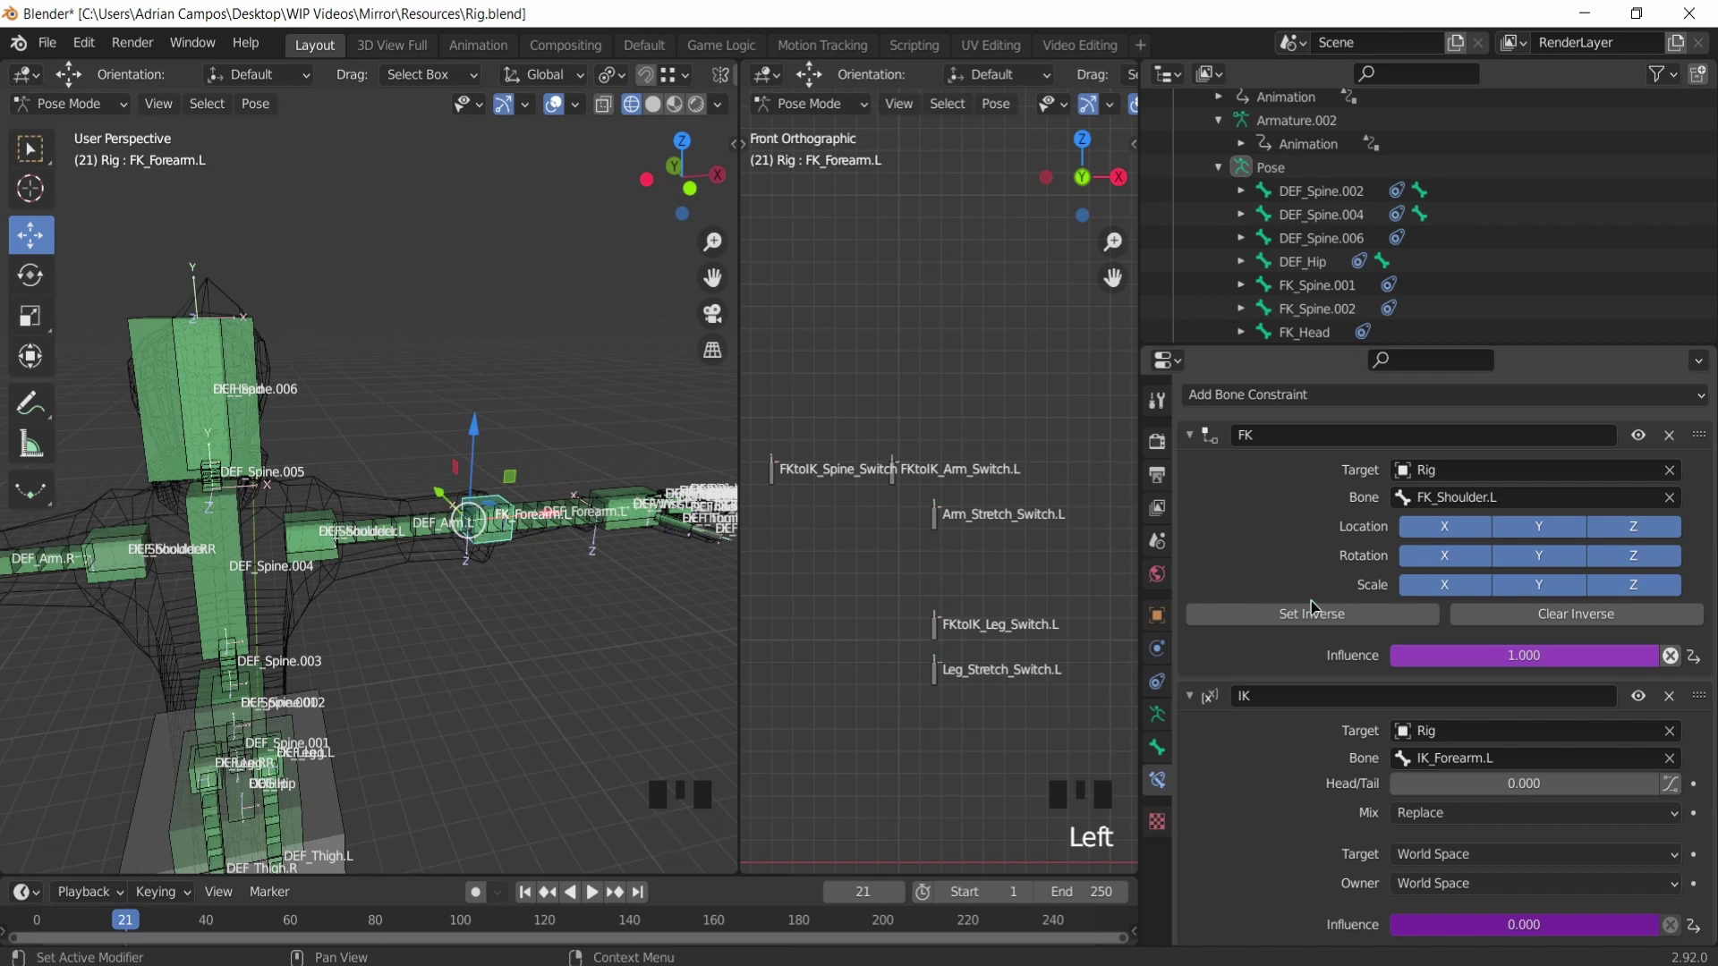
click(525, 504)
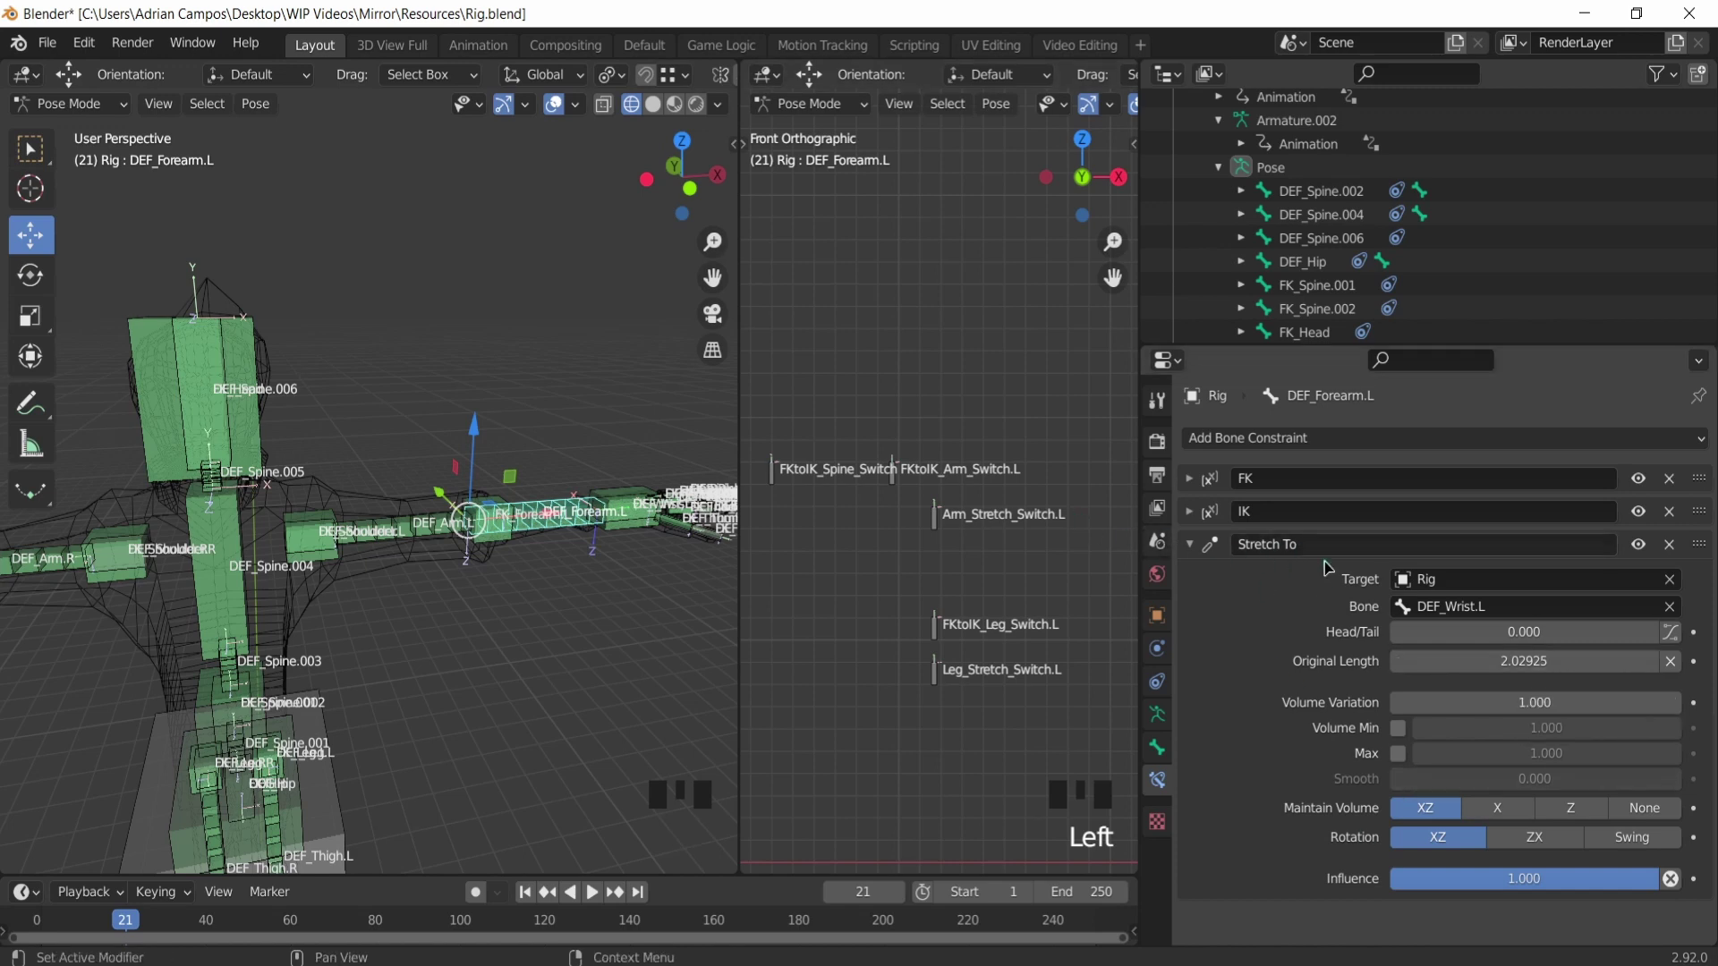
click(505, 545)
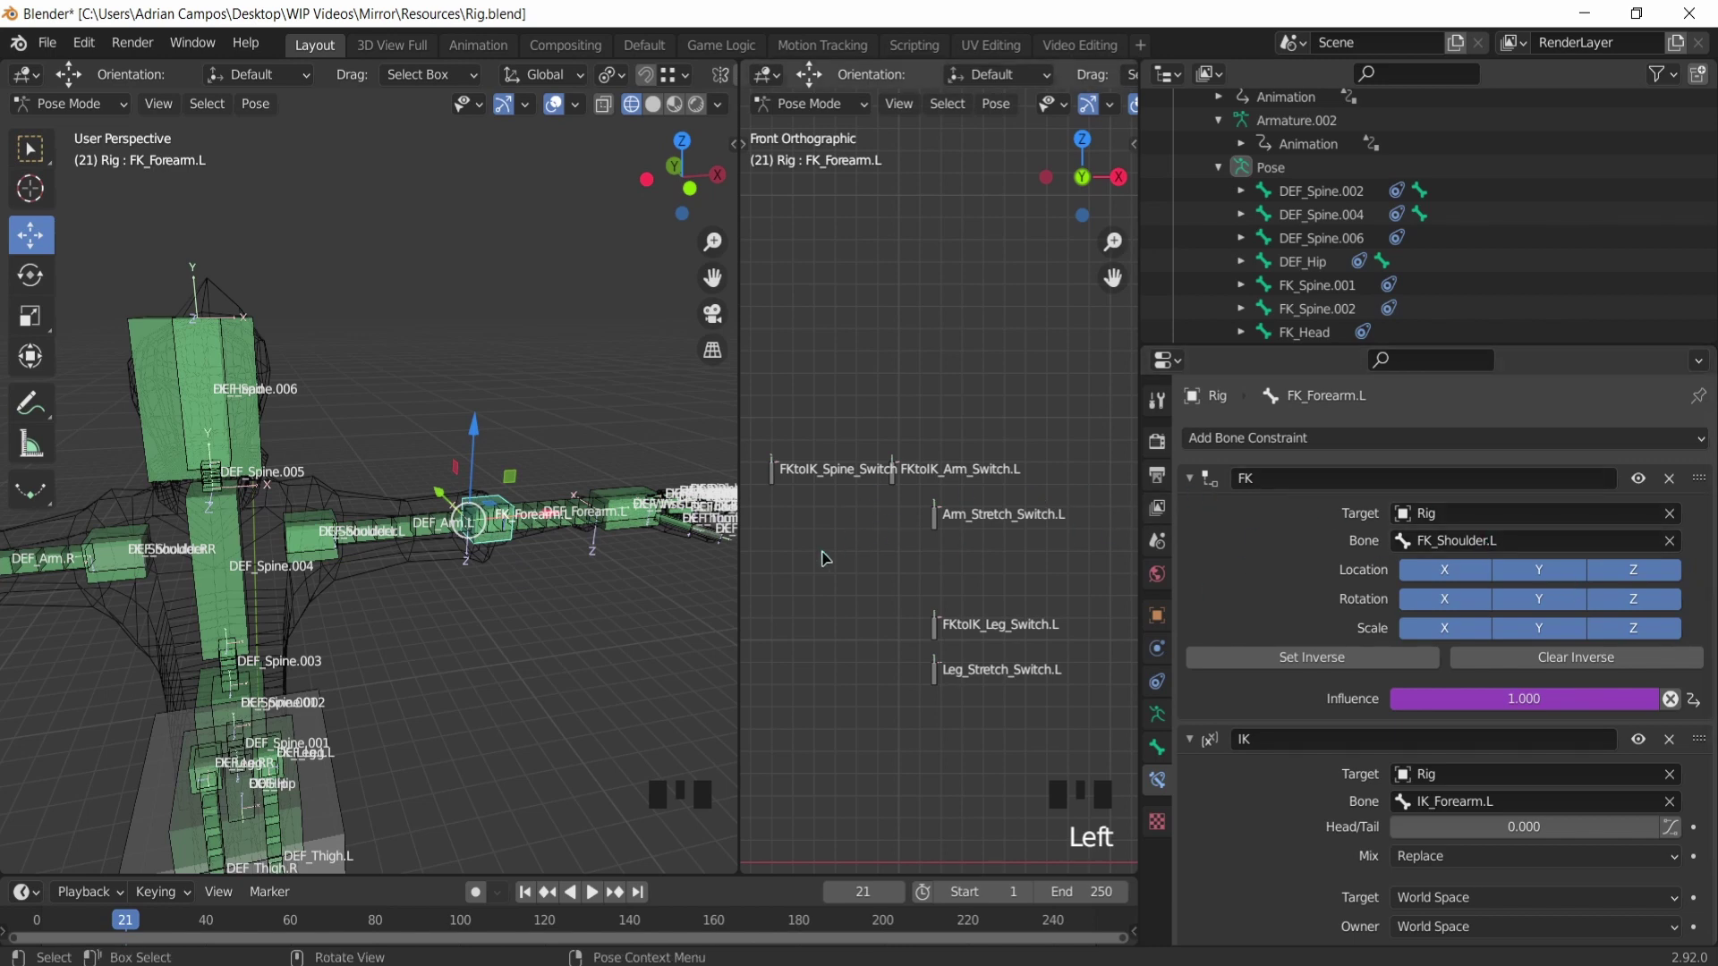
Step: Give the first right FK finger bone a Child Of constraint targeting Rig bone FK_Wrist.R
scroll(up, 3)
drag(155, 537, 232, 498)
scroll(down, 3)
drag(210, 500, 316, 476)
click(316, 476)
drag(1301, 449, 1618, 560)
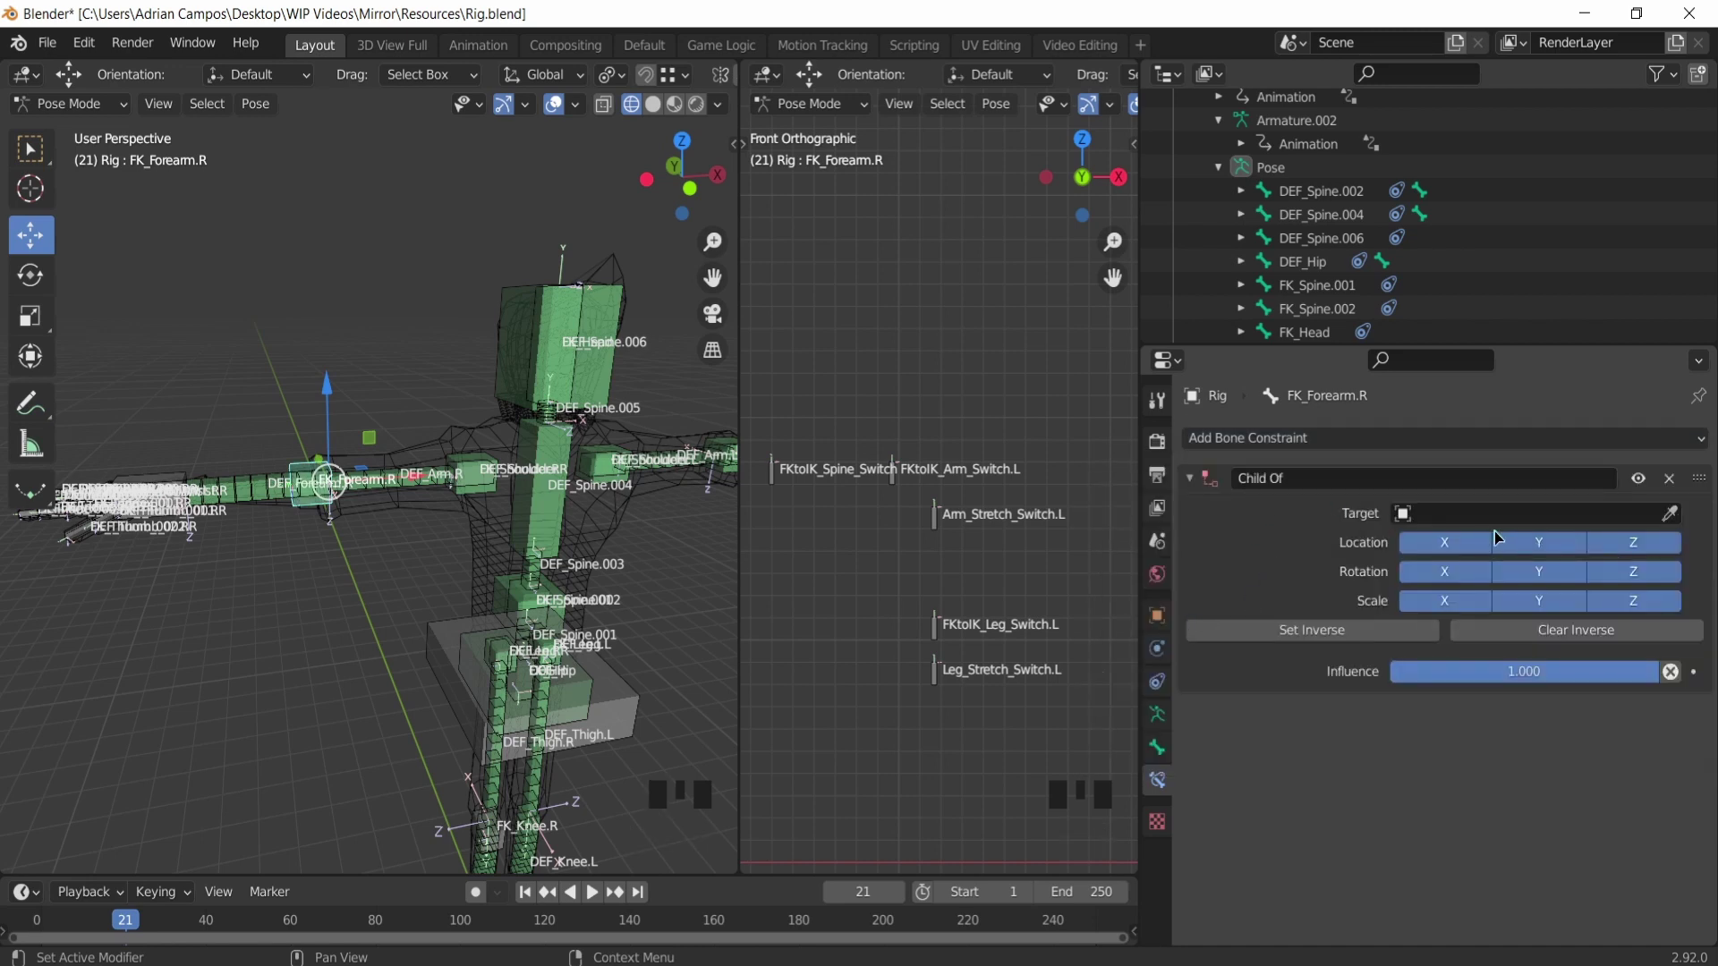
drag(1561, 526, 1461, 656)
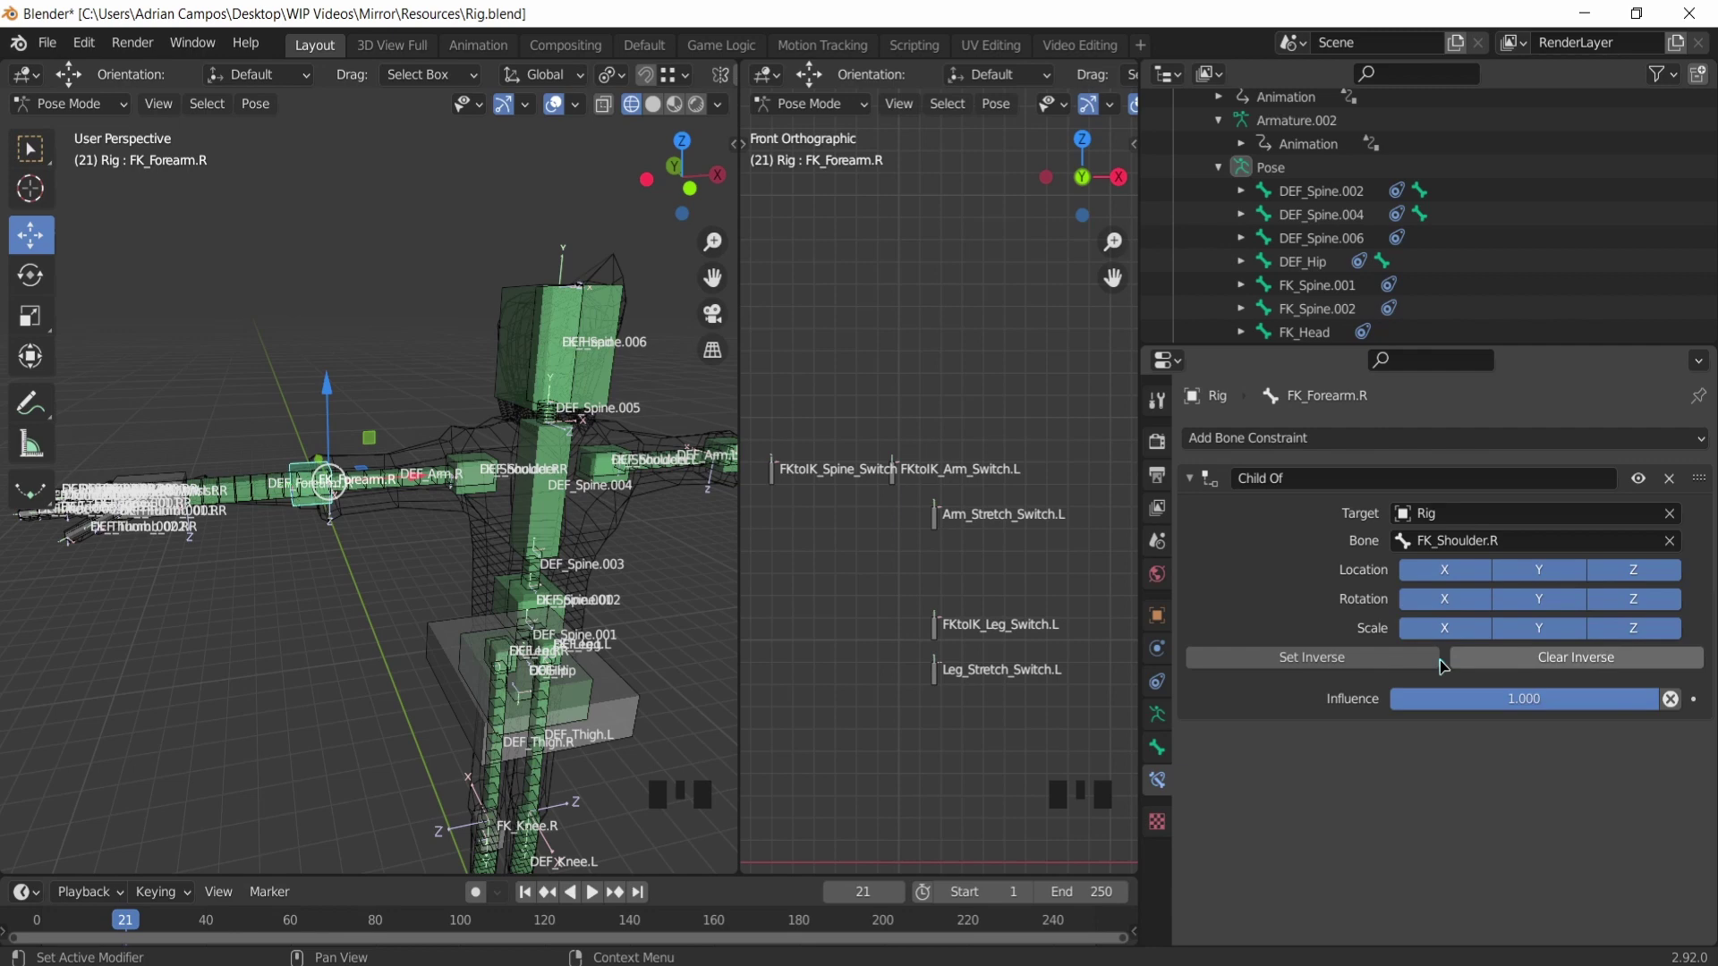
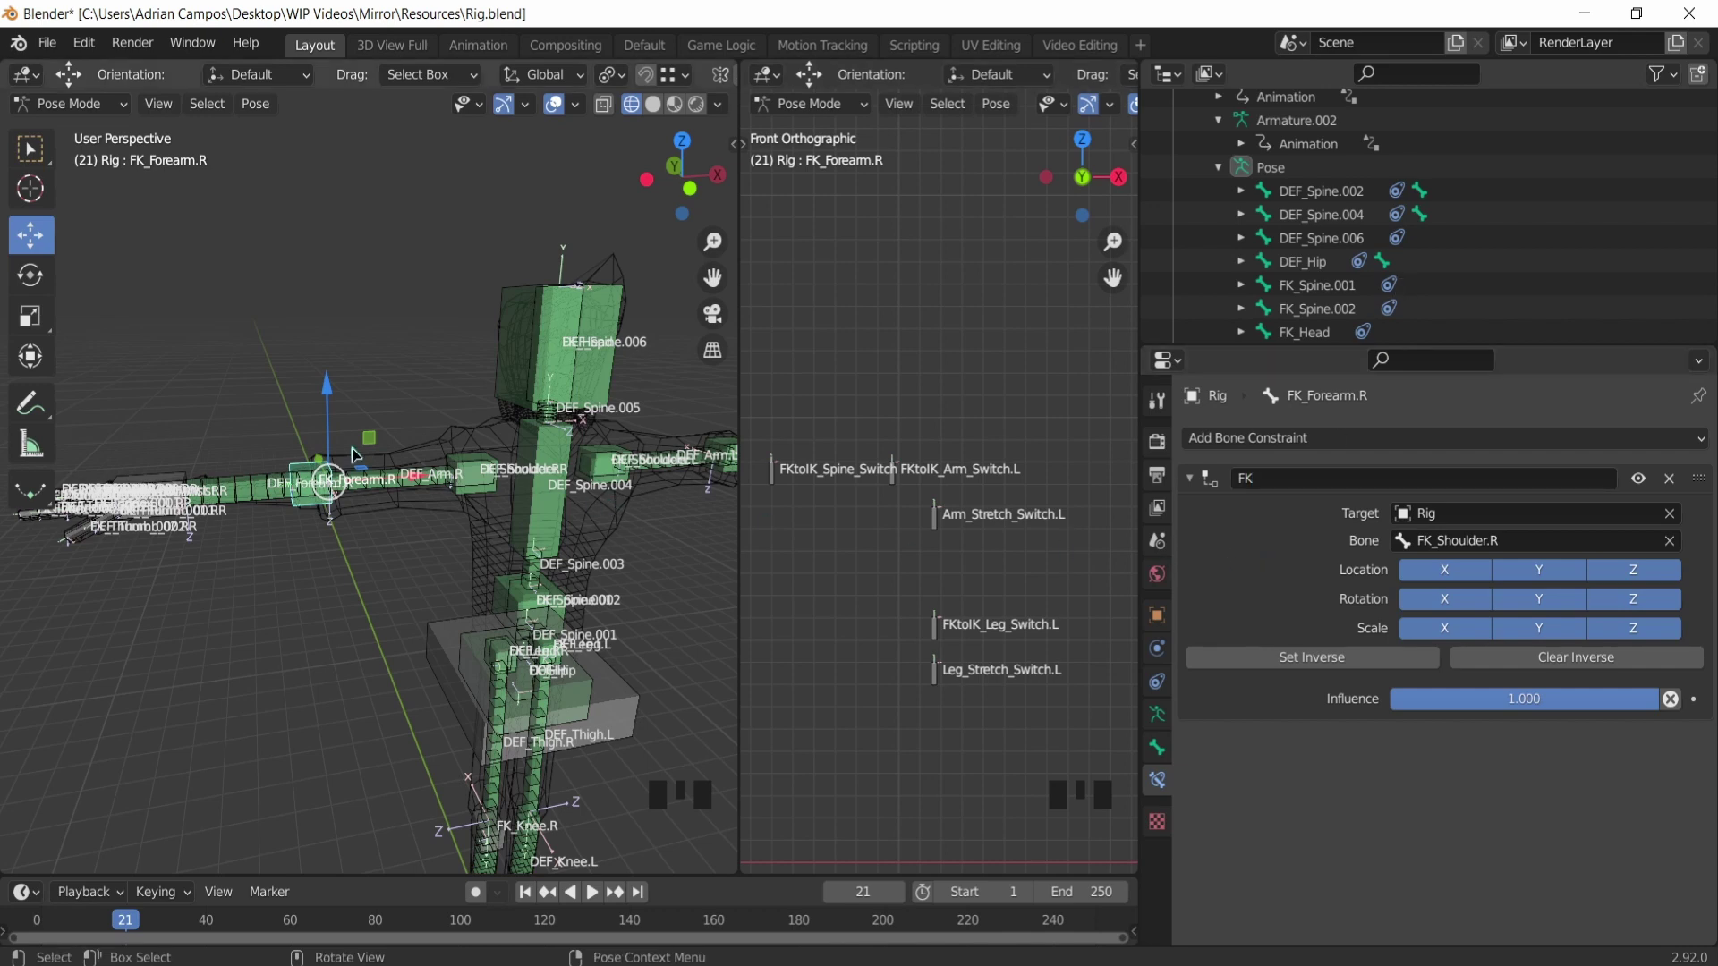
Step: Give the next right FK finger bone a Child Of constraint targeting FK_Wrist.R
scroll(up, 3)
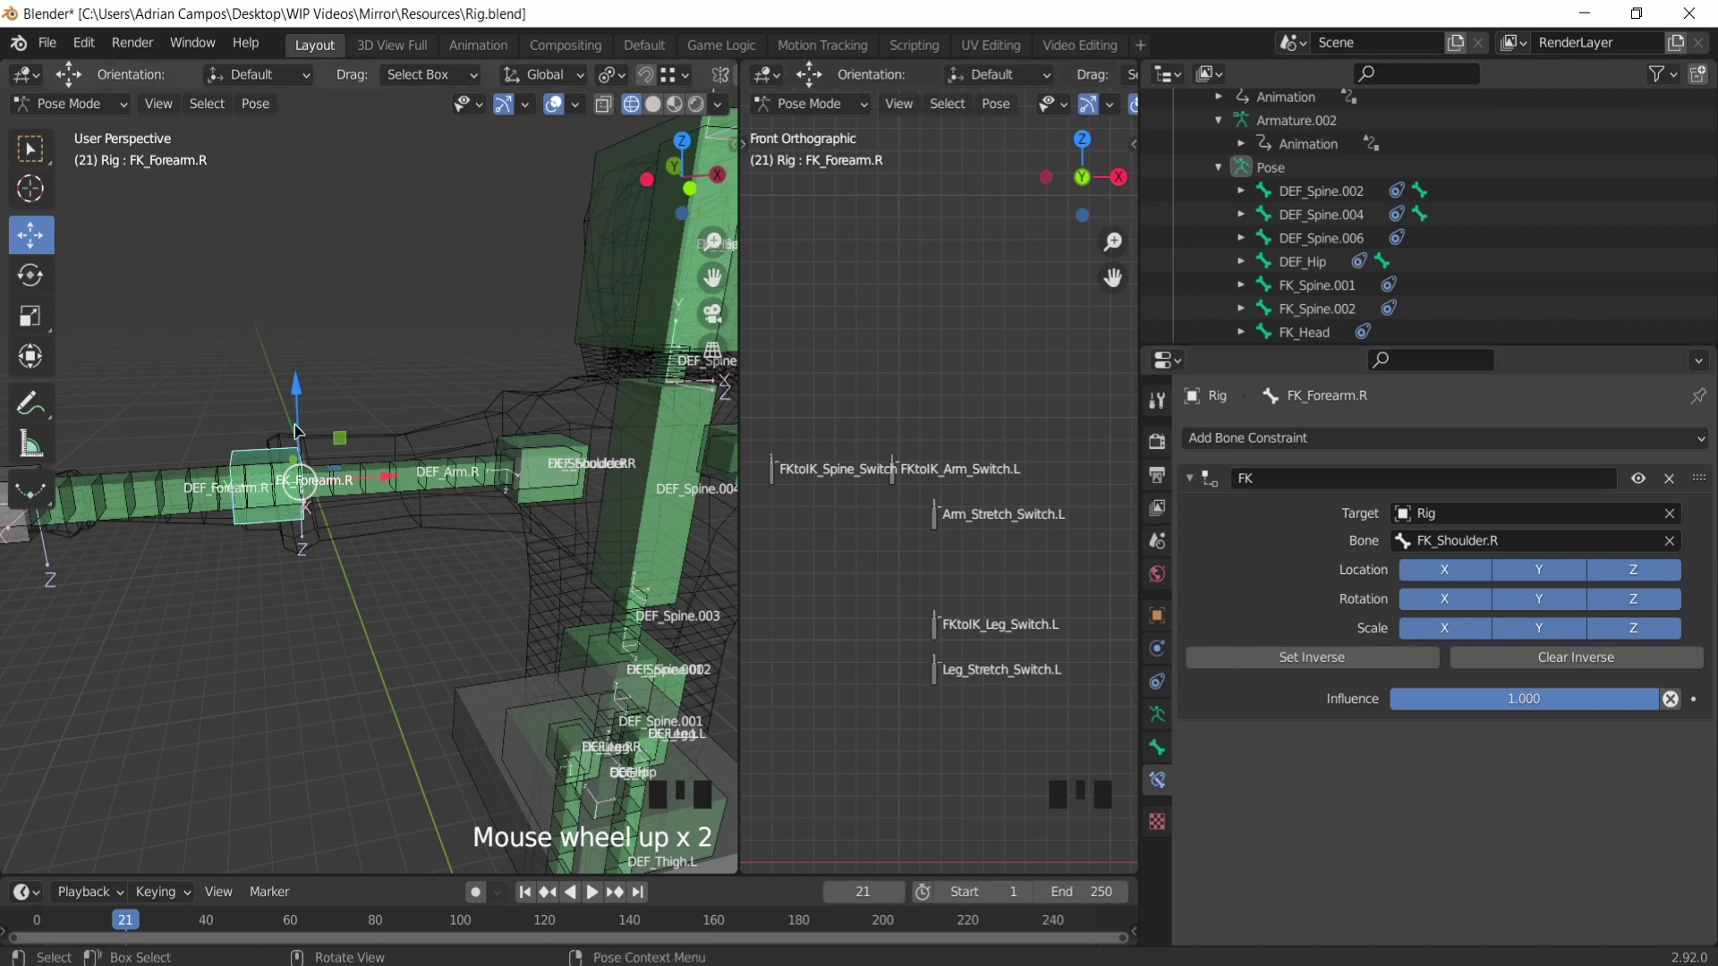
drag(356, 463, 431, 585)
click(432, 584)
scroll(down, 3)
scroll(down, 3)
scroll(down, 3)
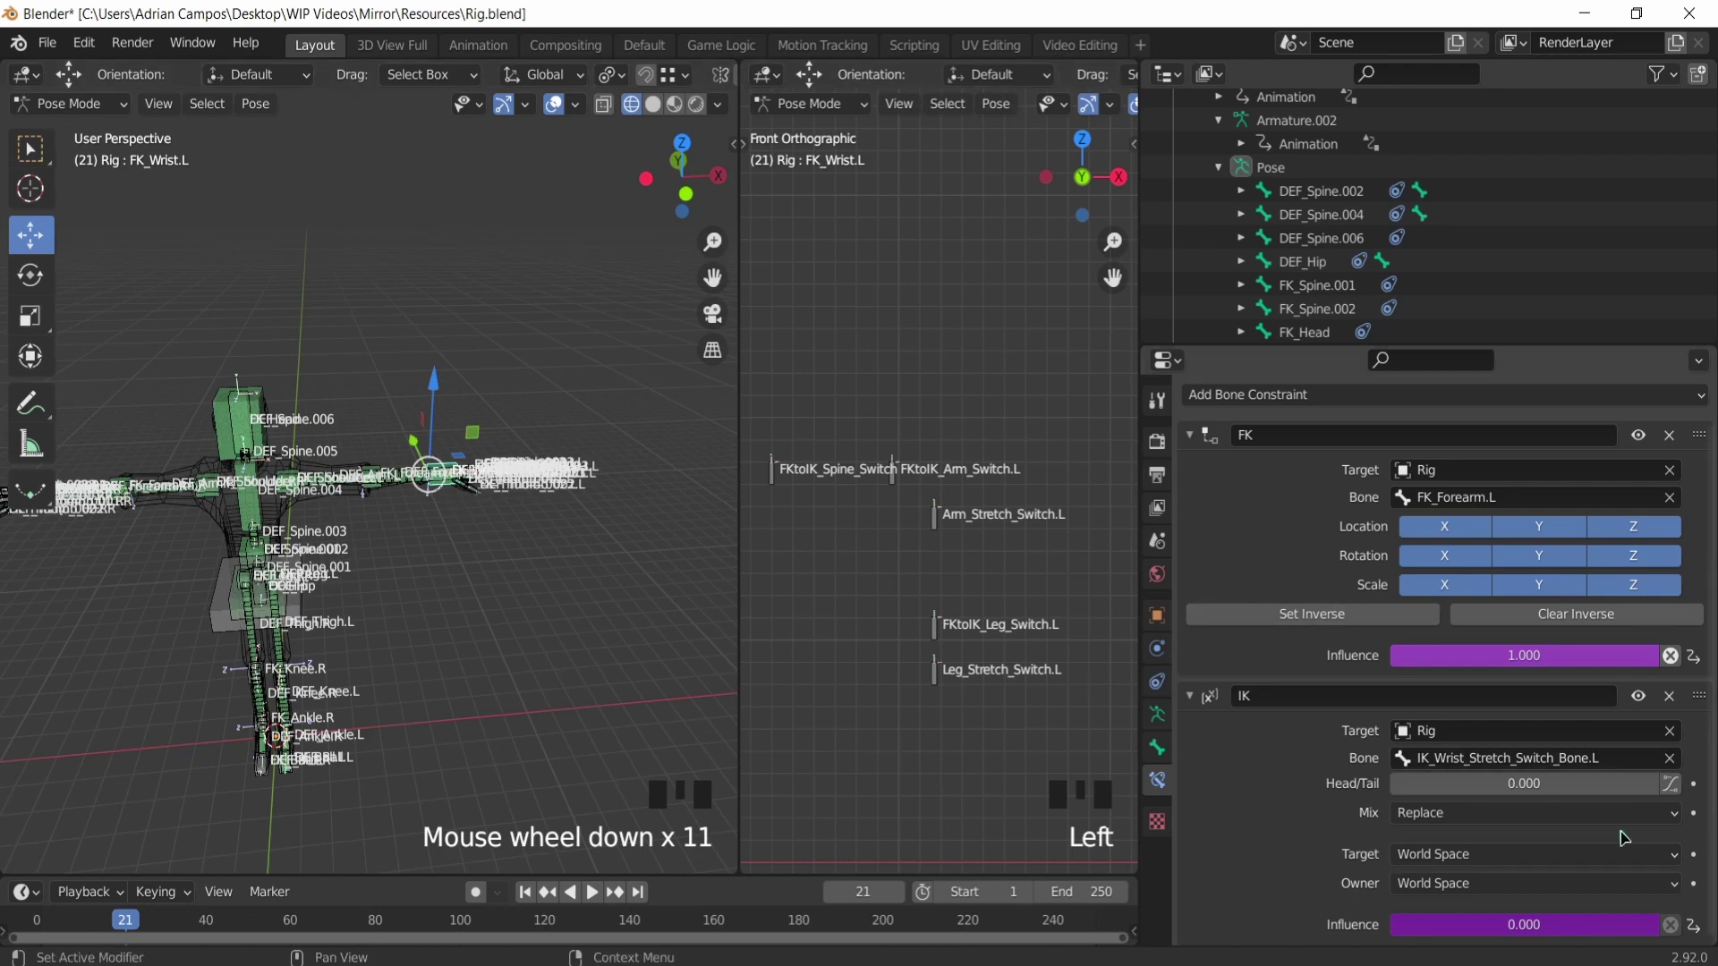
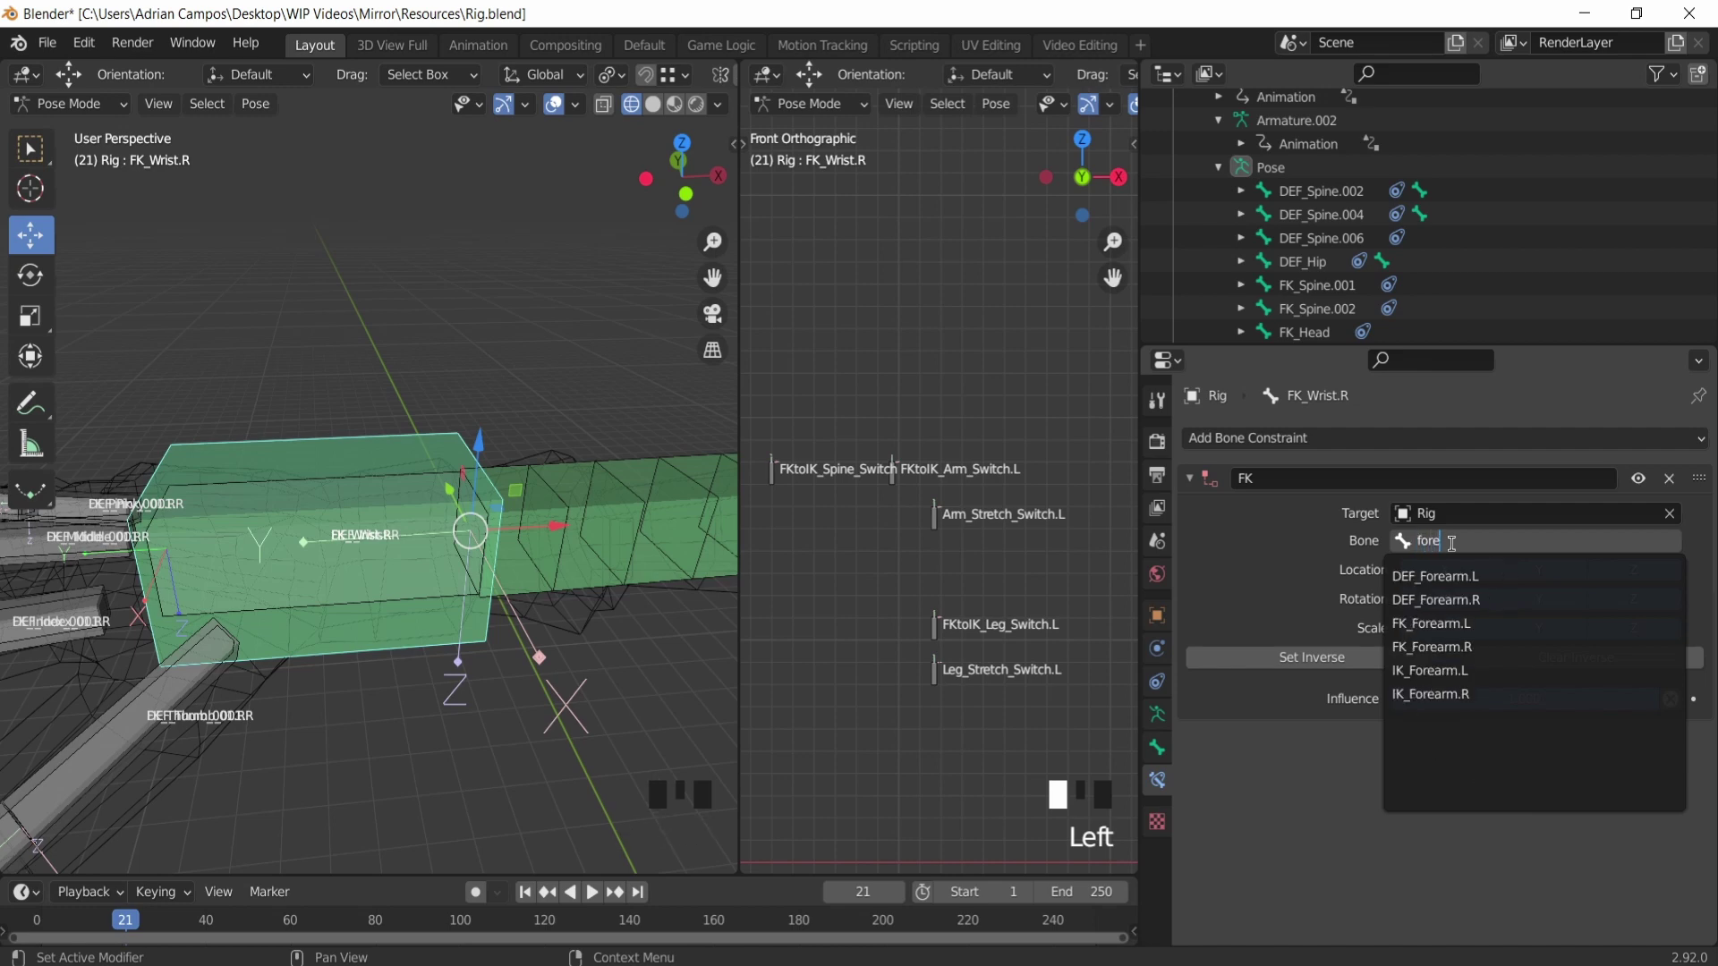
scroll(down, 3)
drag(458, 539, 462, 548)
drag(462, 549, 467, 573)
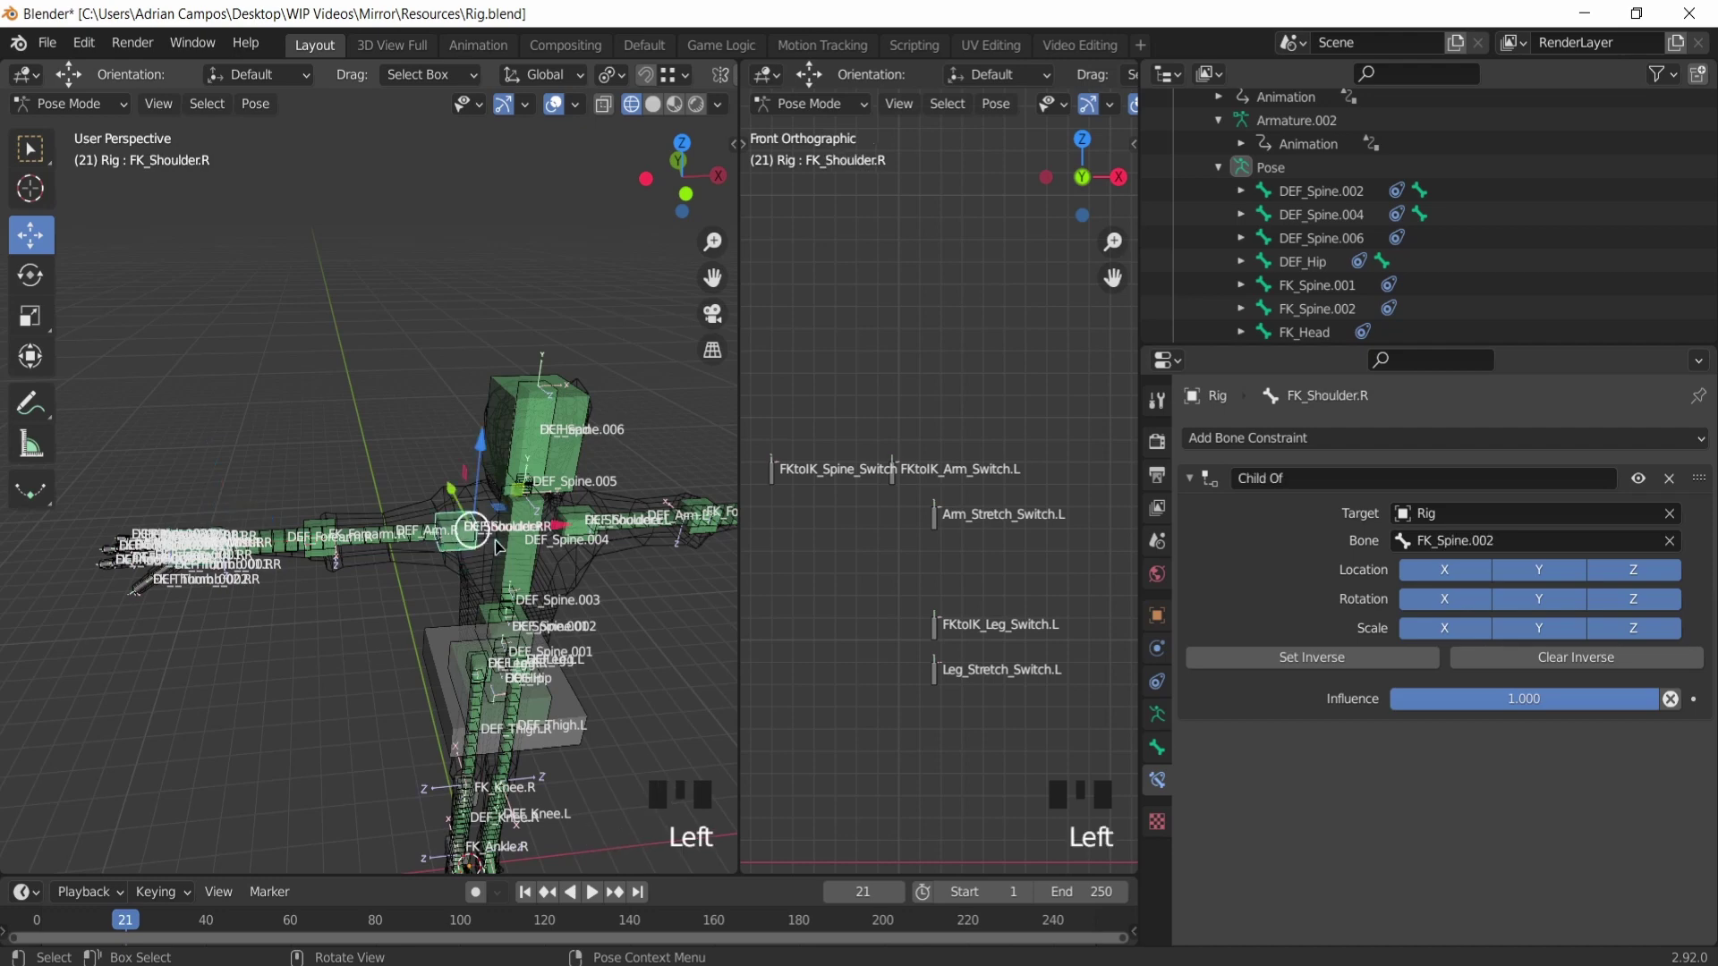
click(490, 548)
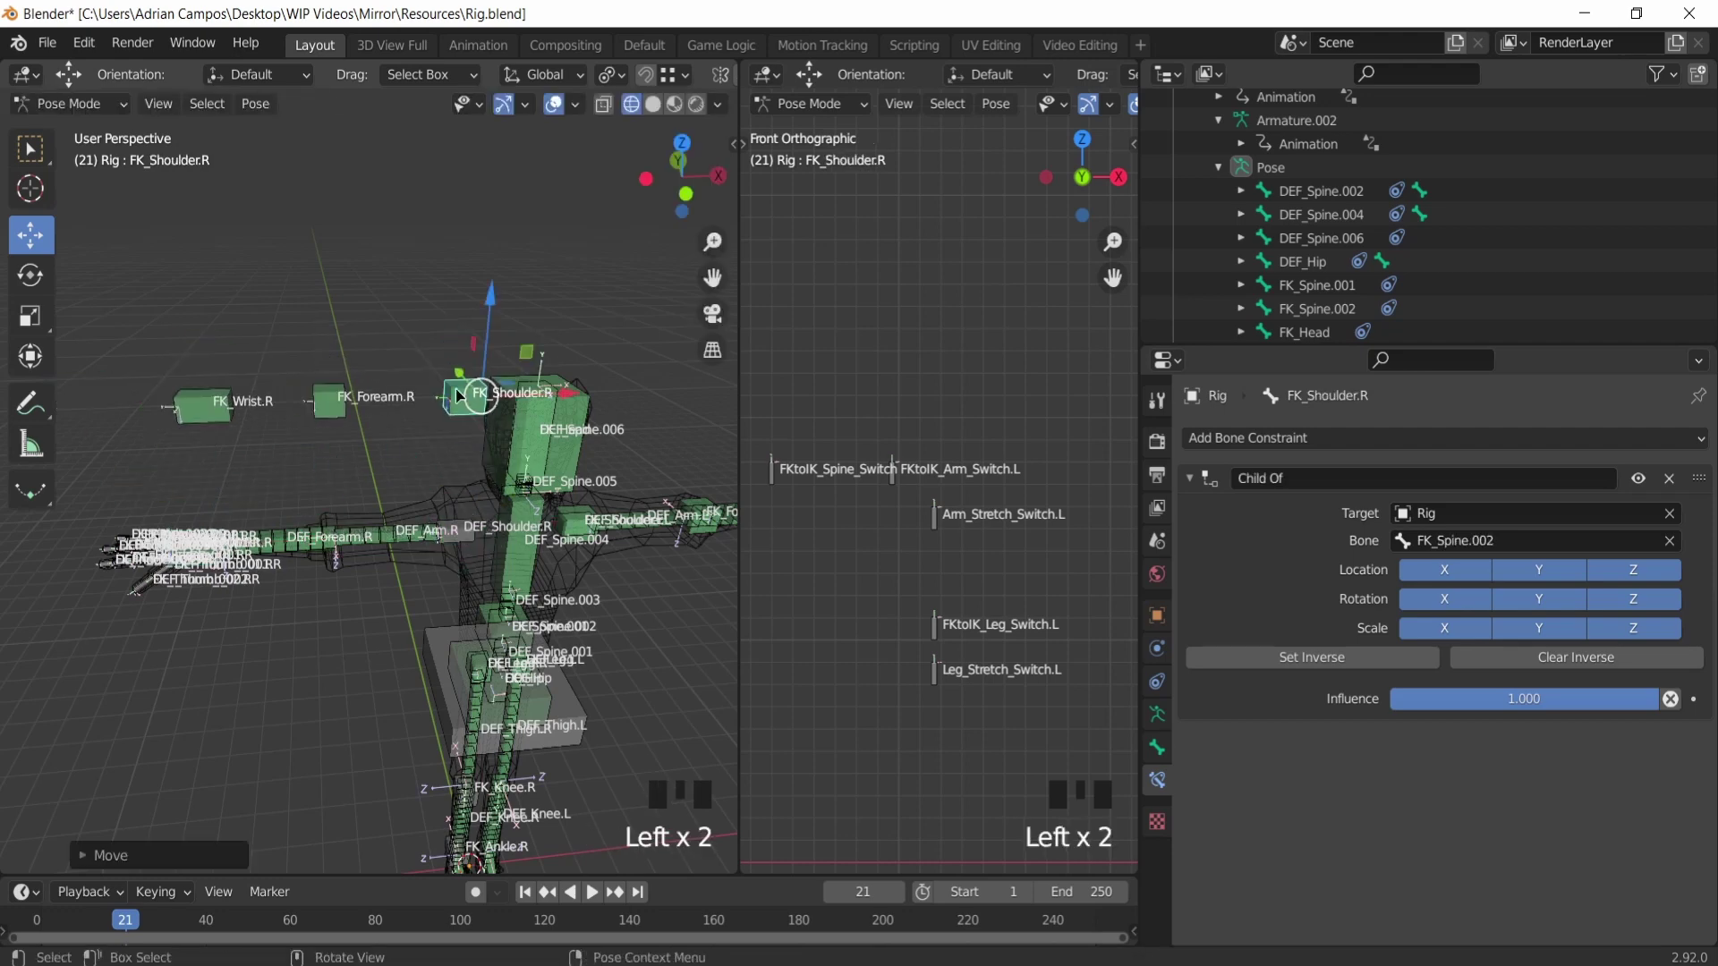
Step: Give the right FK pinky bone a Child Of constraint targeting FK_Wrist.R
key(ctrl+z)
click(332, 539)
click(343, 547)
key(ctrl+z)
click(353, 191)
scroll(down, 3)
scroll(up, 3)
Step: Give the right thumb's first FK bone a Child Of constraint targeting FK_Wrist.R
drag(259, 522, 310, 517)
scroll(up, 3)
scroll(down, 3)
drag(312, 543, 355, 526)
scroll(up, 3)
click(375, 607)
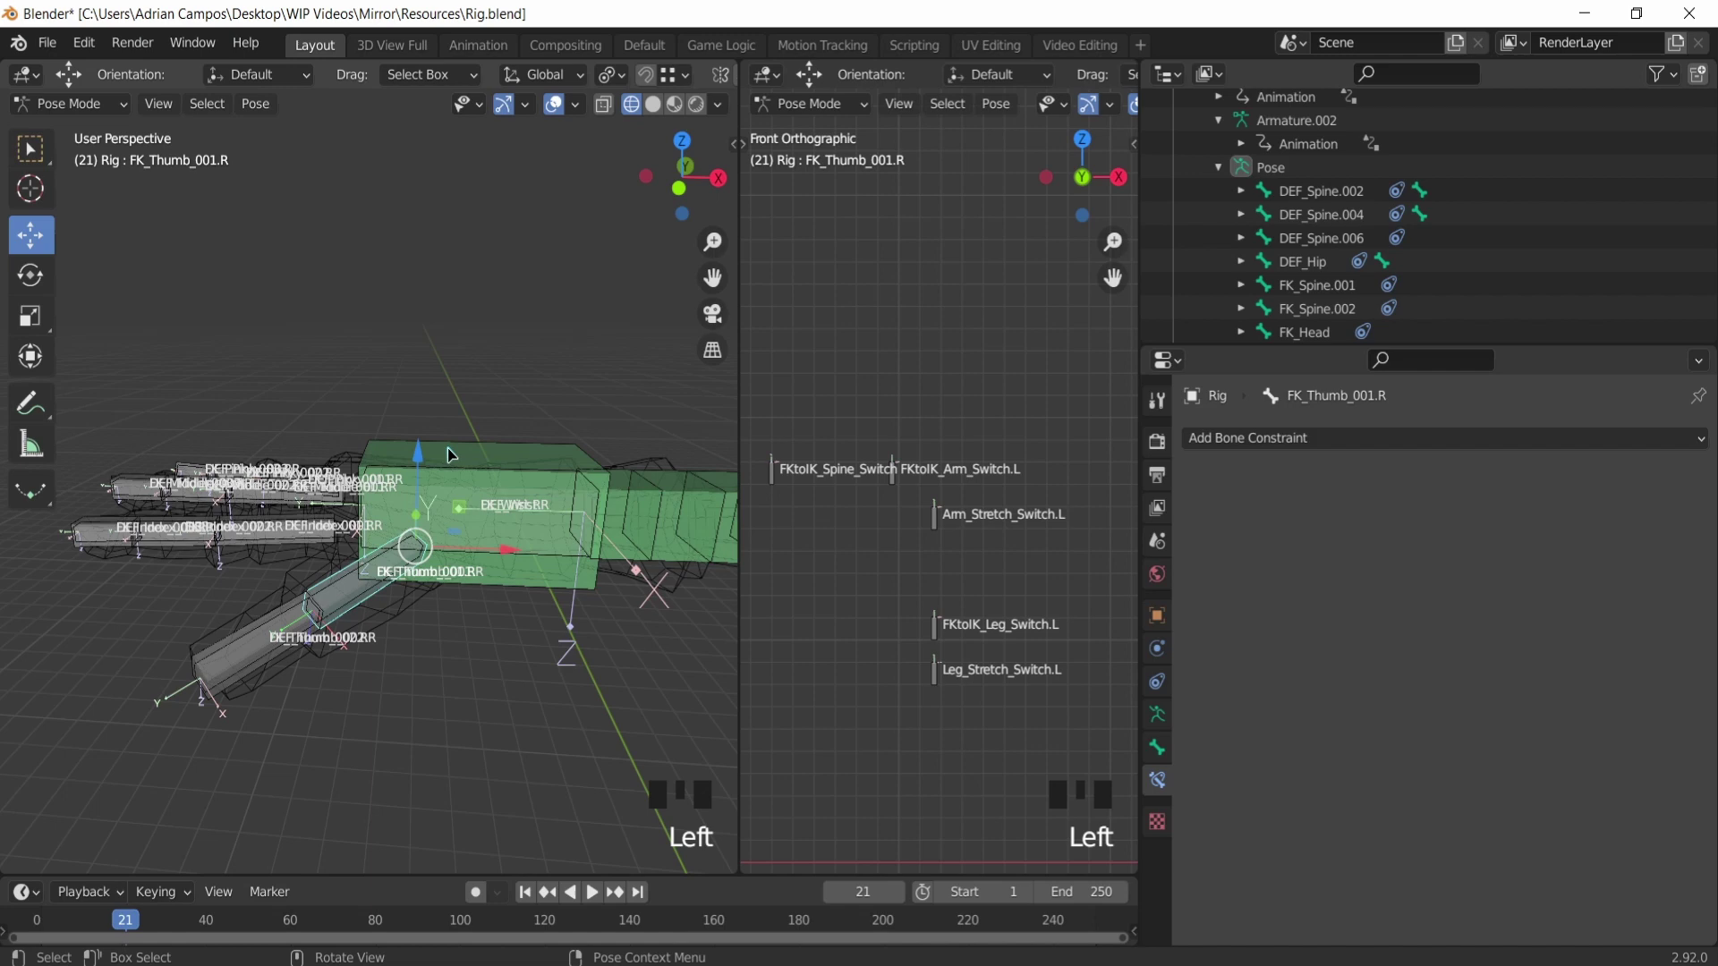
drag(446, 460, 1275, 448)
drag(1275, 447, 1422, 512)
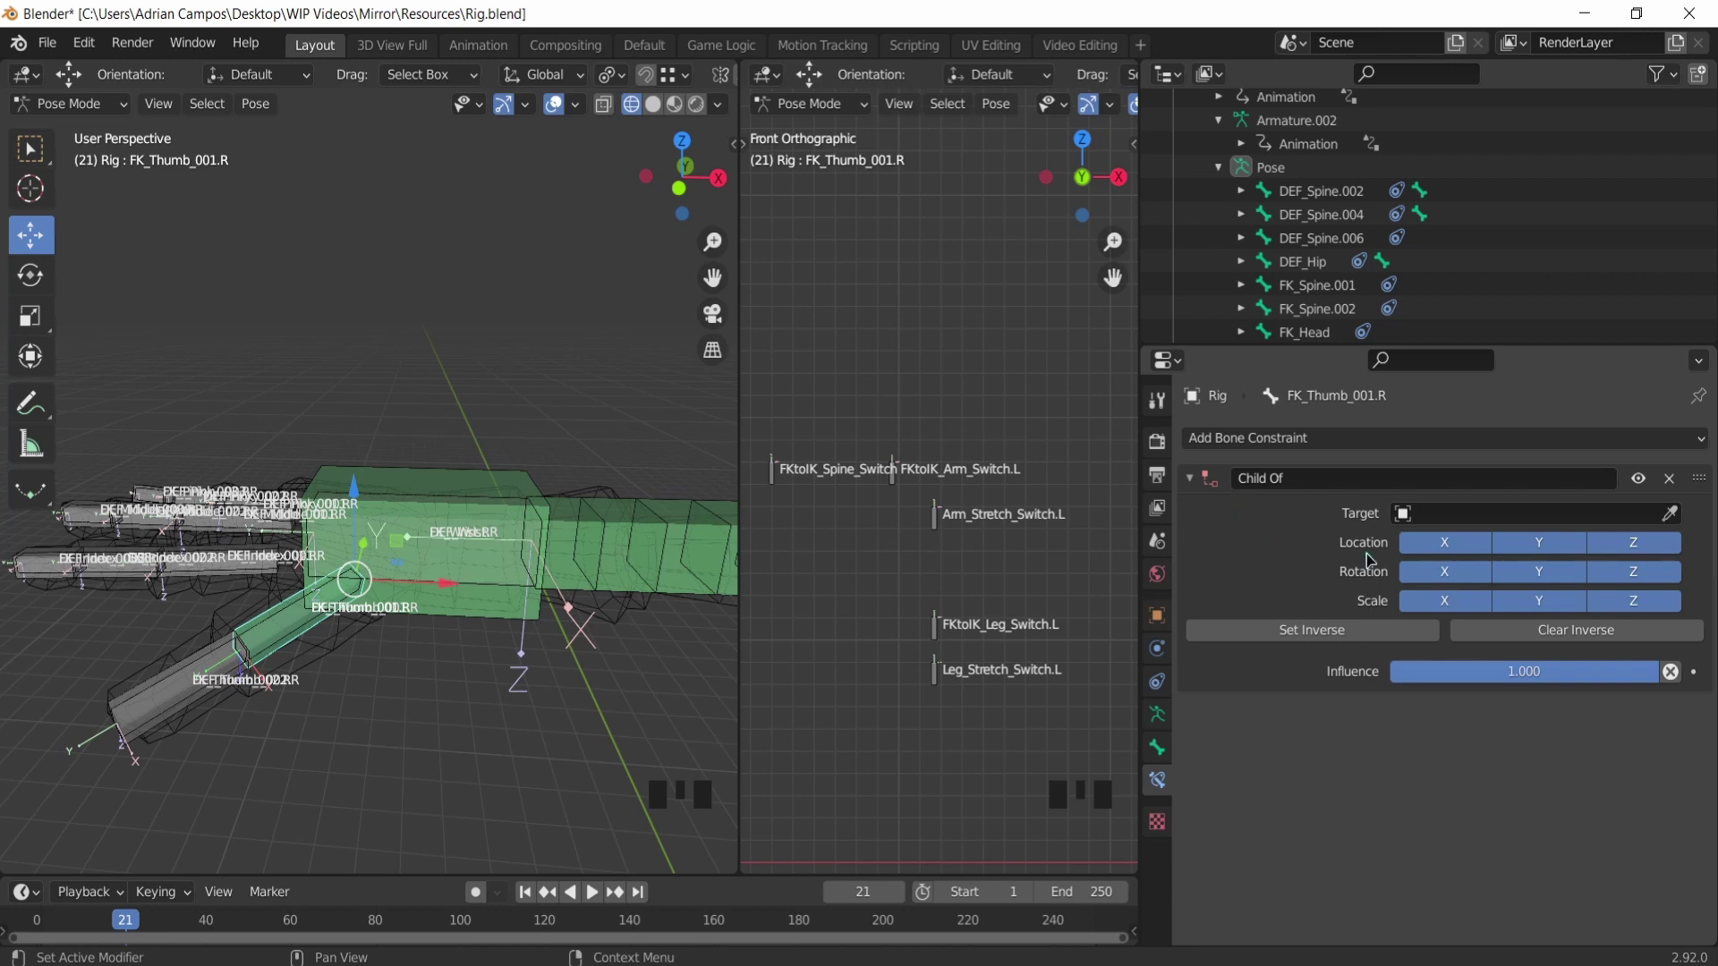
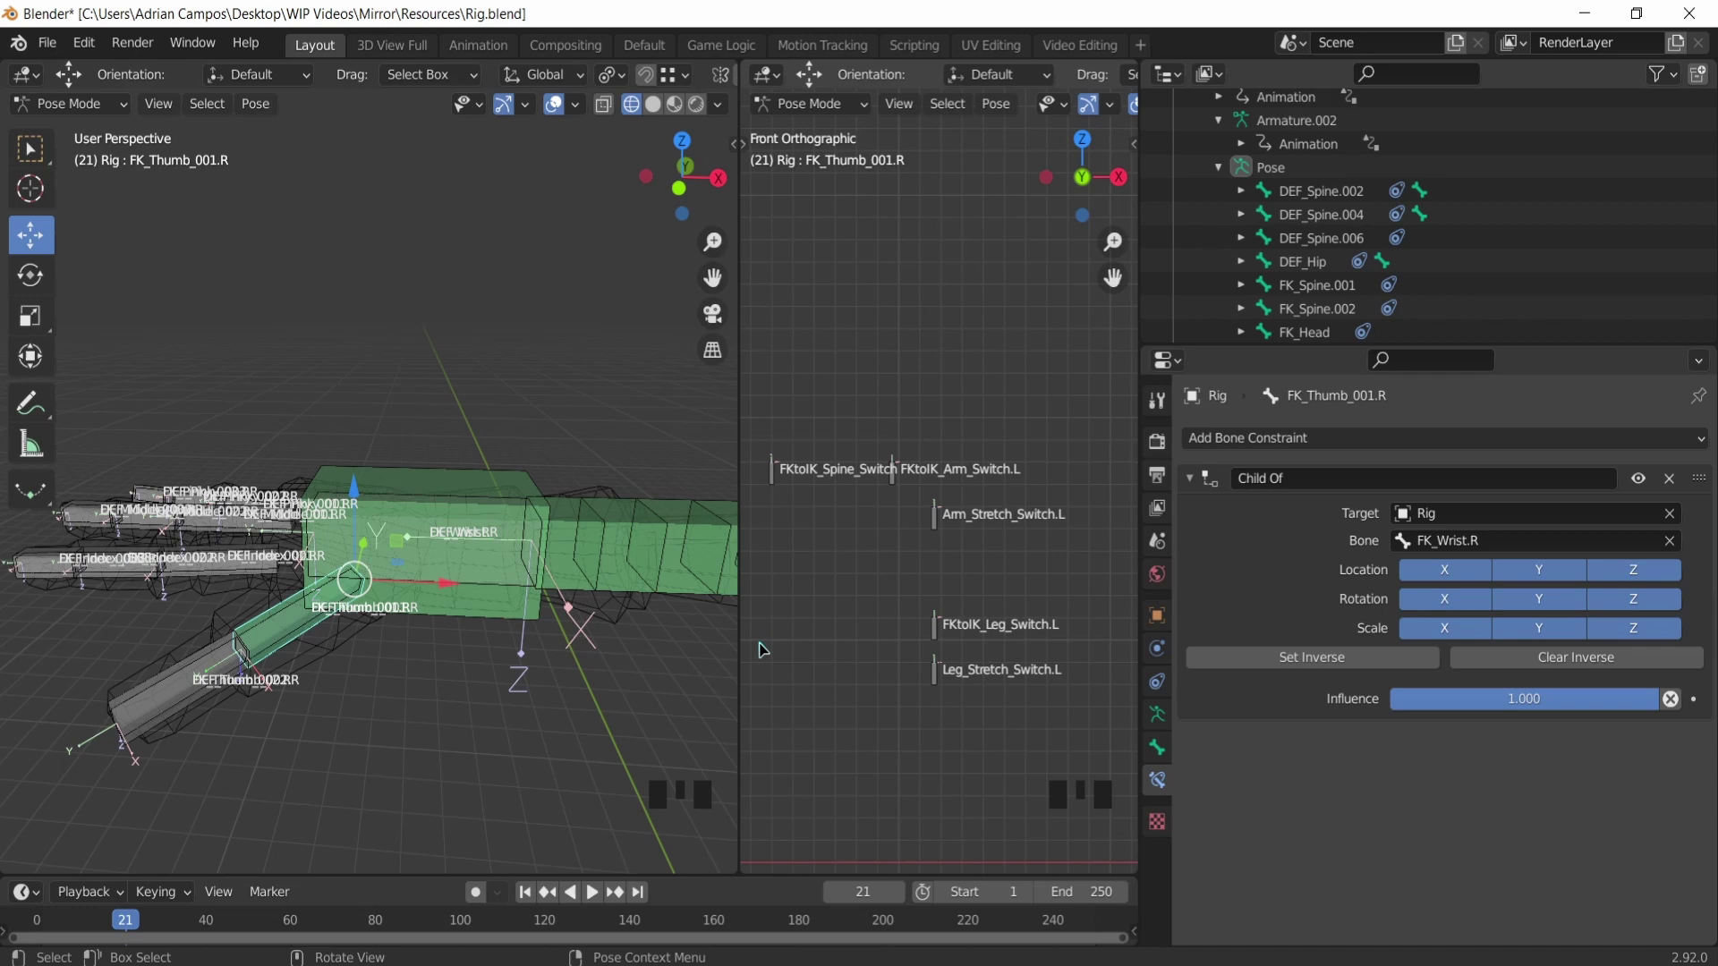
Step: Give the right index finger's first FK bone a Child Of constraint targeting FK_Wrist.R
drag(291, 513, 406, 586)
click(407, 586)
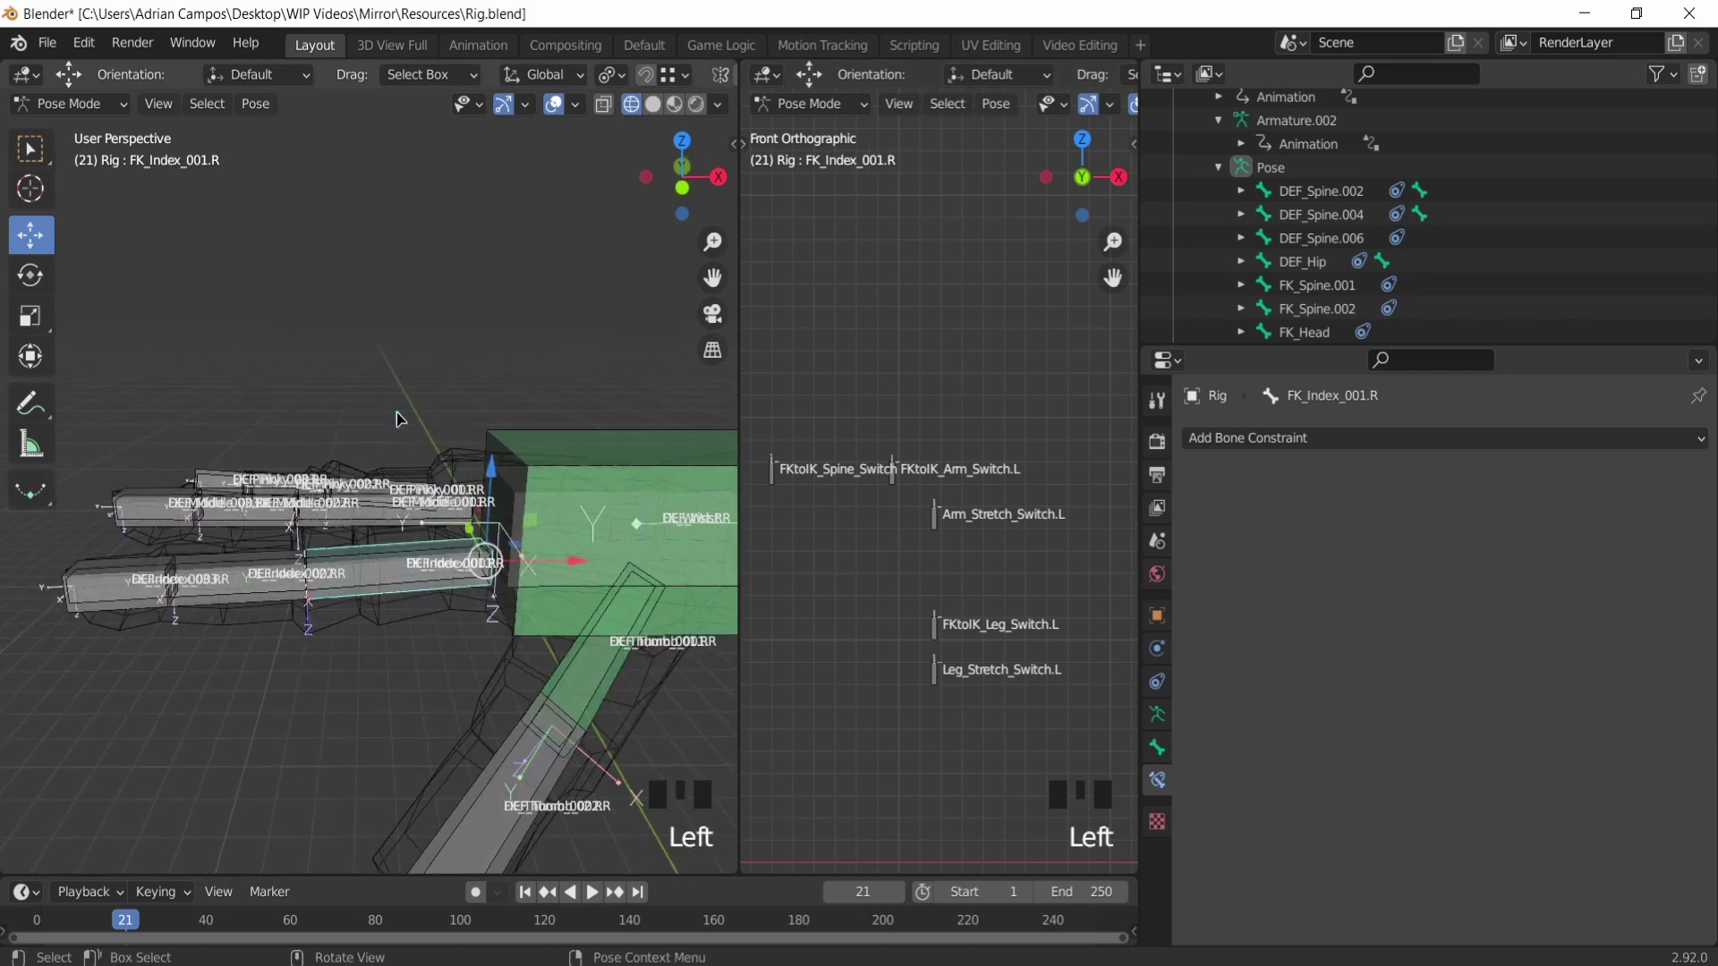
double_click(431, 313)
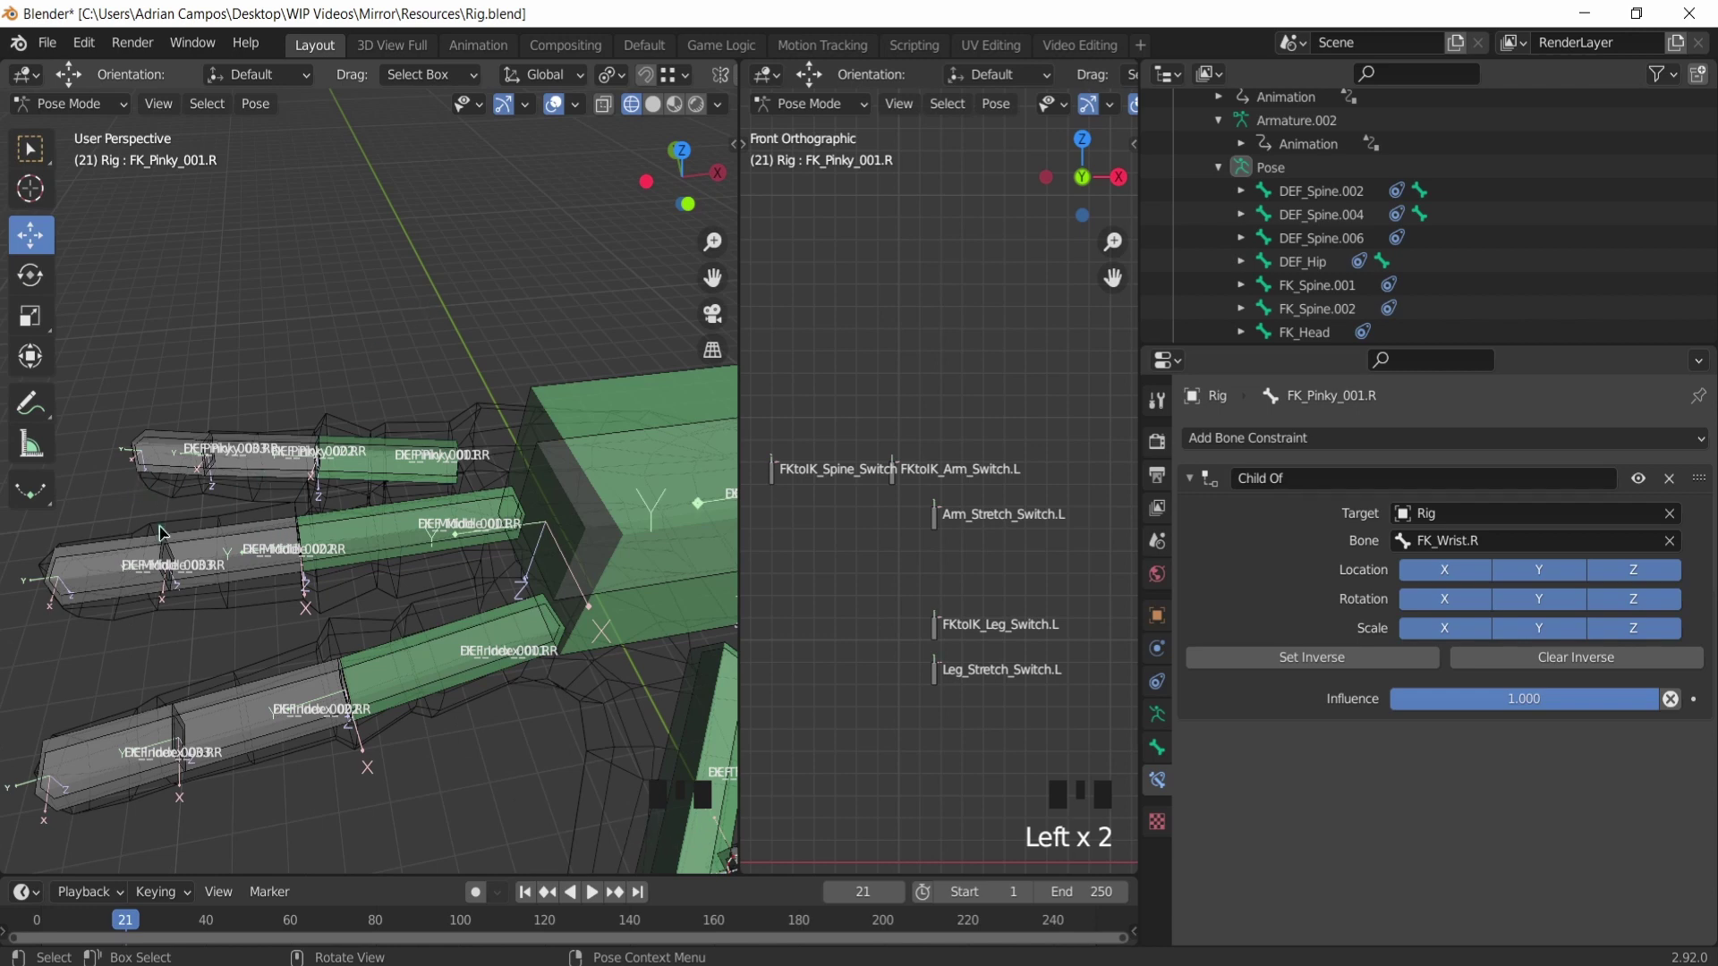
scroll(down, 3)
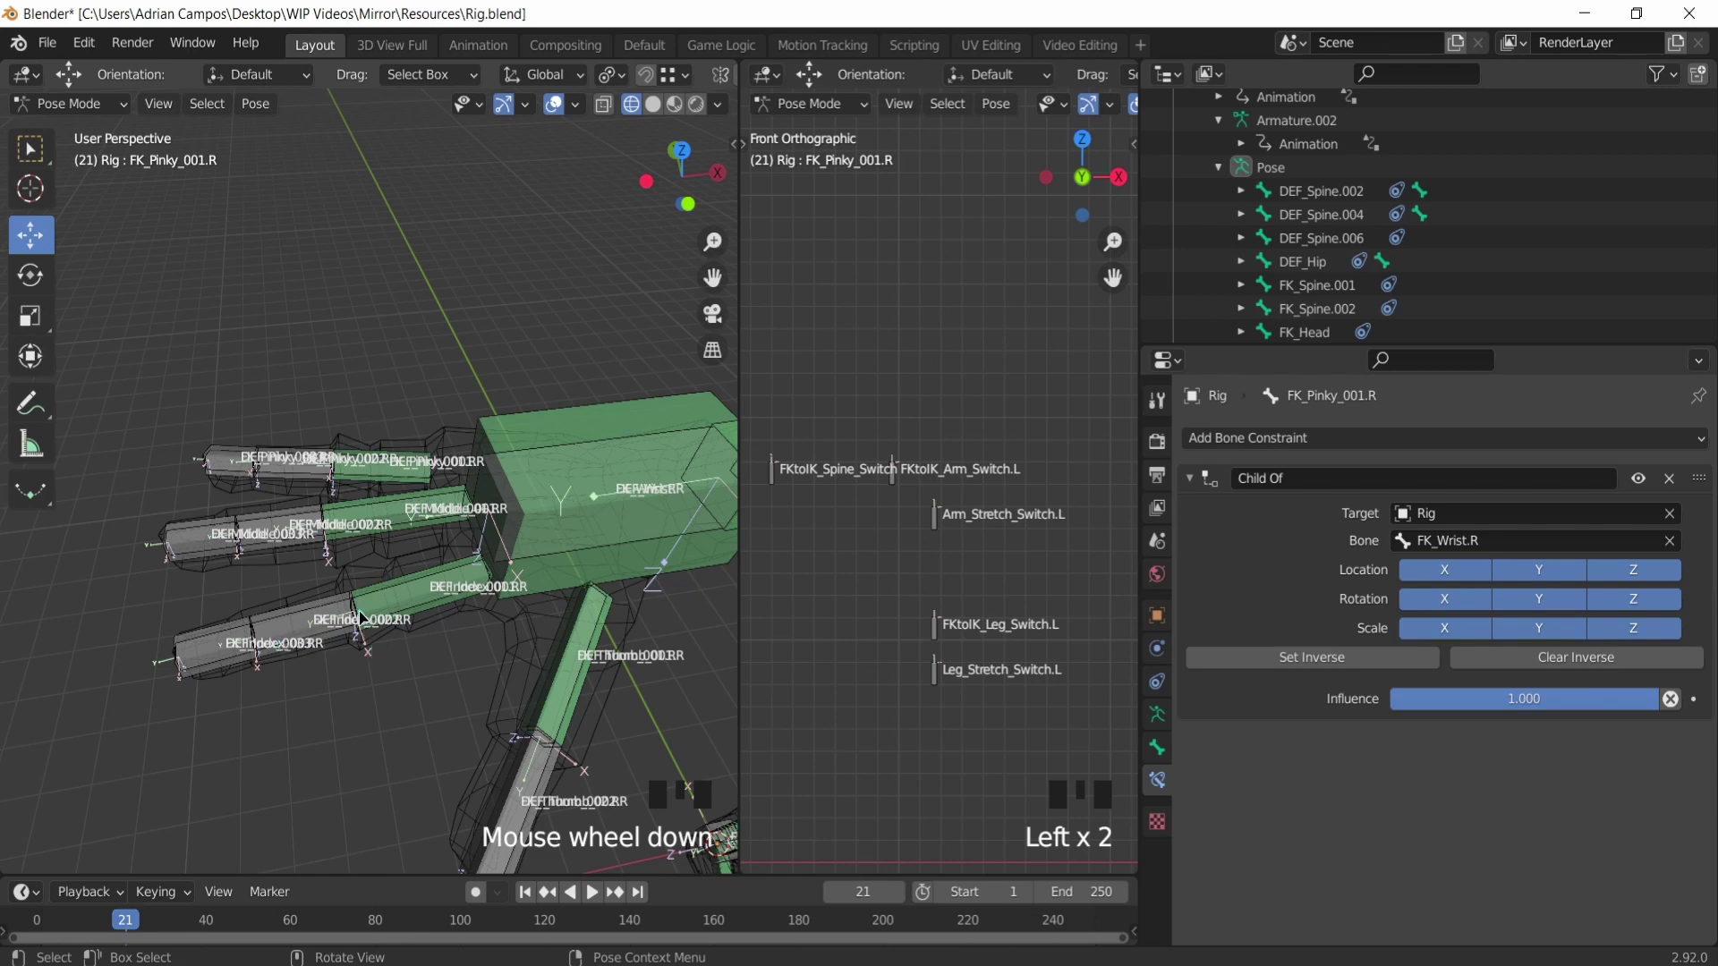
key(ctrl+z)
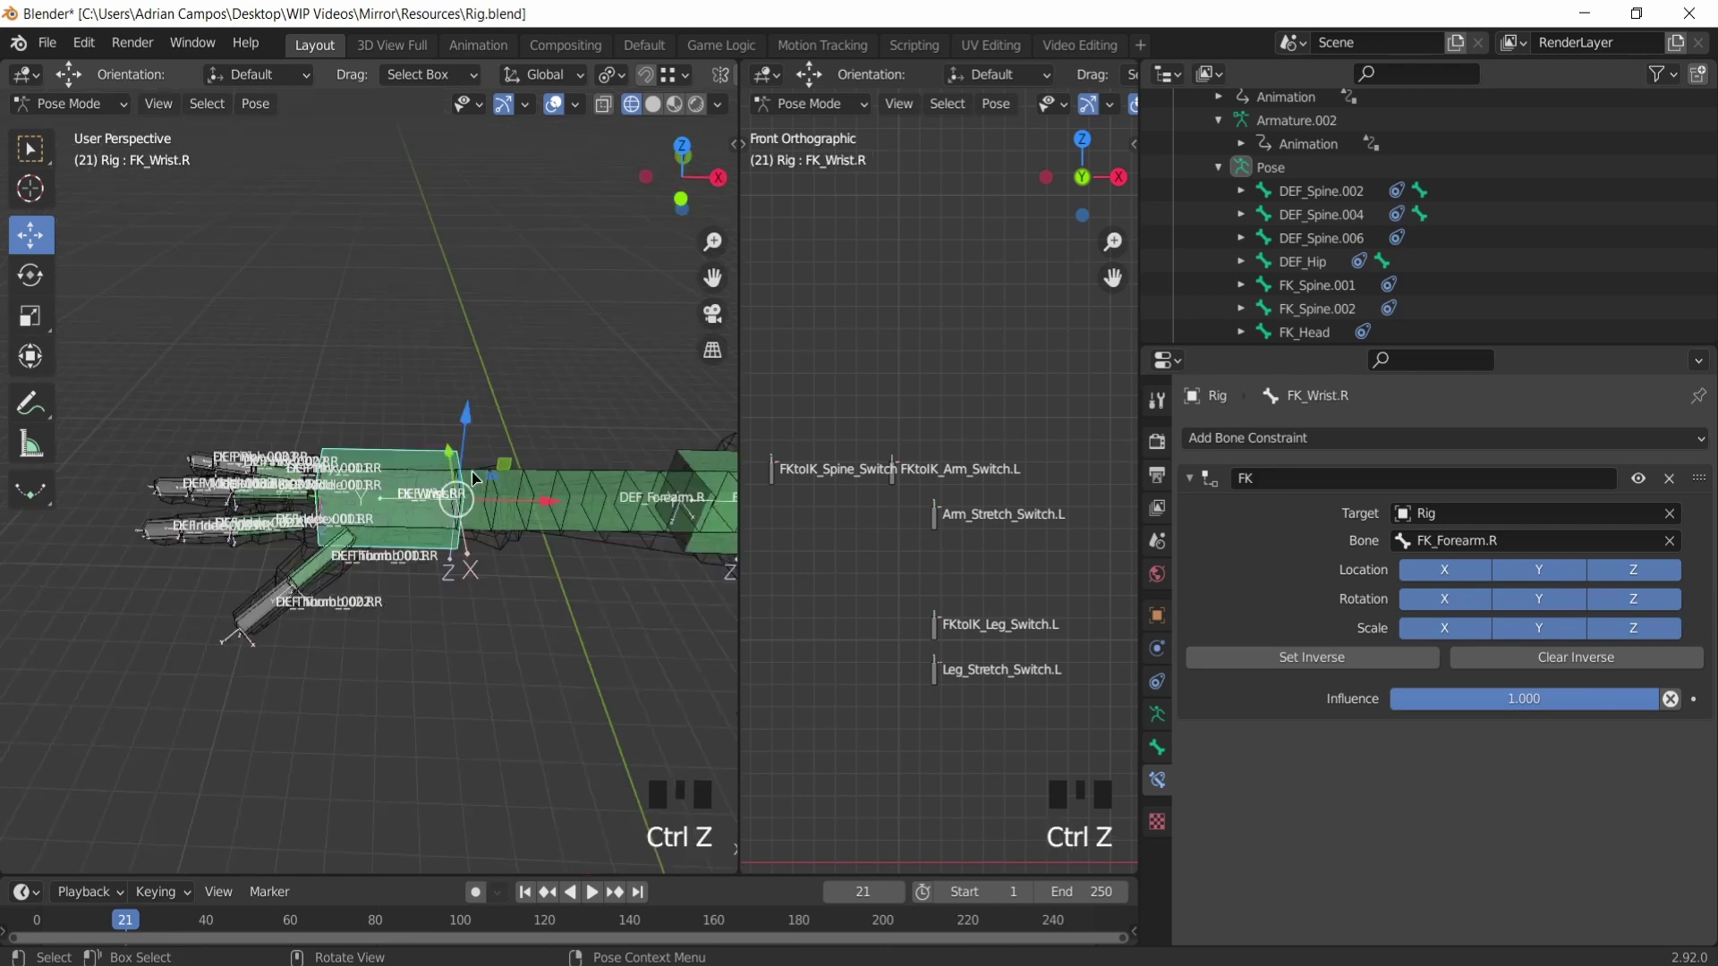
click(473, 504)
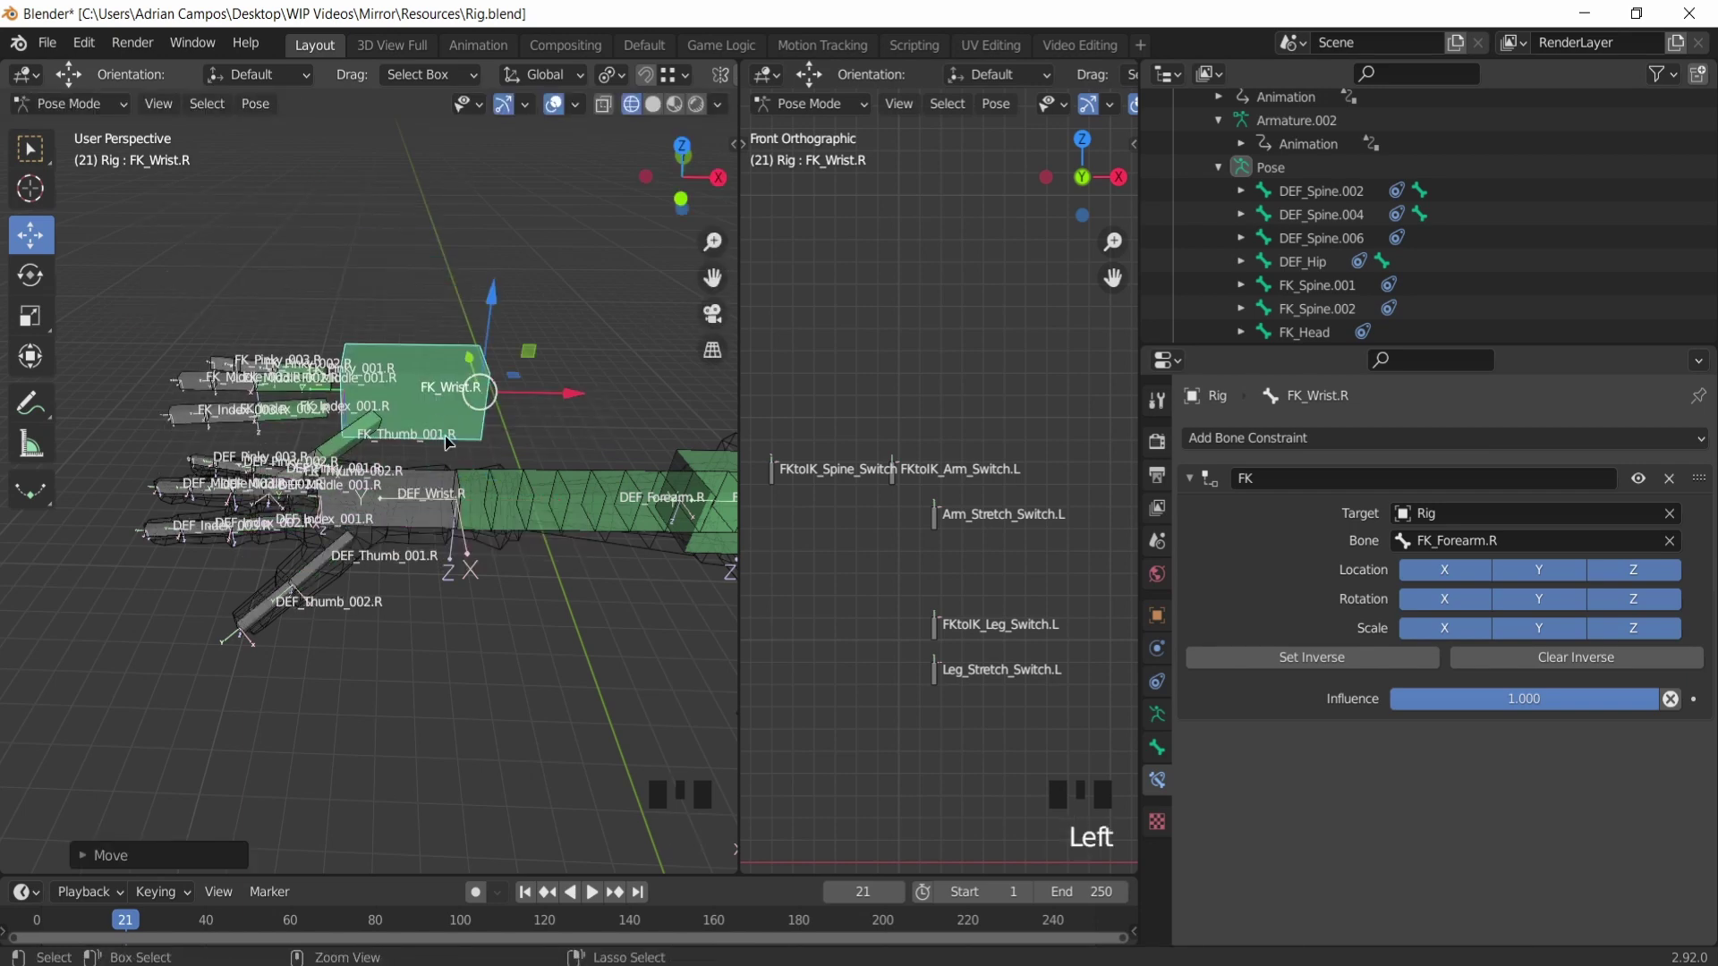
key(ctrl+z)
scroll(down, 3)
click(443, 462)
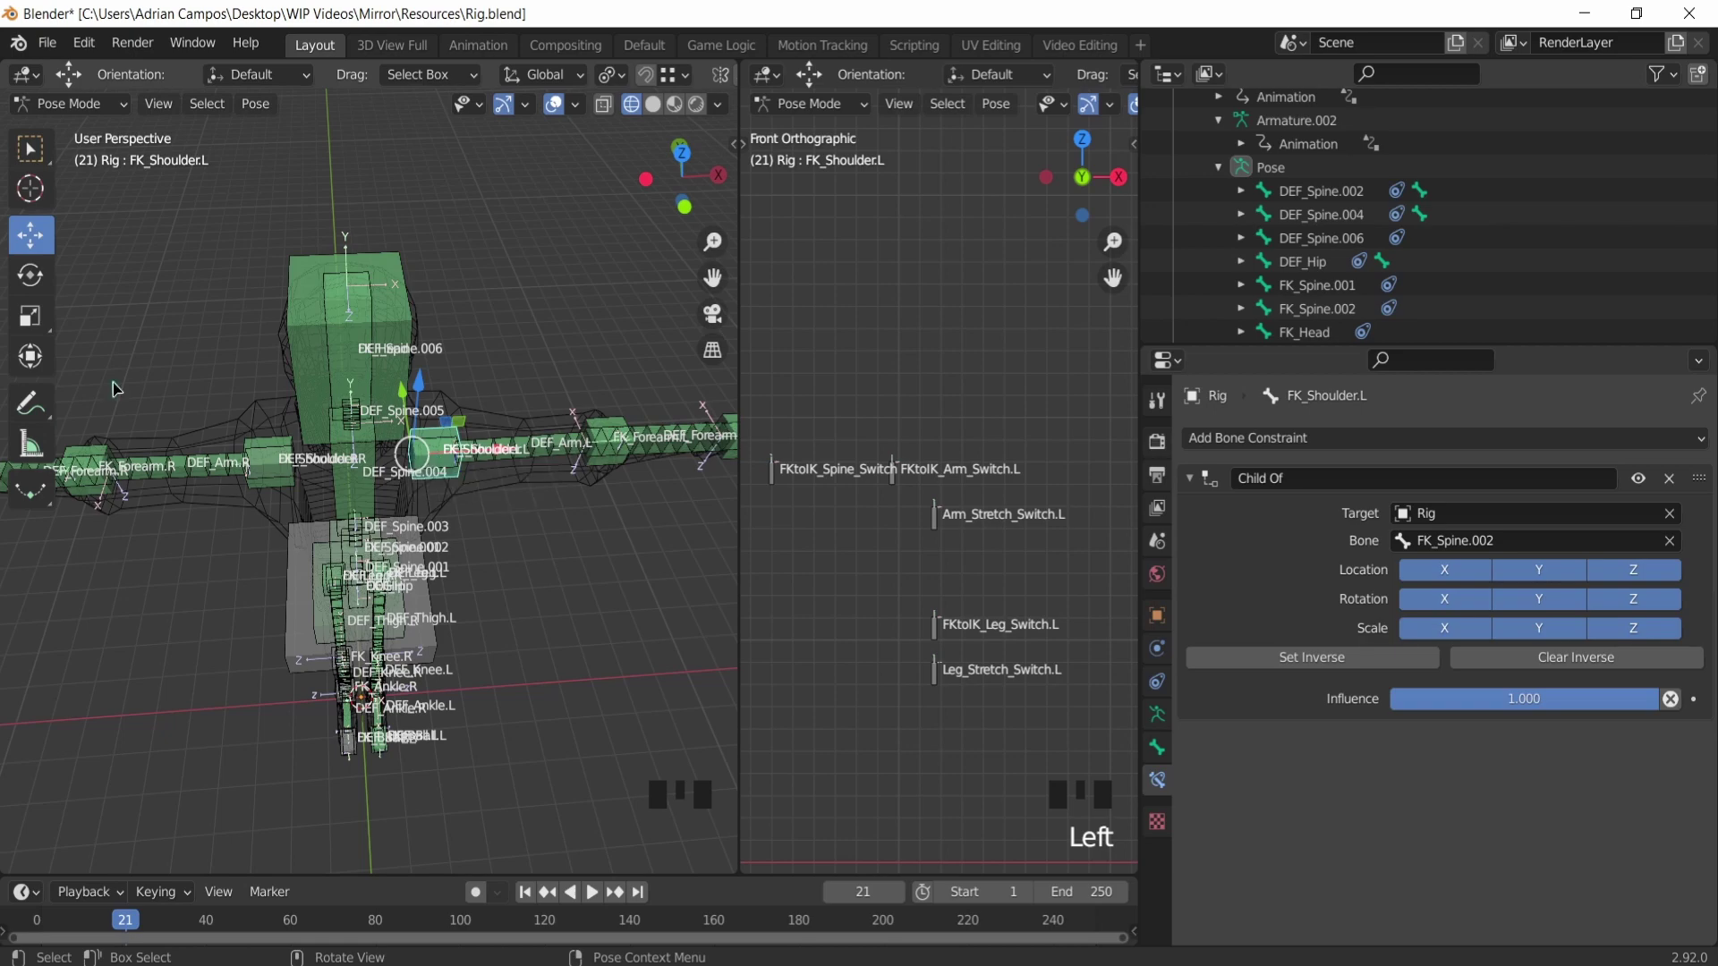
scroll(up, 3)
drag(217, 446, 217, 427)
click(218, 428)
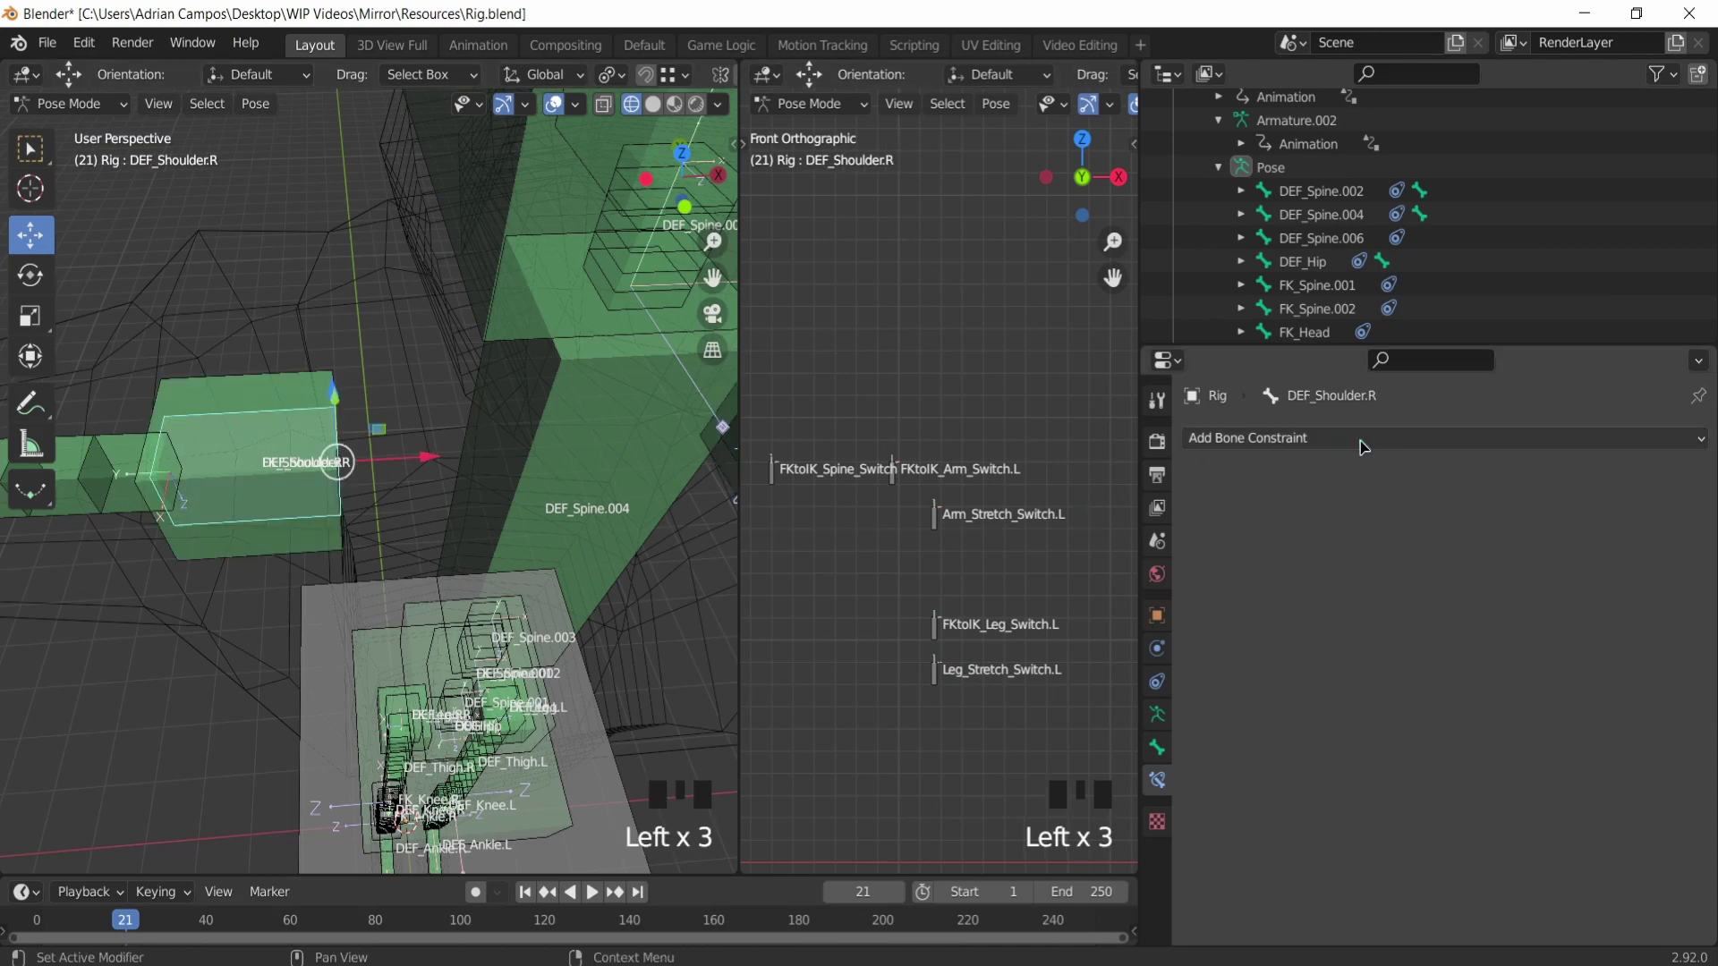
Step: Give DEF_Shoulder.R a Copy Transforms constraint targeting Rig bone FK_Shoulder.R
drag(1363, 447, 357, 448)
scroll(down, 3)
drag(445, 441, 419, 452)
scroll(up, 3)
drag(397, 413, 513, 395)
double_click(513, 395)
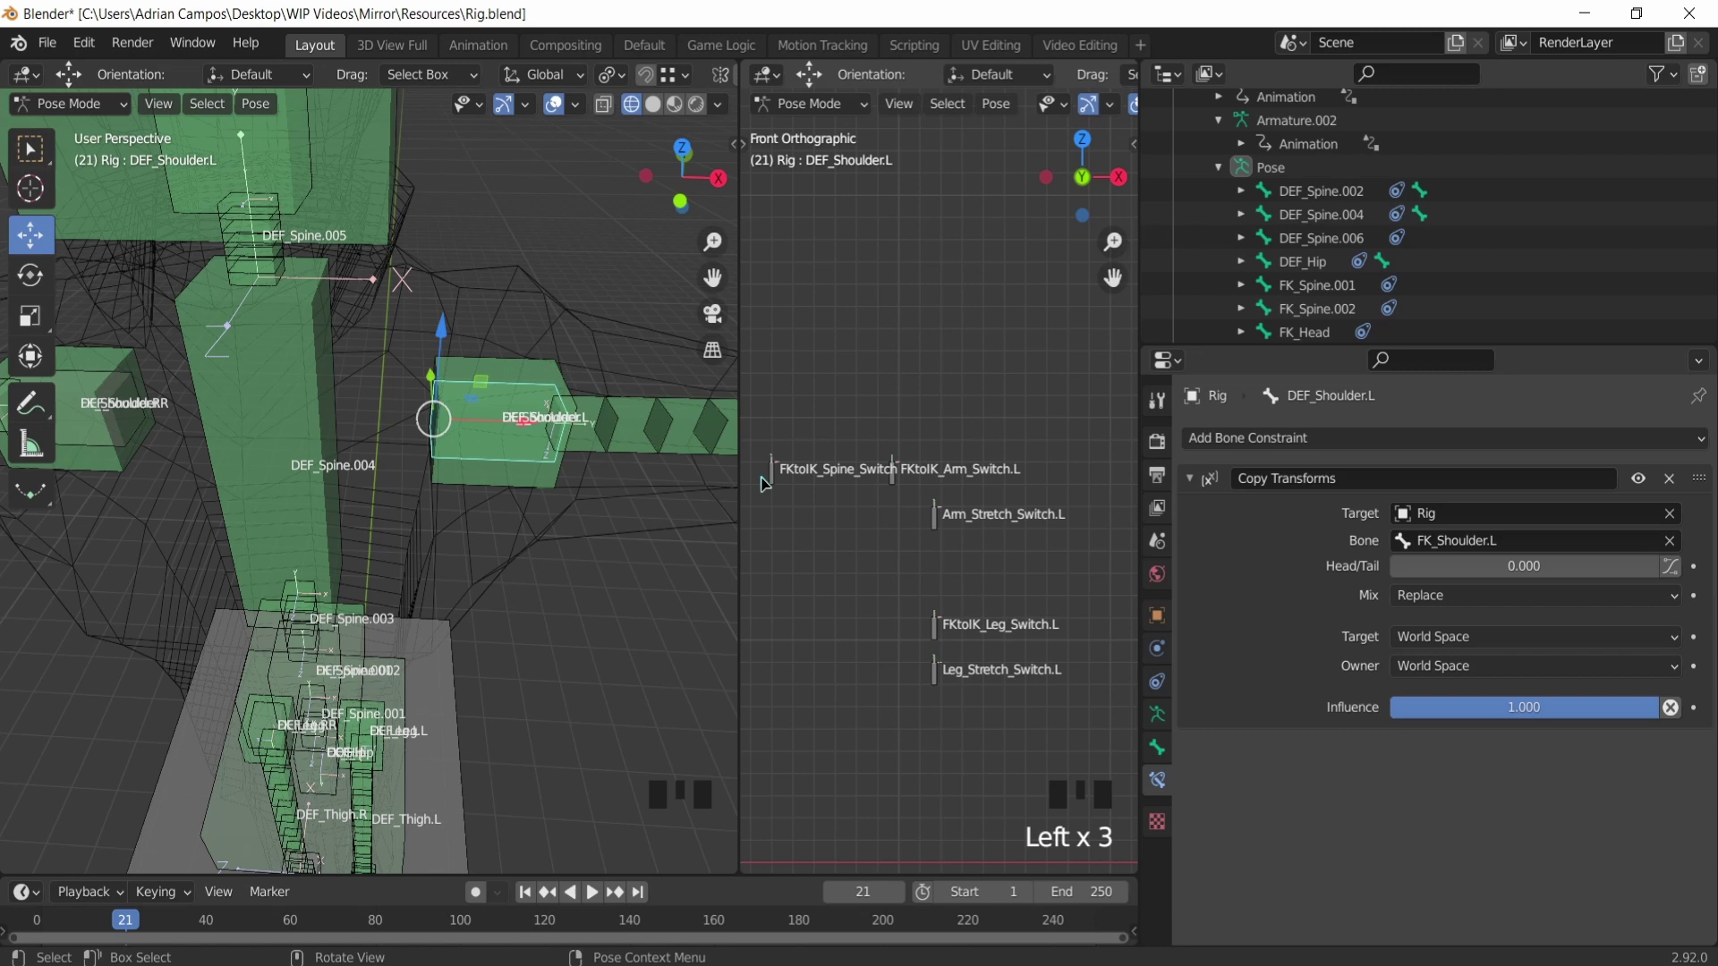
click(125, 414)
Step: Give DEF_Forearm.R a Copy Transforms constraint targeting FK_Forearm.R alongside its Stretch To DEF_Wrist.R
drag(1298, 438, 1193, 548)
drag(1193, 547, 1256, 534)
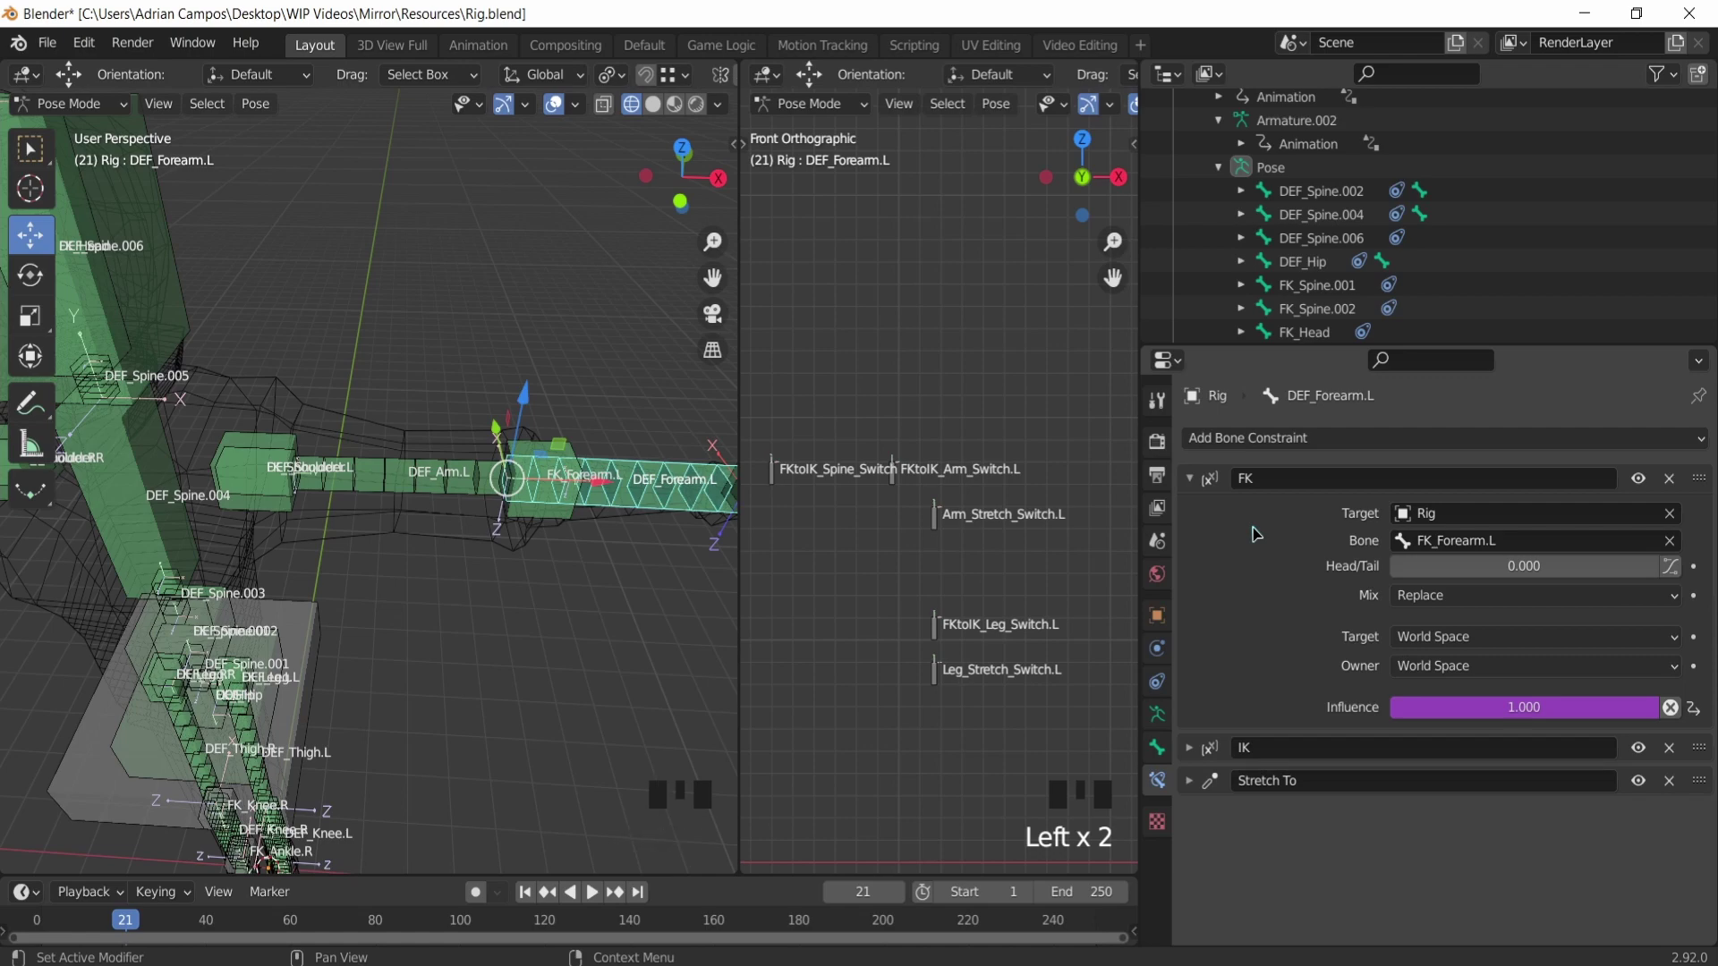
scroll(down, 3)
scroll(up, 3)
drag(277, 452, 1168, 503)
click(388, 403)
drag(1249, 463, 1552, 621)
Step: Order the forearm's constraint stack and select DEF_Wrist.R for its own constraints
scroll(down, 3)
drag(1544, 666, 1489, 638)
drag(1693, 485, 1682, 464)
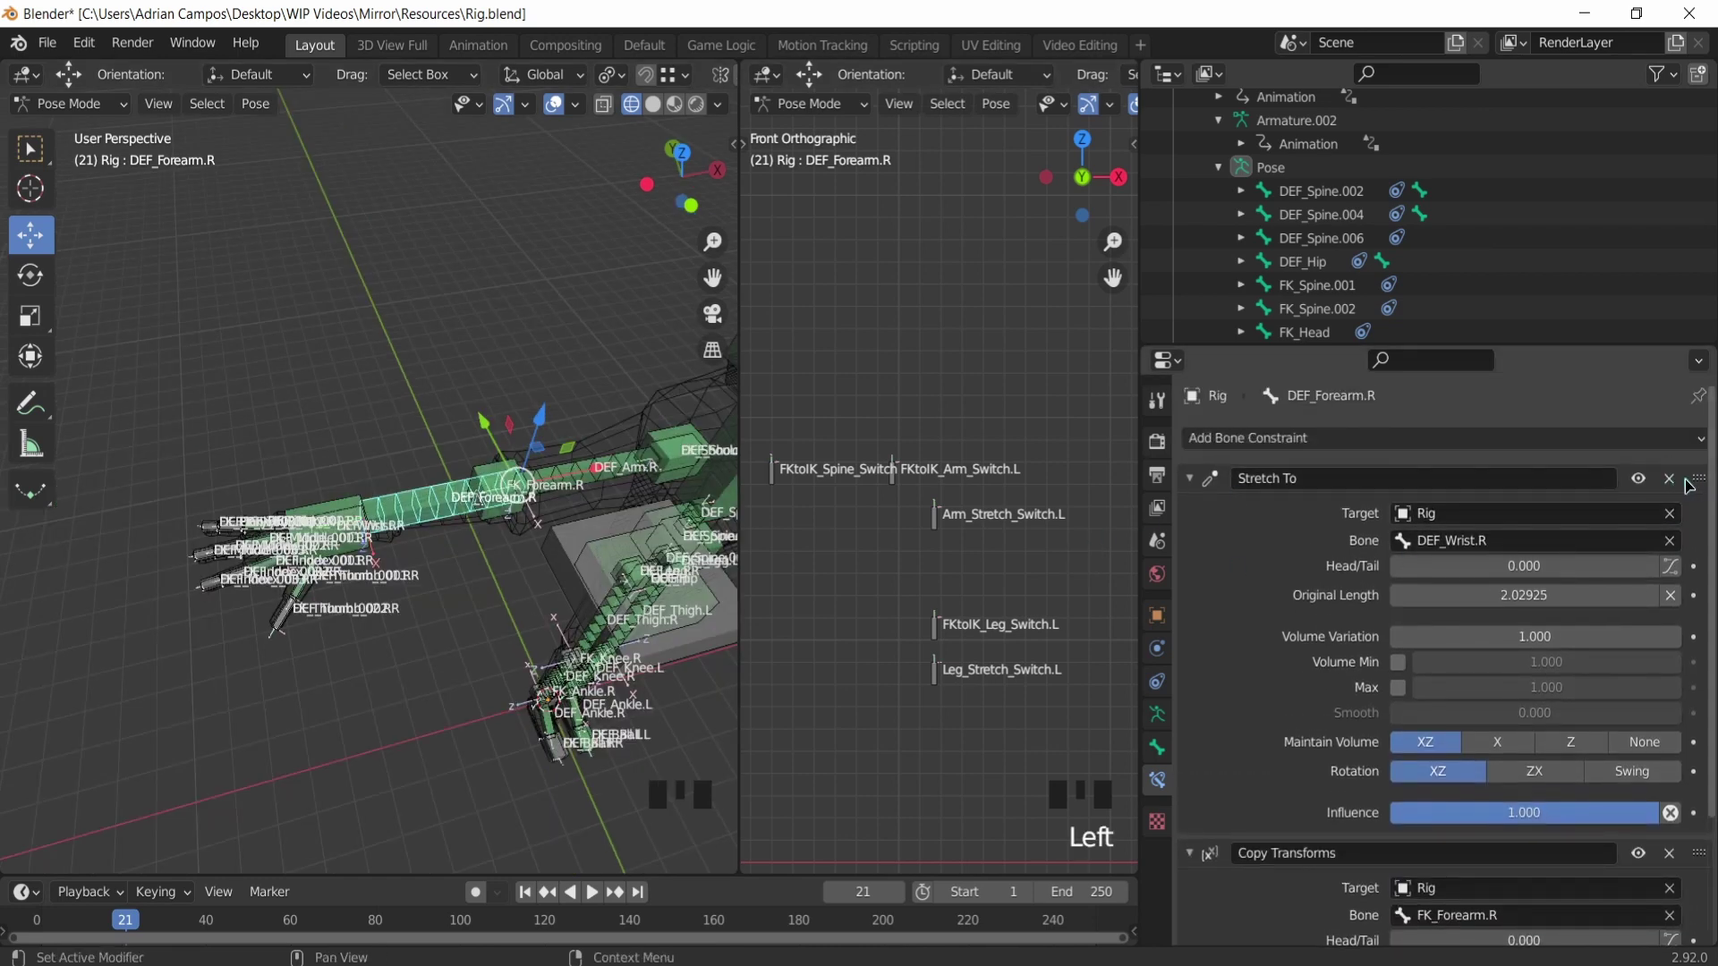
drag(1705, 487, 1655, 884)
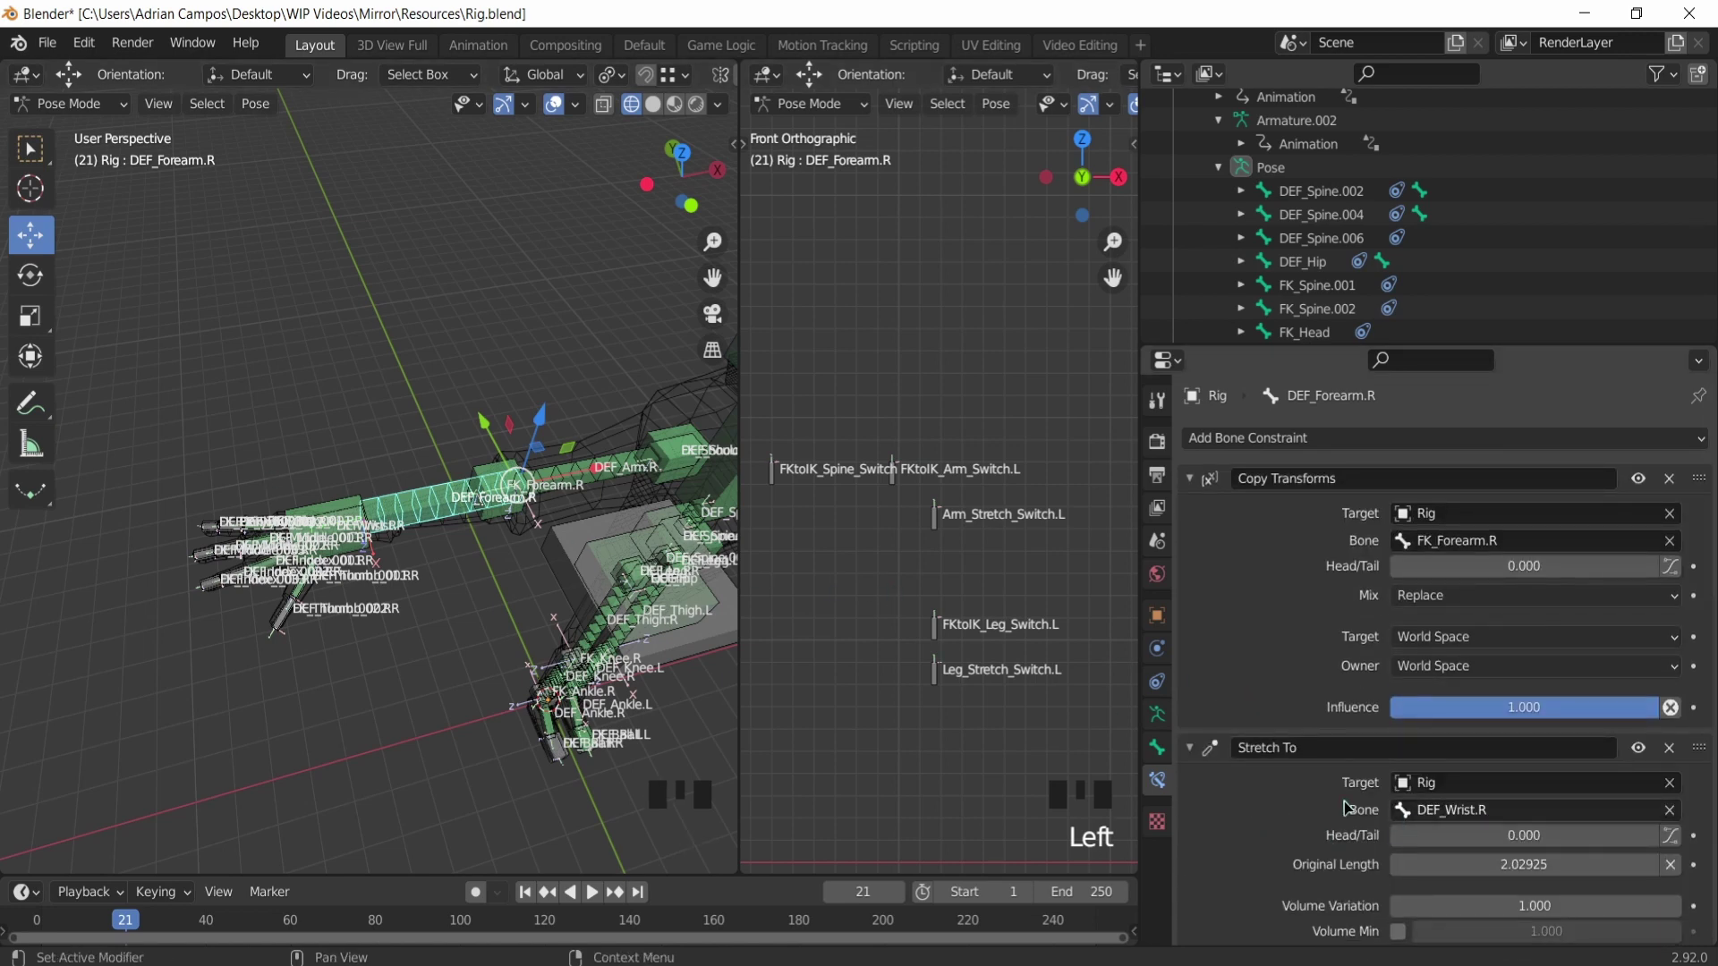
scroll(up, 3)
key(ctrl+z)
drag(1293, 448, 1523, 633)
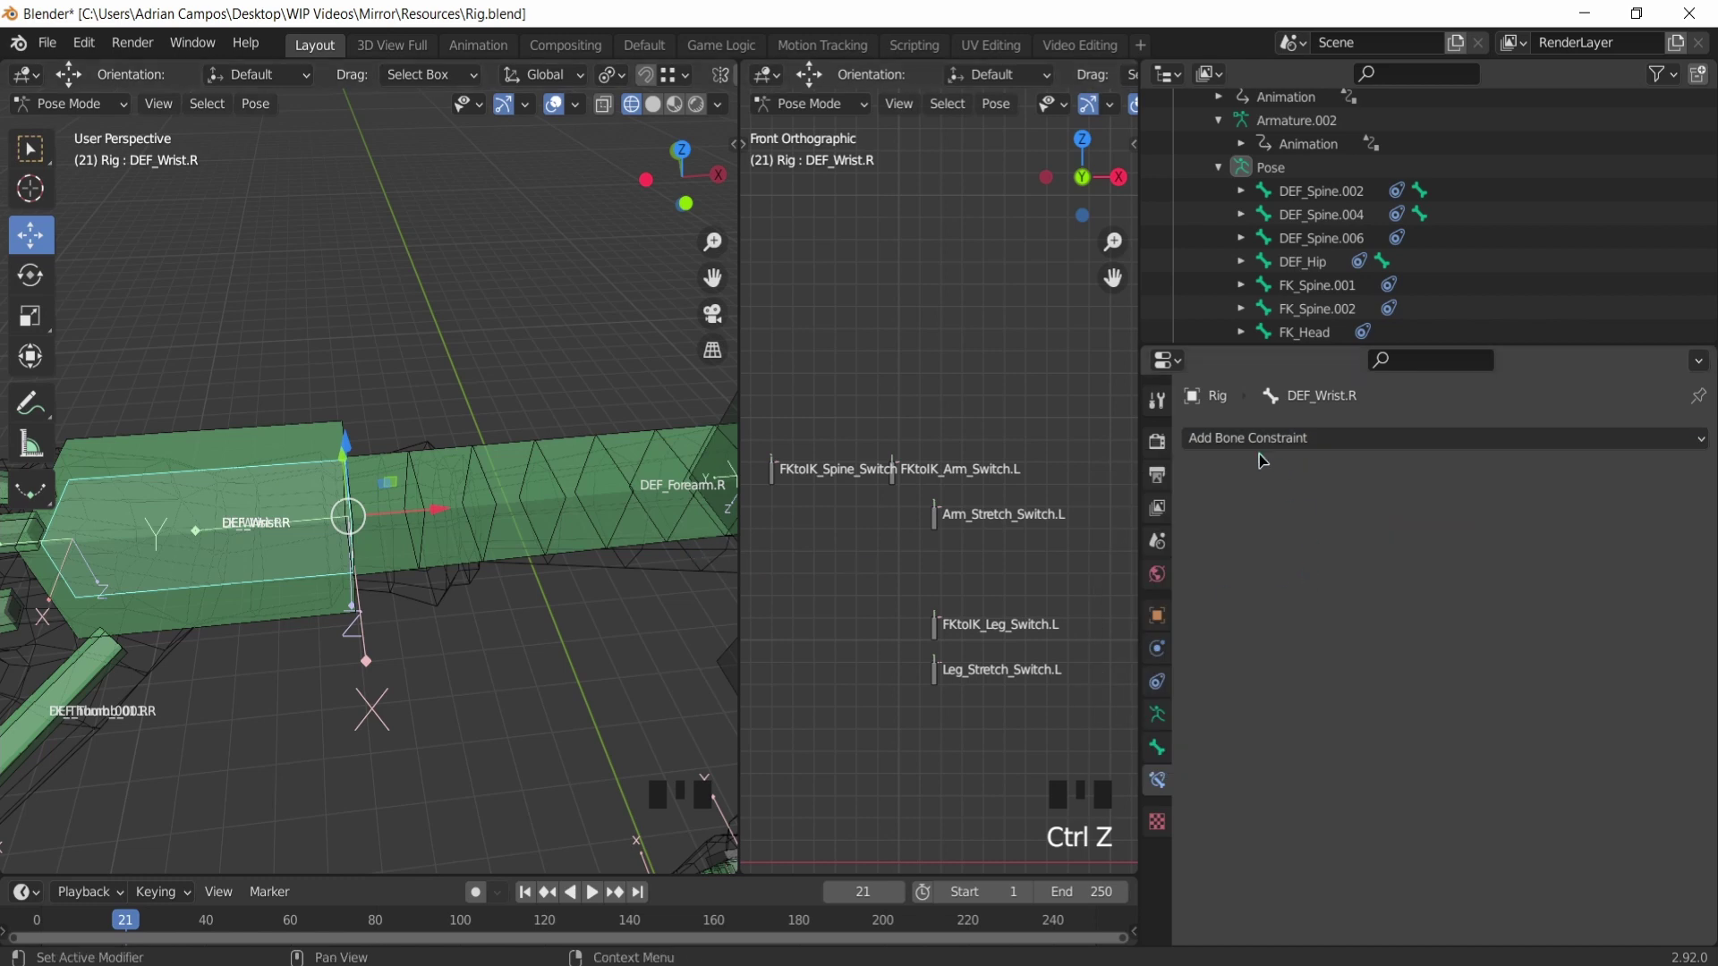
Step: Give DEF_Wrist.R a Copy Transforms constraint targeting FK_Wrist.R and select the right thumb's first deform bone
click(1263, 461)
drag(1251, 451, 1436, 641)
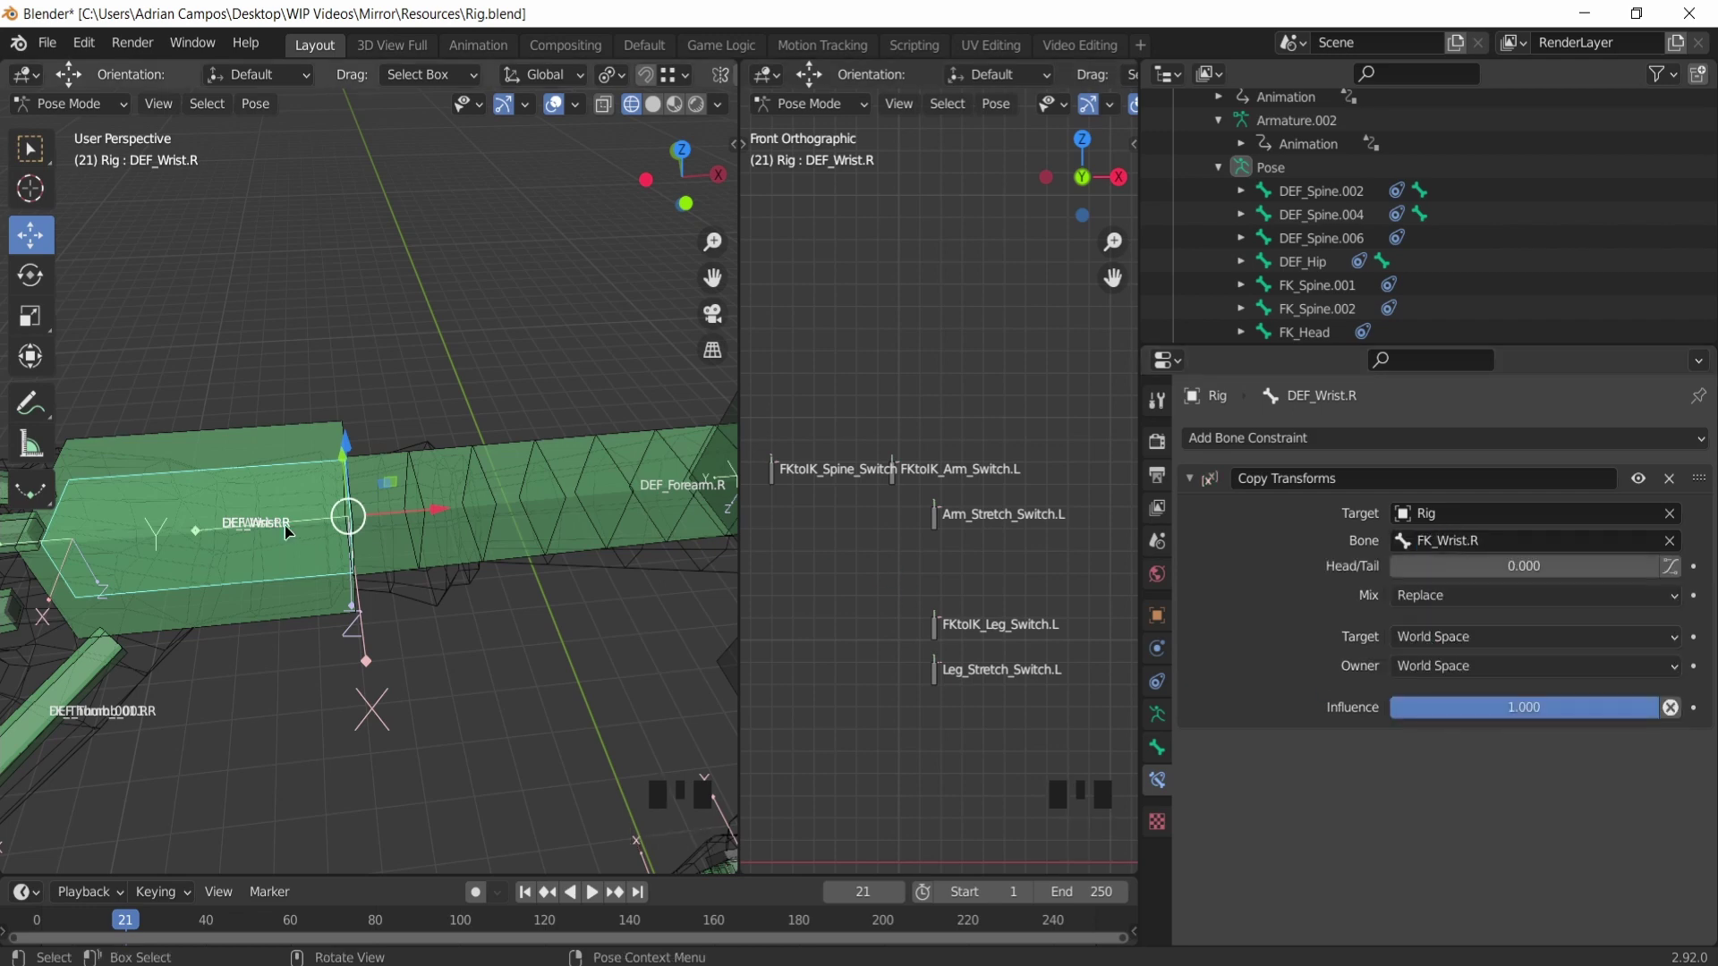
click(342, 578)
scroll(up, 3)
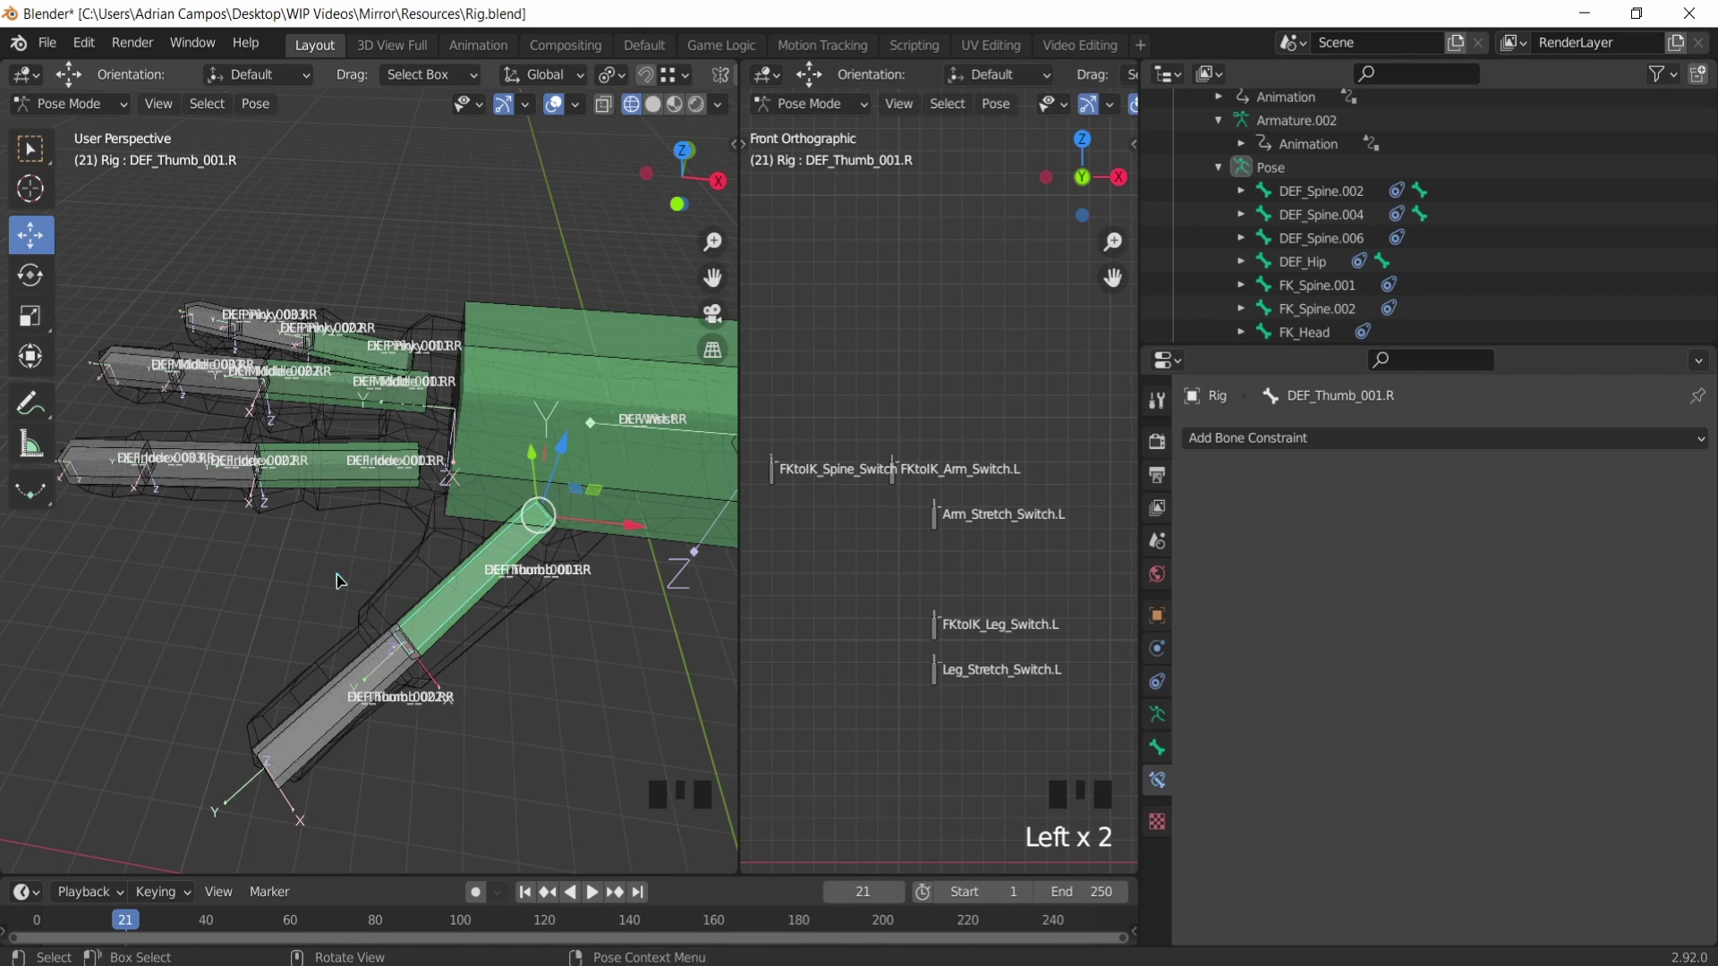
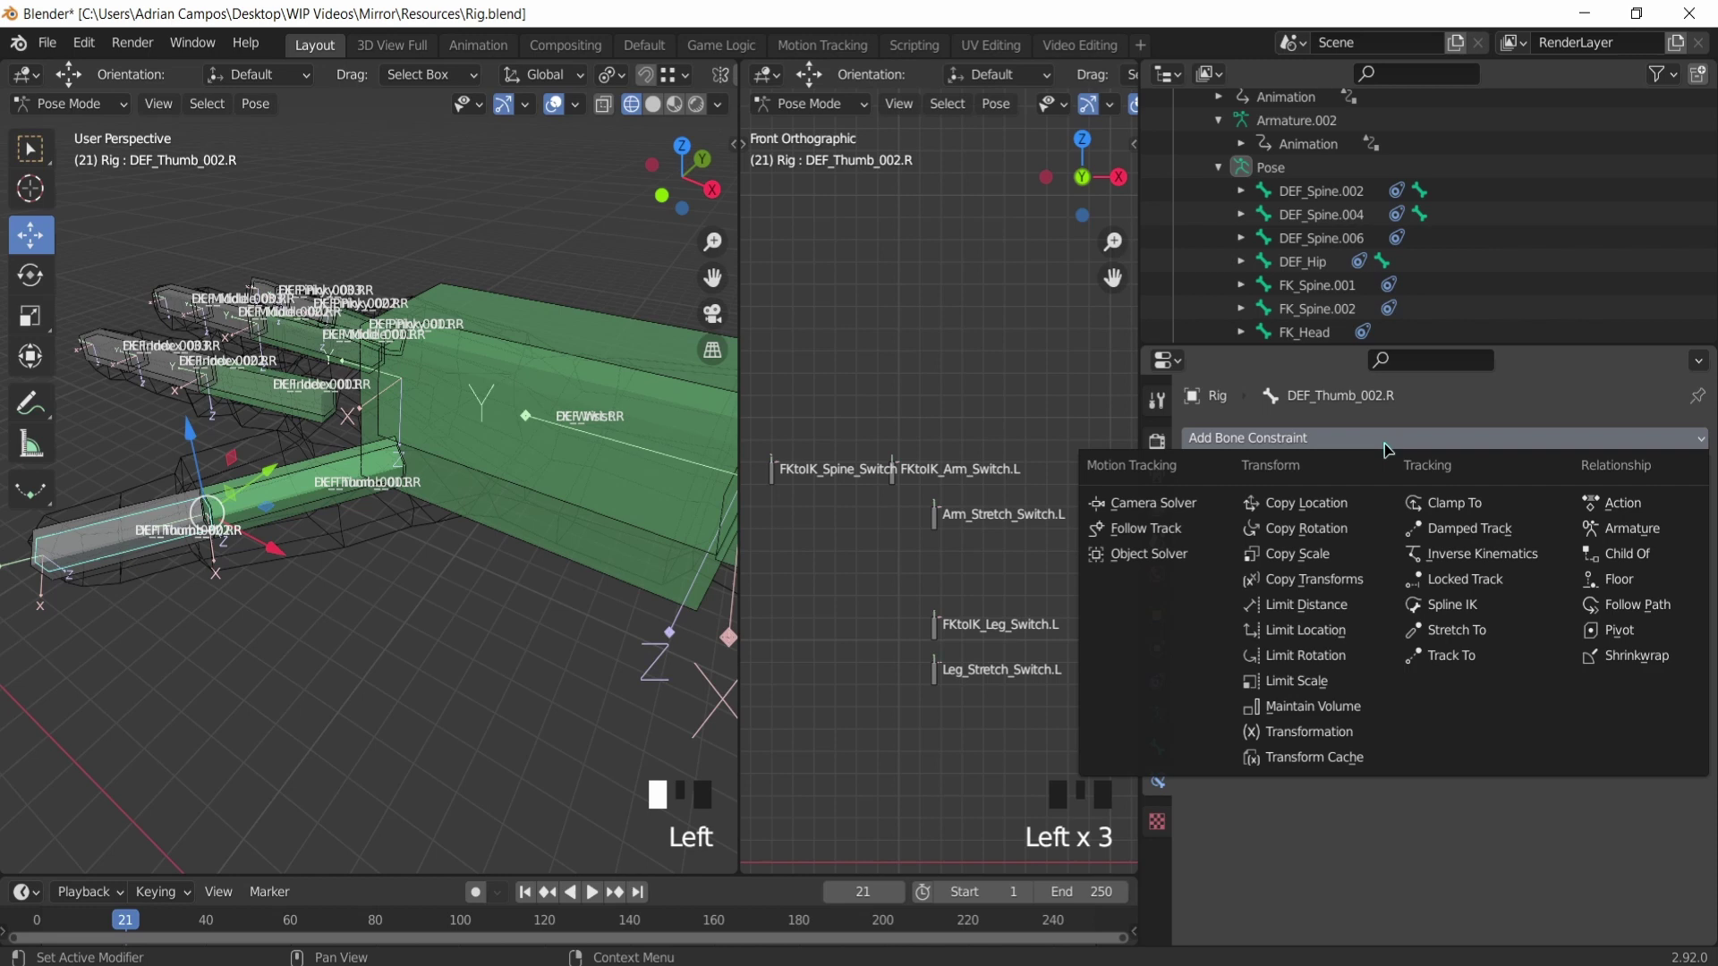
drag(1389, 451, 1463, 745)
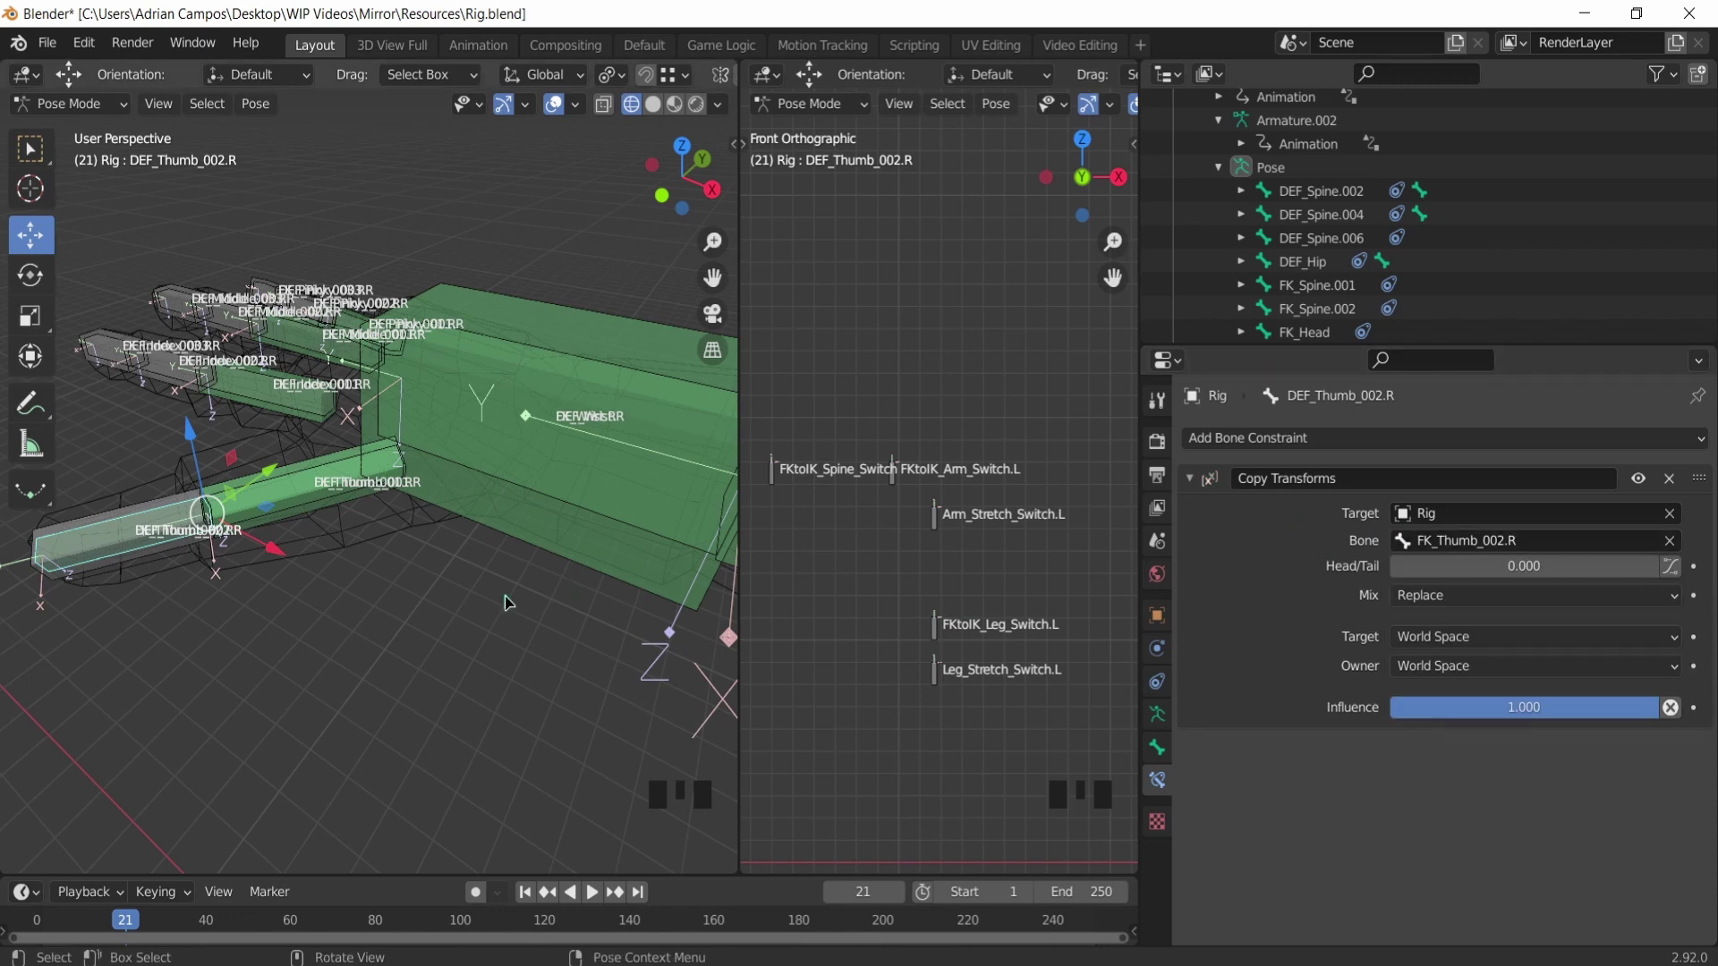
Step: Give the right thumb deform bones Copy Transforms constraints targeting their matching FK thumb bones
drag(161, 511, 253, 478)
click(253, 478)
key(ctrl+z)
drag(195, 462, 290, 492)
scroll(up, 3)
drag(308, 478, 344, 464)
scroll(up, 3)
Step: Make DEF_Thumb_002.R copy FK_Thumb_002.R's transforms and select FK_Index_002.R
click(303, 486)
scroll(down, 3)
click(403, 534)
click(465, 545)
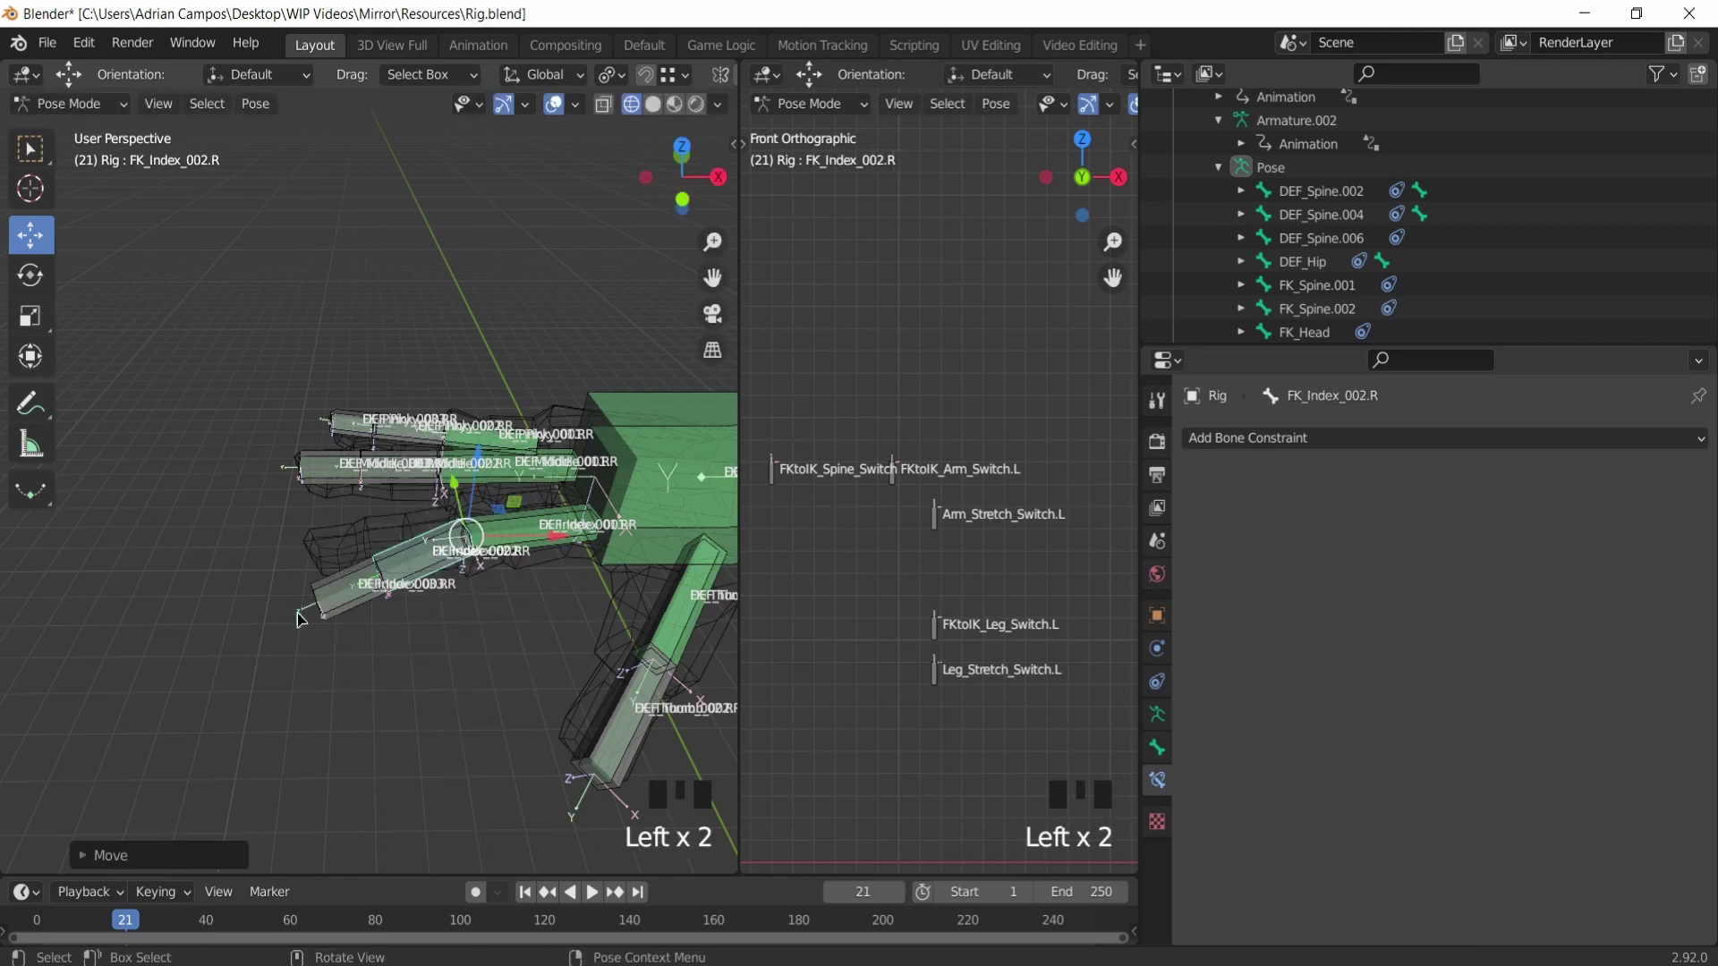
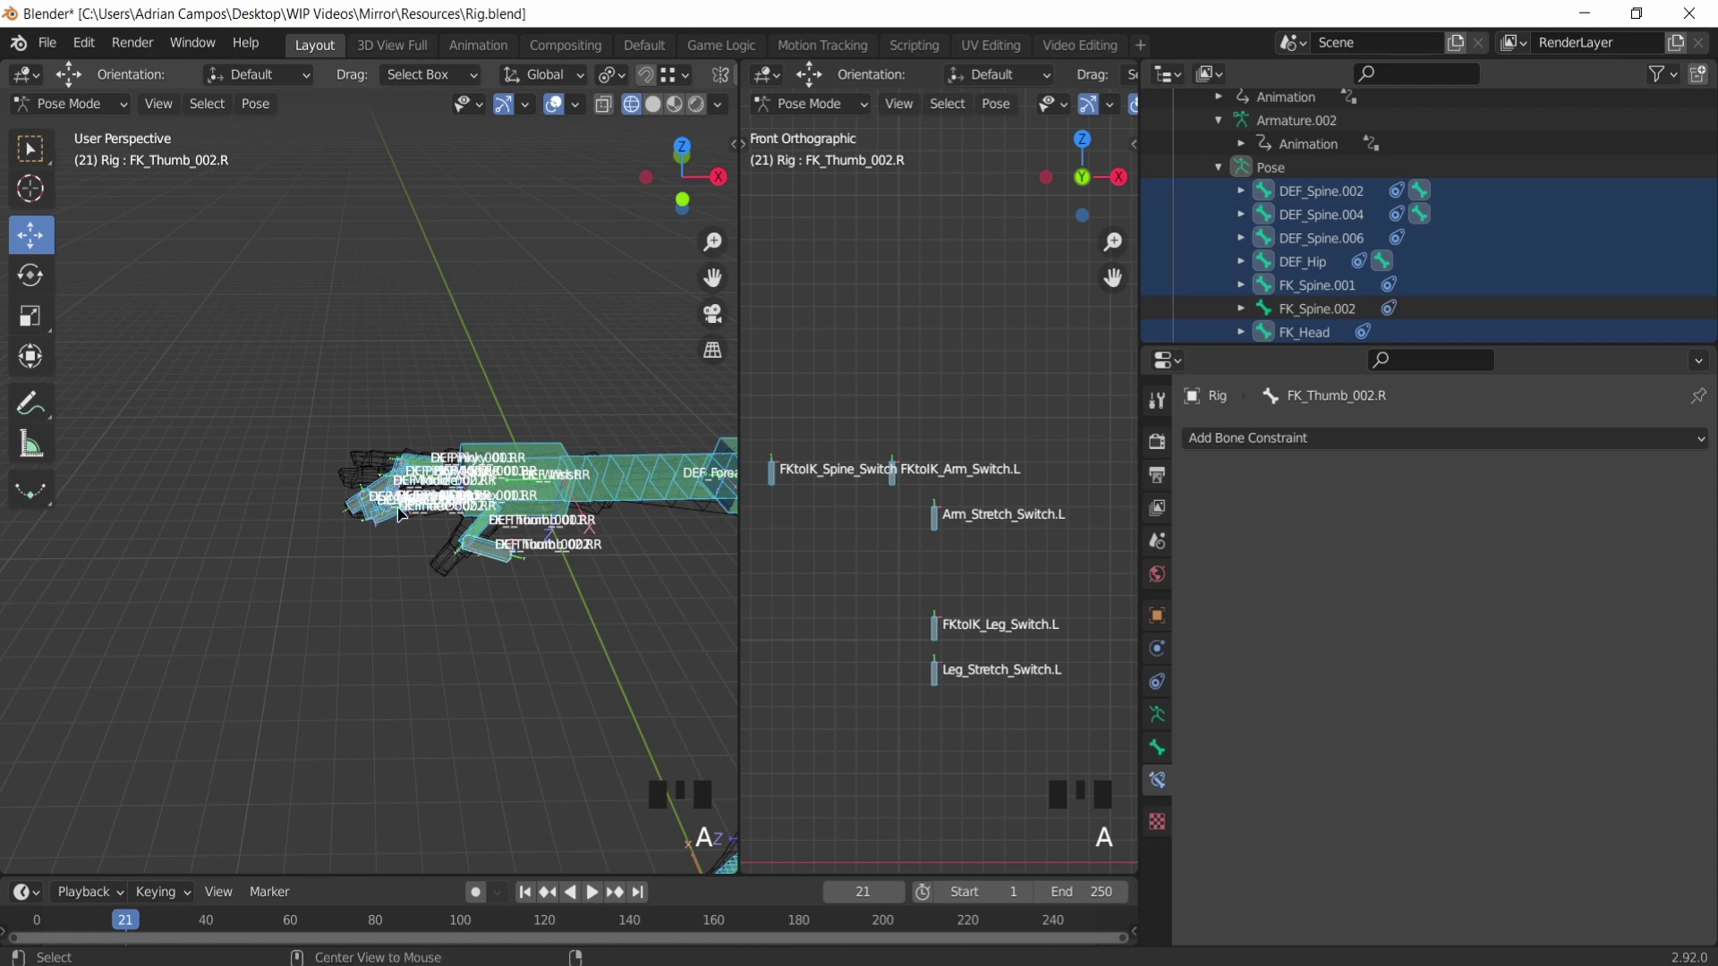
key(alt+g)
key(alt+r)
click(879, 453)
click(925, 441)
drag(937, 460, 944, 486)
scroll(down, 3)
drag(302, 483, 332, 480)
scroll(up, 3)
drag(336, 471, 323, 457)
scroll(down, 3)
key(ctrl+z)
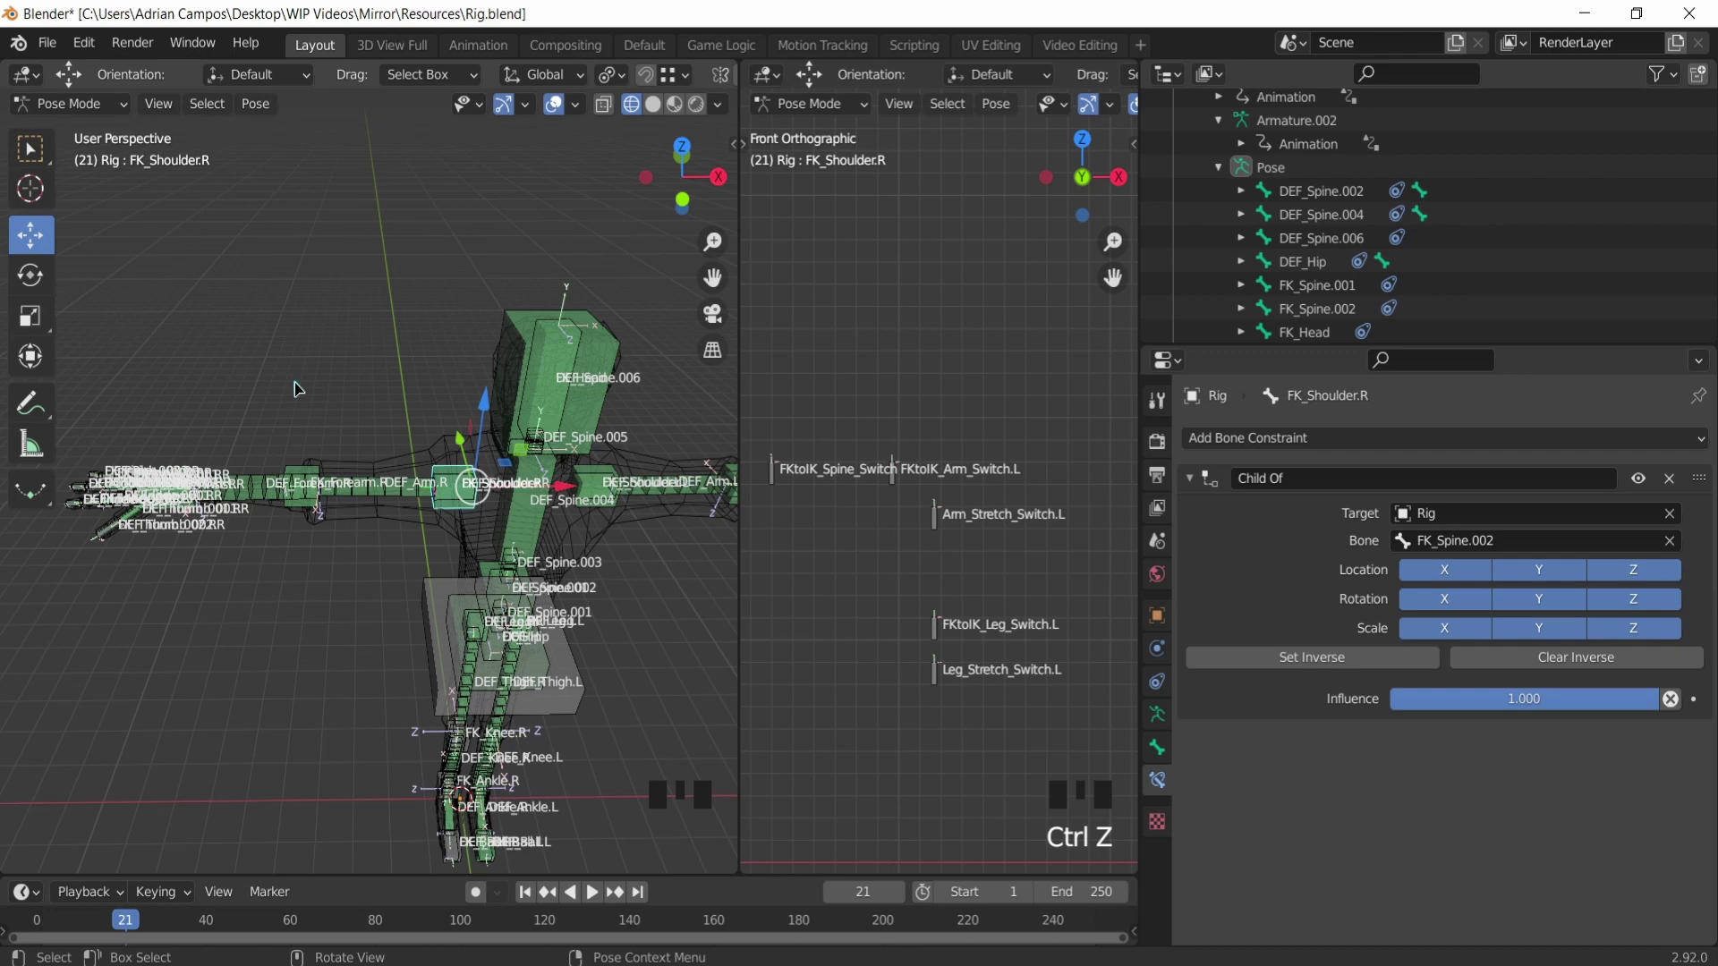
click(466, 500)
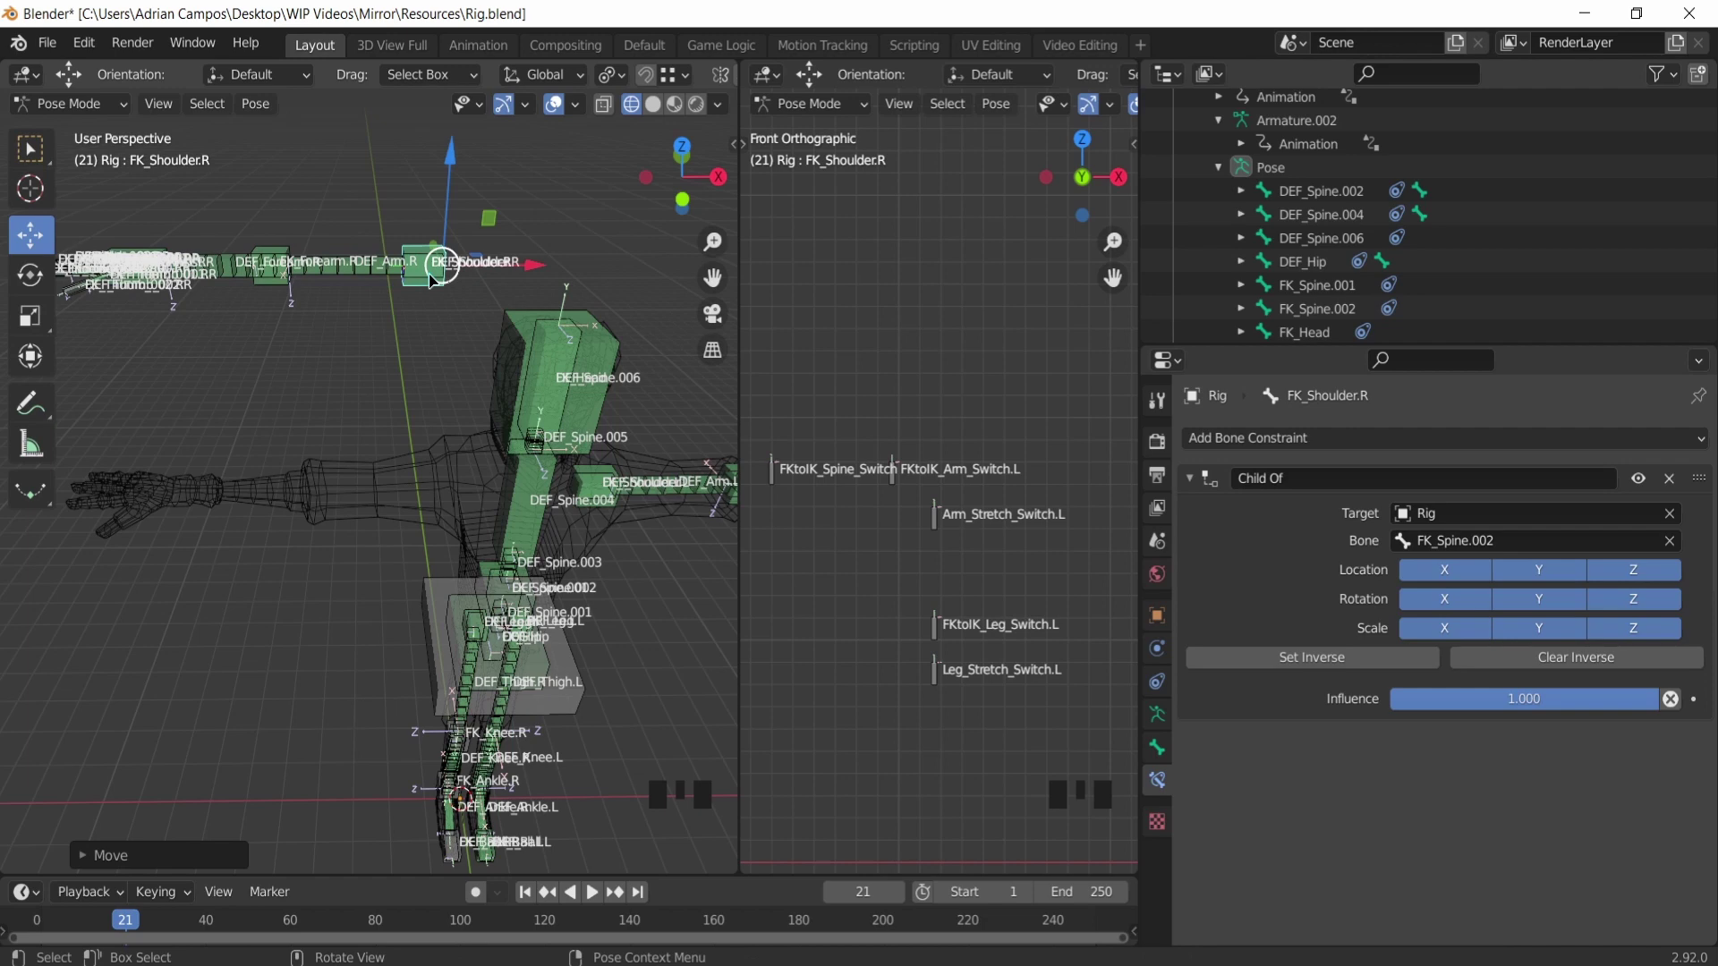
click(560, 420)
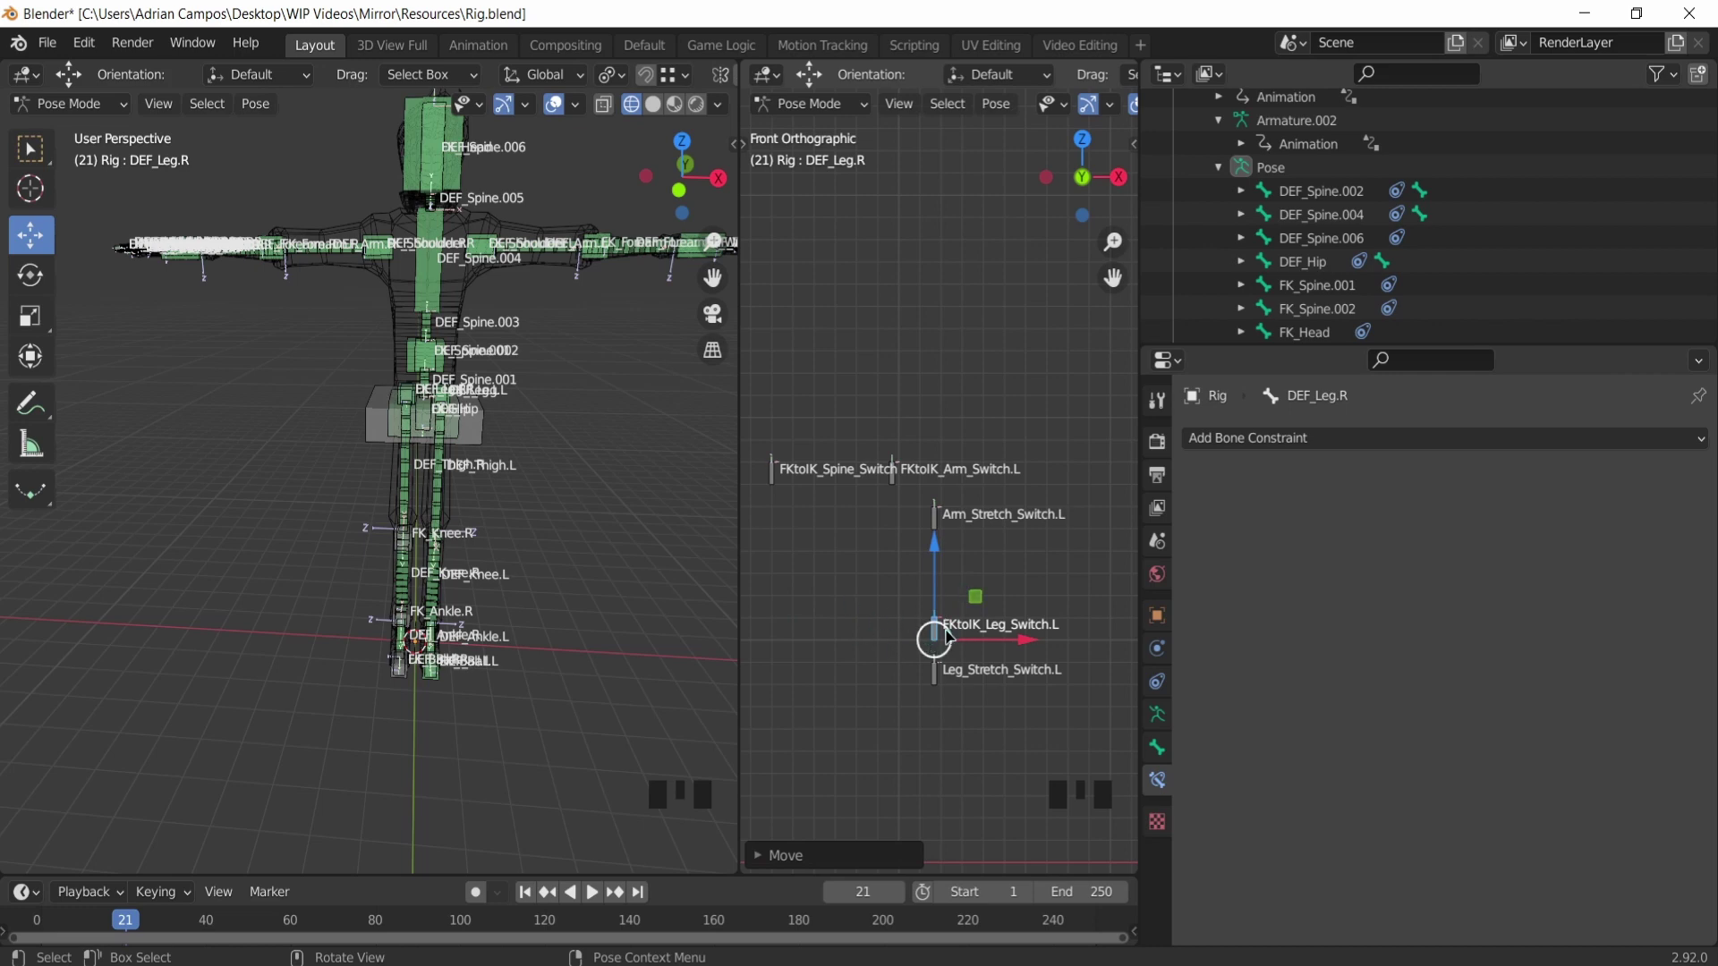
Step: Give the FK knee bone a Child Of constraint targeting the FK leg bone above it
click(944, 648)
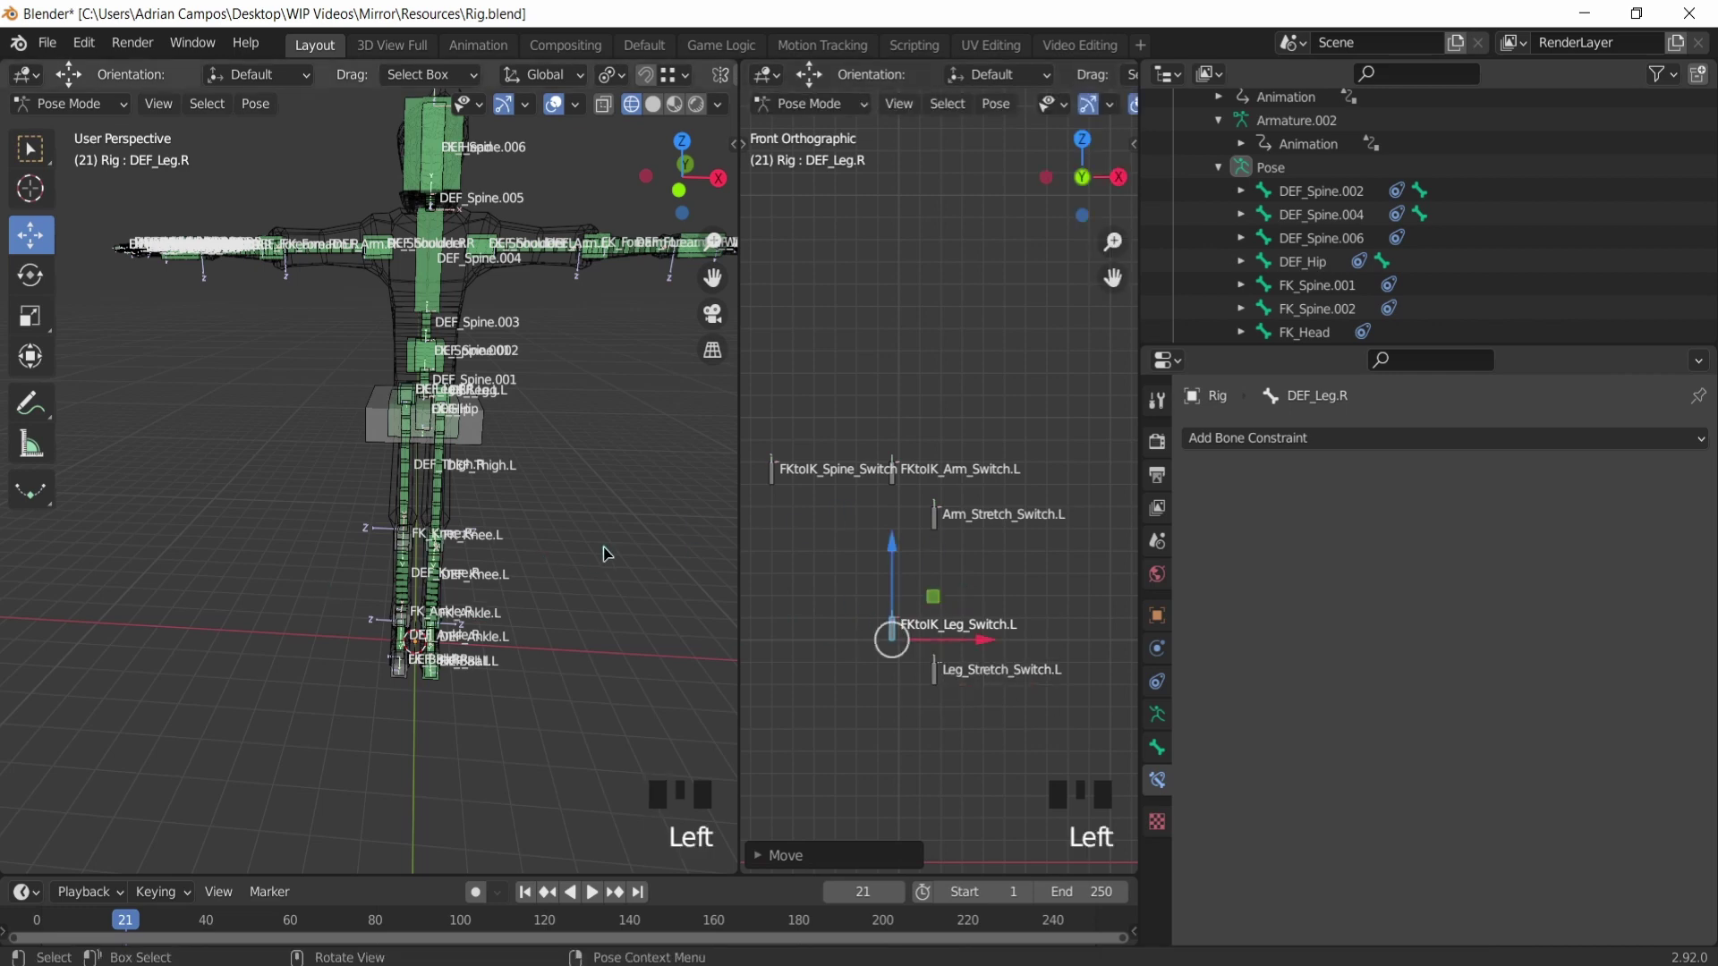
middle_click(313, 460)
click(313, 459)
scroll(up, 3)
drag(440, 467, 408, 582)
click(408, 581)
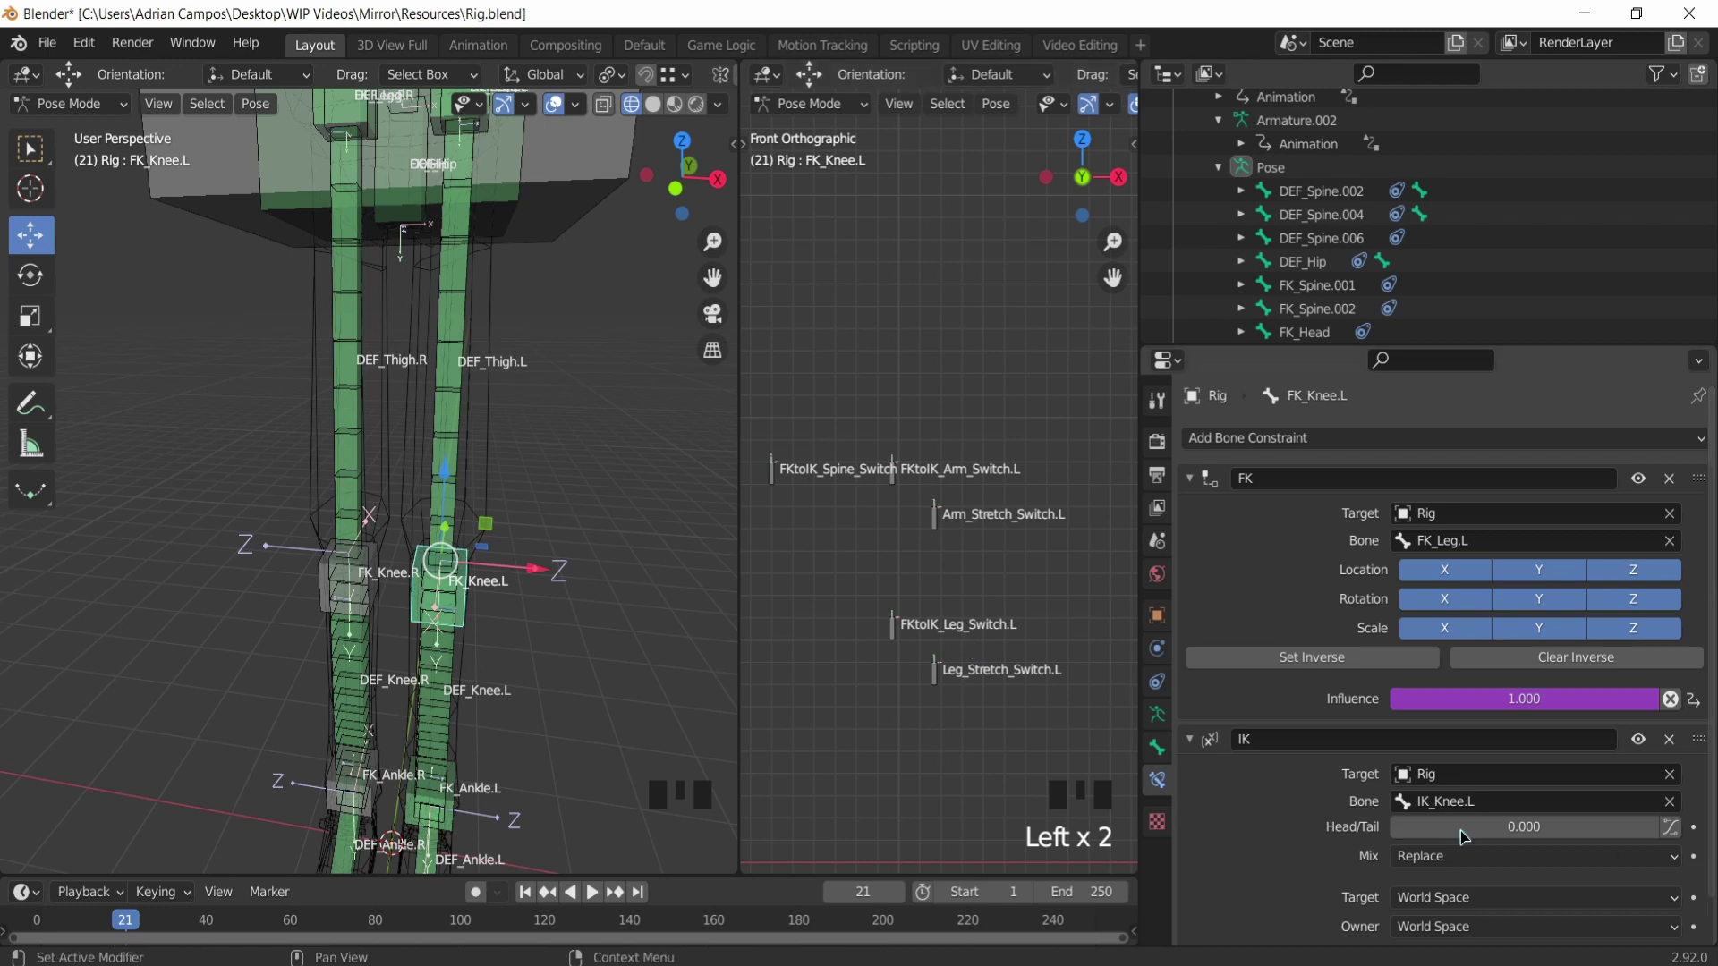
Step: Give the FK ankle and FK ball bones Child Of constraints targeting the bone above each
scroll(down, 3)
click(456, 804)
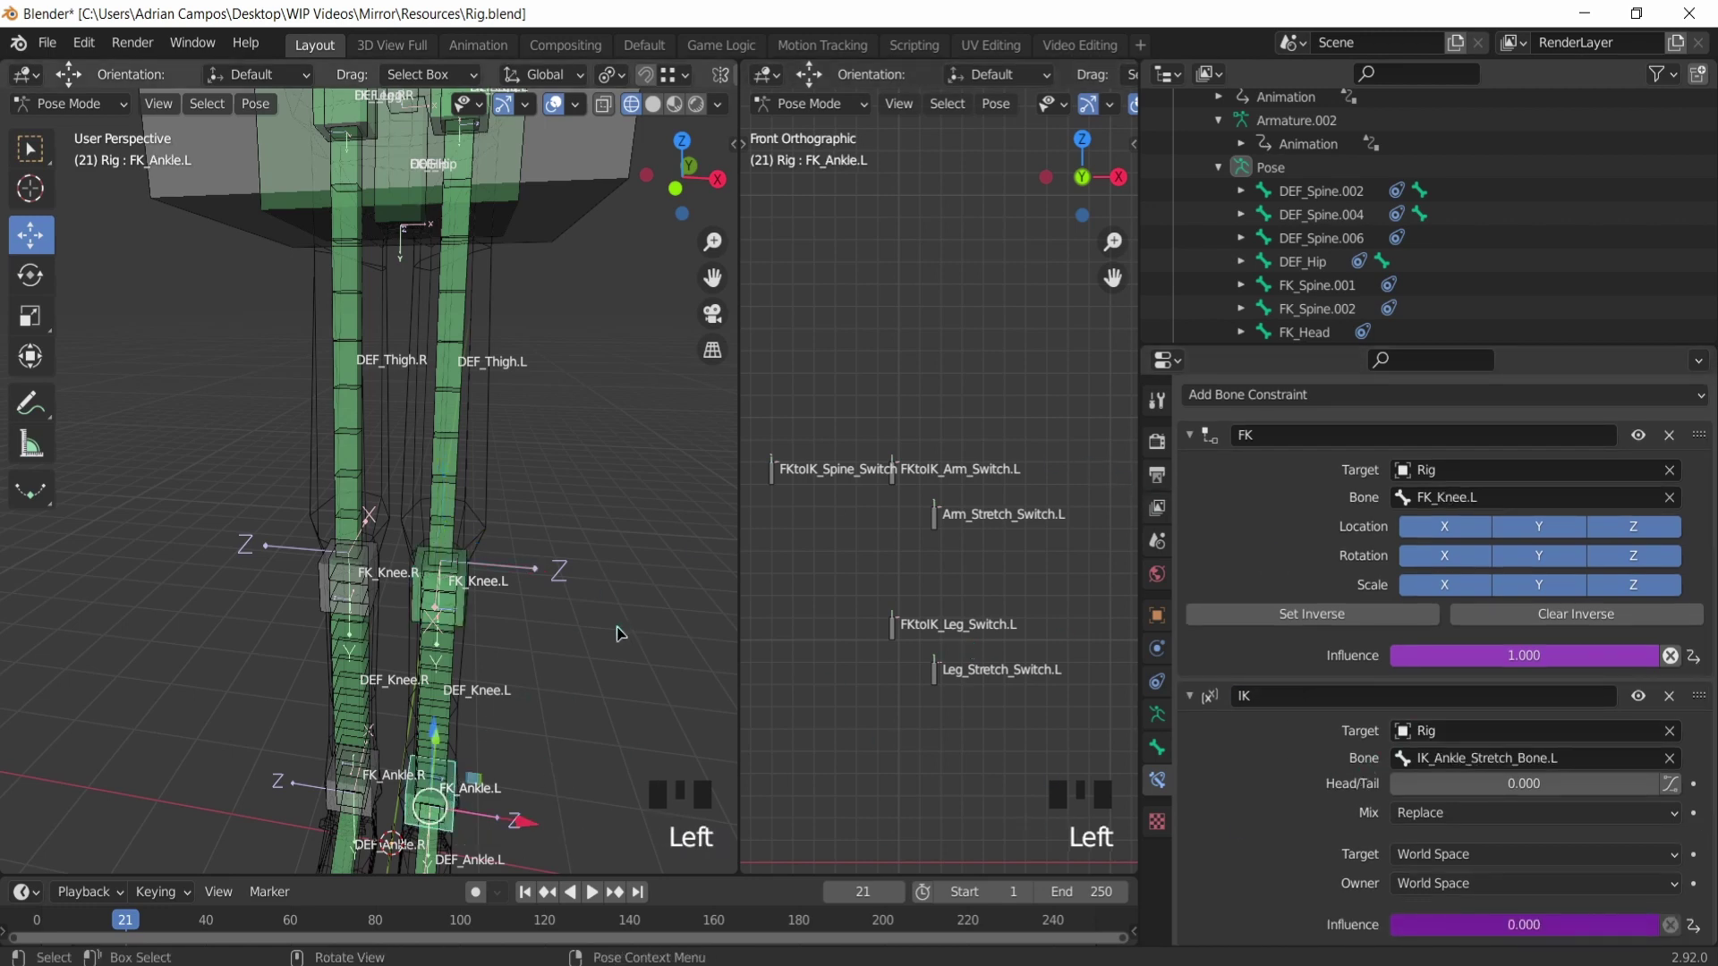
scroll(down, 3)
drag(440, 679, 342, 840)
click(342, 840)
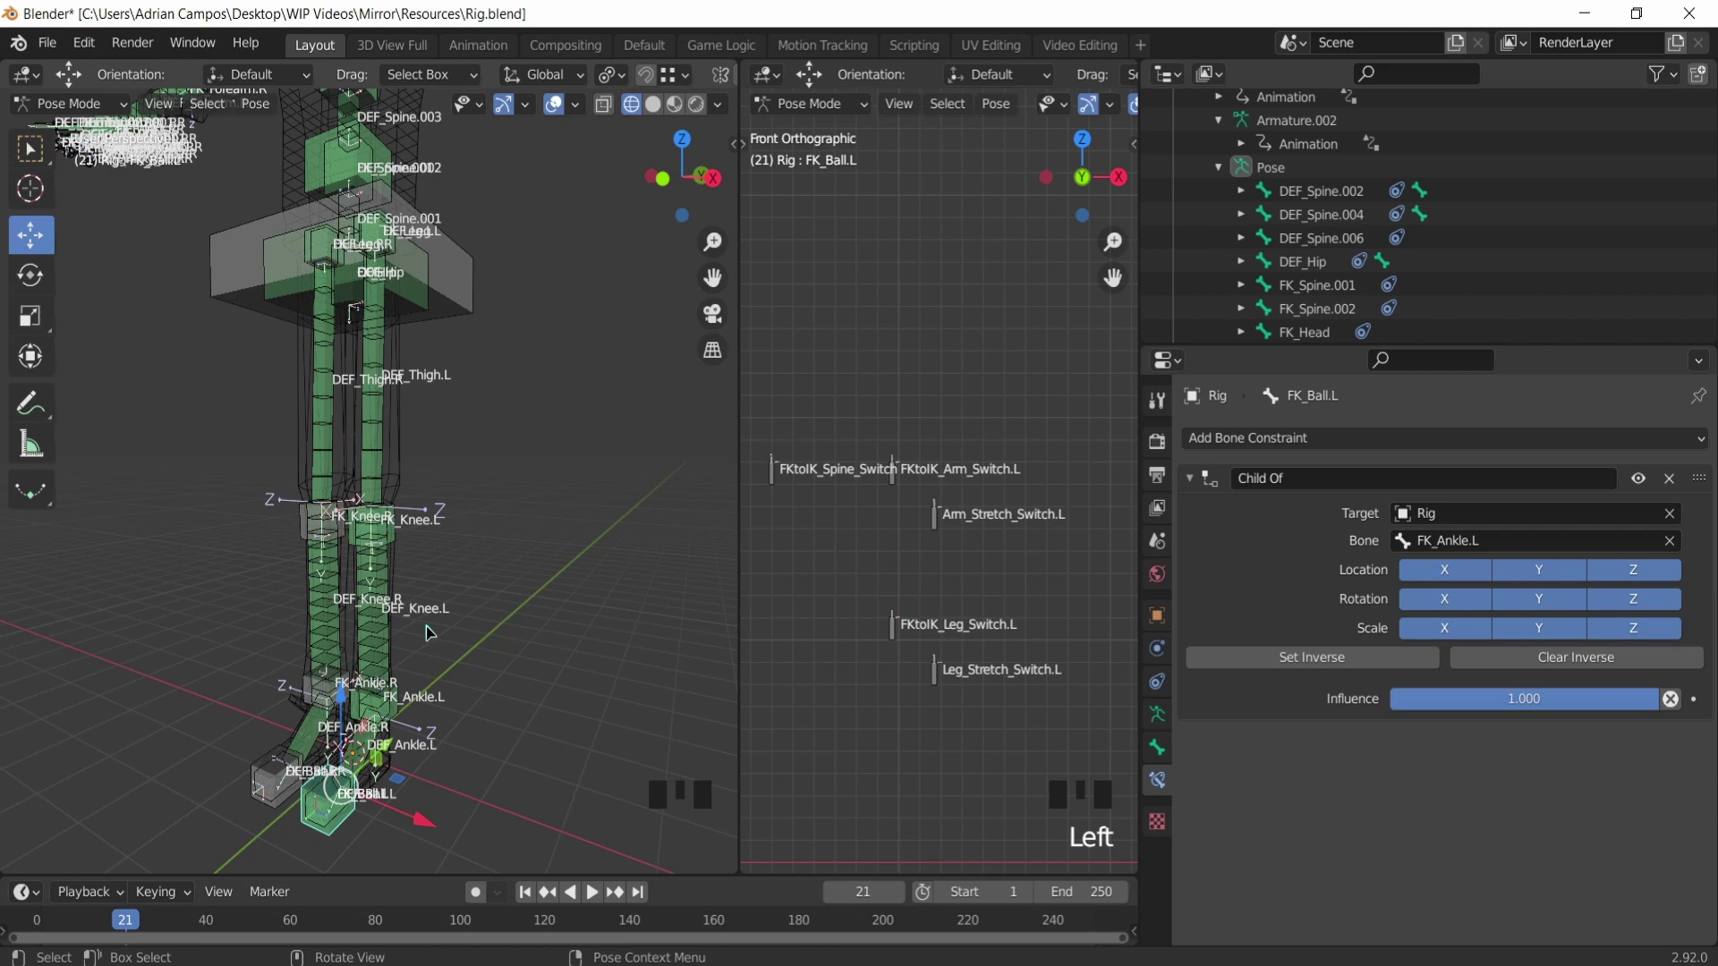
Step: Give FK_Knee.R a Child Of constraint targeting the rig's FK_Leg.R at full influence
scroll(up, 3)
drag(300, 412, 405, 565)
drag(405, 566, 454, 490)
scroll(up, 3)
scroll(down, 3)
drag(450, 473, 1281, 599)
drag(1281, 599, 1587, 548)
drag(1464, 520, 1454, 646)
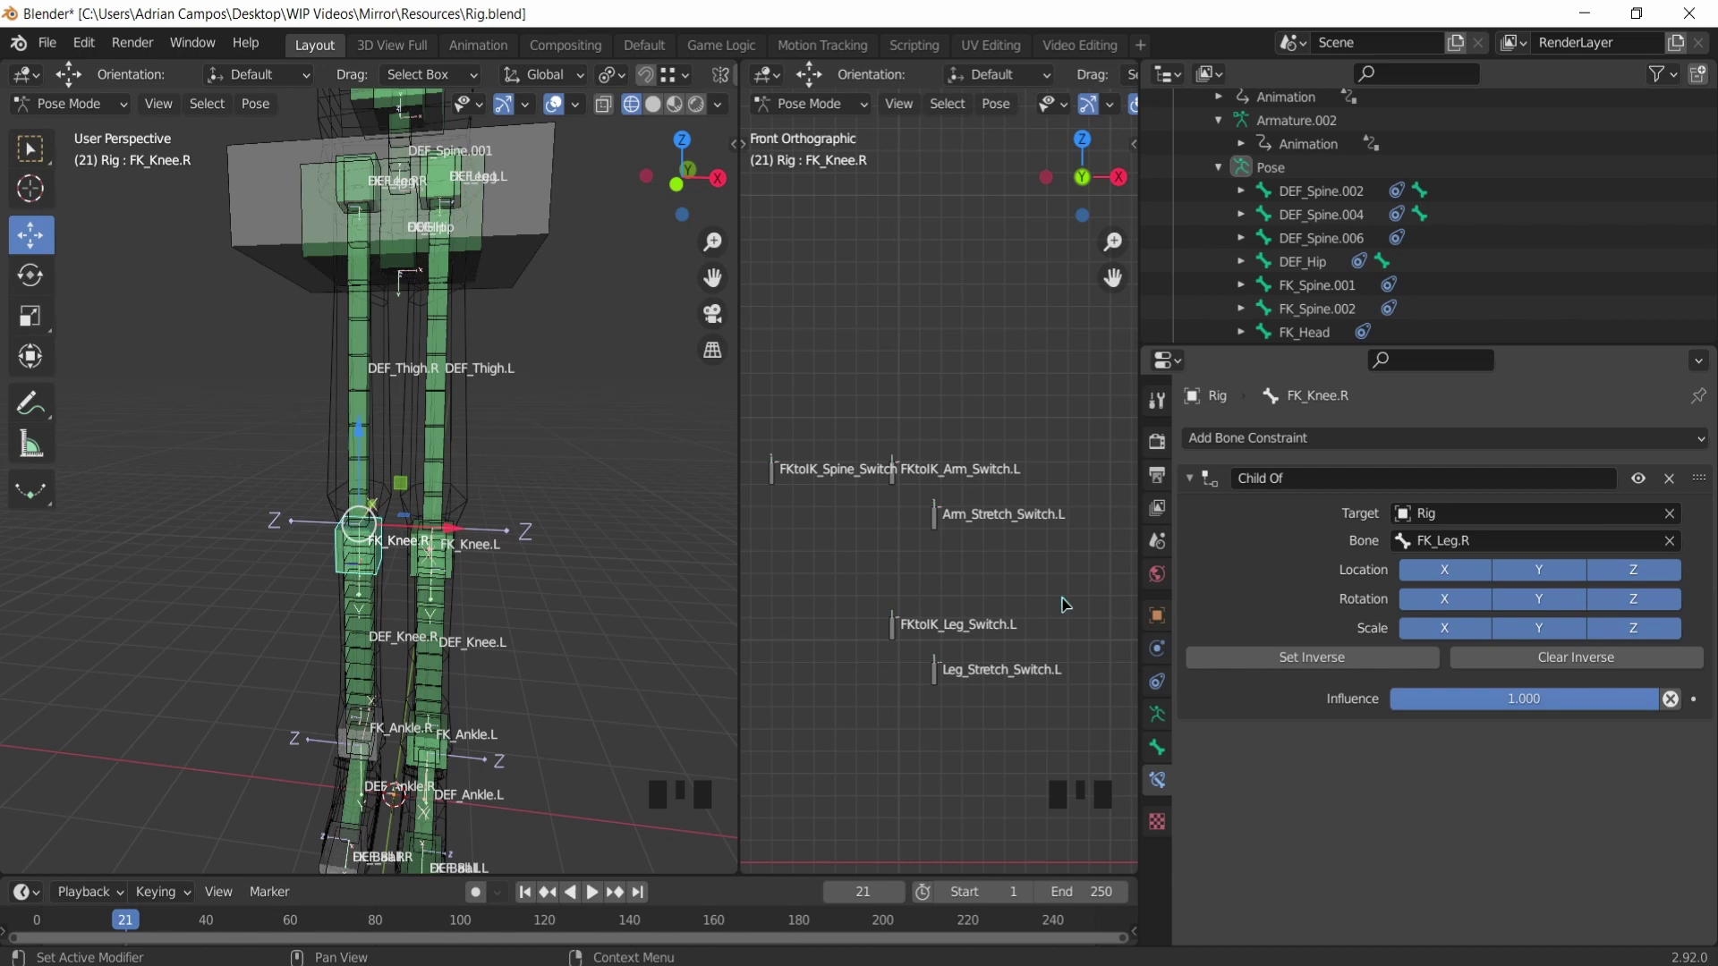
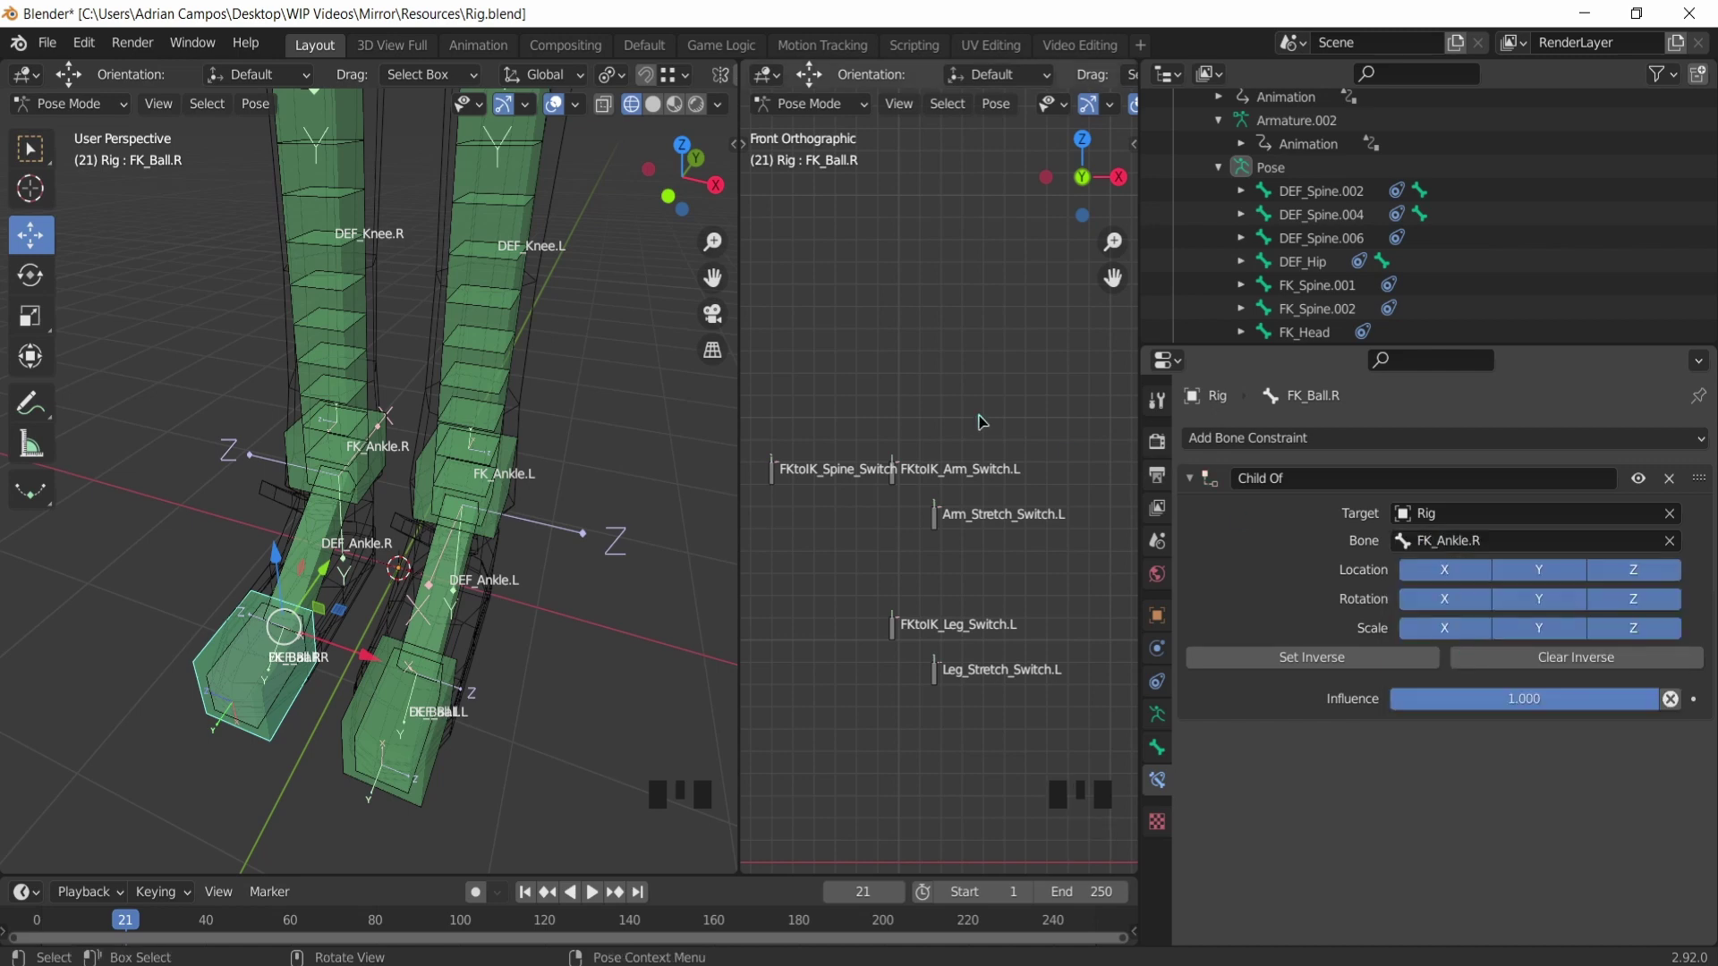
scroll(down, 3)
drag(293, 363, 403, 373)
scroll(down, 3)
drag(413, 361, 377, 257)
click(378, 257)
click(377, 265)
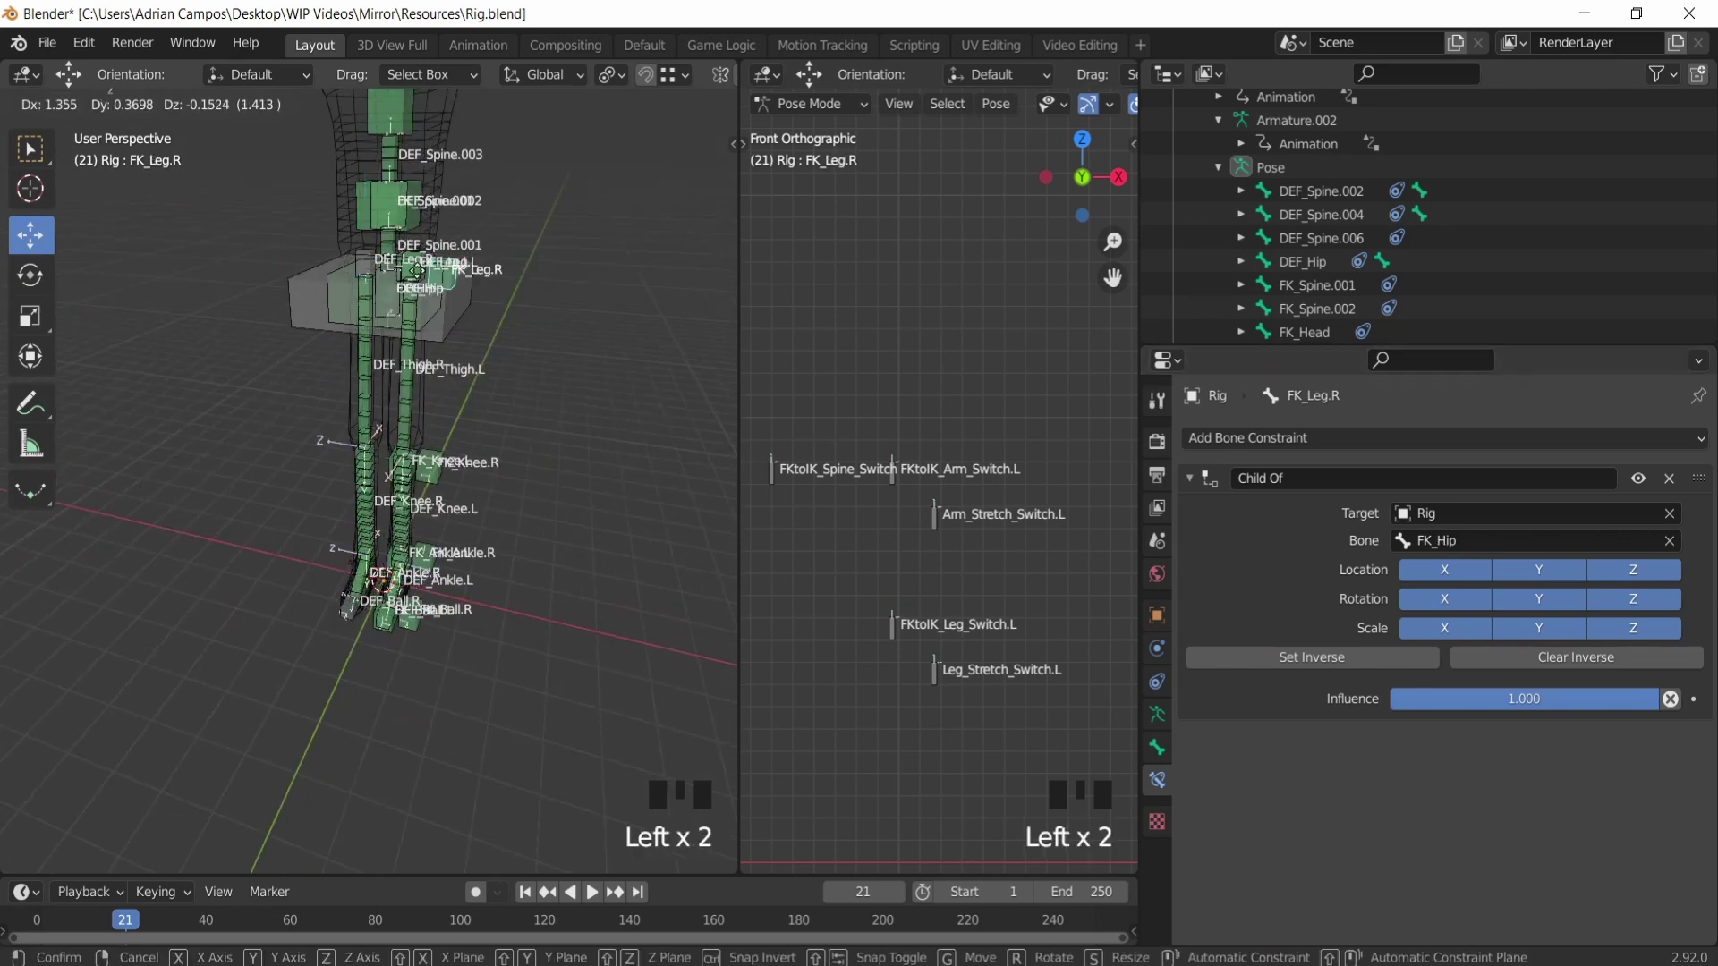
key(ctrl+z)
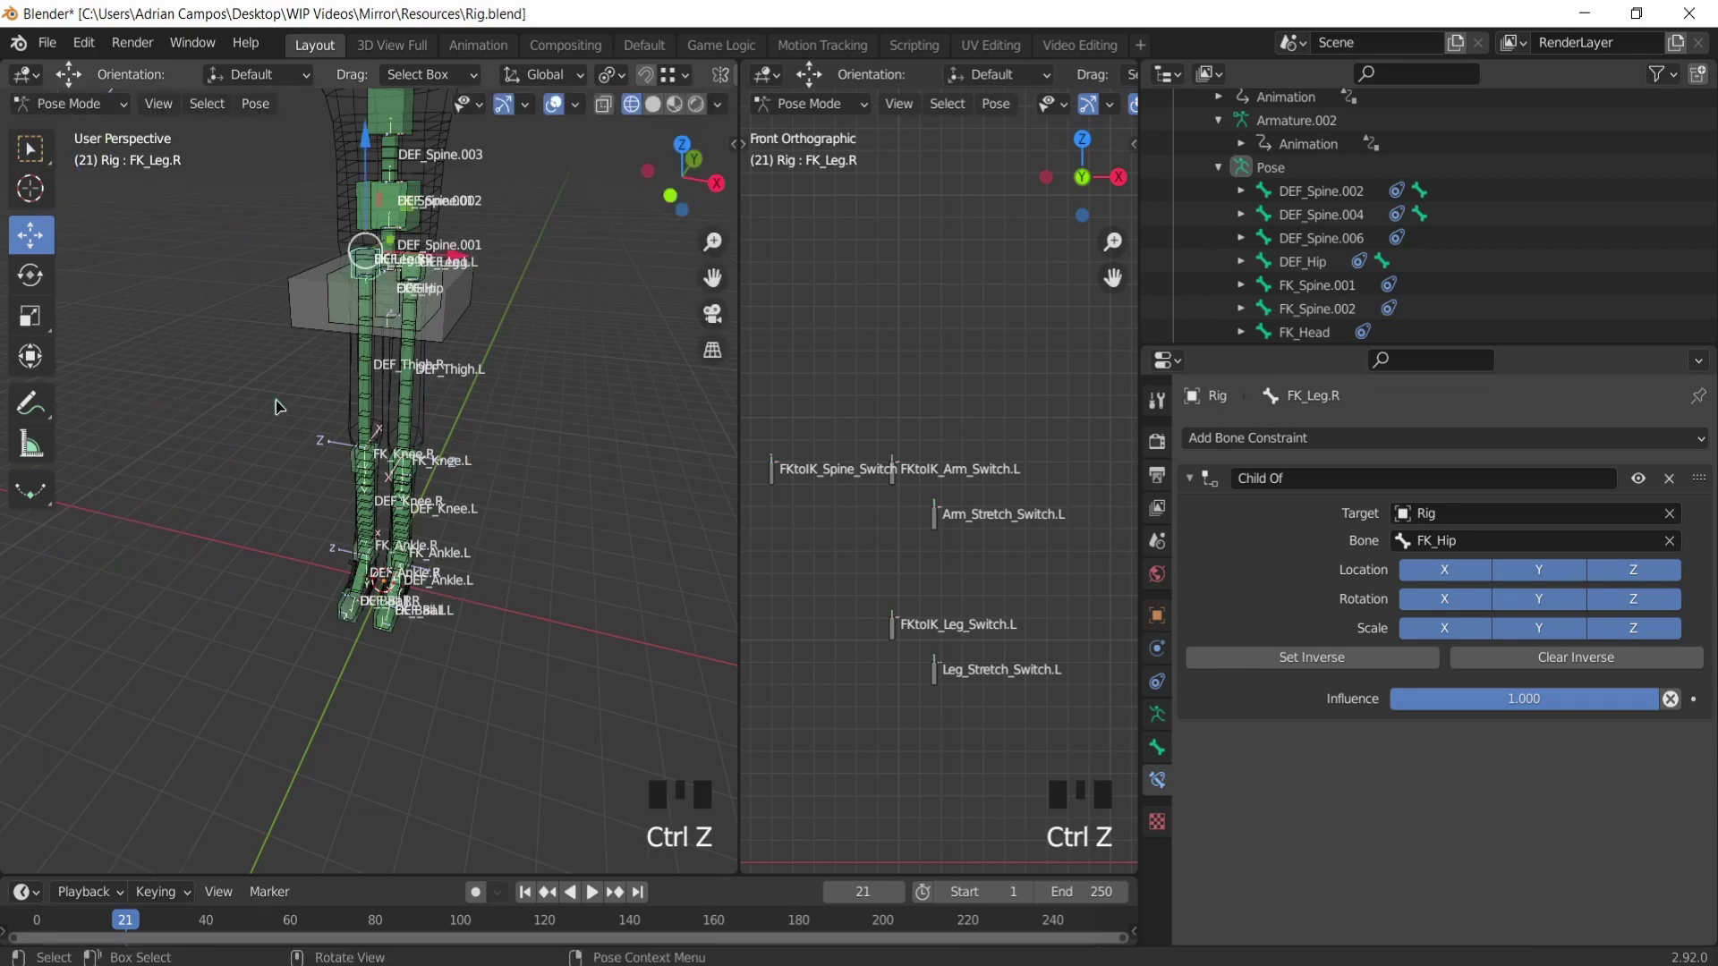
drag(328, 386, 418, 448)
scroll(up, 3)
drag(353, 347, 295, 322)
Step: Select DEF_Leg.R with its Copy Transforms from FK_Leg.R, then select DEF_Knee.R
click(295, 322)
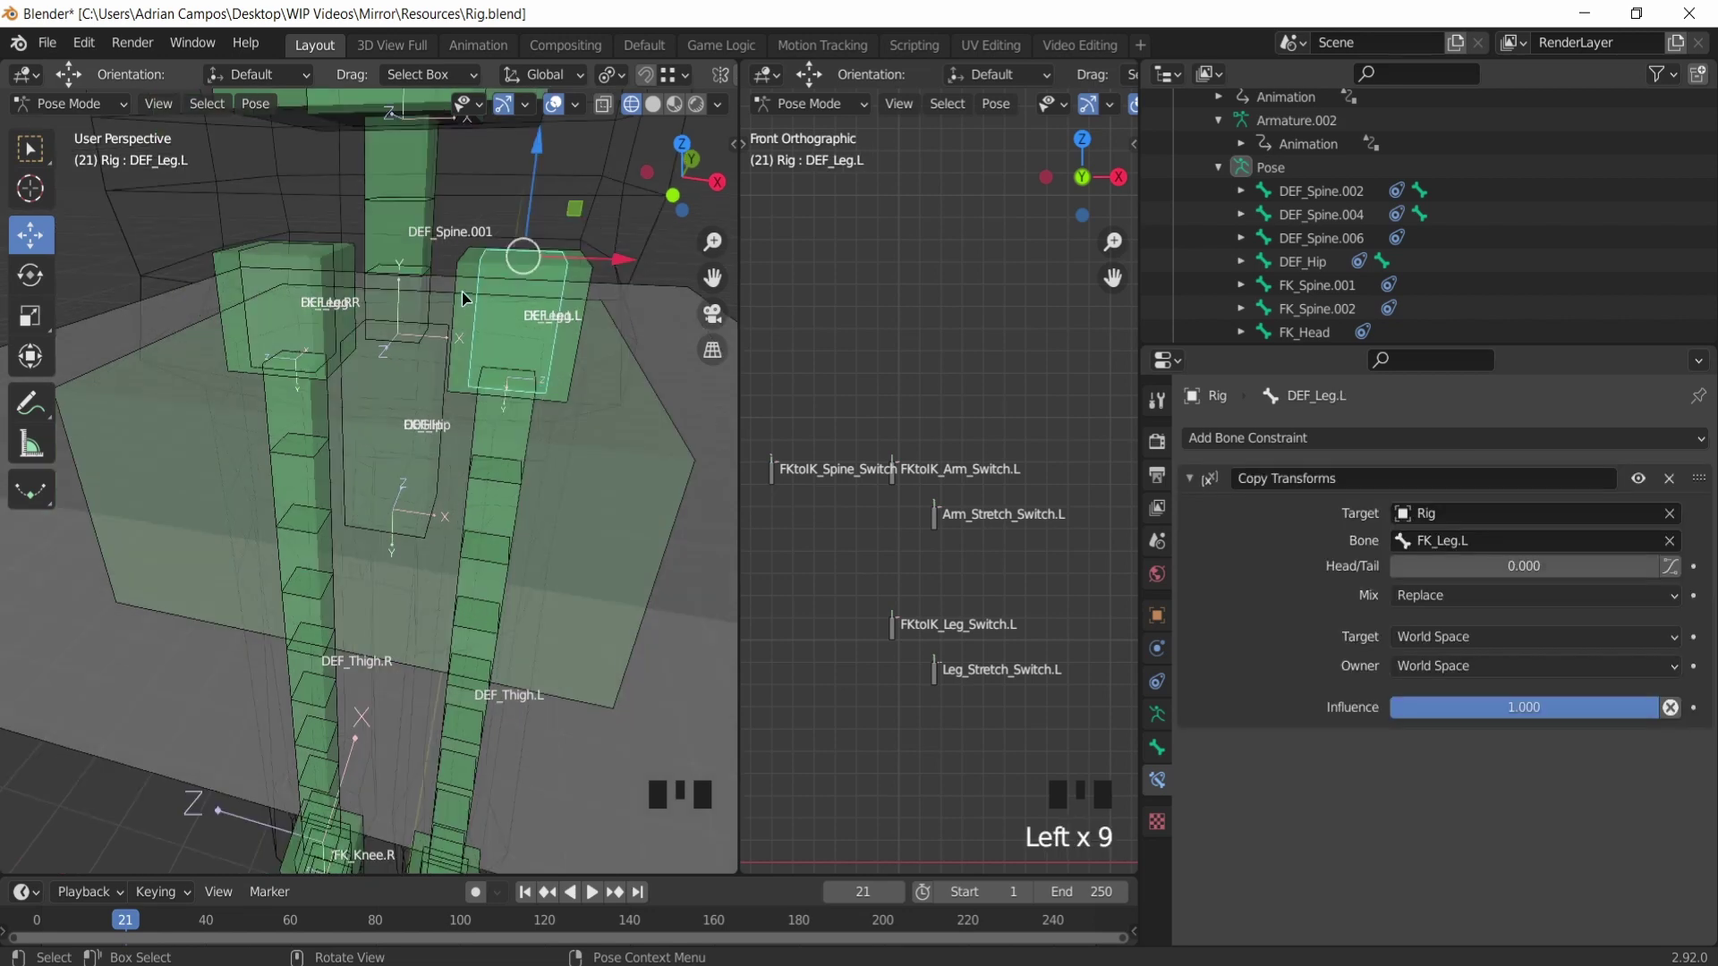
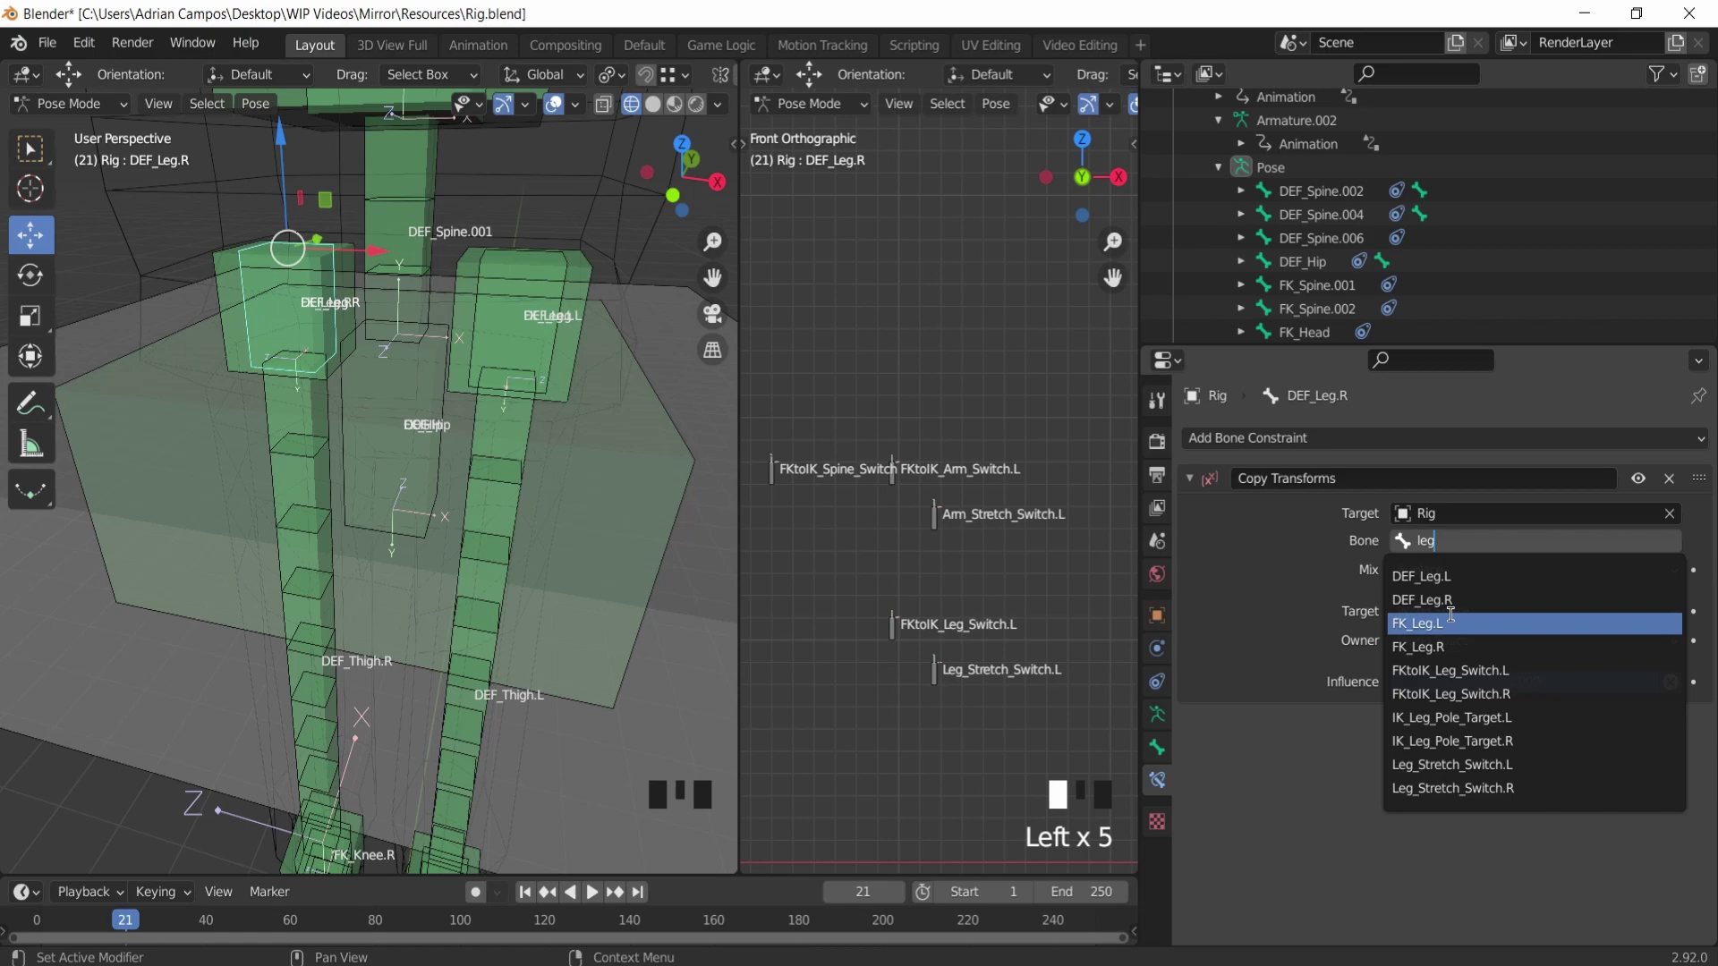
scroll(down, 3)
scroll(up, 3)
middle_click(338, 419)
scroll(down, 3)
scroll(up, 3)
drag(355, 432, 301, 392)
scroll(up, 3)
click(372, 520)
Step: Give DEF_Knee.R a Copy Transforms from Rig bone FK_Knee.R, ordered above Stretch To
drag(1283, 446, 1306, 585)
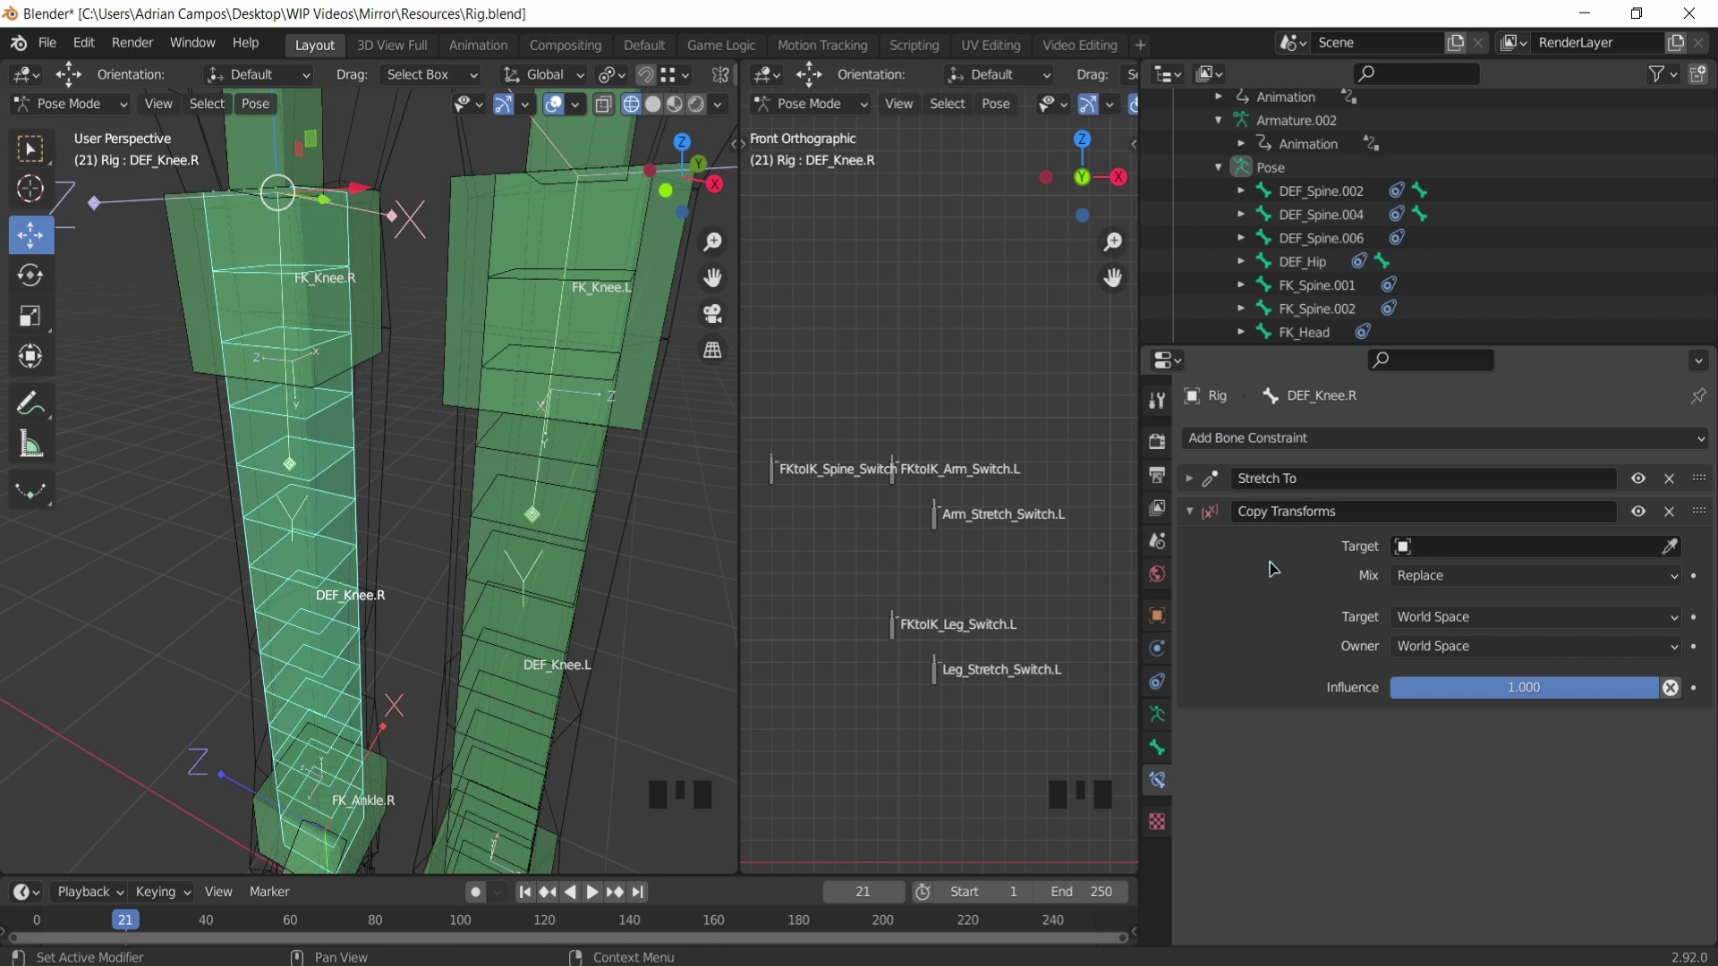
drag(1711, 517, 1699, 448)
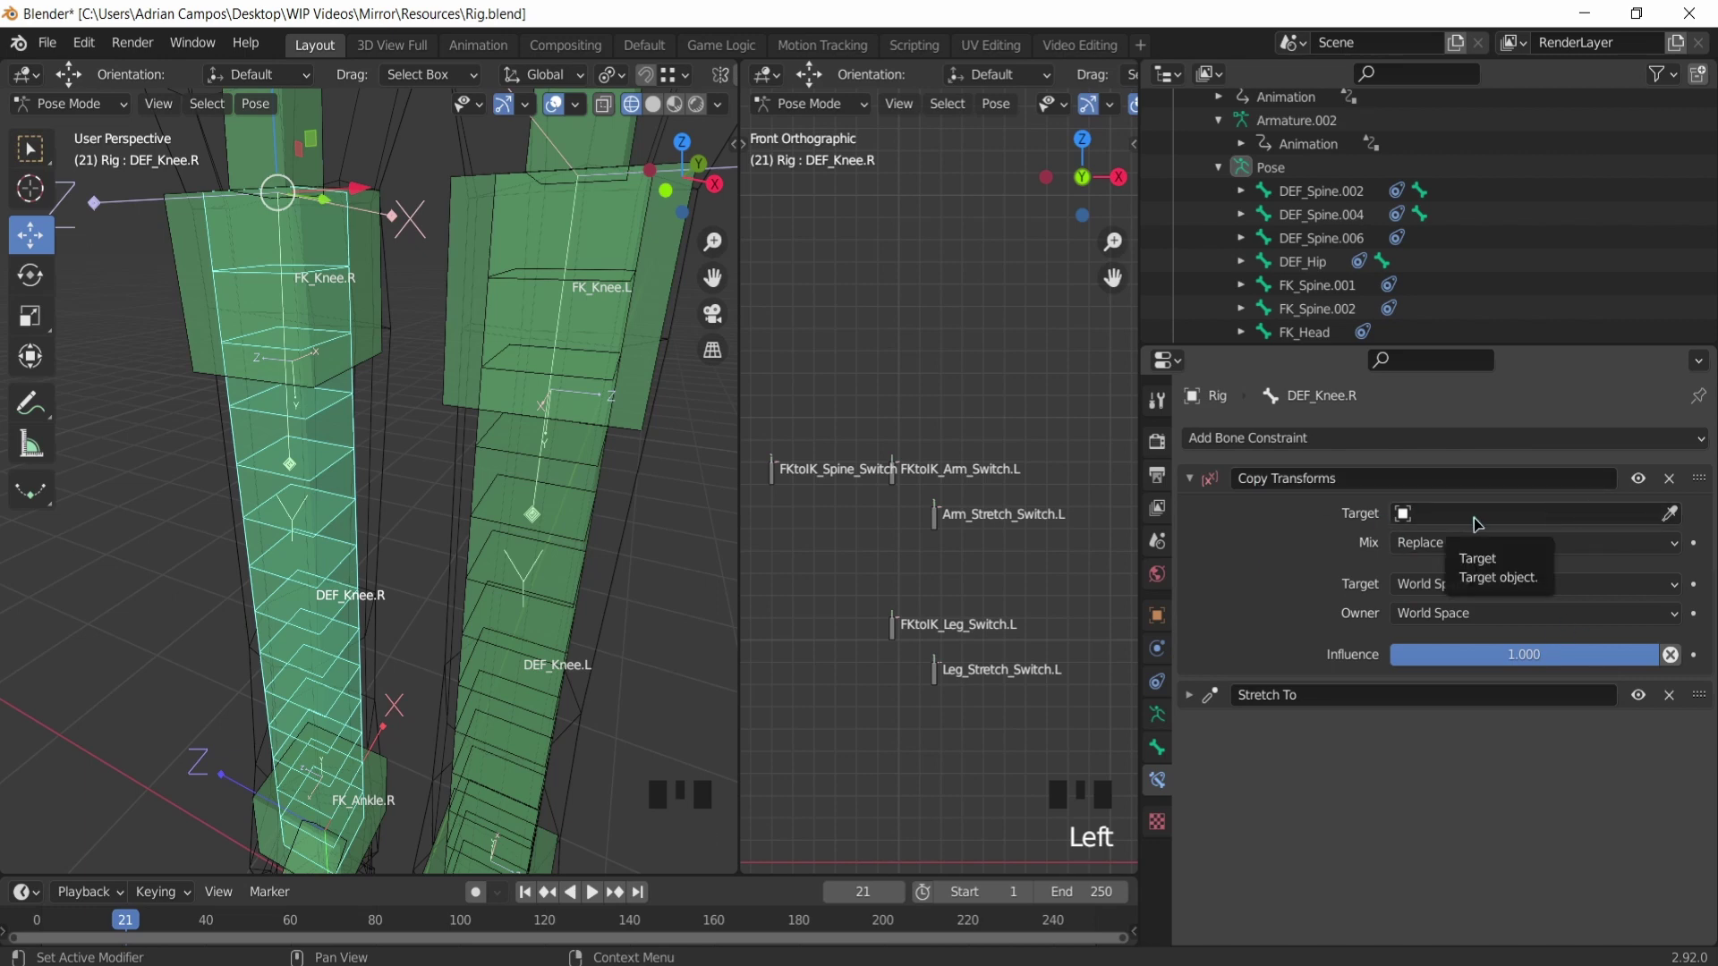
drag(1477, 524, 1459, 655)
key(e)
key(e)
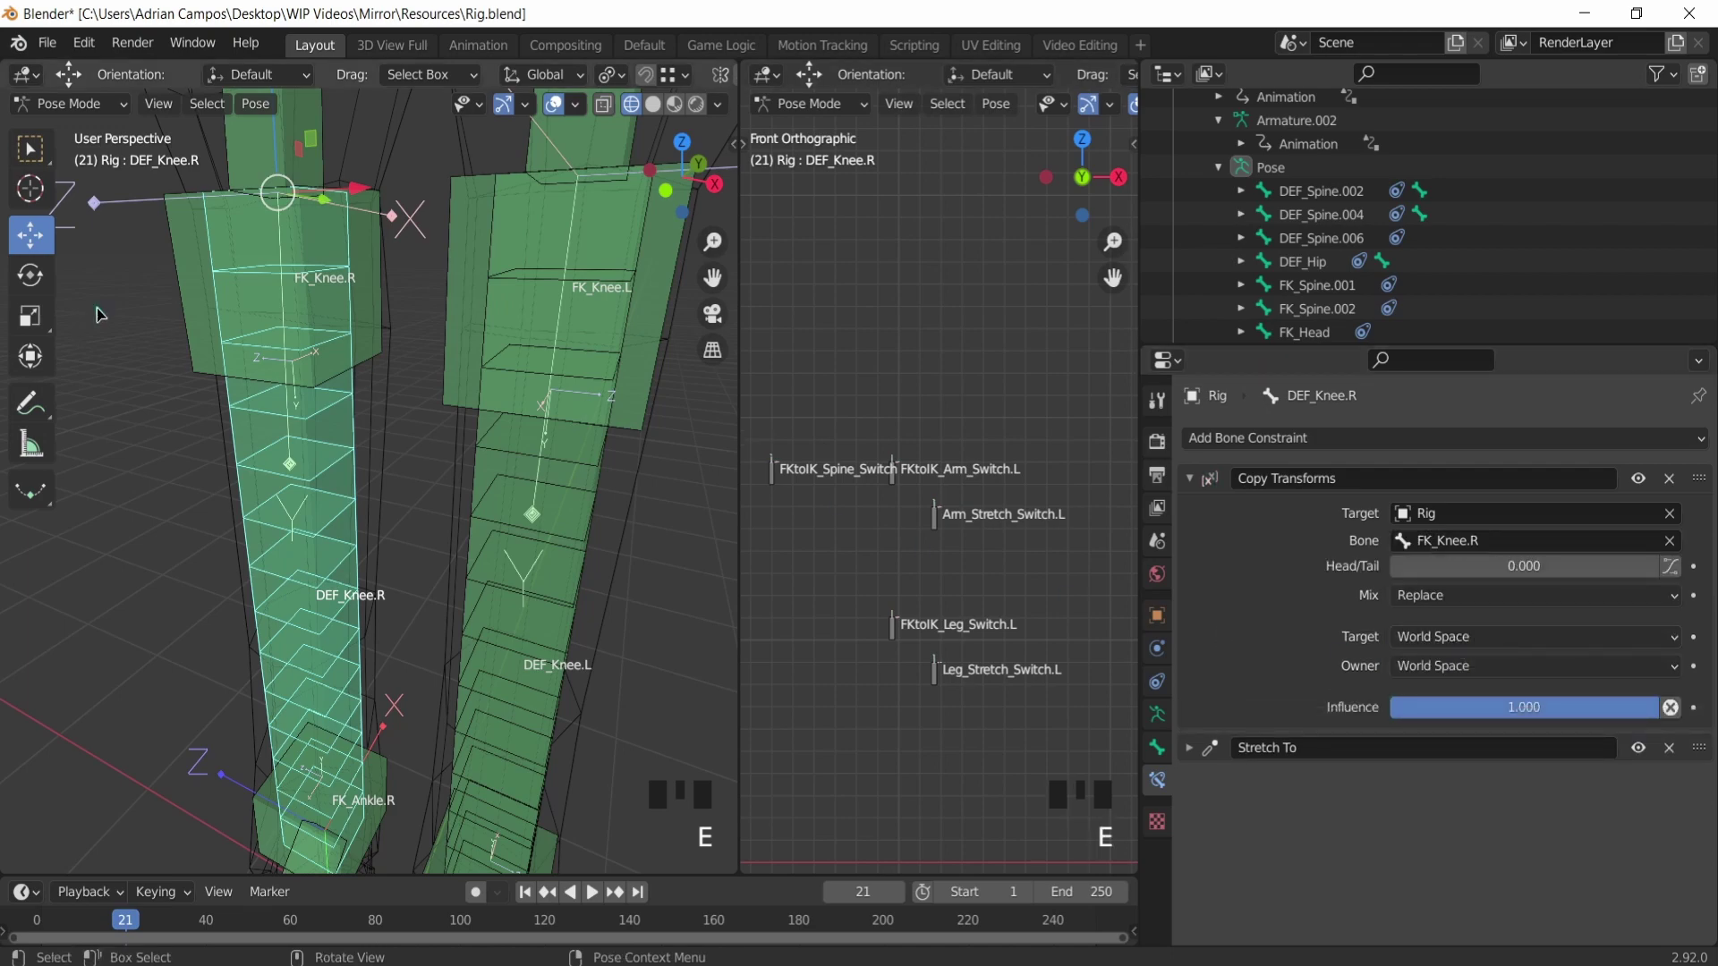
Step: Orbit the view toward the ankles, undoing a stray change along the way
scroll(down, 3)
scroll(up, 3)
drag(306, 390, 311, 463)
scroll(down, 3)
drag(321, 384, 420, 419)
scroll(up, 3)
middle_click(399, 461)
key(ctrl+z)
drag(496, 599, 578, 588)
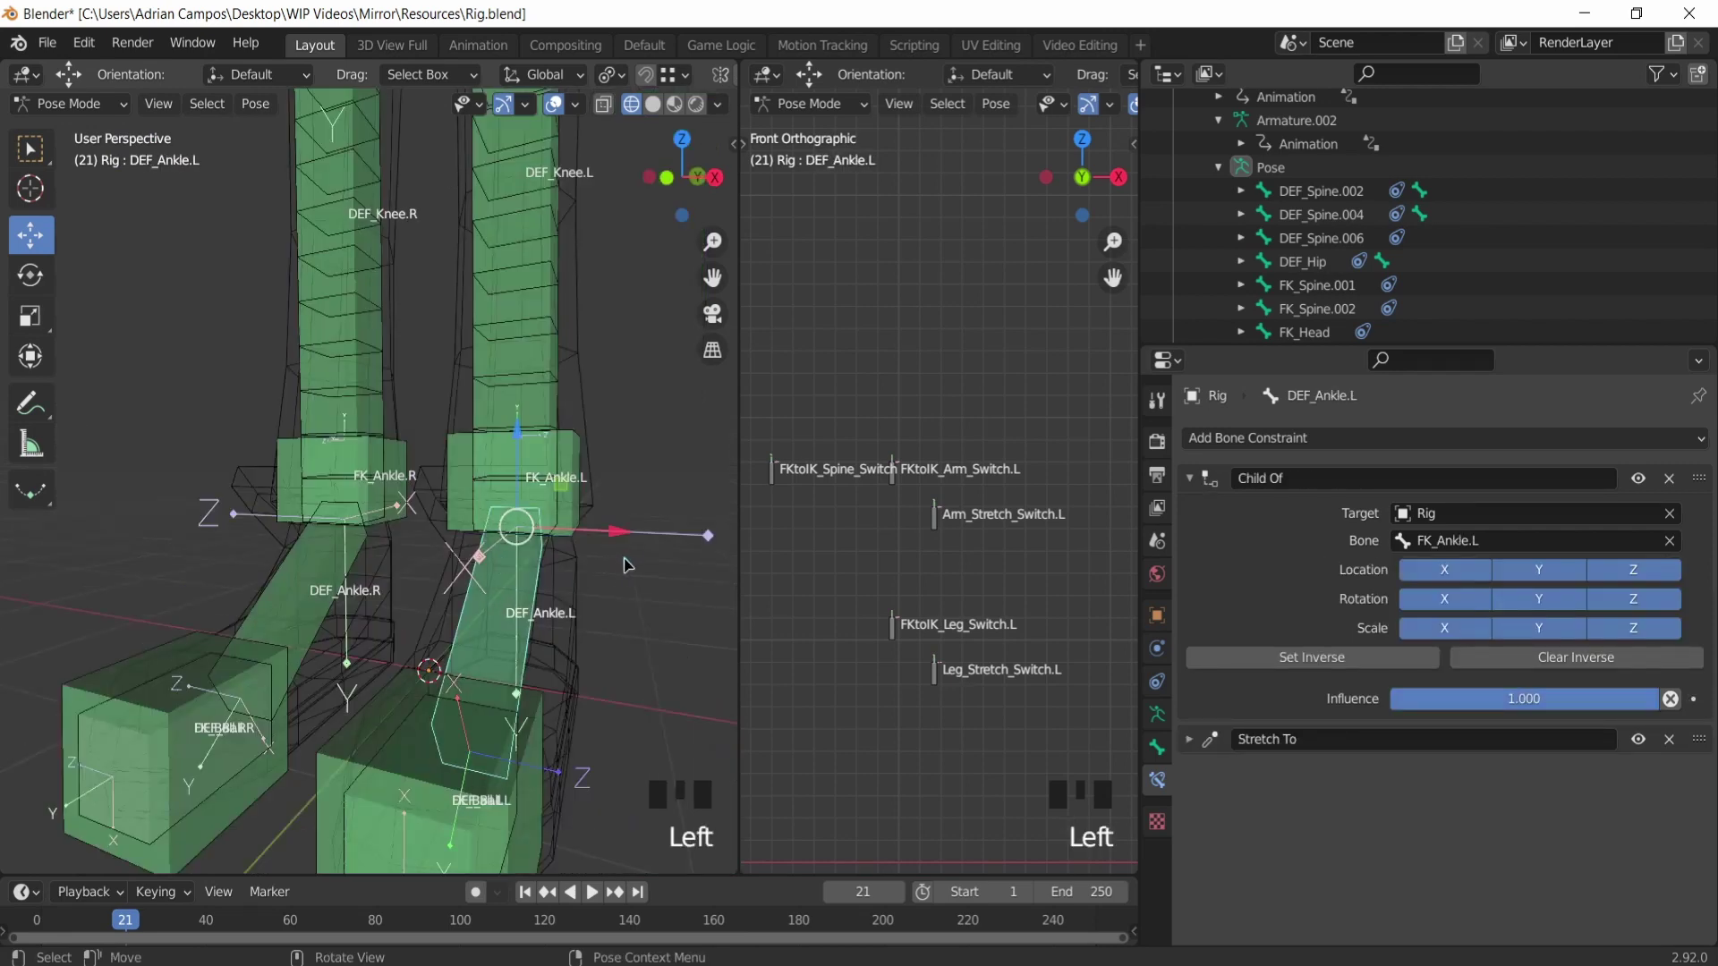
Step: Orbit around the ankles and select DEF_Ankle.R
drag(469, 534, 444, 548)
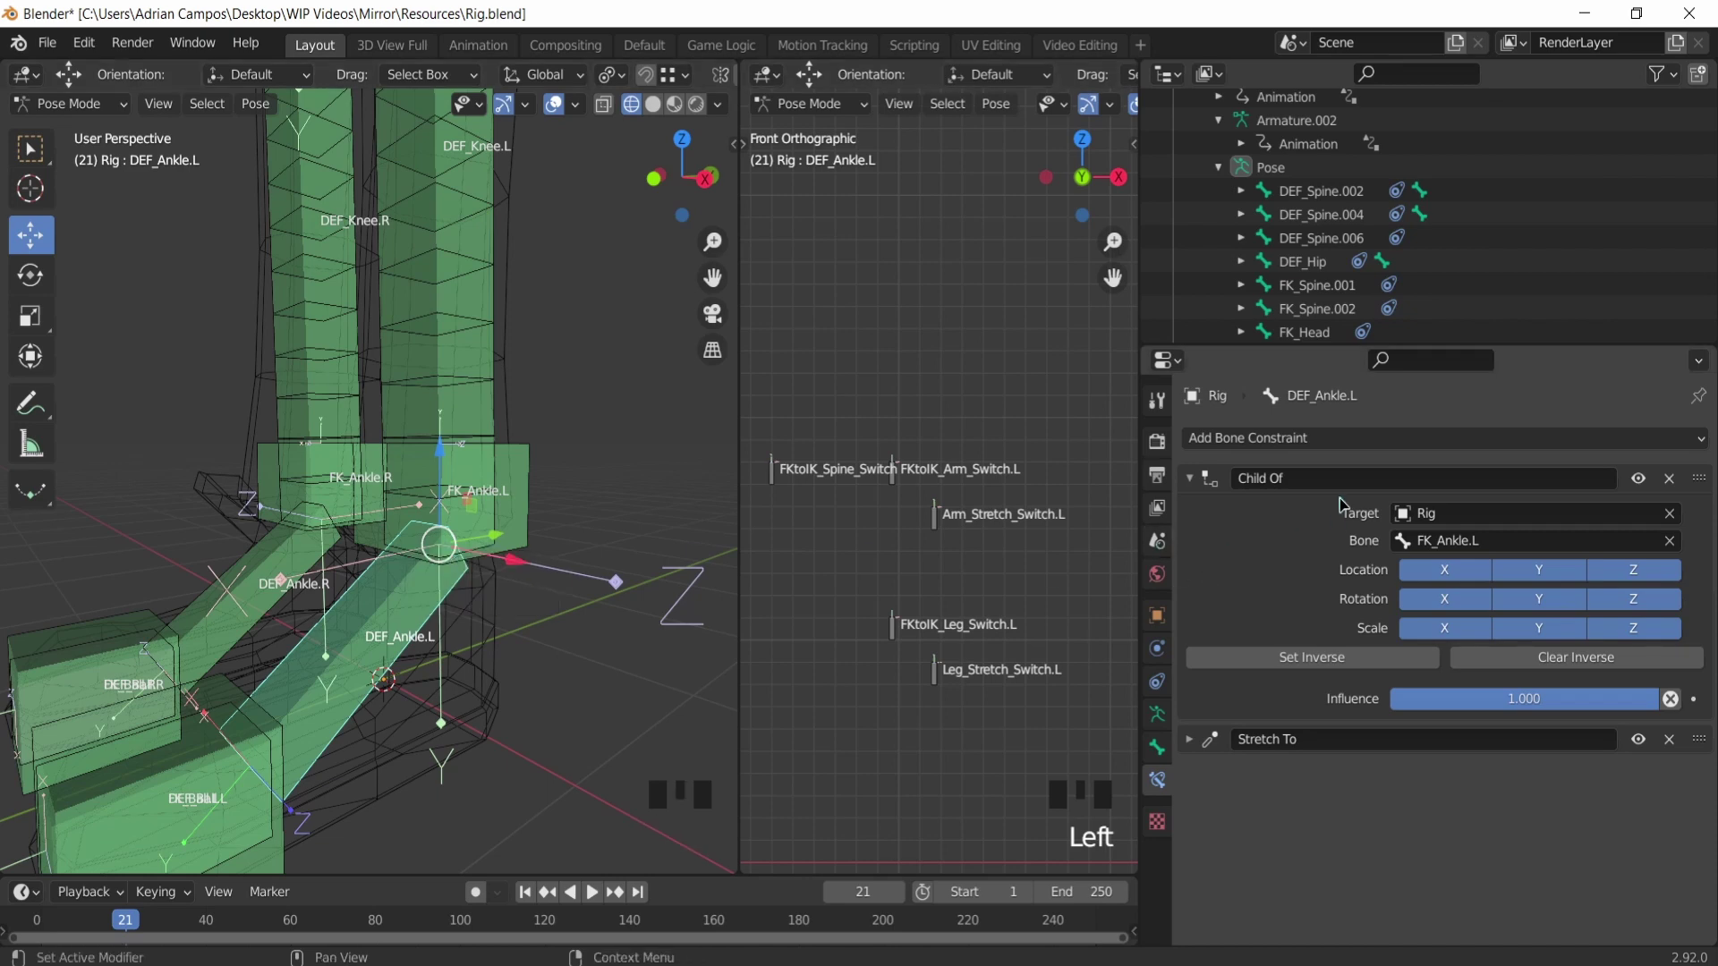
click(532, 518)
click(404, 616)
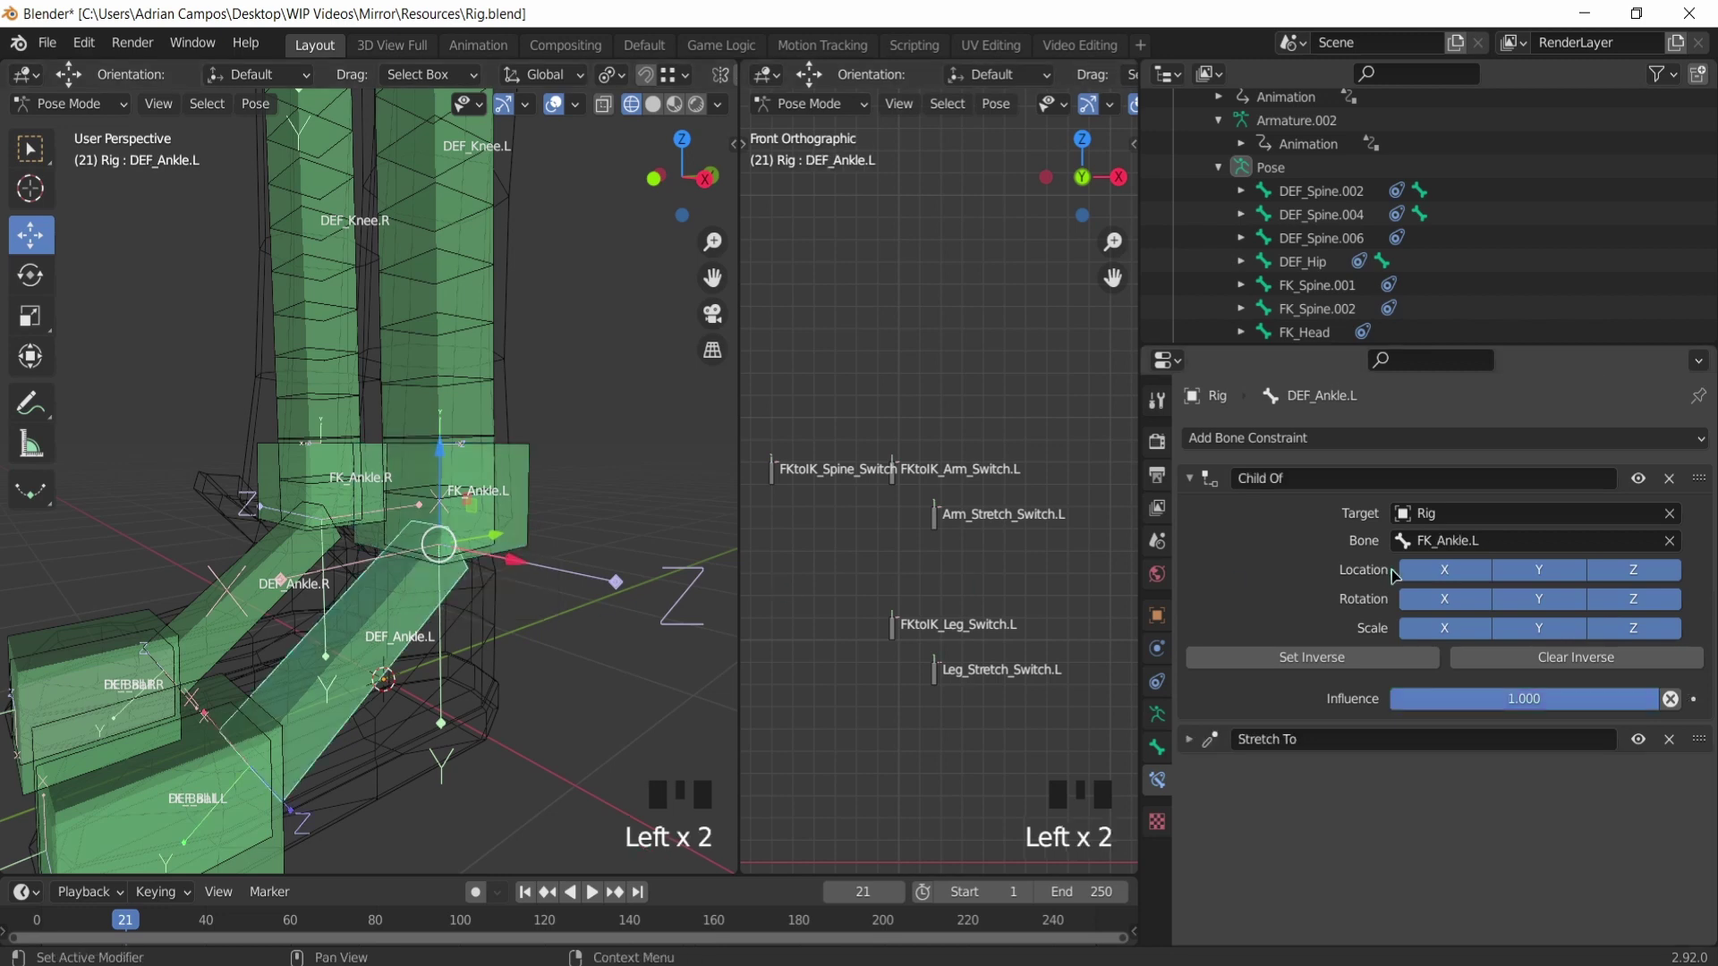
scroll(down, 3)
drag(609, 488, 243, 608)
scroll(up, 3)
scroll(down, 3)
drag(267, 589, 418, 601)
click(419, 601)
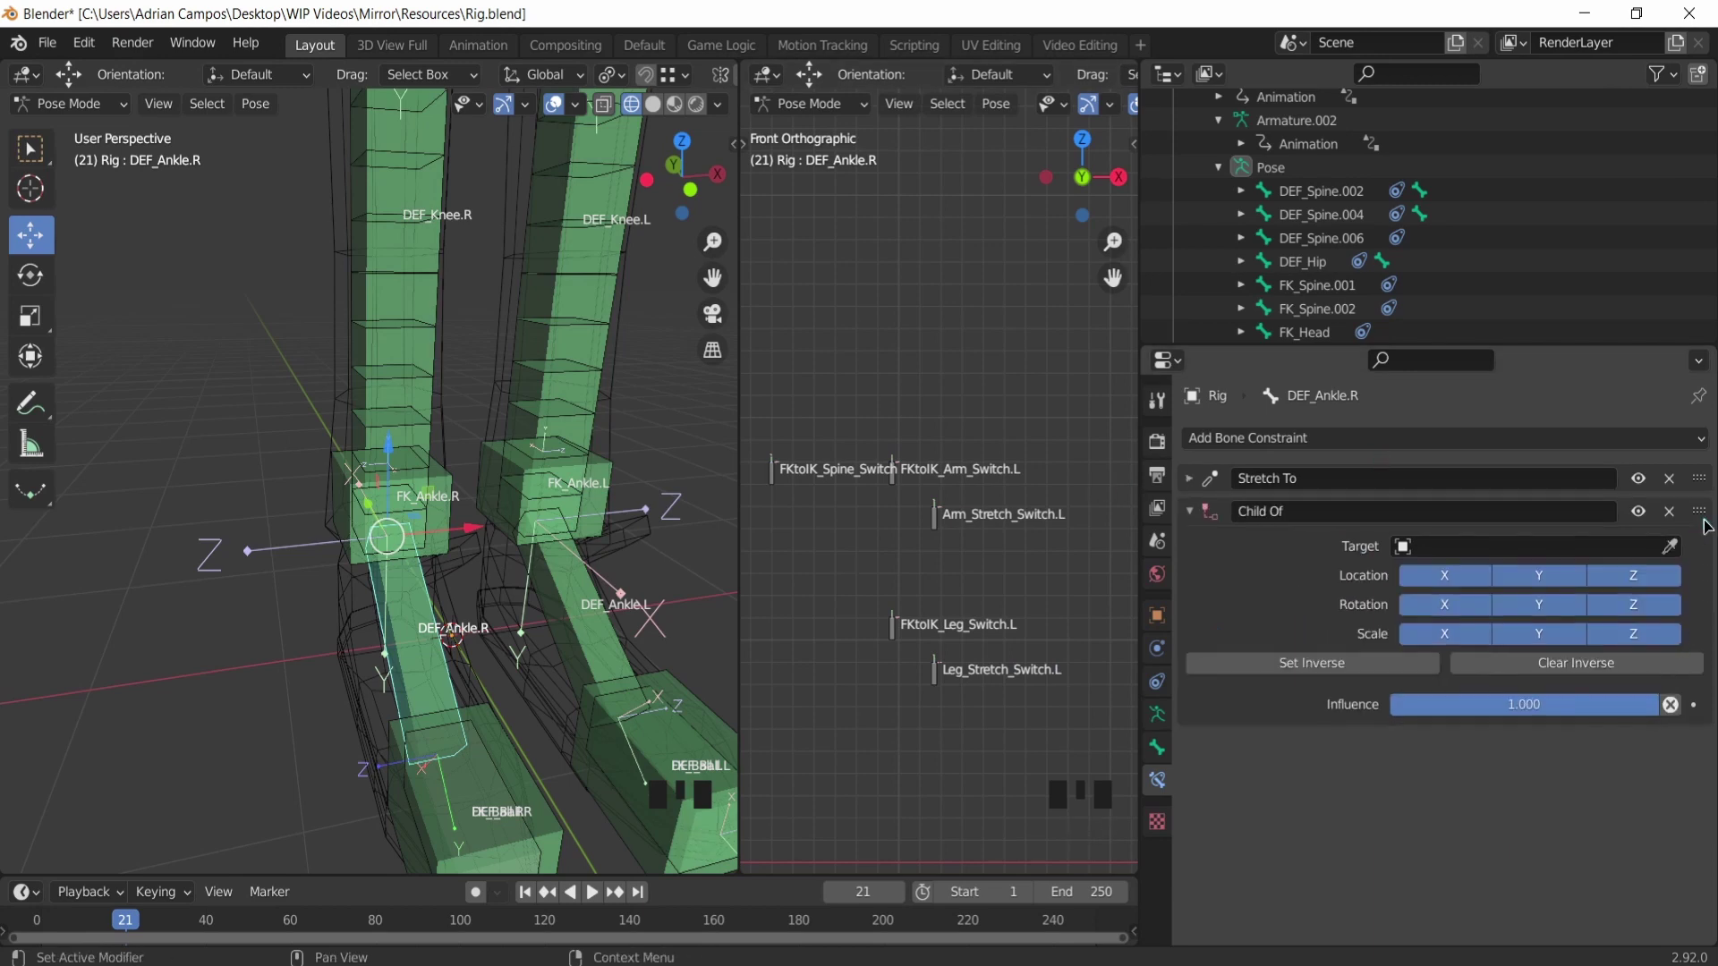
Step: Add a Child Of constraint on Rig to DEF_Ankle.R above Stretch To, checking against FK_Ankle.R
drag(1707, 522, 1691, 451)
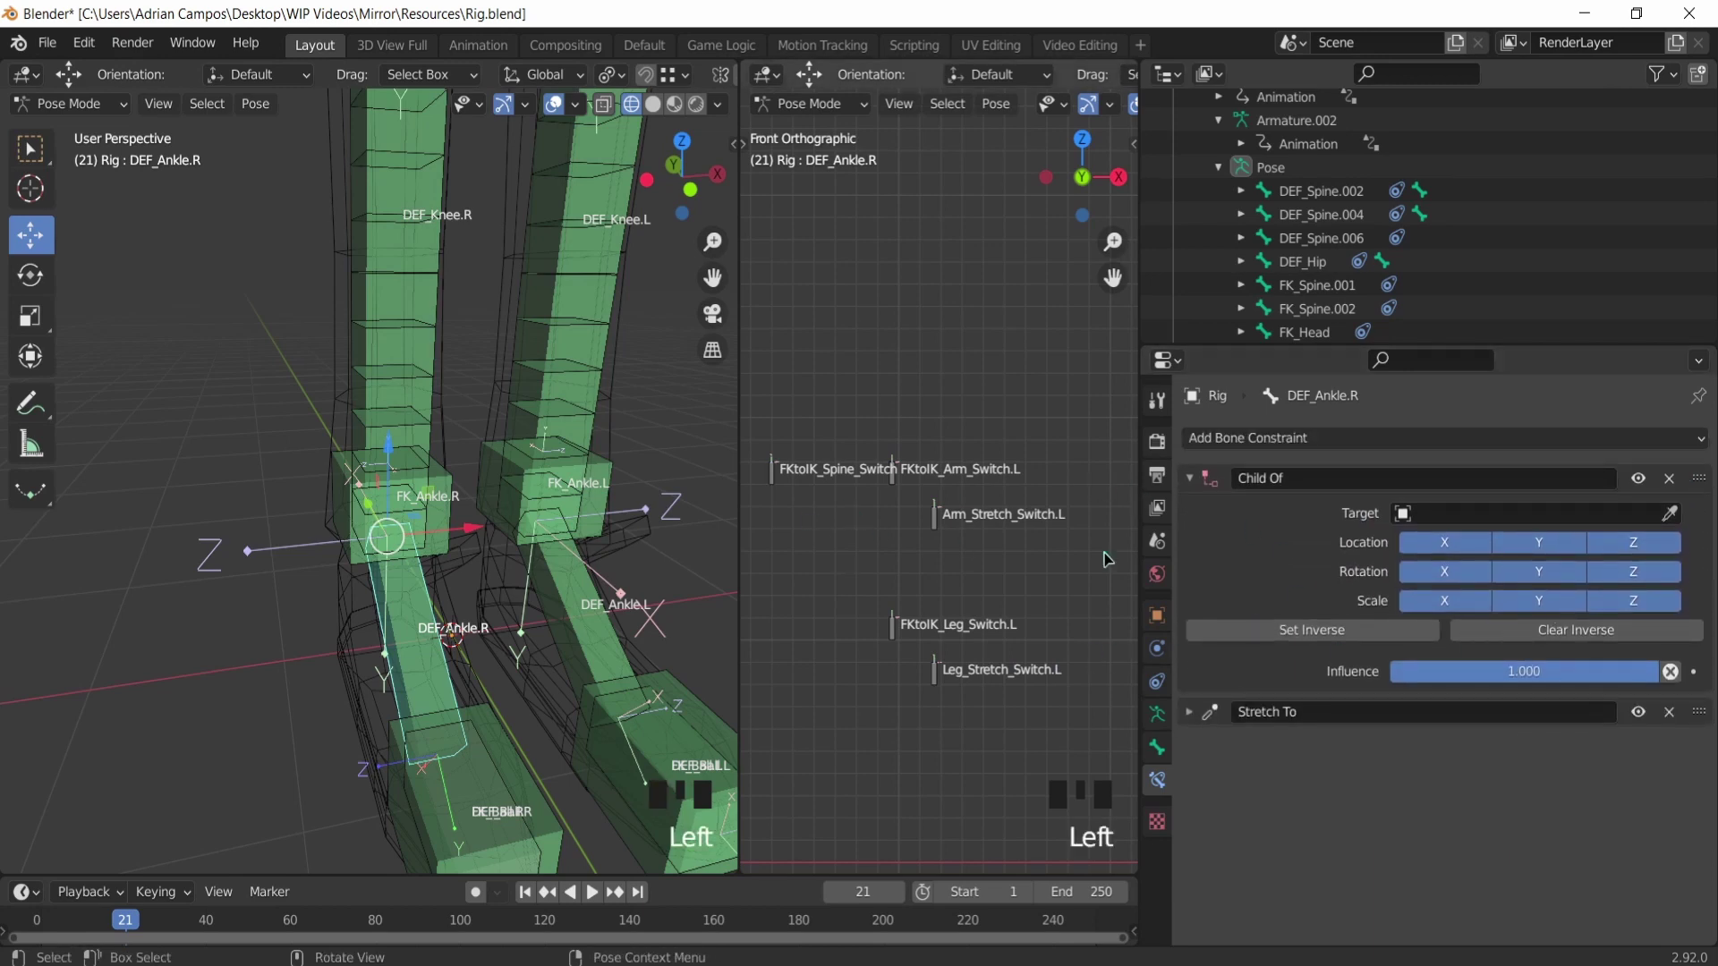
drag(1439, 514, 1499, 646)
click(439, 558)
click(387, 544)
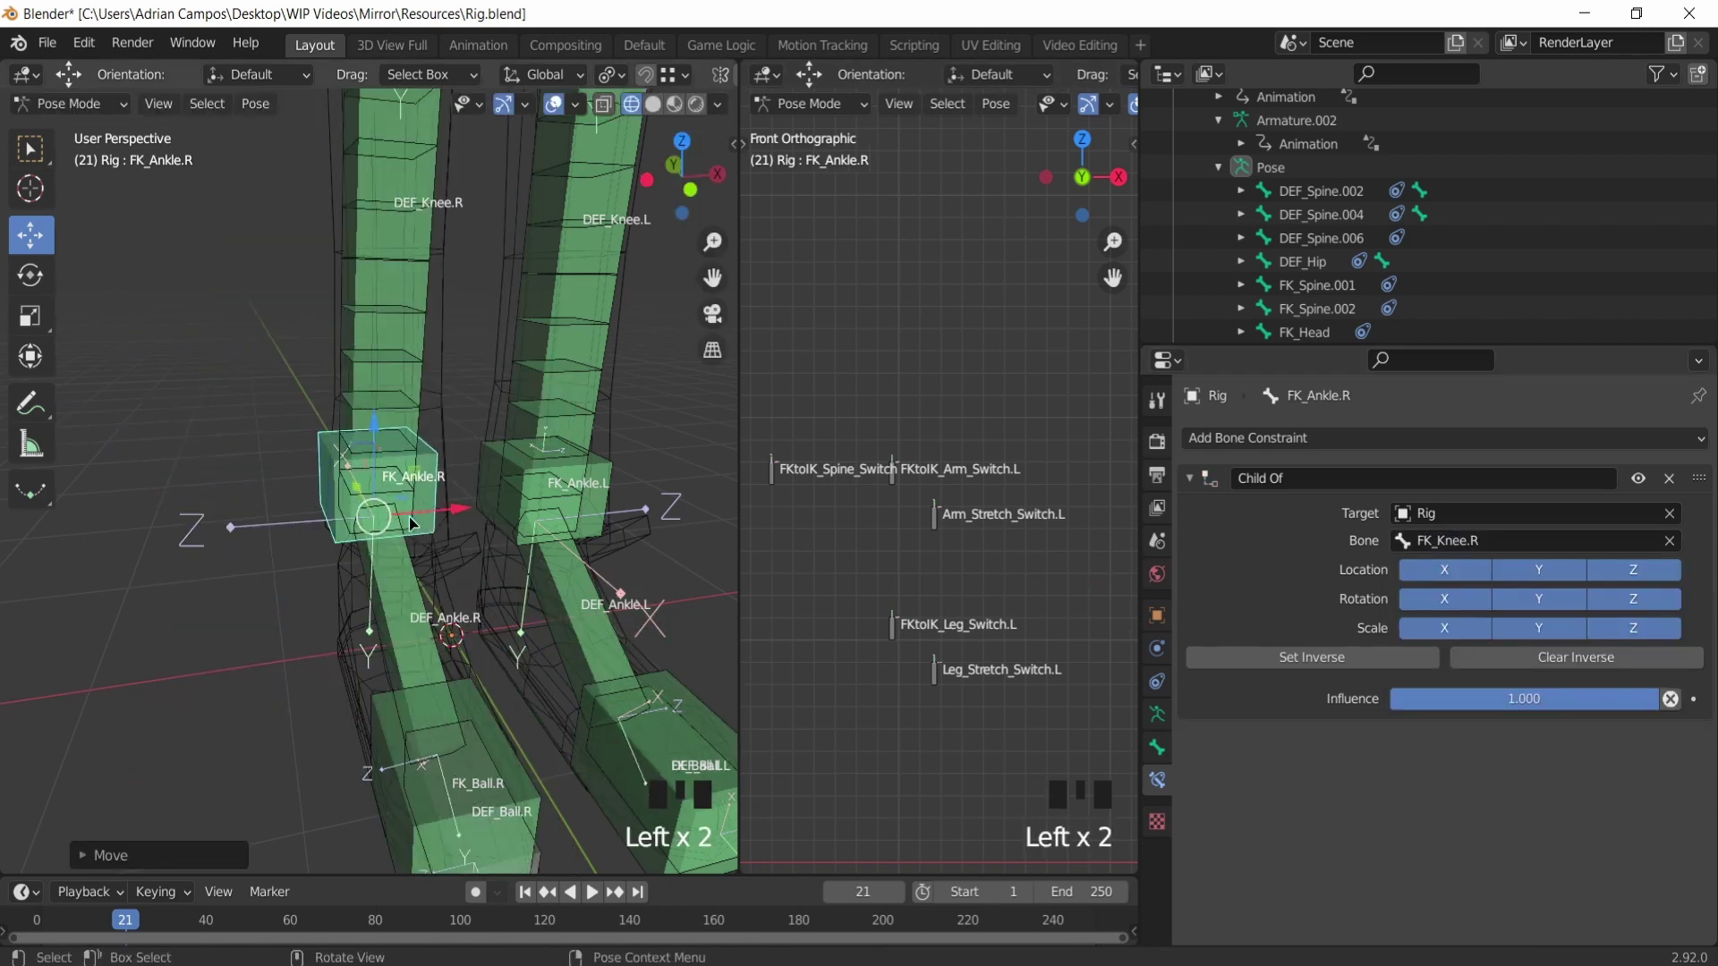
Step: Undo the test selection and select DEF_Ball.L with its Copy Transforms from FK_Ball.L
key(ctrl+z)
click(416, 543)
click(456, 660)
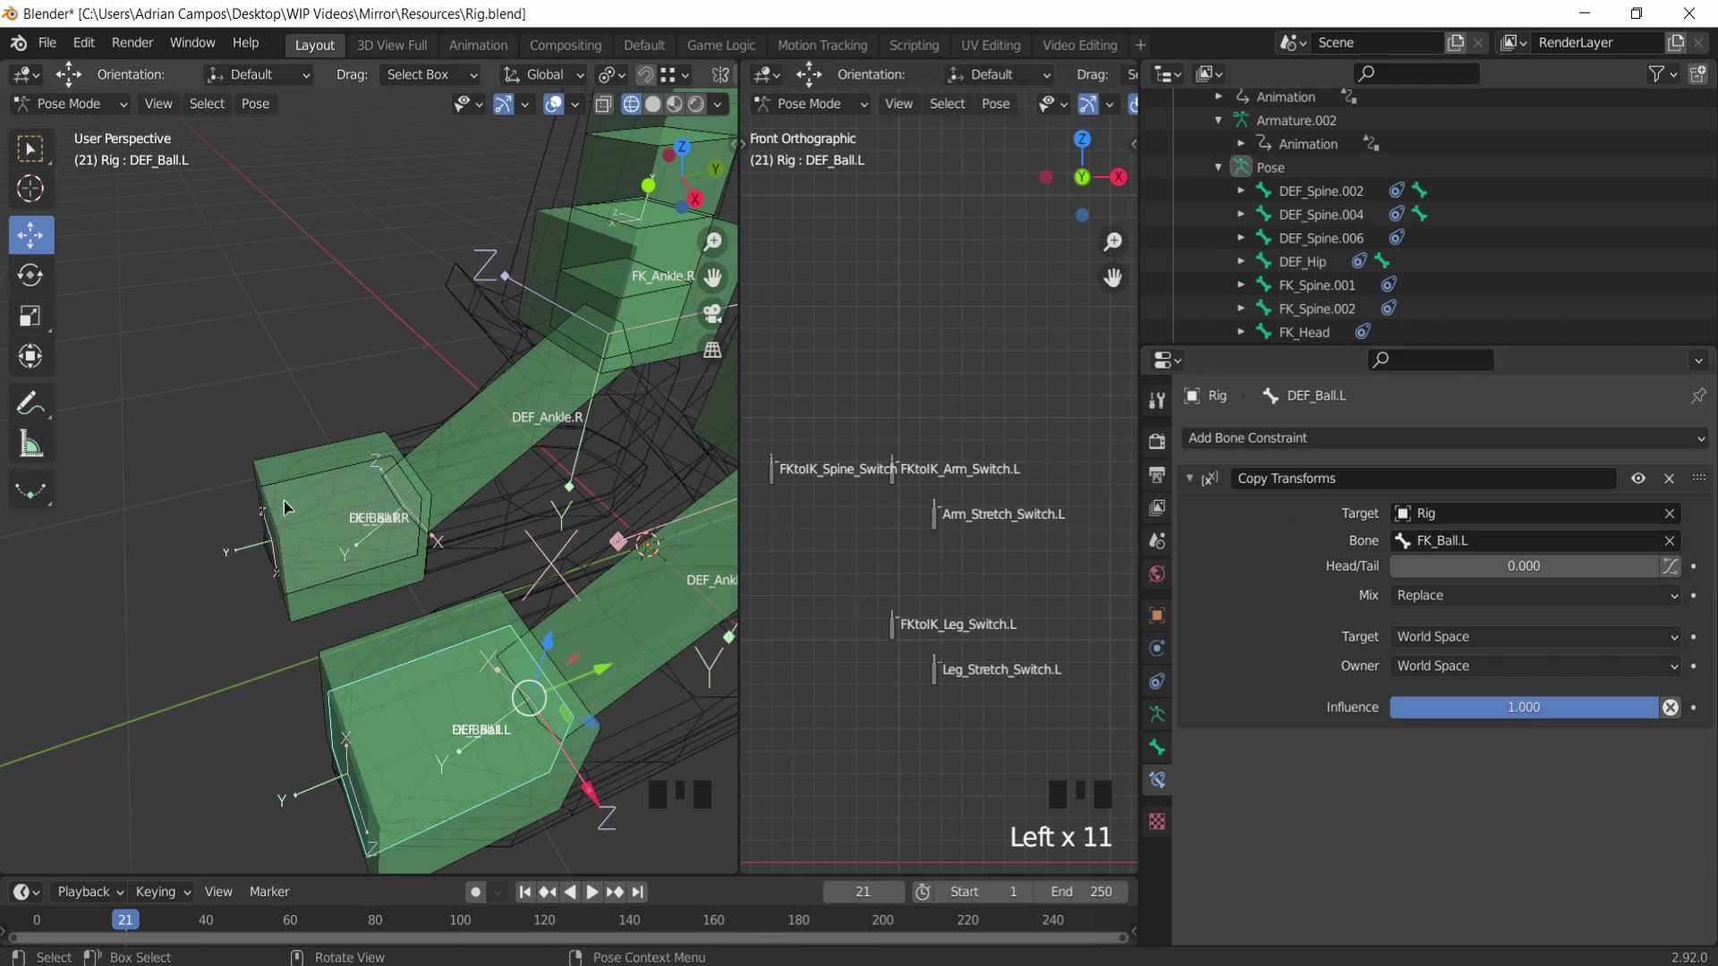
Step: Check DEF_Ball.R's constraint and orbit out to view the whole rig
click(325, 496)
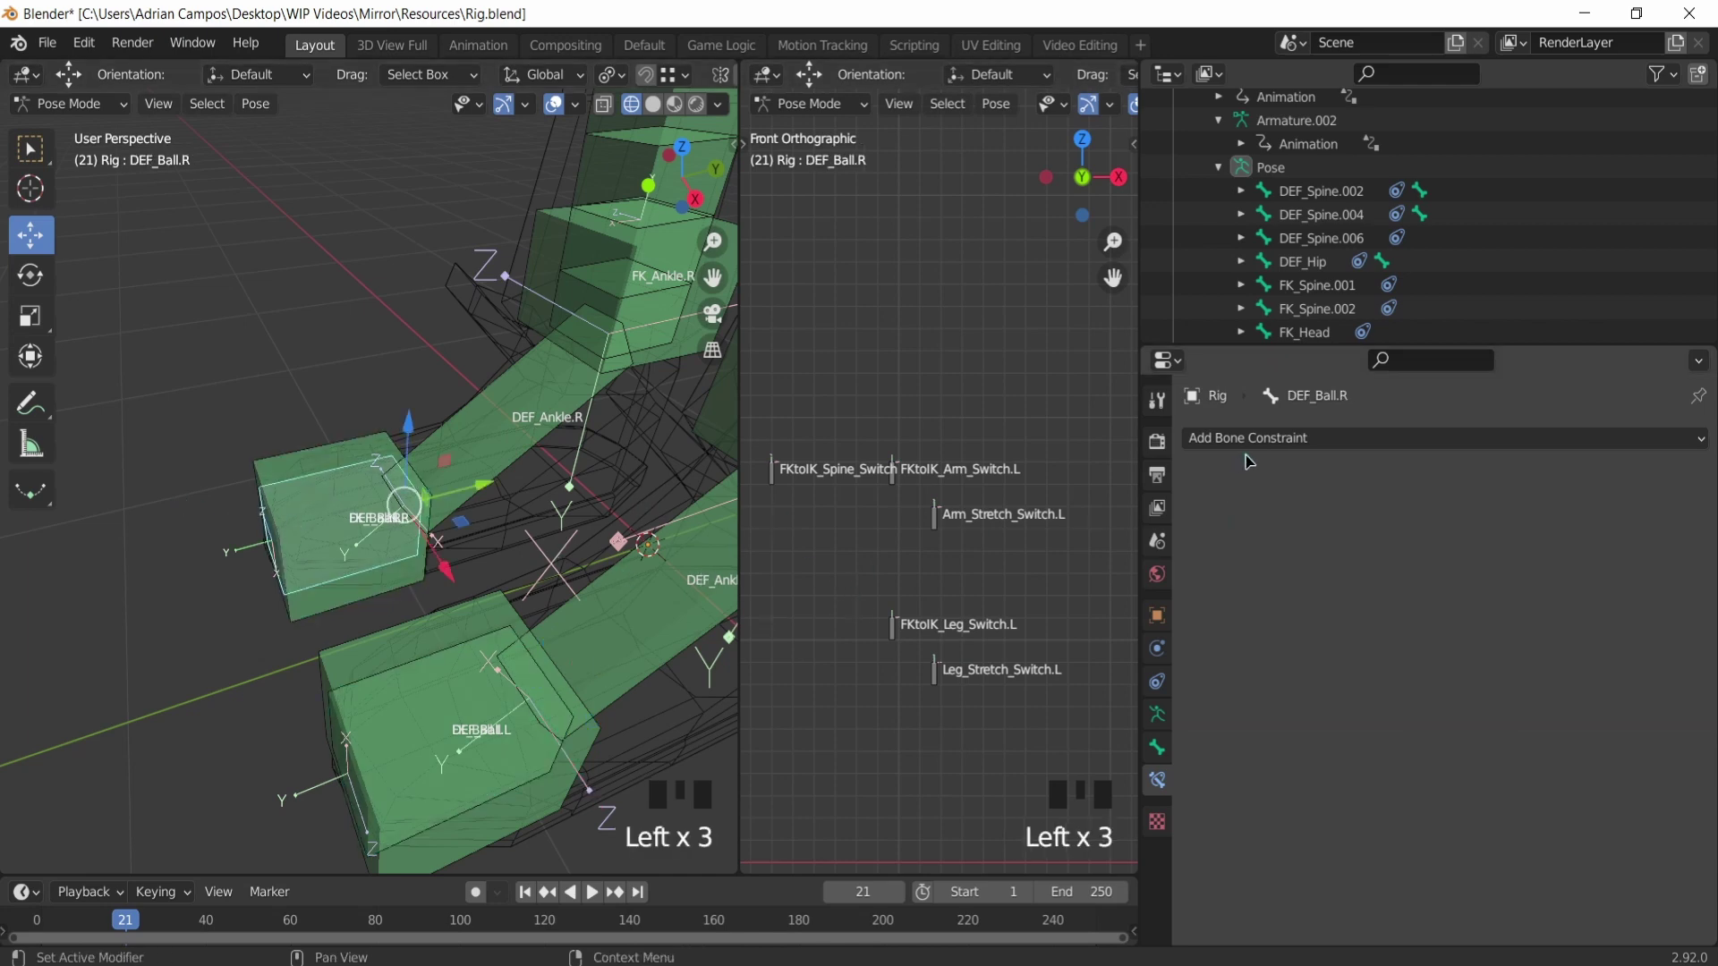
drag(1266, 445, 1336, 584)
click(1467, 529)
drag(1465, 524, 431, 355)
middle_click(431, 354)
scroll(down, 3)
drag(461, 422, 417, 285)
scroll(down, 3)
Step: Test-move FK_Leg.R, cancel it, deselect and show the armature's skeleton settings
click(376, 279)
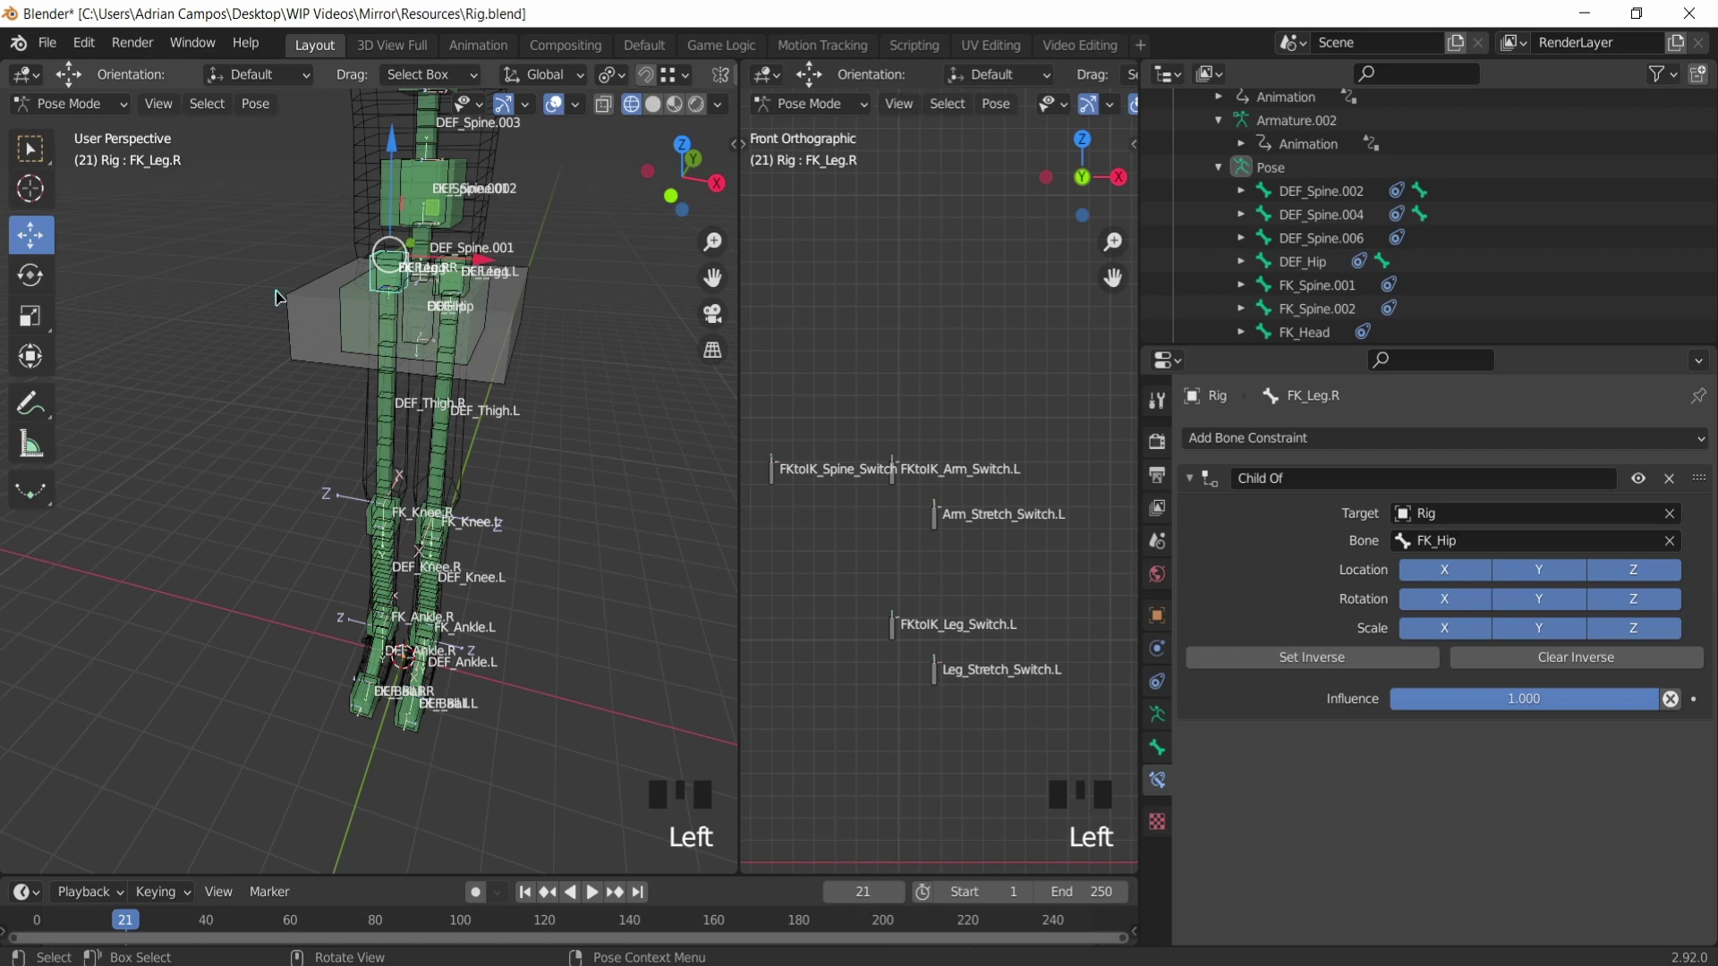
drag(287, 255, 470, 317)
click(471, 316)
key(ctrl+z)
drag(409, 366, 401, 311)
click(401, 312)
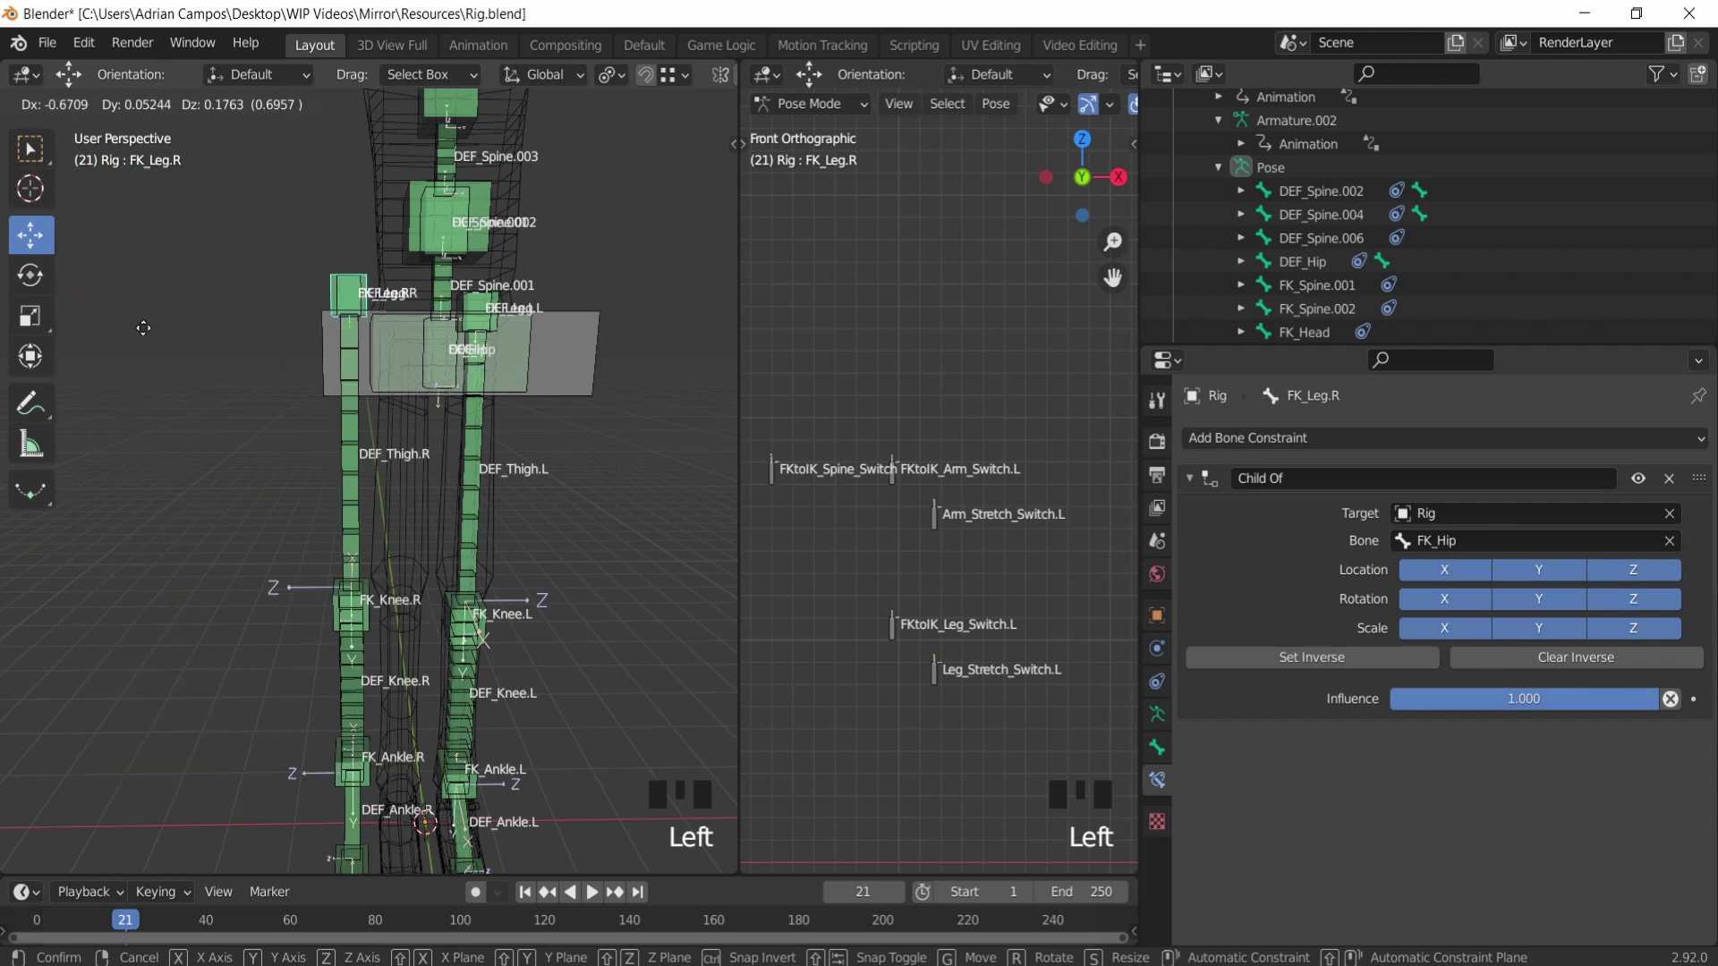
key(ctrl+z)
click(472, 303)
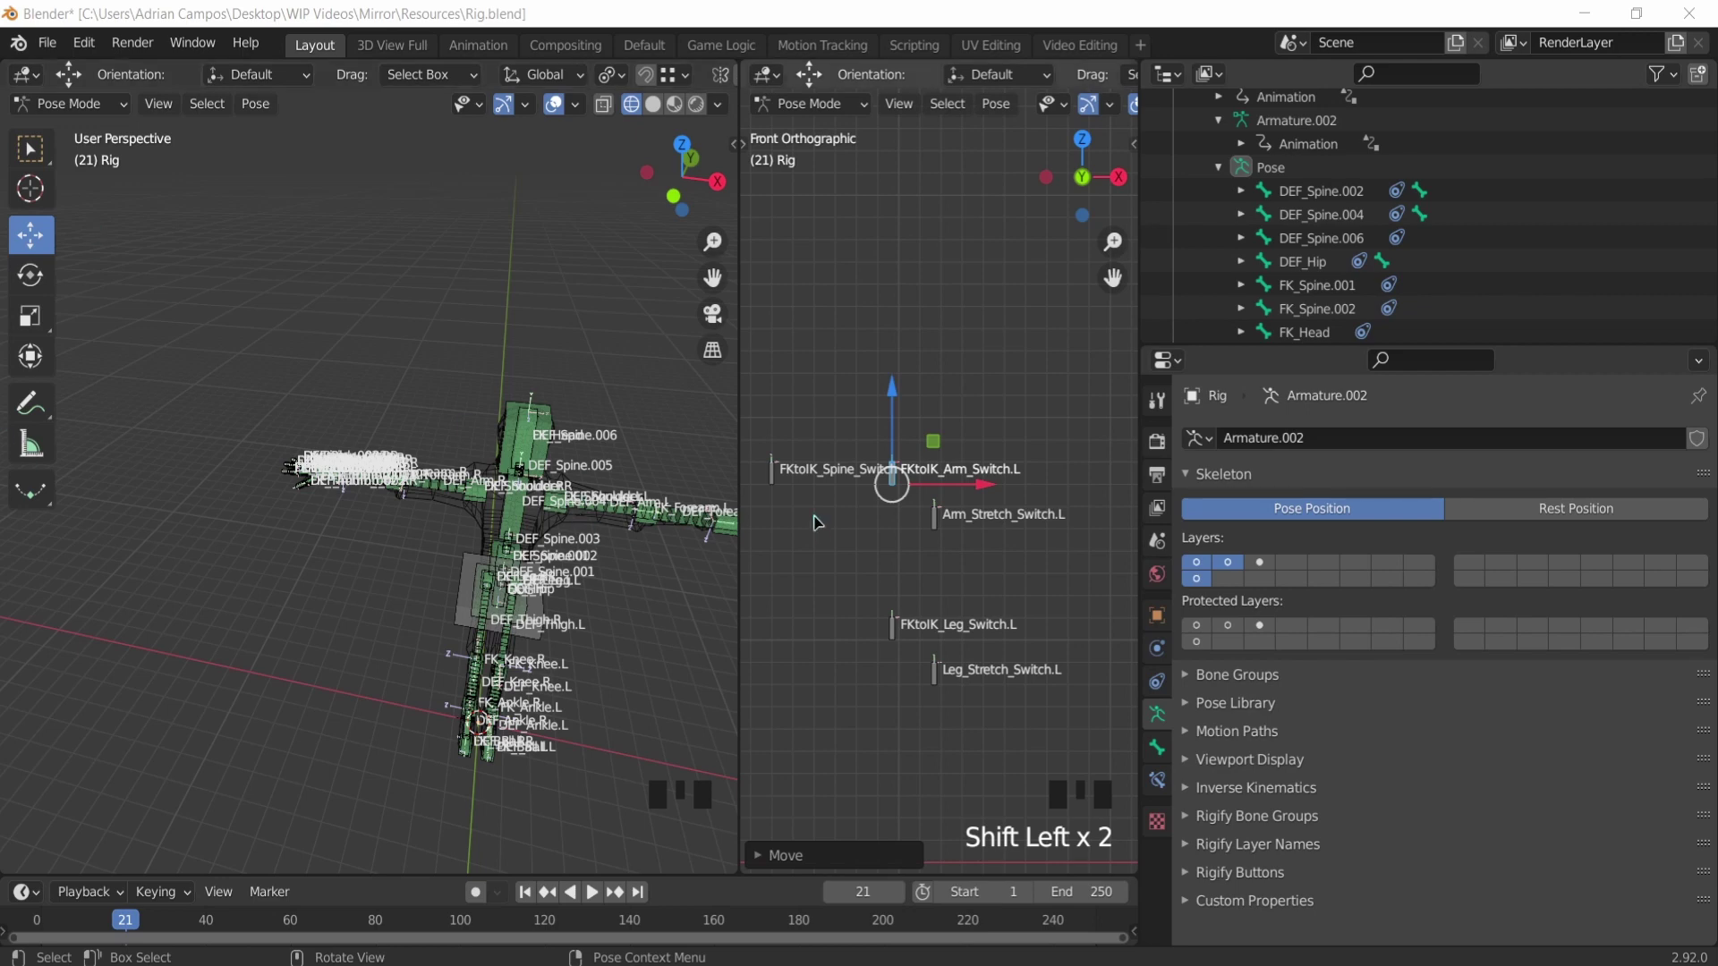
Step: Align FKtoIK_Arm_Switch.L and FKtoIK_Leg_Switch.L with the stretch switches and enable the third bone layer
click(884, 495)
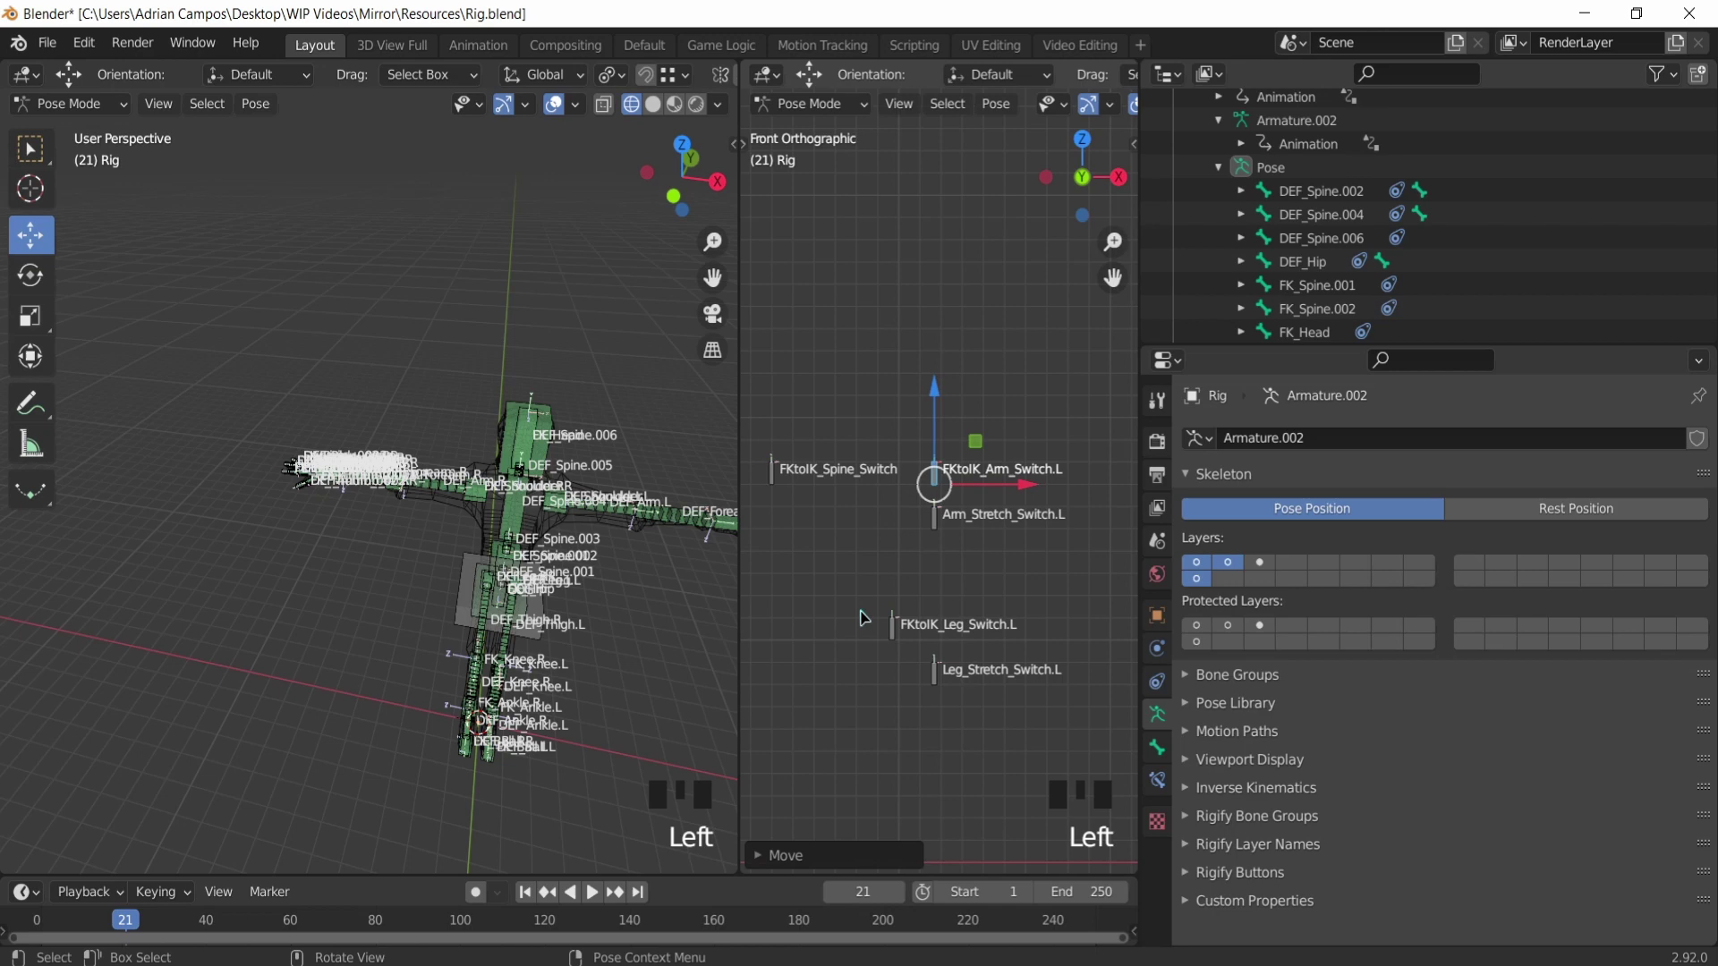
drag(855, 606, 894, 624)
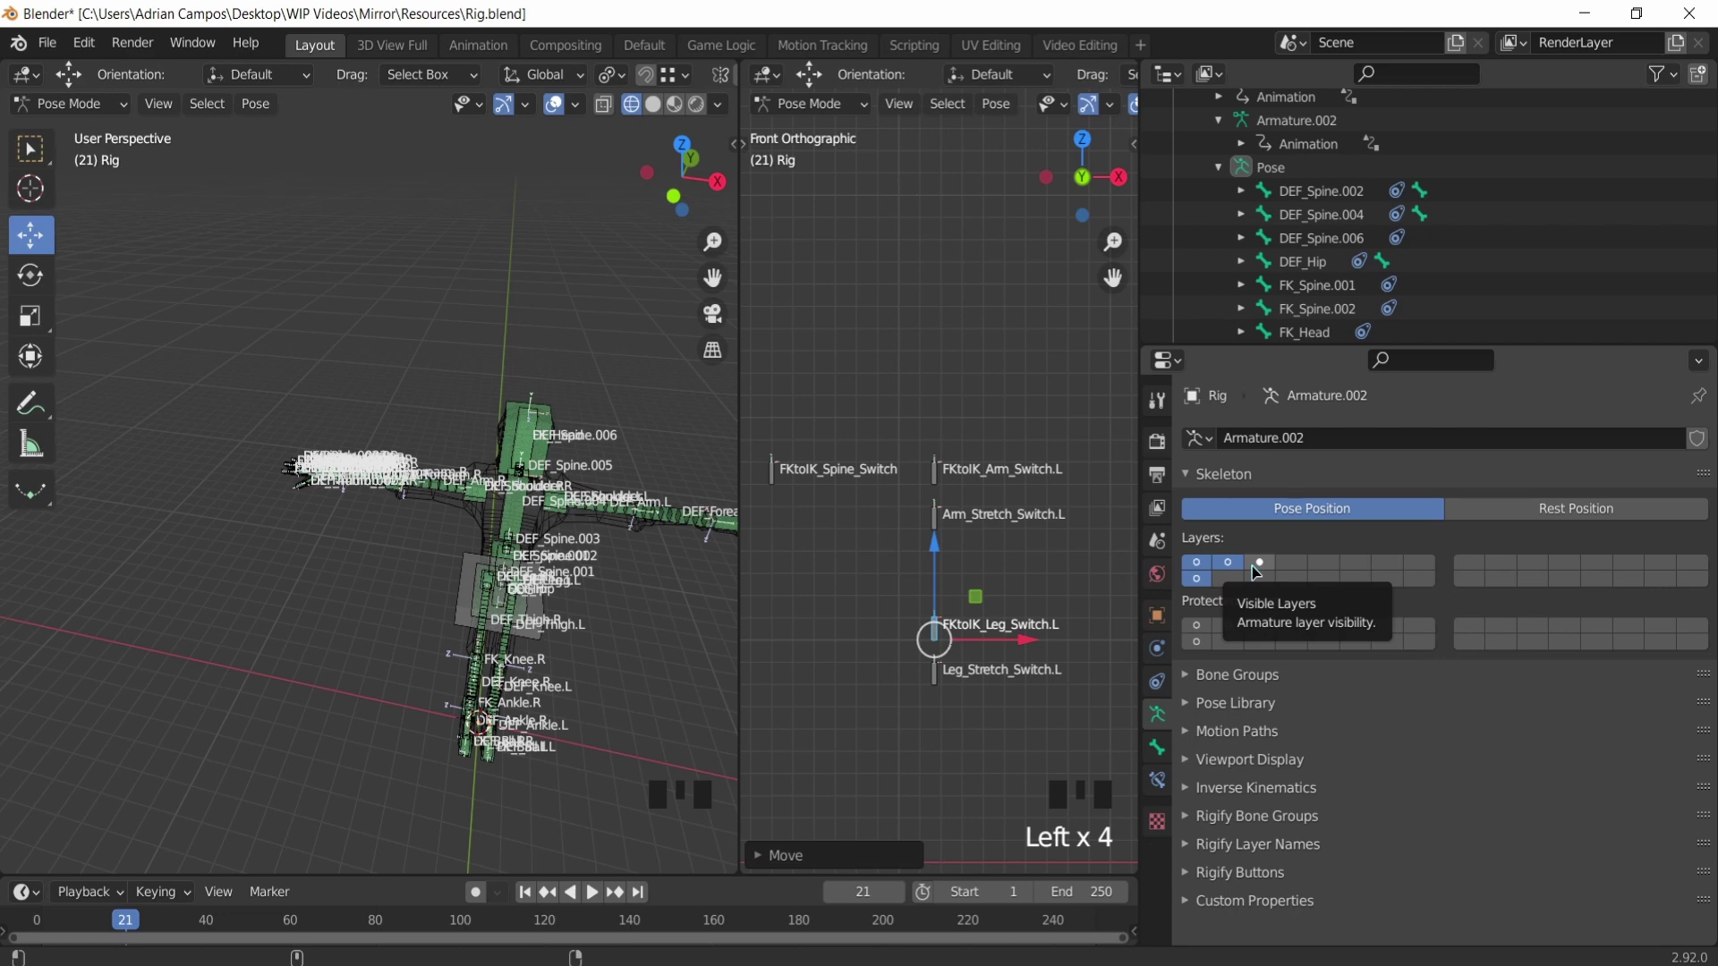
click(1259, 570)
scroll(down, 3)
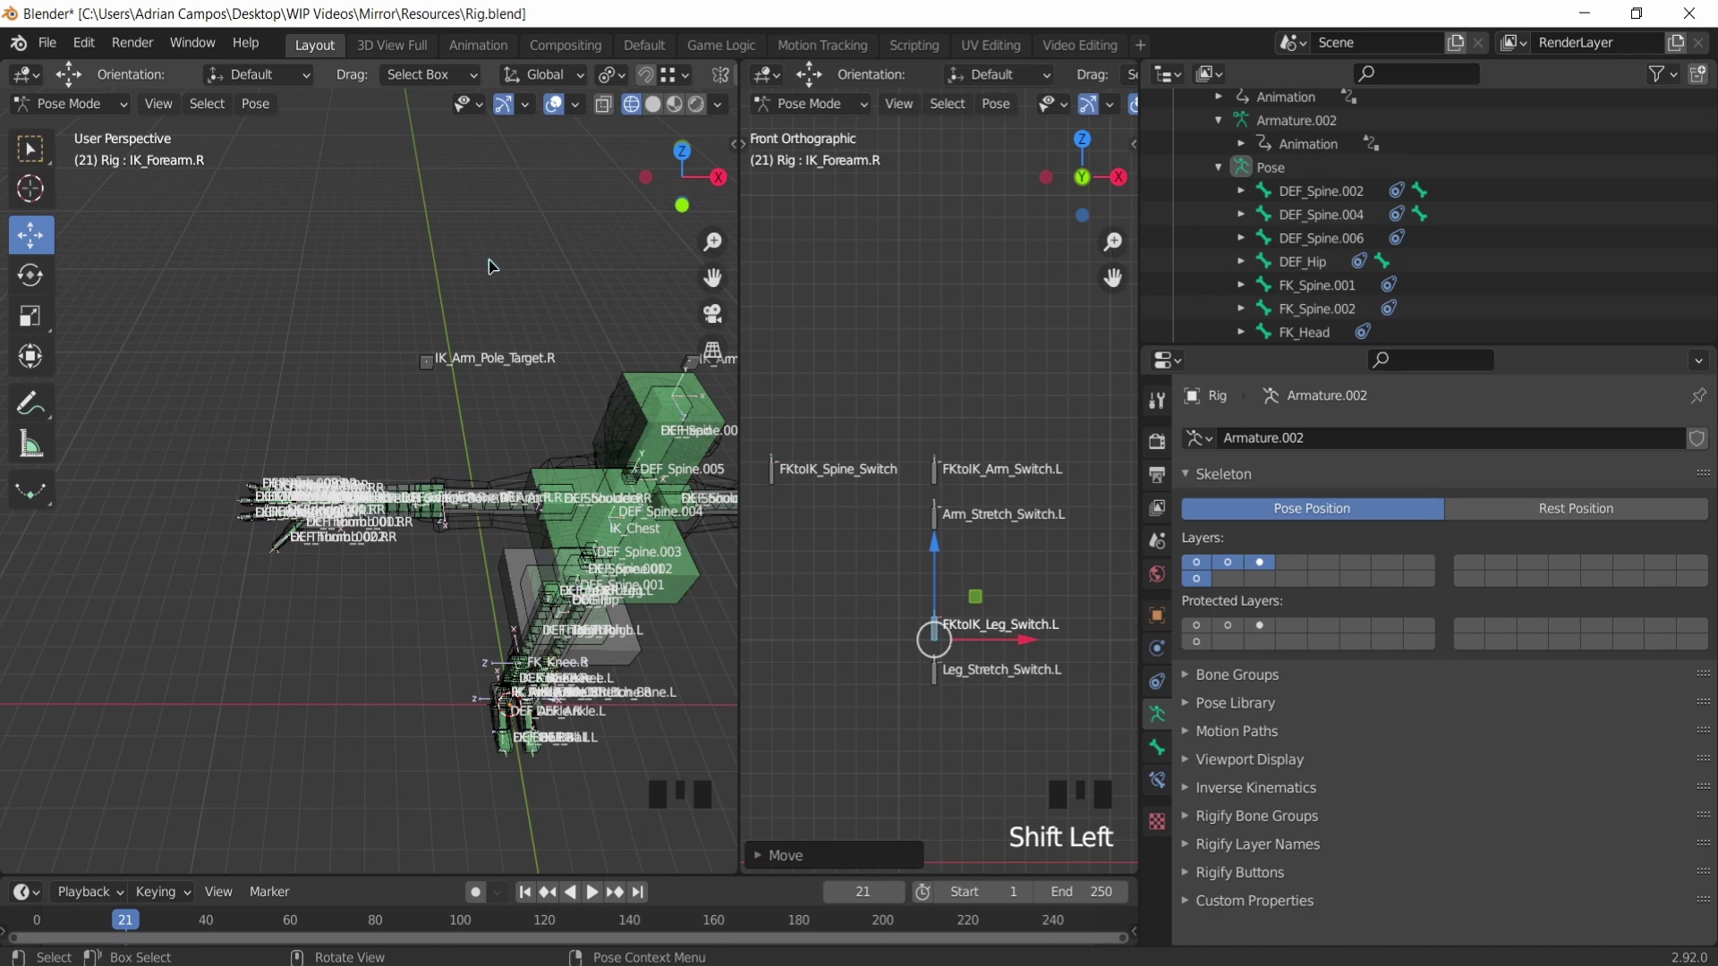
scroll(up, 3)
Step: Select IK_Forearm.R and show its bone constraints
click(396, 529)
scroll(down, 3)
scroll(down, 3)
click(1156, 787)
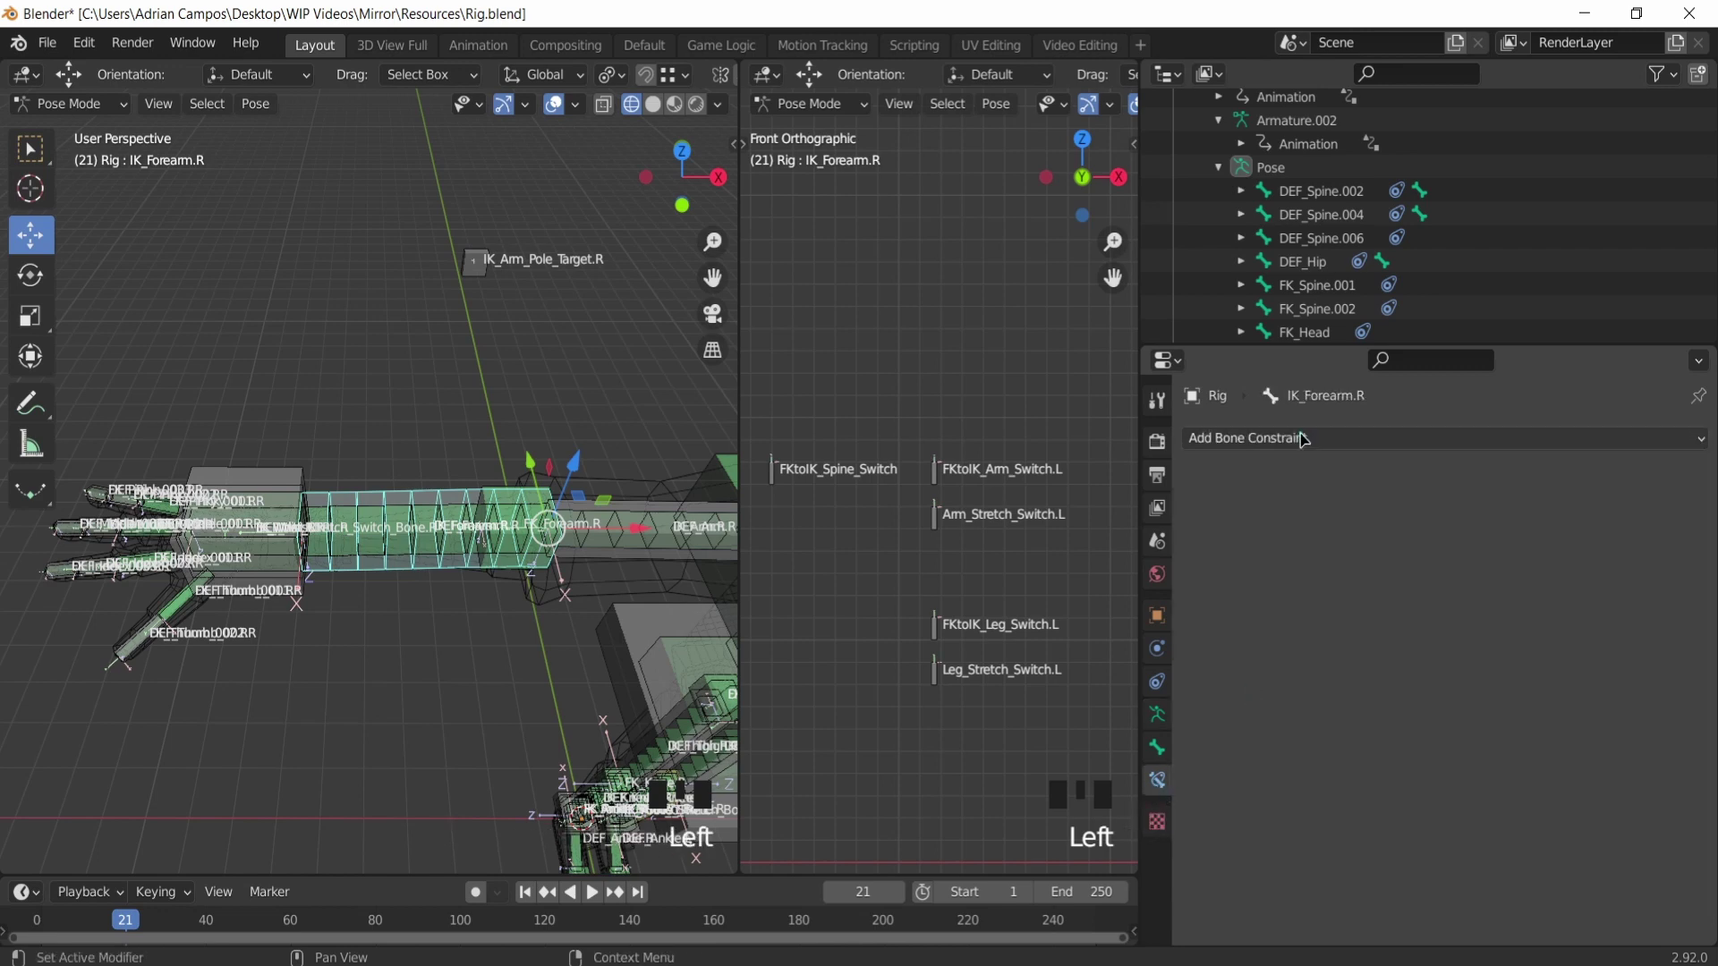
Step: Set IK_Forearm.R's IK pole target to Rig bone IK_Arm_Pole_Target.R
drag(1305, 440, 1422, 559)
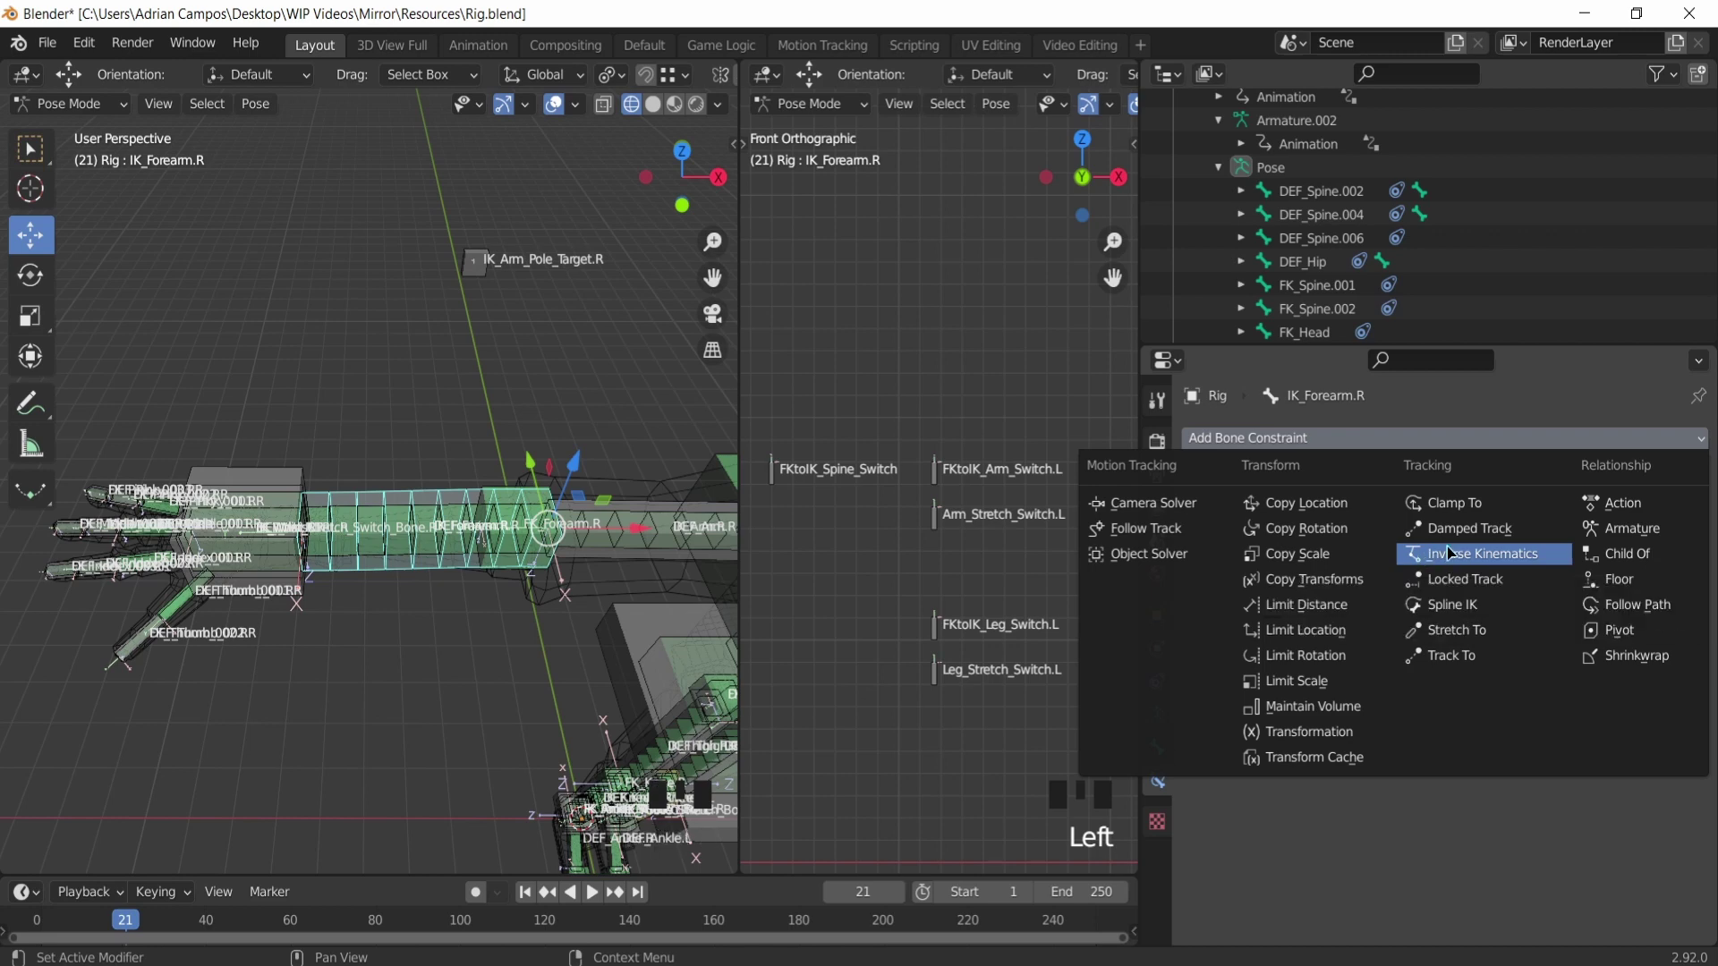
drag(1470, 517, 1466, 747)
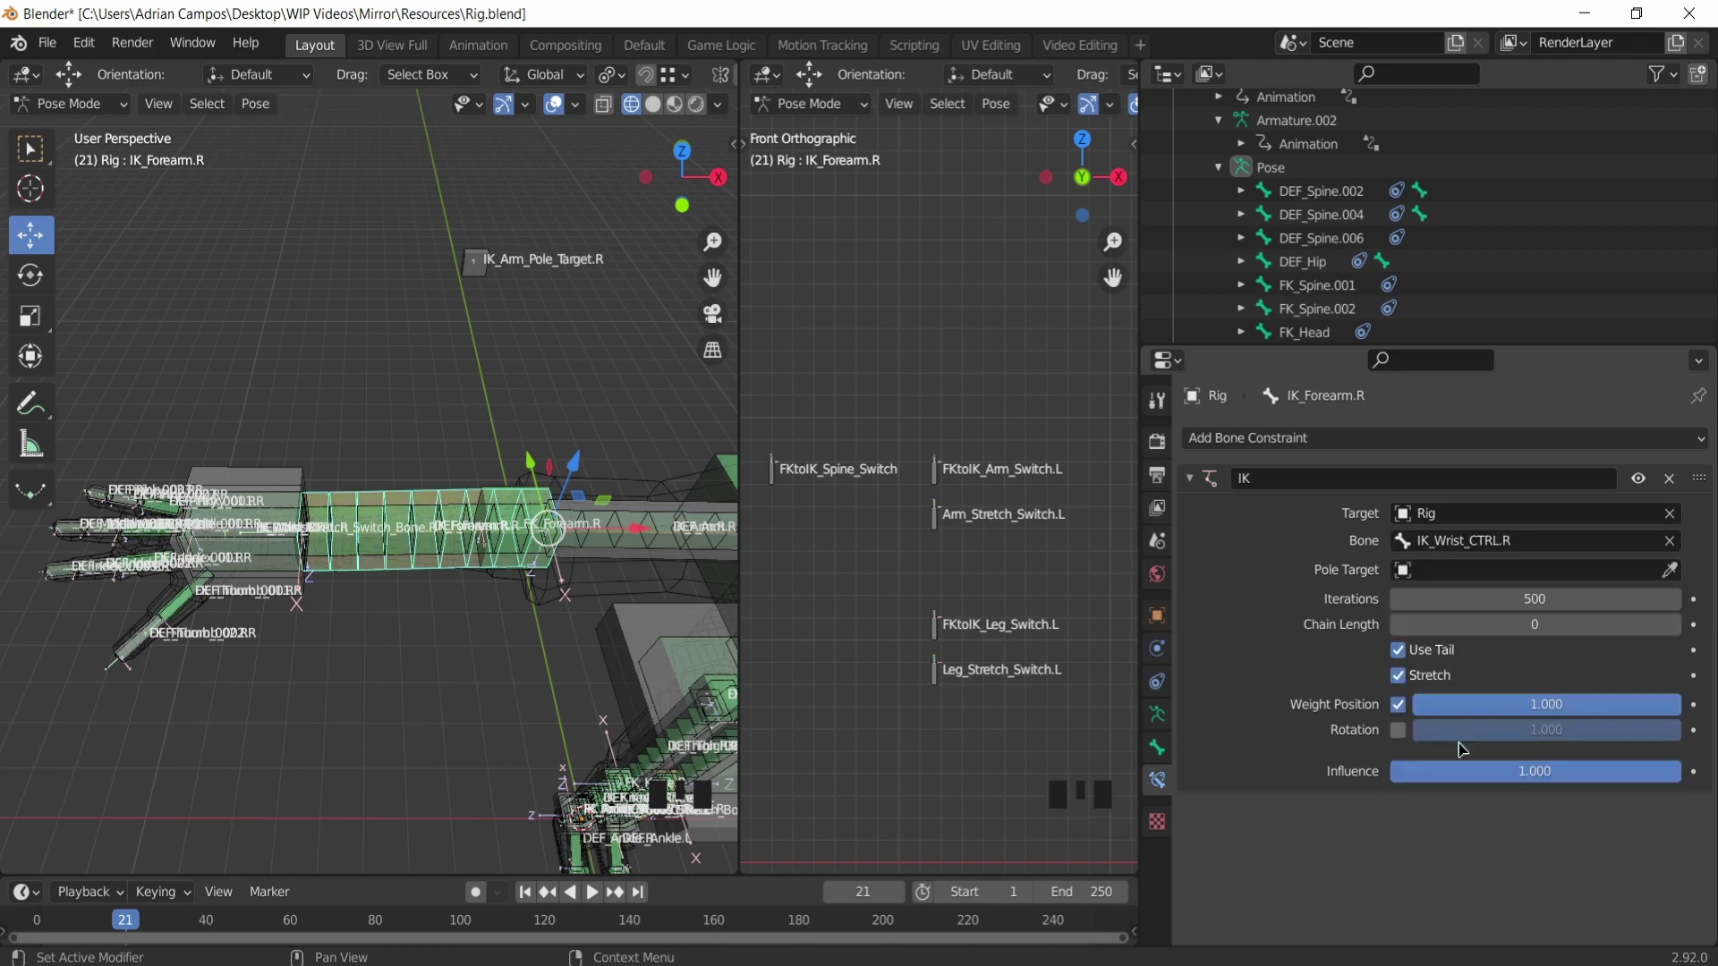
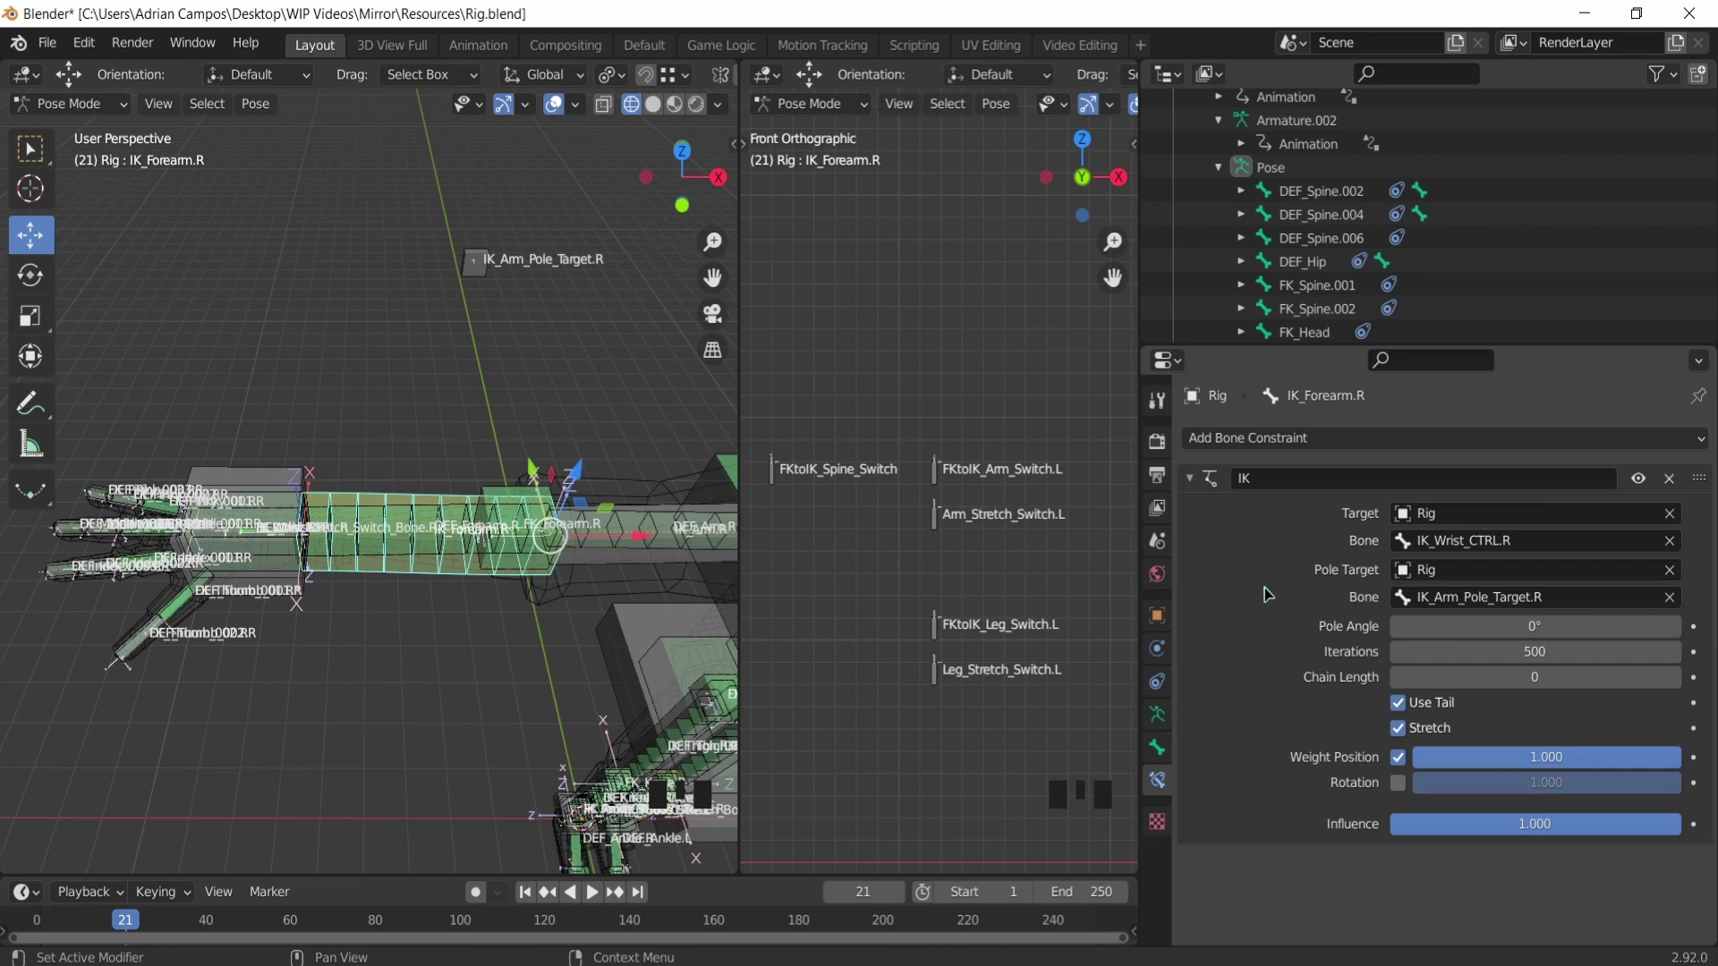
scroll(down, 3)
drag(430, 502, 396, 502)
scroll(up, 3)
Step: Select IK_Wrist_CTRL.R to test the arm
click(164, 471)
scroll(down, 3)
scroll(up, 3)
Step: Move the wrist control to bend the arm and select IK_Forearm.R to check its IK
click(393, 525)
scroll(up, 3)
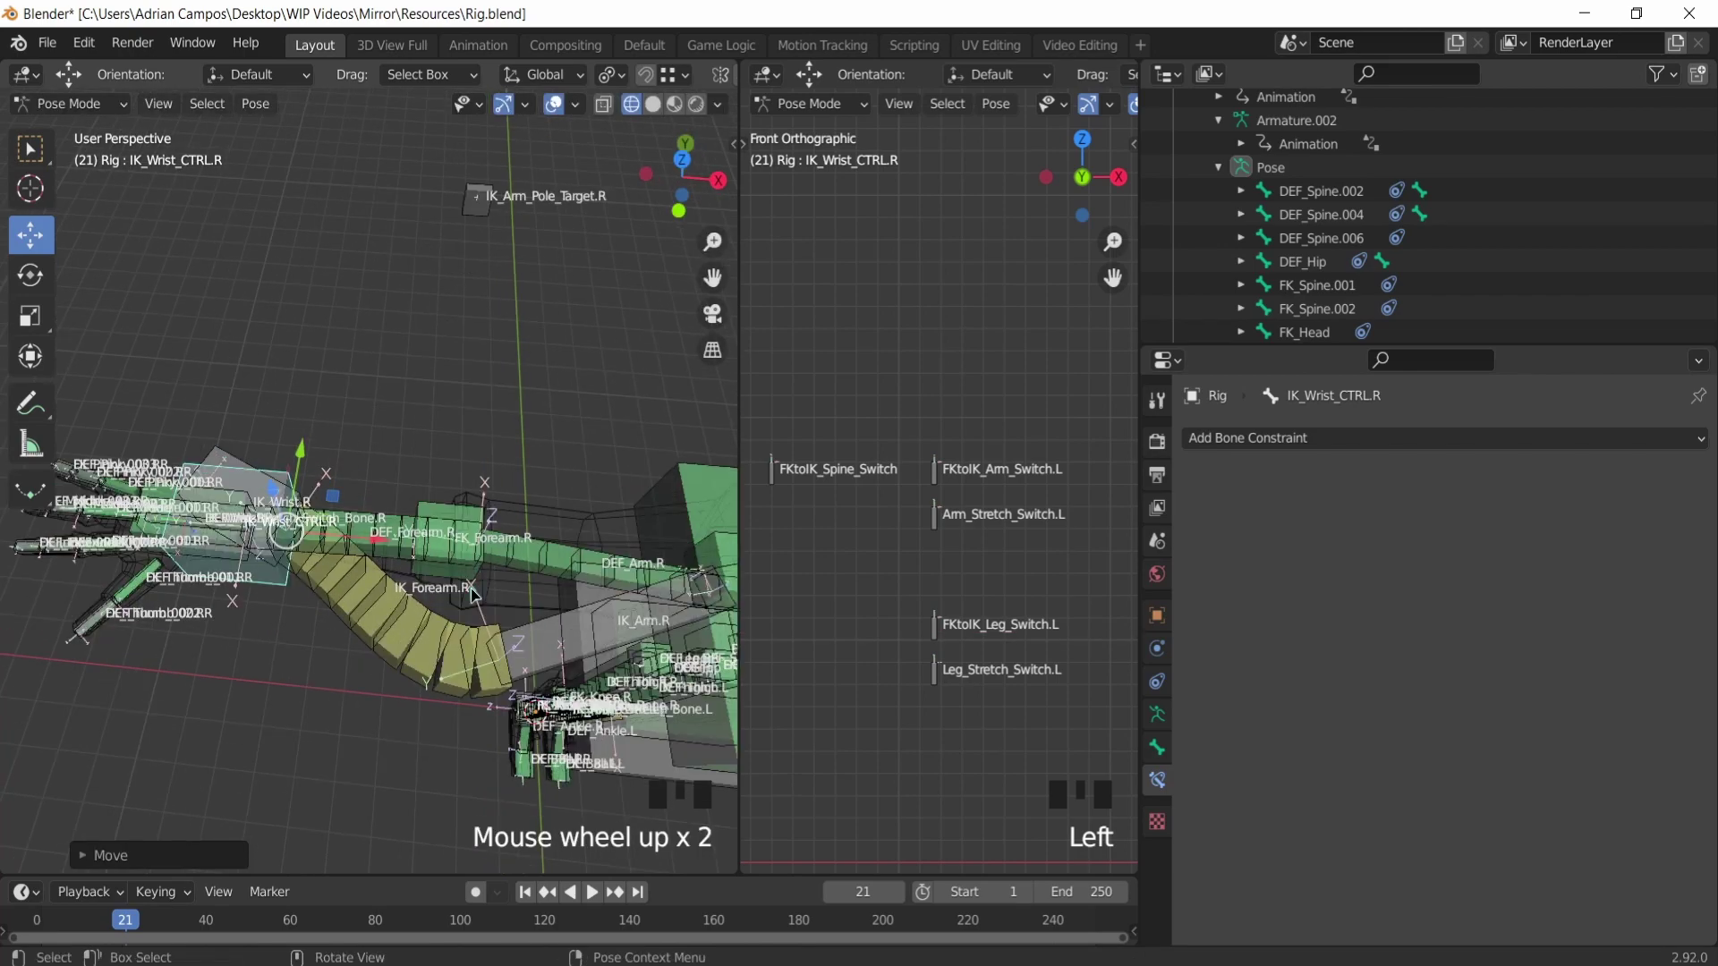
scroll(down, 3)
drag(402, 531, 284, 461)
scroll(up, 3)
drag(285, 452, 267, 446)
scroll(up, 3)
drag(254, 486, 281, 500)
scroll(down, 3)
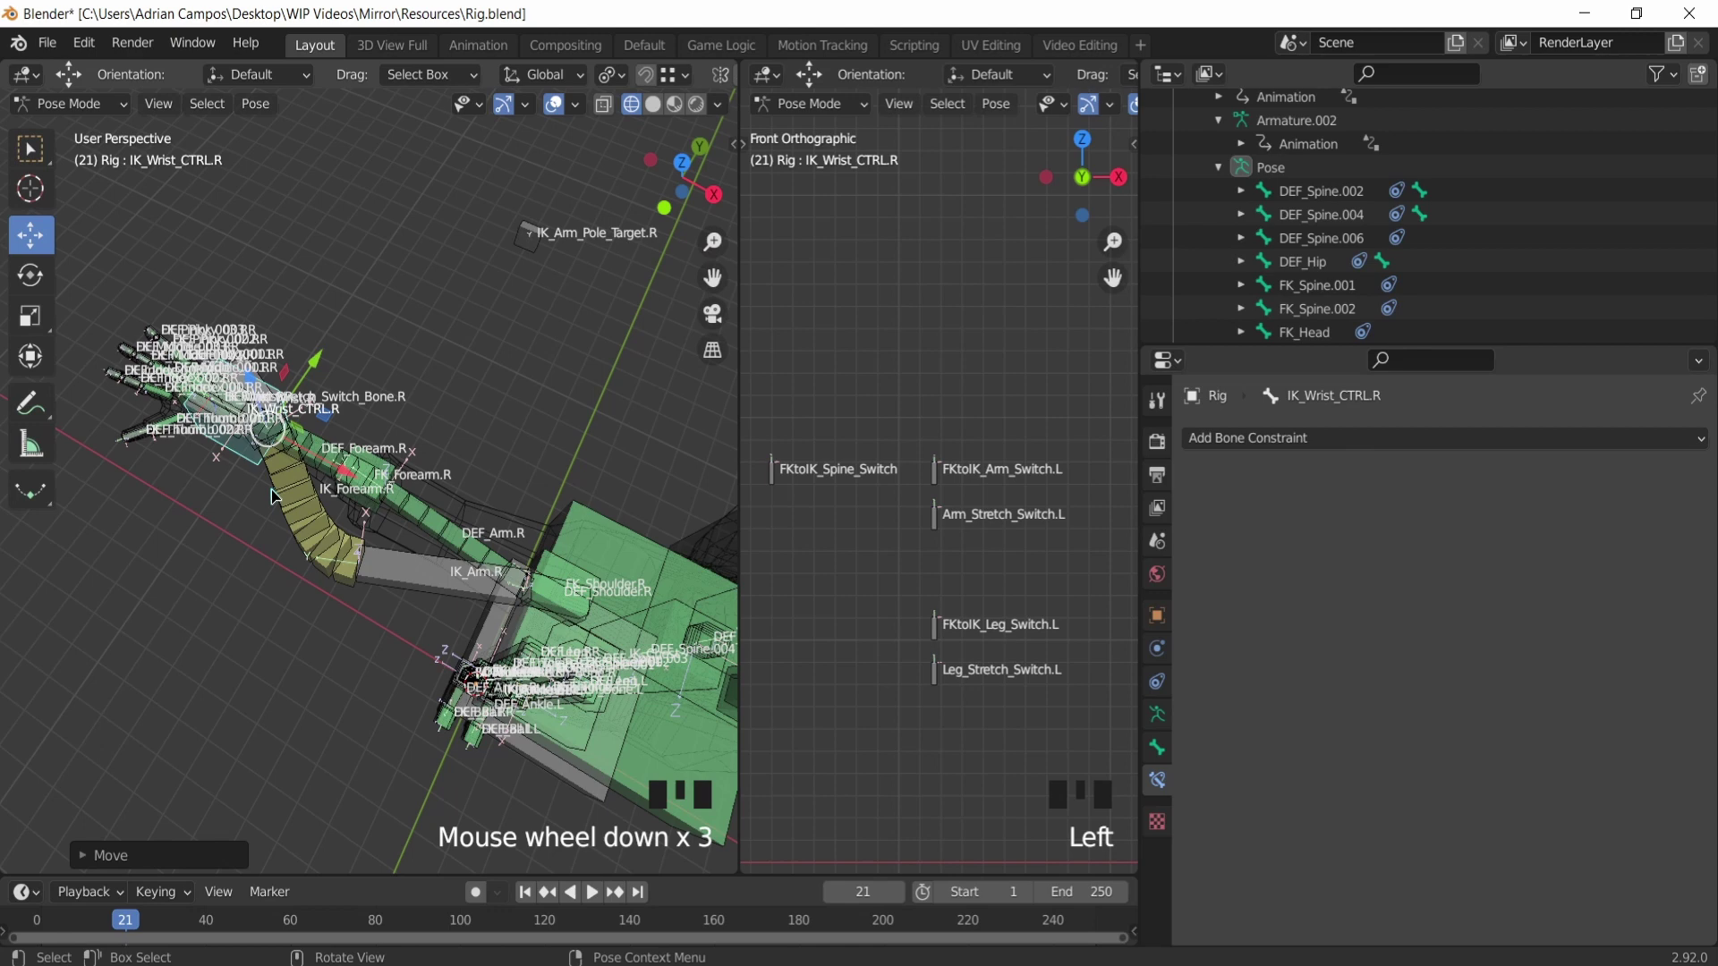
click(532, 612)
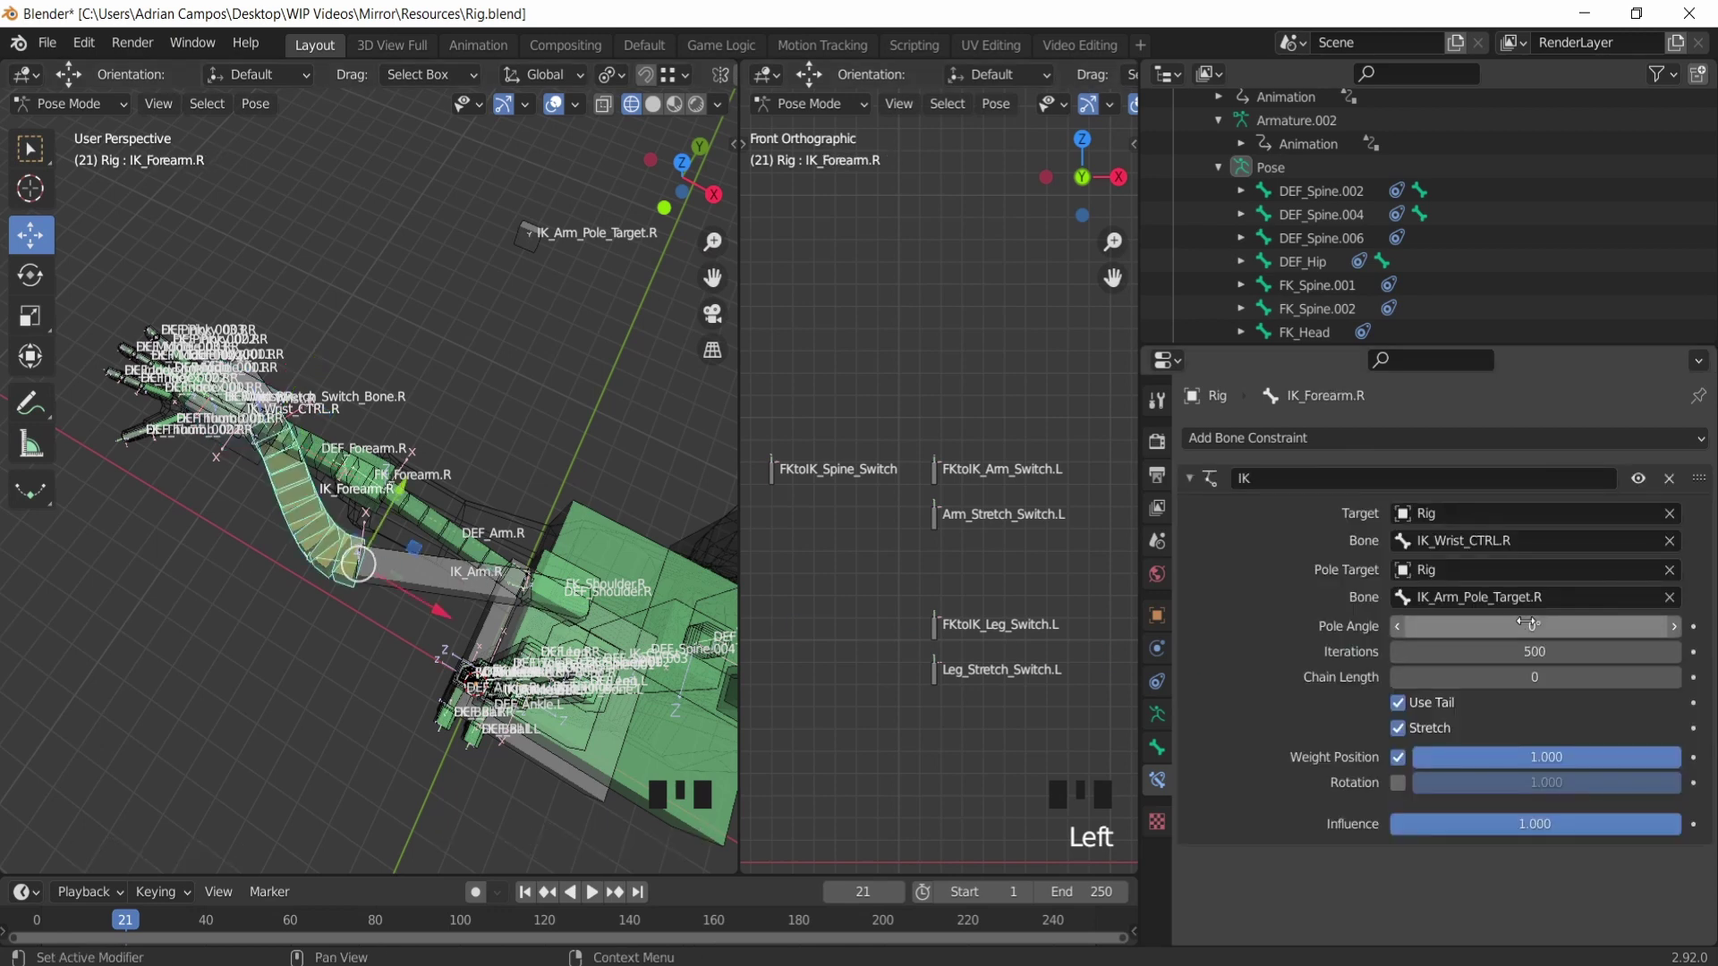
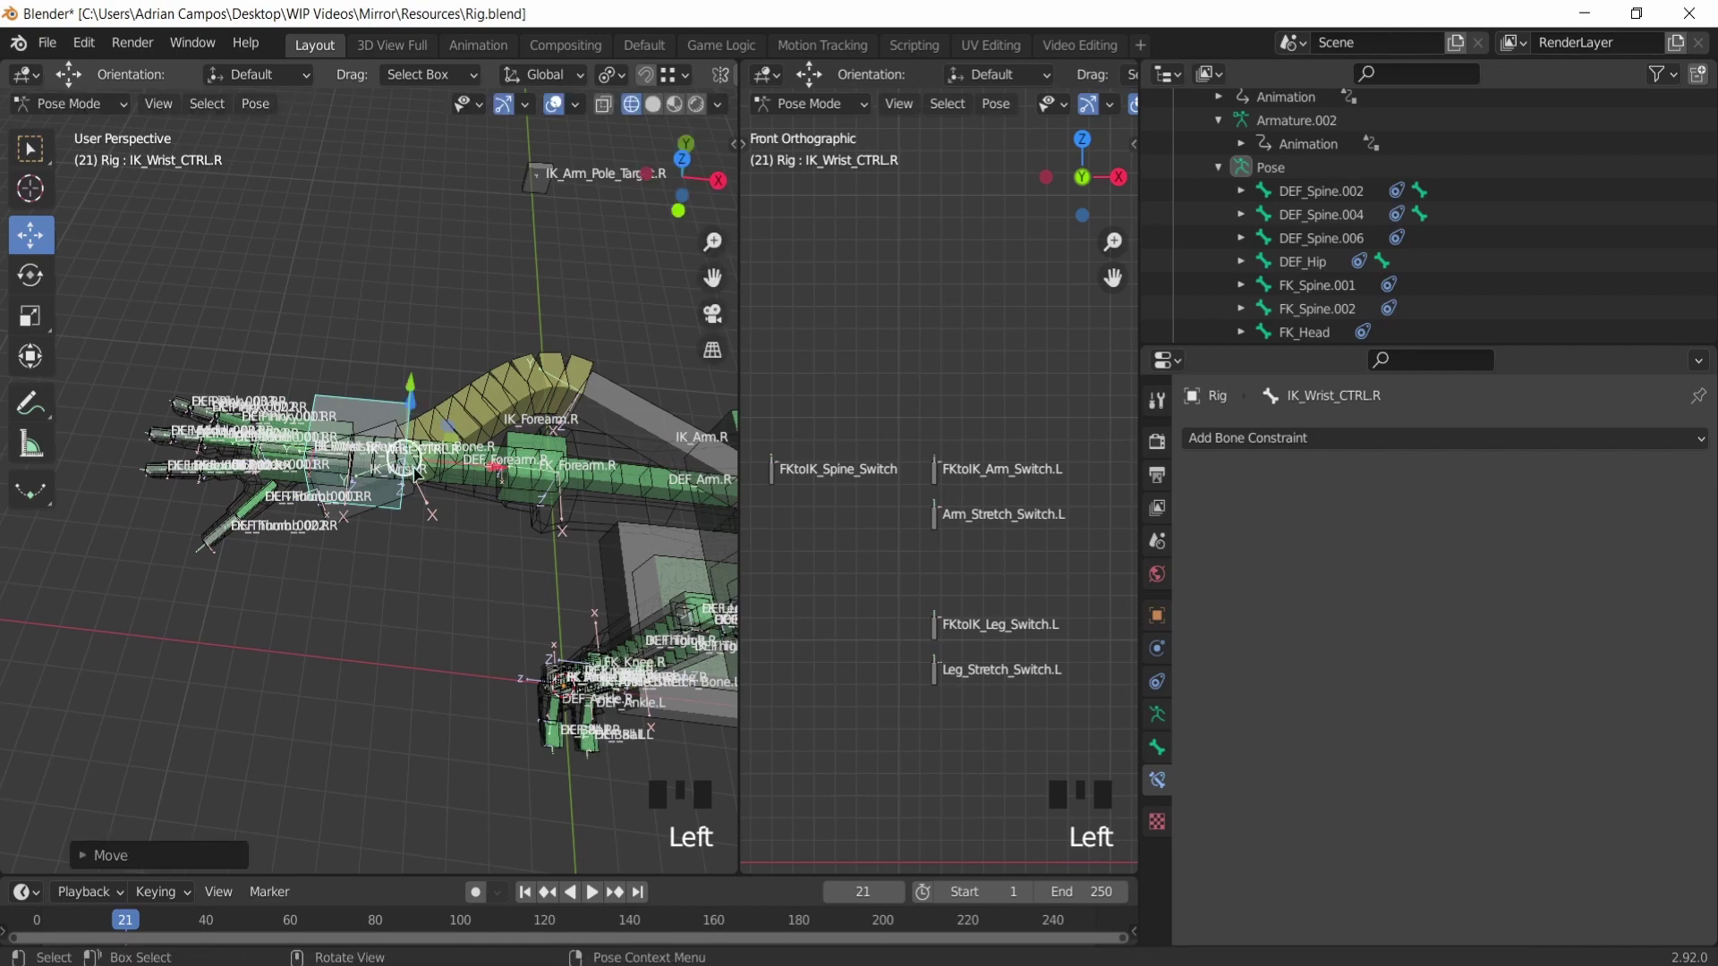
Step: Orbit around the elbow bend to inspect it, then select IK_Wrist.R
drag(304, 324, 304, 432)
scroll(down, 3)
drag(289, 425, 425, 552)
scroll(down, 3)
drag(420, 528, 483, 417)
scroll(up, 3)
drag(350, 403, 384, 416)
scroll(down, 3)
drag(386, 346, 385, 351)
scroll(up, 3)
drag(376, 370, 304, 445)
scroll(up, 3)
drag(374, 465, 115, 426)
scroll(down, 3)
drag(215, 446, 296, 322)
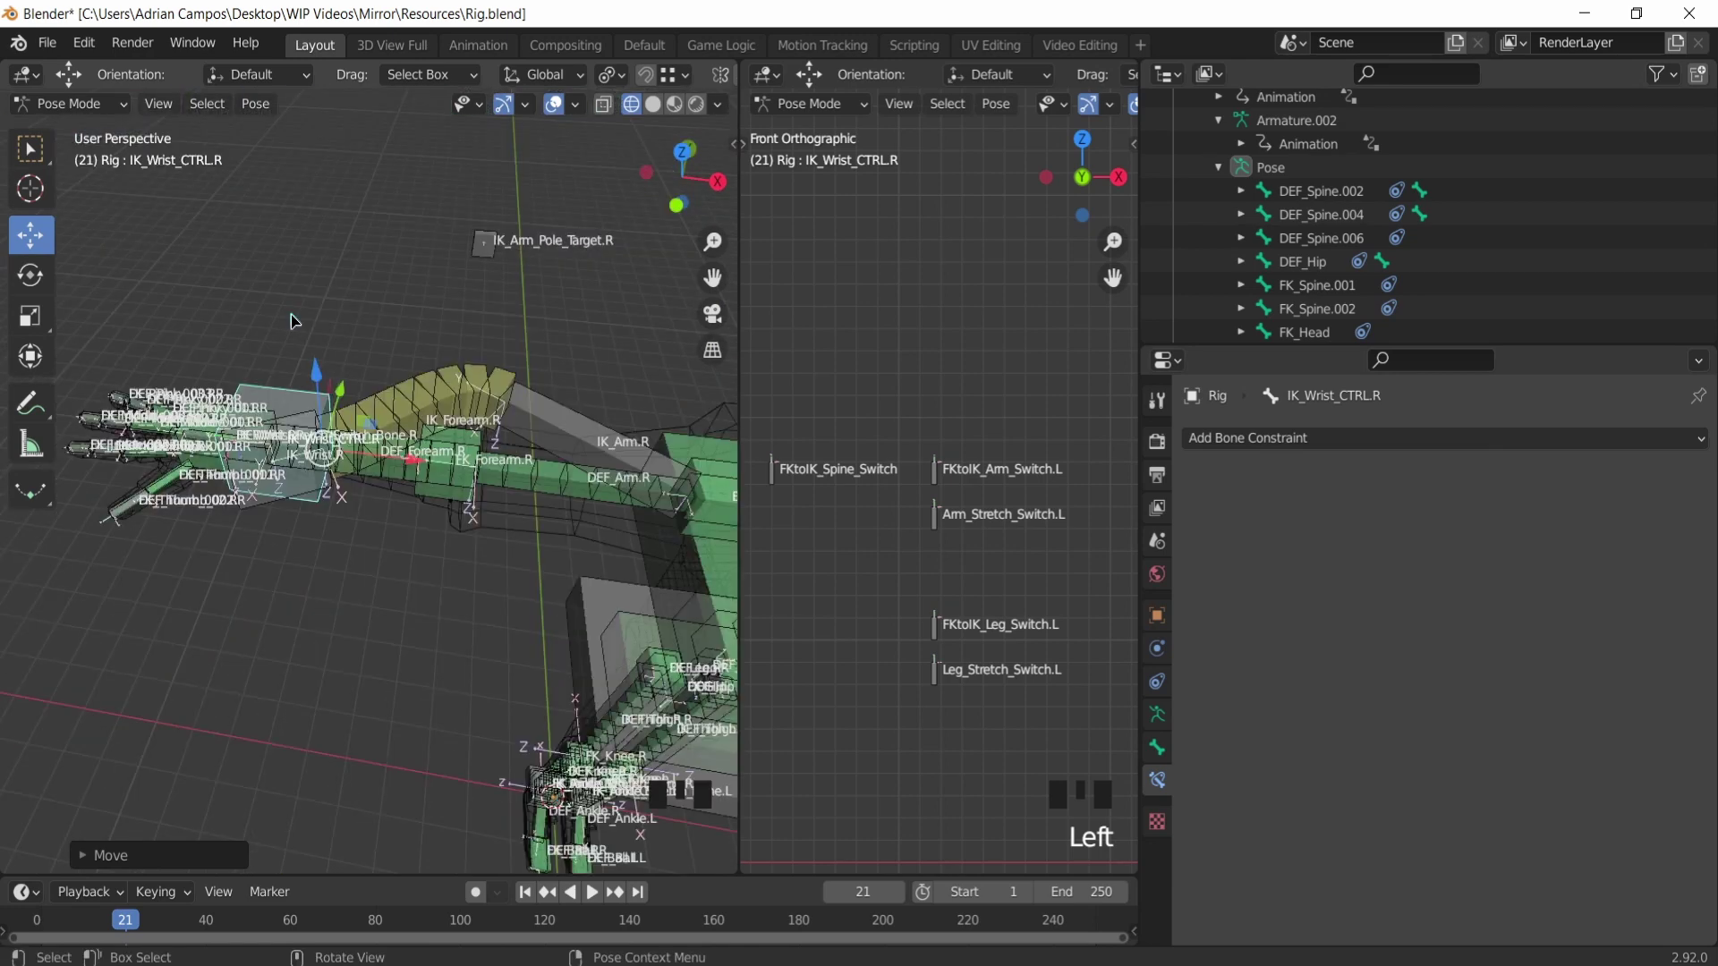
drag(311, 314, 471, 581)
scroll(up, 3)
click(424, 573)
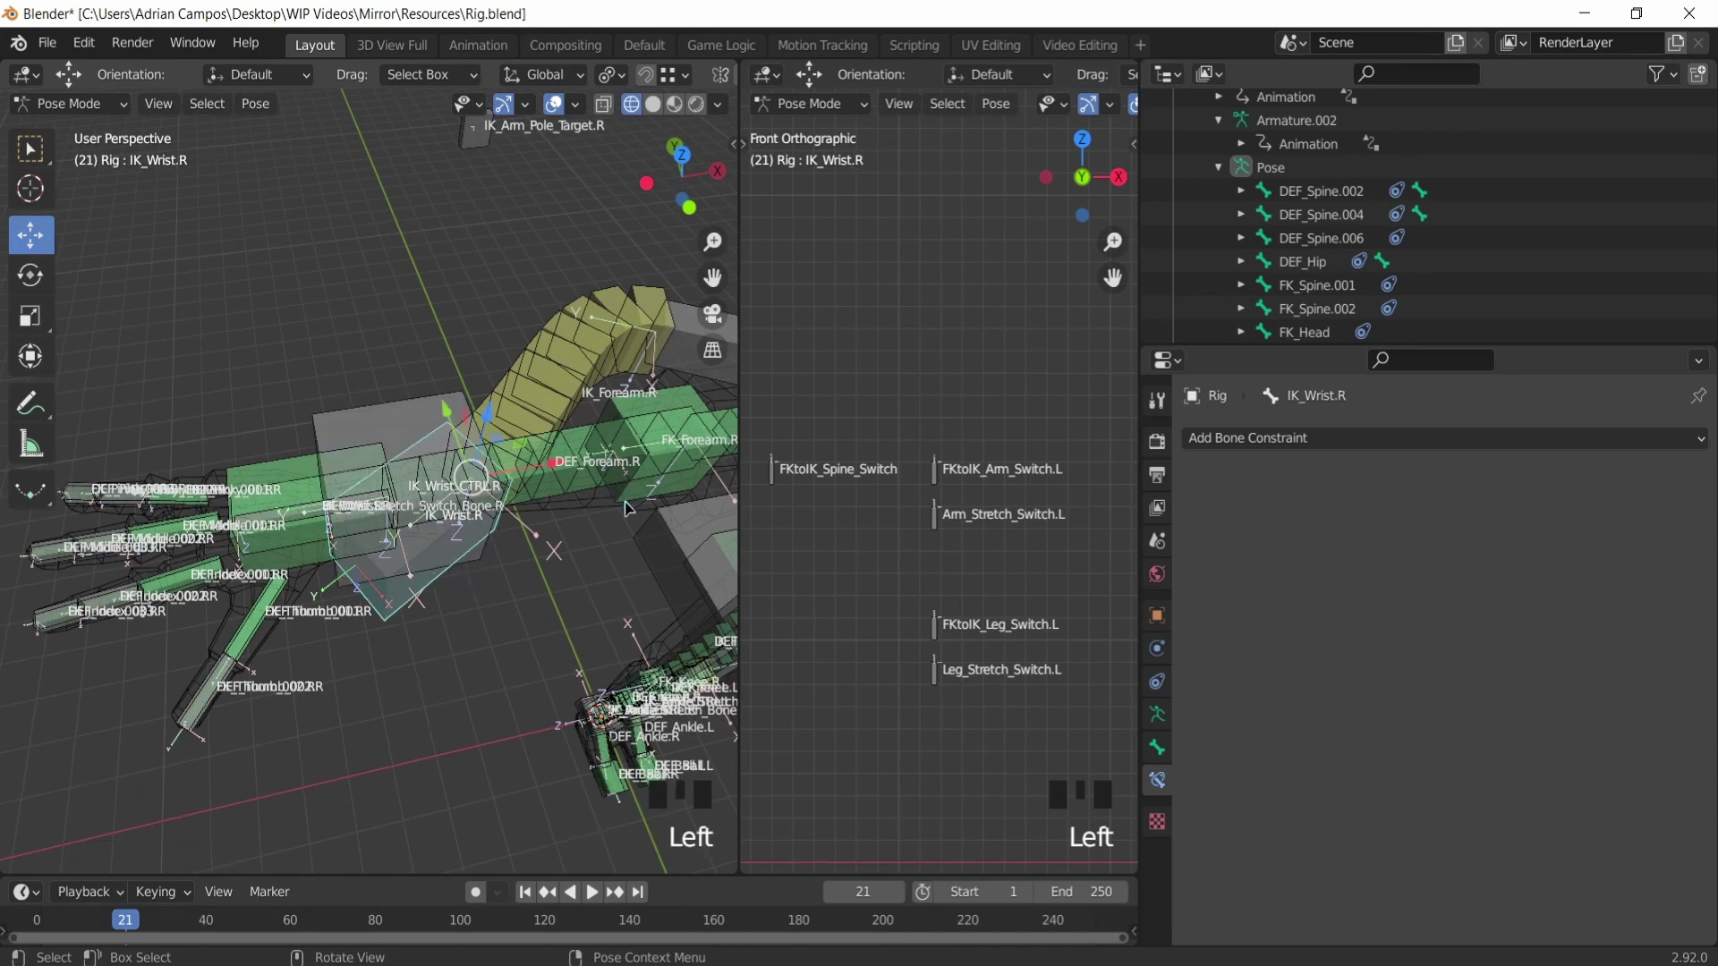
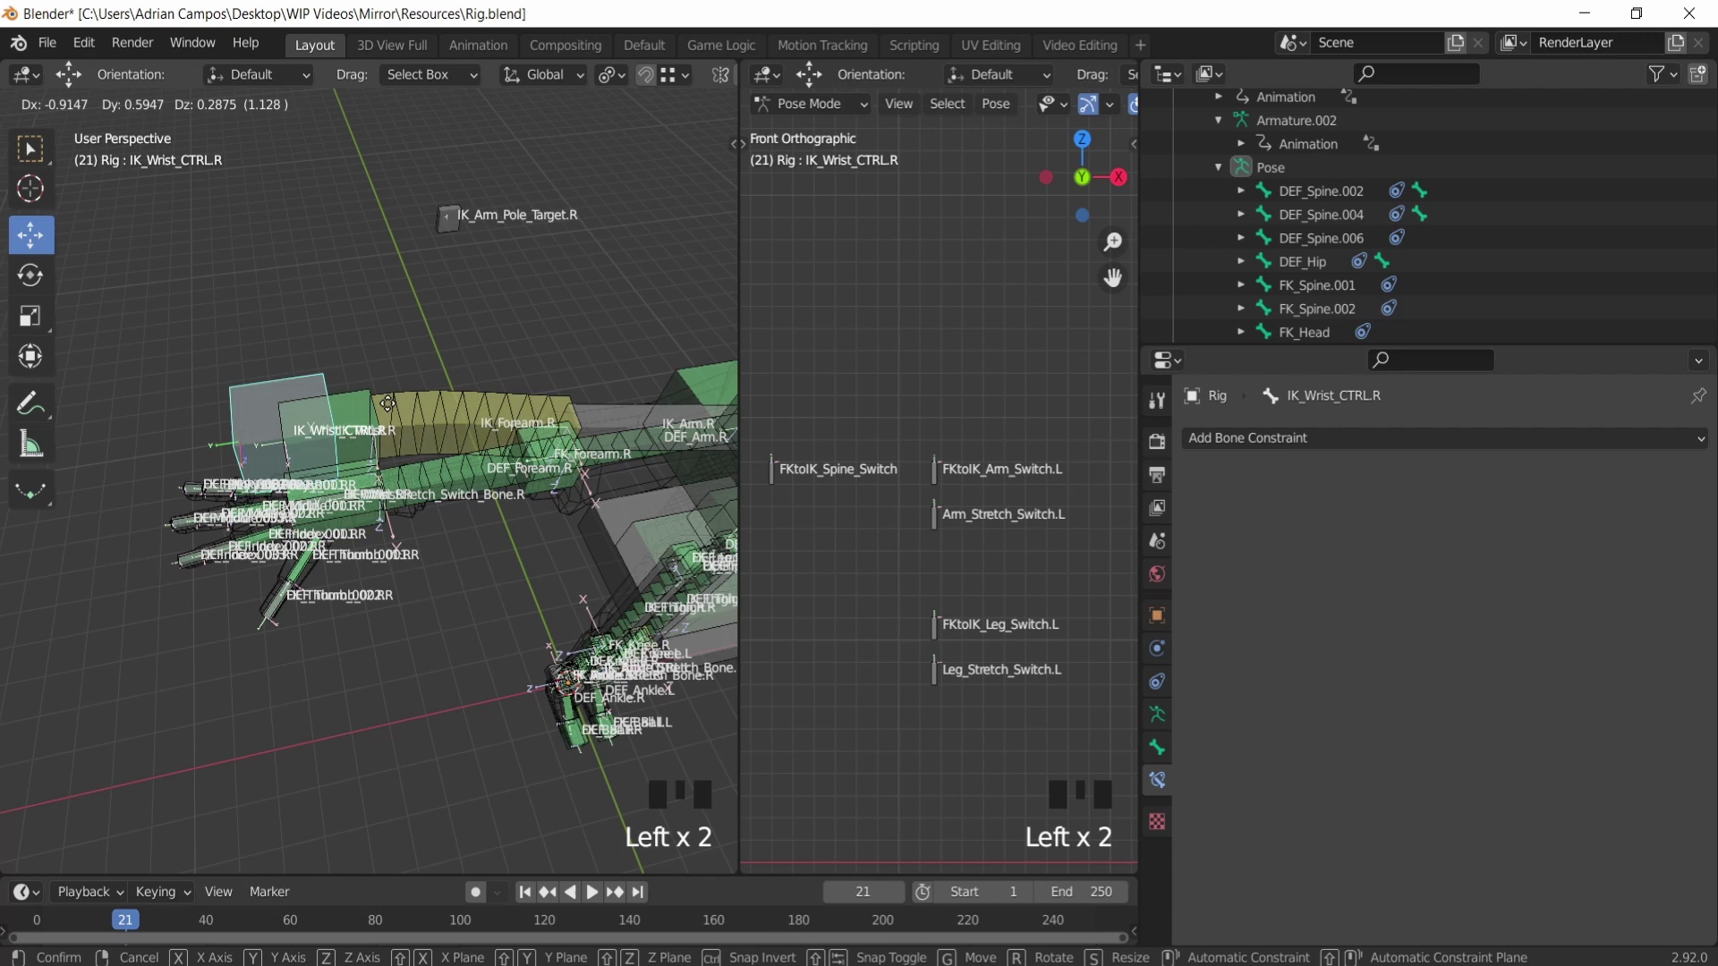
Step: Clear the test pose's location and rotation and orbit the view toward the legs
key(ctrl+z)
key(alt+g)
key(alt+r)
scroll(down, 3)
scroll(up, 3)
drag(453, 463, 414, 421)
scroll(up, 3)
middle_click(396, 379)
drag(283, 389, 298, 405)
scroll(up, 3)
Step: Select IK_Knee.R, then move IK_Foot_CTRL.R to bend the right leg
click(271, 395)
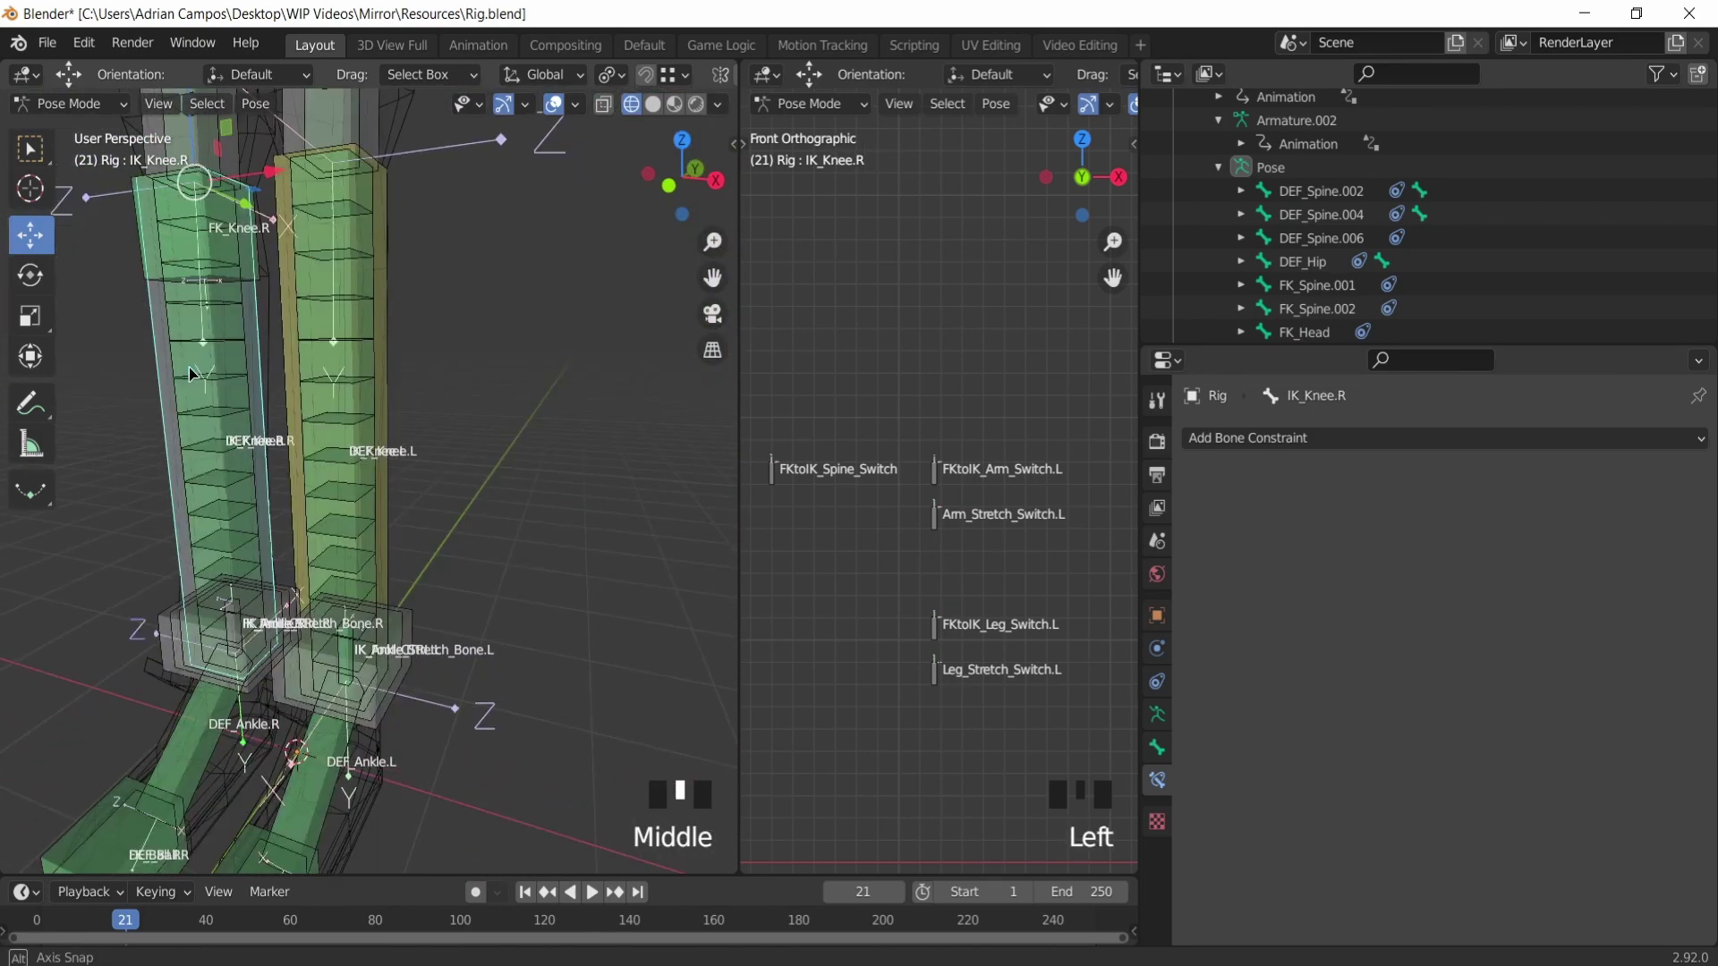
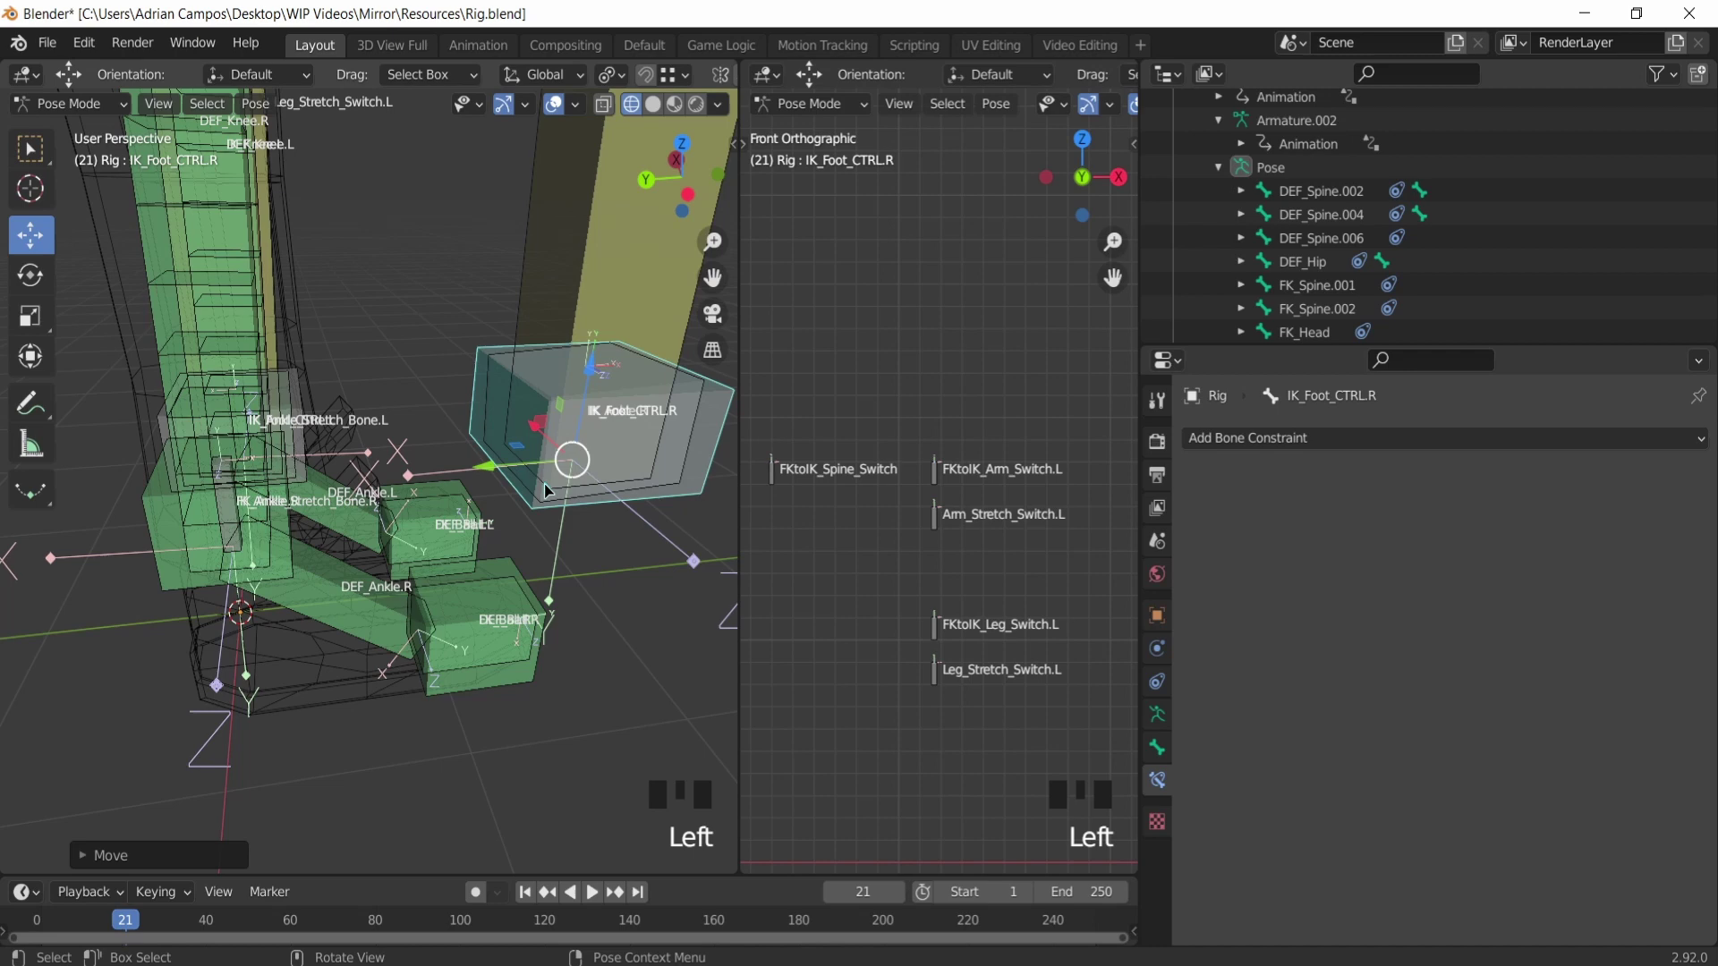
click(499, 378)
click(502, 395)
drag(1290, 442, 978, 423)
Step: Select FKtoIK_Spine_Switch and show its transform values in the Item sidebar
key(o)
scroll(up, 3)
key(n)
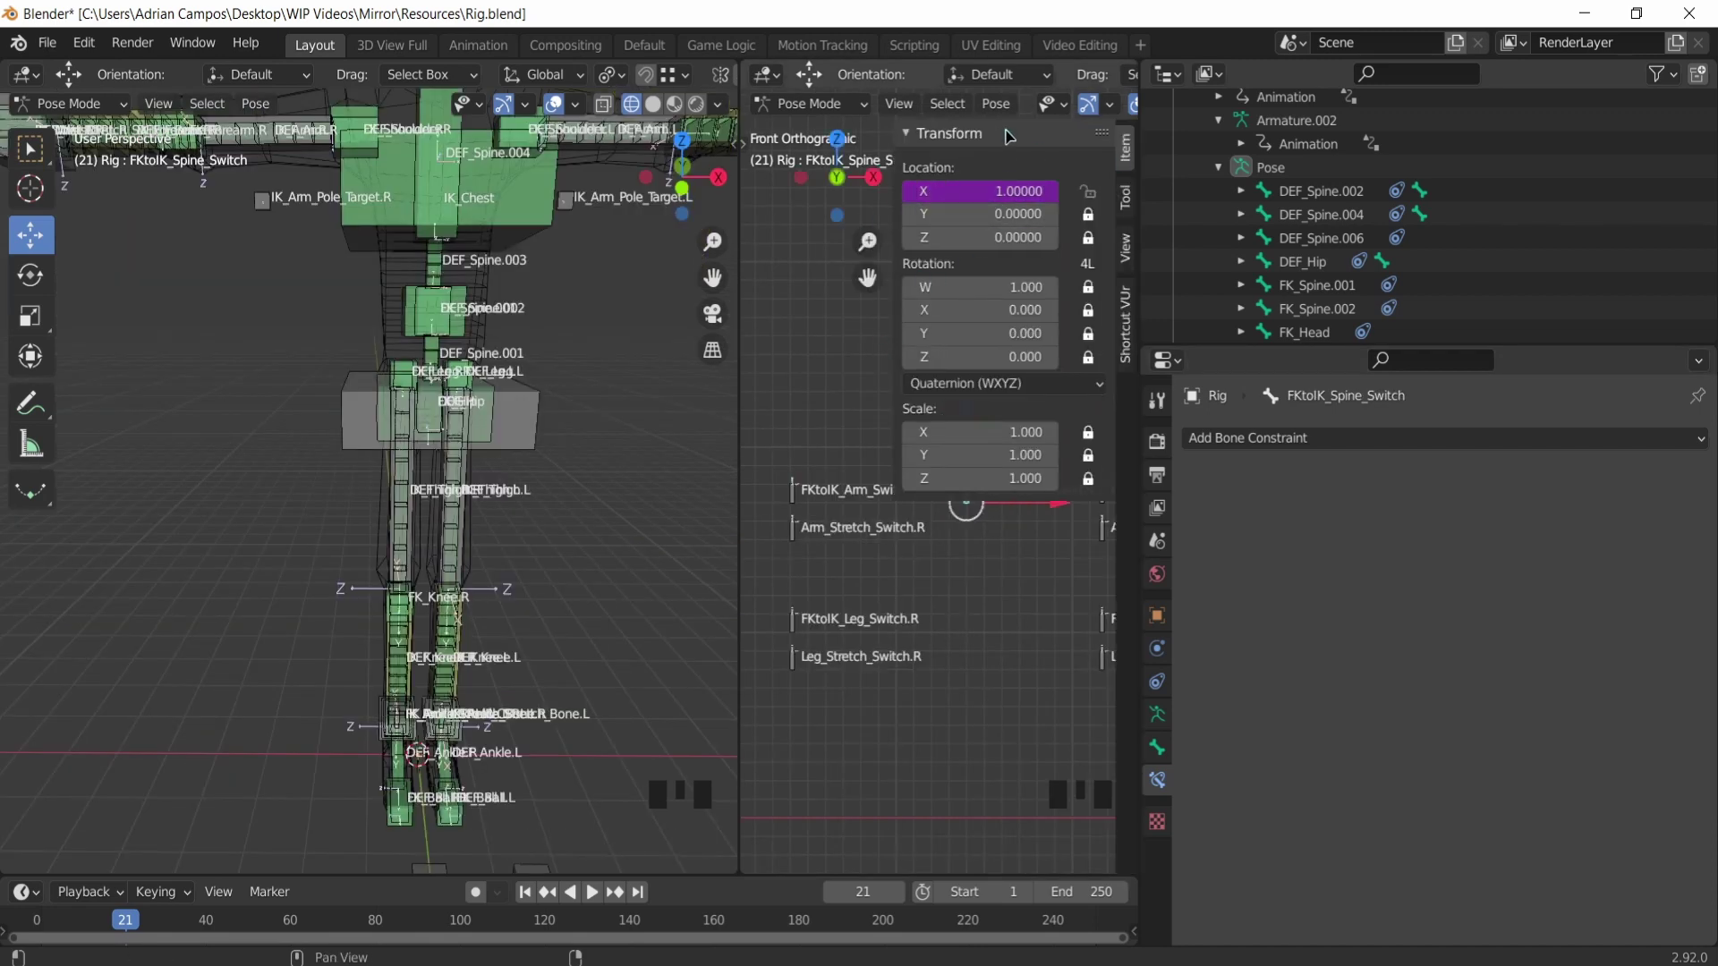
Step: Bring up the drivers editor for FKtoIK_Arm_Switch.R's X Location
click(852, 615)
key(n)
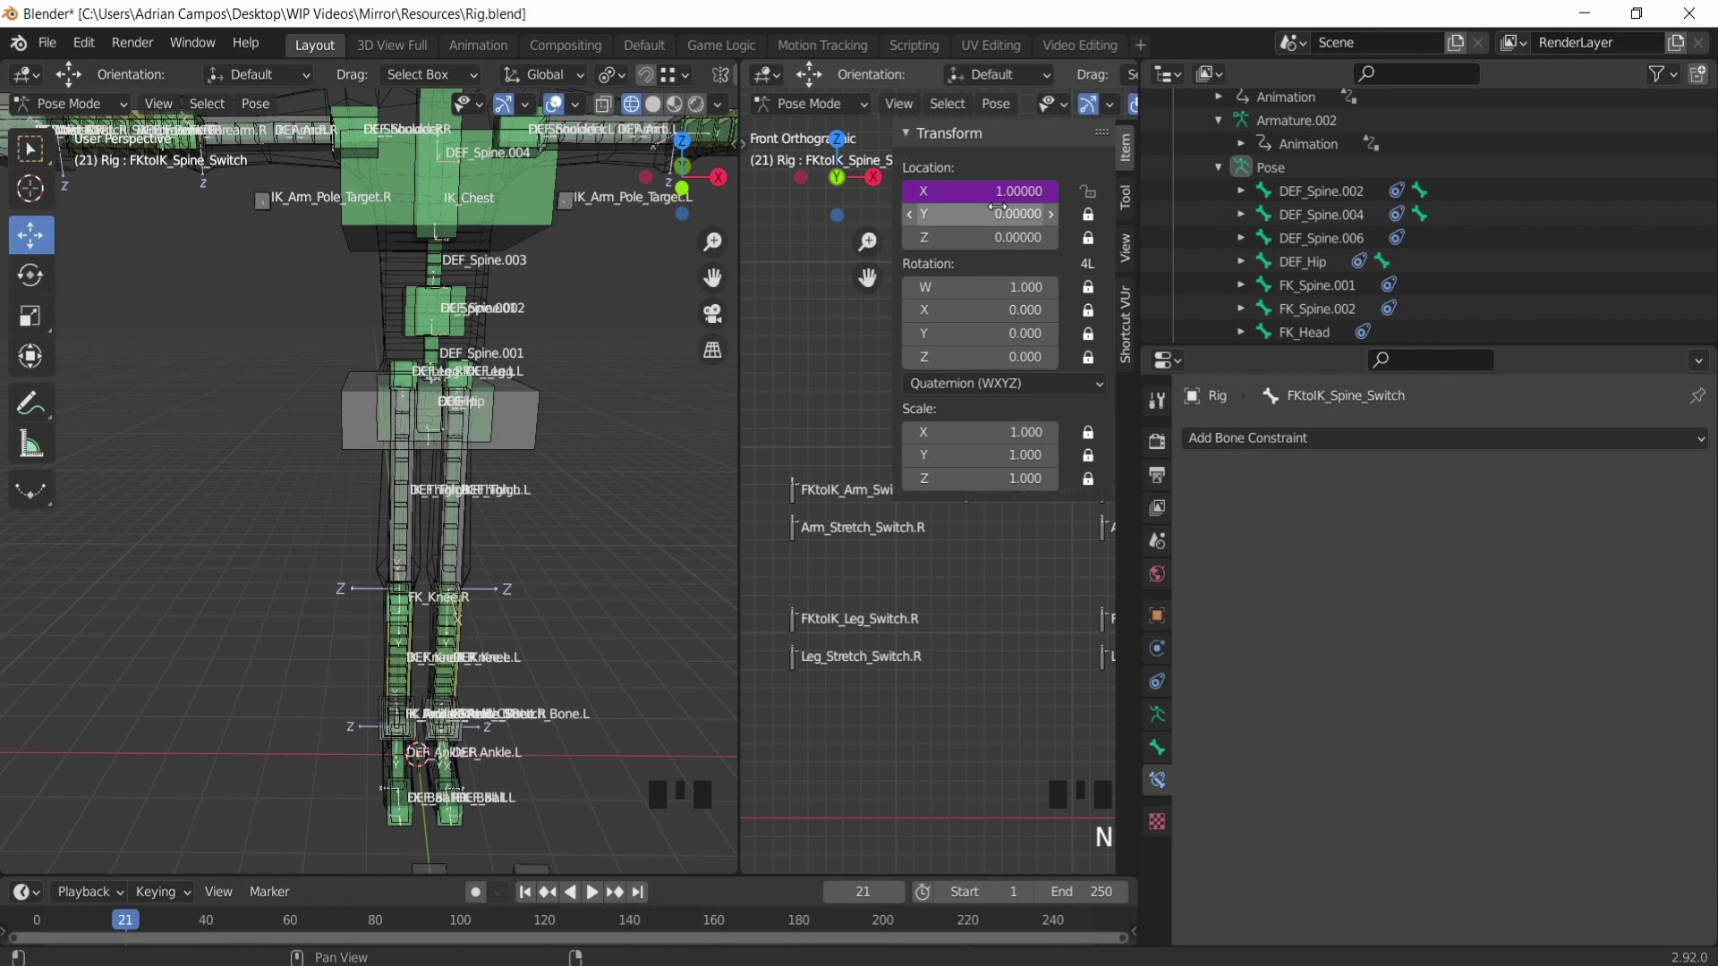
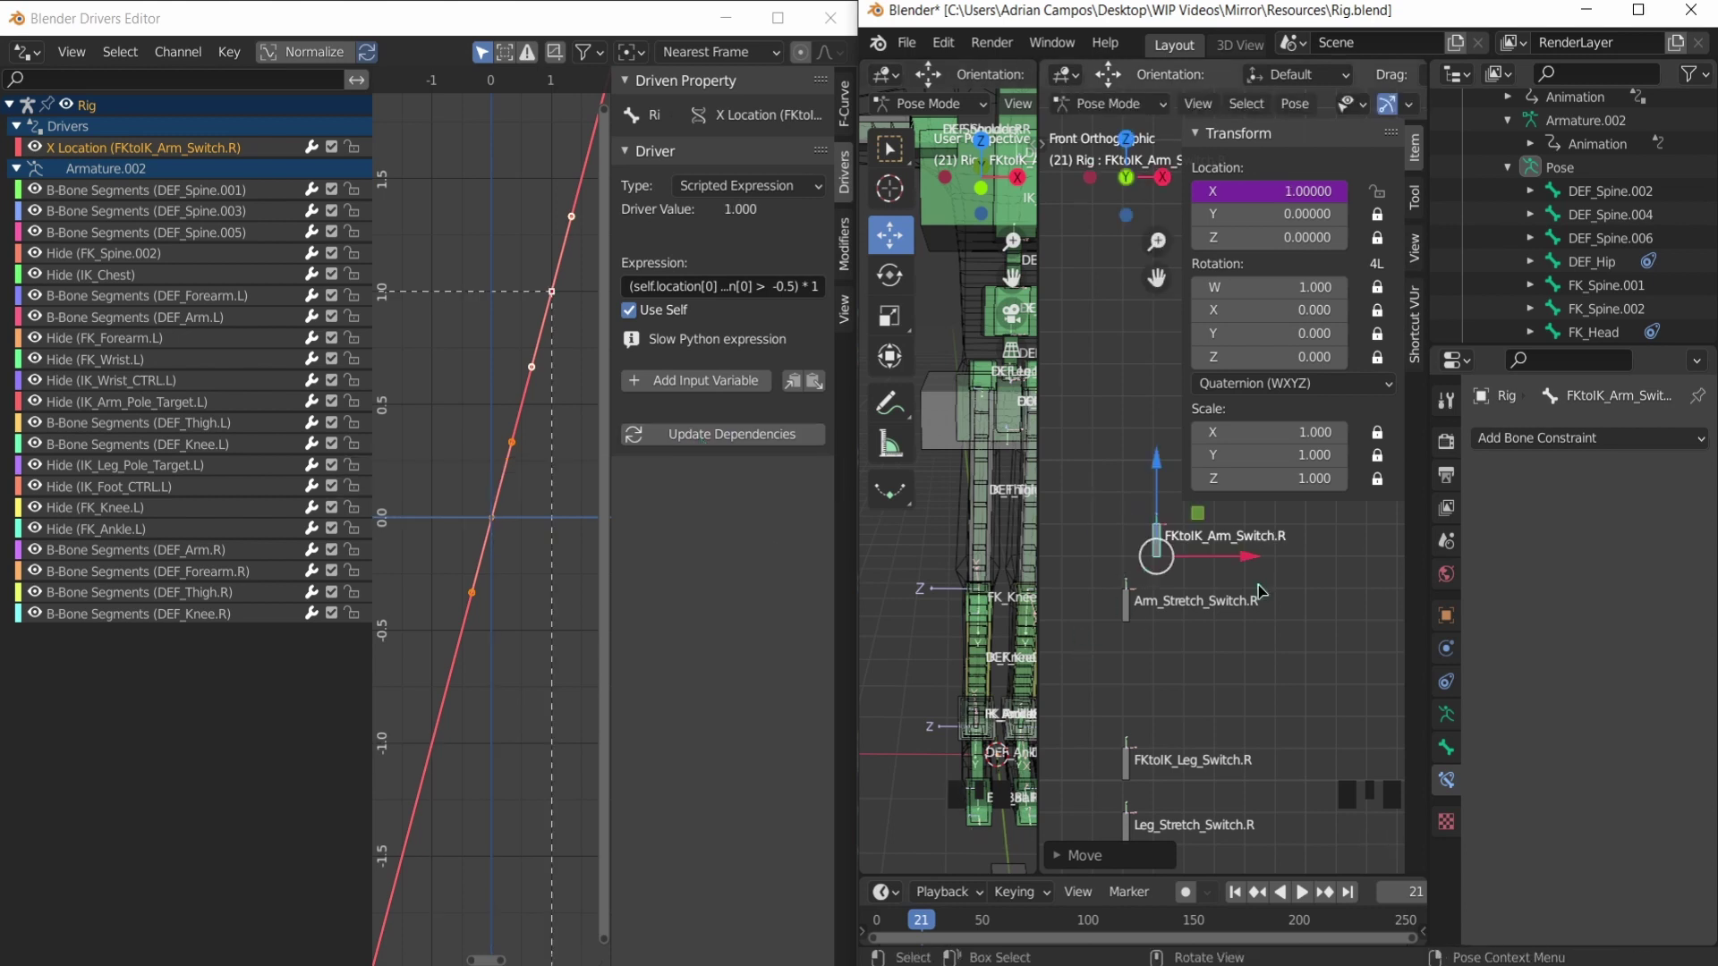
Step: Scroll through the arm switch's X-location scripted driver settings
scroll(up, 3)
scroll(down, 3)
scroll(up, 3)
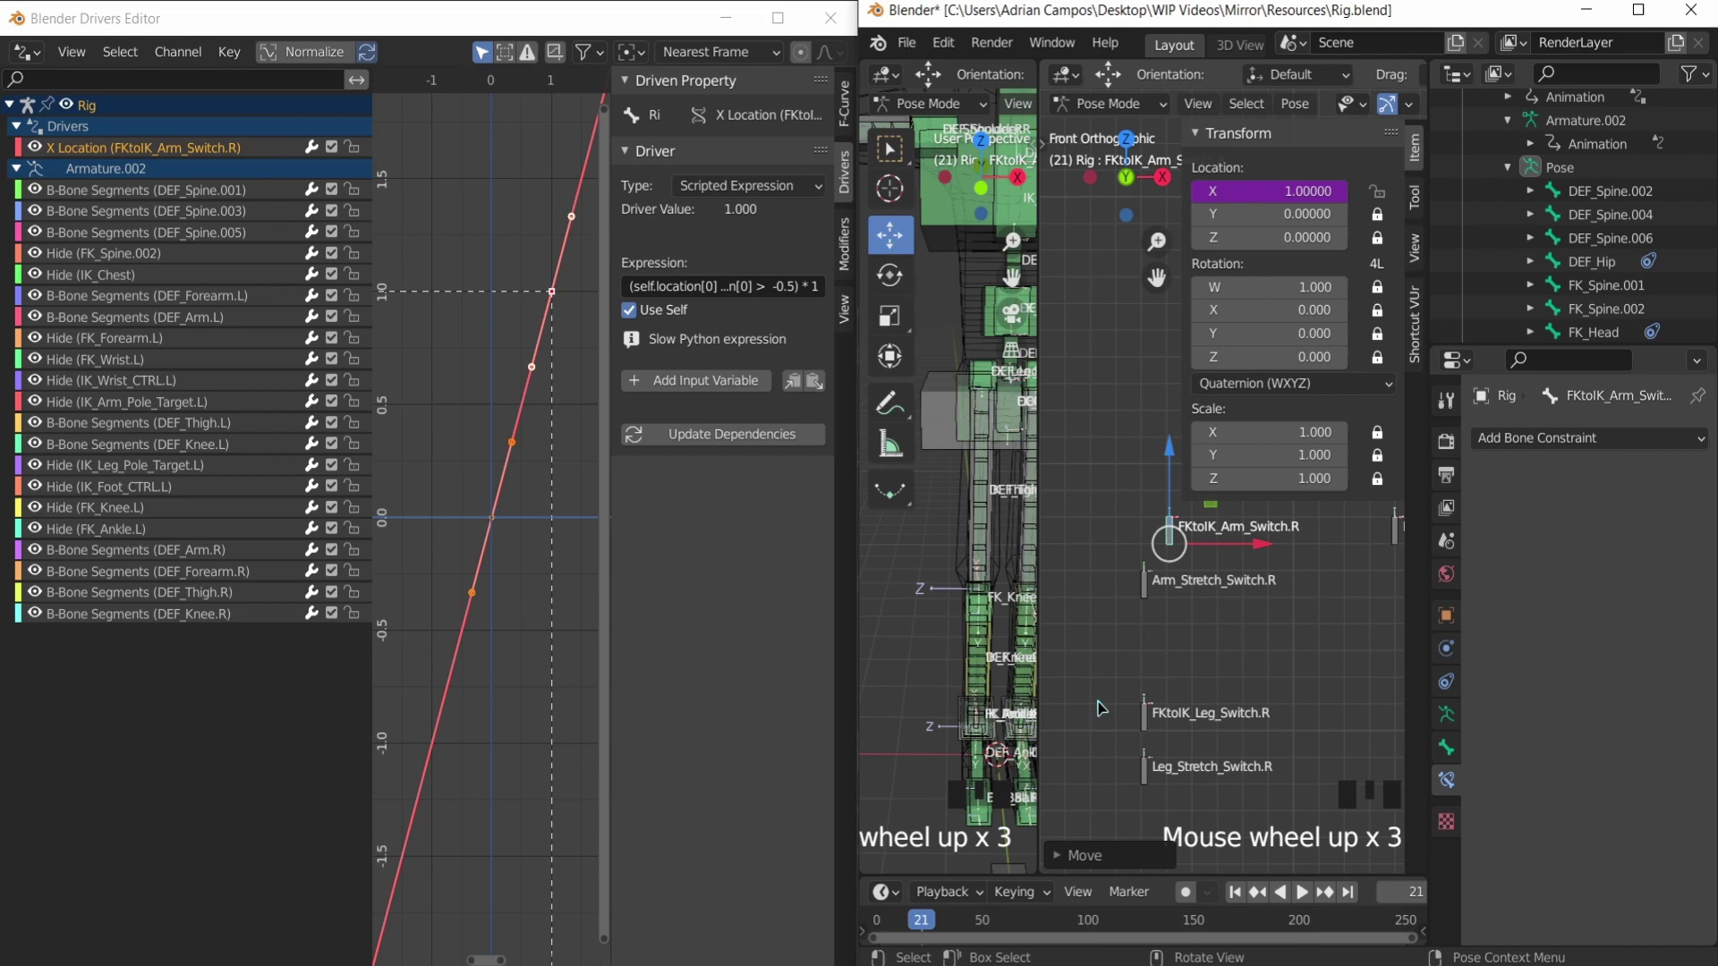
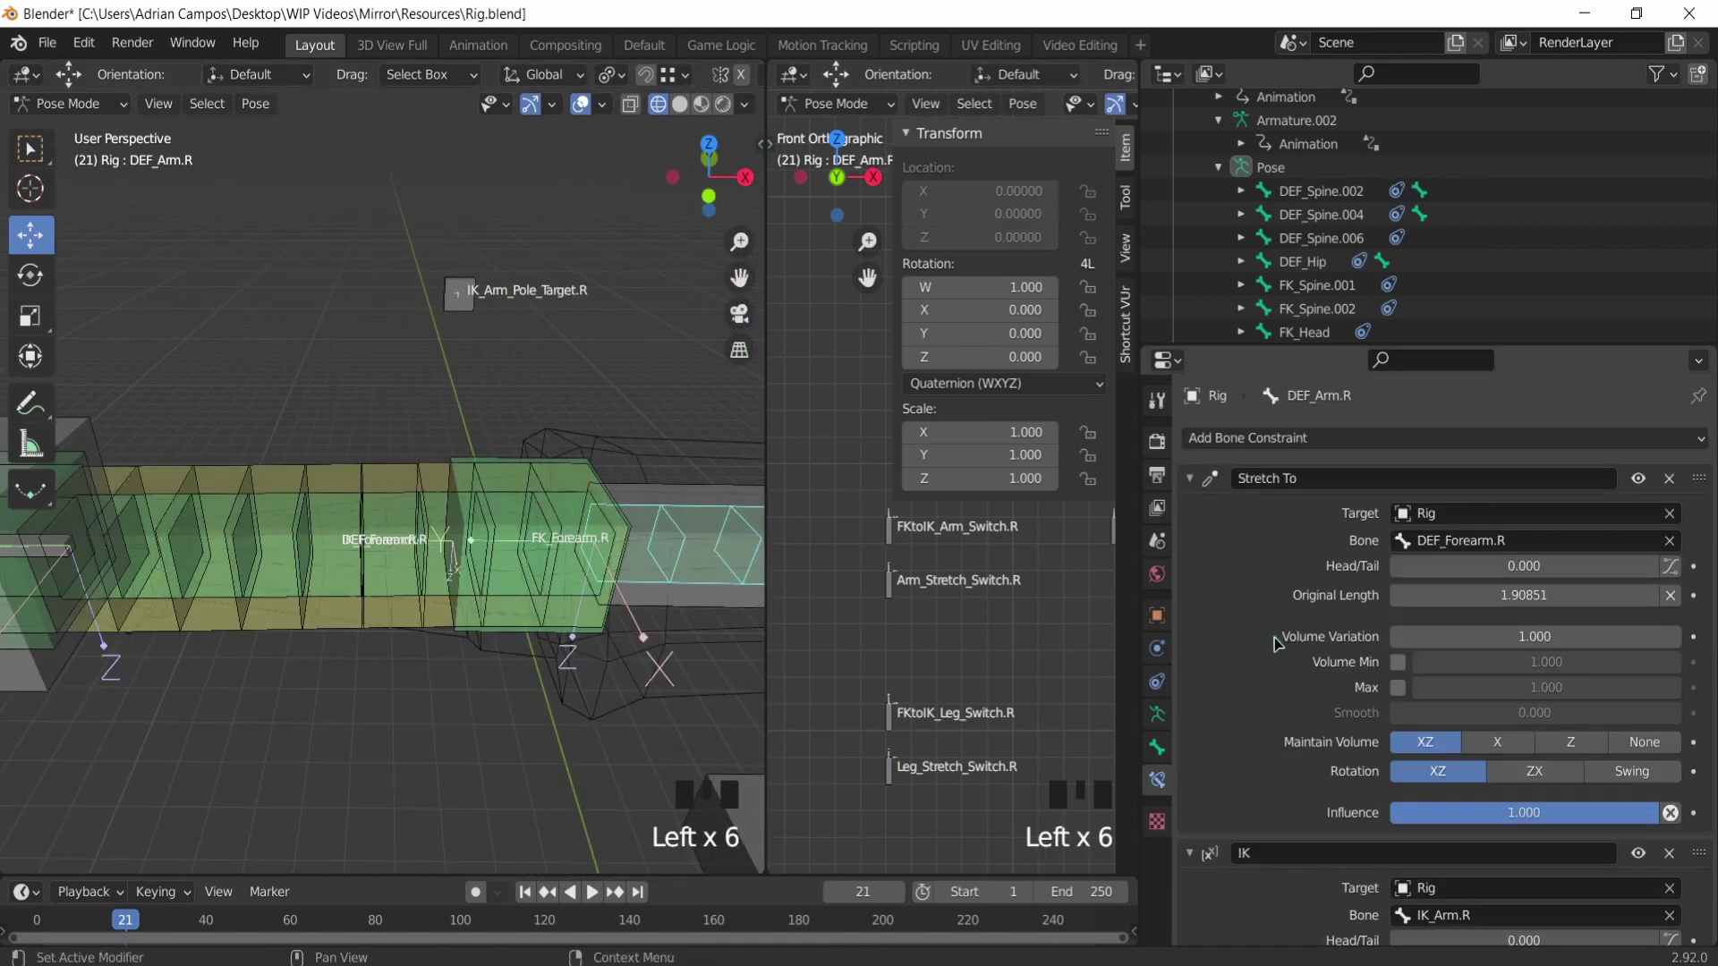
Step: Collapse DEF_Arm.R's panels, select DEF_Forearm.R and start adding another bone constraint
drag(1200, 489, 1690, 477)
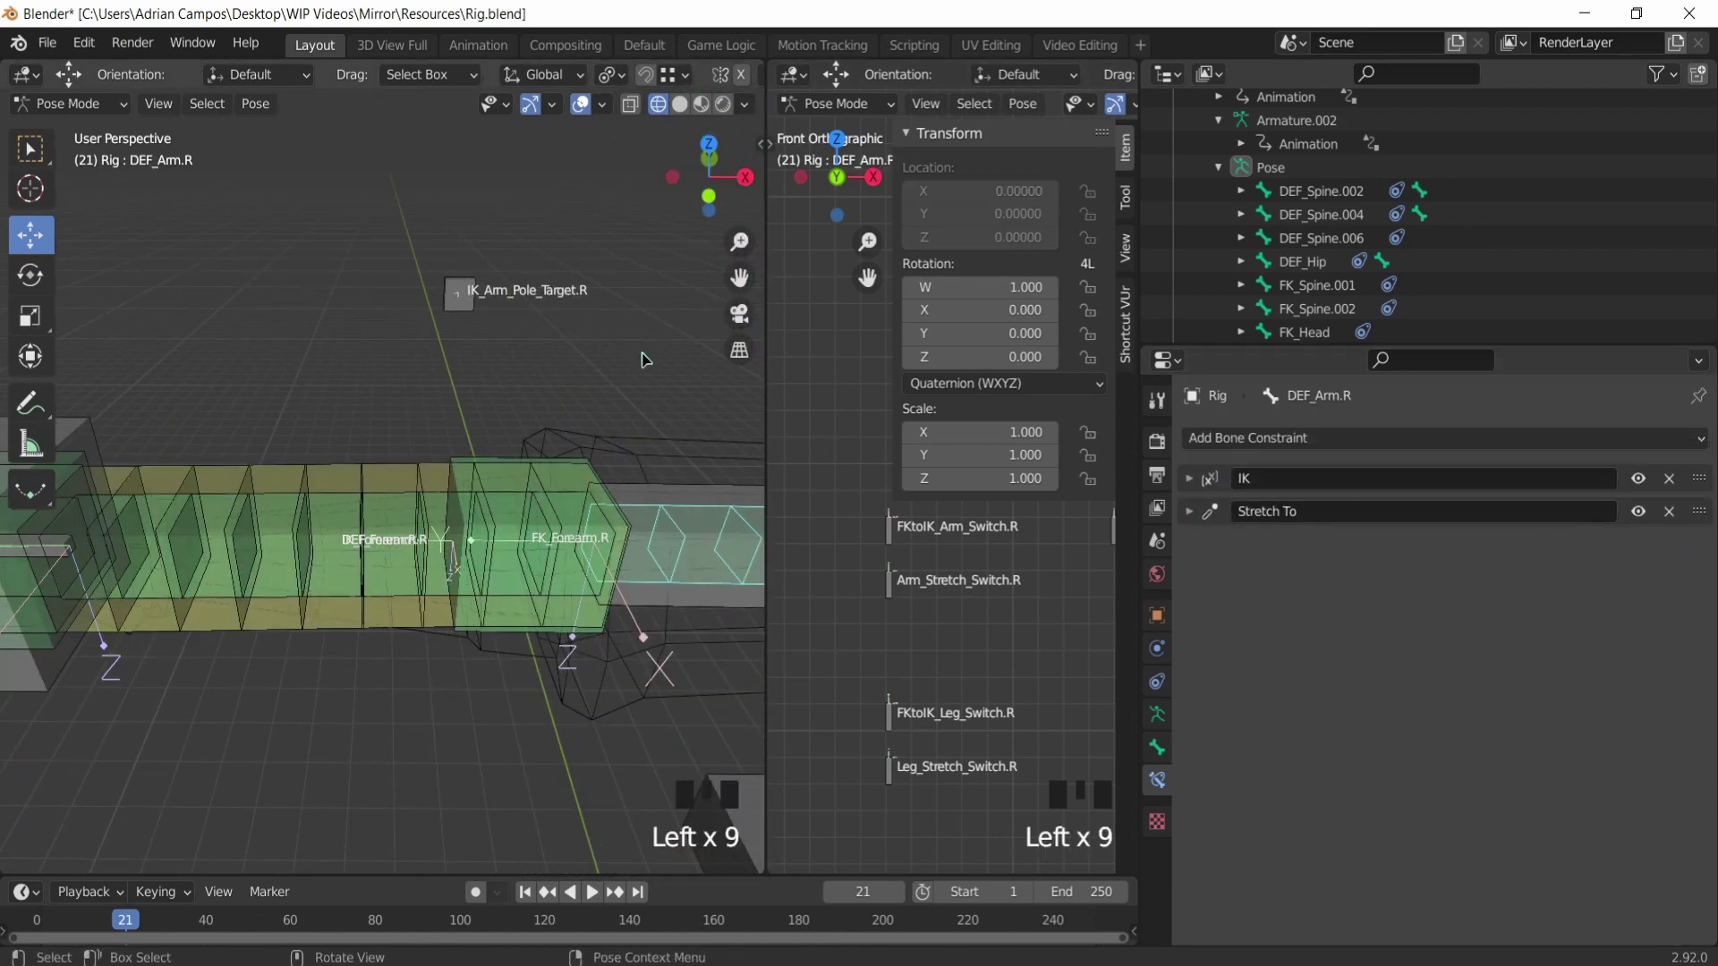
double_click(299, 531)
click(333, 541)
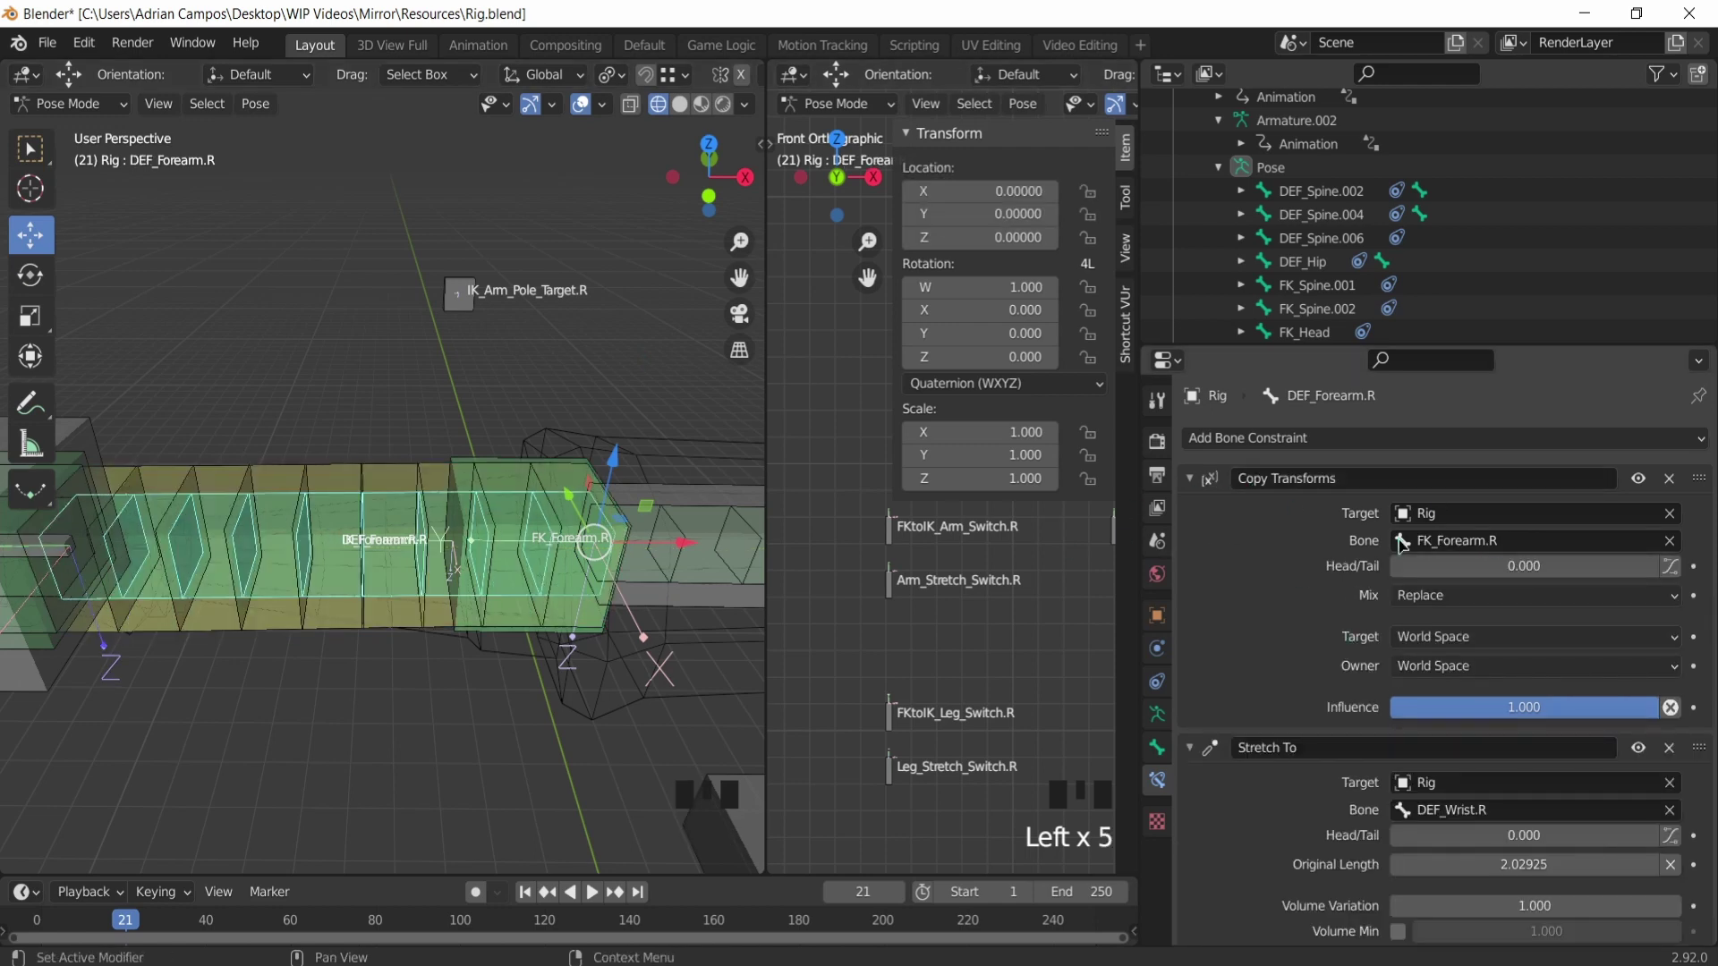
drag(1333, 481, 1334, 478)
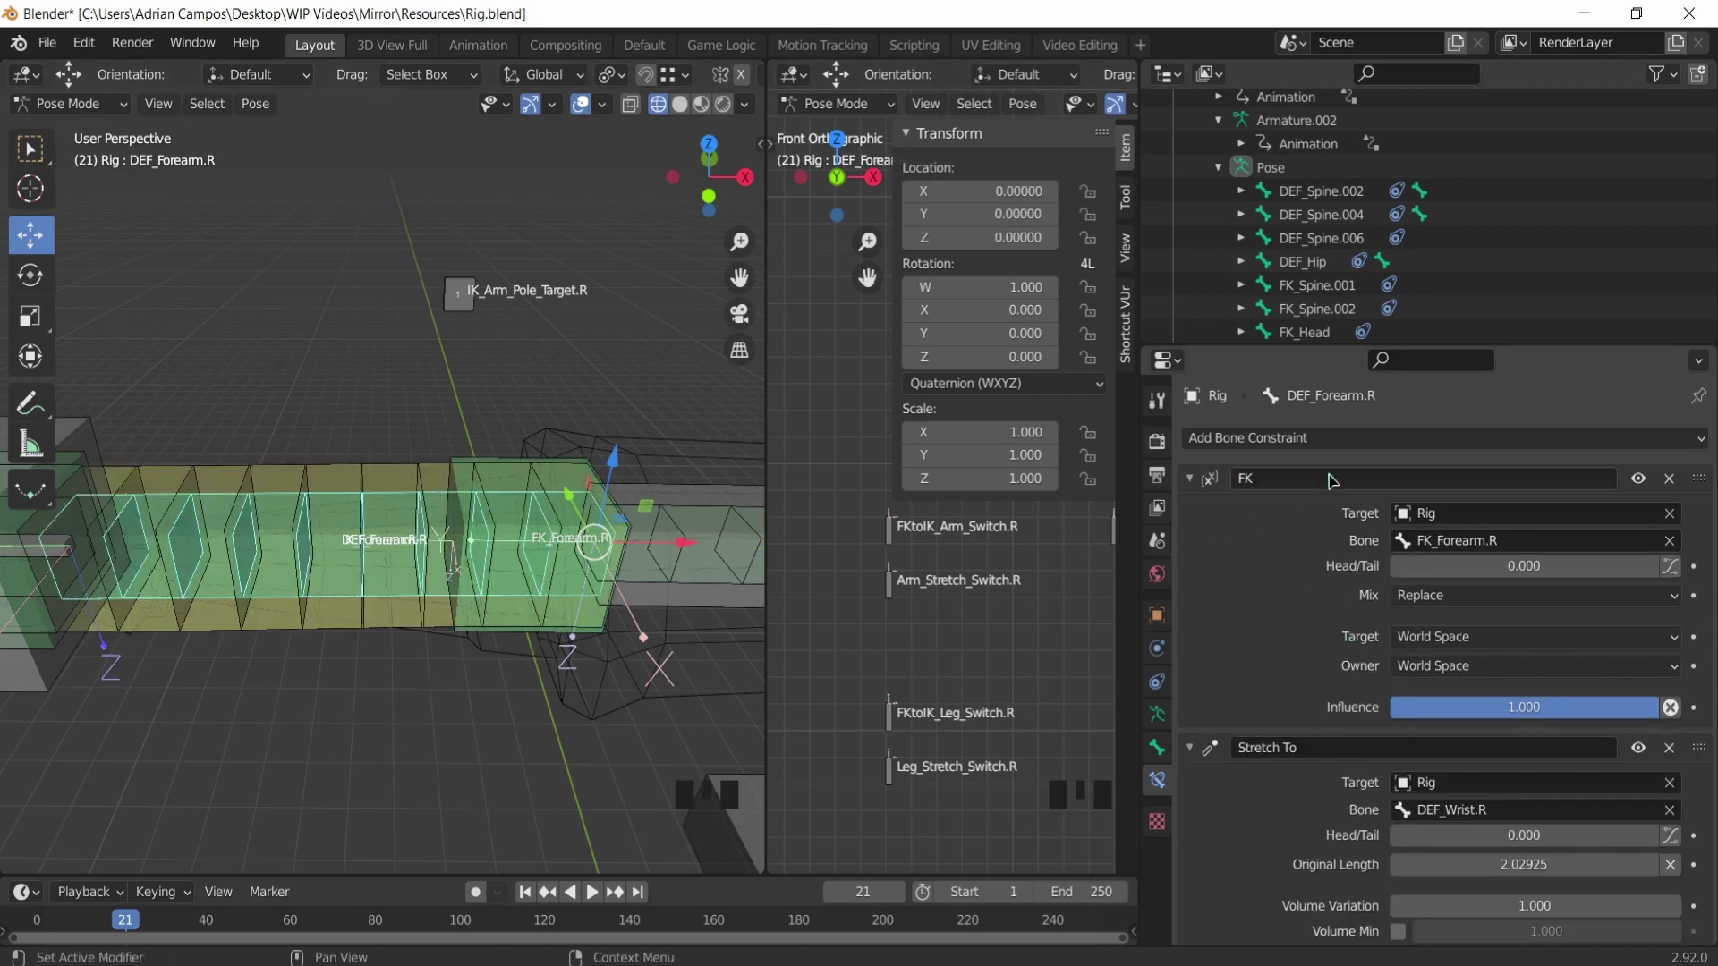
drag(1273, 455, 1256, 511)
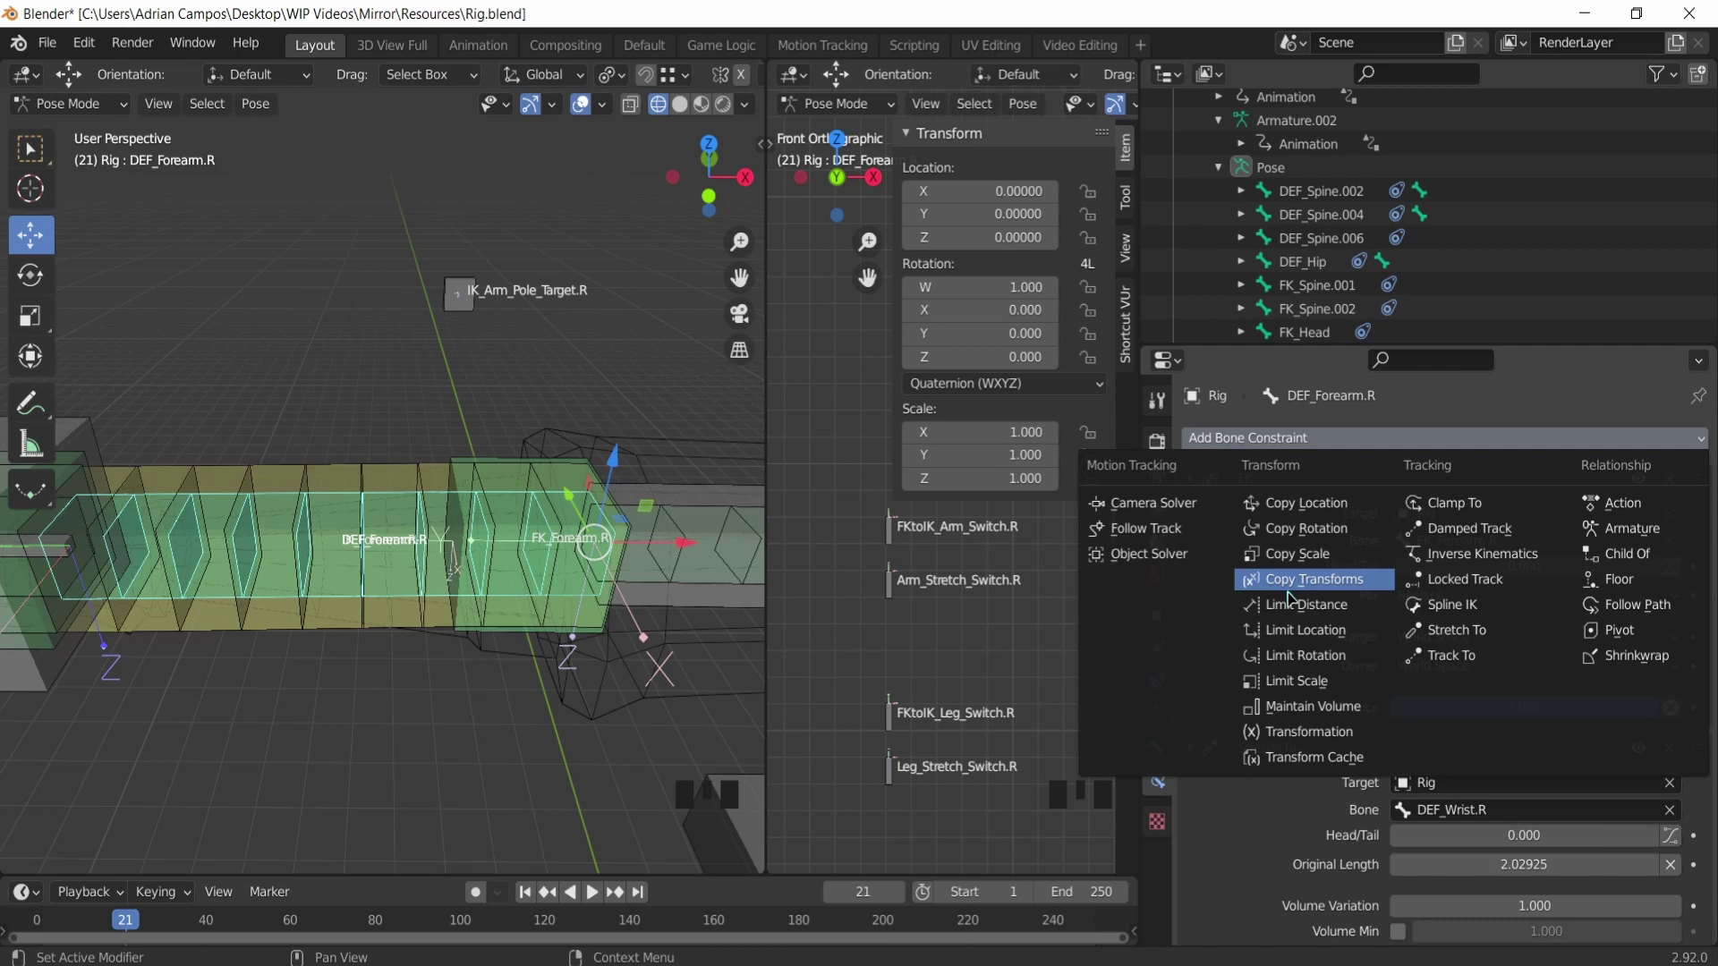
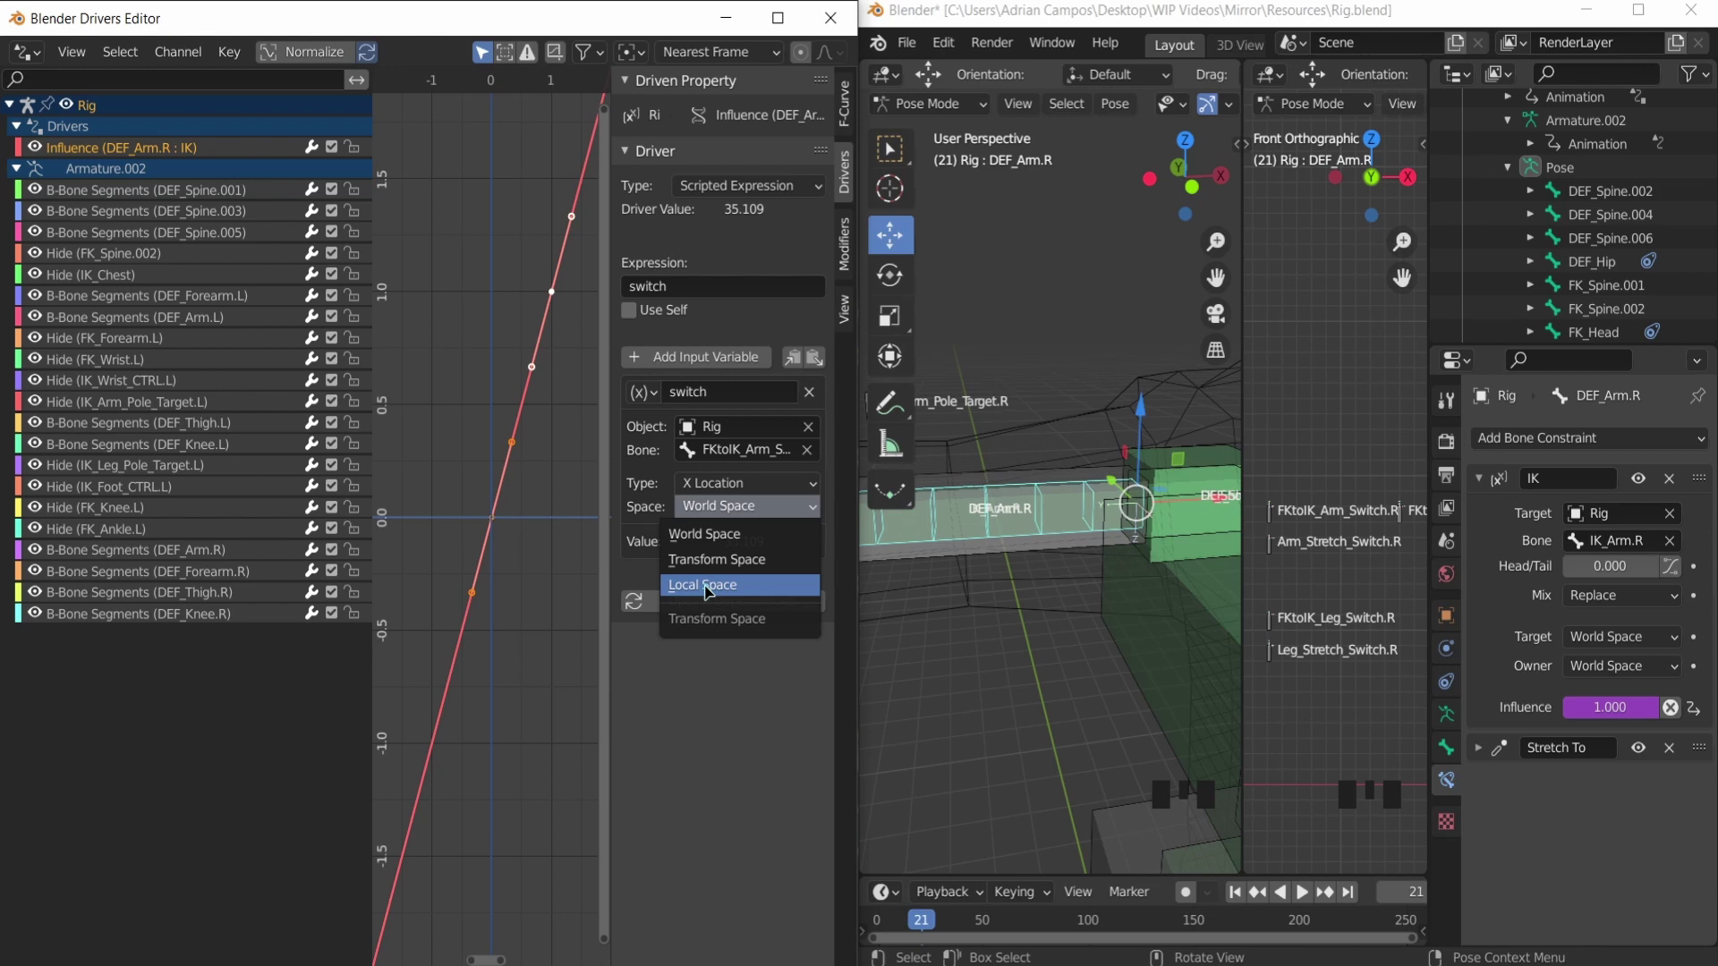
Step: Select DEF_Forearm.R and drive its IK constraint influence from FKtoIK_Arm_Switch.R's local X location
scroll(down, 3)
scroll(up, 3)
drag(954, 554, 932, 557)
drag(970, 554, 970, 487)
click(970, 487)
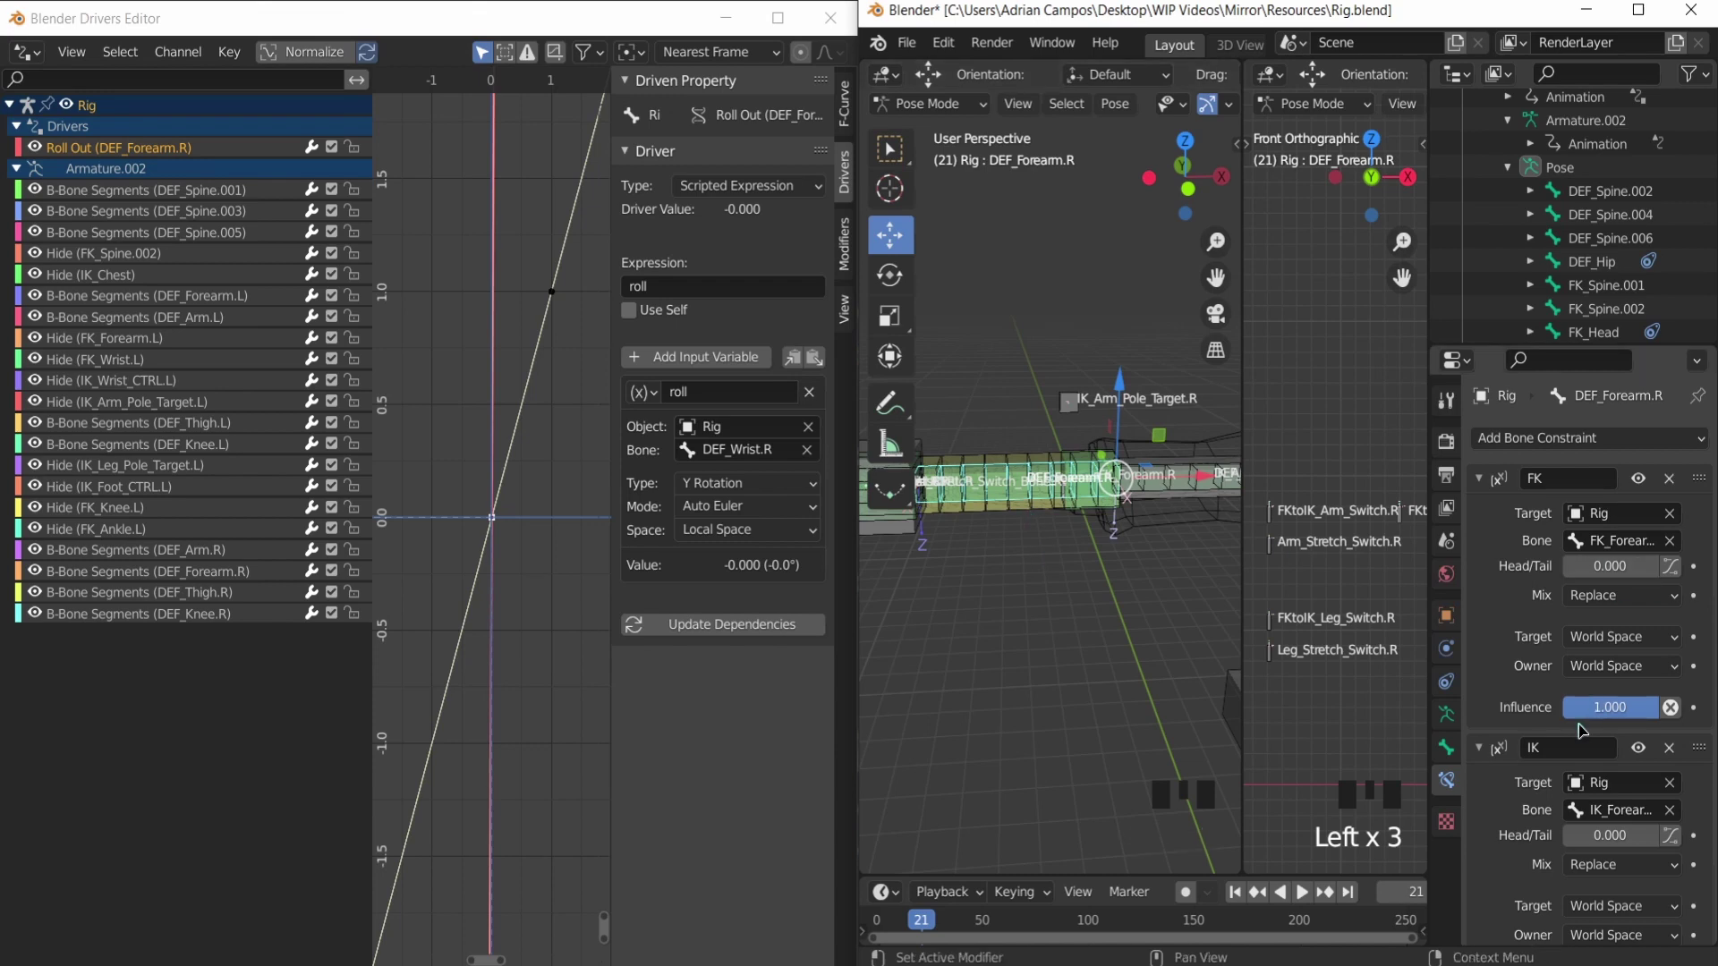
scroll(down, 3)
drag(1595, 896, 117, 147)
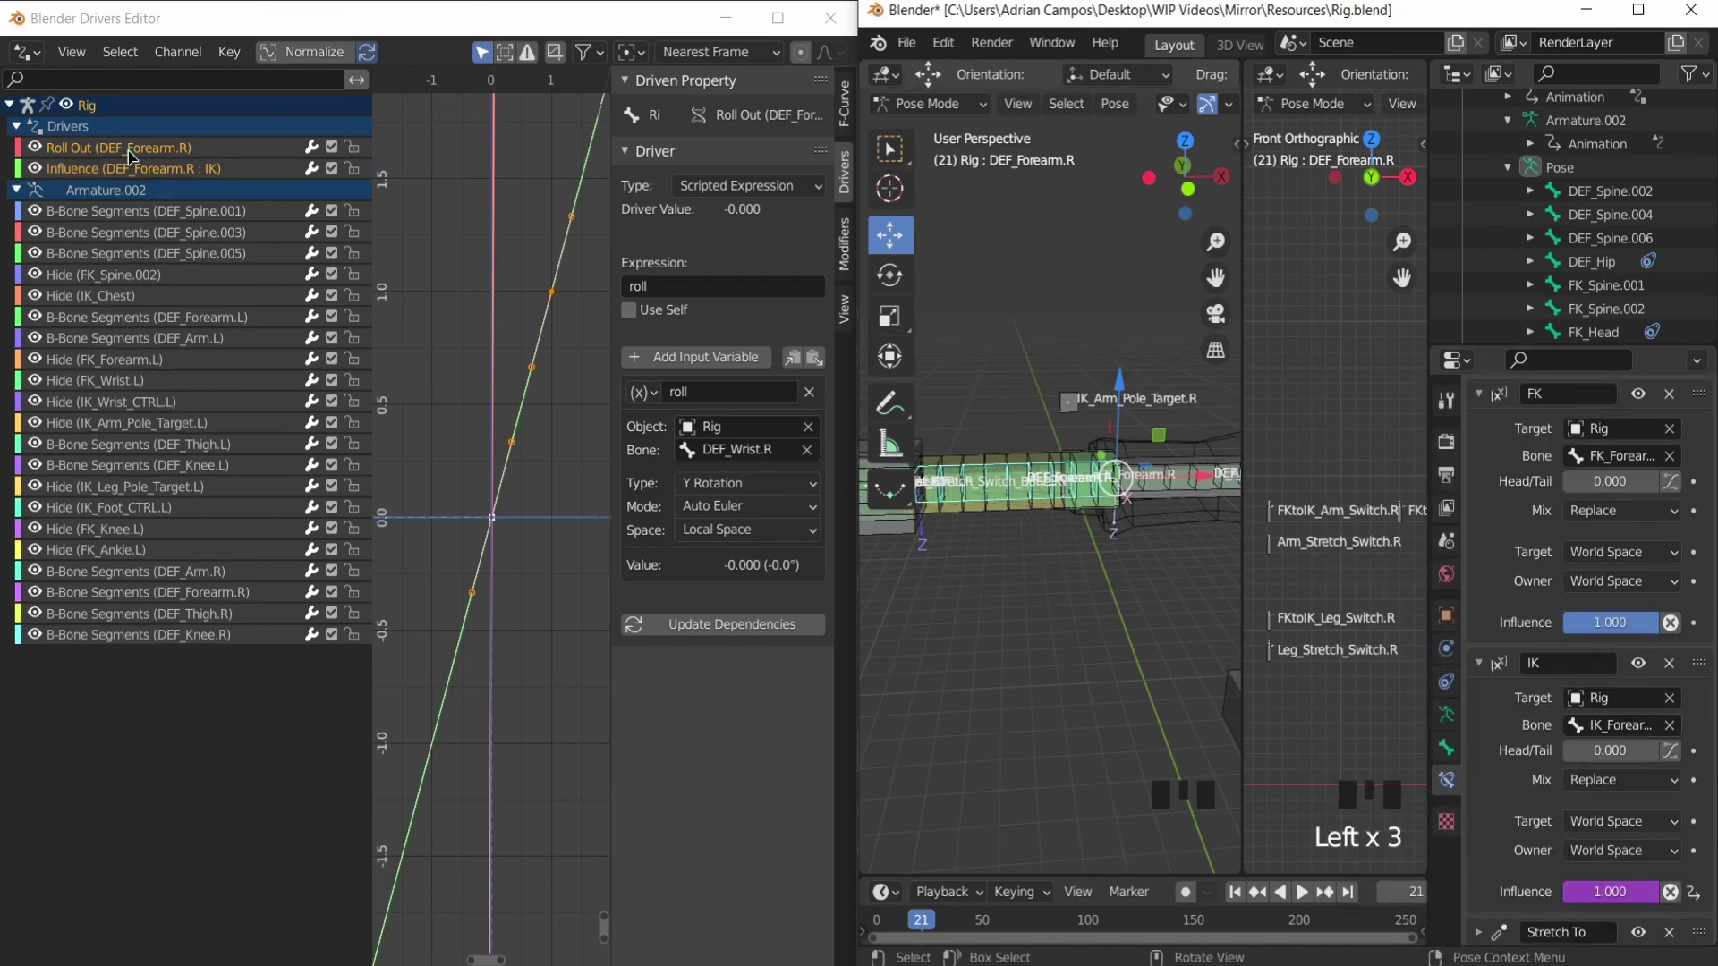
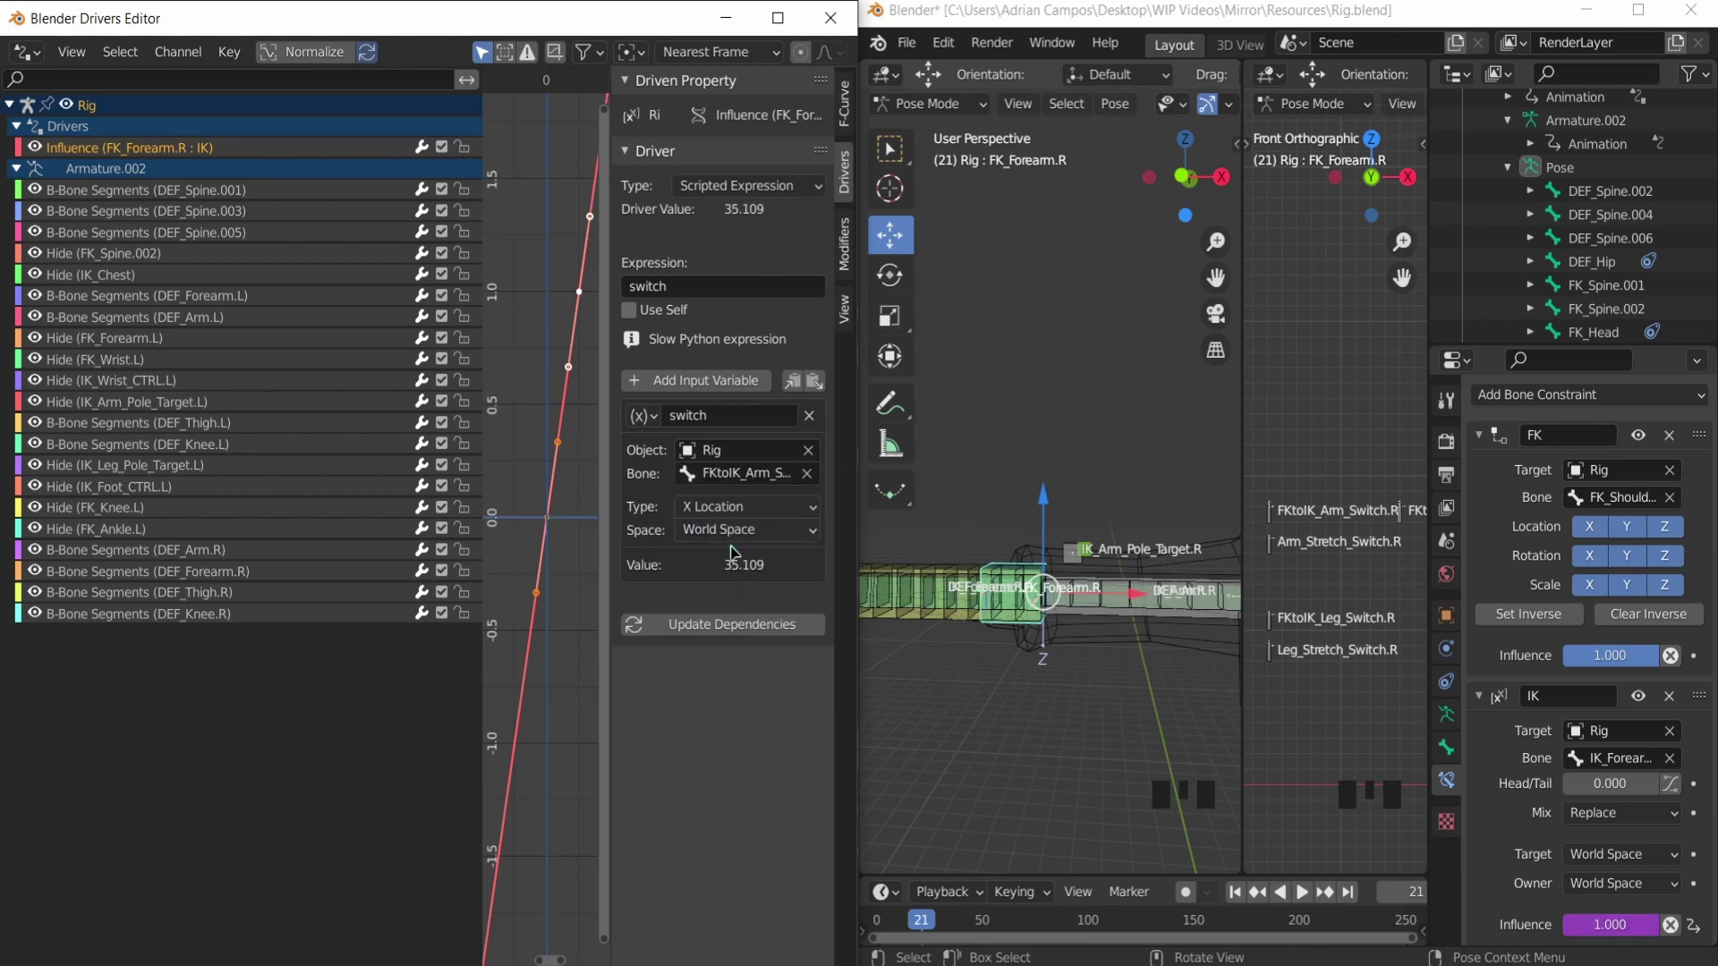
Step: Drive IK_Wrist_Stretch_Switch_Bone.R's Normal influence with variable 'stretch' from Arm_Stretch_Switch local X
drag(1629, 663, 205, 154)
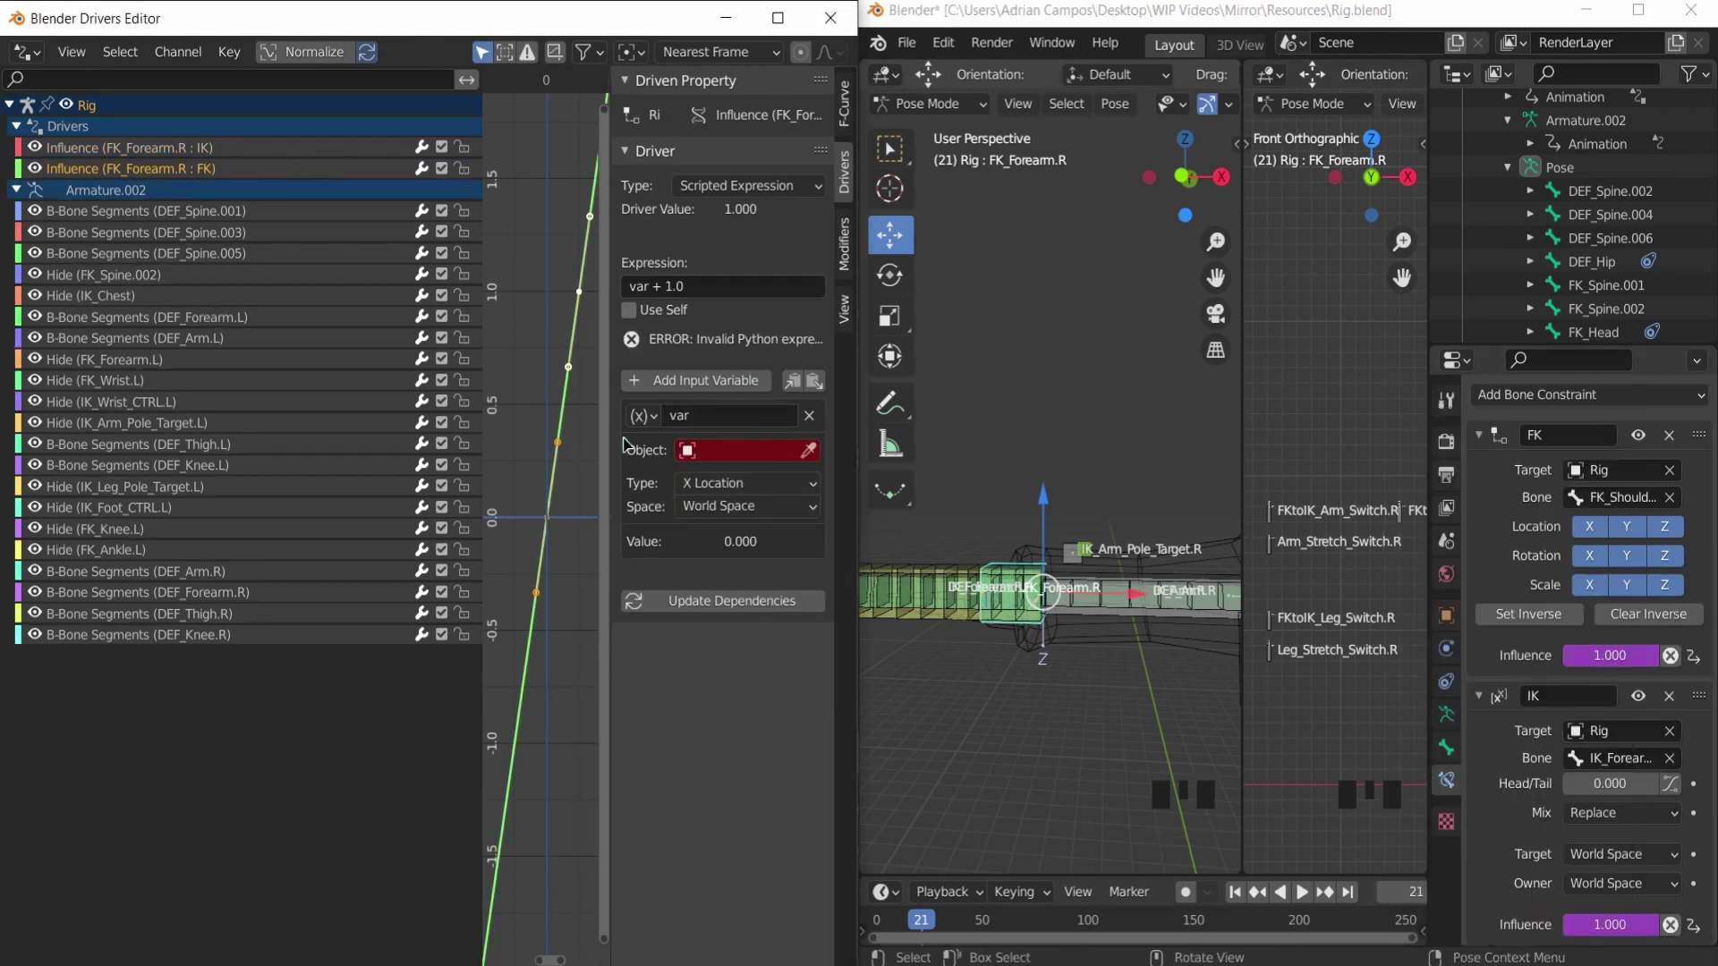
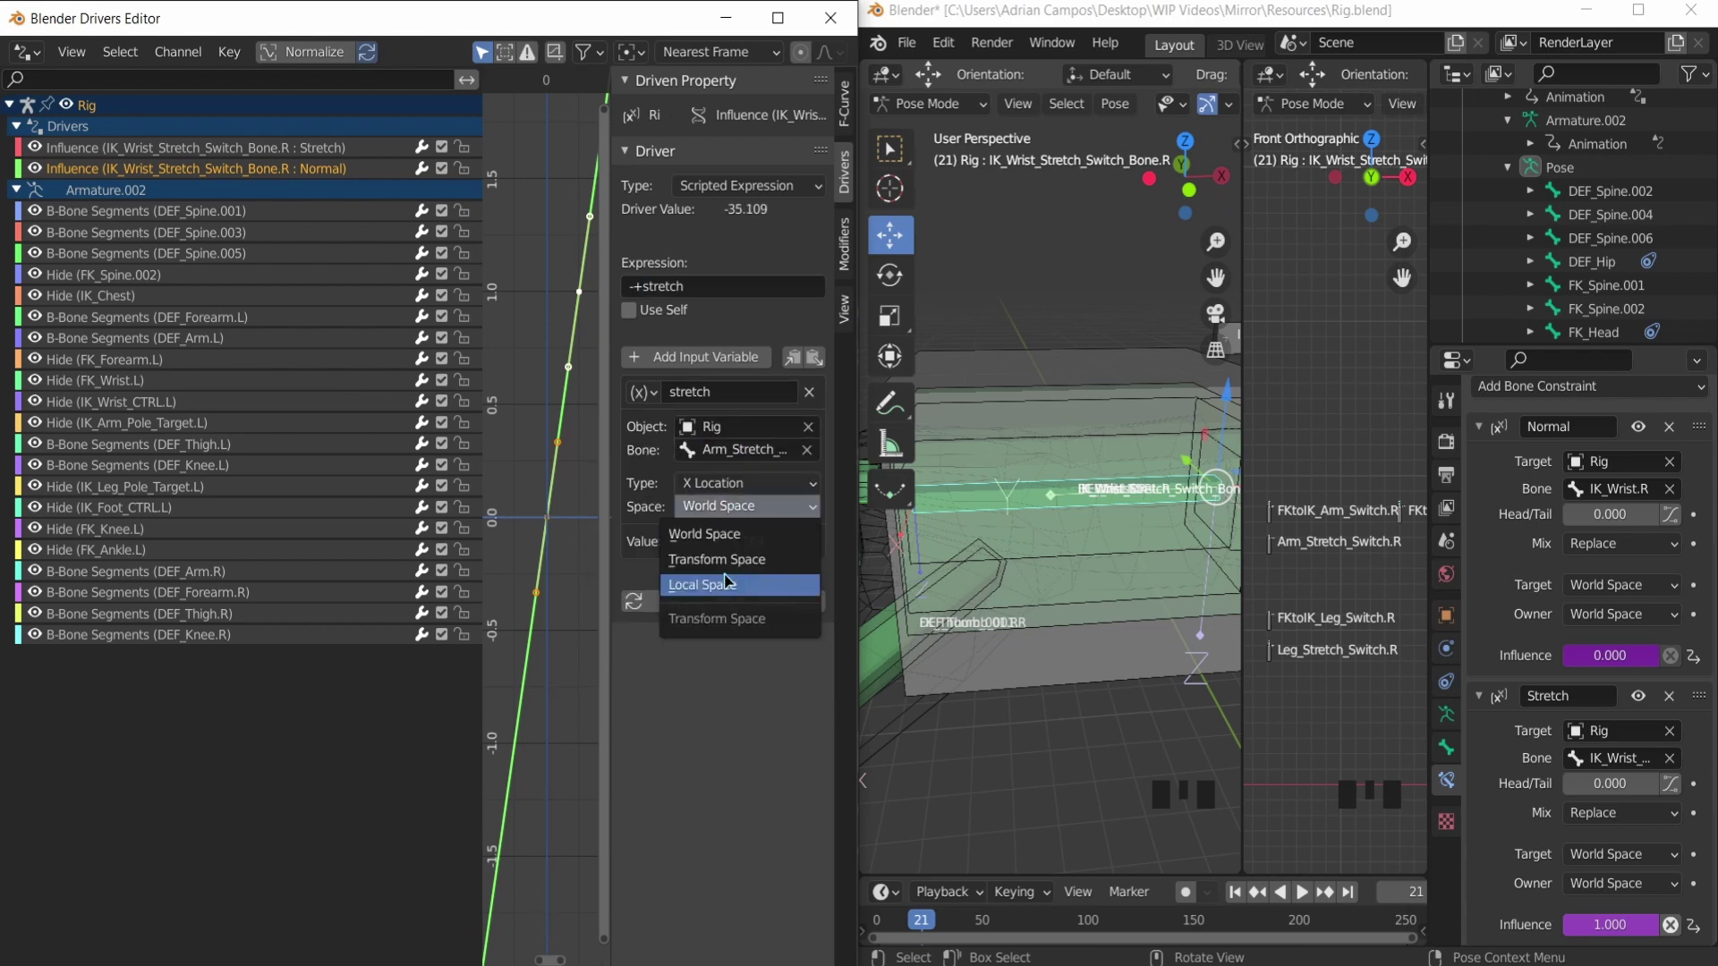
Step: Select FK_Wrist.R and add a default driver to its IK constraint influence
scroll(down, 3)
scroll(up, 3)
drag(982, 430, 980, 416)
click(975, 390)
click(939, 403)
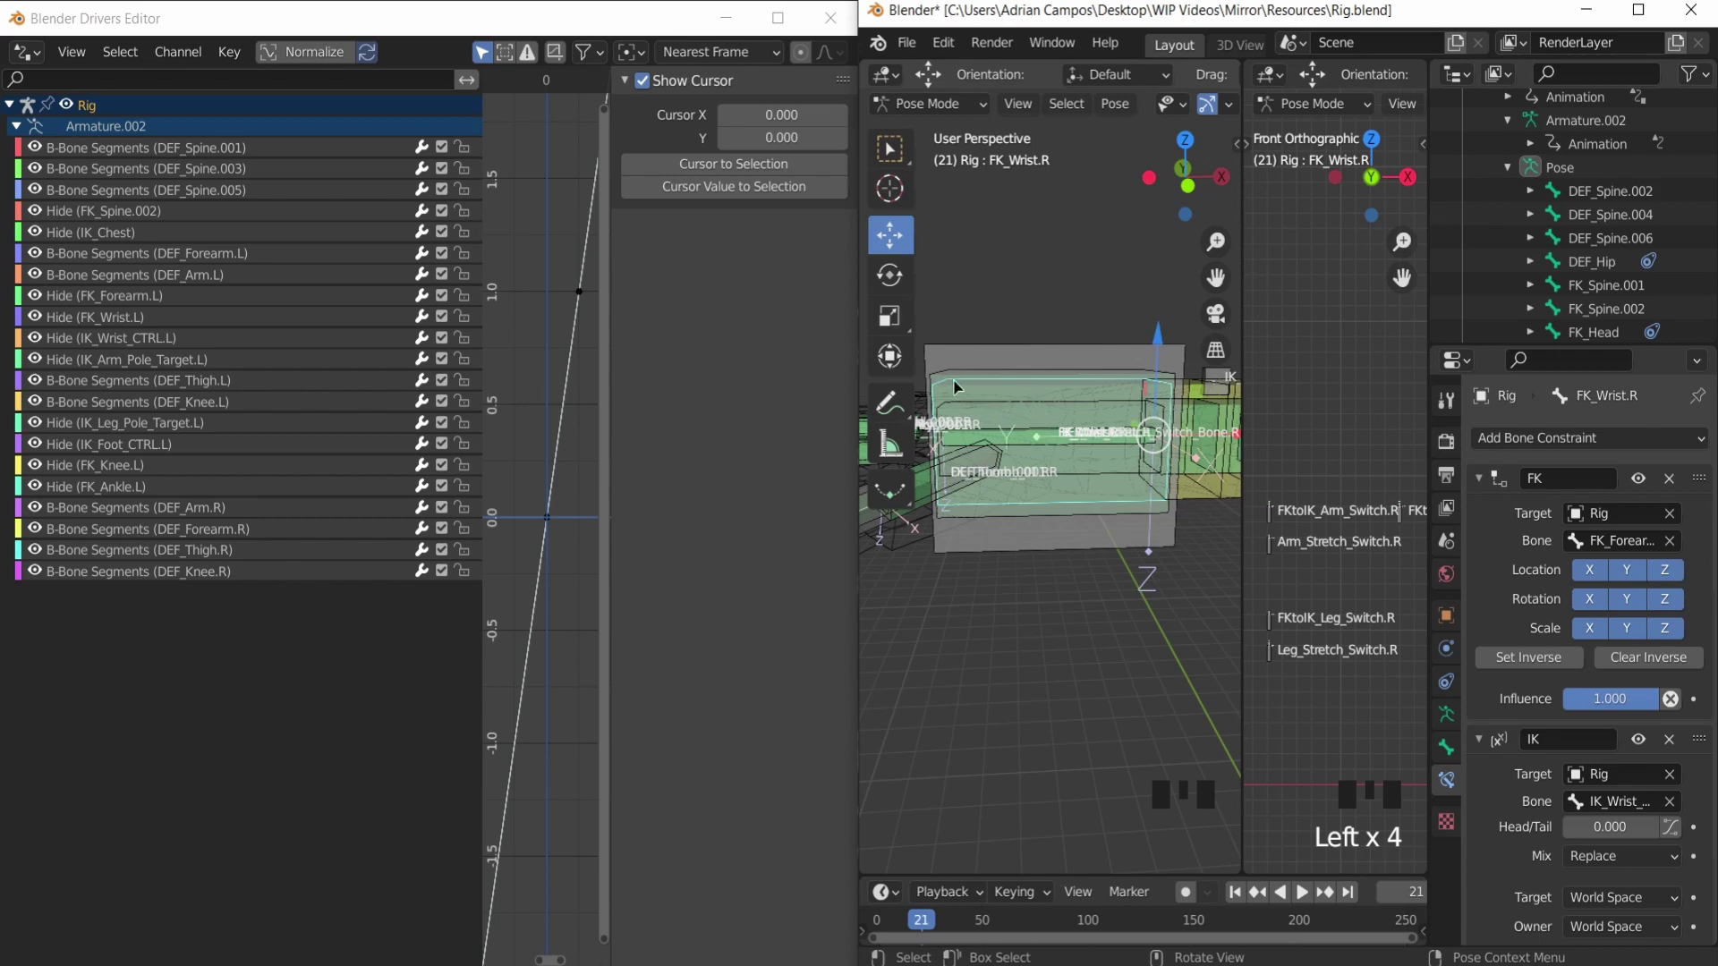
right_click(1591, 705)
Step: Rename the variable of FK_Wrist.R's IK influence driver in the Drivers Editor
scroll(down, 3)
drag(1589, 929, 199, 160)
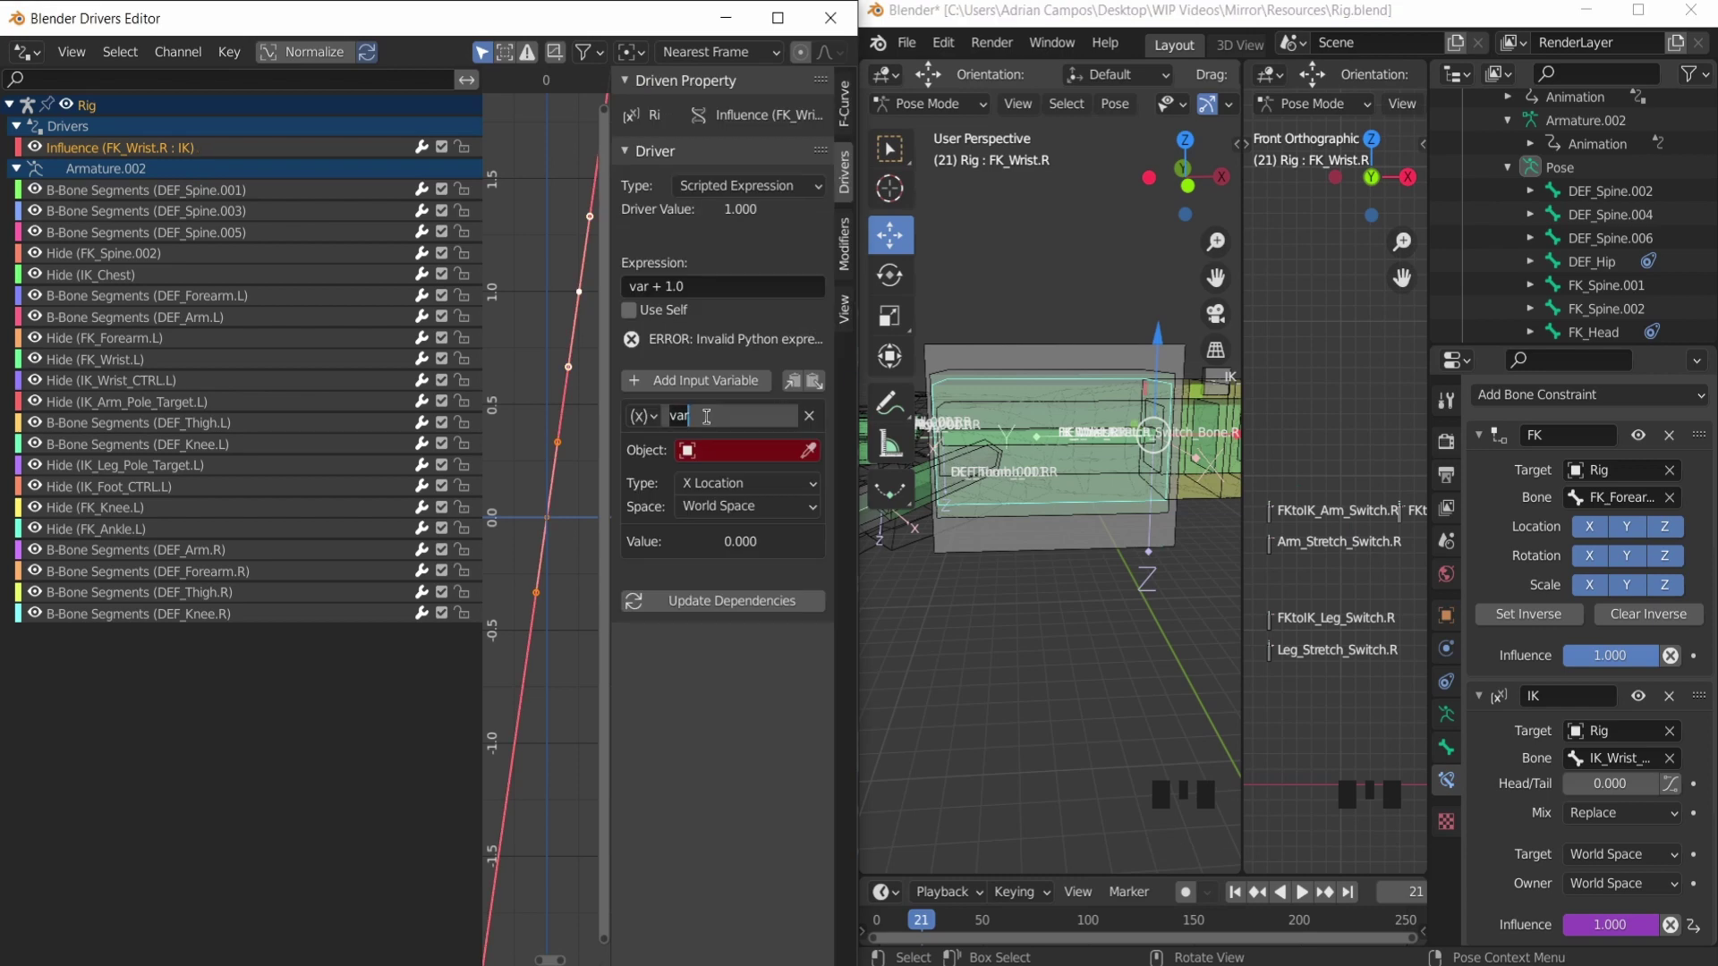
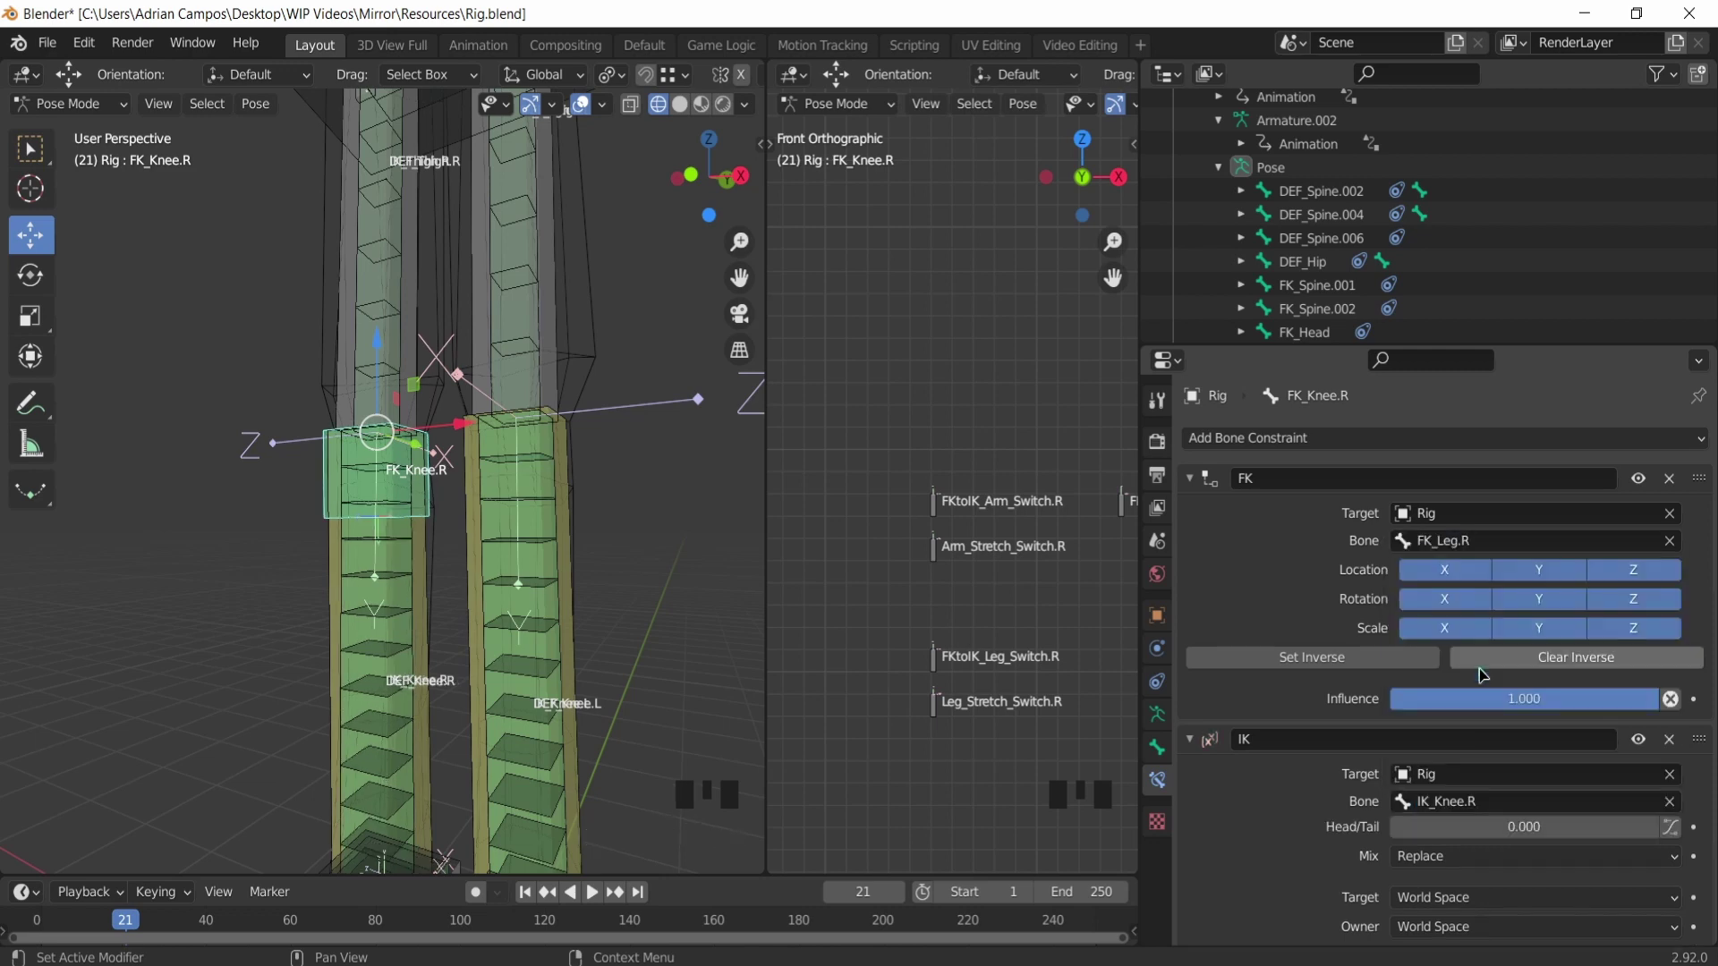
Step: Select DEF_Knee.R and review its FK, Stretch To and IK constraints
scroll(down, 3)
scroll(up, 3)
drag(402, 521, 414, 569)
click(413, 569)
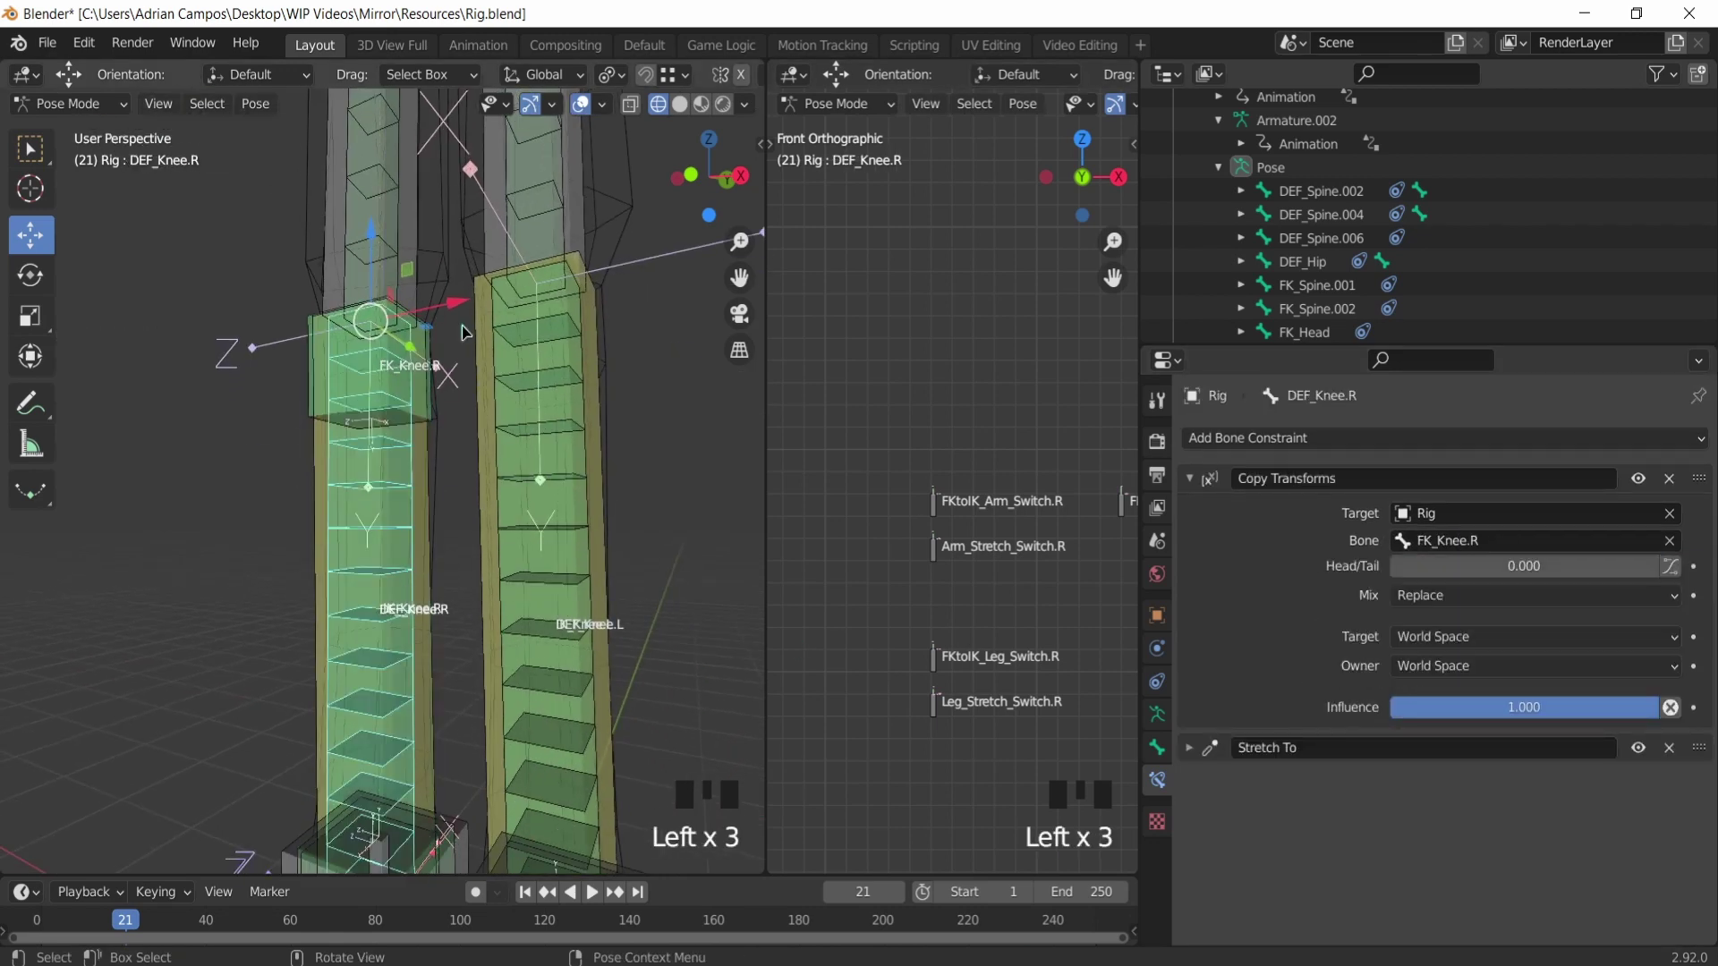
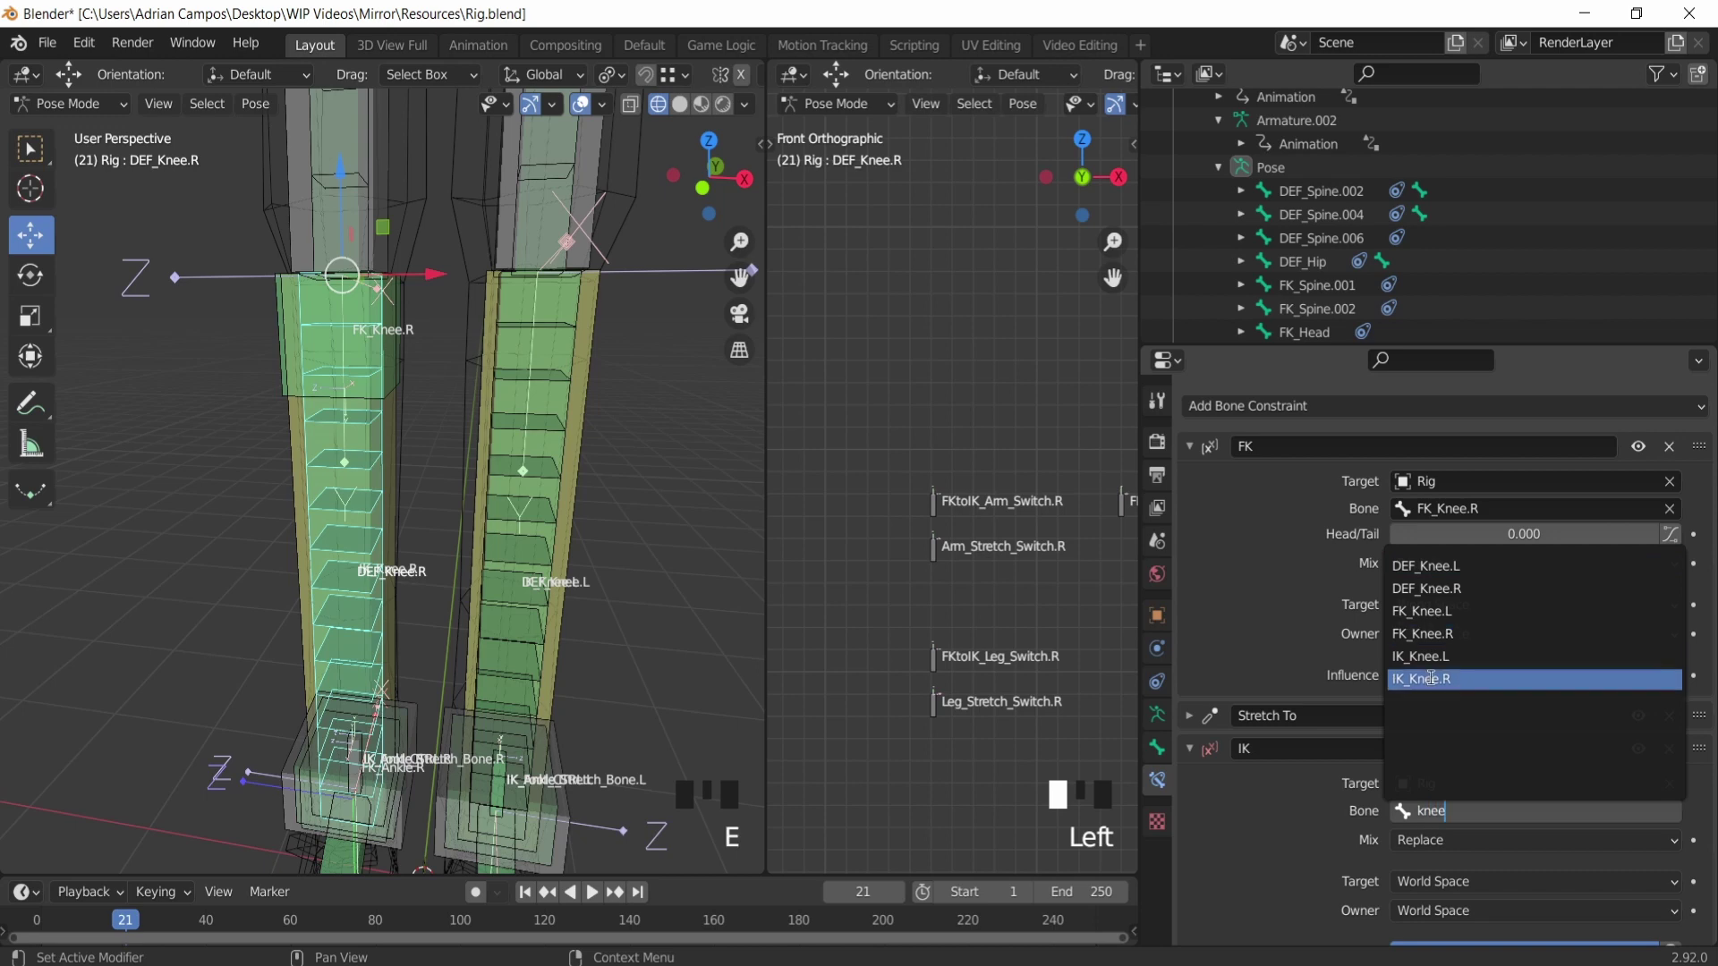
scroll(down, 3)
scroll(down, 3)
scroll(down, 3)
scroll(up, 3)
Step: Select FK_Ankle.R, showing its Child Of constraint targeting FK_Knee.R
middle_click(379, 450)
drag(344, 540, 290, 526)
scroll(up, 3)
drag(252, 510, 227, 536)
click(227, 536)
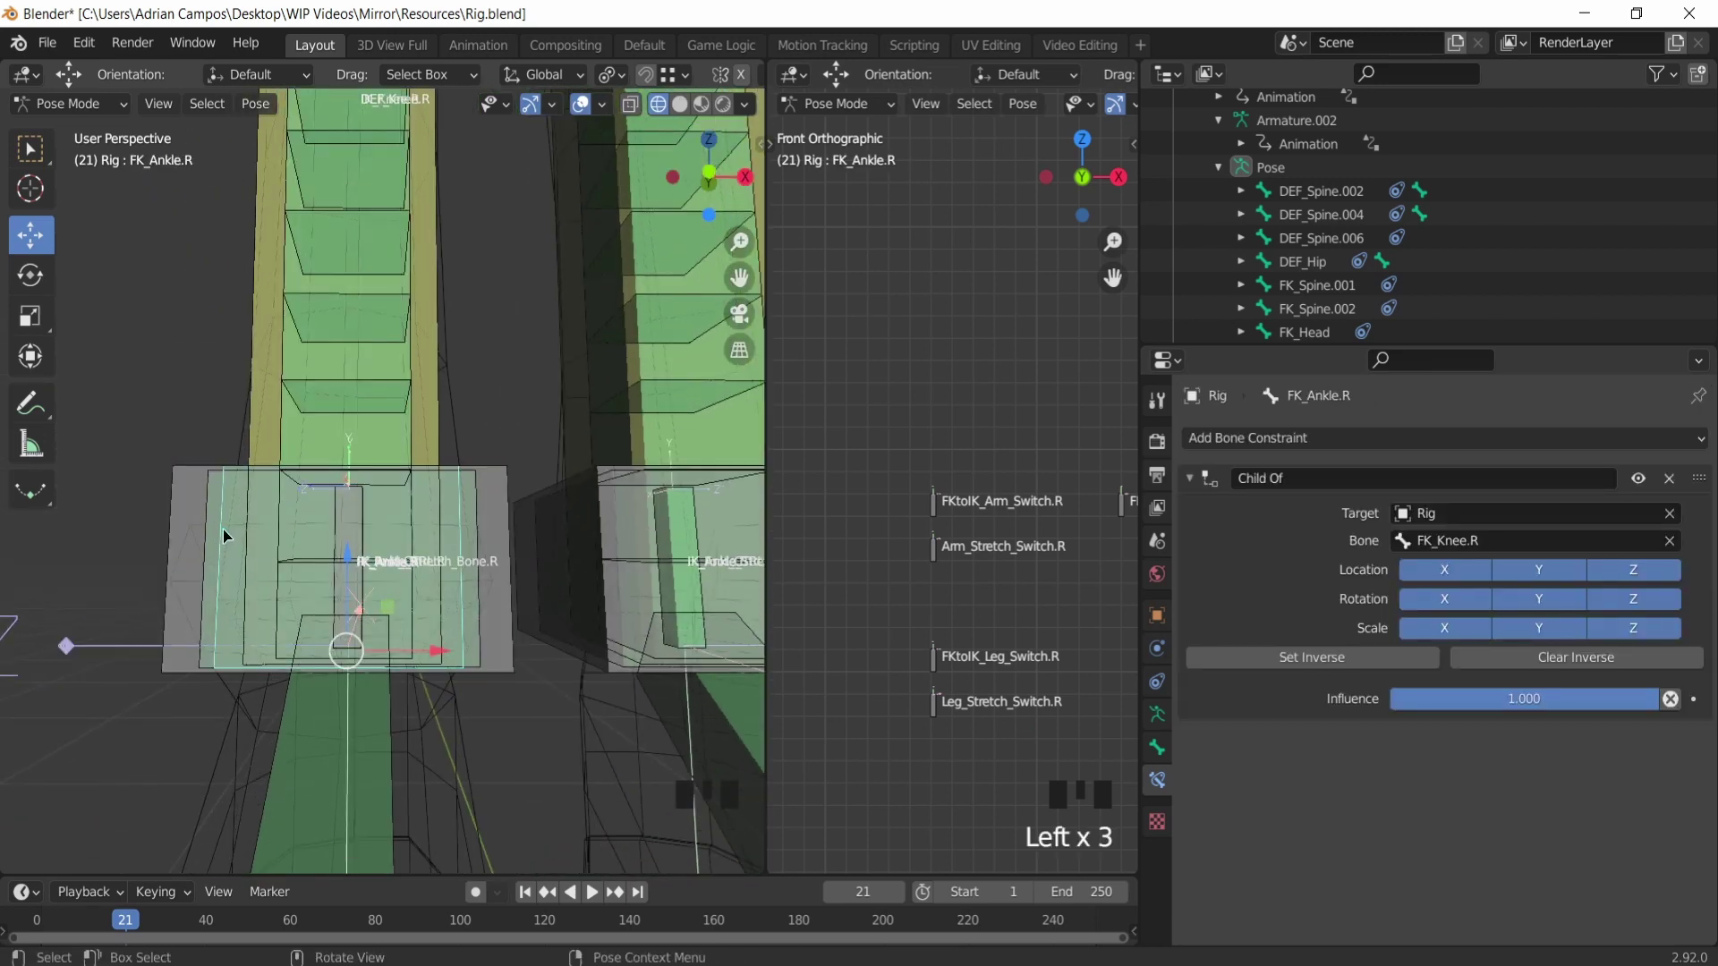
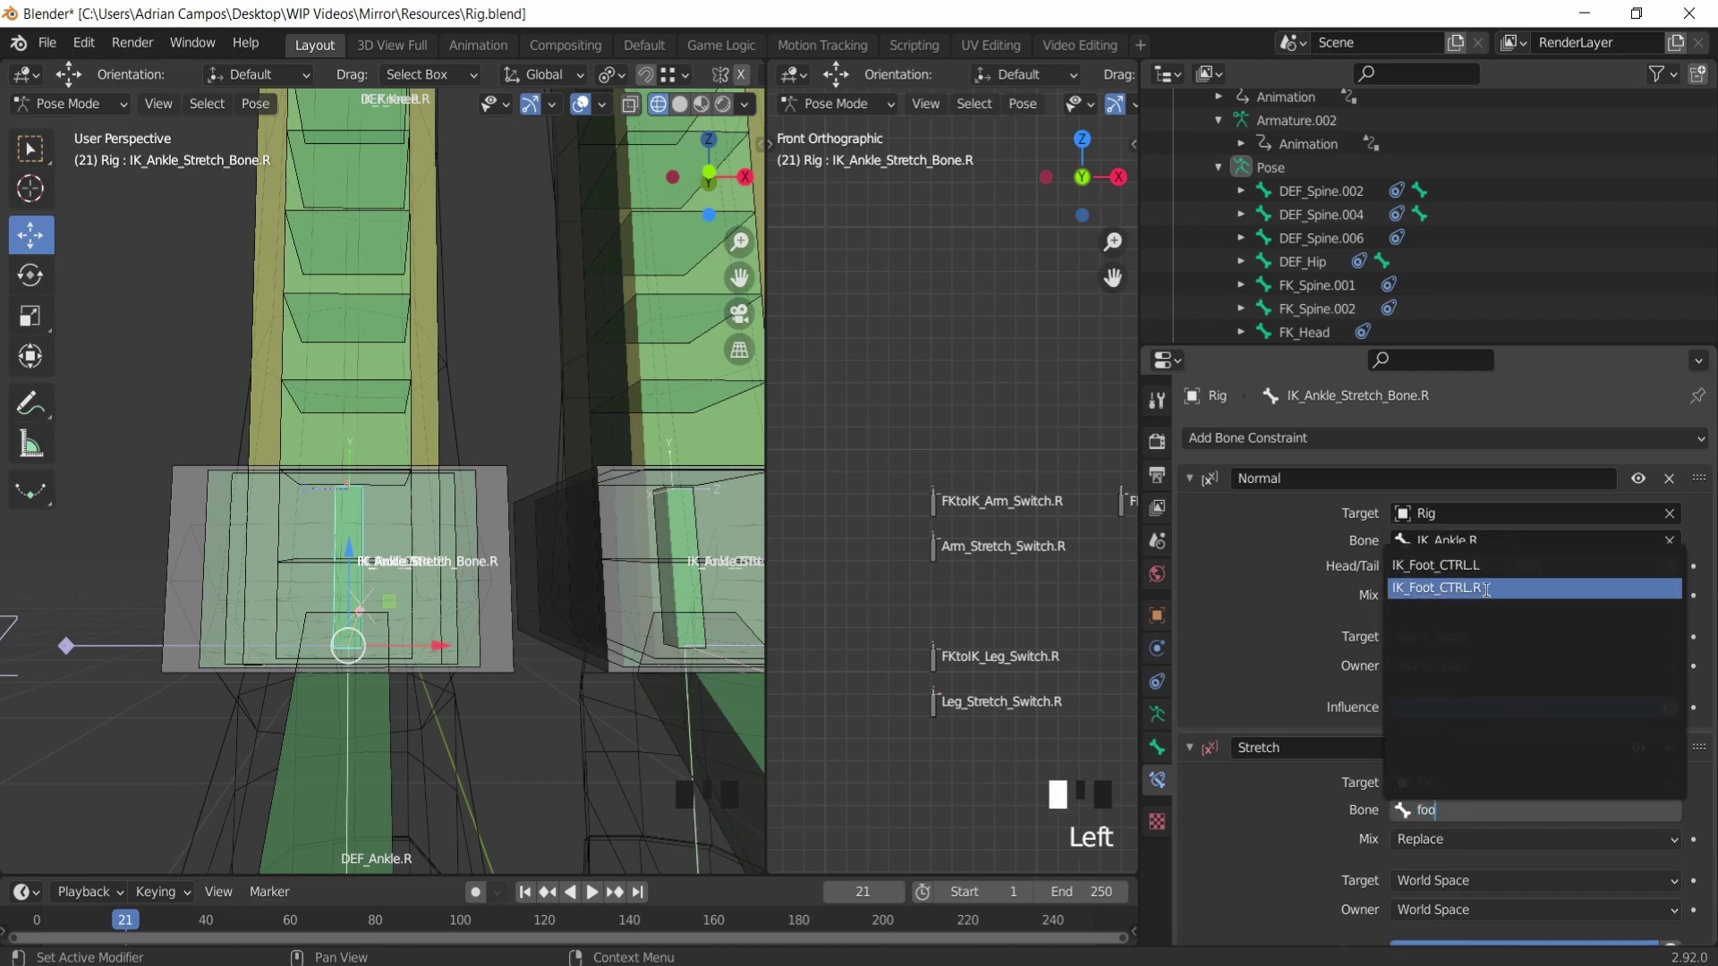
Step: Select DEF_Thigh.R and add a driver to its IK constraint influence targeting IK_Thigh.R
scroll(down, 3)
scroll(up, 3)
scroll(down, 3)
click(436, 407)
scroll(up, 3)
scroll(down, 3)
scroll(up, 3)
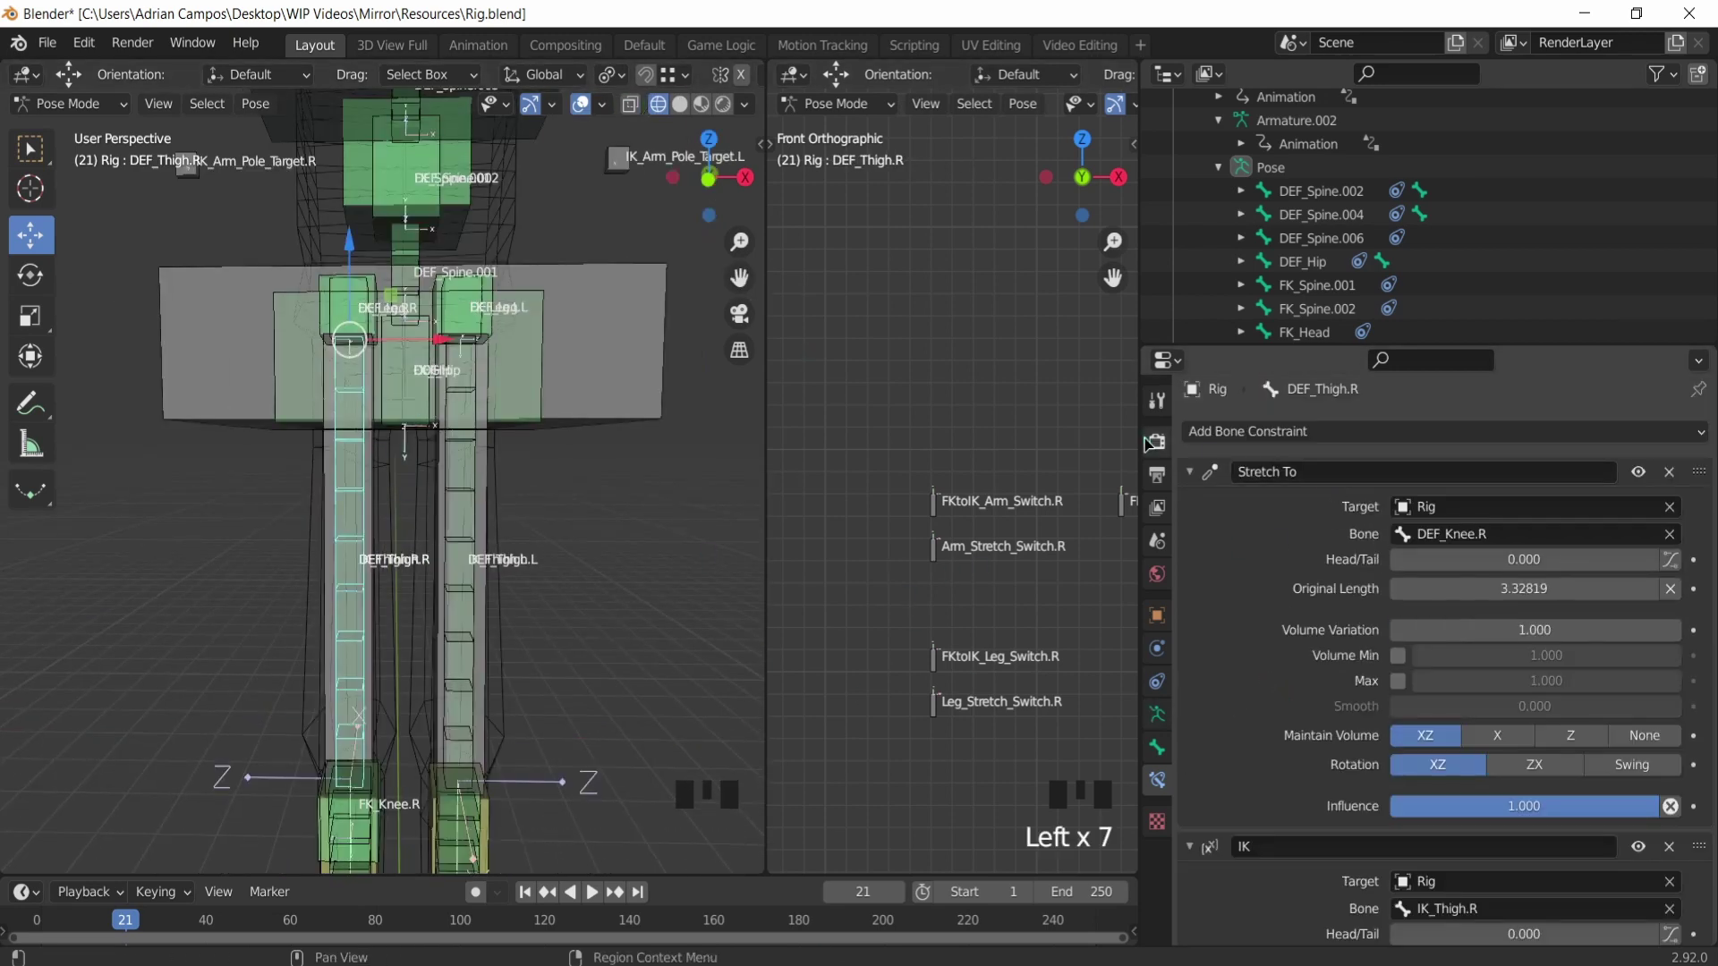
click(1708, 472)
drag(1191, 487, 1477, 716)
drag(1478, 716, 1379, 667)
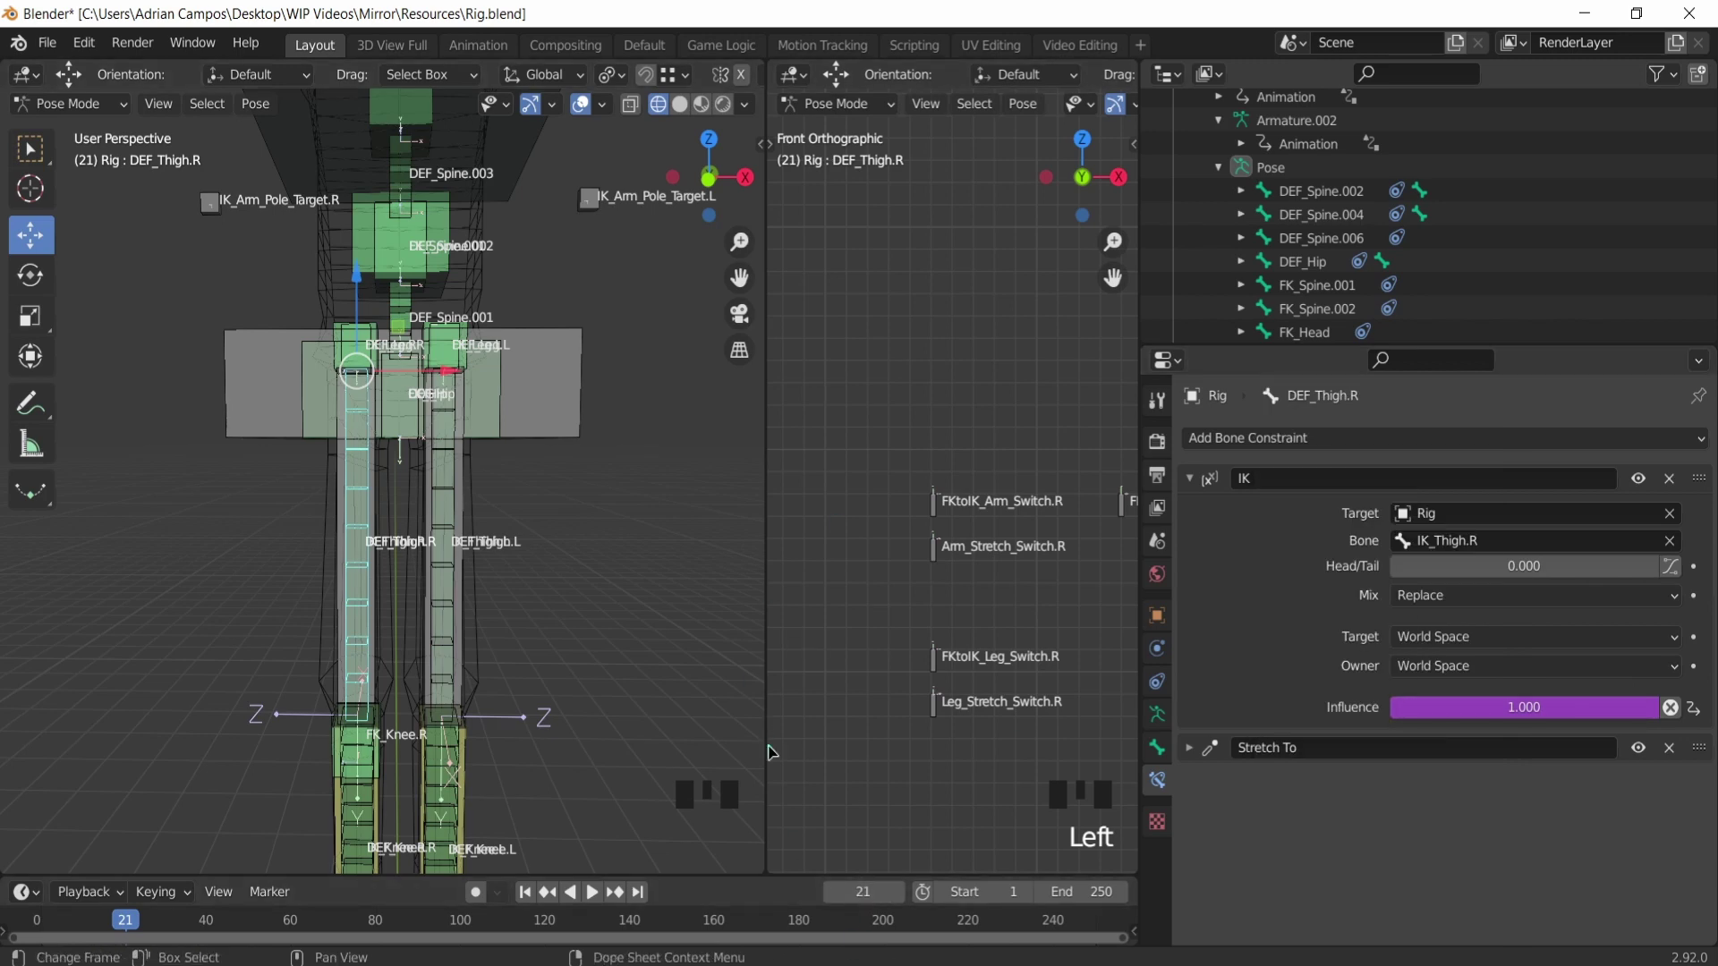
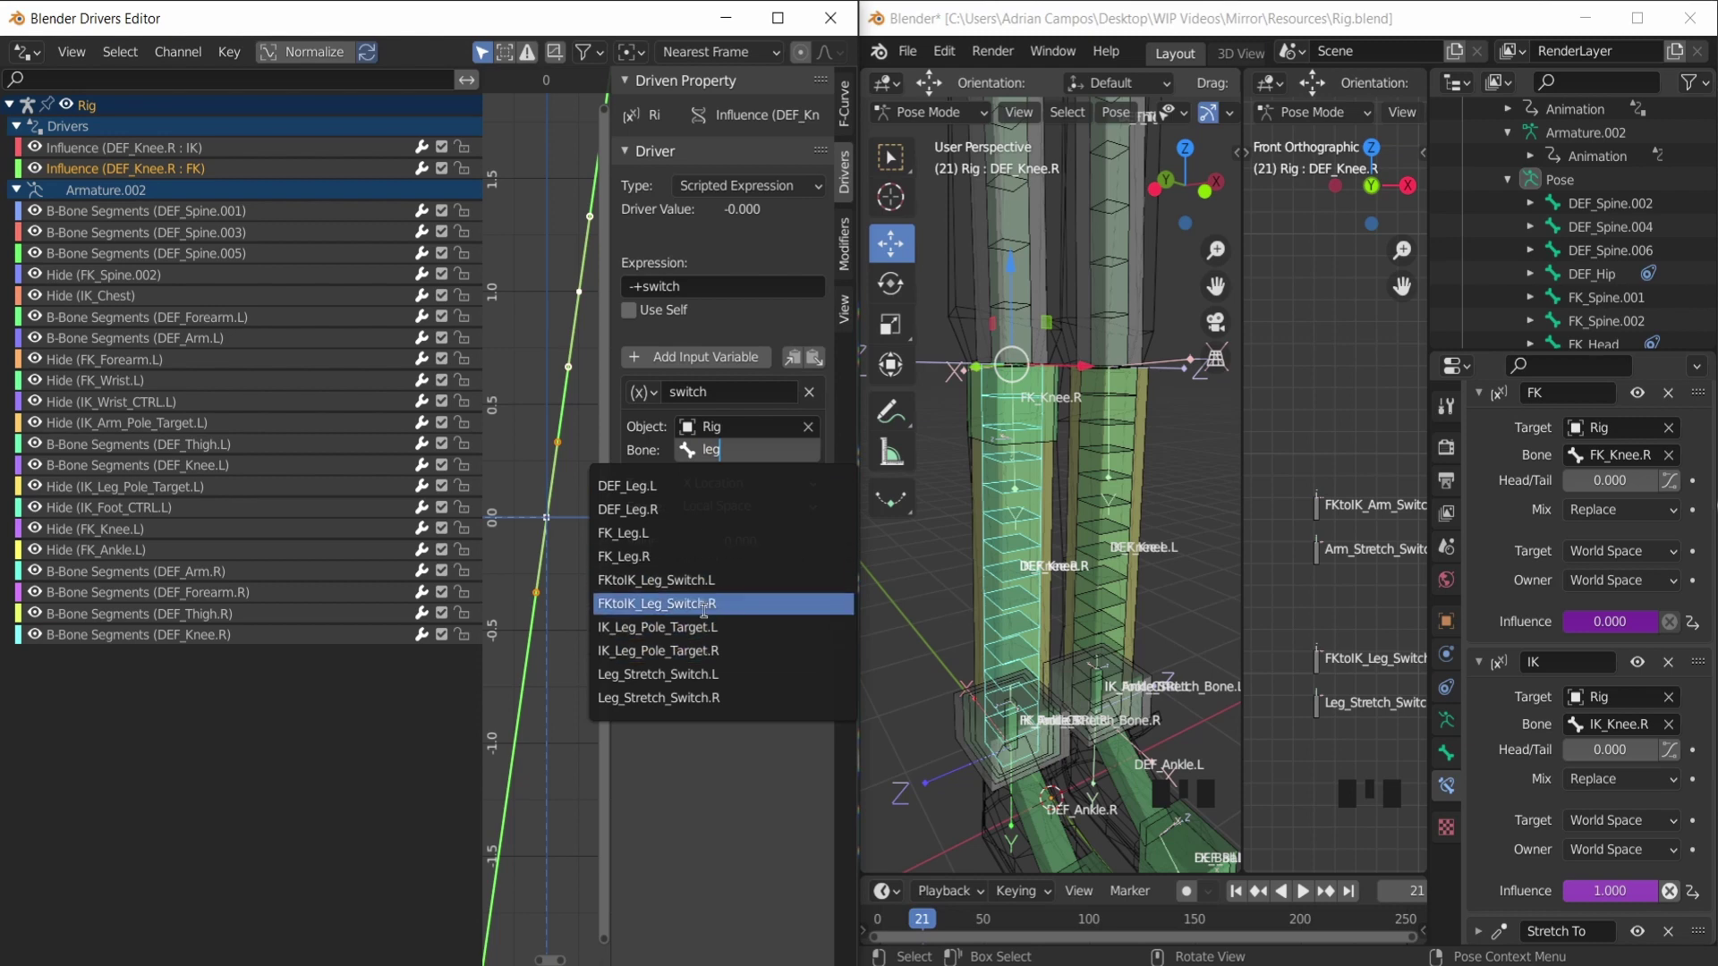
Step: Select IK_Ankle_Stretch_Bone.R and add a driver to its Stretch constraint influence
scroll(up, 3)
scroll(down, 3)
drag(1033, 645, 1041, 572)
scroll(up, 3)
middle_click(1112, 547)
click(1501, 672)
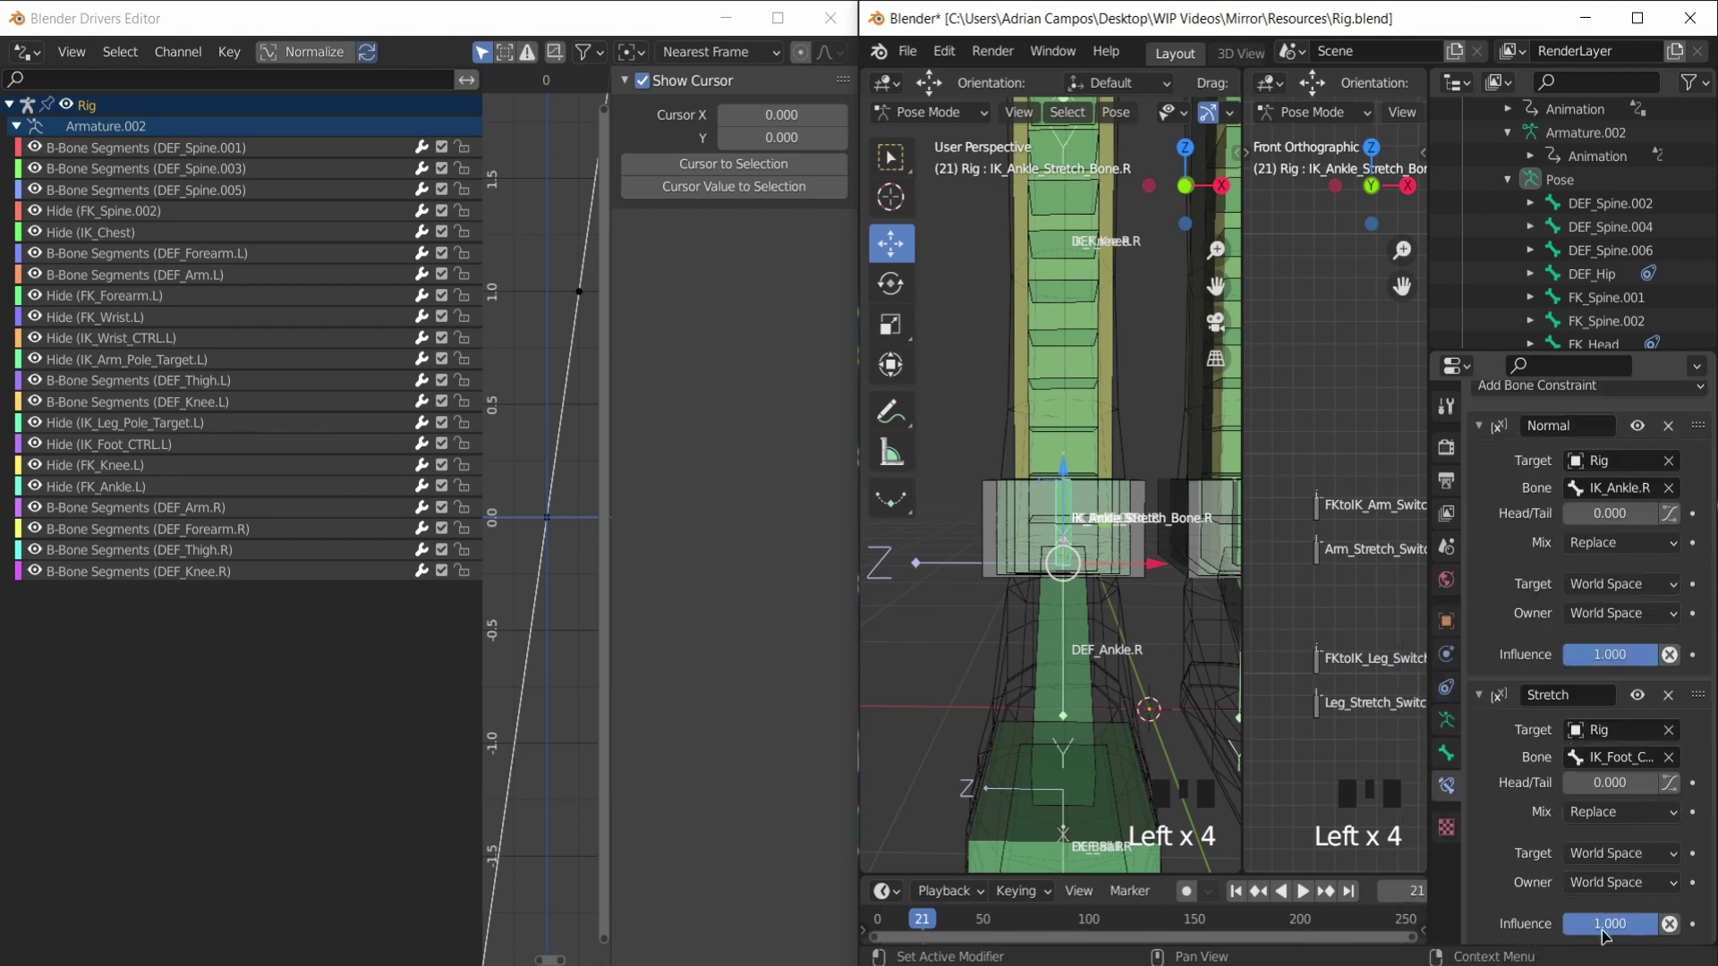
right_click(1499, 653)
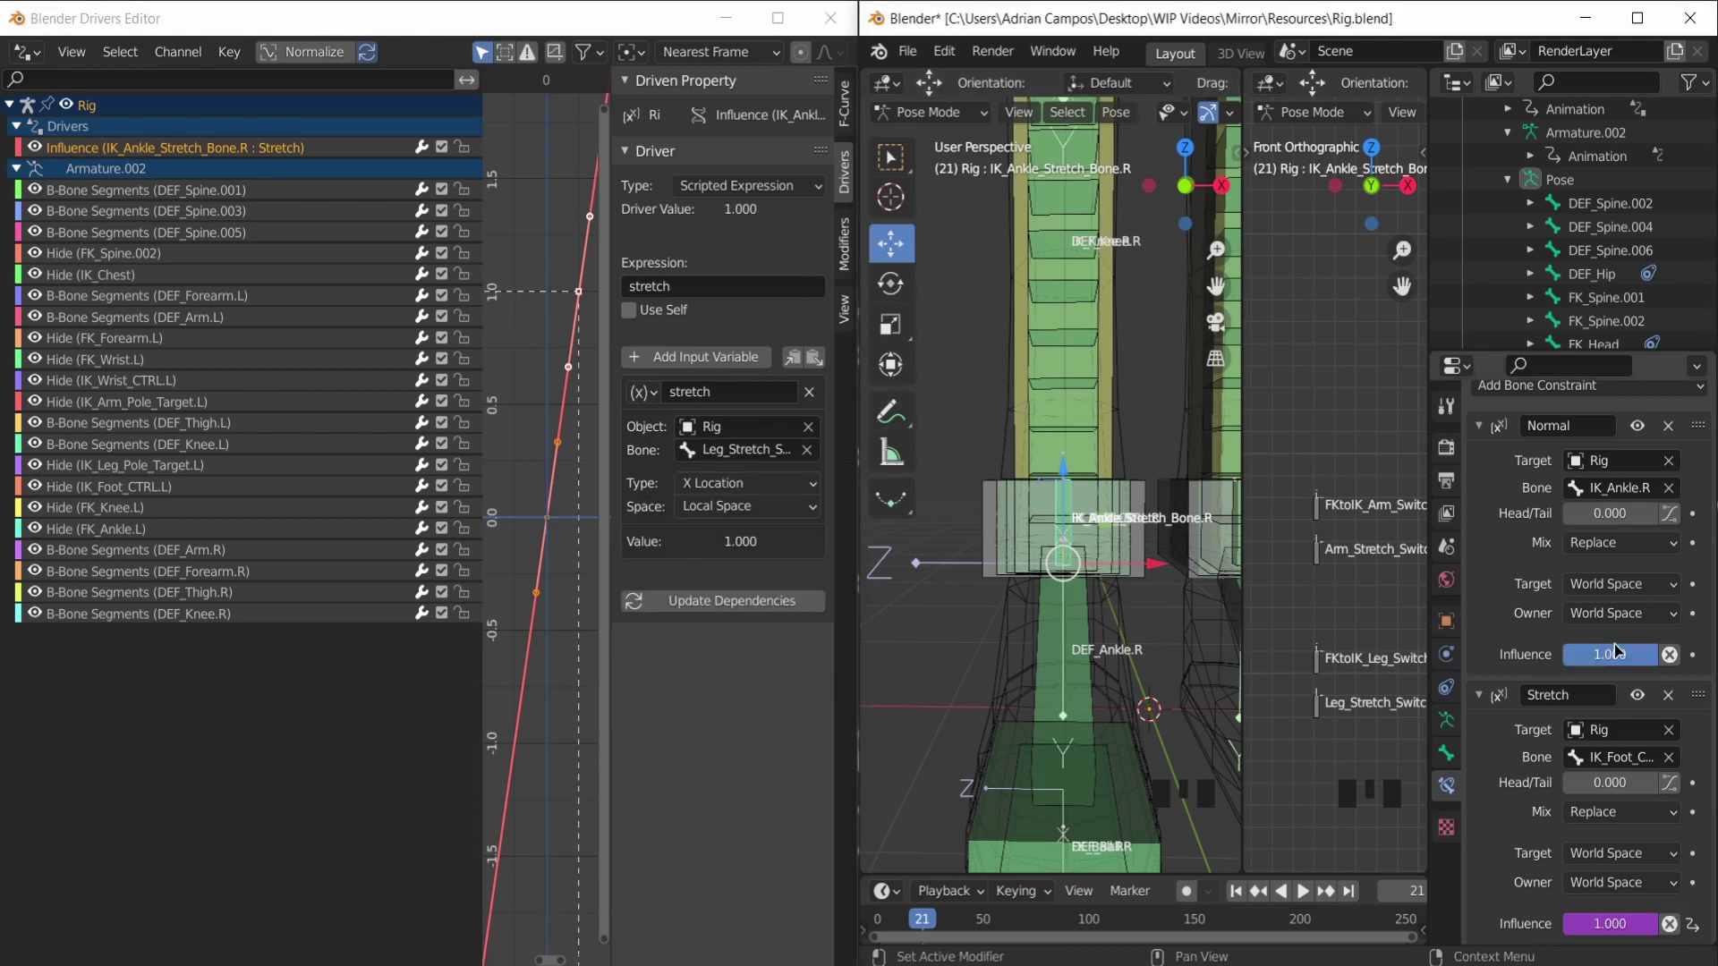
Step: Set the driver variable 'stretch' to Leg_Stretch_Switch.R's X location in Local Space
drag(320, 161, 1033, 578)
scroll(down, 3)
scroll(up, 3)
click(1631, 408)
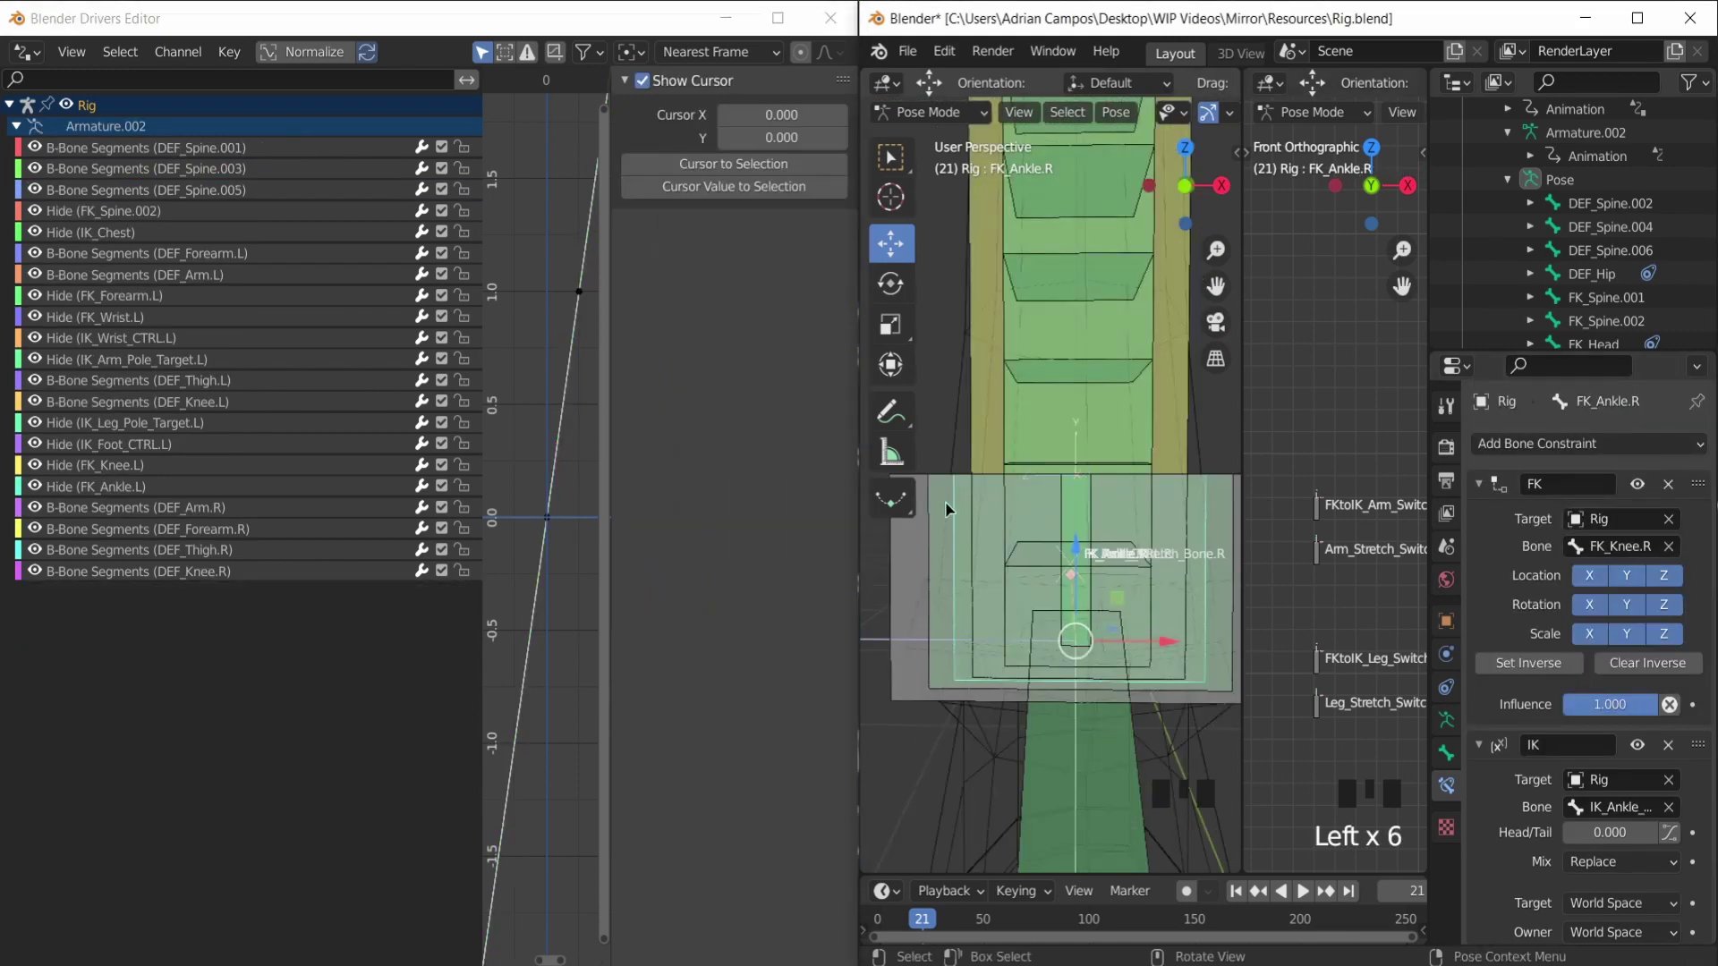
Step: Point FK_Ankle.R's influence driver variable at FKtoIK_Leg_Switch.R, then select that switch control
scroll(down, 3)
scroll(up, 3)
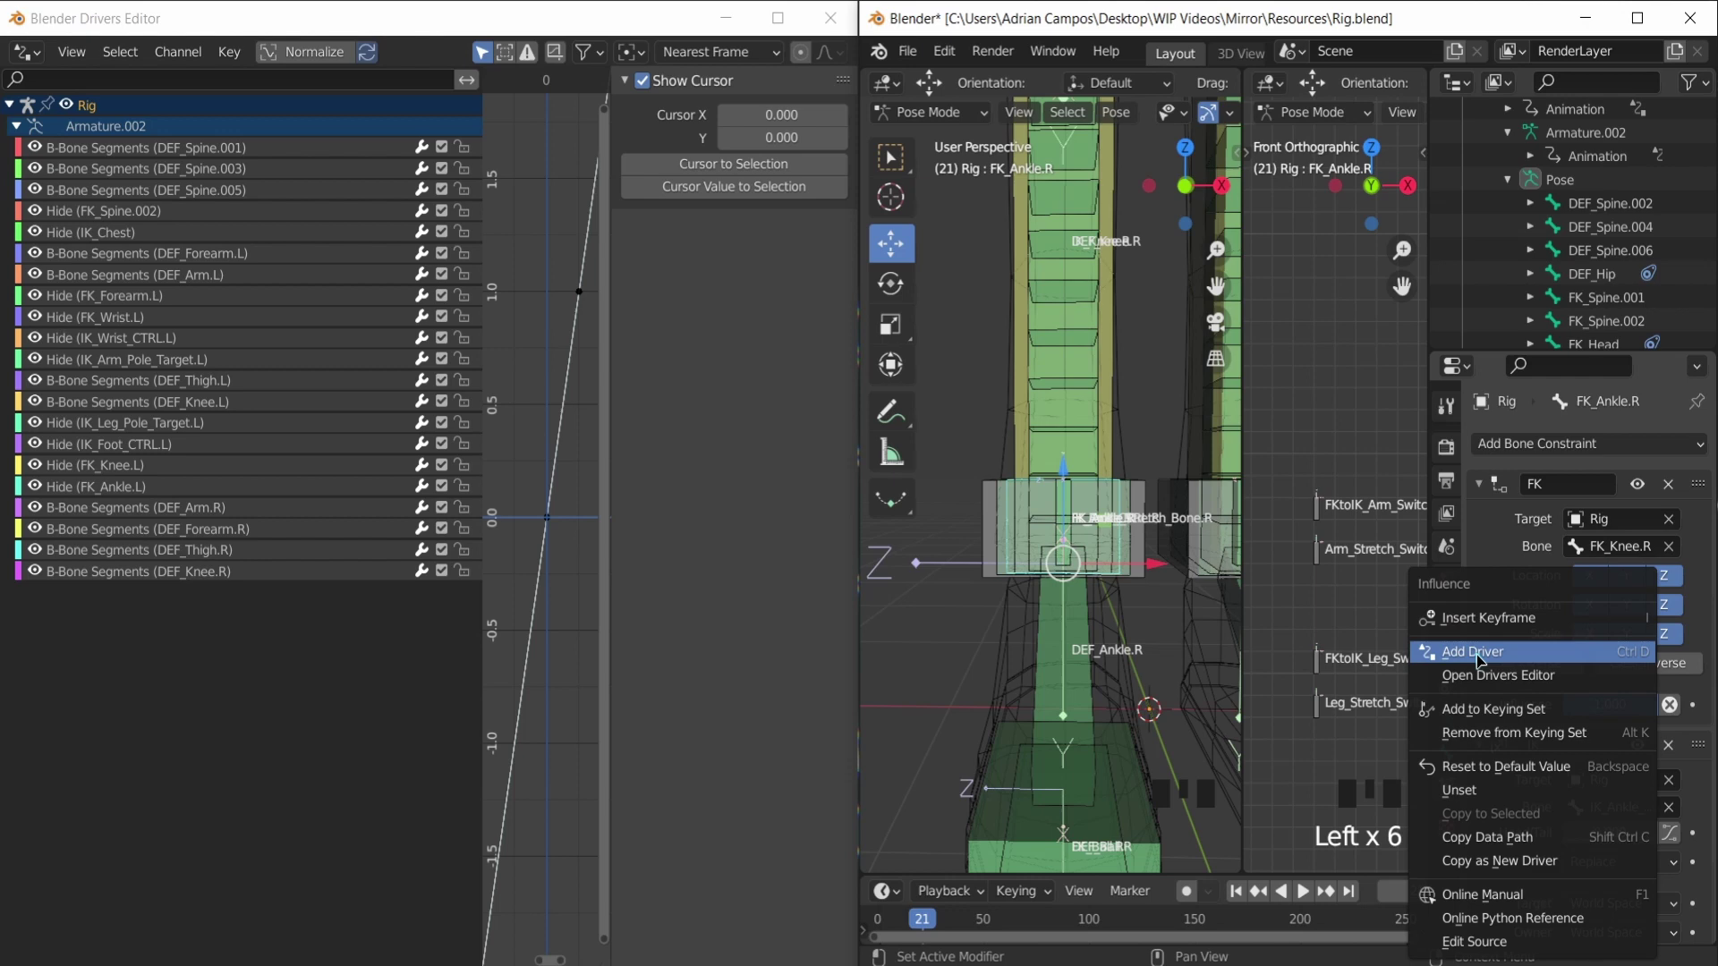
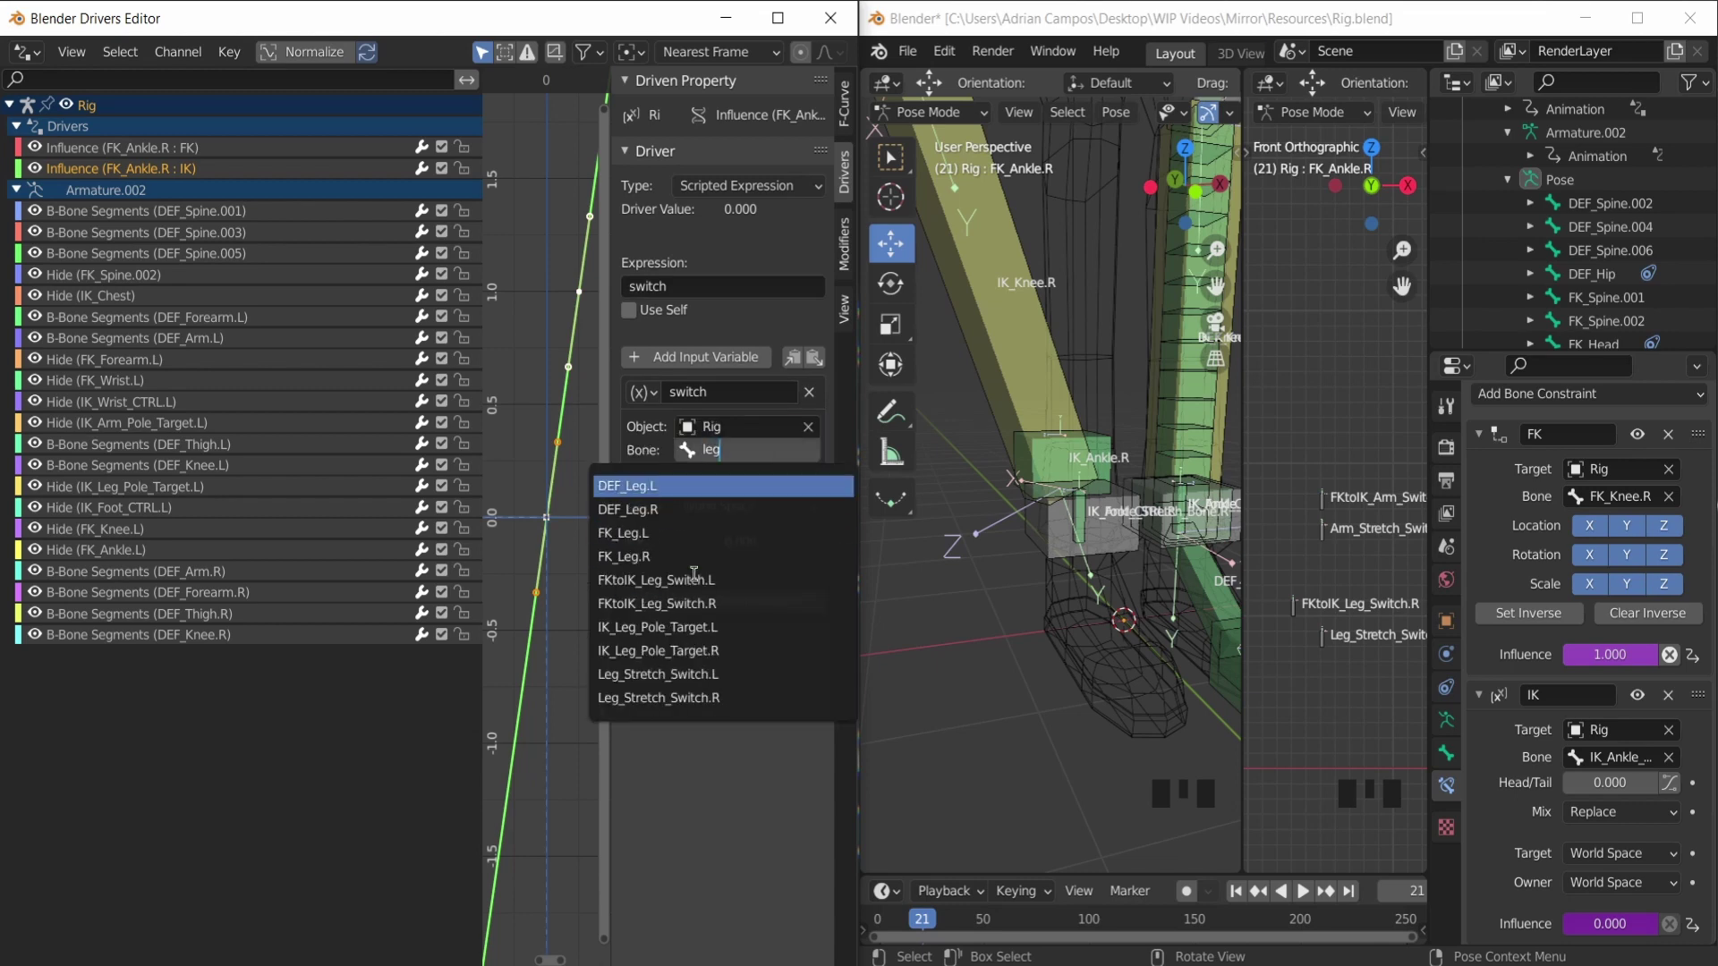
scroll(down, 3)
drag(1037, 397, 1010, 327)
click(1010, 327)
drag(1004, 338, 1035, 278)
click(1035, 277)
key(ctrl+z)
drag(1022, 358, 1331, 617)
click(1332, 617)
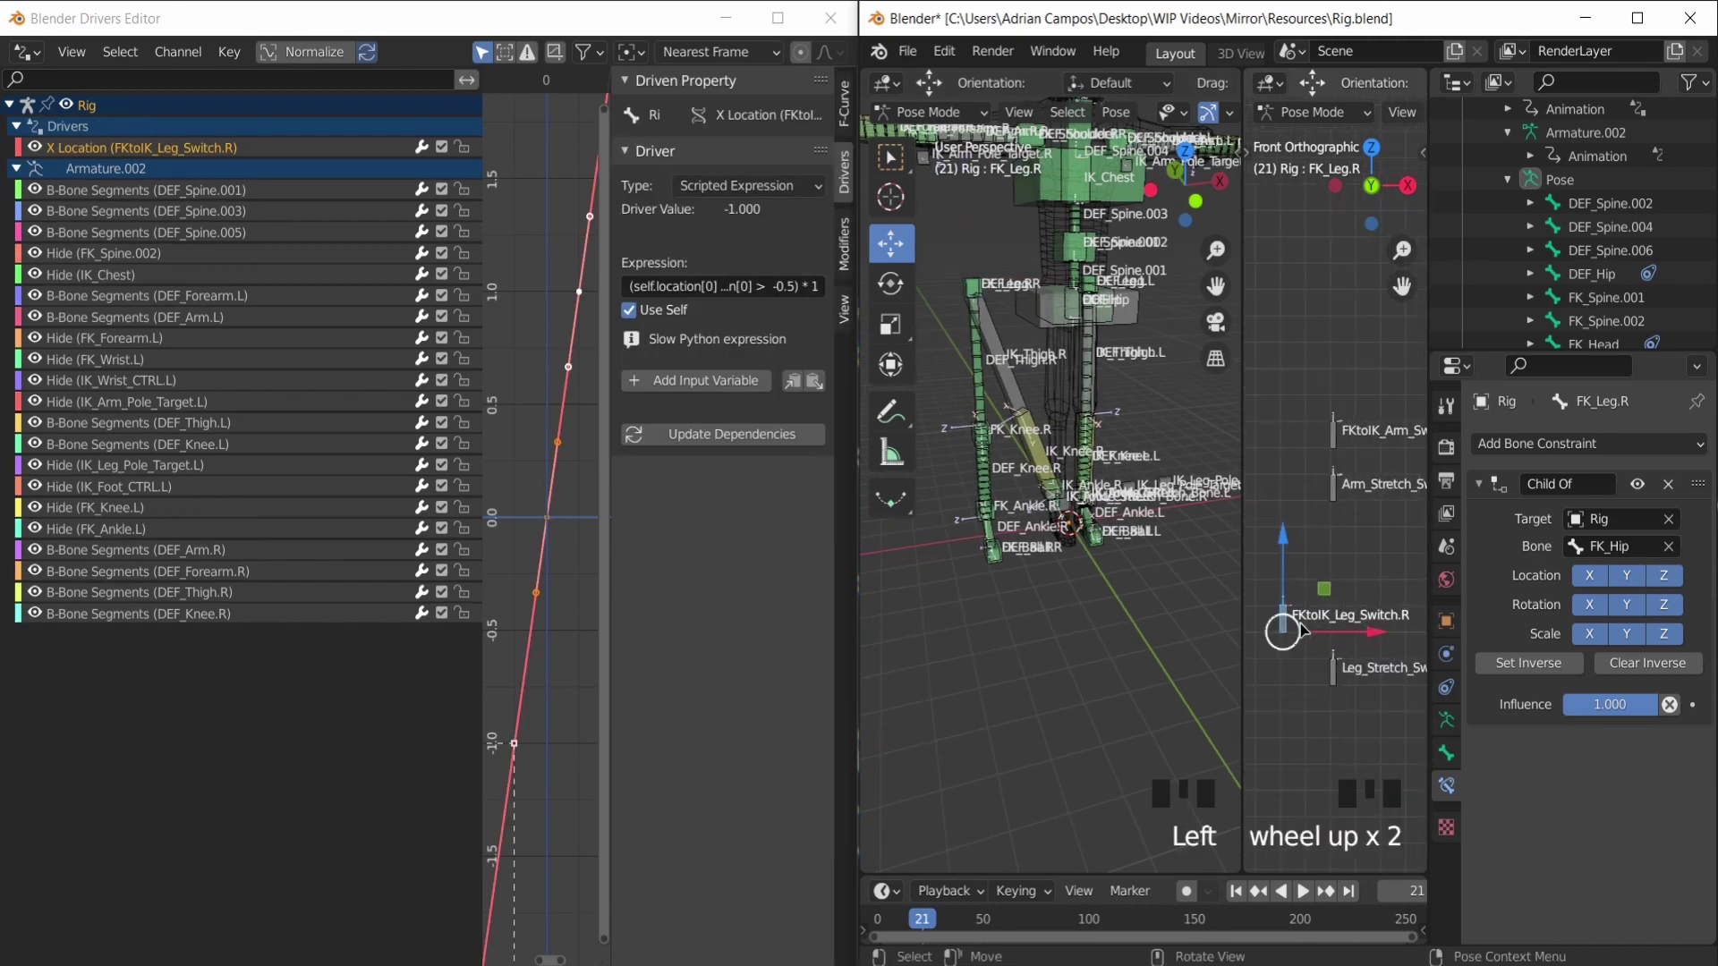
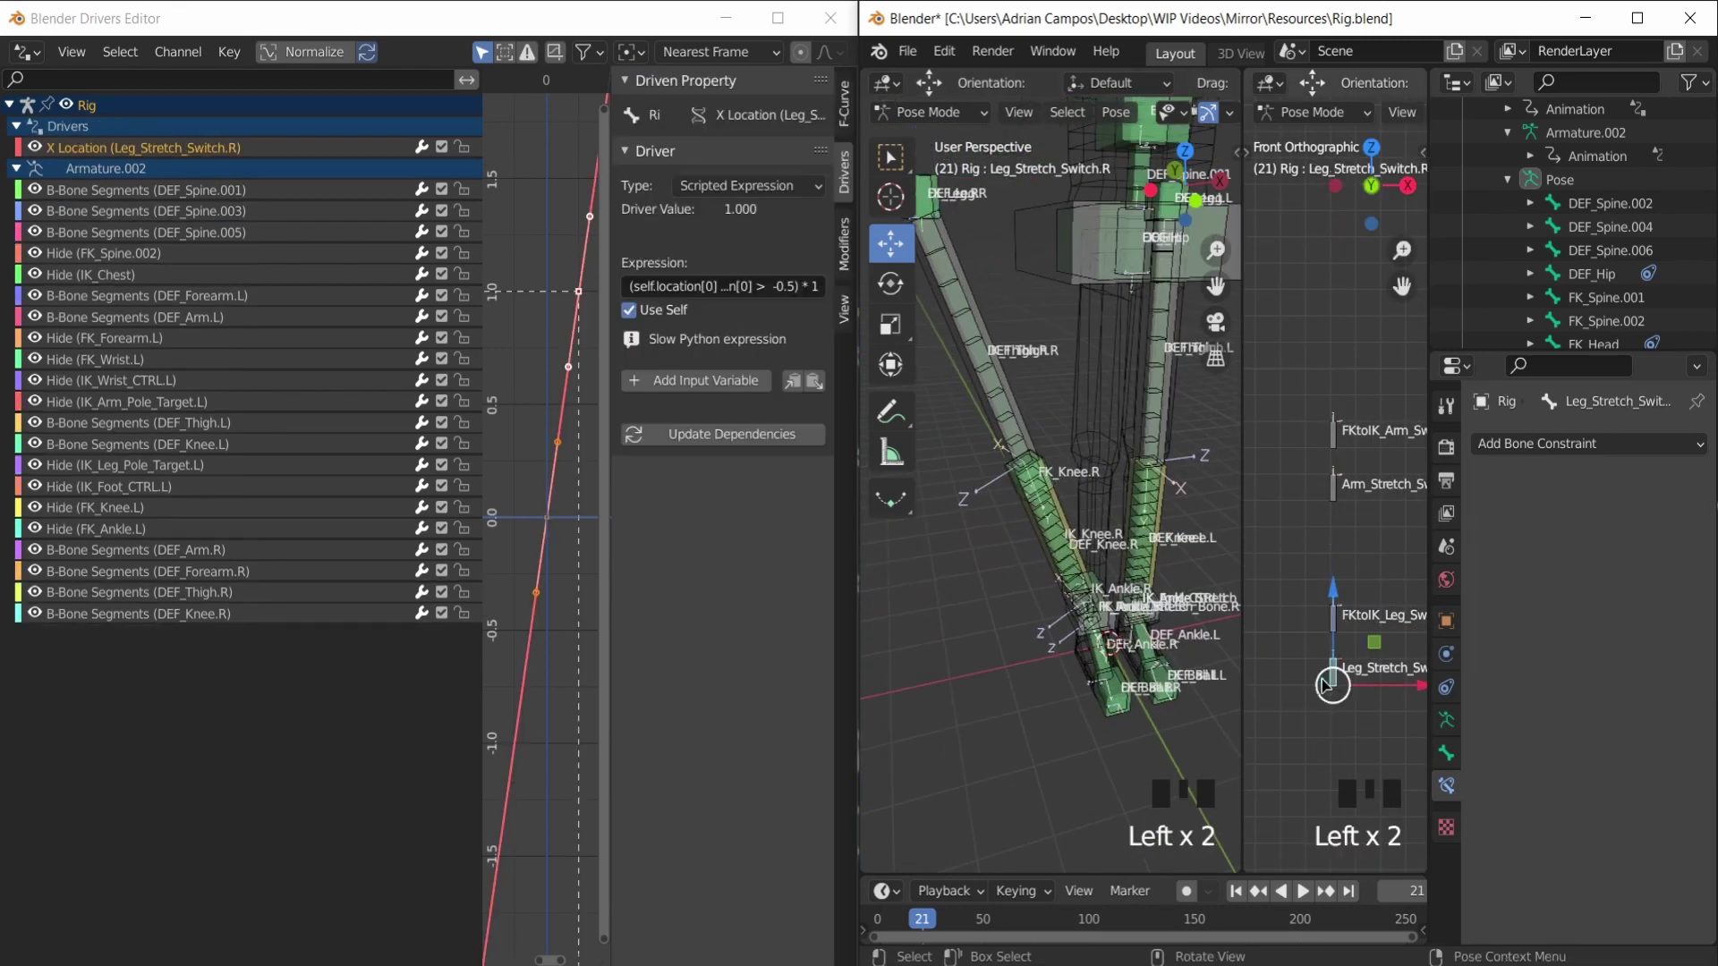
Step: Clear the switch control's location and rotation, then select IK_Foot_CTRL.R
key(alt+g)
key(alt+r)
scroll(down, 3)
drag(1027, 537, 1160, 375)
scroll(up, 3)
drag(1082, 483, 1024, 503)
click(1025, 503)
click(1074, 494)
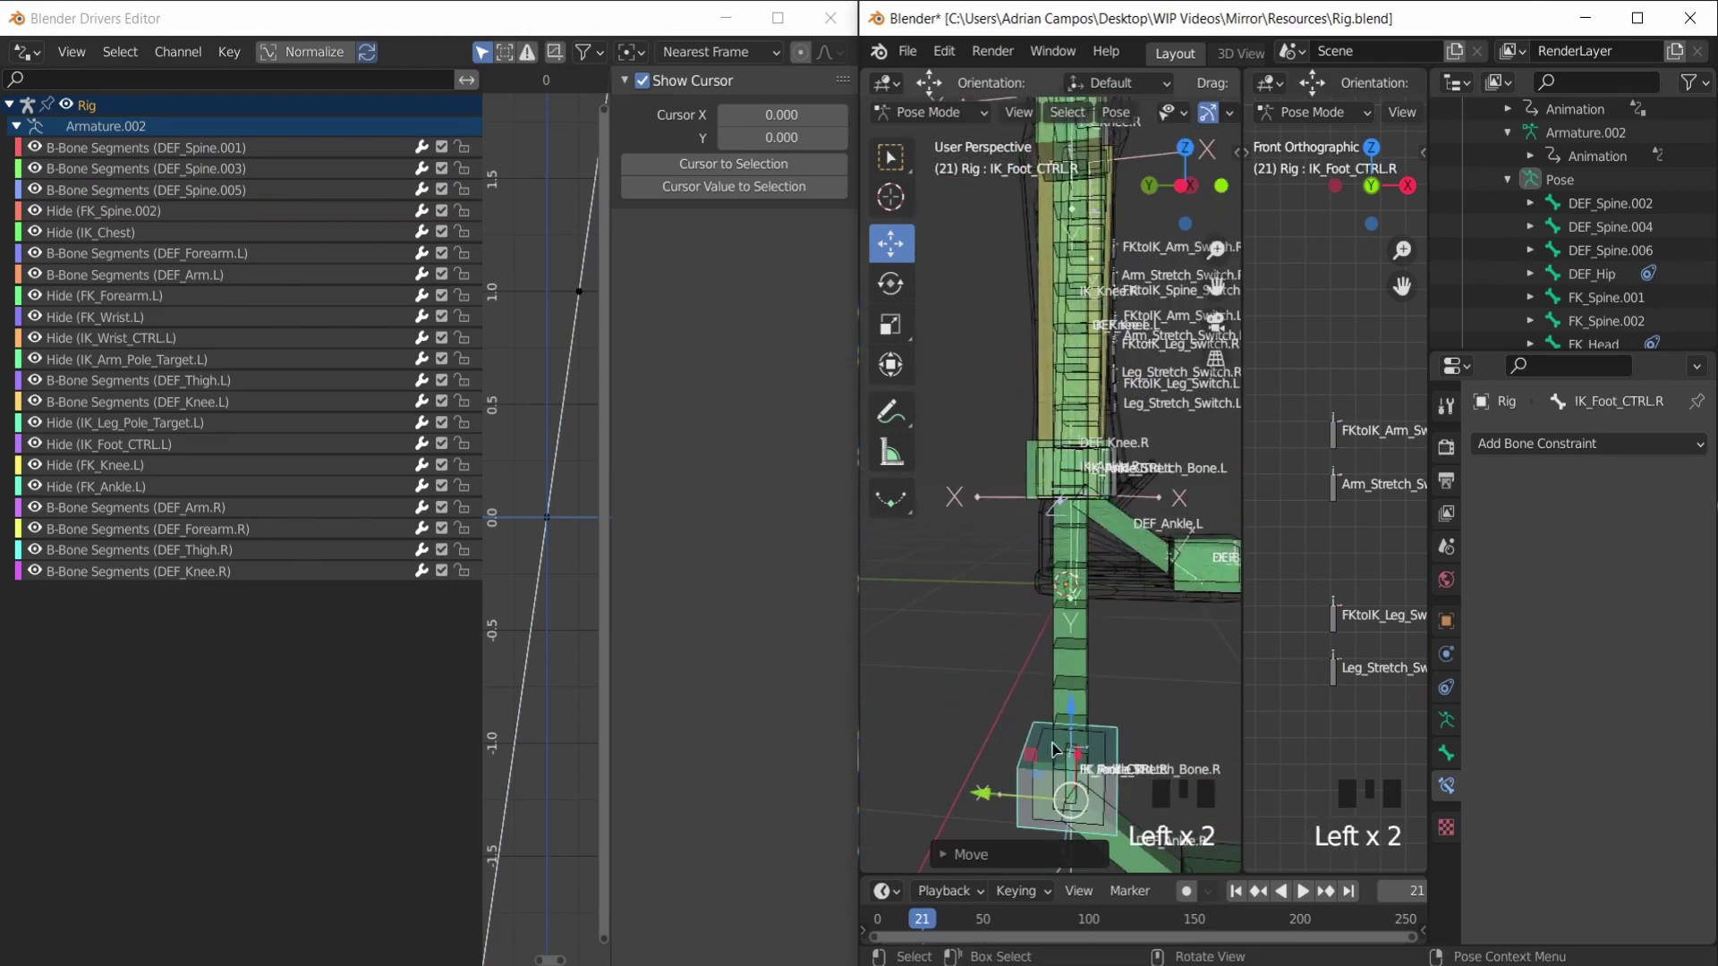
click(1316, 731)
click(1331, 699)
Step: Move the foot control and switches to test the right leg's stretch and FK/IK behaviour
scroll(down, 3)
drag(1007, 453, 1022, 595)
click(1022, 595)
click(1079, 692)
drag(1085, 558, 1058, 627)
click(1058, 627)
key(ctrl+z)
scroll(down, 3)
drag(1044, 351, 1032, 411)
Step: Reset the moved controls with Alt+G and Alt+R and return to frame 0
key(space)
key(alt+g)
key(alt+r)
key(space)
click(911, 927)
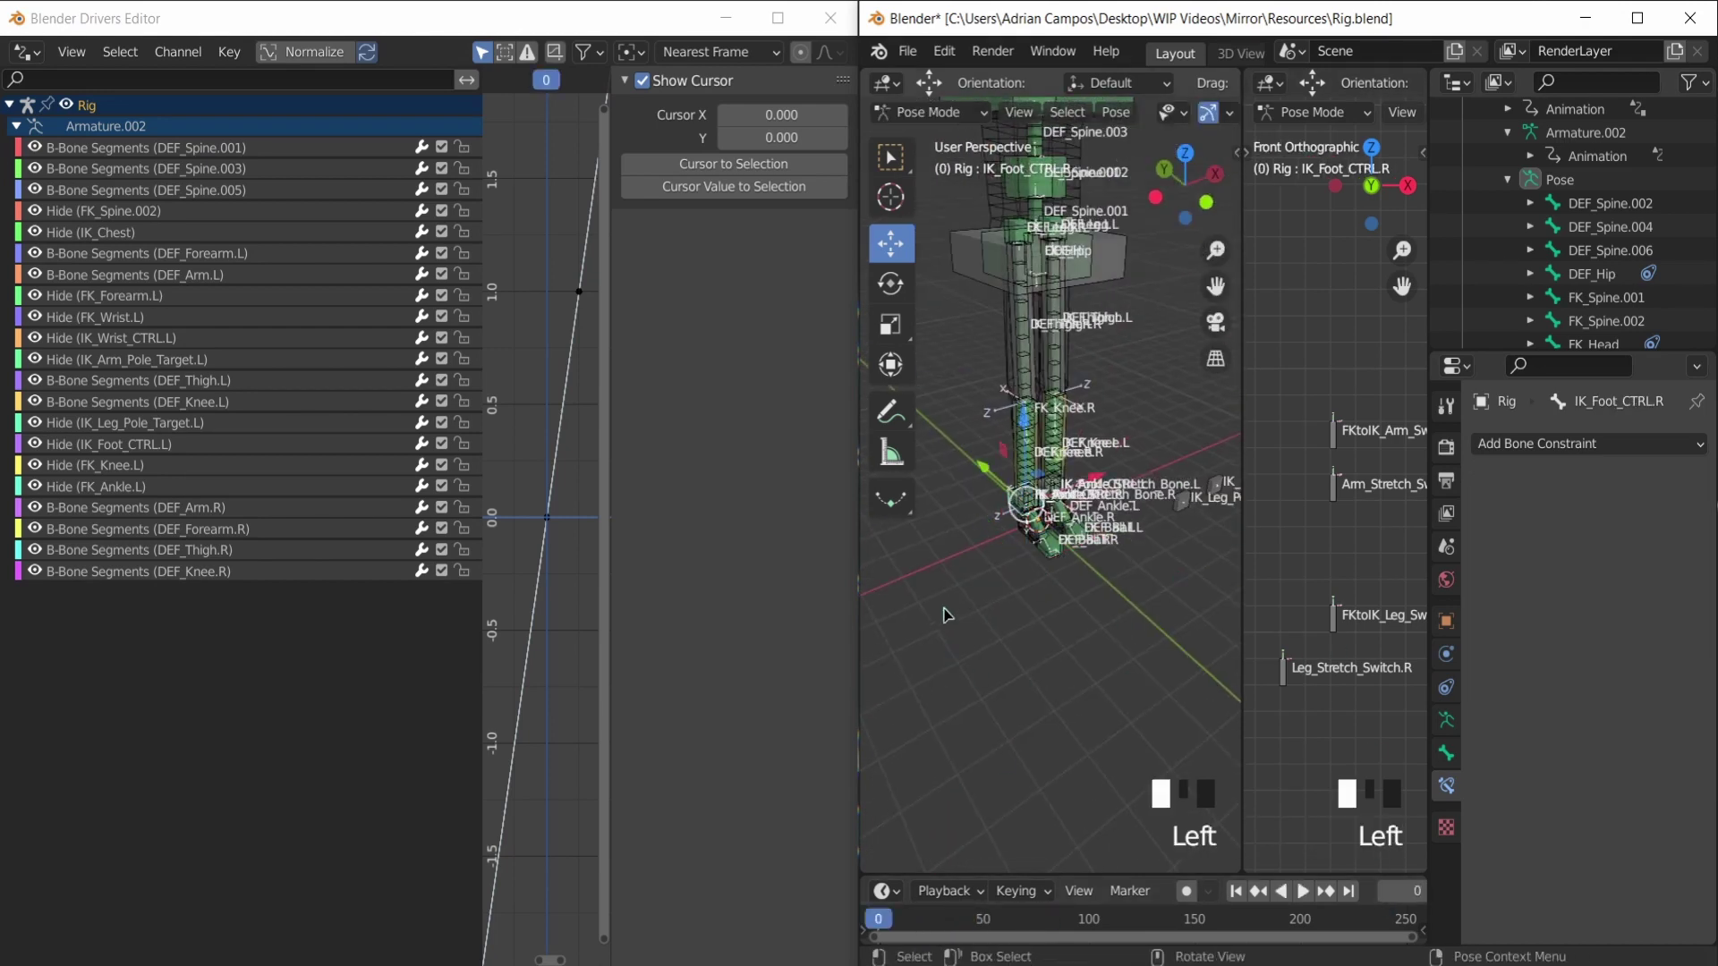
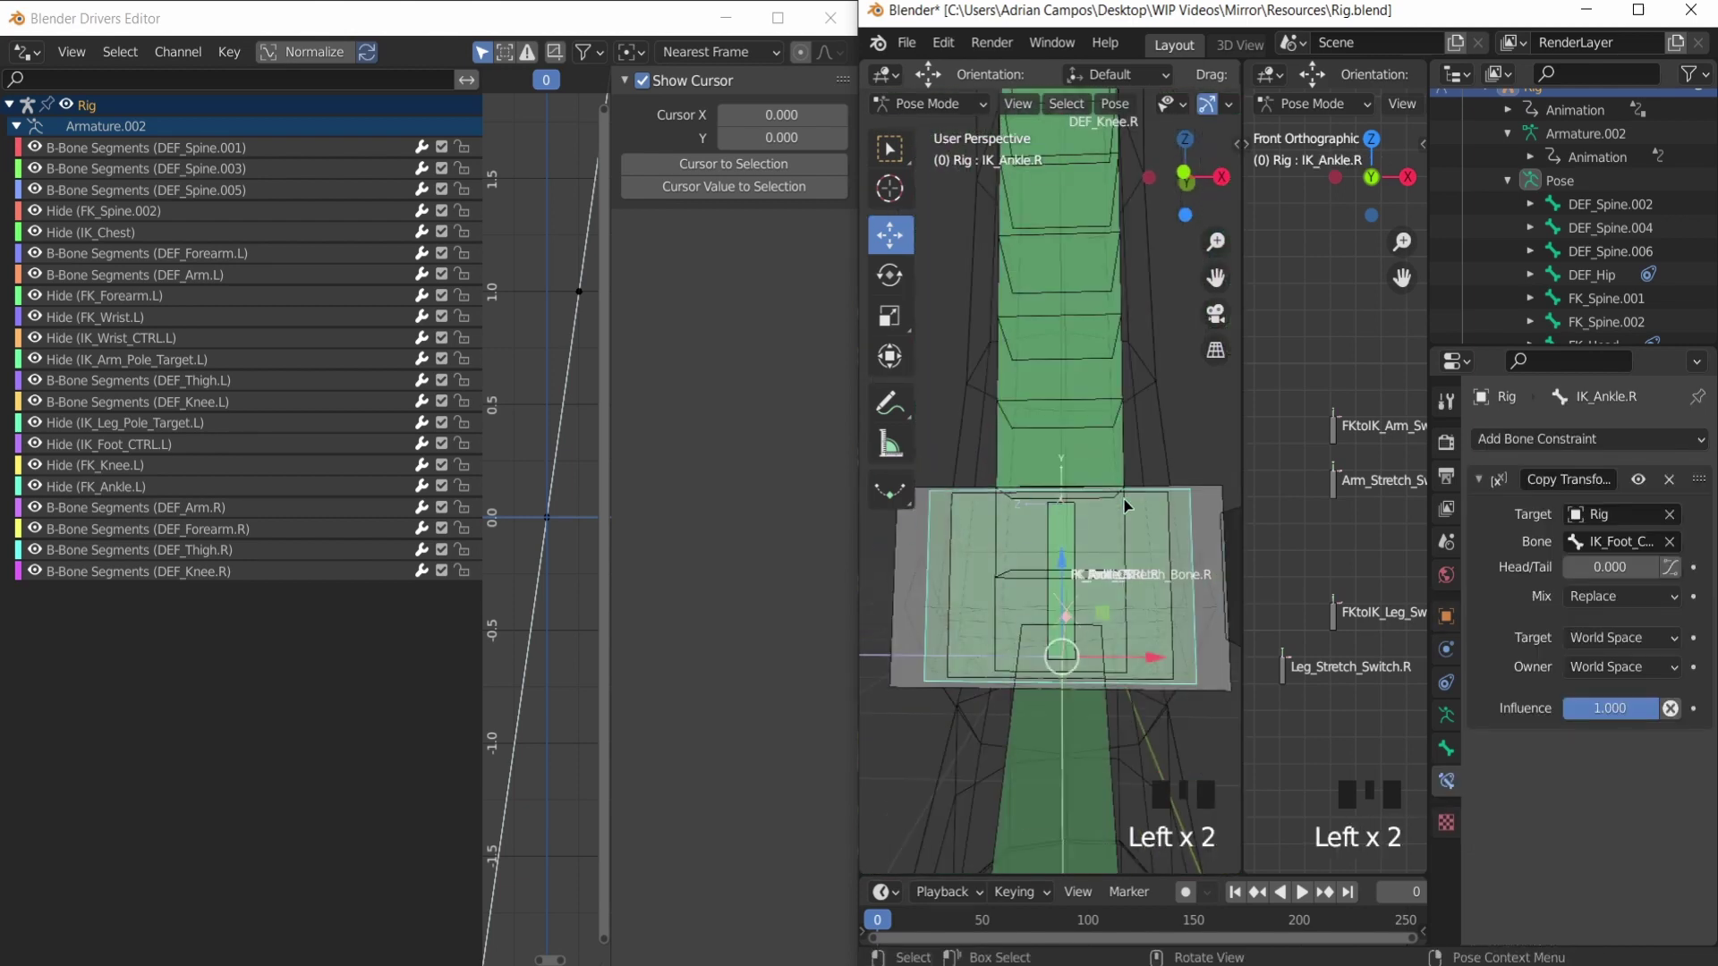
Step: Toggle hidden bones, bring the left ankle into view and select IK_Ankle_Stretch_Bone.L
key(h)
click(1072, 557)
double_click(1072, 558)
double_click(1072, 558)
key(h)
scroll(down, 3)
middle_click(1096, 456)
scroll(up, 3)
drag(1021, 532, 992, 538)
click(1028, 537)
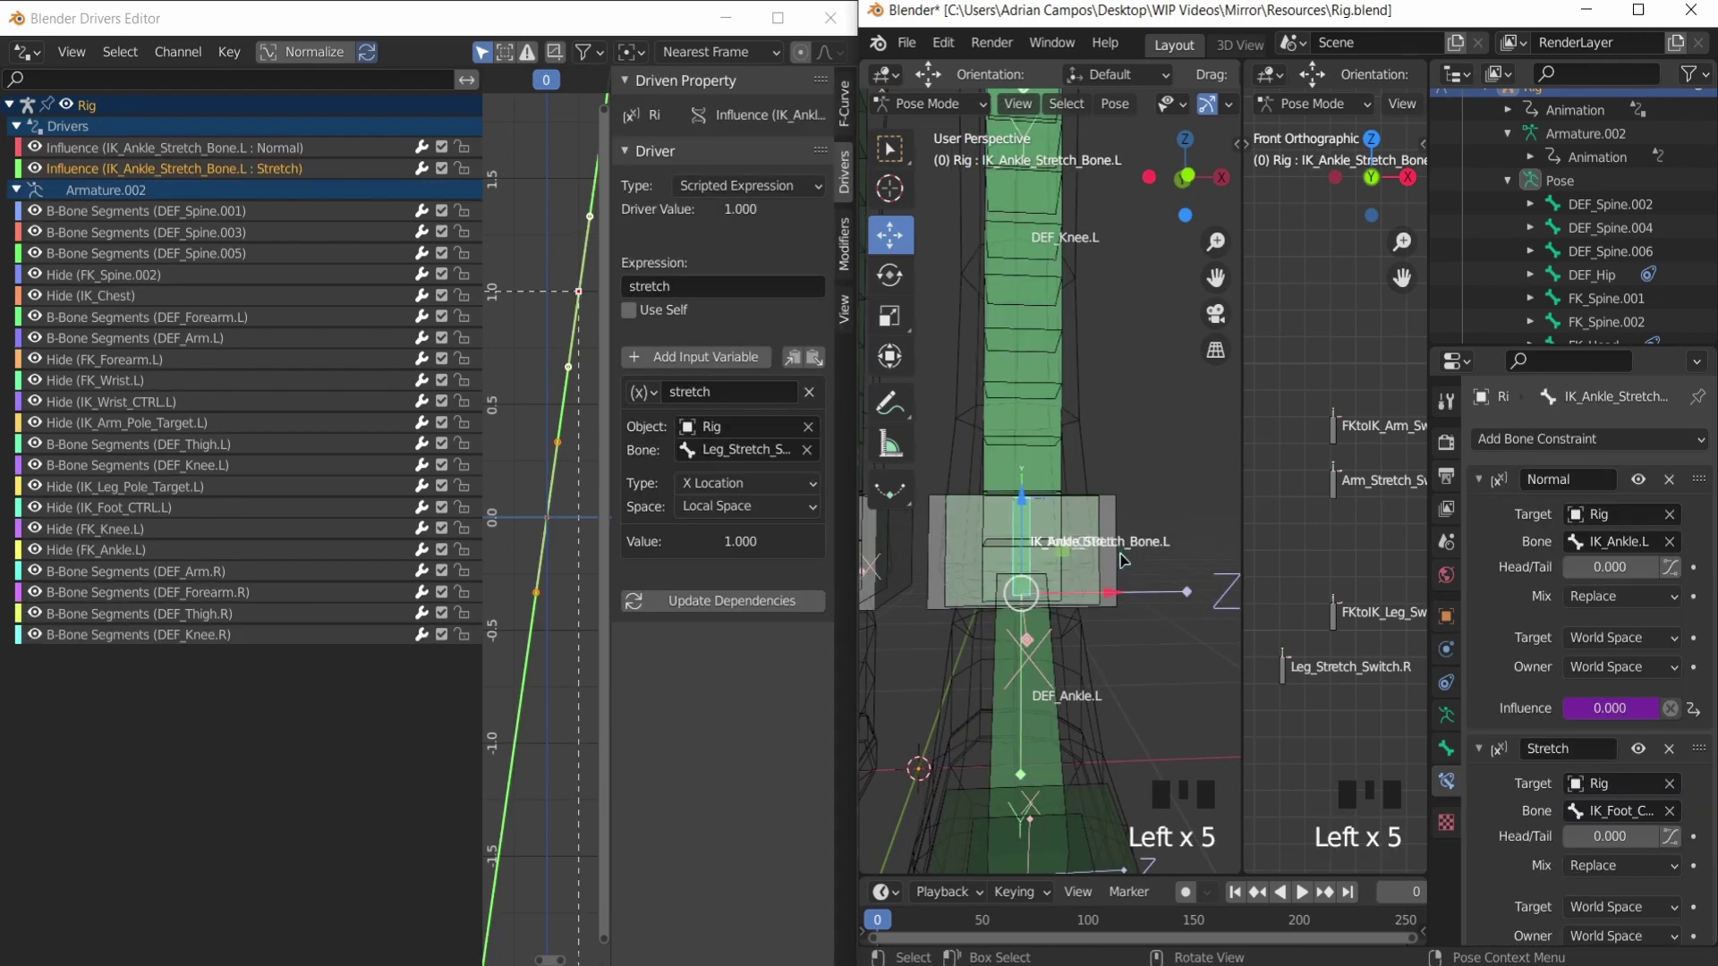
Step: Check the left ankle stretch bone's Normal and Stretch influence drivers in the Drivers Editor
key(h)
scroll(down, 3)
drag(1031, 372, 1076, 417)
scroll(up, 3)
drag(1037, 467, 1046, 379)
scroll(down, 3)
drag(1052, 280, 1075, 480)
scroll(down, 3)
scroll(down, 3)
click(1314, 698)
click(1297, 688)
scroll(up, 3)
double_click(1019, 662)
key(ctrl+z)
Step: Select IK_Wrist_Stretch_Switch_Bone.L and confirm its stretch-switch influence drivers, then deselect
scroll(down, 3)
drag(1059, 411, 1065, 350)
scroll(up, 3)
drag(1061, 402, 1026, 449)
click(1027, 449)
key(h)
drag(1146, 482, 1166, 469)
drag(1068, 498, 1013, 499)
scroll(up, 3)
drag(1039, 501, 1024, 448)
double_click(1025, 448)
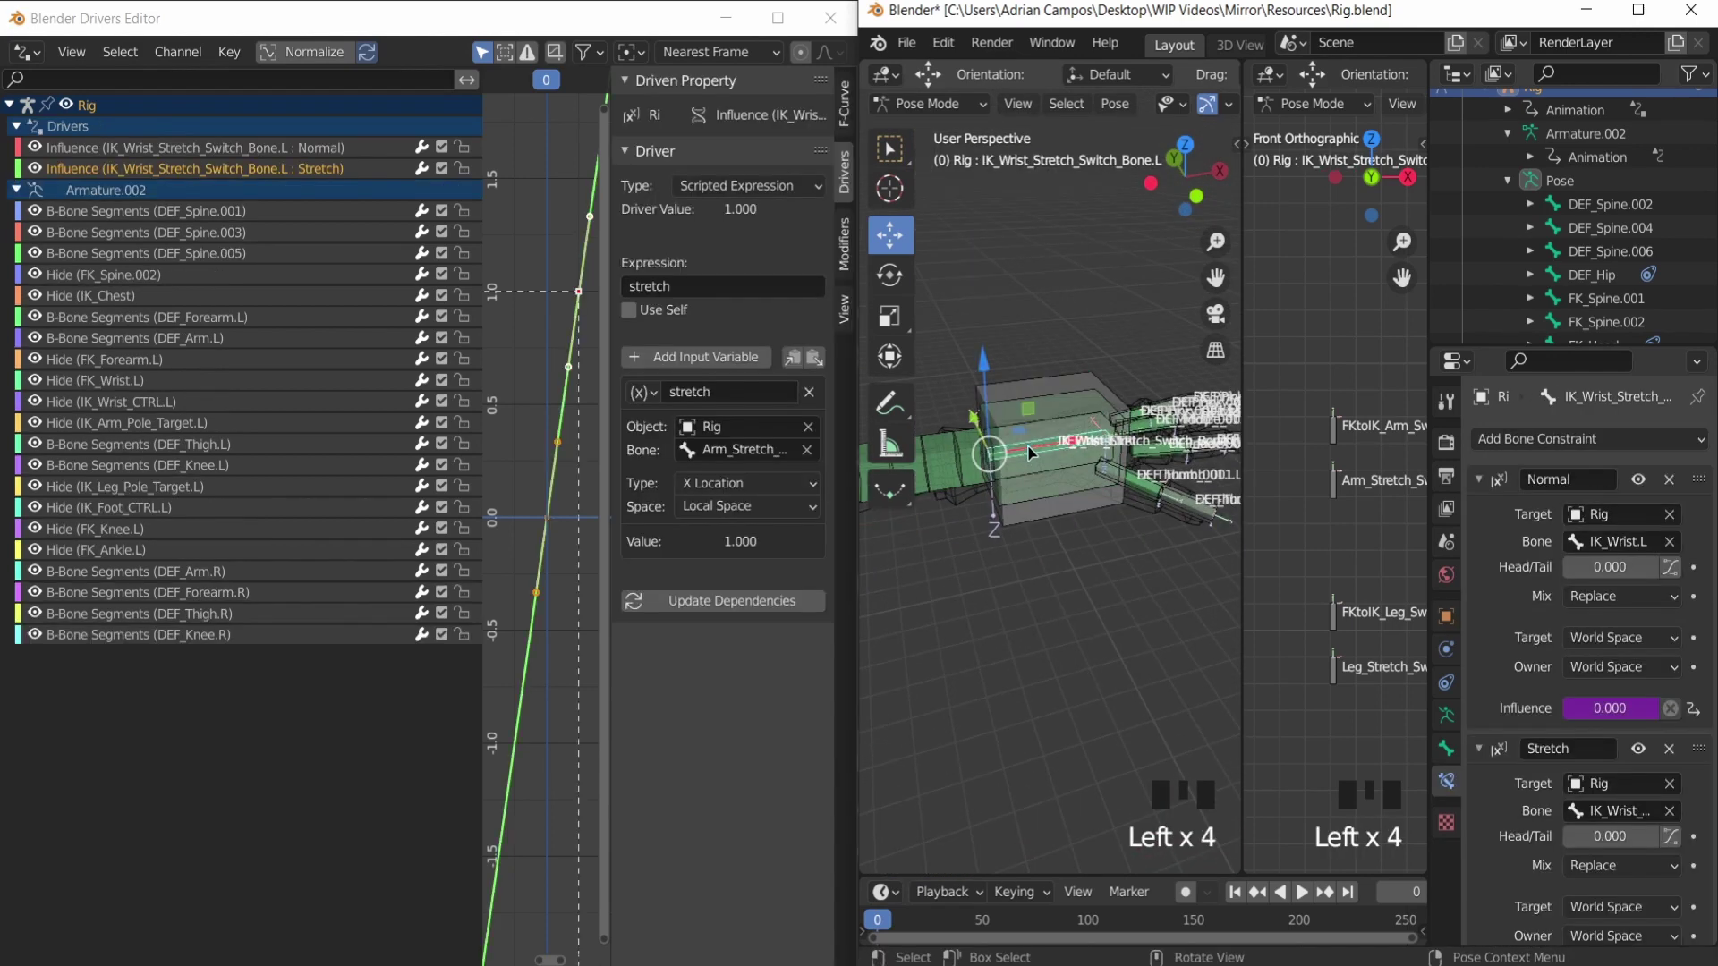
key(h)
scroll(down, 3)
scroll(up, 3)
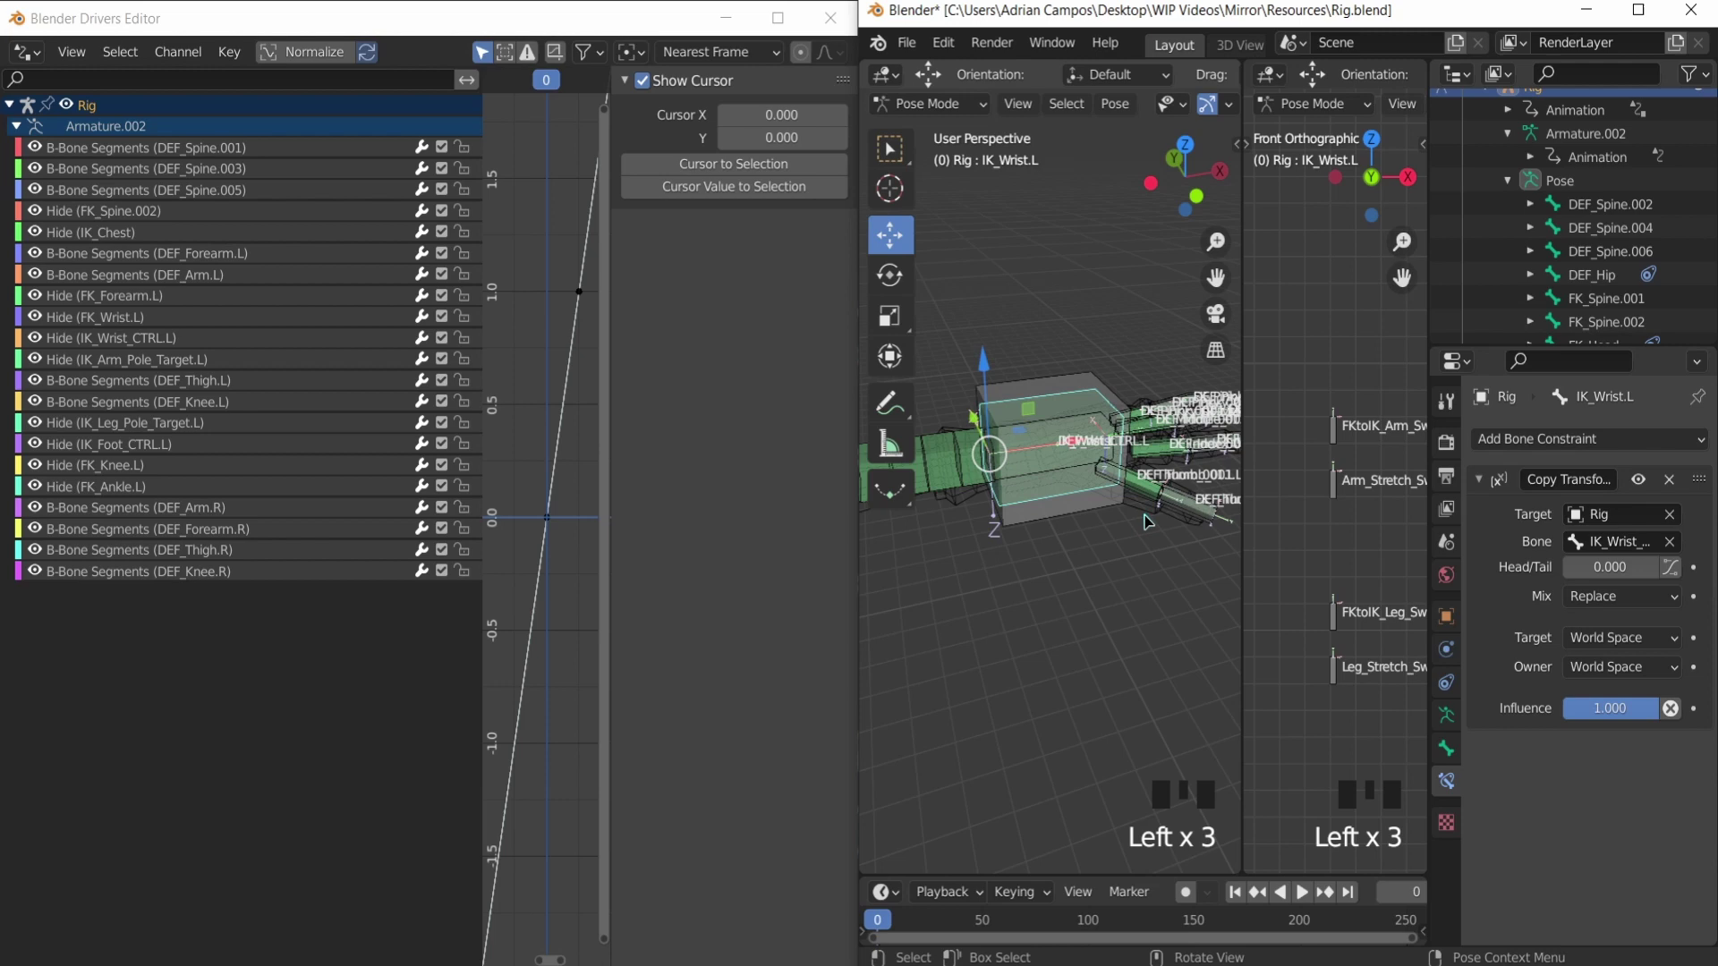